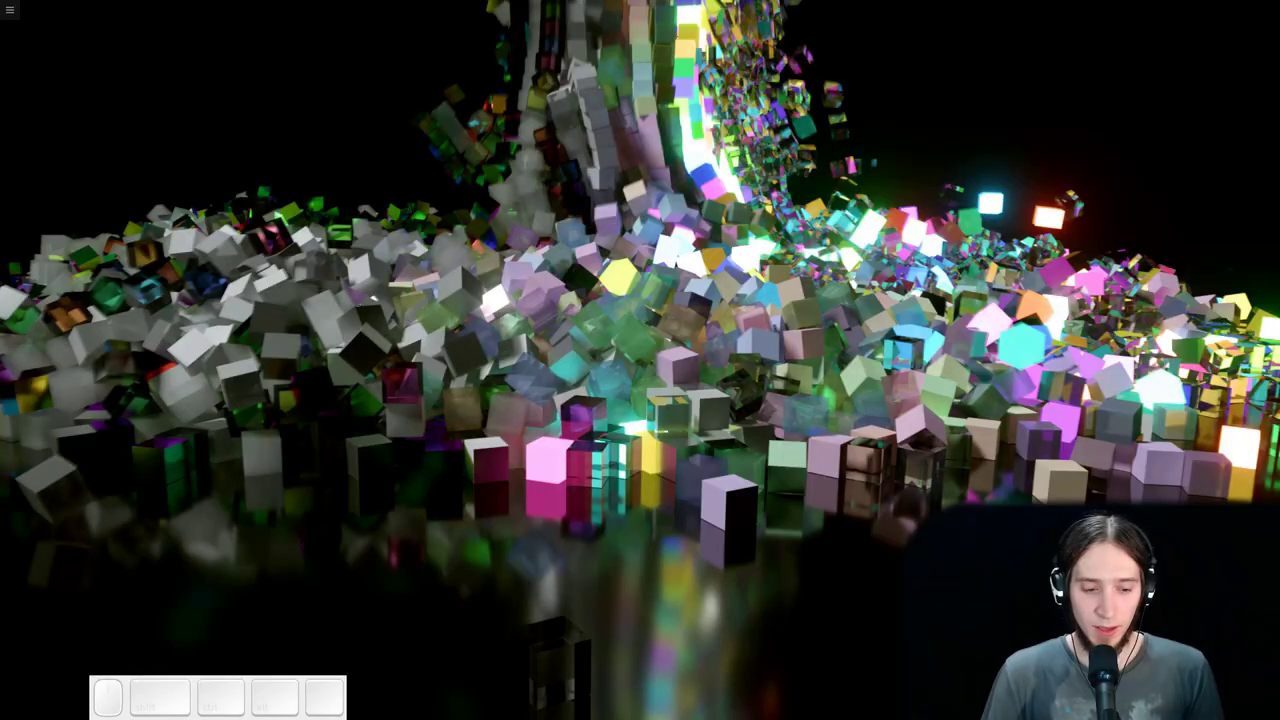
# - Query the JACK buffer (1024 at 48000 Hz), set it to 4096 and close the terminal
pyautogui.press('F1')
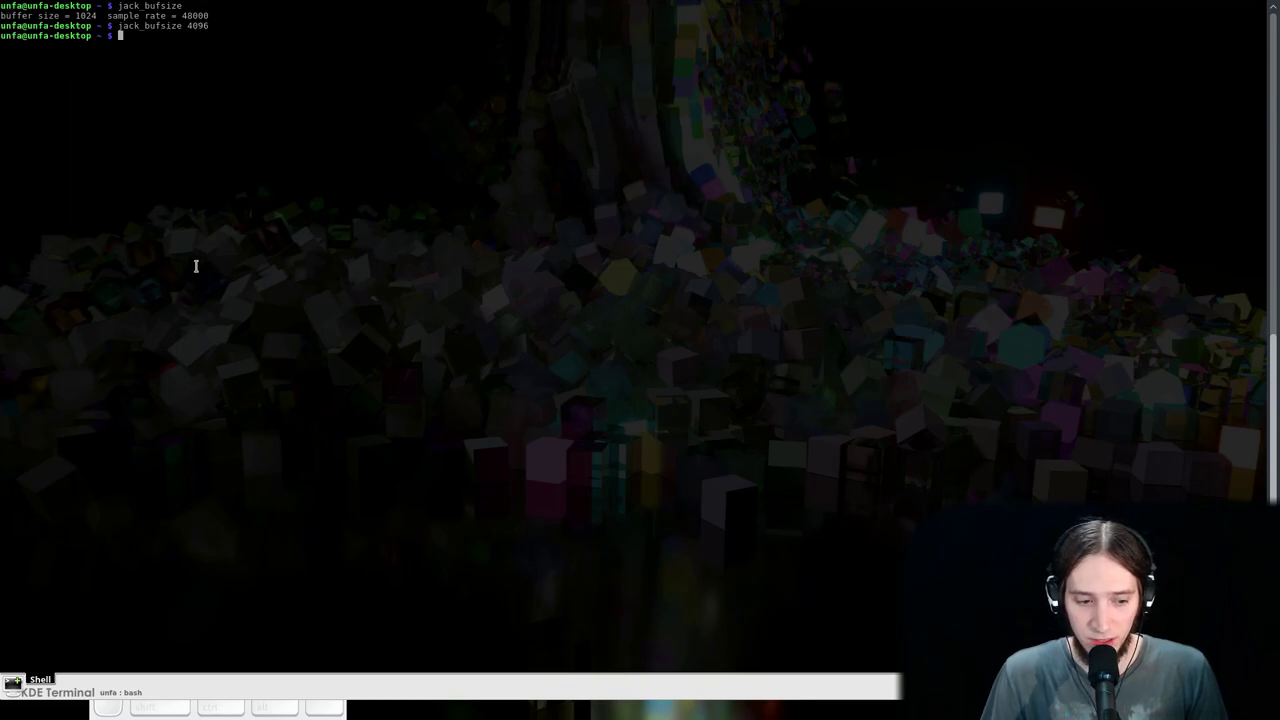
pyautogui.press('F1')
pyautogui.press('F1')
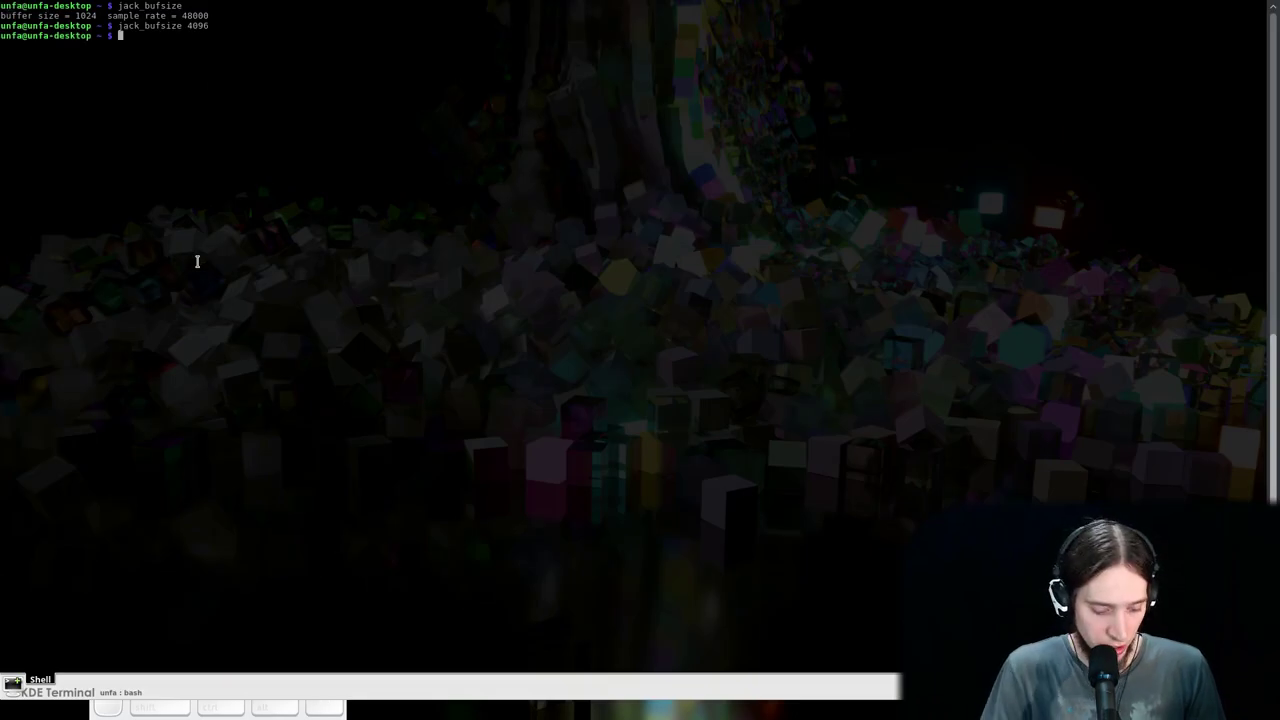
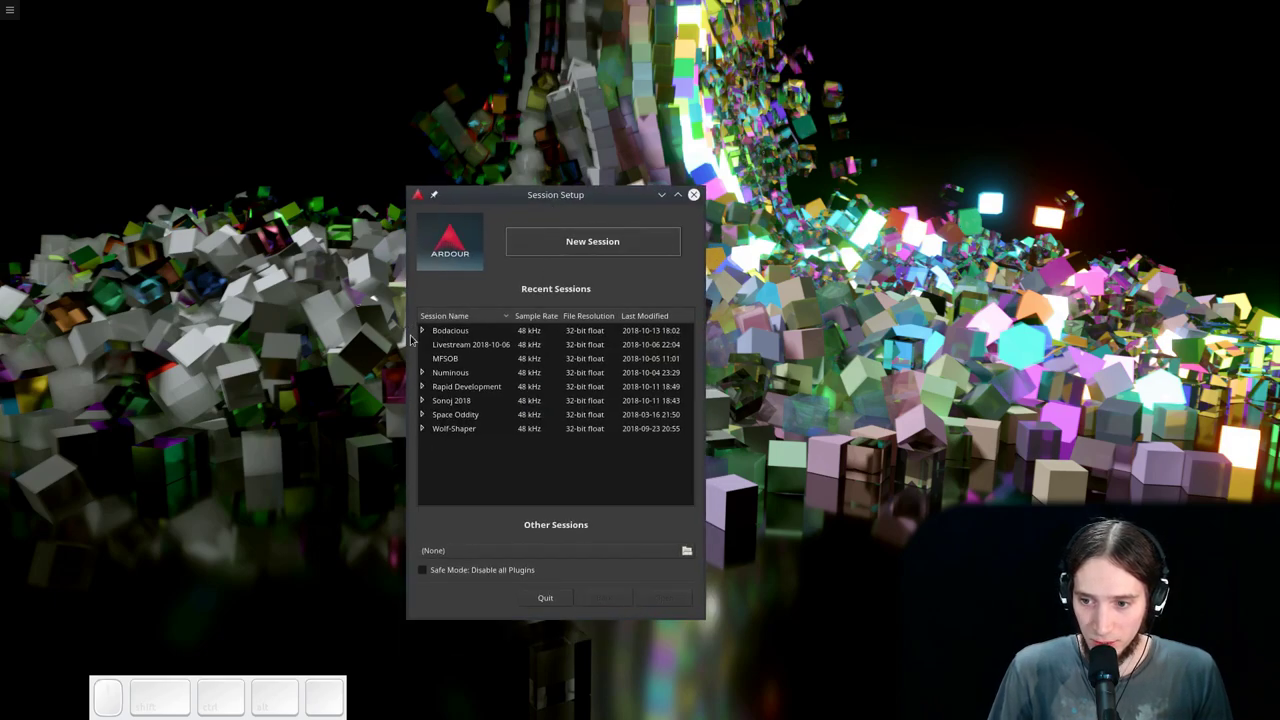
# - Load the Bodacious 09 session from Recent Sessions in Session Setup
pyautogui.click(421, 338)
pyautogui.scroll(-3)
pyautogui.click(500, 397)
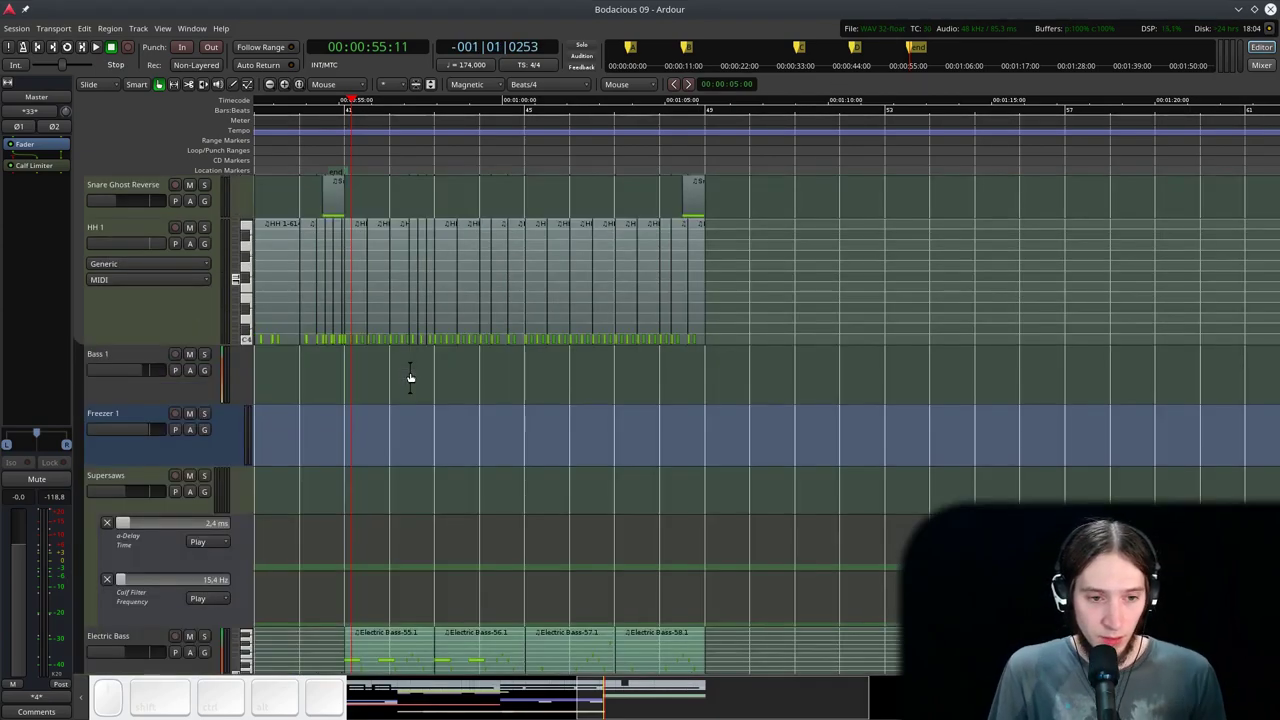
pyautogui.scroll(-3)
pyautogui.press('space')
pyautogui.press('space')
pyautogui.click(331, 140)
pyautogui.scroll(-3)
pyautogui.scroll(3)
pyautogui.press('ctrl+space')
pyautogui.click(364, 137)
pyautogui.press('space')
pyautogui.scroll(-3)
pyautogui.scroll(3)
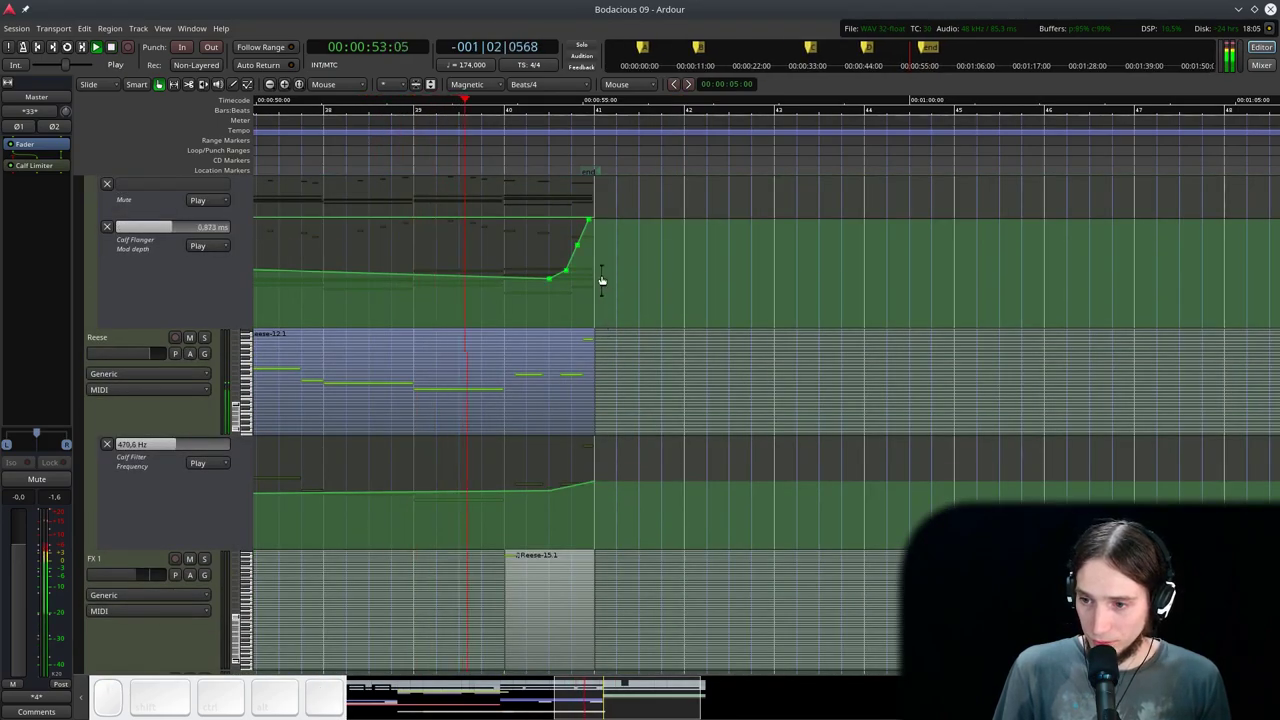
pyautogui.scroll(3)
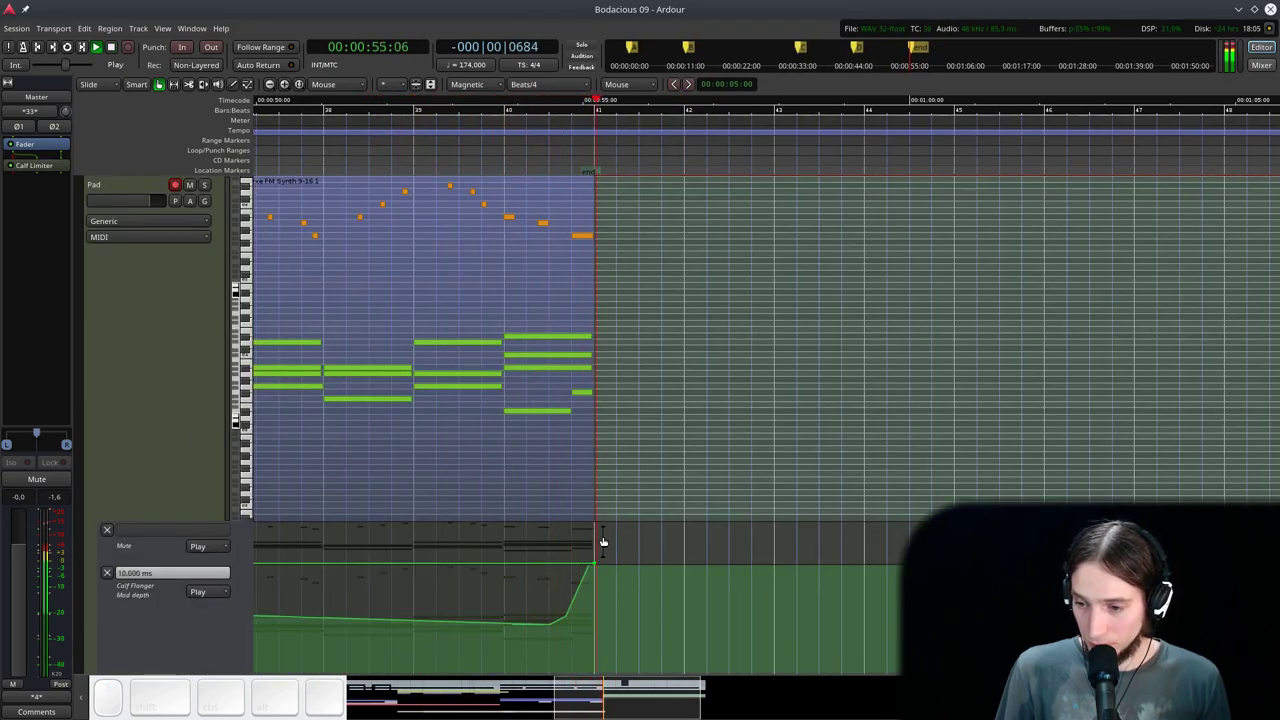
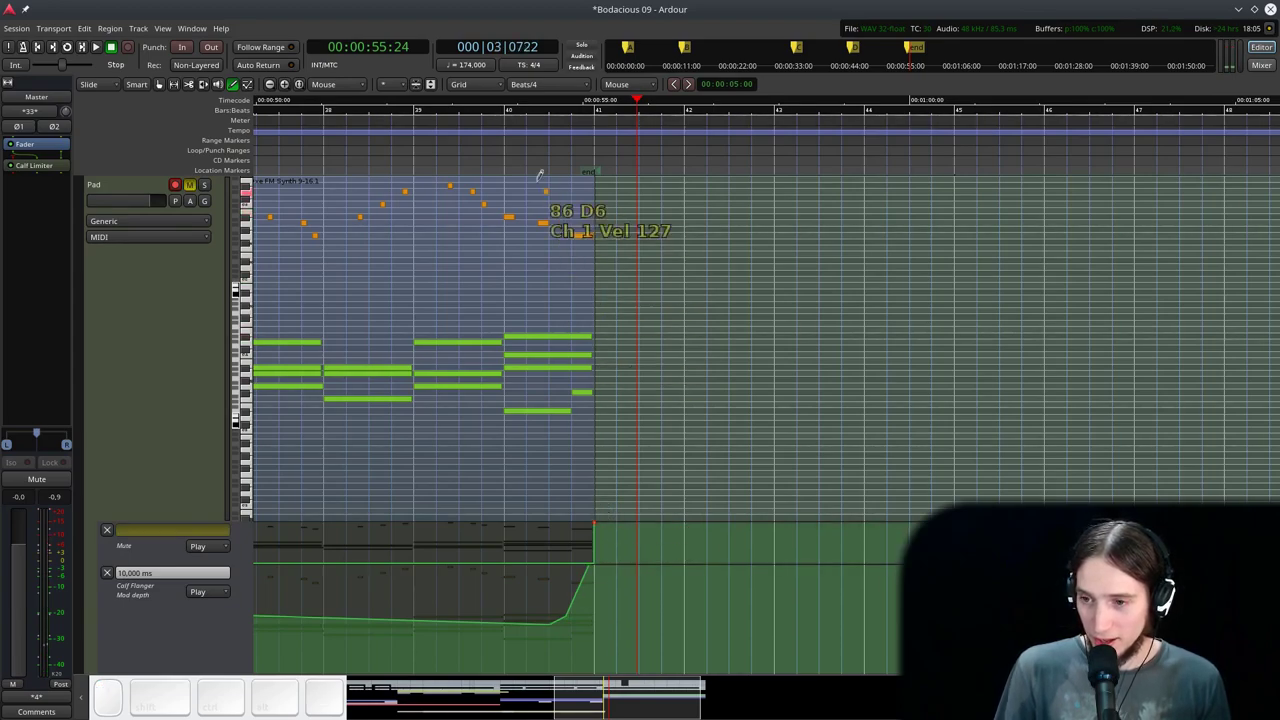
pyautogui.click(477, 144)
pyautogui.press('space')
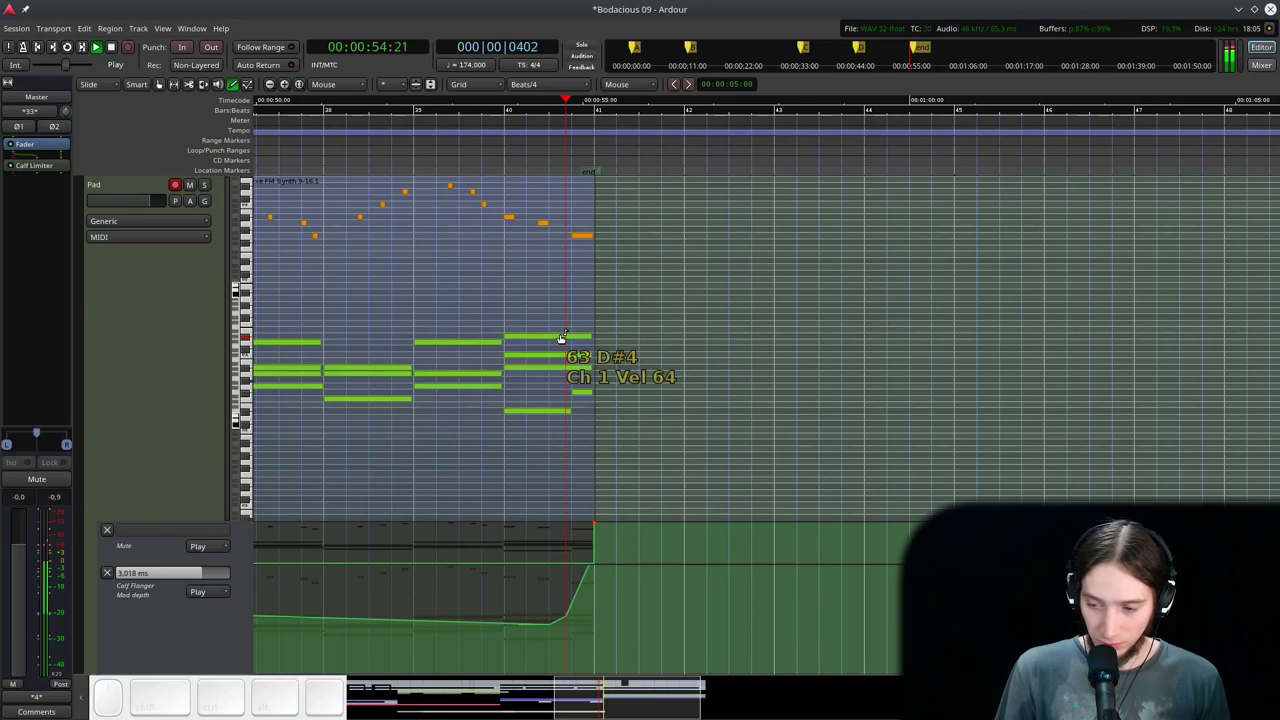
pyautogui.press('space')
pyautogui.press('g')
pyautogui.scroll(3)
pyautogui.scroll(-3)
pyautogui.scroll(-3)
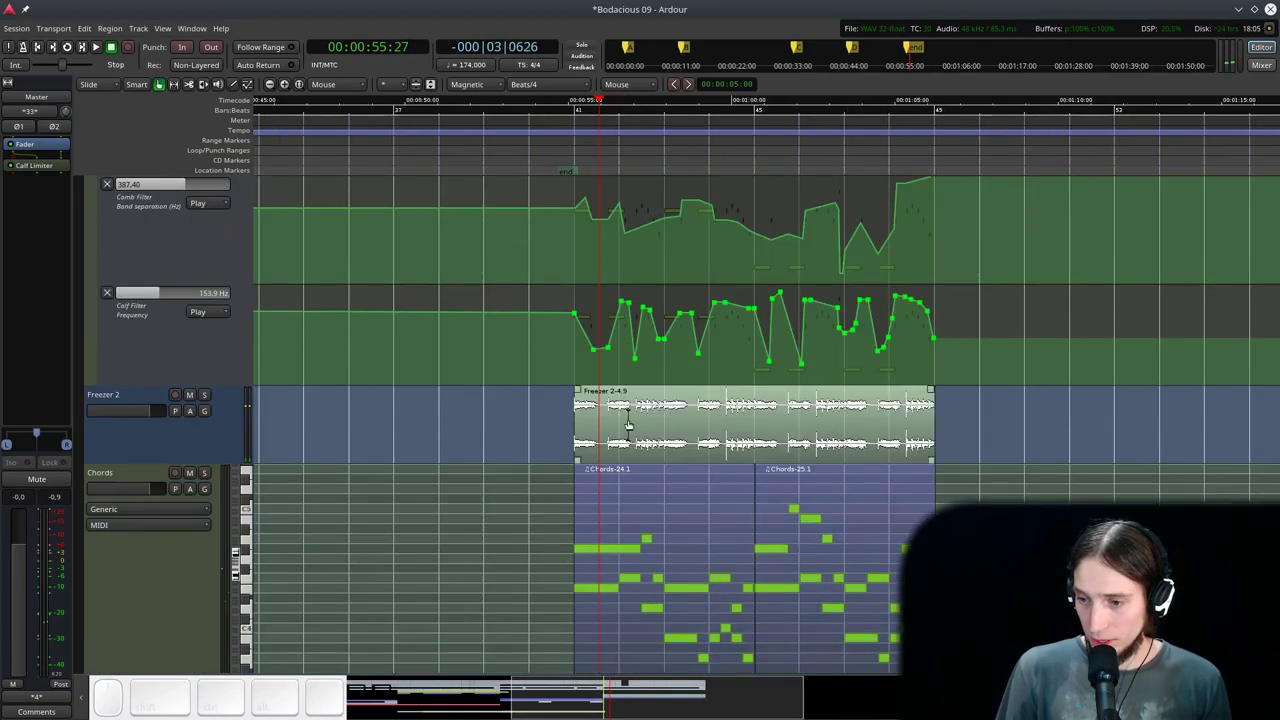
# - Tick Active on the Electric Bass track's context menu so it plays again
pyautogui.click(622, 422)
pyautogui.click(191, 395)
pyautogui.scroll(3)
pyautogui.rightClick(133, 343)
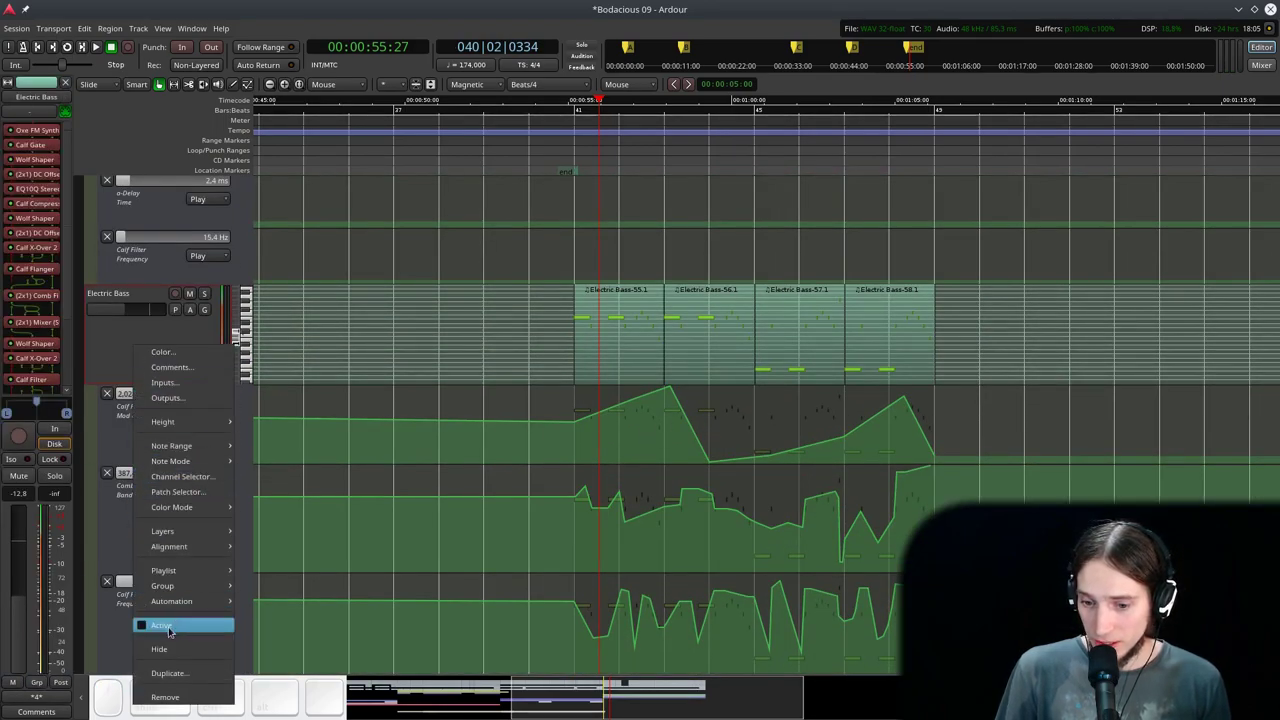
pyautogui.click(145, 628)
# - Play back the session to hear the reactivated bass, then stop
pyautogui.click(560, 131)
pyautogui.press('space')
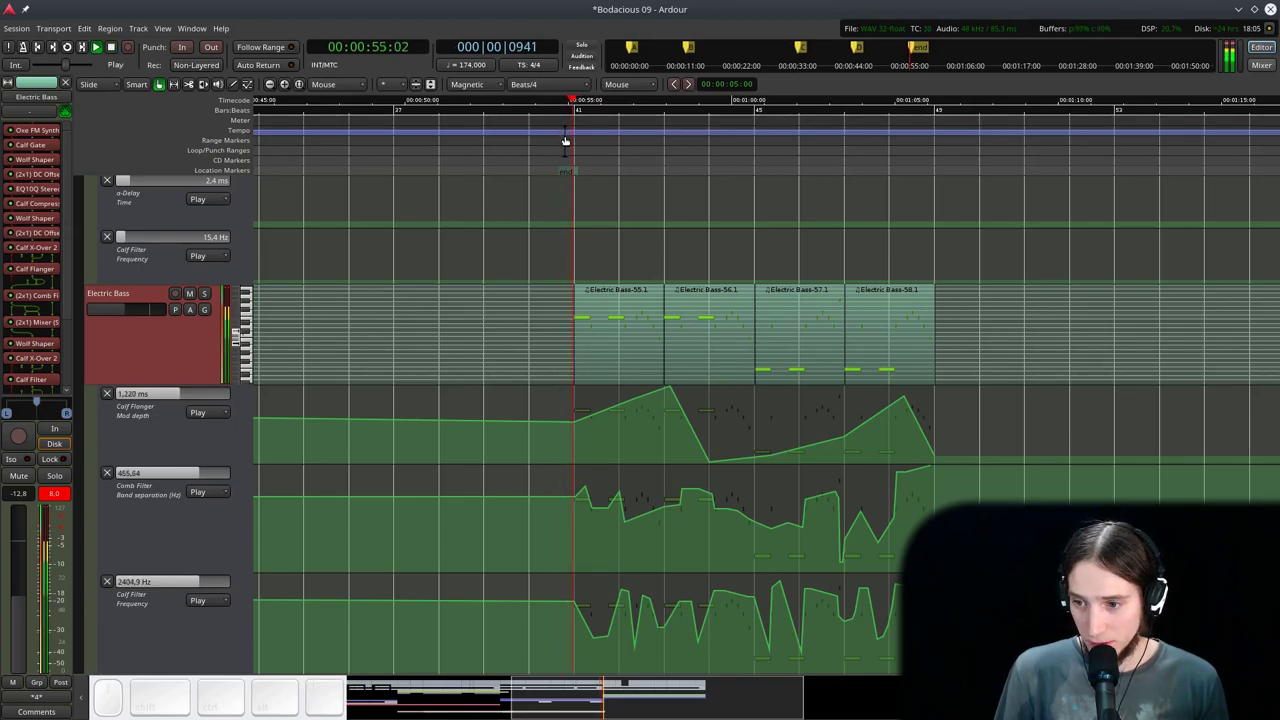
pyautogui.scroll(-3)
pyautogui.scroll(3)
pyautogui.press('ctrl+space')
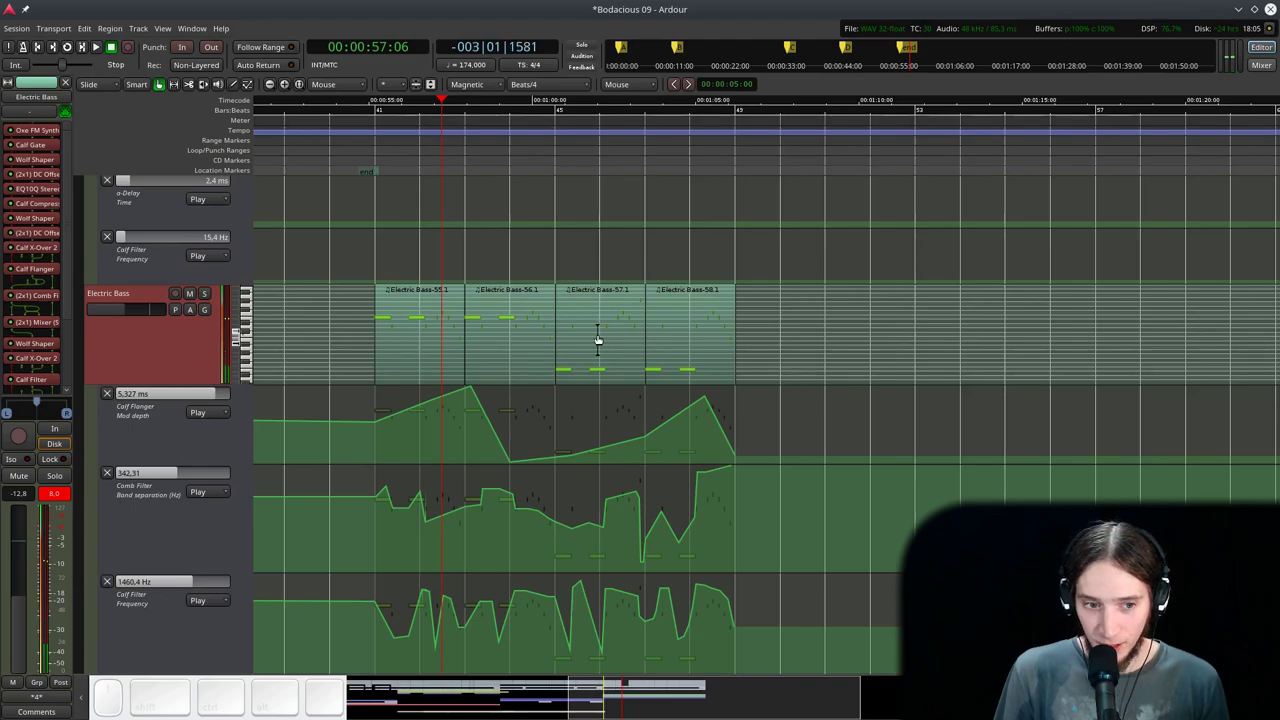
# - Select both Chords MIDI regions from bar 41 for a region edit
pyautogui.click(413, 329)
pyautogui.click(834, 325)
pyautogui.scroll(-3)
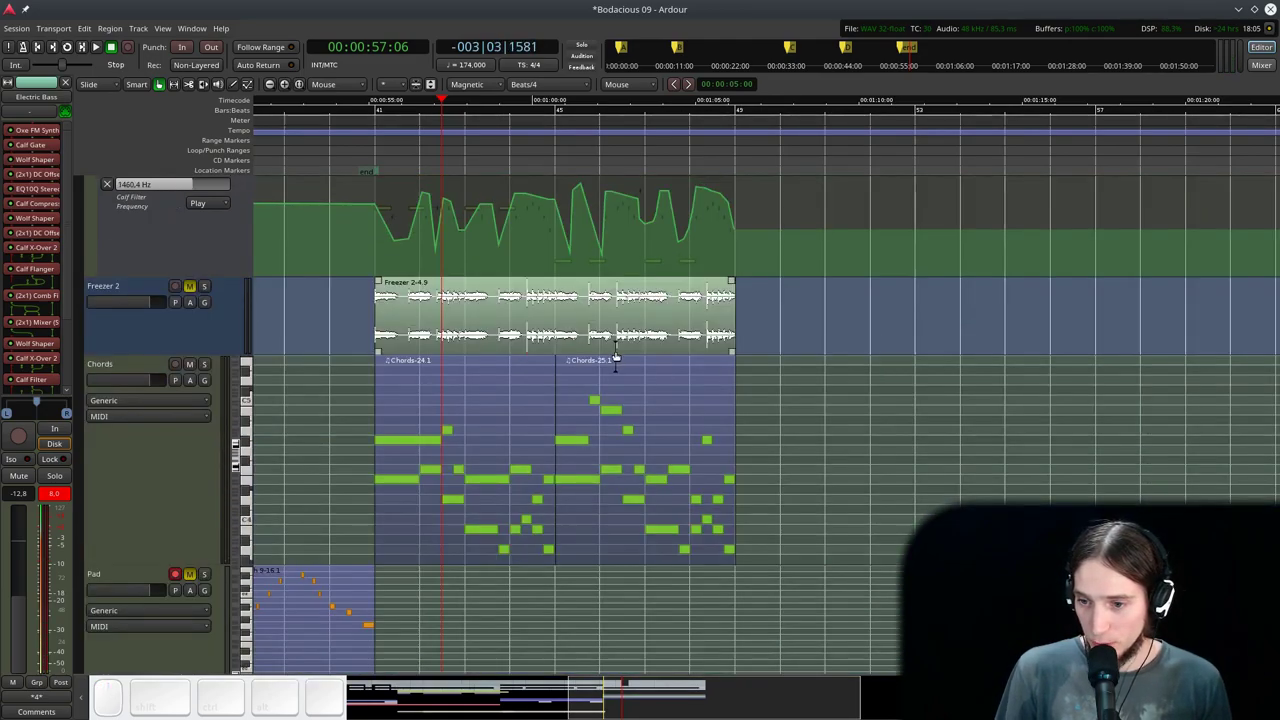
pyautogui.click(541, 414)
pyautogui.click(605, 420)
# - Bring up the Transpose MIDI dialog for the two selected Chords regions
pyautogui.rightClick(610, 406)
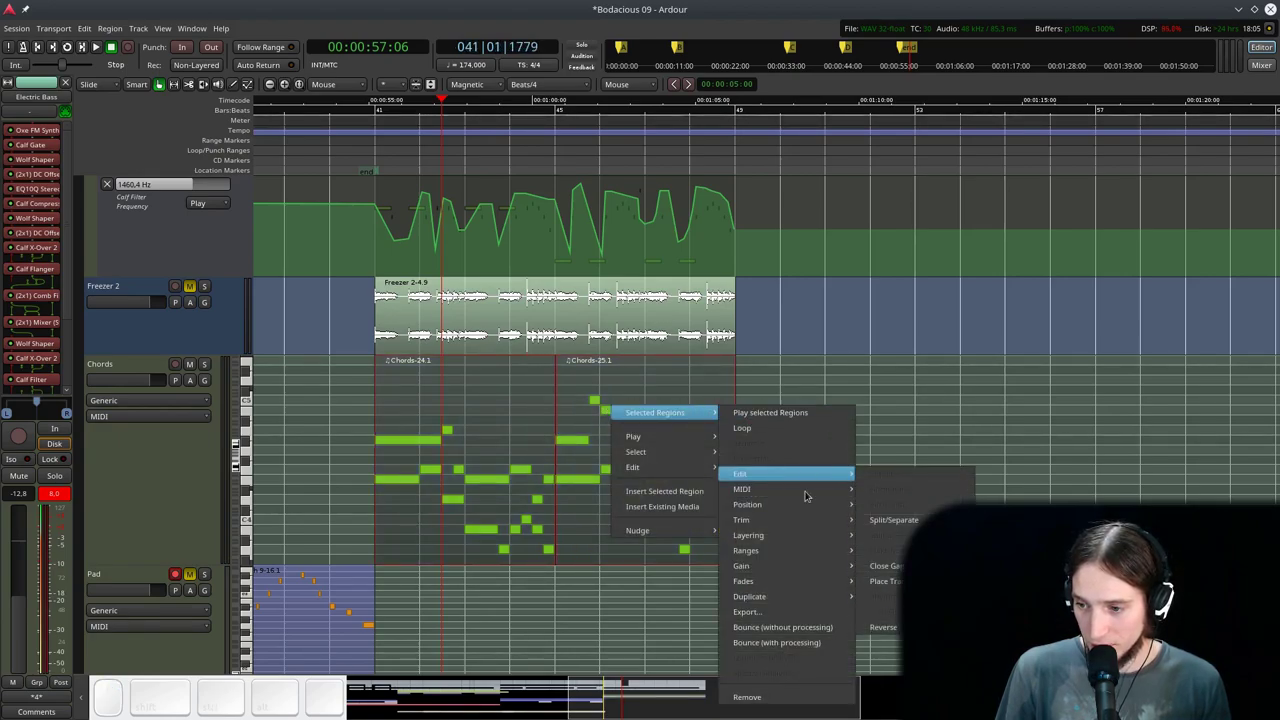
pyautogui.click(918, 485)
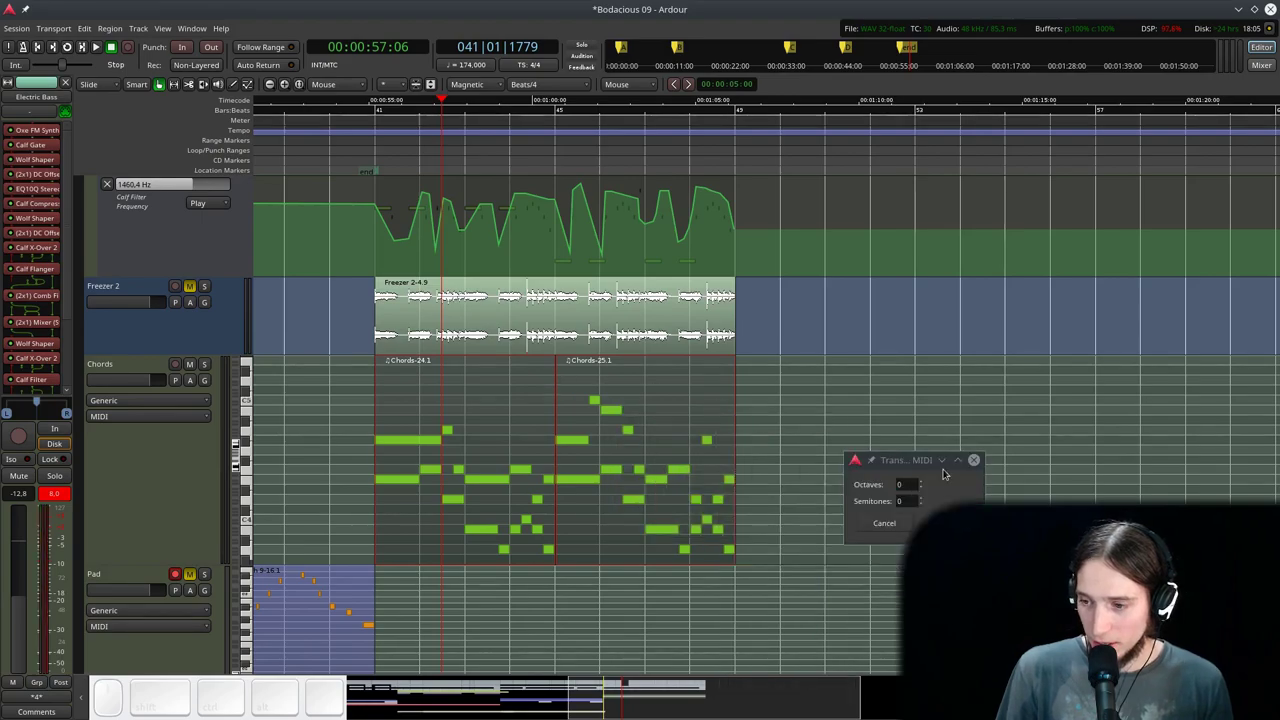
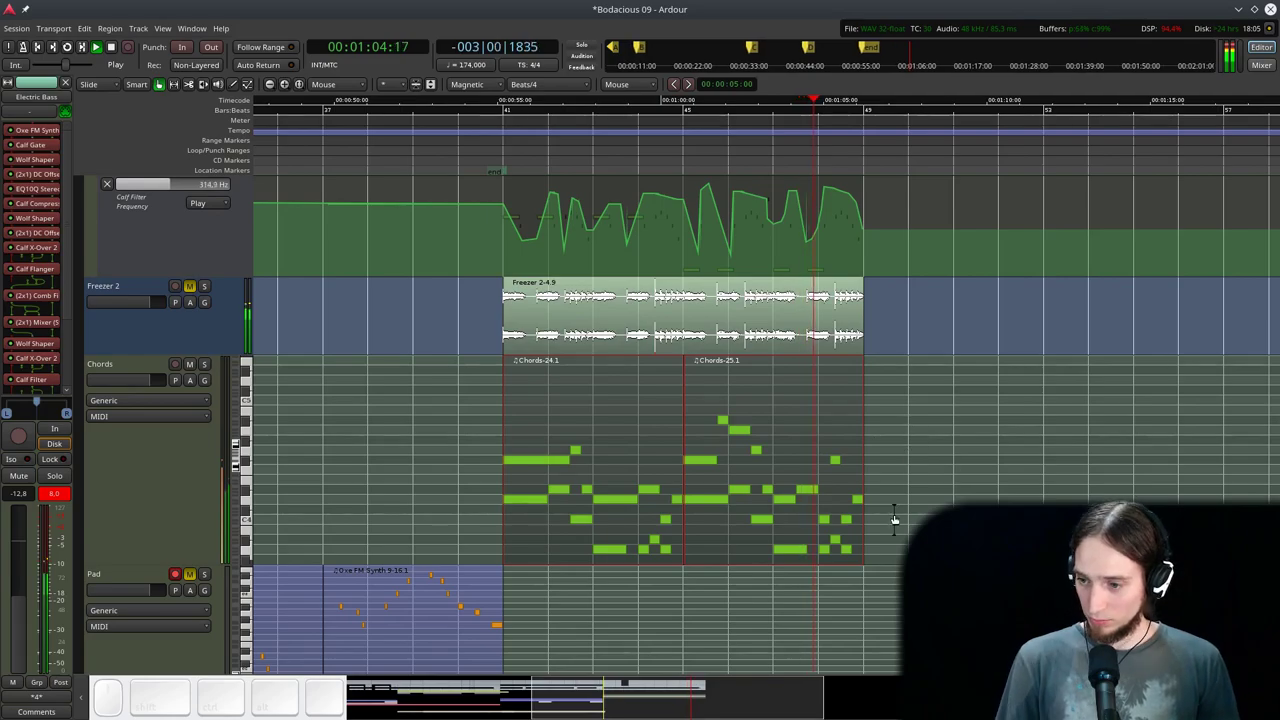
pyautogui.scroll(3)
pyautogui.scroll(-3)
pyautogui.press('space')
pyautogui.click(528, 138)
pyautogui.press('space')
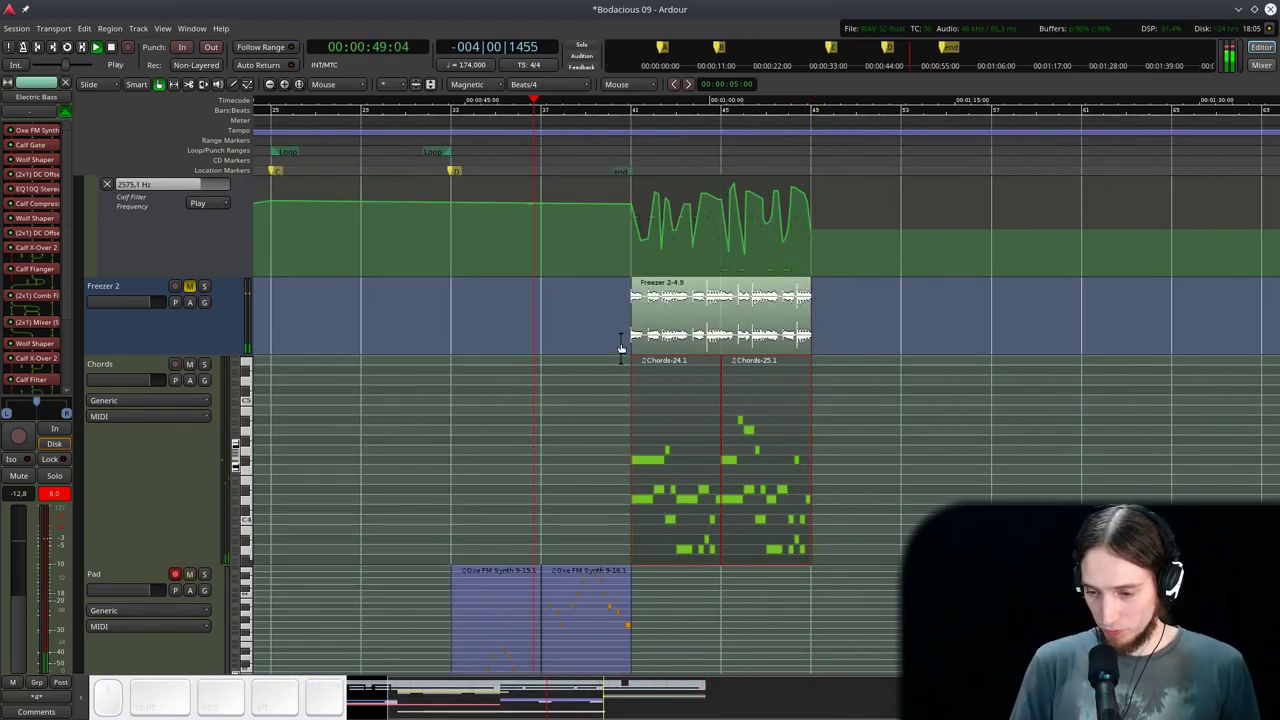
pyautogui.scroll(-3)
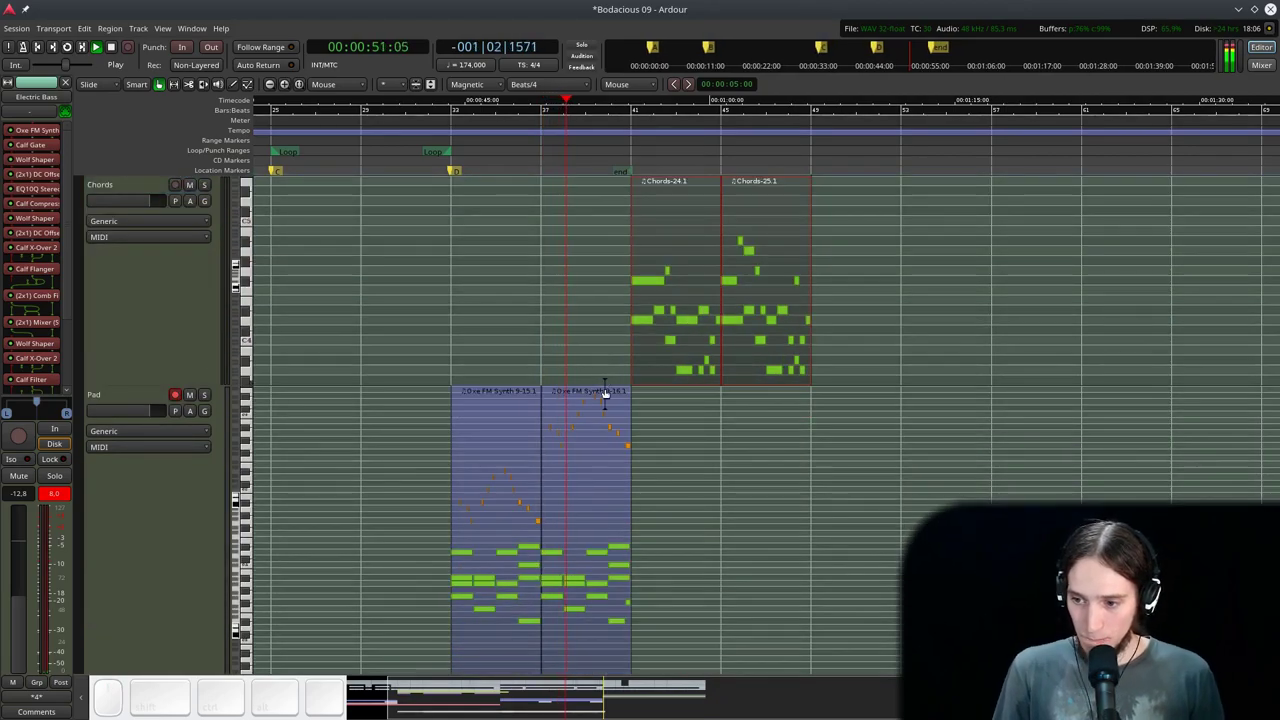
pyautogui.scroll(-3)
pyautogui.scroll(3)
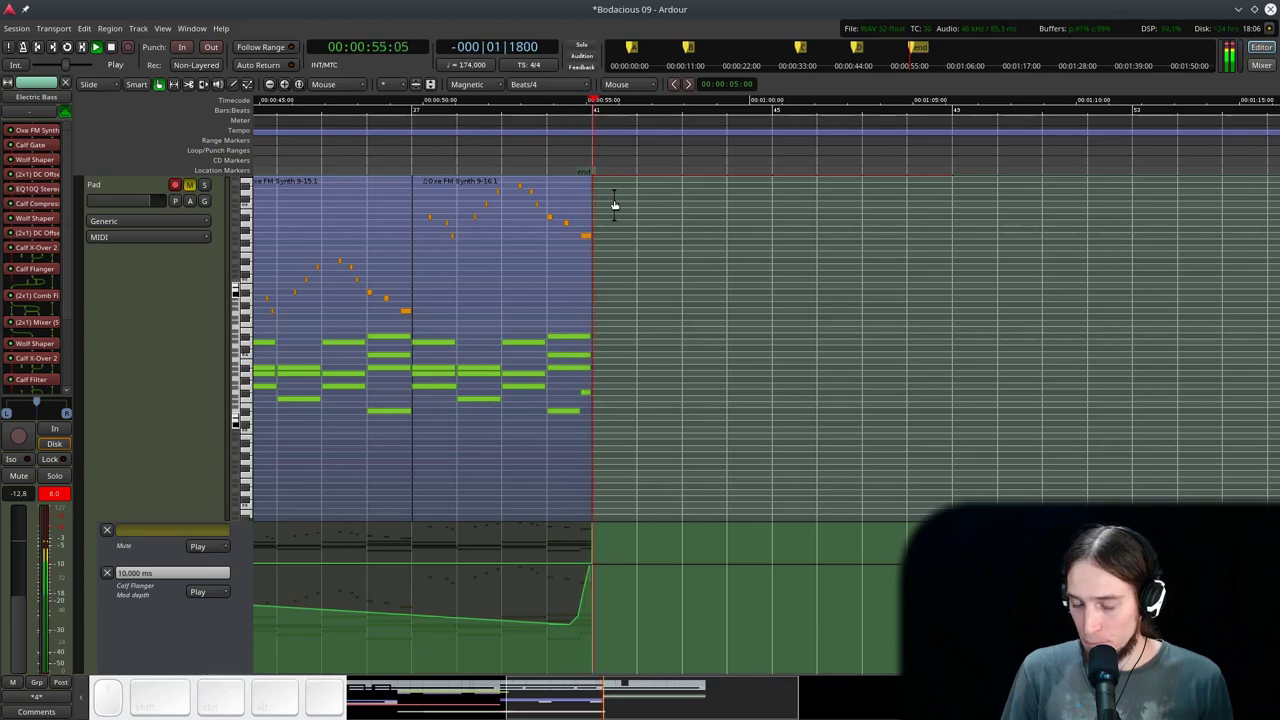
pyautogui.press('space')
pyautogui.scroll(3)
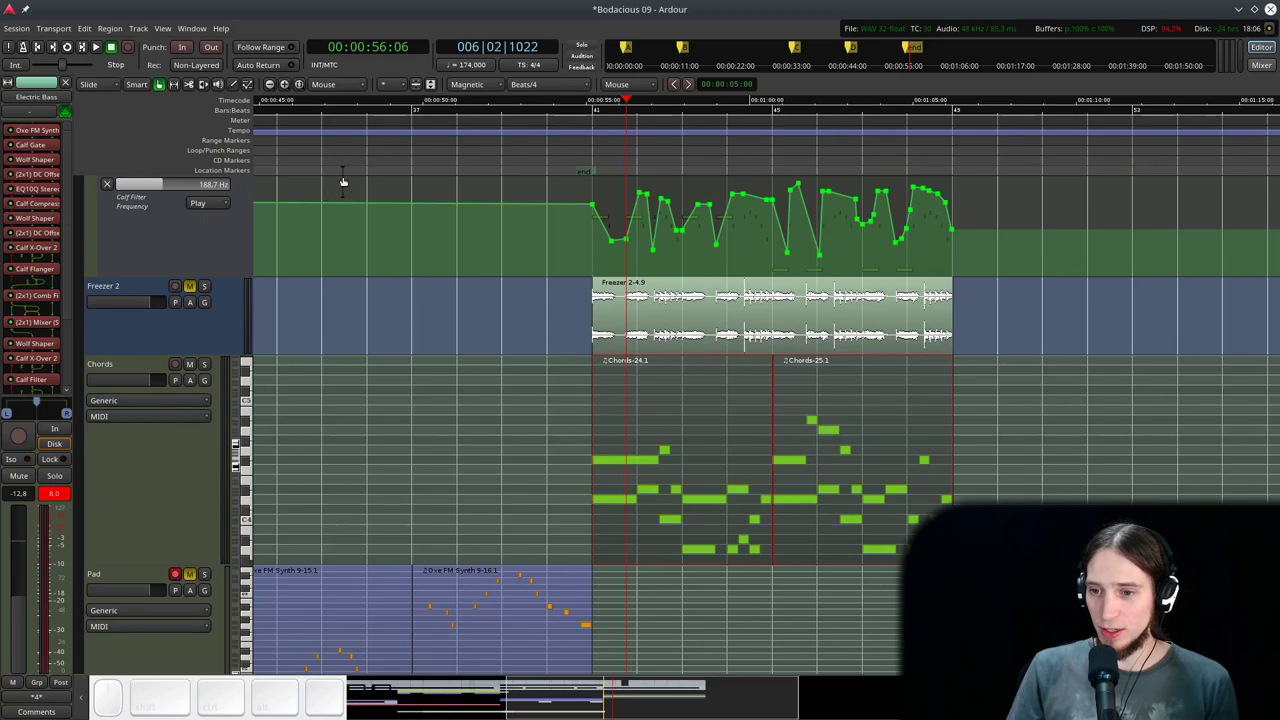
pyautogui.click(396, 159)
pyautogui.scroll(-3)
pyautogui.scroll(3)
pyautogui.scroll(-3)
pyautogui.scroll(3)
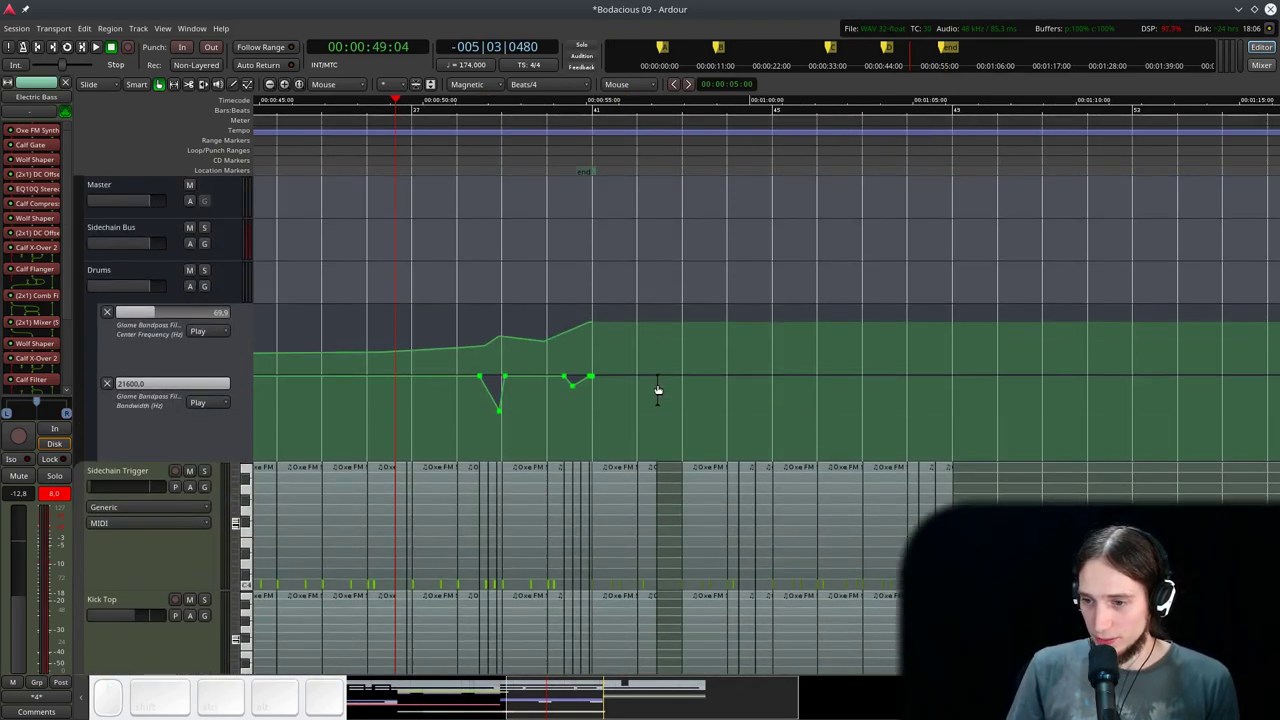
# - Zoom in around bar 41 and audition the Drums bandpass center frequency automation
pyautogui.scroll(3)
pyautogui.click(504, 140)
pyautogui.press('space')
pyautogui.scroll(3)
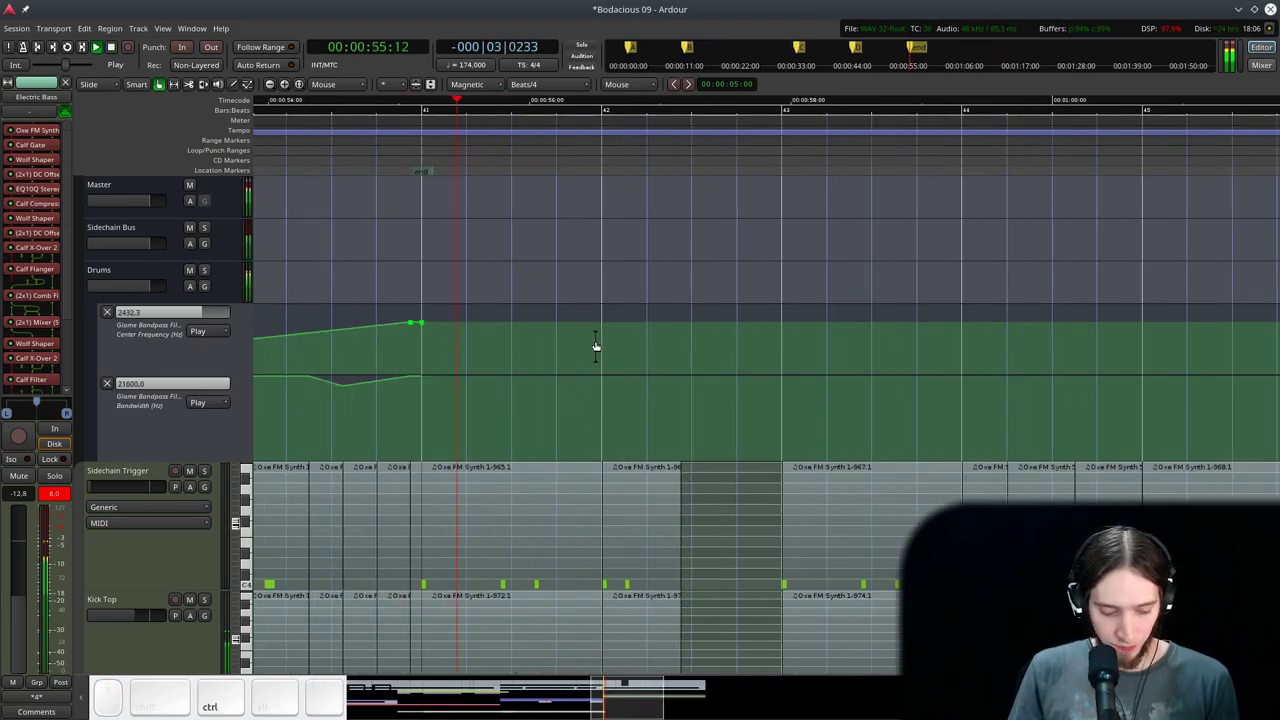
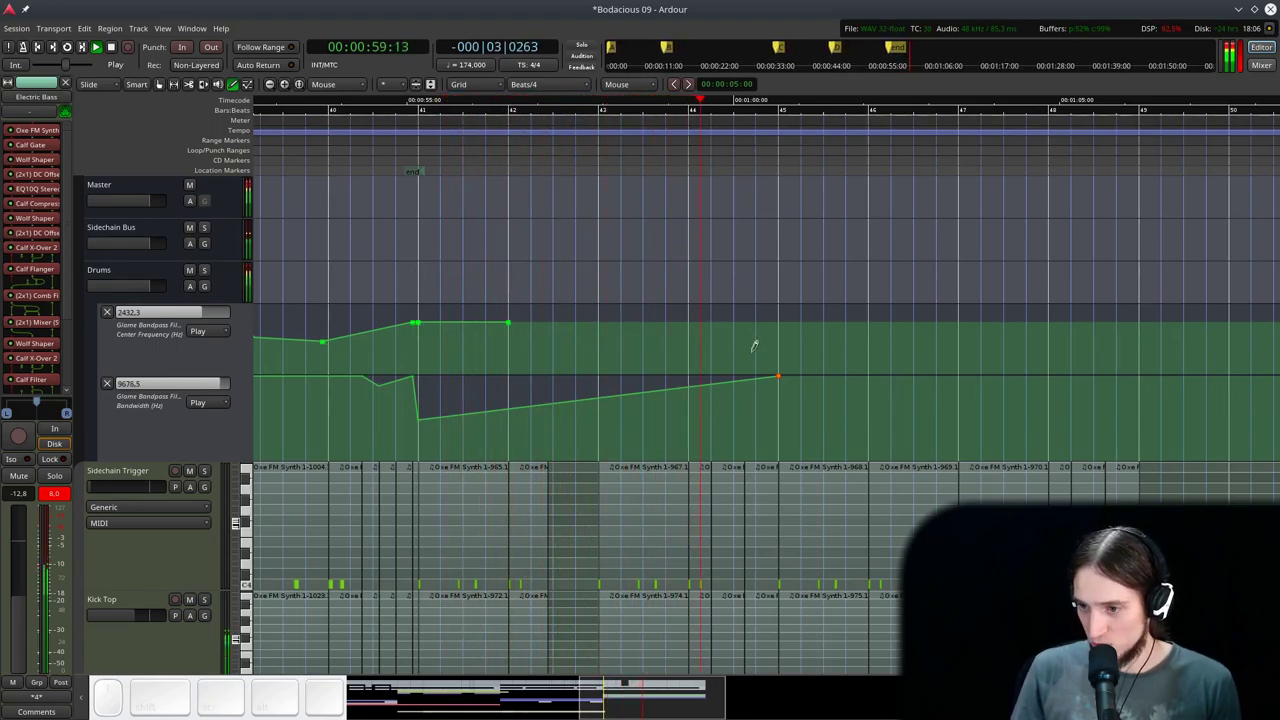
pyautogui.press('space')
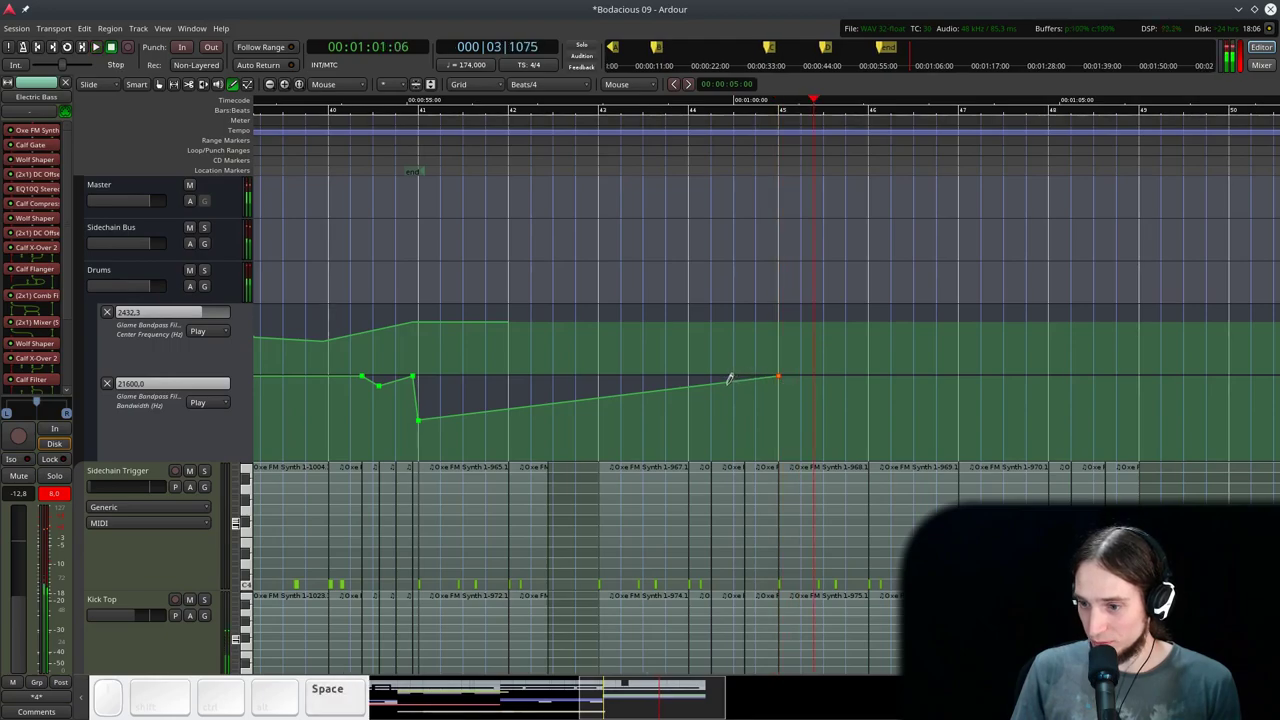
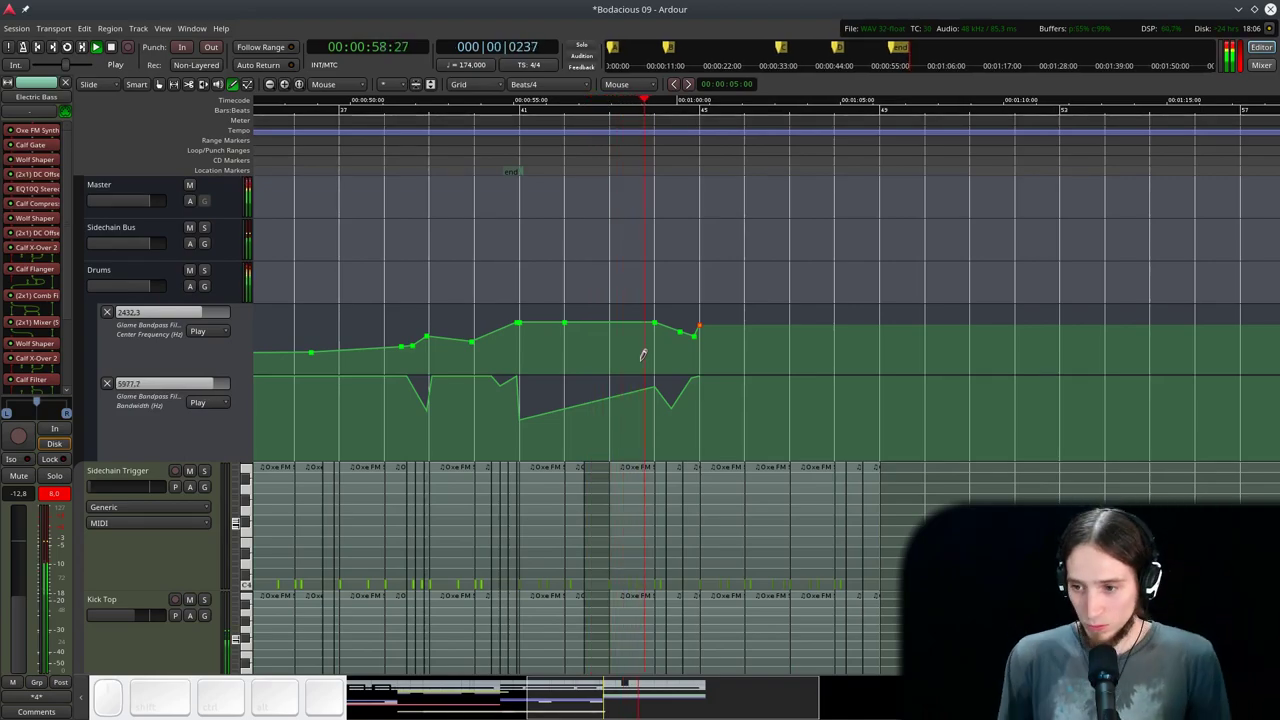
pyautogui.scroll(-3)
pyautogui.scroll(-3)
# - With Grid snap, shape bandwidth automation dips between bars 41 and 45
pyautogui.press('g')
pyautogui.scroll(-3)
pyautogui.scroll(-3)
pyautogui.scroll(3)
pyautogui.scroll(-3)
pyautogui.press('space')
pyautogui.click(620, 387)
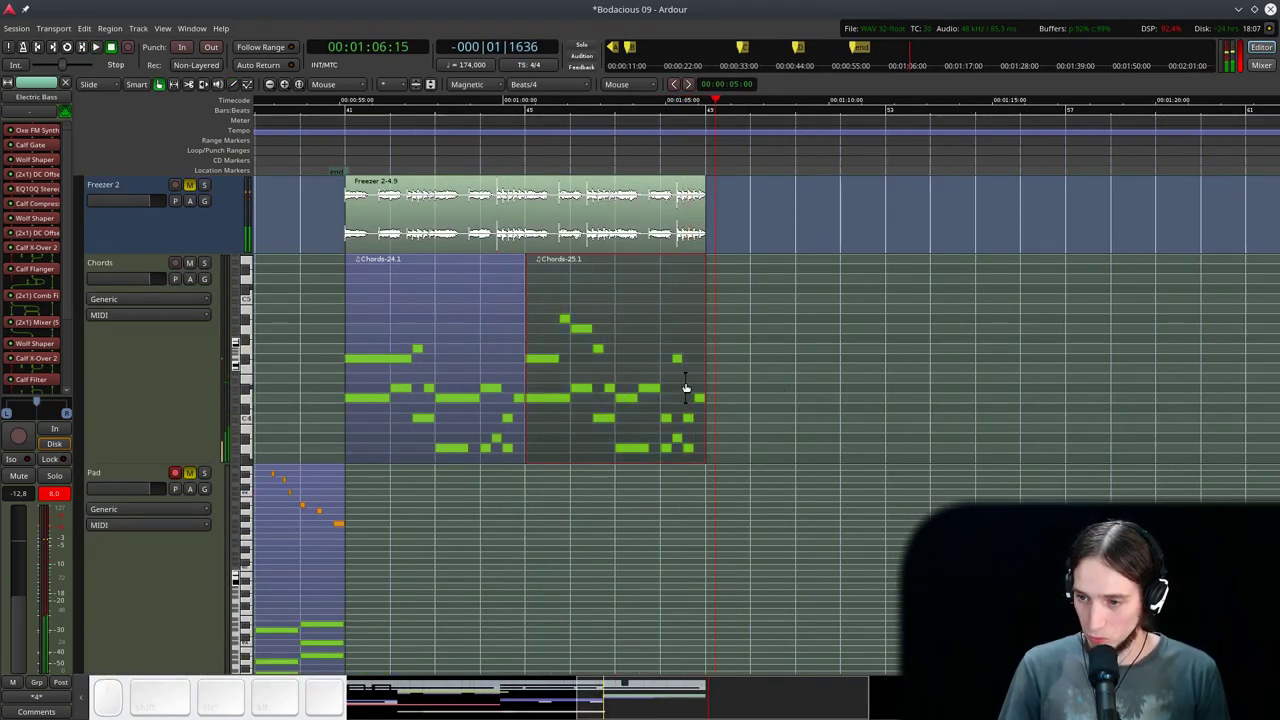
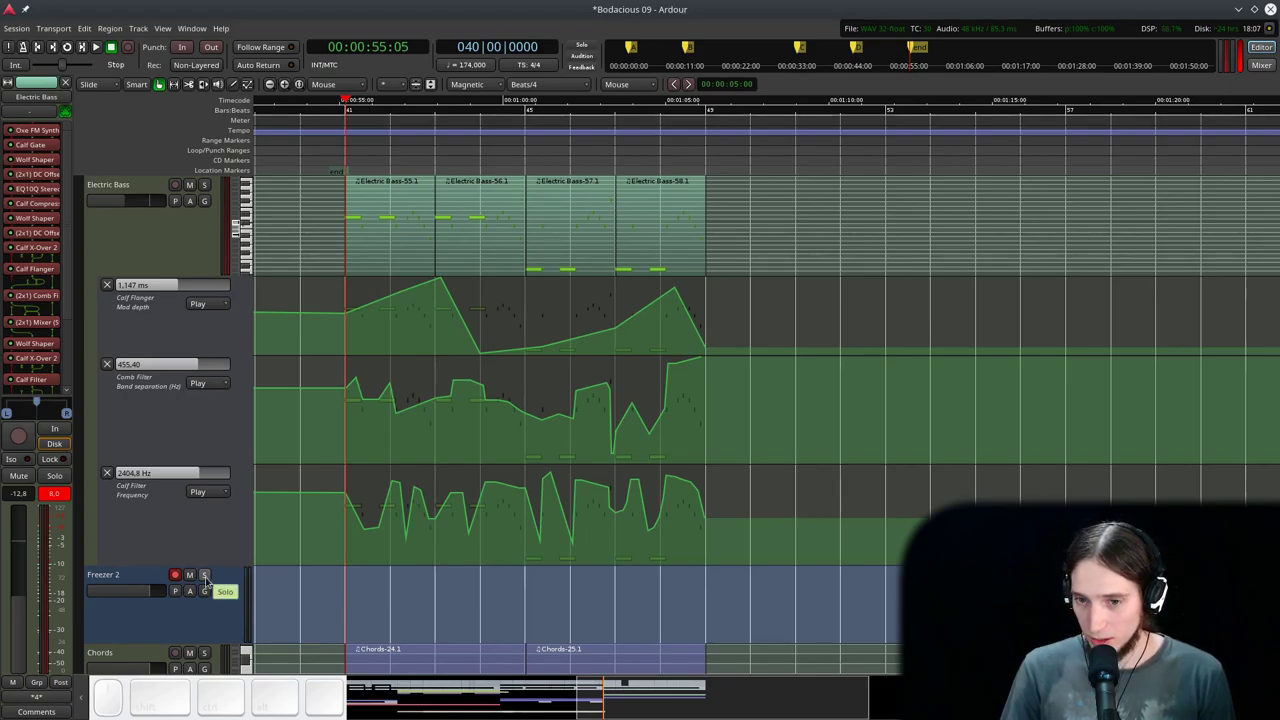
# - Solo Electric Bass, arm recording and capture a short take onto Freezer 2
pyautogui.click(305, 134)
pyautogui.click(201, 186)
pyautogui.press('shift+space')
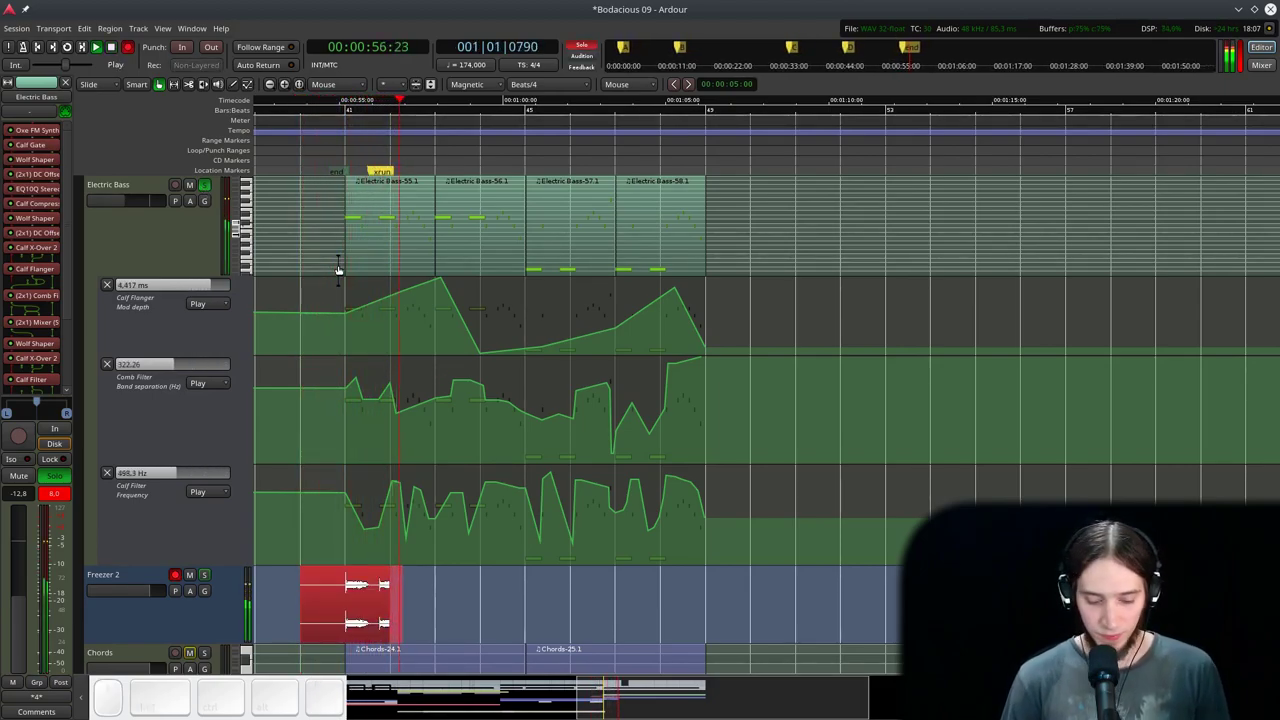
pyautogui.press('space')
# - Inspect the xrun markers on the take and switch to the terminal window
pyautogui.rightClick(415, 168)
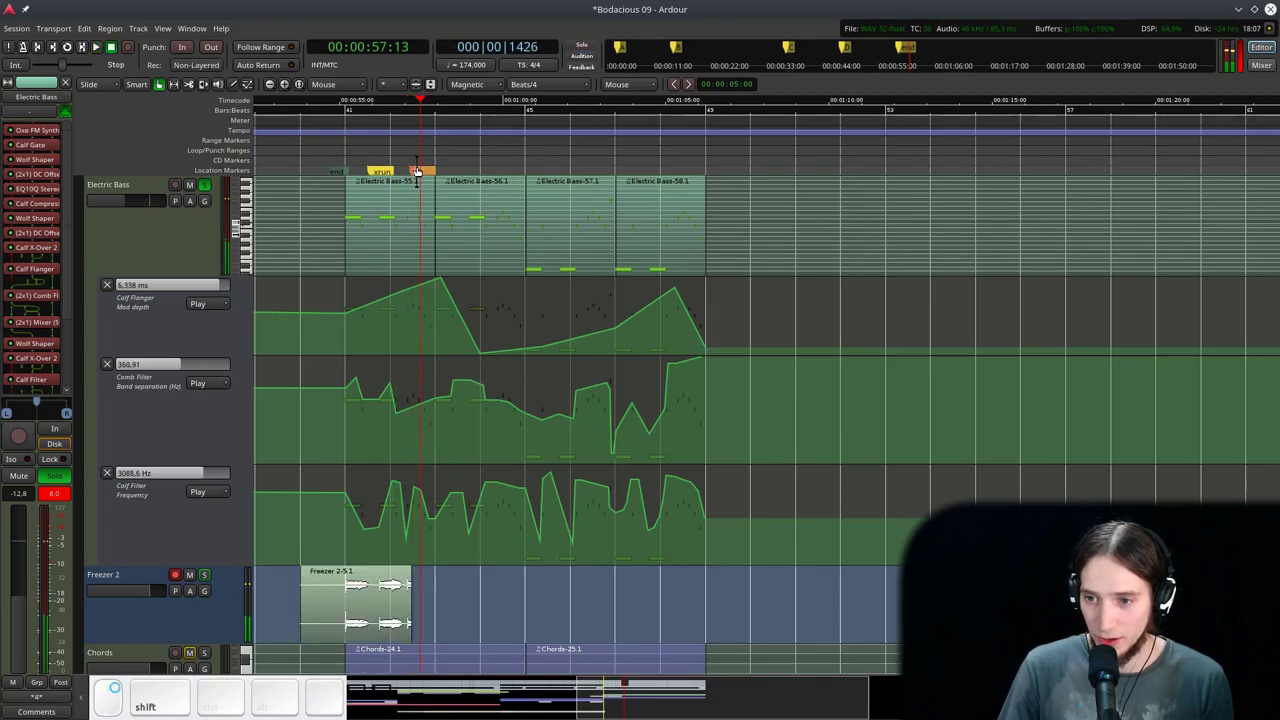
pyautogui.rightClick(407, 170)
pyautogui.click(355, 612)
pyautogui.rightClick(361, 606)
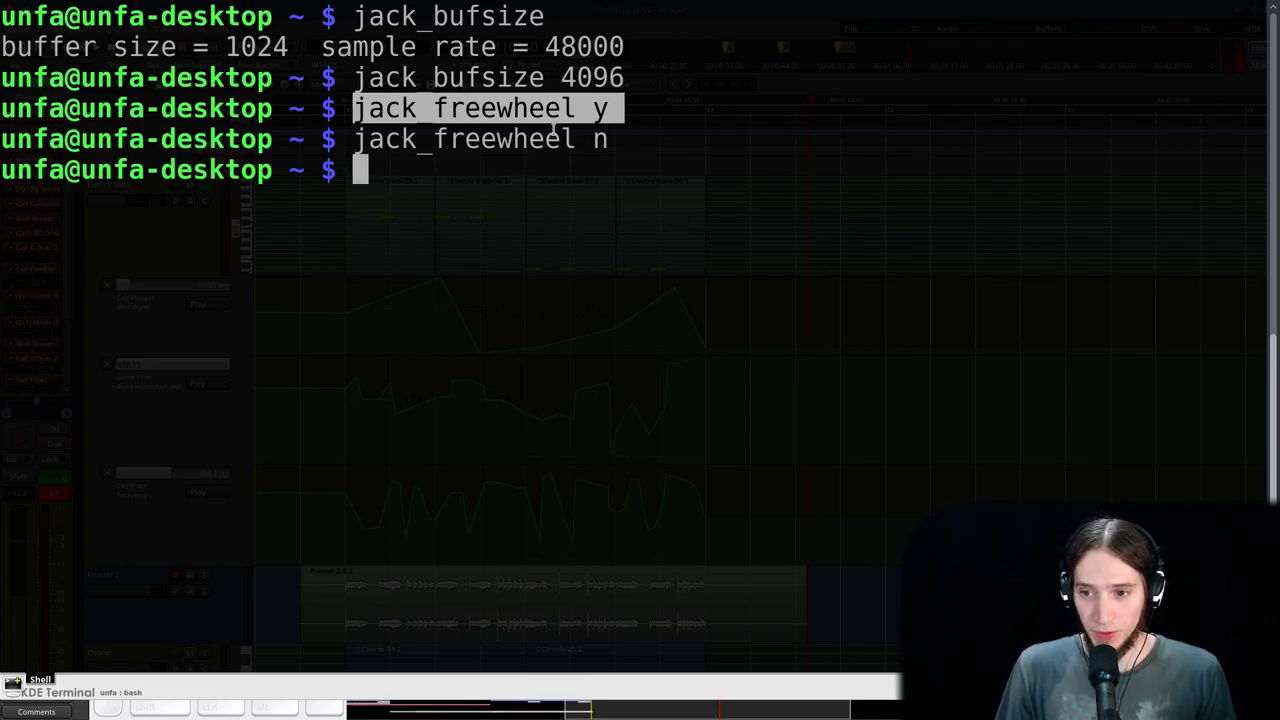
# - Run jack_bufsize 4096 and toggle jack_freewheel on then off, returning to Ardour
pyautogui.press('F1')
pyautogui.click(326, 108)
pyautogui.rightClick(158, 231)
pyautogui.click(171, 507)
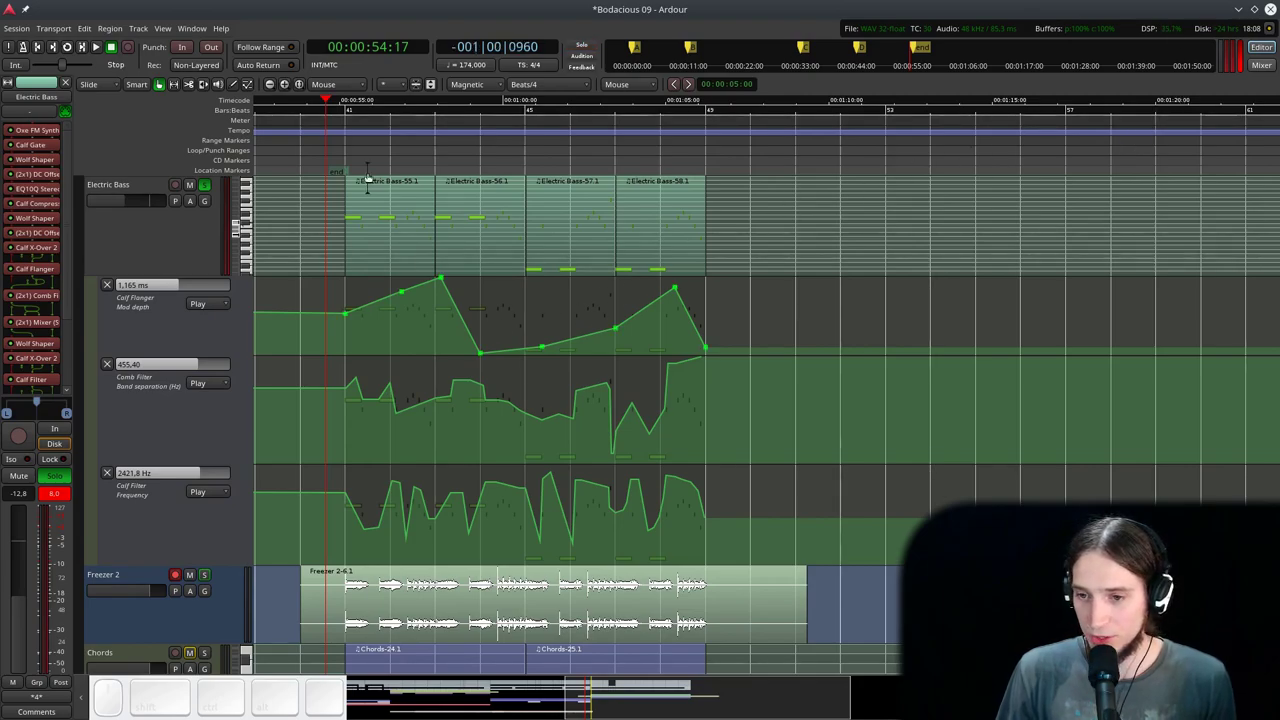
# - Play through the Electric Bass and Chords parts, reviewing the tracks
pyautogui.click(328, 148)
pyautogui.press('space')
pyautogui.press('space')
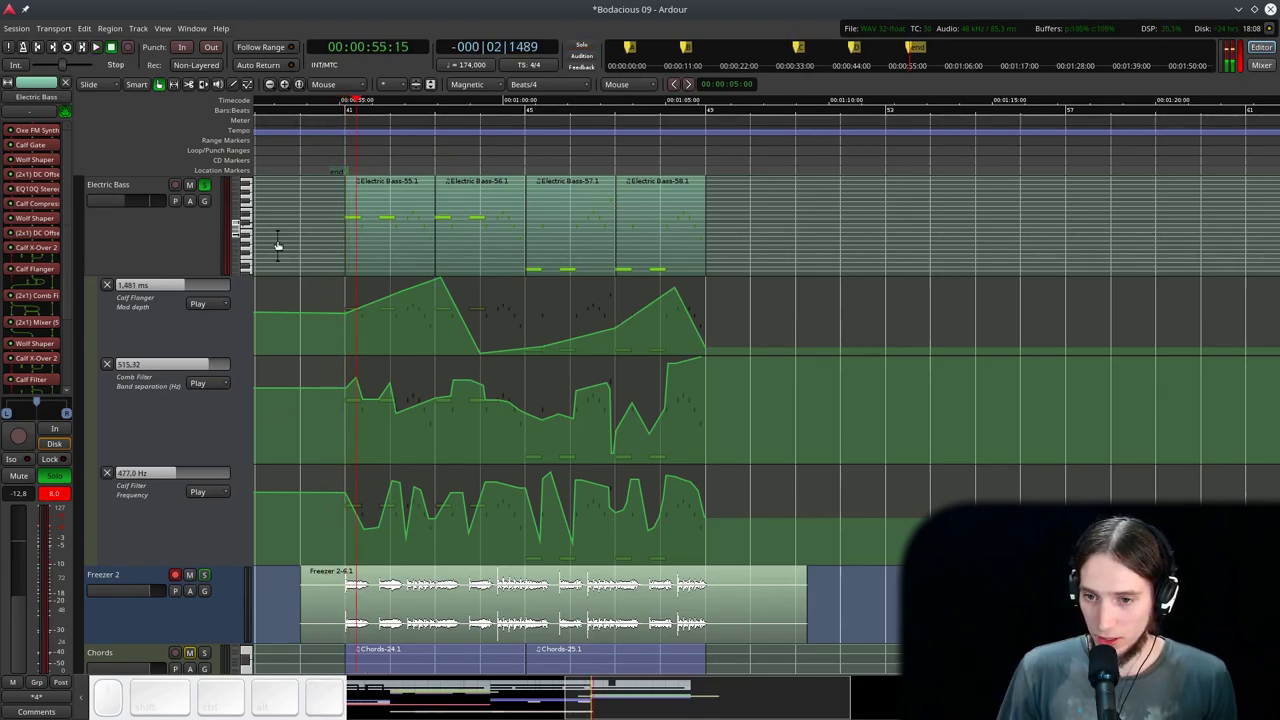
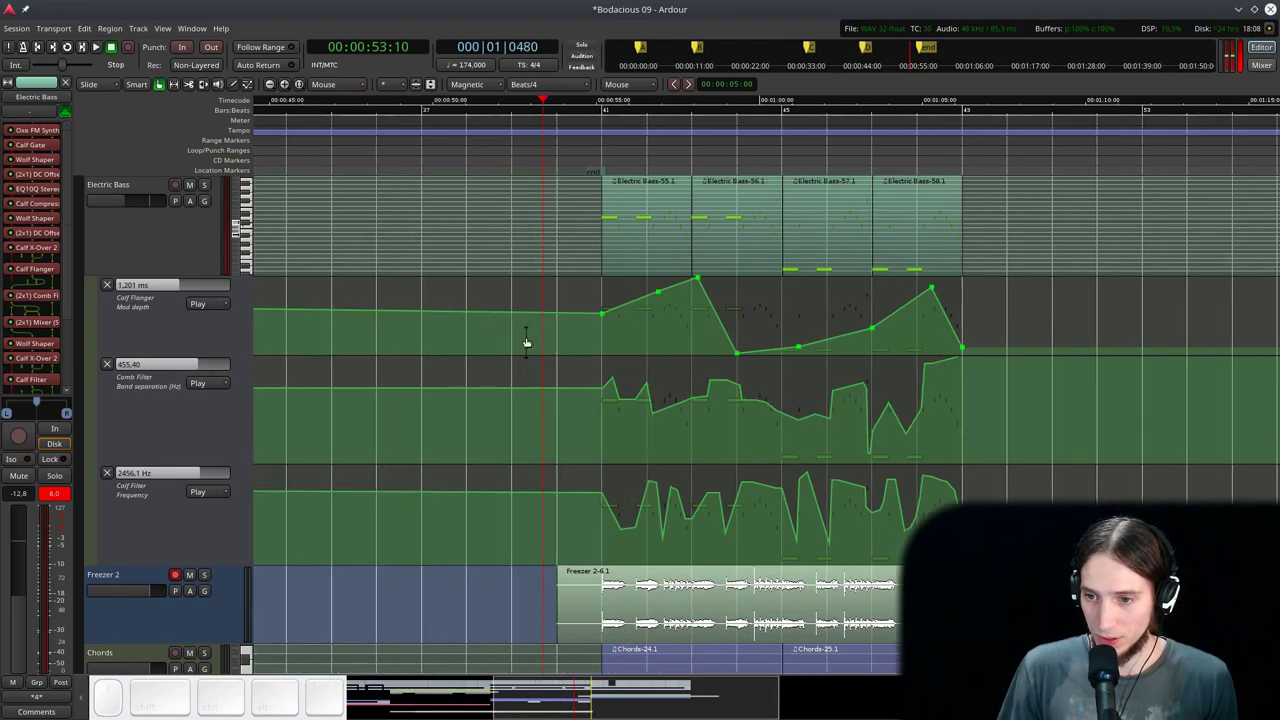
pyautogui.click(450, 110)
pyautogui.click(379, 141)
pyautogui.press('space')
pyautogui.scroll(-3)
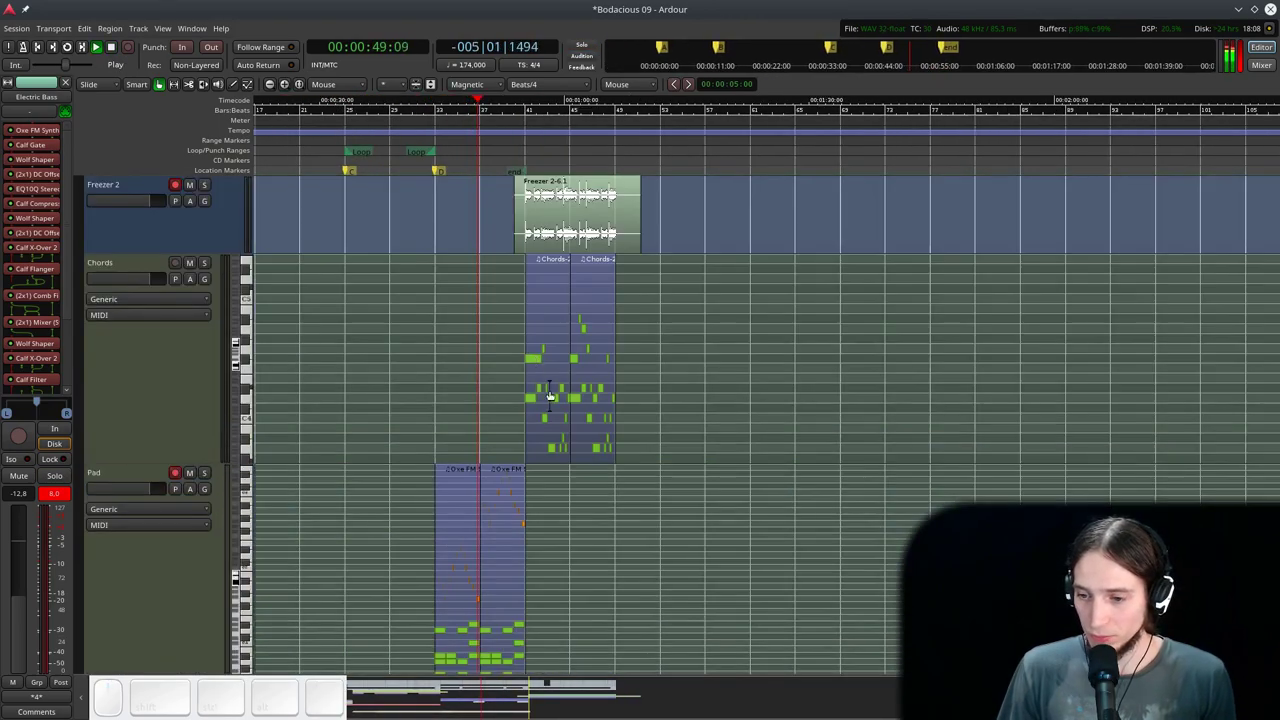
pyautogui.scroll(3)
pyautogui.scroll(-3)
pyautogui.scroll(3)
pyautogui.scroll(3)
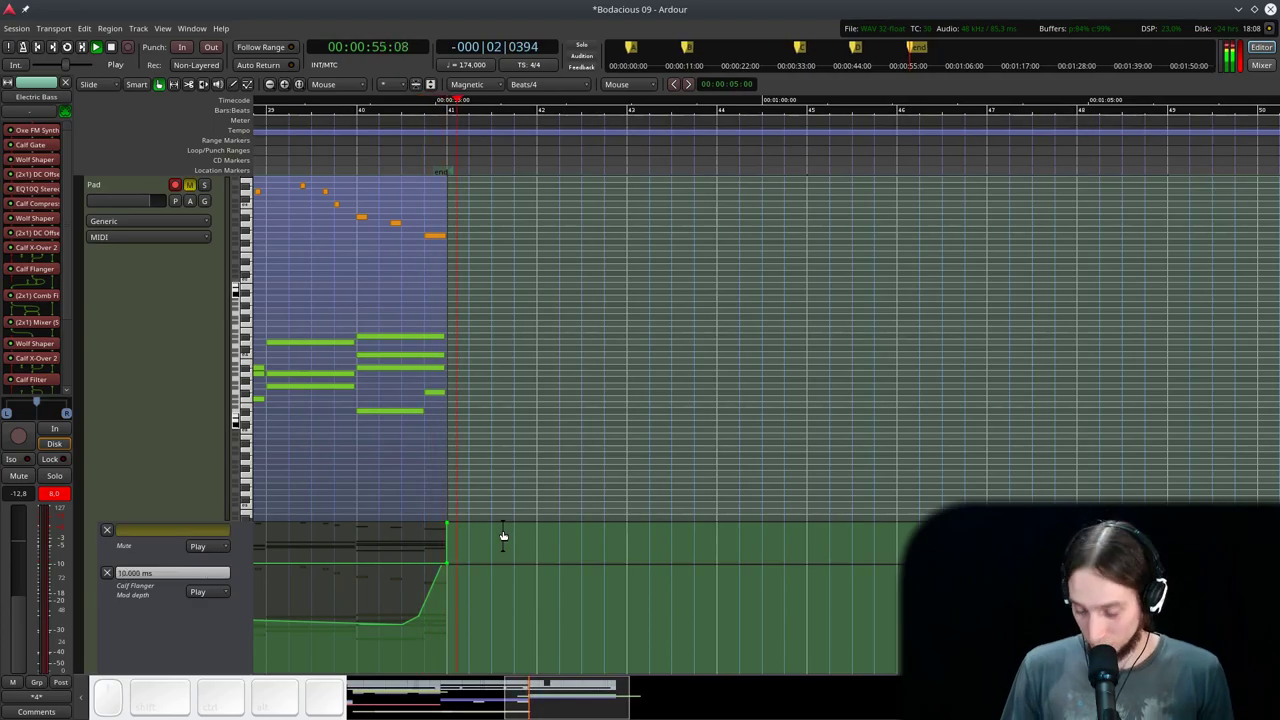
pyautogui.scroll(-3)
# - Mute the Pad track and roll playback through Chords and Freezer 2 past bar 45
pyautogui.press('ctrl+d')
pyautogui.scroll(3)
pyautogui.scroll(-3)
pyautogui.scroll(3)
pyautogui.scroll(-3)
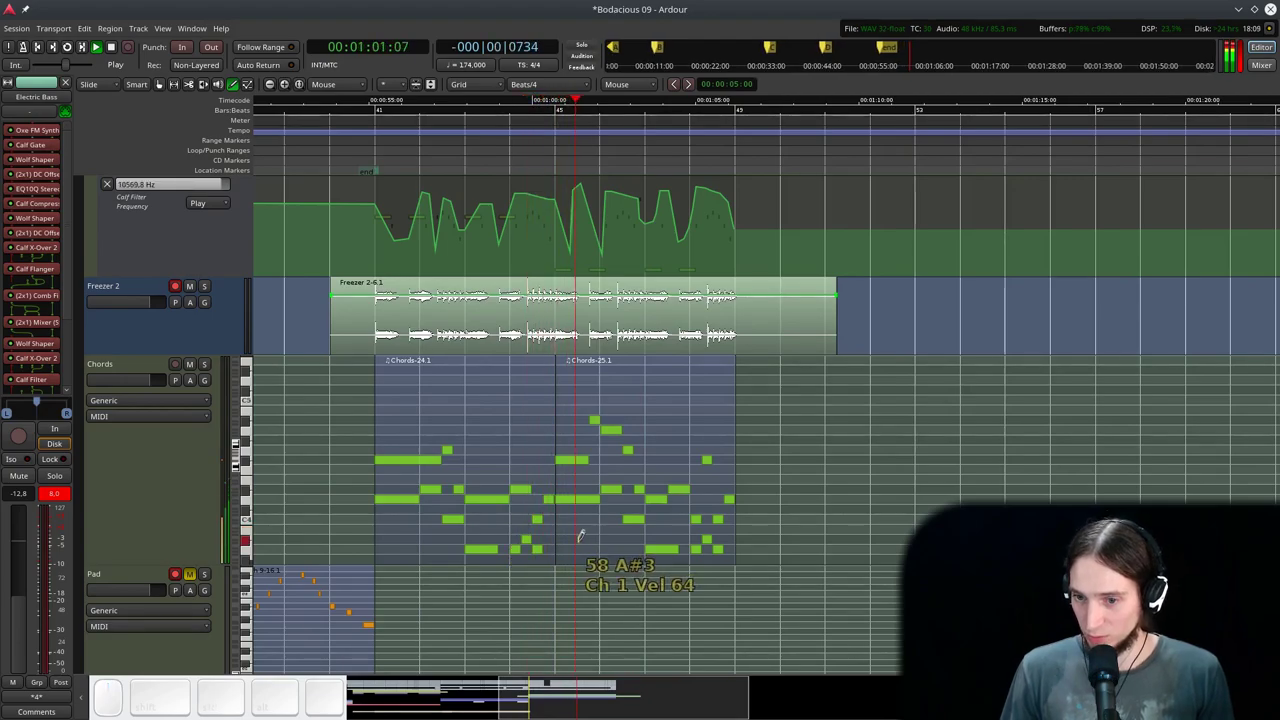
pyautogui.scroll(3)
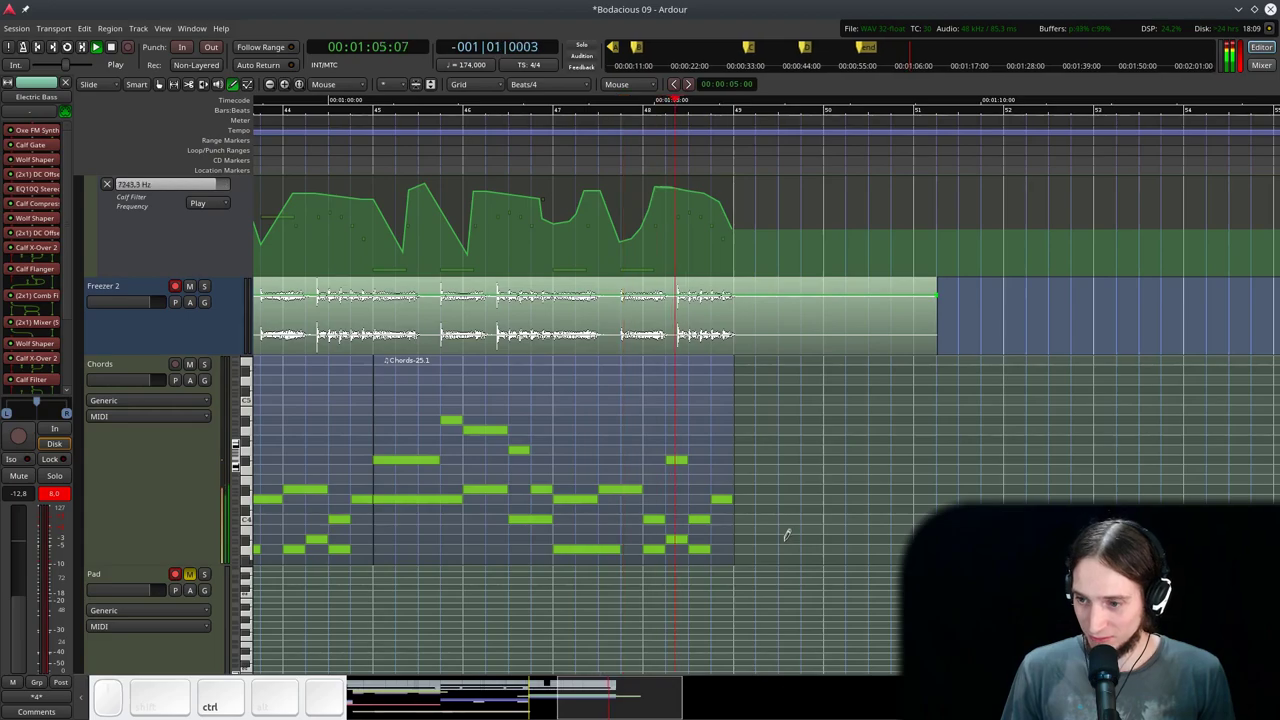
pyautogui.press('space')
pyautogui.scroll(-3)
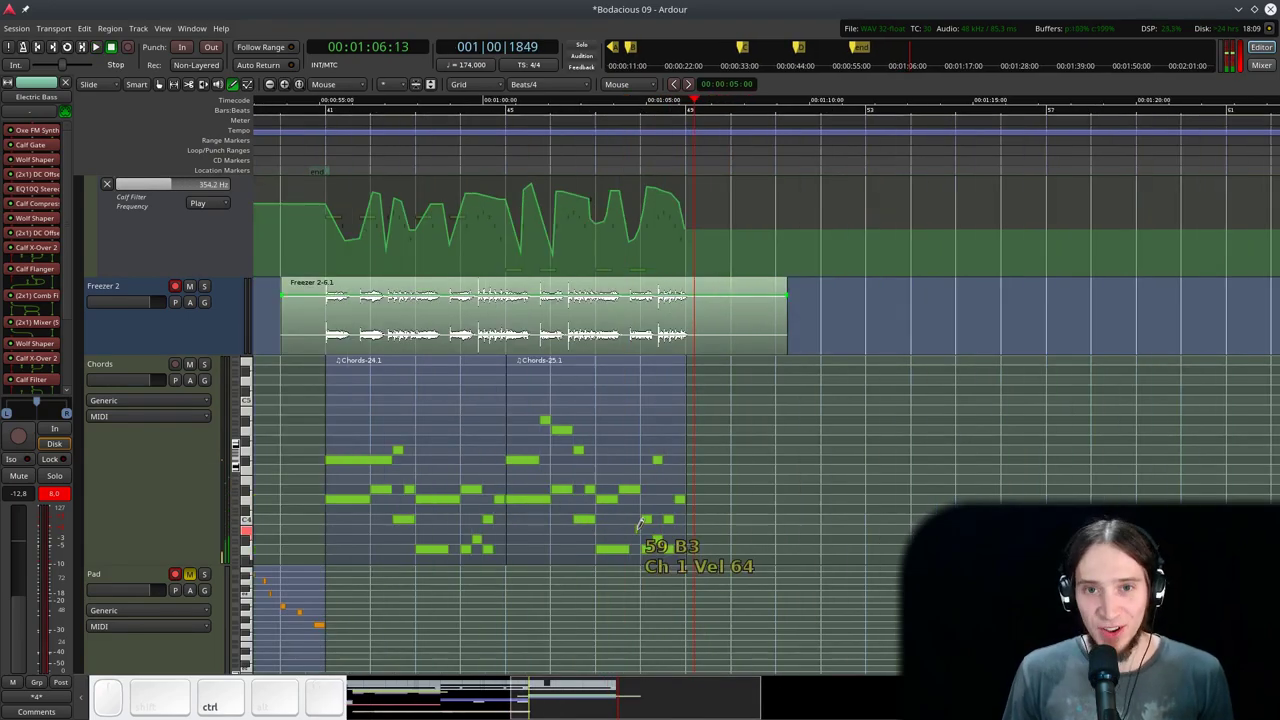
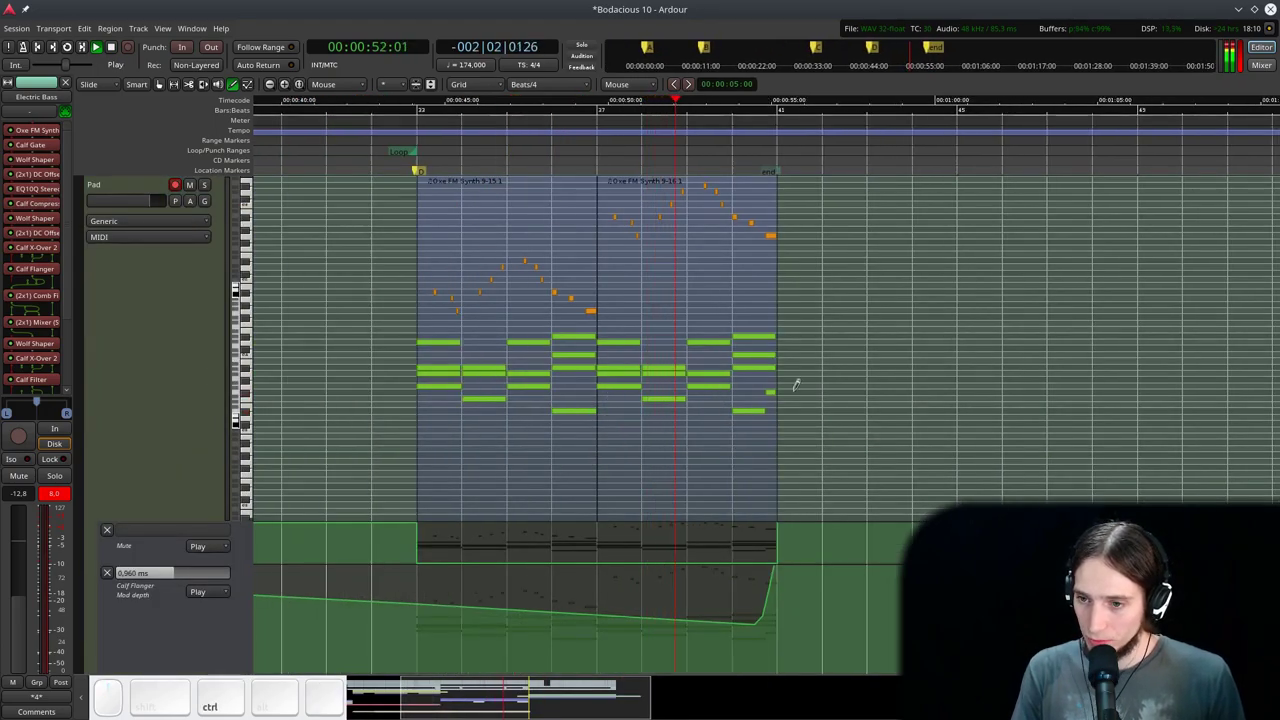
# - Scroll toward the Reese track to reach its solo button
pyautogui.scroll(3)
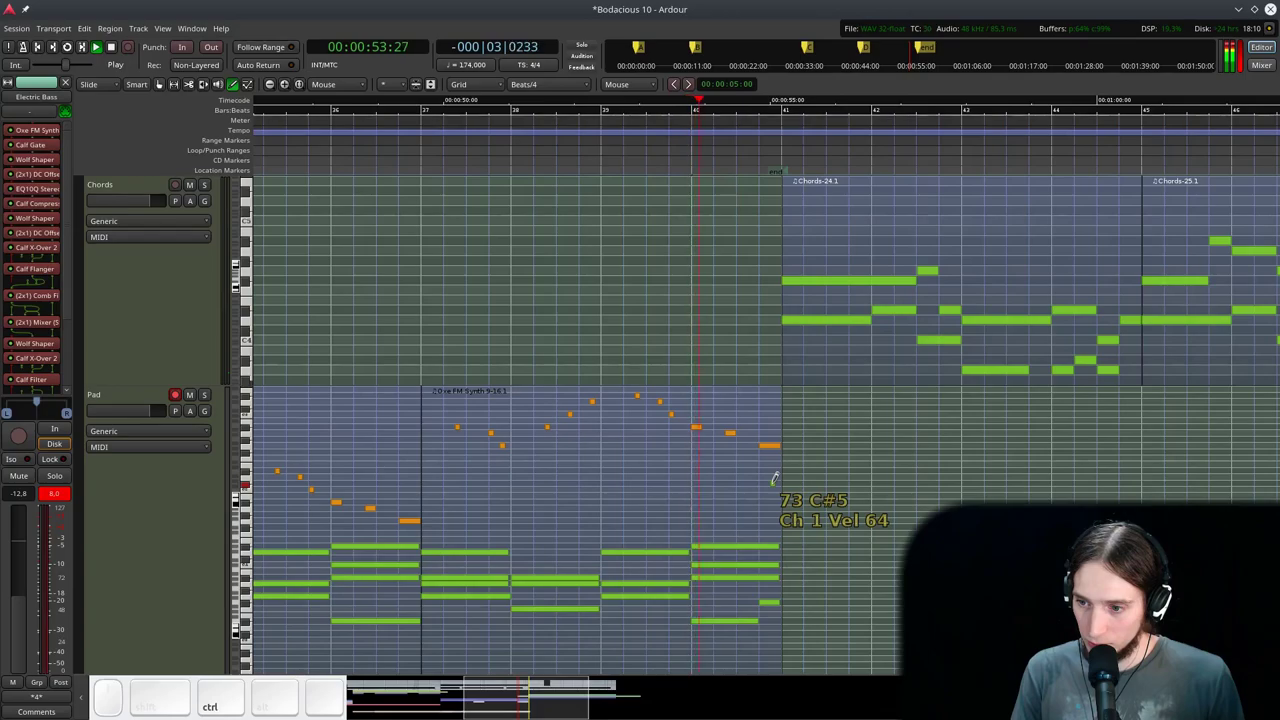
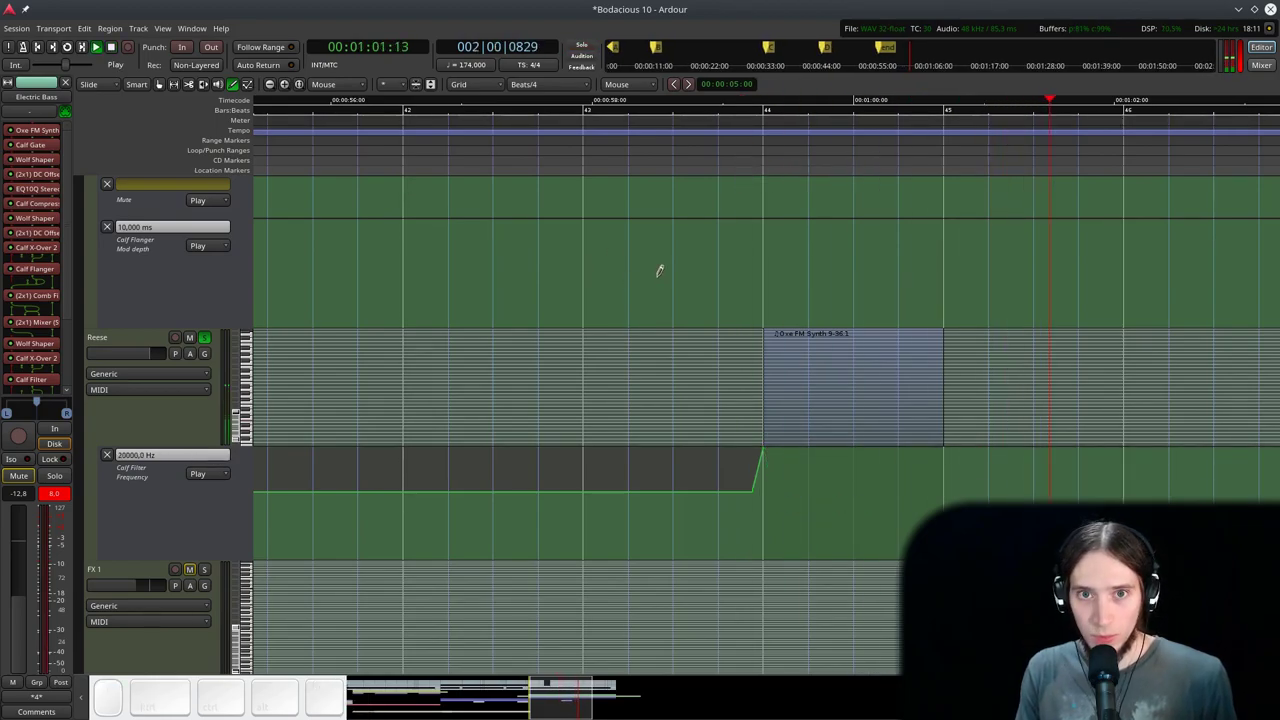
# - Stop playback and move down to the Sidechain Trigger and Kick Top tracks
pyautogui.press('space')
pyautogui.scroll(-3)
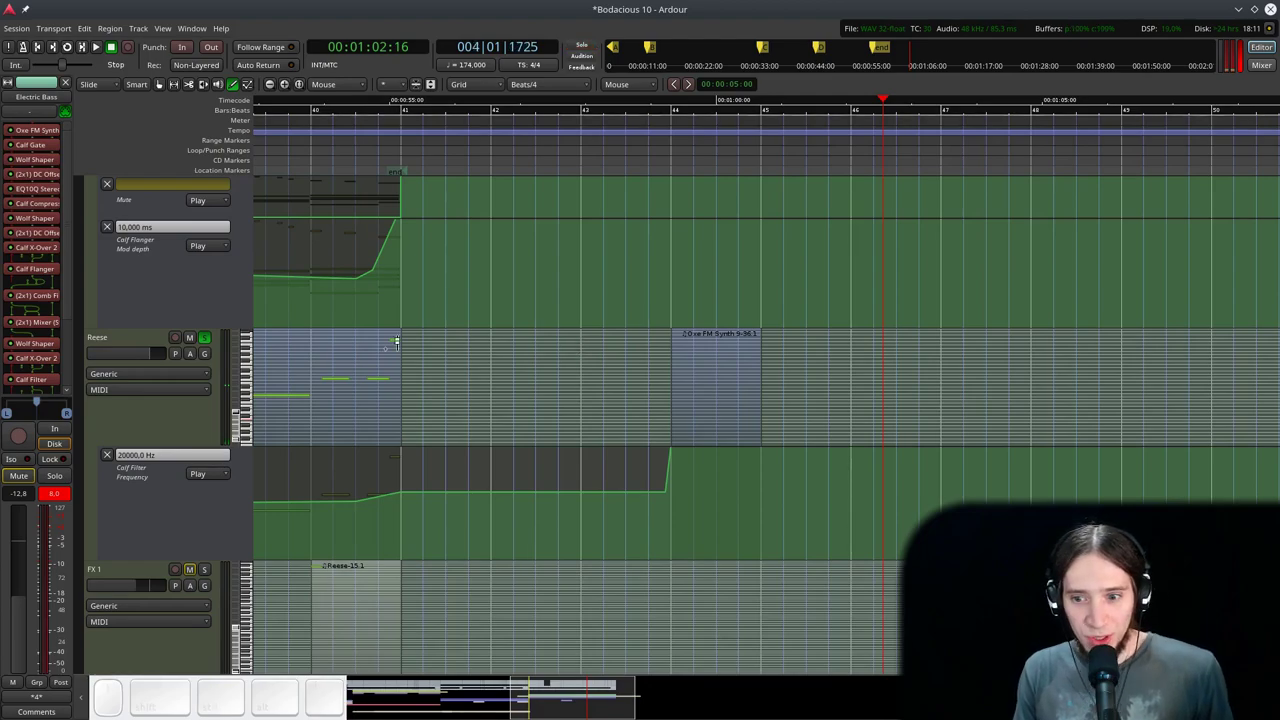
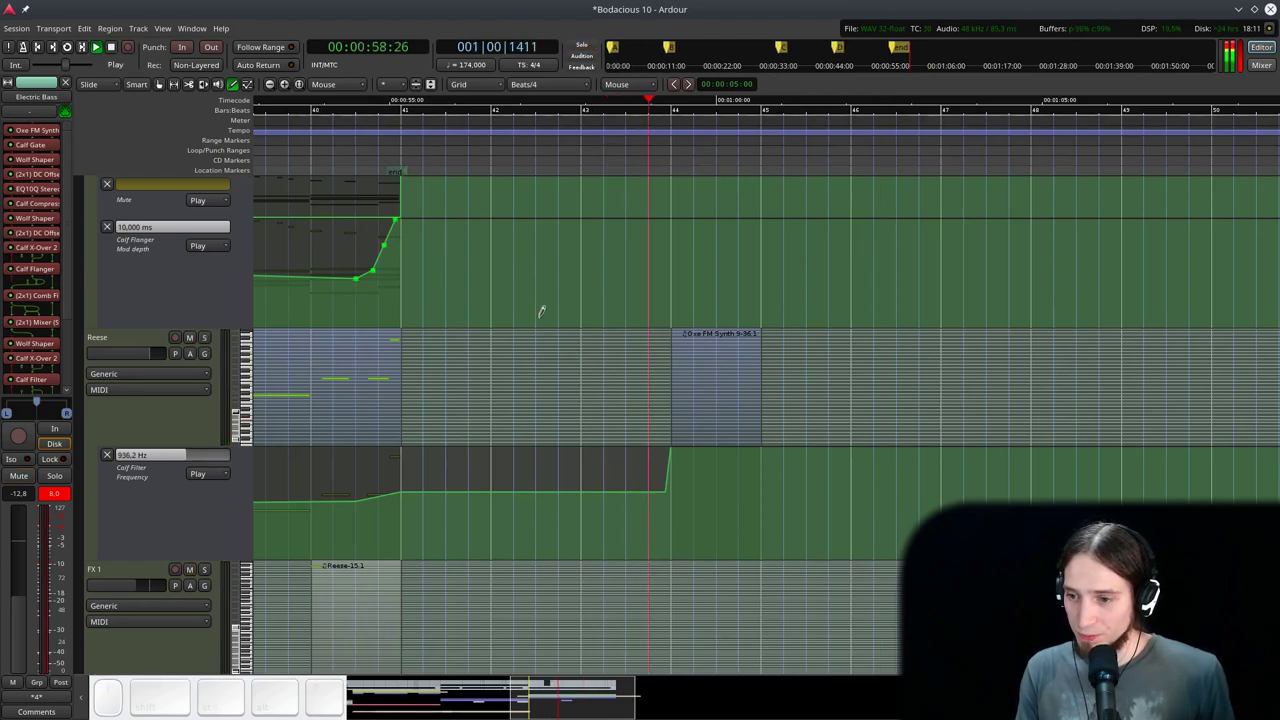
pyautogui.press('g')
pyautogui.scroll(-3)
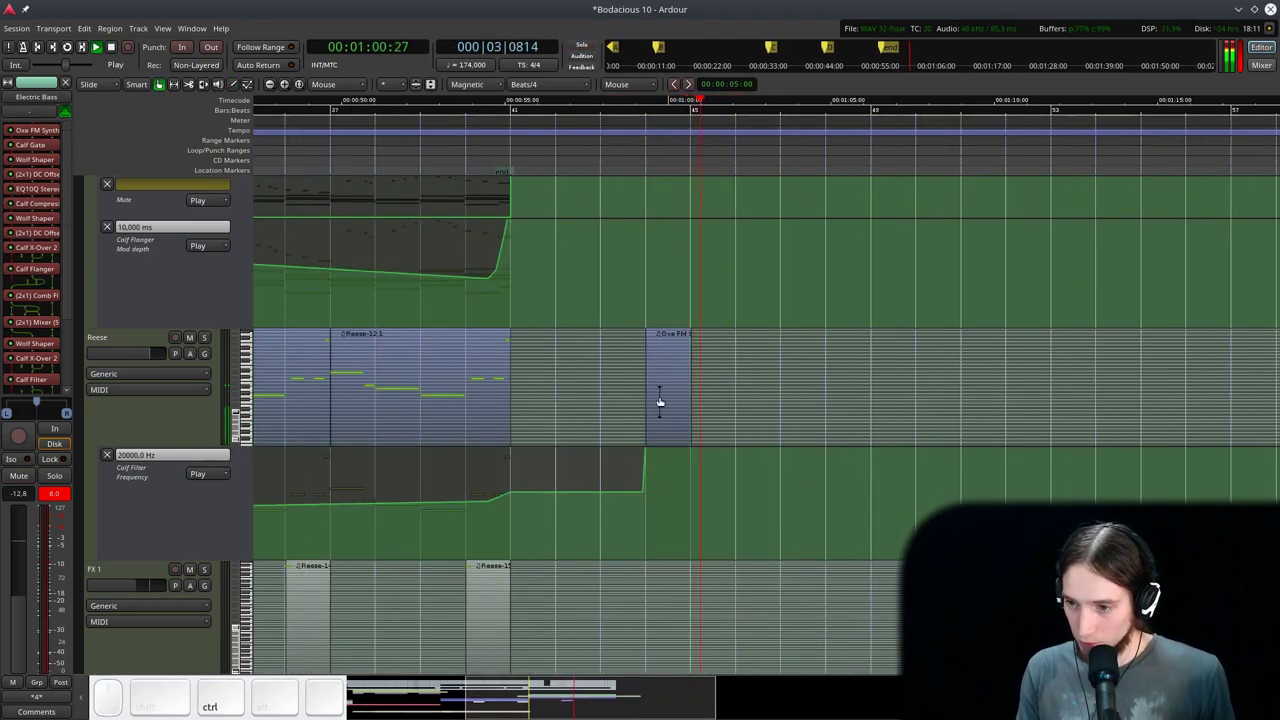
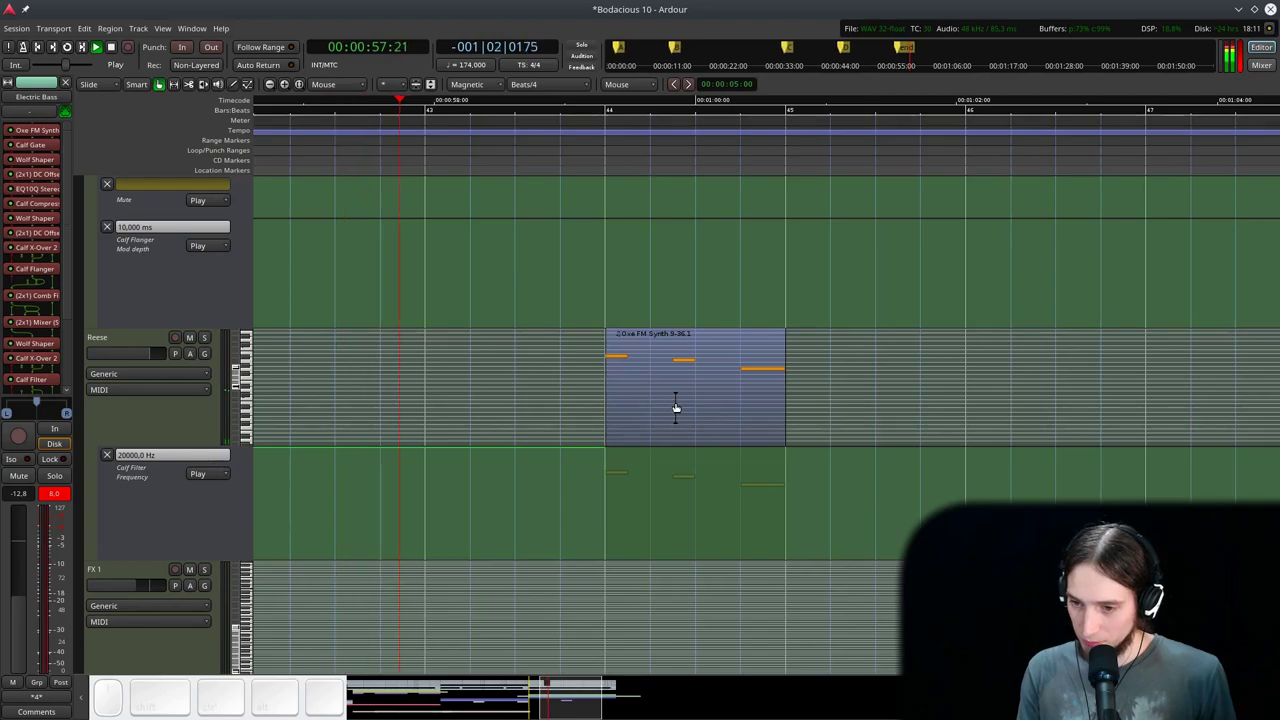
pyautogui.scroll(-3)
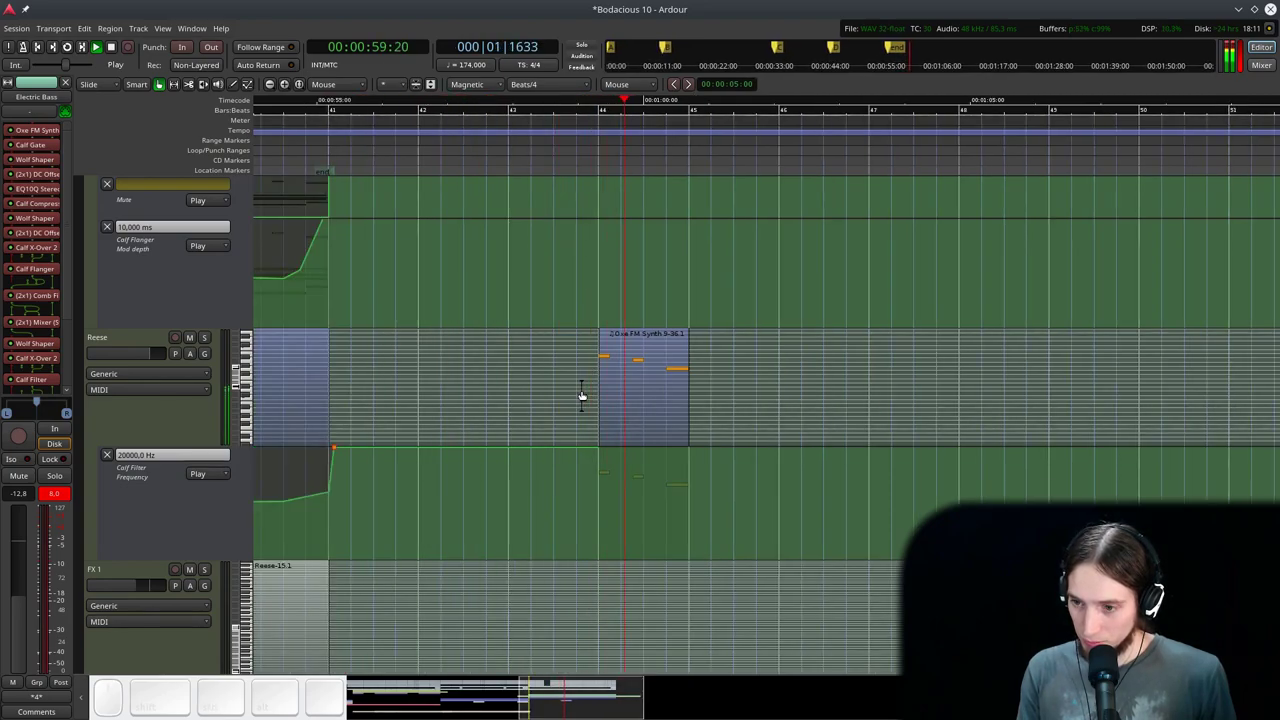
# - Unsolo Reese and play past bar 44 through its three-note region and Sidechain Trigger
pyautogui.press('space')
pyautogui.click(578, 130)
pyautogui.press('space')
pyautogui.scroll(3)
pyautogui.press('space')
pyautogui.scroll(3)
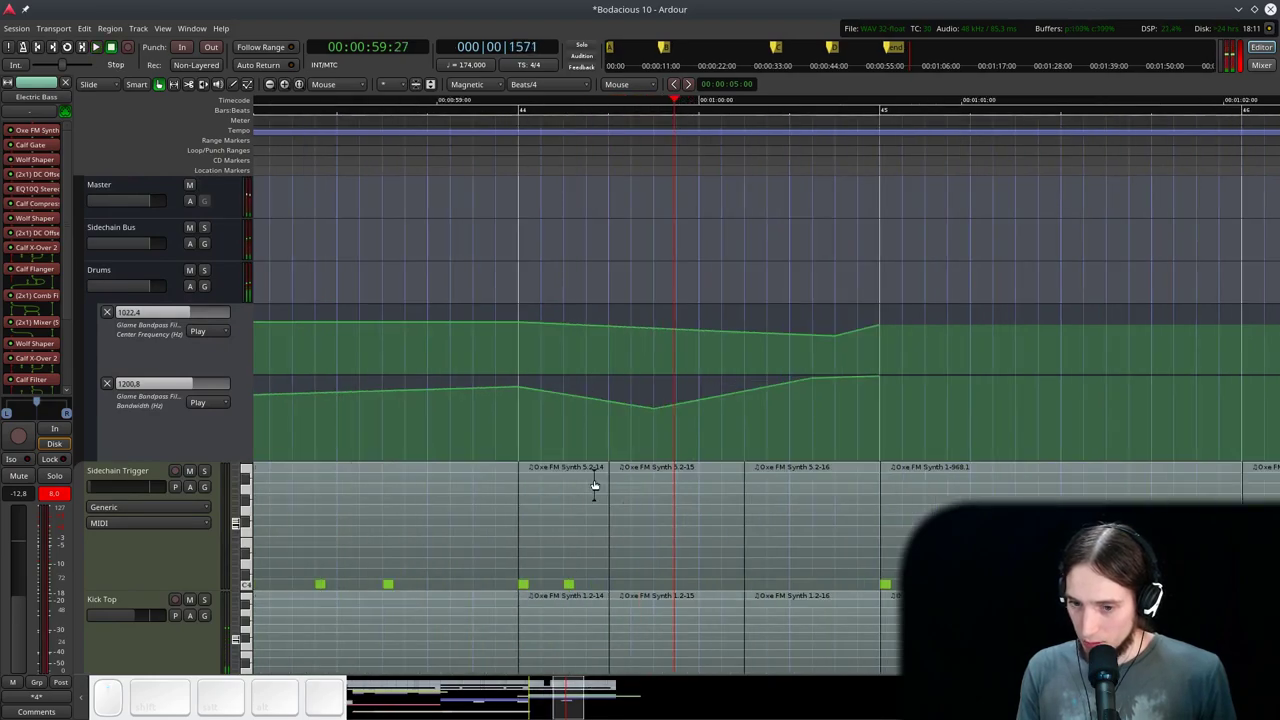
# - Select the Sidechain Trigger region at bar 44 and audition it while zooming out
pyautogui.click(581, 517)
pyautogui.click(483, 139)
pyautogui.press('space')
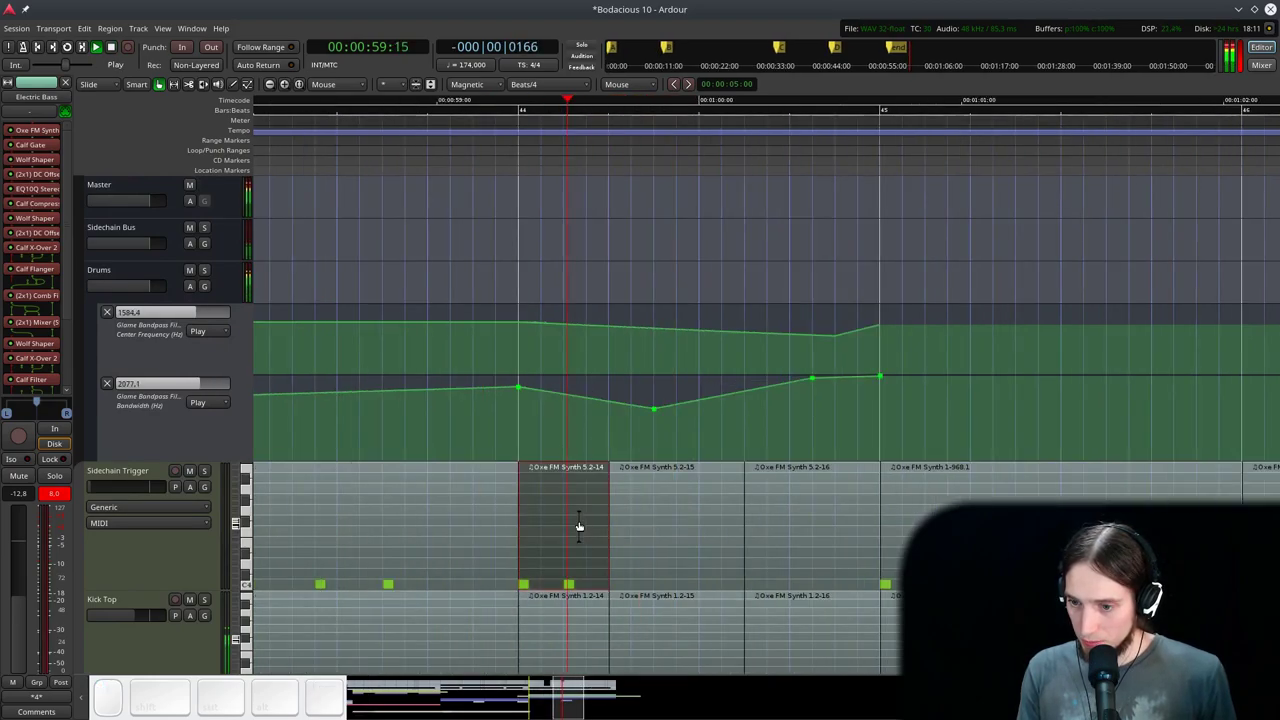
pyautogui.press('space')
pyautogui.click(559, 545)
pyautogui.press('alt+1')
pyautogui.click(560, 520)
pyautogui.rightClick(565, 509)
# - Scroll back up and select the Reese track's Oxe FM Synth region at bar 44
pyautogui.click(346, 141)
pyautogui.press('space')
pyautogui.scroll(-3)
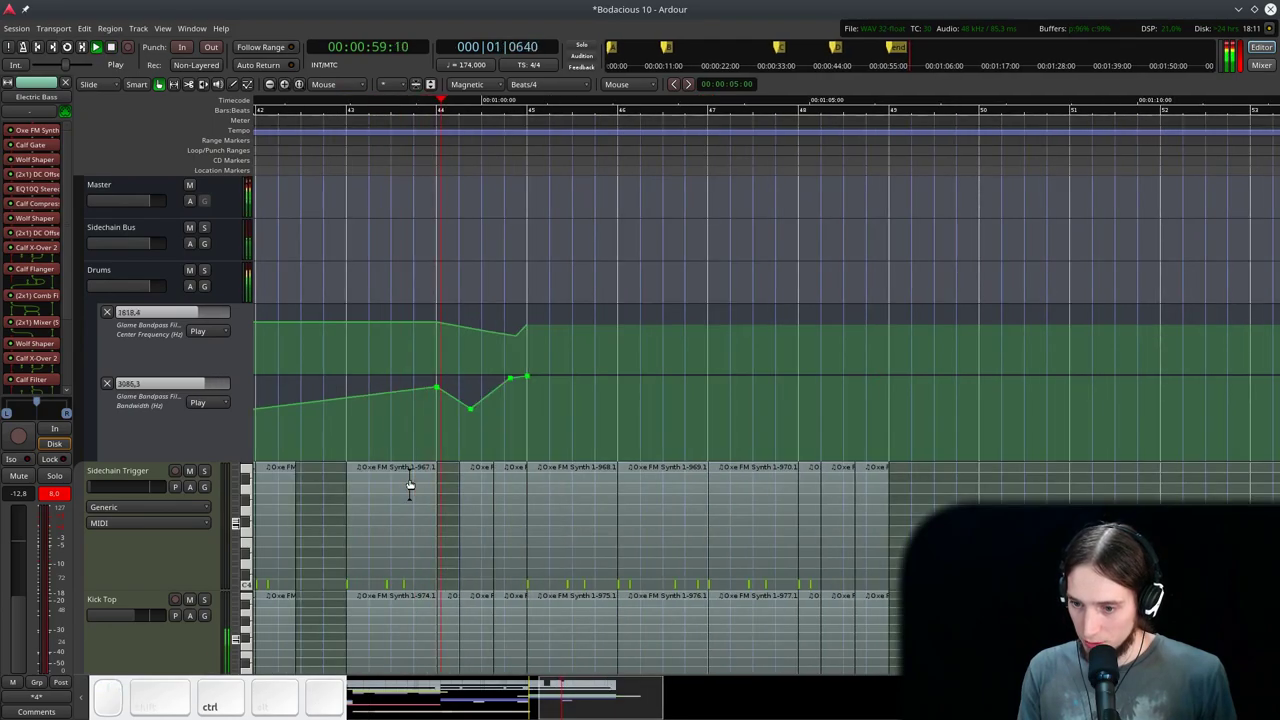
pyautogui.scroll(-3)
pyautogui.scroll(-3)
pyautogui.click(505, 360)
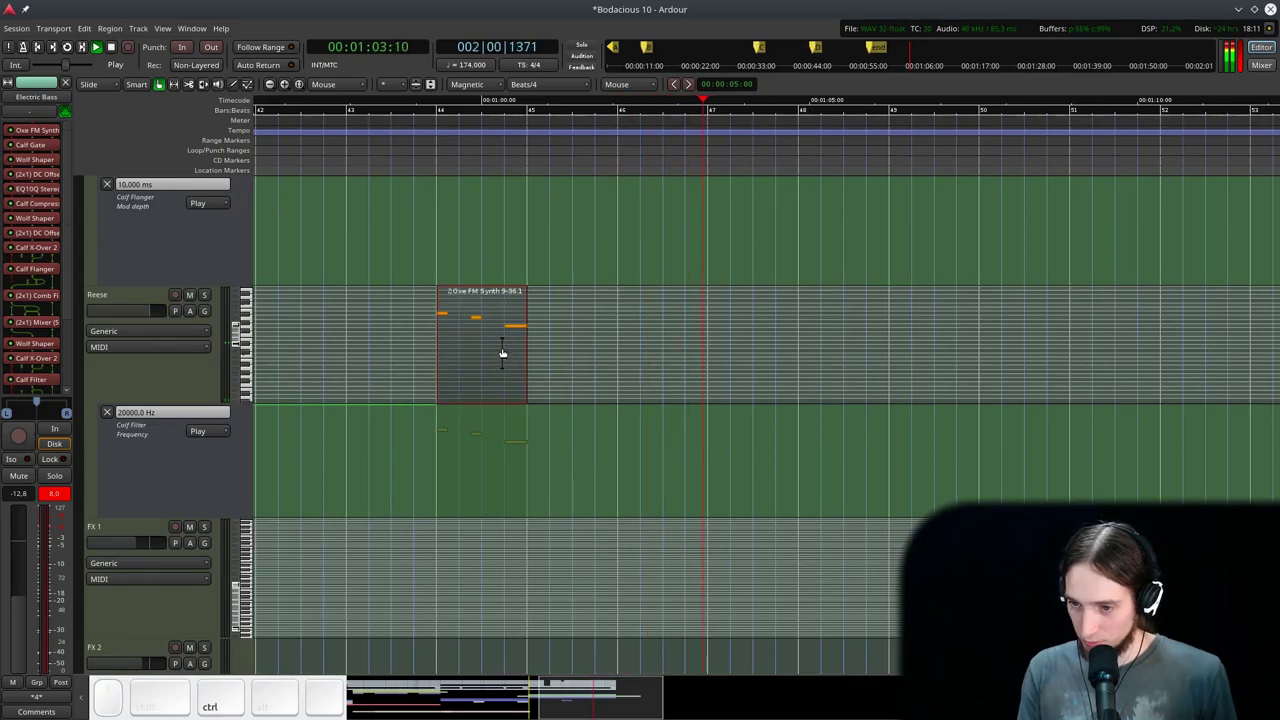
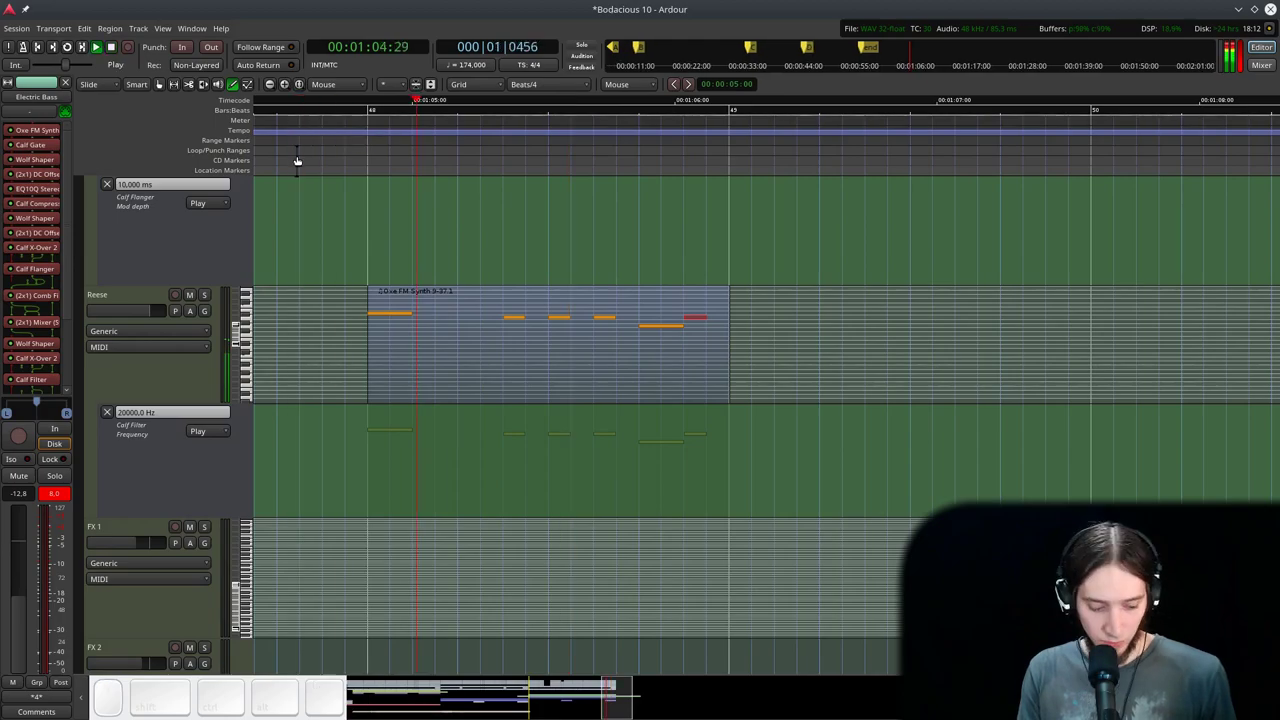
# - Copy the Reese hit onto the FX 1 track at bar 44, auditioning as you go
pyautogui.press('g')
pyautogui.scroll(-3)
pyautogui.press('space')
pyautogui.scroll(-3)
pyautogui.click(443, 108)
pyautogui.press('space')
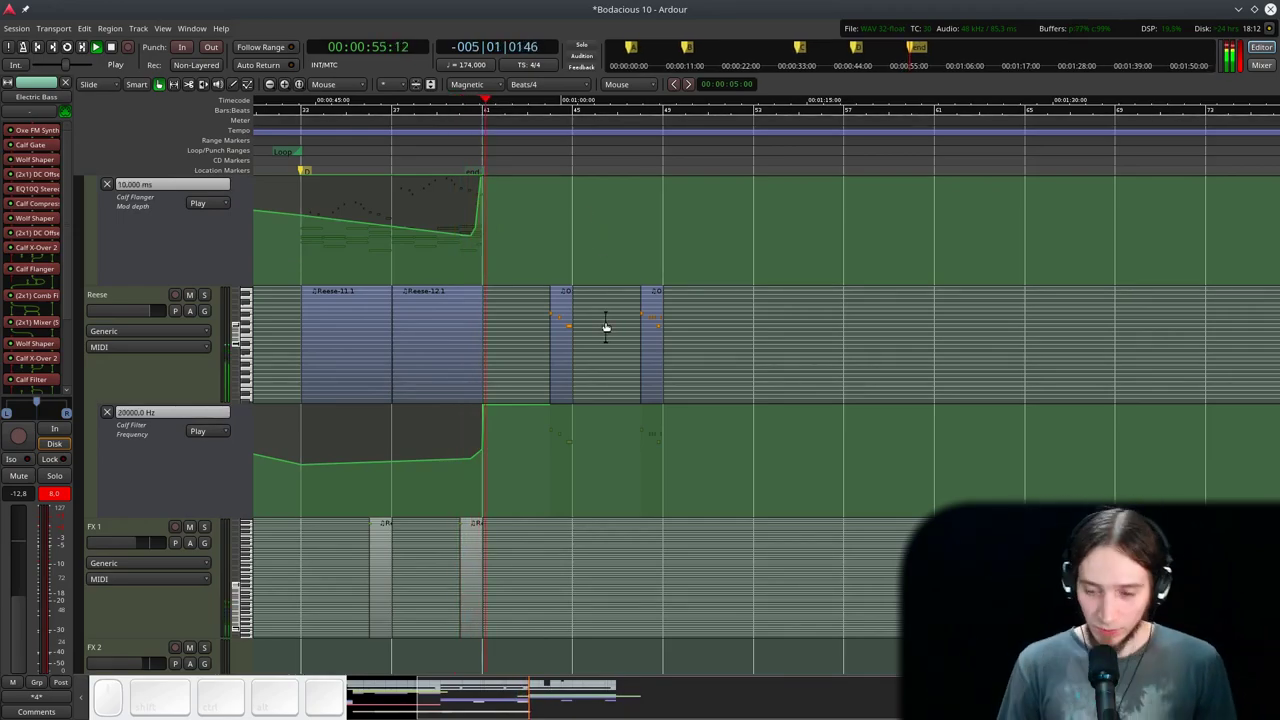
pyautogui.scroll(3)
pyautogui.click(463, 581)
pyautogui.click(463, 574)
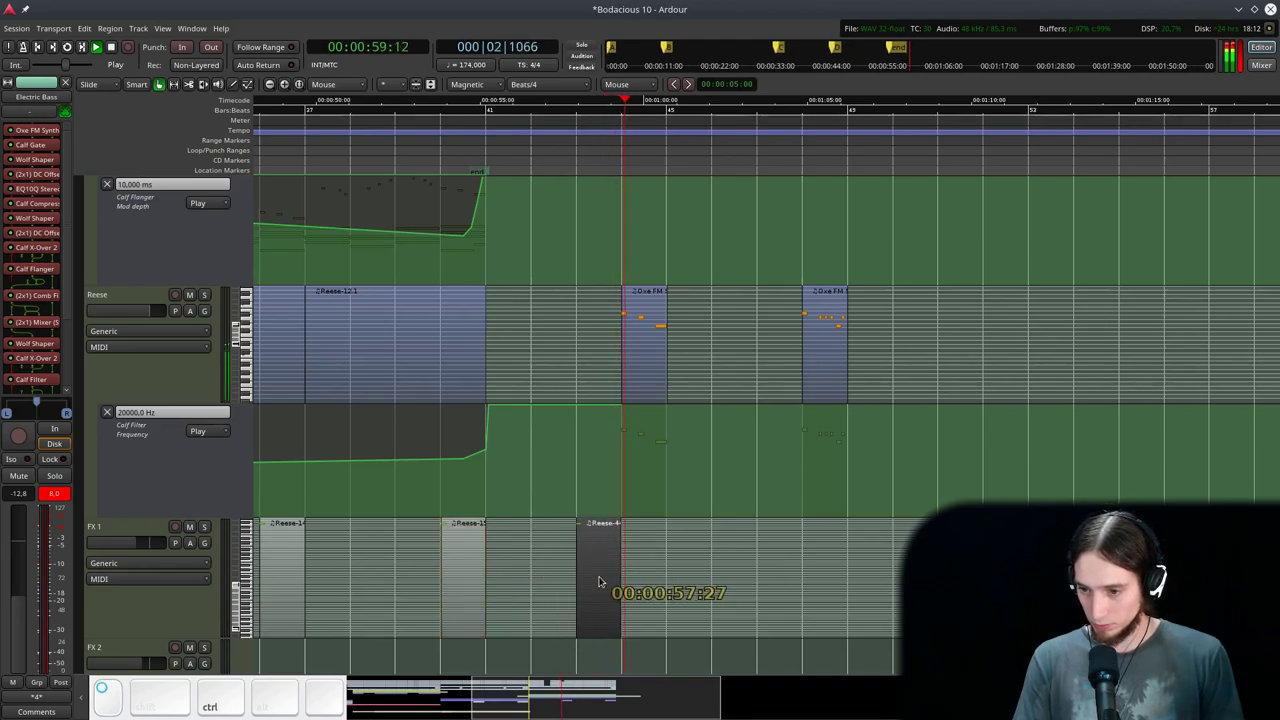
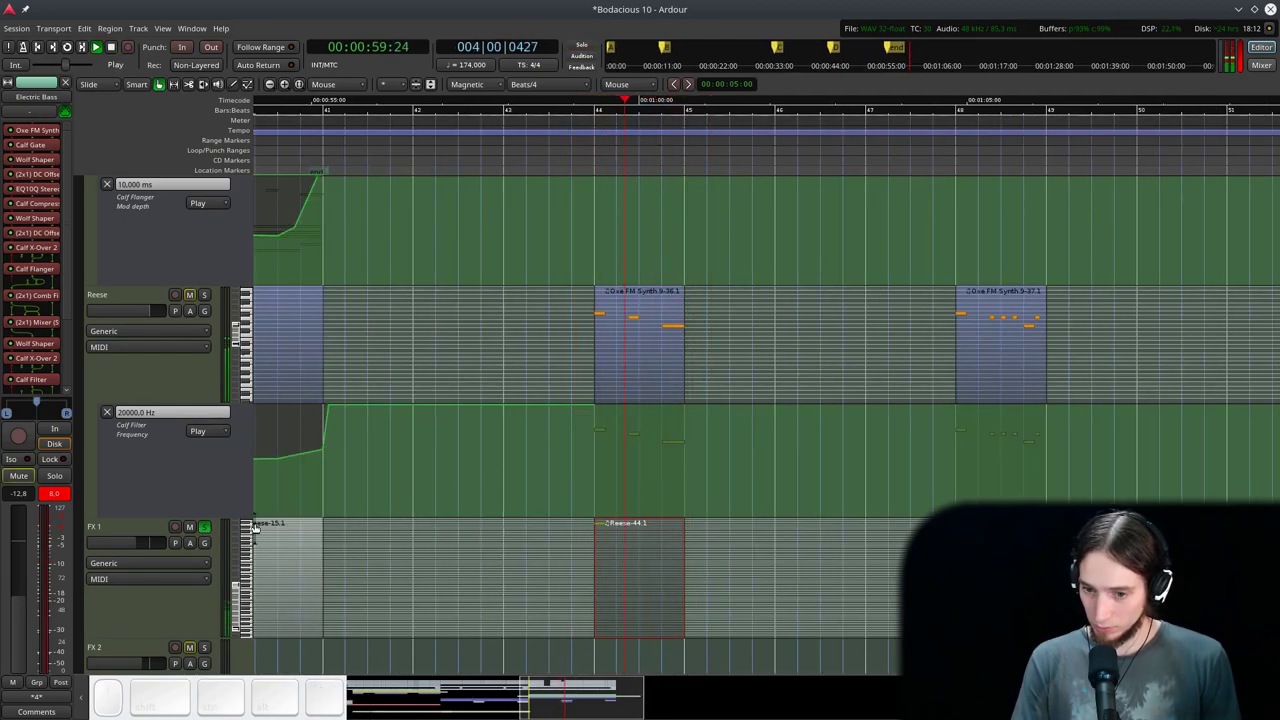
# - Place the second Reese hit on FX 1 at bar 48 and play it back
pyautogui.click(202, 522)
pyautogui.press('space')
pyautogui.click(573, 153)
pyautogui.scroll(3)
pyautogui.scroll(-3)
pyautogui.click(532, 561)
pyautogui.click(885, 588)
pyautogui.scroll(-3)
pyautogui.press('space')
# - Ctrl-drag short effect regions across bars 41–49 on FX 2 and audition the run
pyautogui.scroll(-3)
pyautogui.moveTo(328, 435); pyautogui.dragTo(382, 428)
pyautogui.moveTo(373, 422); pyautogui.dragTo(643, 436)
pyautogui.scroll(3)
pyautogui.scroll(3)
pyautogui.scroll(-3)
pyautogui.moveTo(617, 331); pyautogui.dragTo(568, 120)
pyautogui.click(545, 128)
pyautogui.press('space')
pyautogui.scroll(-3)
pyautogui.scroll(3)
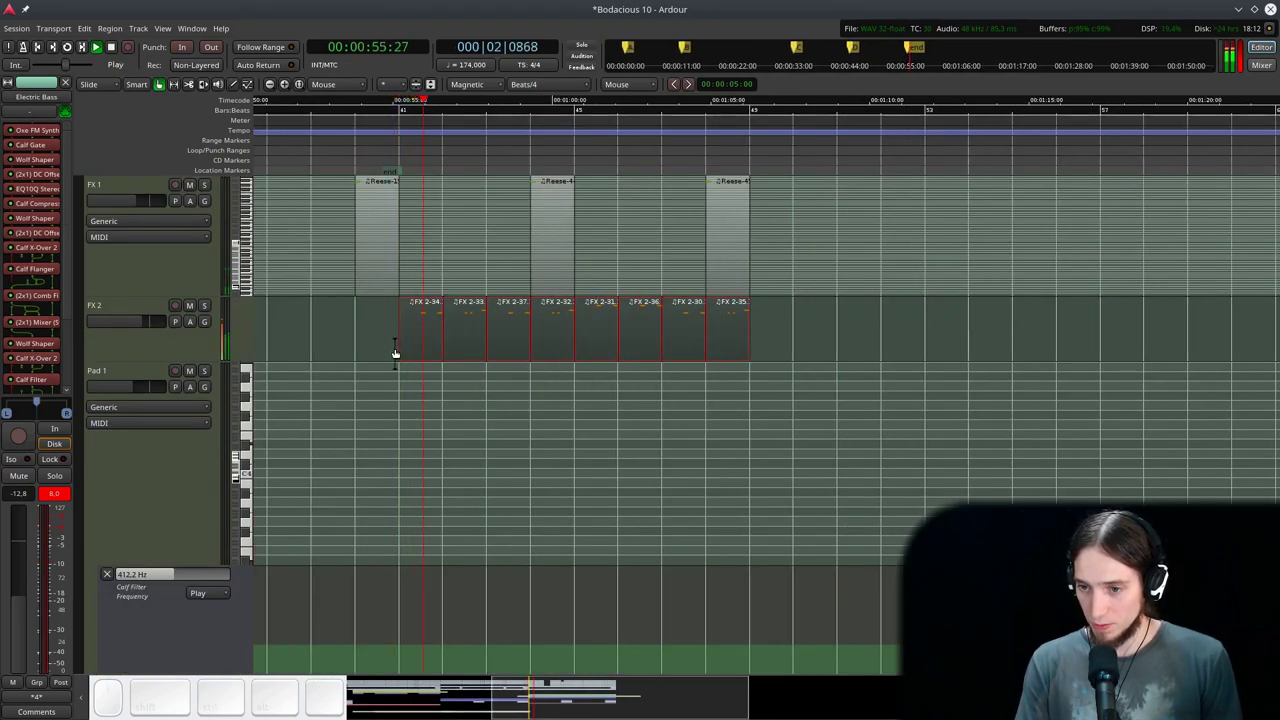
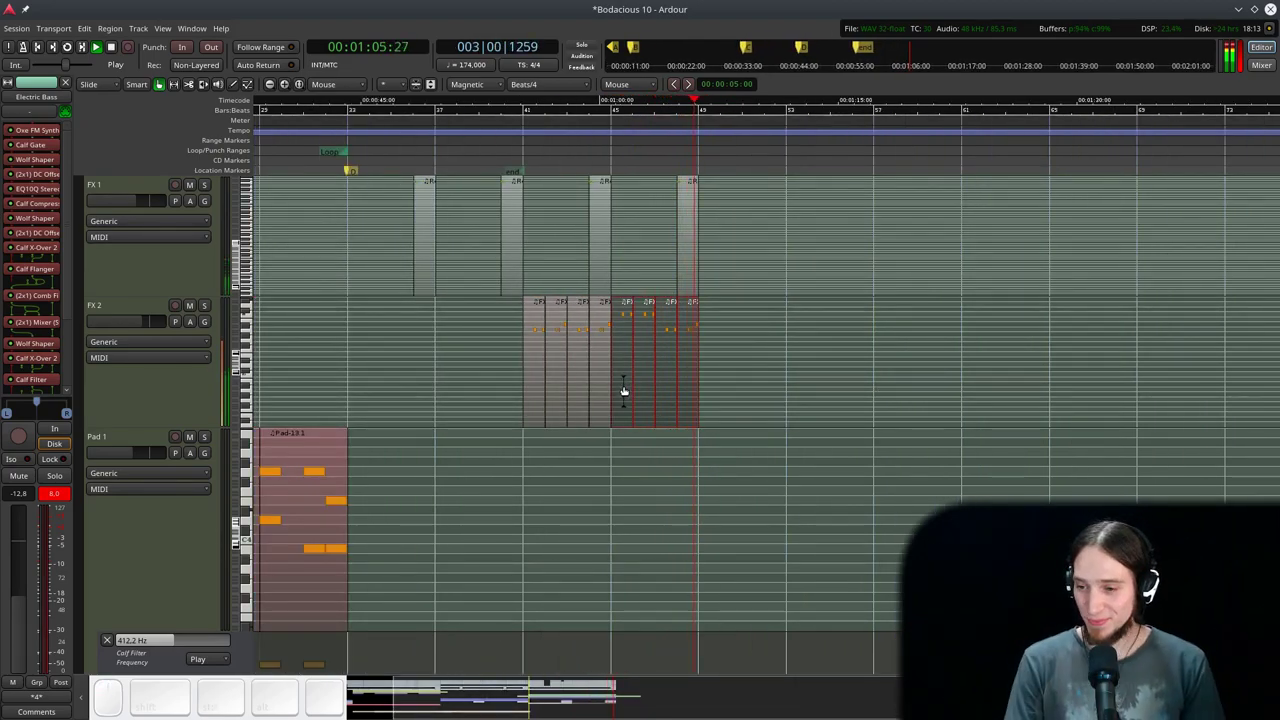
pyautogui.press('space')
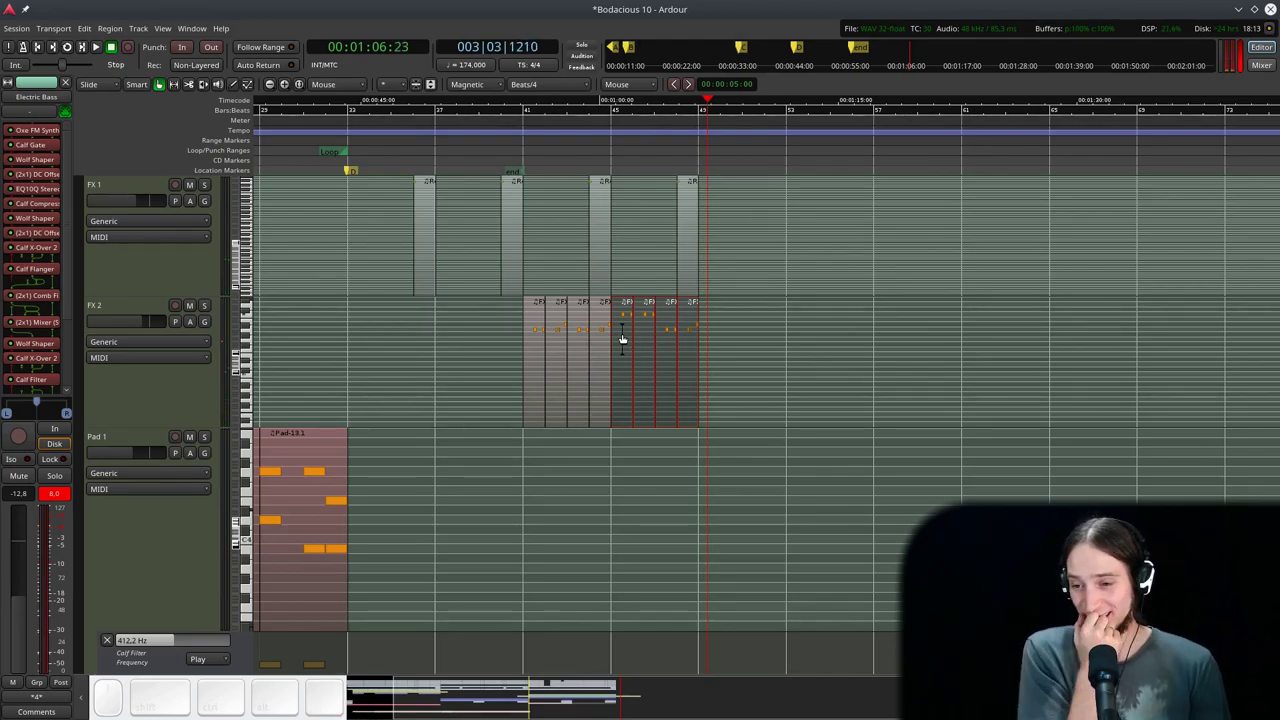
pyautogui.scroll(-3)
pyautogui.click(498, 148)
pyautogui.press('space')
pyautogui.scroll(3)
pyautogui.scroll(3)
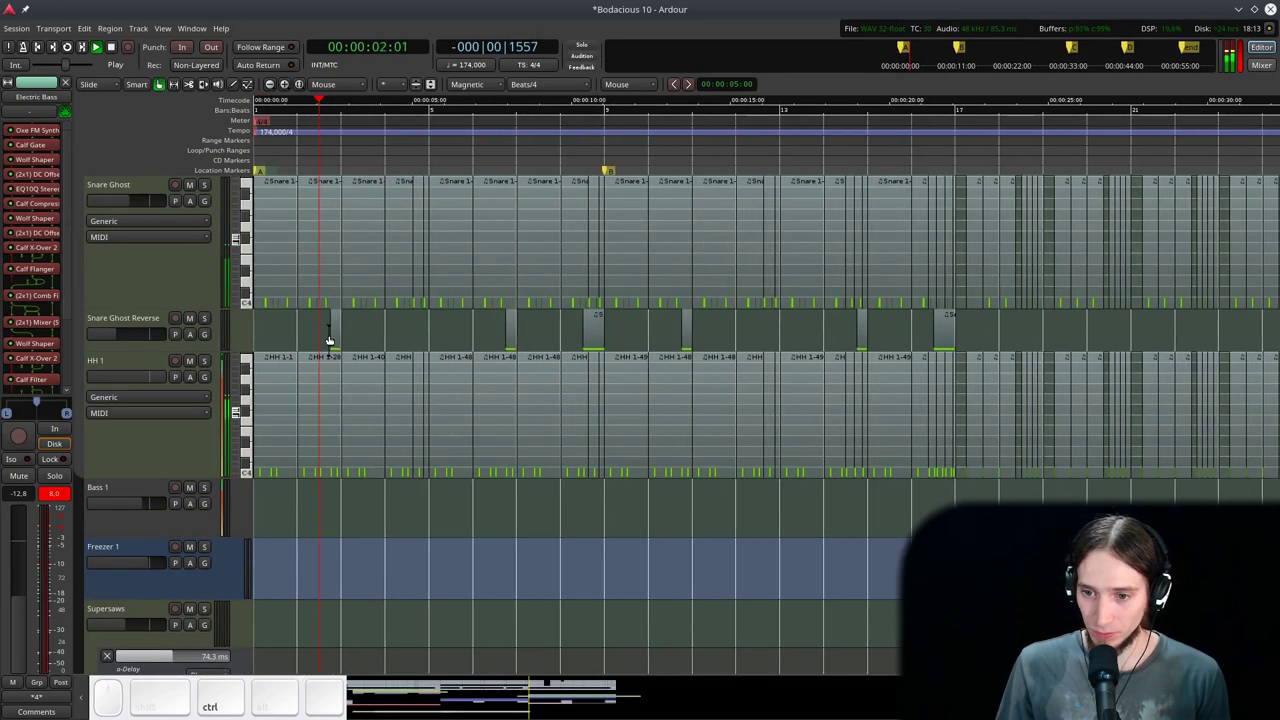
# - Scroll down past Pad 1 to view the Reese track's flanger depth and filter frequency lanes
pyautogui.scroll(-3)
pyautogui.scroll(-3)
pyautogui.scroll(3)
pyautogui.scroll(-3)
pyautogui.scroll(-3)
pyautogui.scroll(-3)
pyautogui.scroll(3)
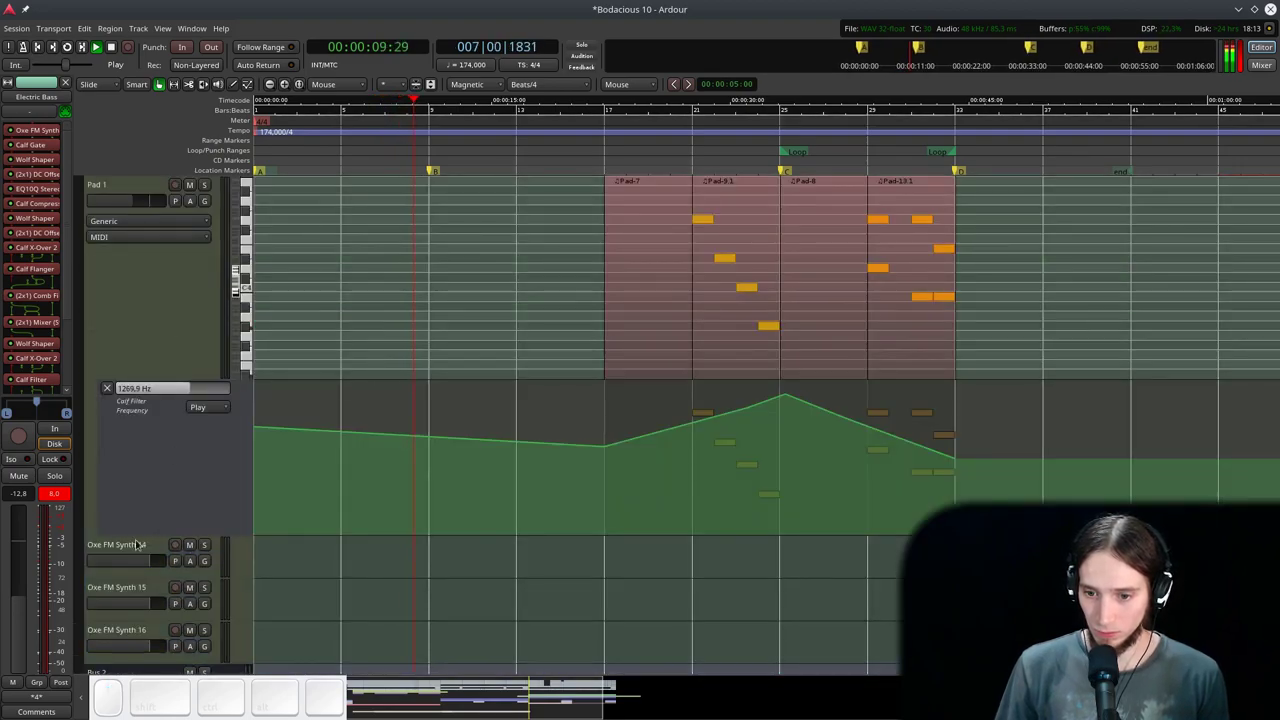
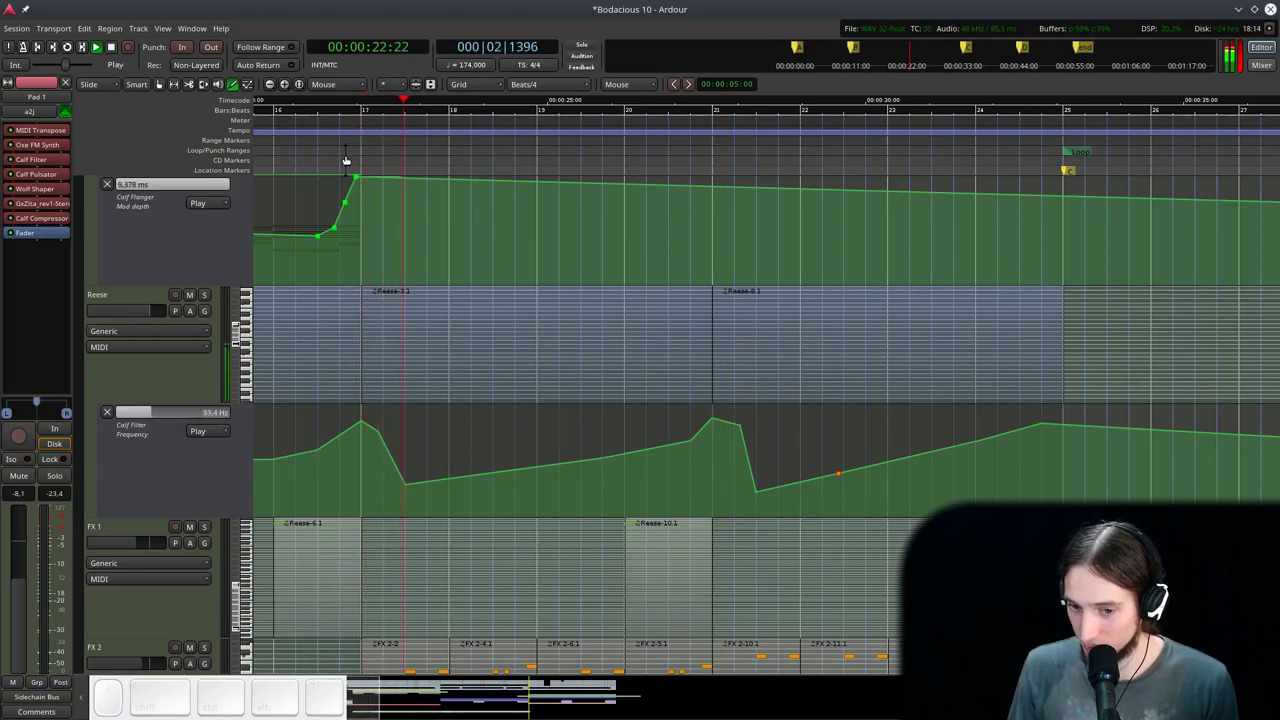
# - Start playback and scroll down to the FX 2 and Pad 1 tracks
pyautogui.press('space')
pyautogui.click(278, 128)
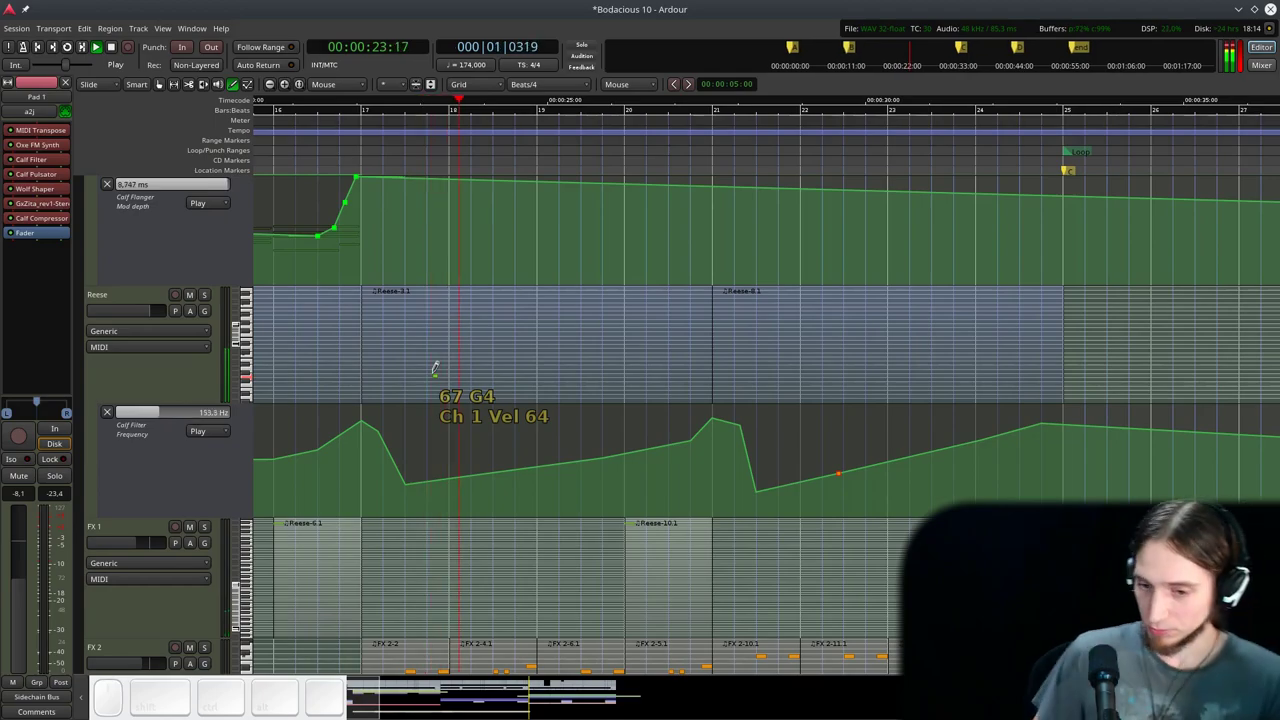
pyautogui.scroll(-3)
pyautogui.scroll(-3)
pyautogui.scroll(3)
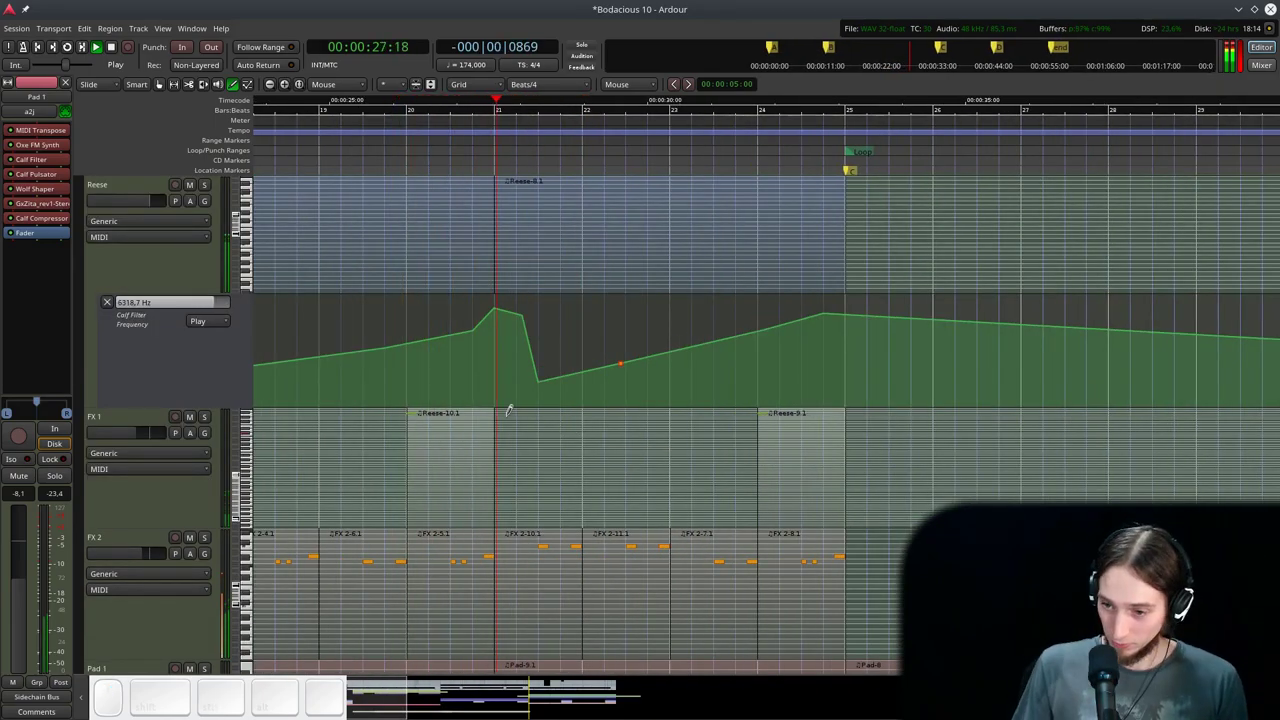
pyautogui.scroll(-3)
pyautogui.scroll(3)
# - Switch snapping from Grid to Magnetic with the Pad 1 automation in view
pyautogui.press('ctrl+g')
pyautogui.scroll(-3)
pyautogui.scroll(3)
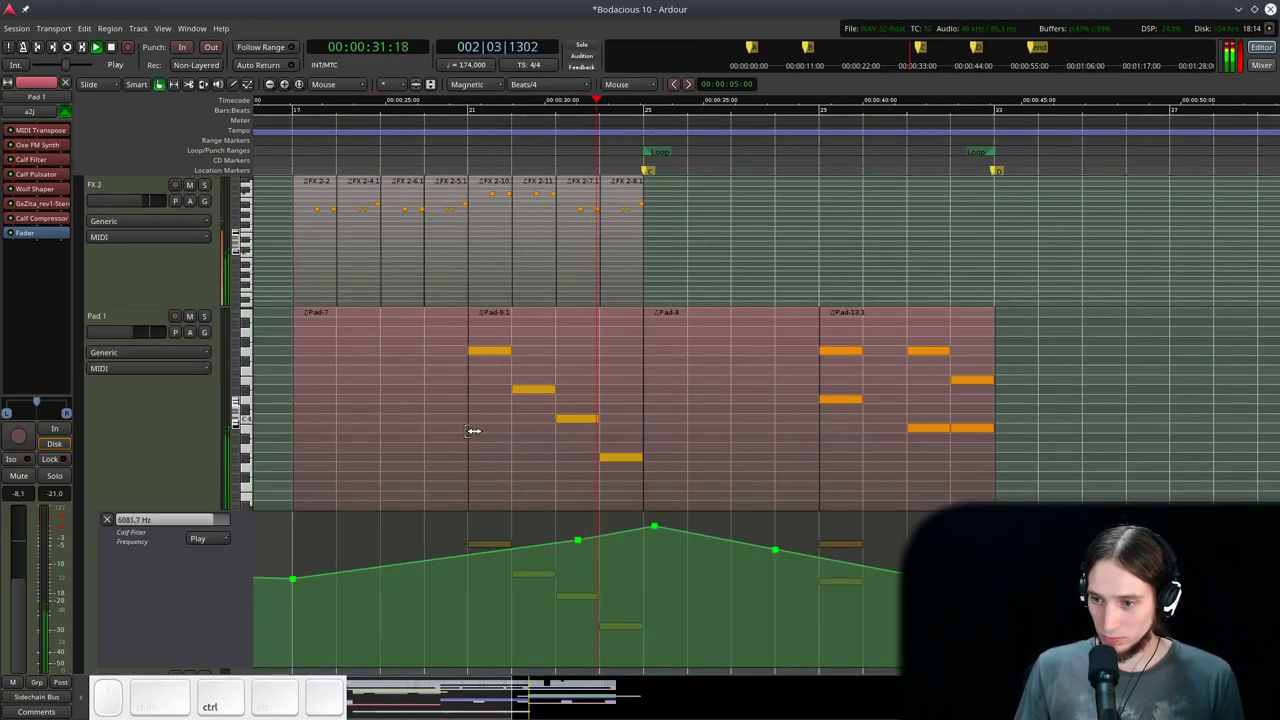
# - Select the empty first Pad 1 region and the neighbouring Pad-9.1 phrase notes to copy from
pyautogui.click(504, 403)
pyautogui.click(387, 395)
pyautogui.press('space')
pyautogui.click(384, 360)
pyautogui.click(364, 402)
pyautogui.click(451, 370)
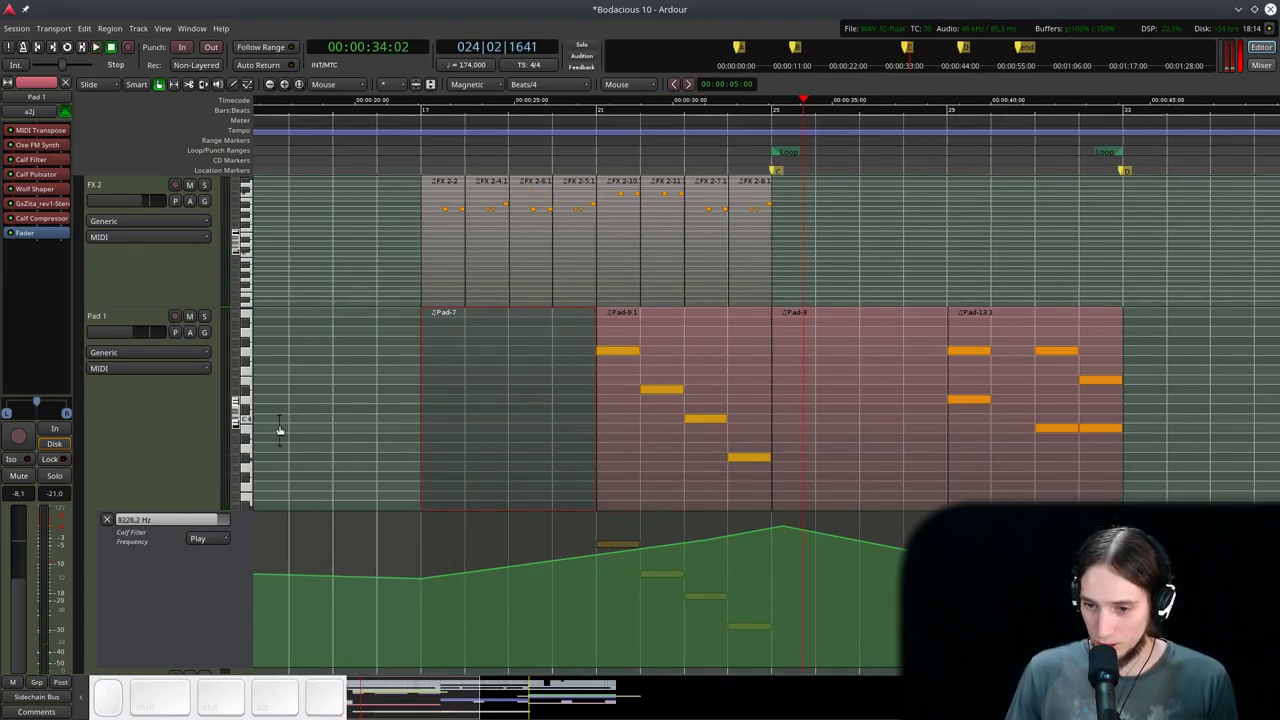
pyautogui.click(523, 403)
pyautogui.click(611, 361)
pyautogui.click(567, 366)
pyautogui.scroll(3)
pyautogui.scroll(-3)
pyautogui.scroll(3)
pyautogui.scroll(-3)
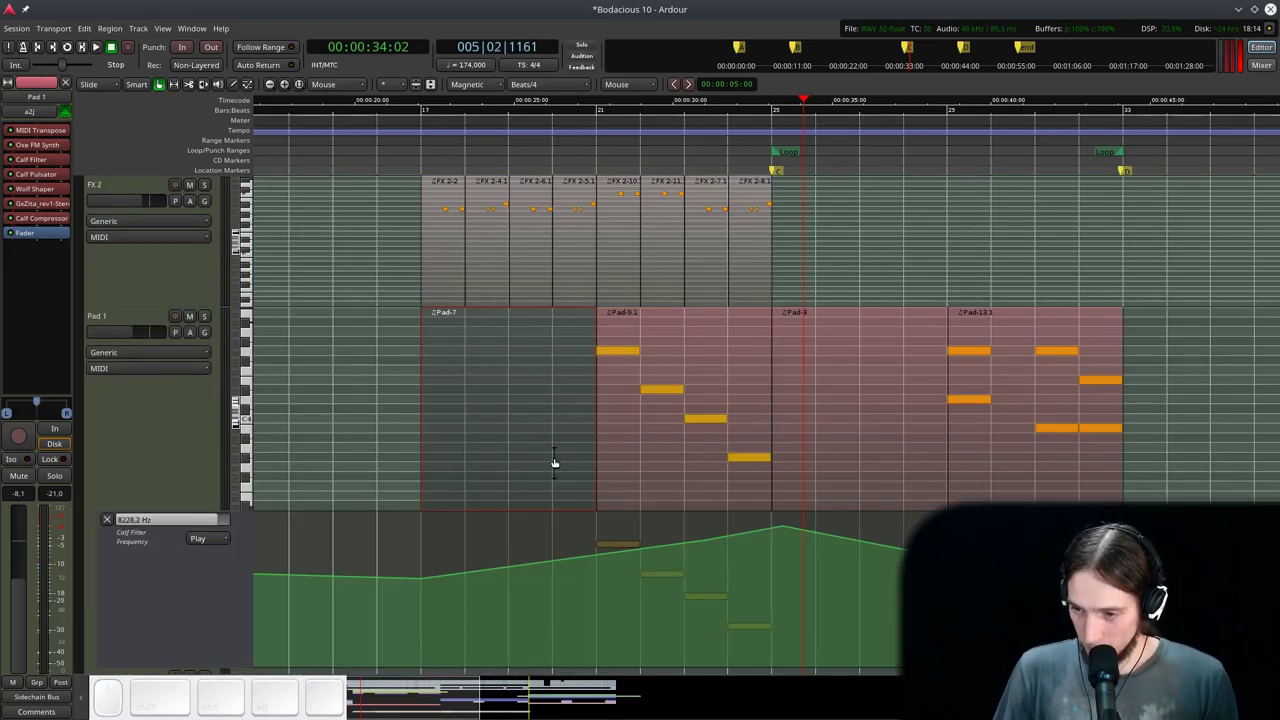
# - Add the copied chord notes into the empty pad region and audition in note-edit mode
pyautogui.moveTo(556, 398); pyautogui.dragTo(637, 376)
pyautogui.rightClick(556, 396)
pyautogui.moveTo(693, 343); pyautogui.dragTo(473, 160)
pyautogui.click(416, 134)
pyautogui.press('space')
pyautogui.scroll(3)
pyautogui.press('e')
pyautogui.press('space')
pyautogui.click(580, 416)
pyautogui.moveTo(580, 417); pyautogui.dragTo(574, 402)
# - Move the last note of the first pad phrase to a lower pitch and play it back
pyautogui.click(664, 455)
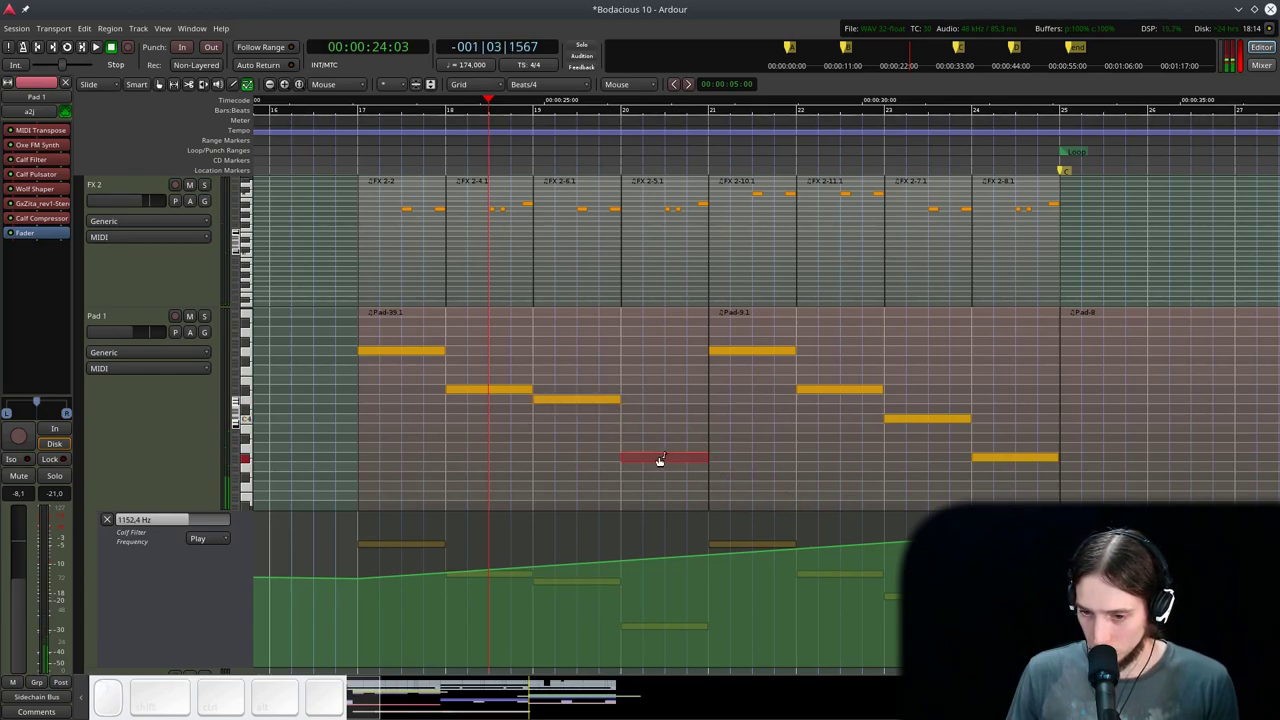
pyautogui.moveTo(658, 455); pyautogui.dragTo(409, 159)
pyautogui.click(350, 138)
pyautogui.press('space')
pyautogui.scroll(-3)
pyautogui.press('g')
pyautogui.scroll(-3)
pyautogui.scroll(3)
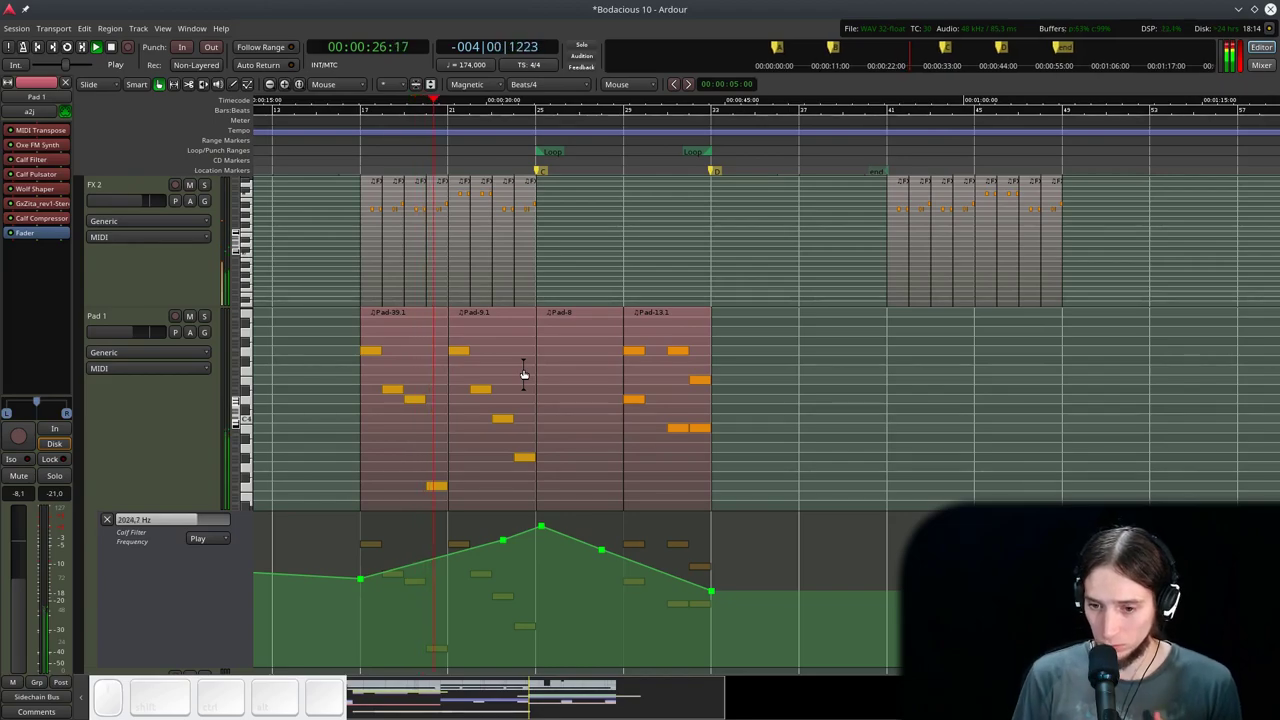
pyautogui.scroll(3)
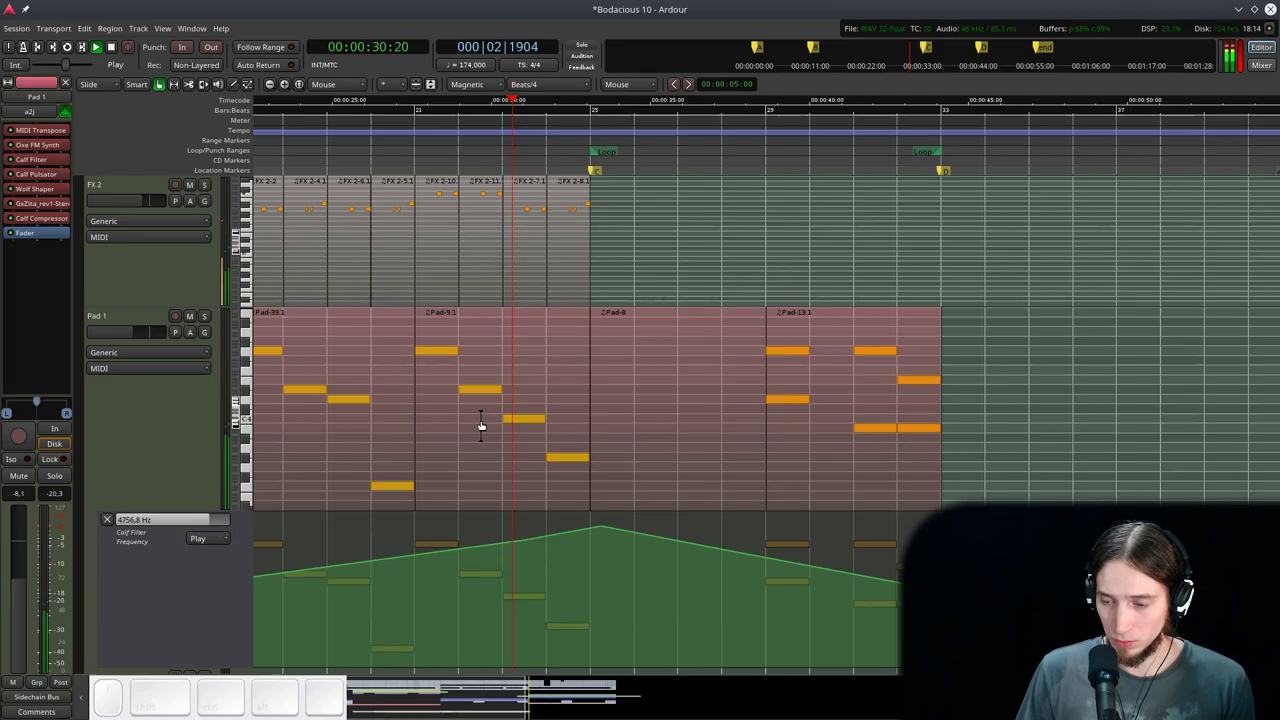
pyautogui.scroll(3)
# - Raise the third note of the second pad phrase to D4 and audition around bar 23
pyautogui.press('ctrl+space')
pyautogui.click(455, 150)
pyautogui.press('ctrl+e')
pyautogui.moveTo(503, 412); pyautogui.dragTo(563, 474)
pyautogui.click(575, 456)
pyautogui.scroll(-3)
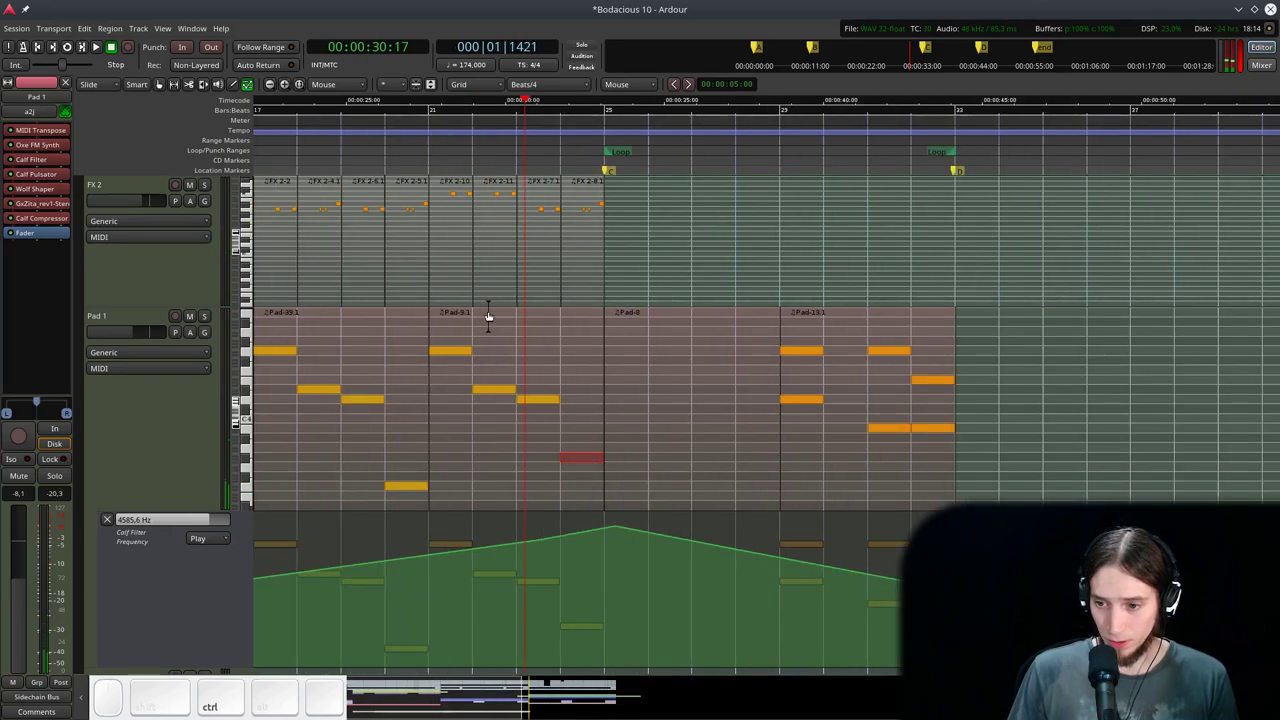
pyautogui.click(423, 133)
pyautogui.press('space')
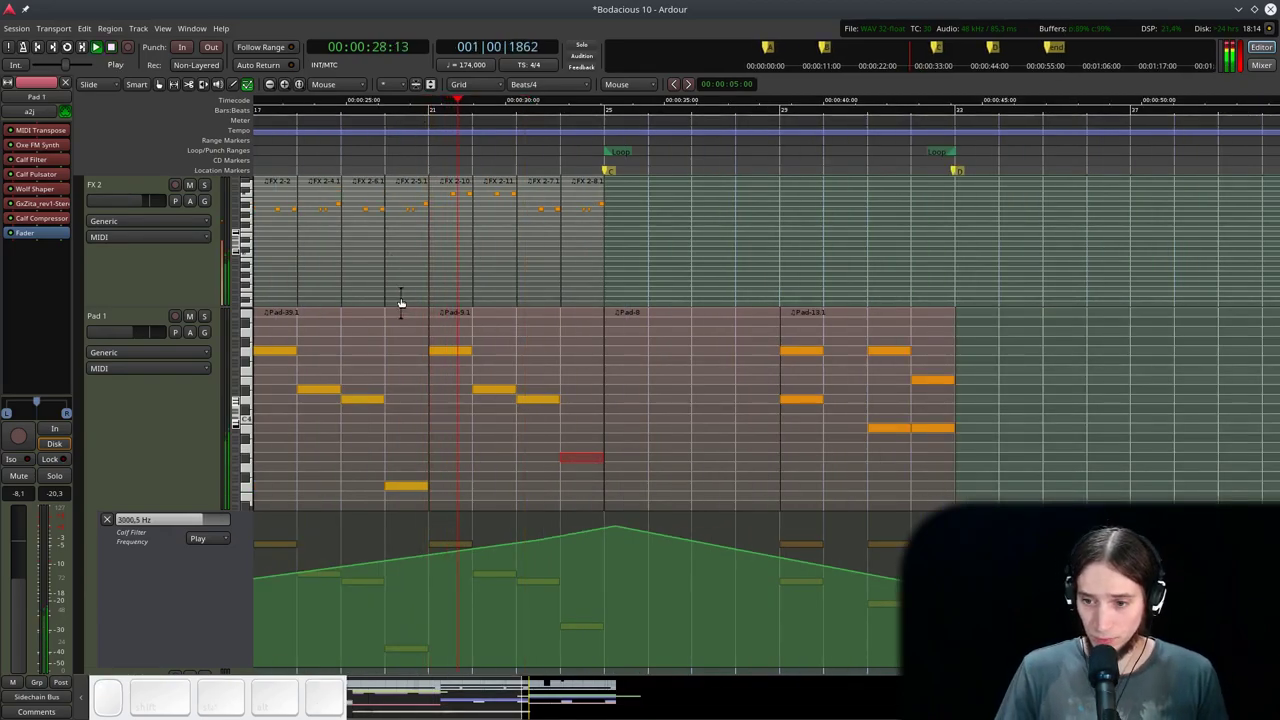
# - Use the region menu on the pad phrase, then select the empty third Pad 1 region
pyautogui.rightClick(379, 351)
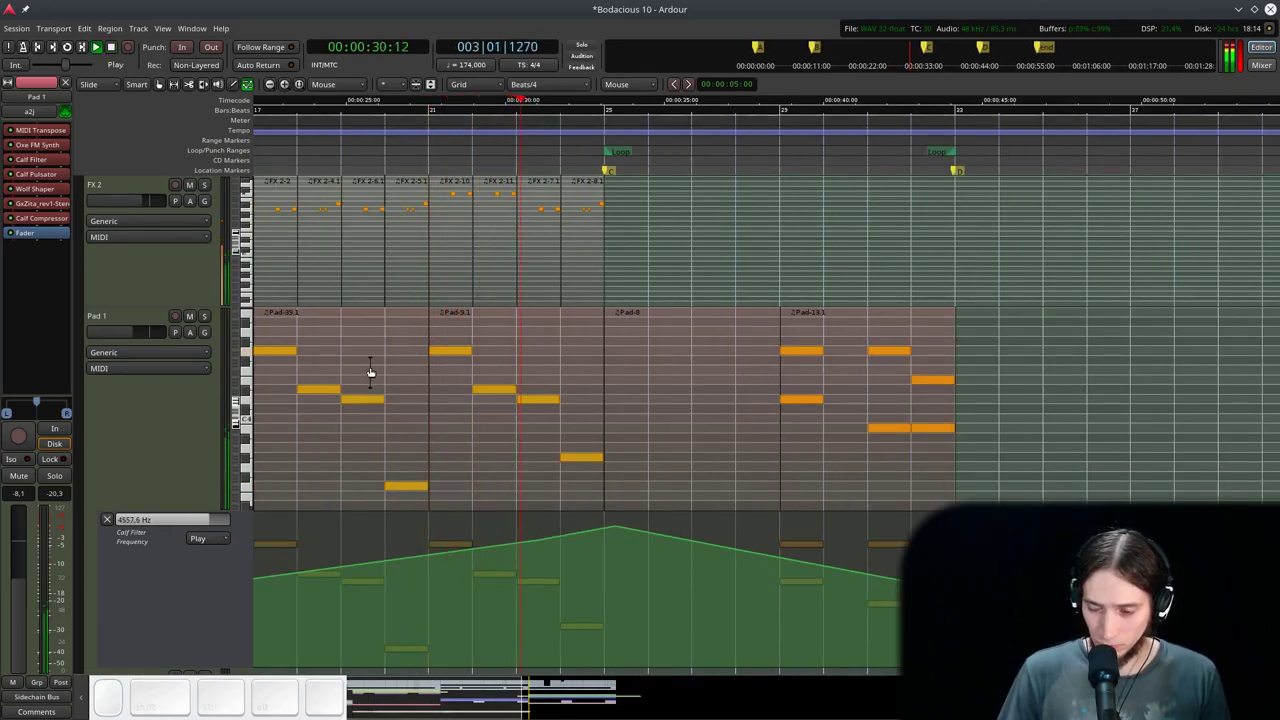
pyautogui.click(502, 359)
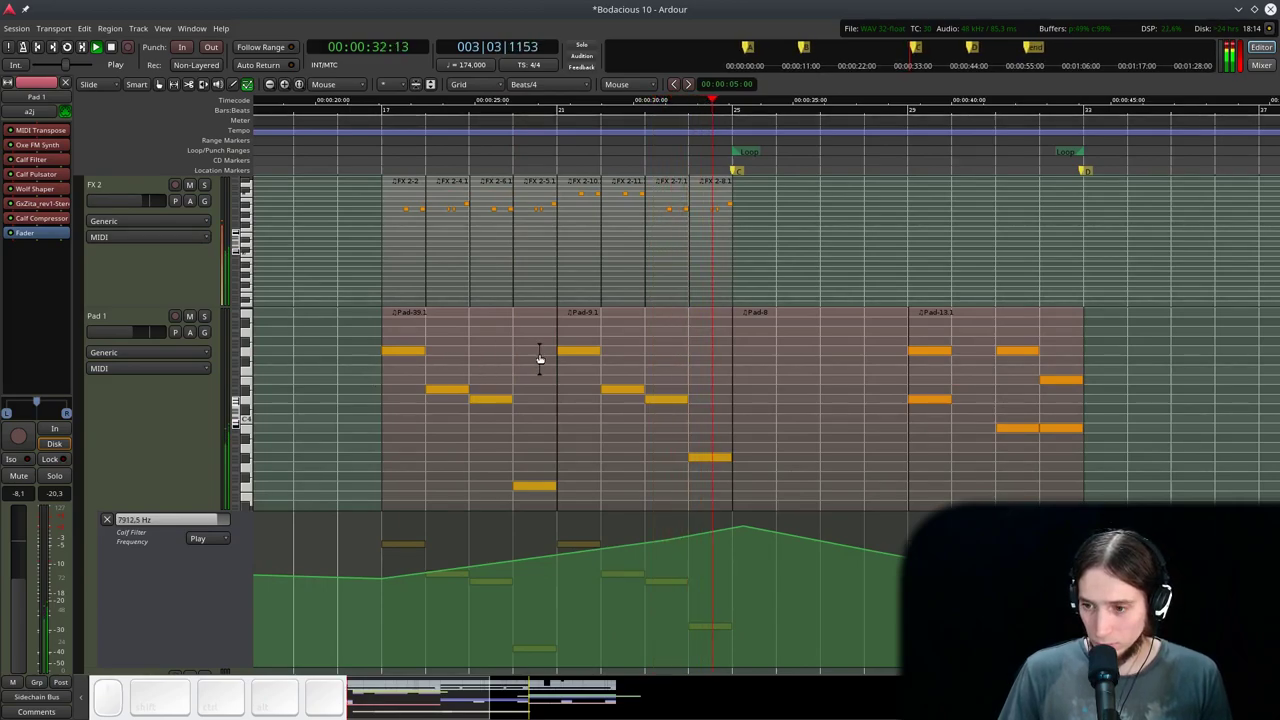
pyautogui.scroll(-3)
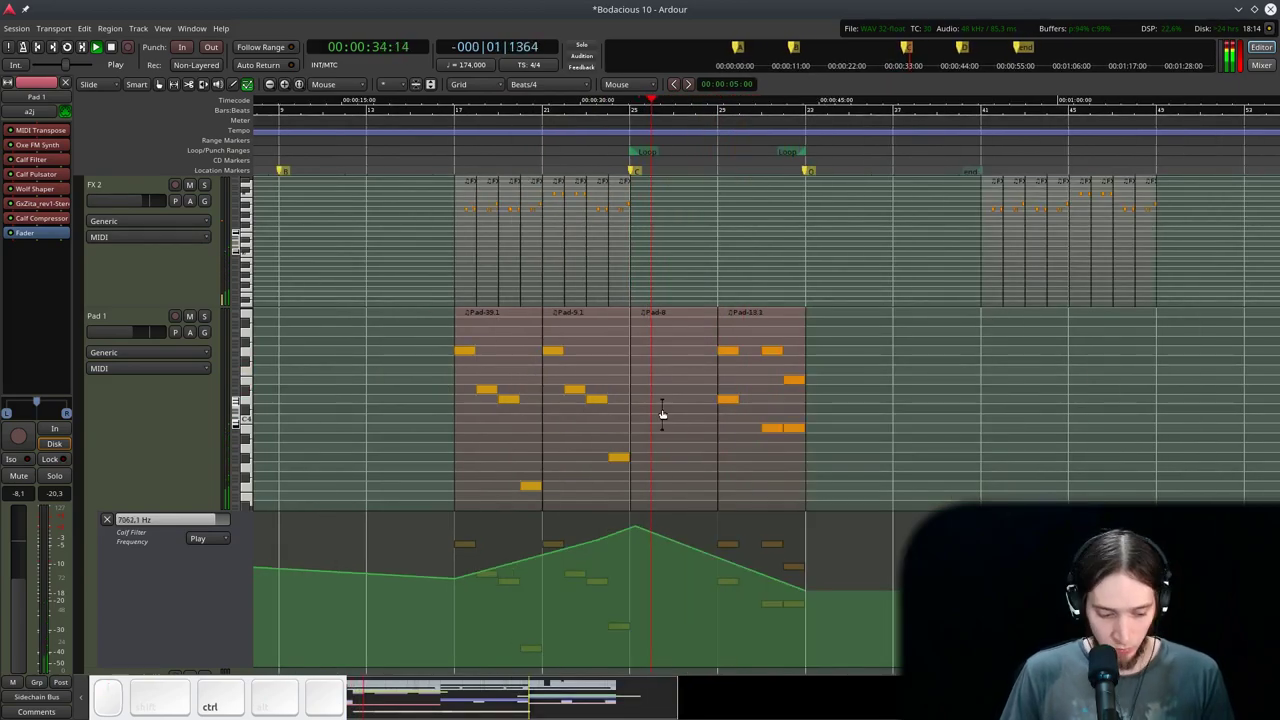
pyautogui.press('g')
pyautogui.click(701, 389)
pyautogui.scroll(3)
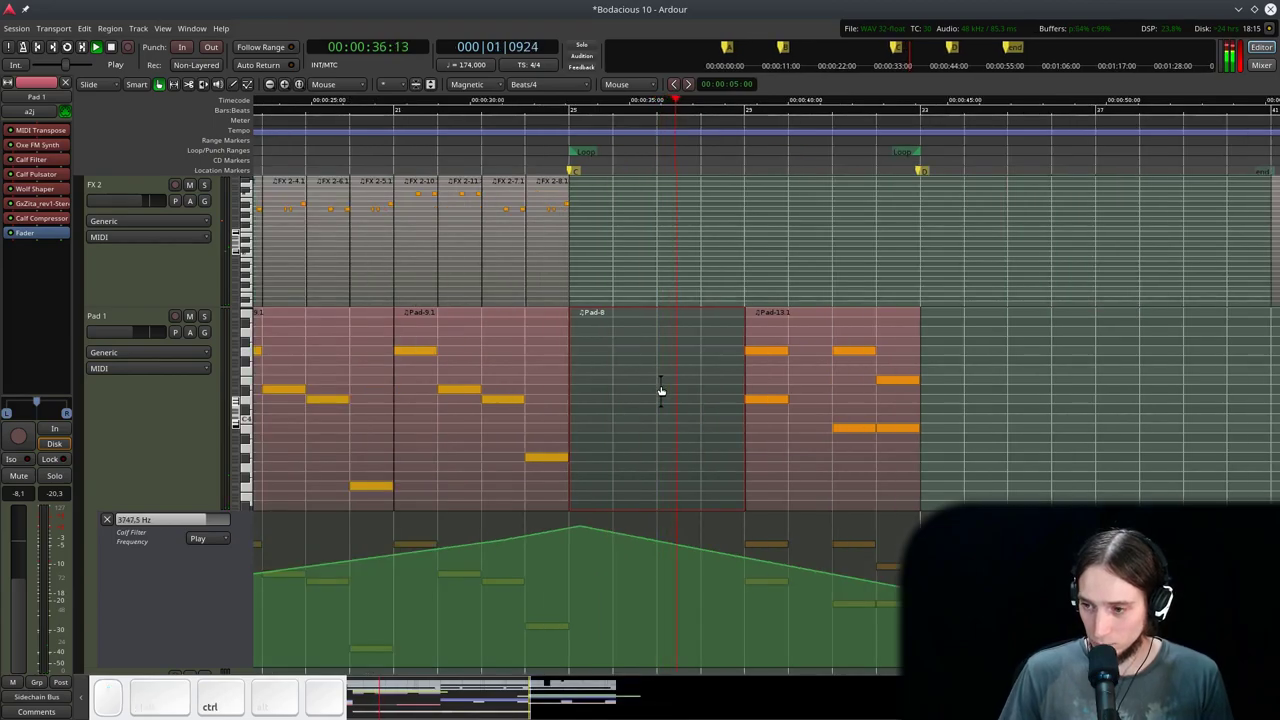
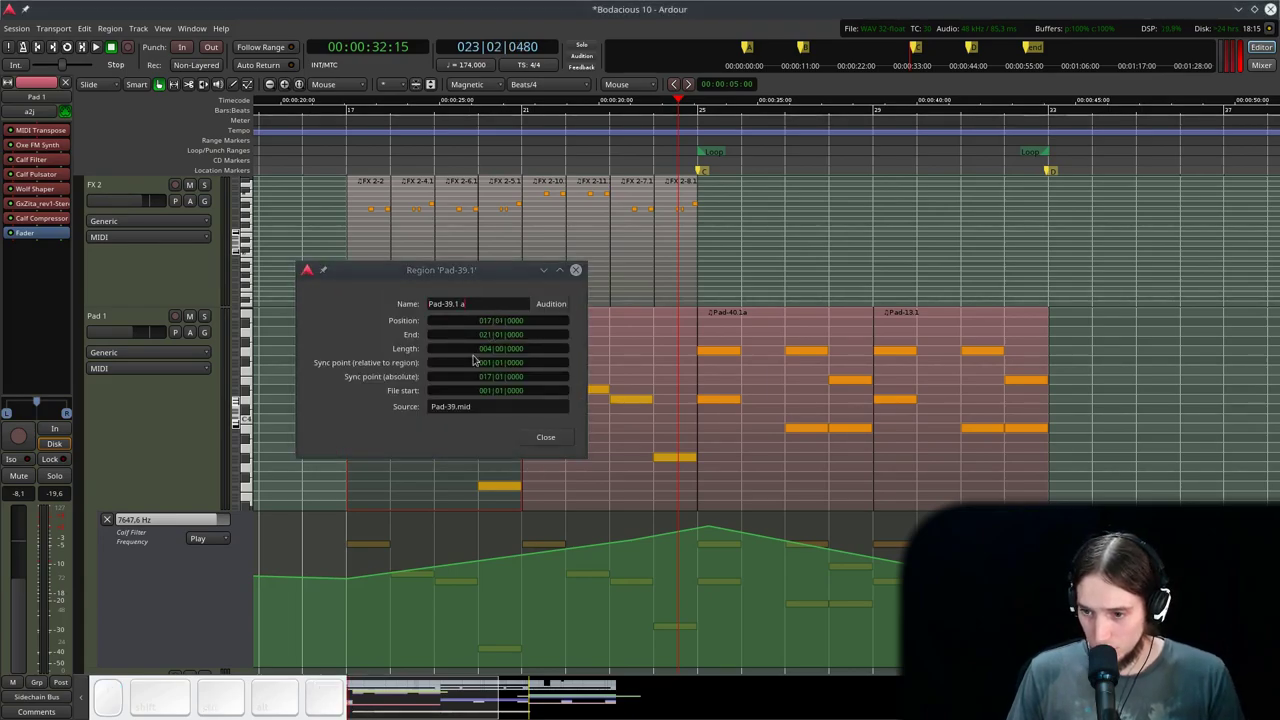
# - Finish the region name as Pad-40.1a without the stray space and close Region properties
pyautogui.press('Left')
pyautogui.press('BackSpace')
pyautogui.press('Return')
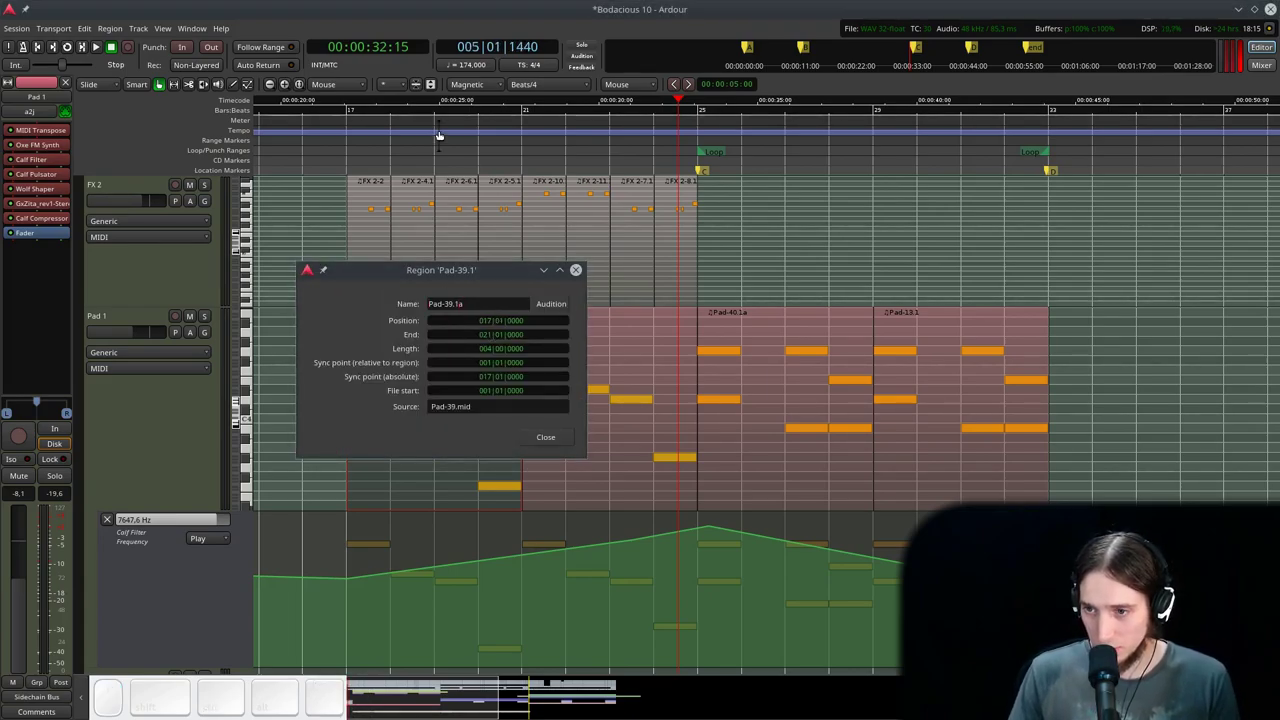
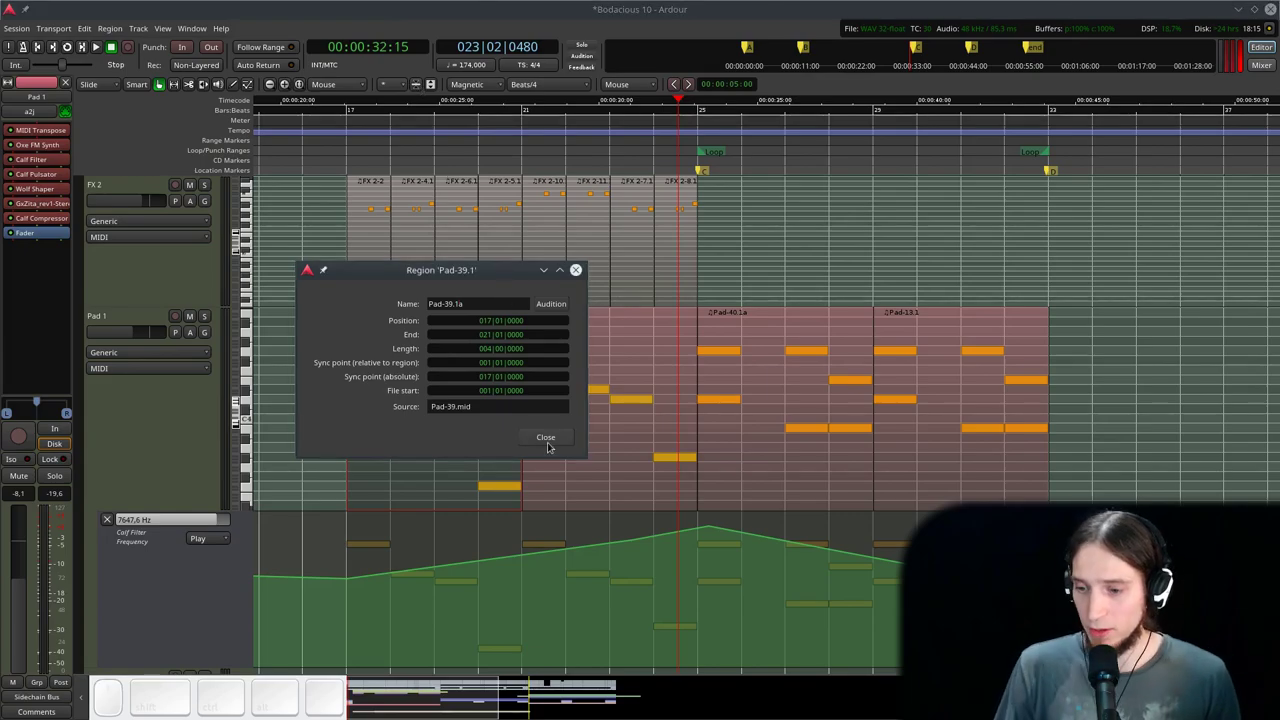
pyautogui.click(545, 439)
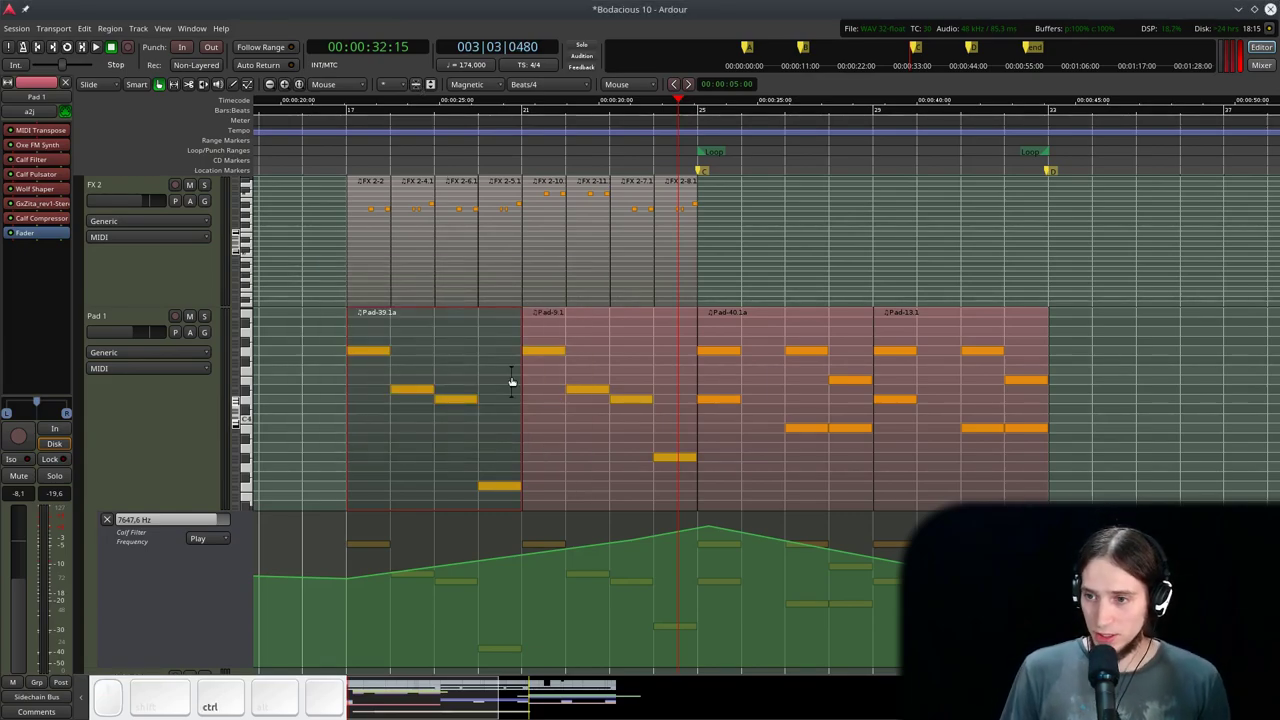
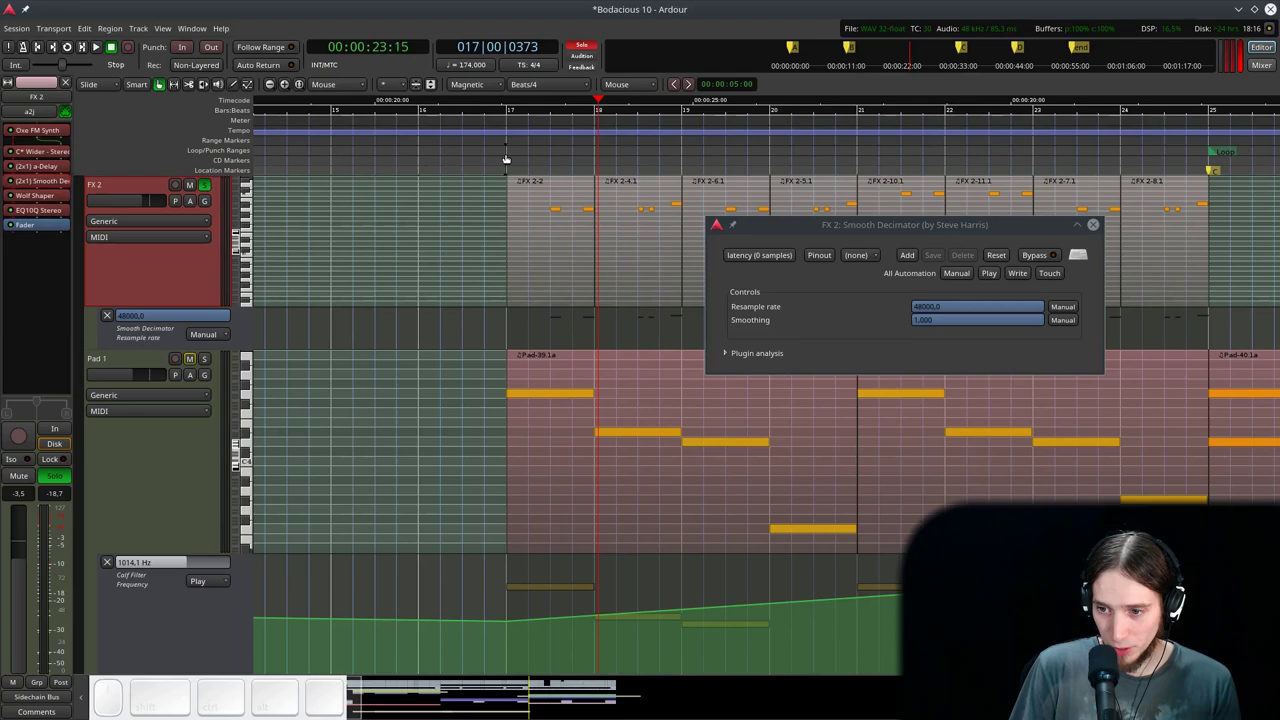
# - Set Smooth Decimator smoothing to 0 and drag its resample rate down to about 30433
pyautogui.click(495, 138)
pyautogui.moveTo(993, 304); pyautogui.dragTo(602, 310)
pyautogui.press('space')
pyautogui.press('space')
pyautogui.click(1002, 317)
pyautogui.press('space')
pyautogui.moveTo(567, 143); pyautogui.dragTo(959, 243)
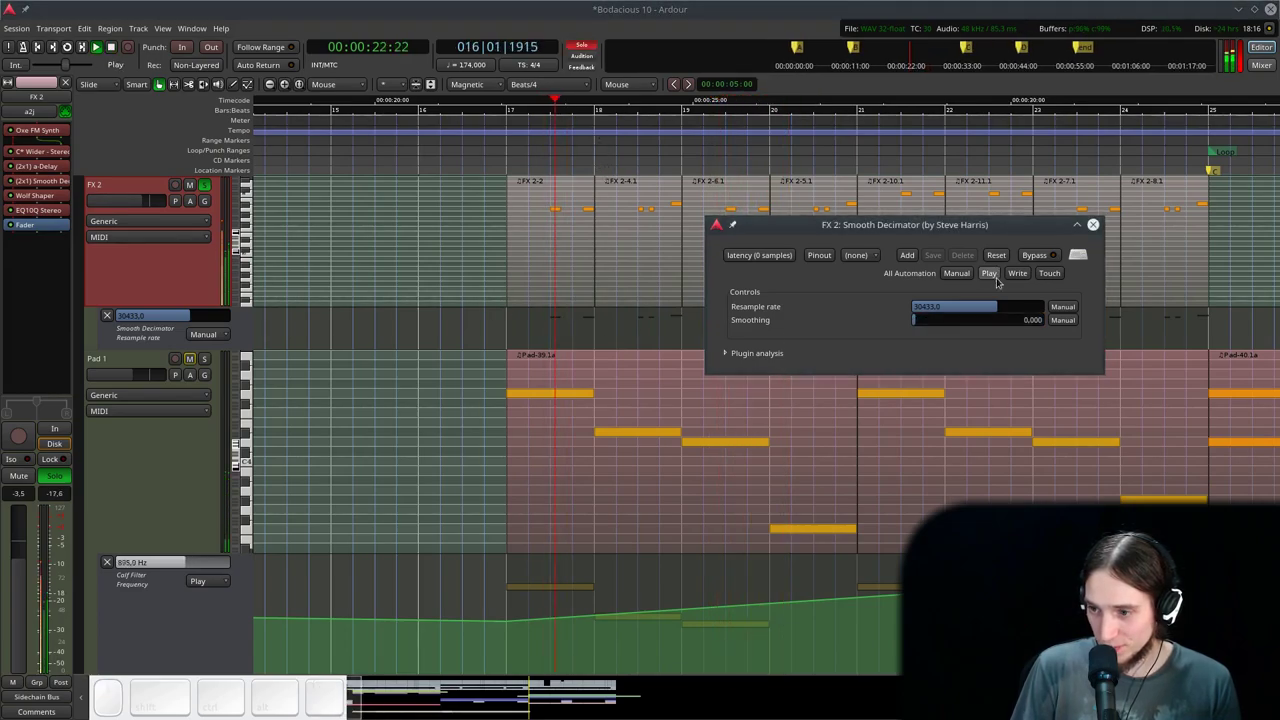
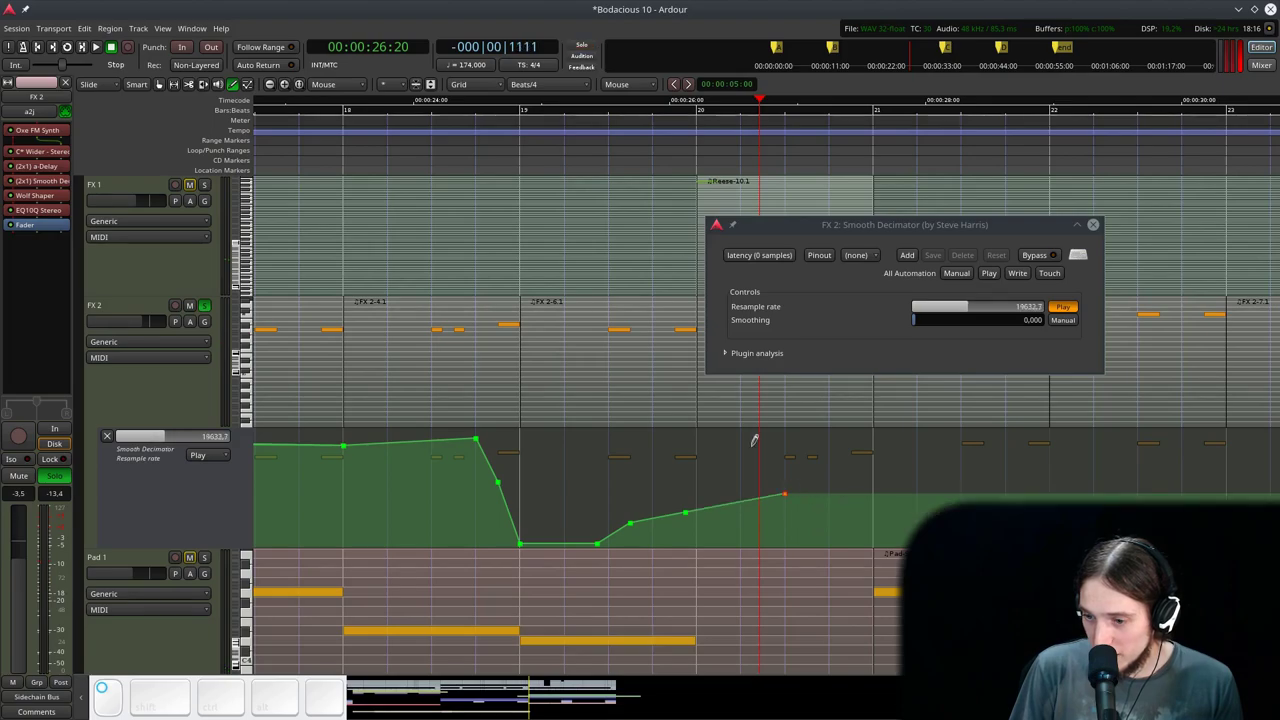
# - Add a further resample-rate automation point on FX 2 and play through it
pyautogui.click(569, 149)
pyautogui.press('space')
pyautogui.scroll(-3)
pyautogui.scroll(3)
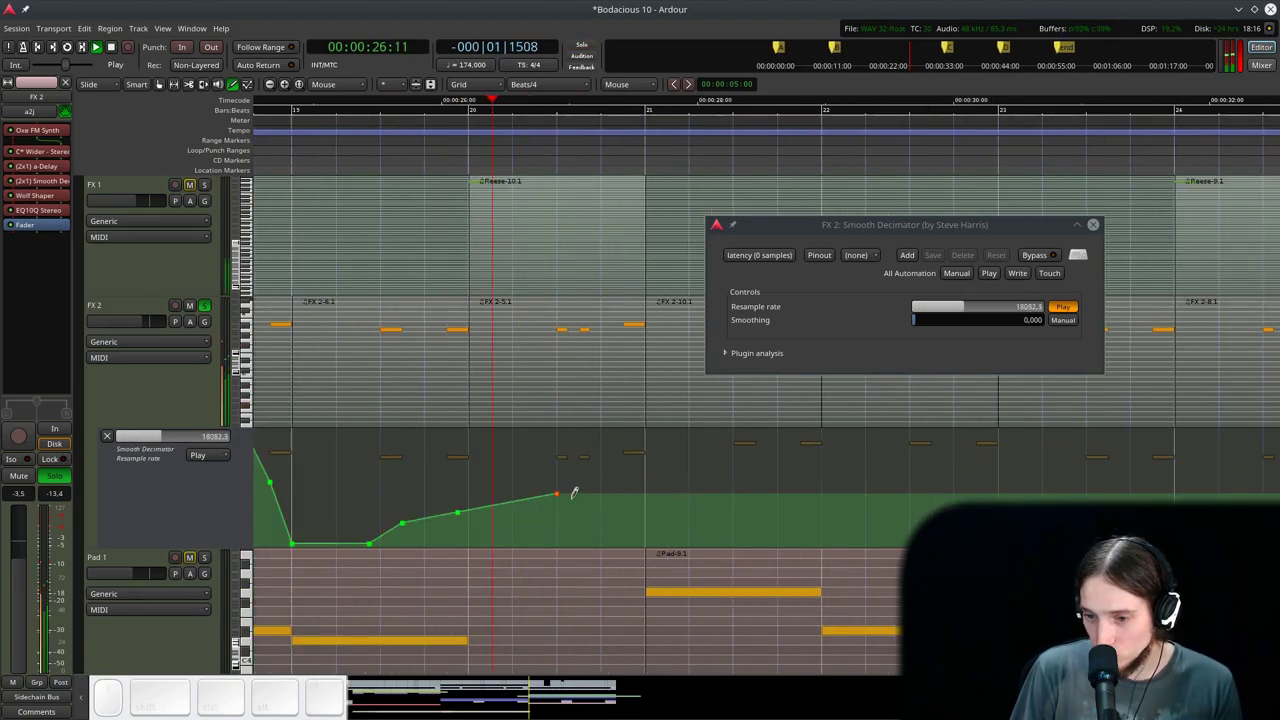
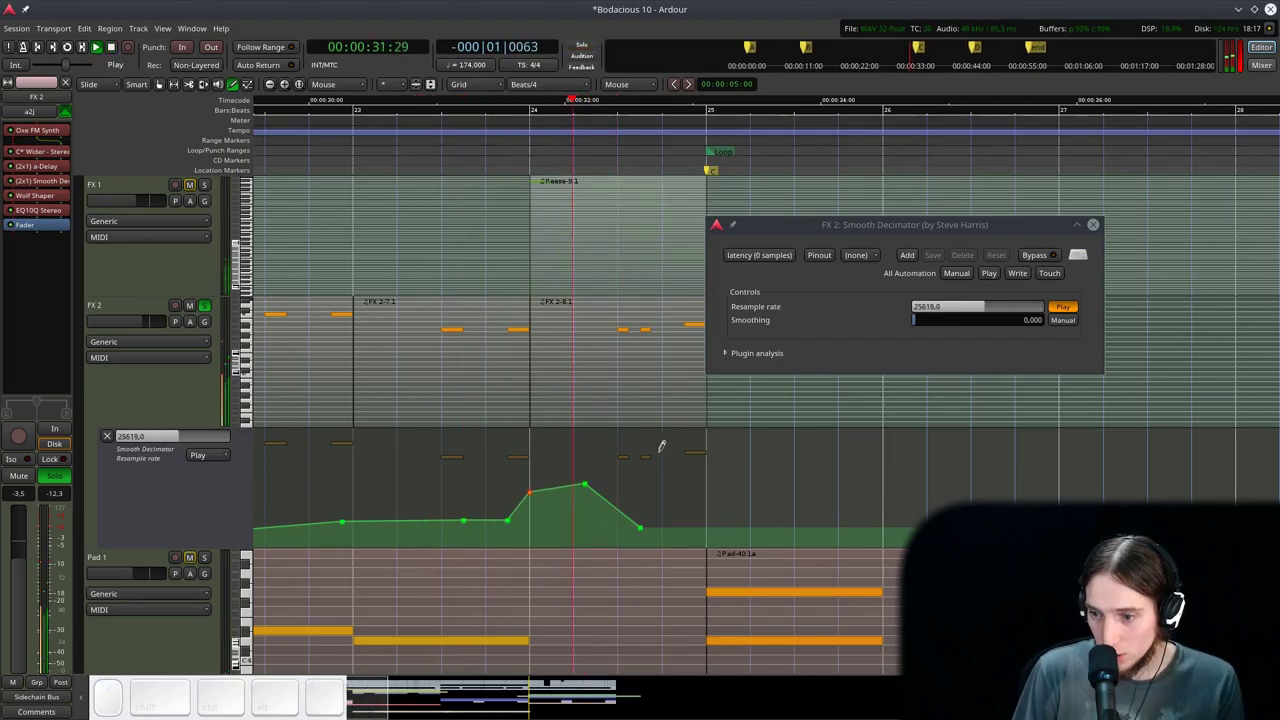
pyautogui.scroll(-3)
# - Zoom out over the arrangement to check the curve across bars 17–25
pyautogui.press('ctrl+space')
pyautogui.press('ctrl+g')
pyautogui.scroll(-3)
pyautogui.scroll(3)
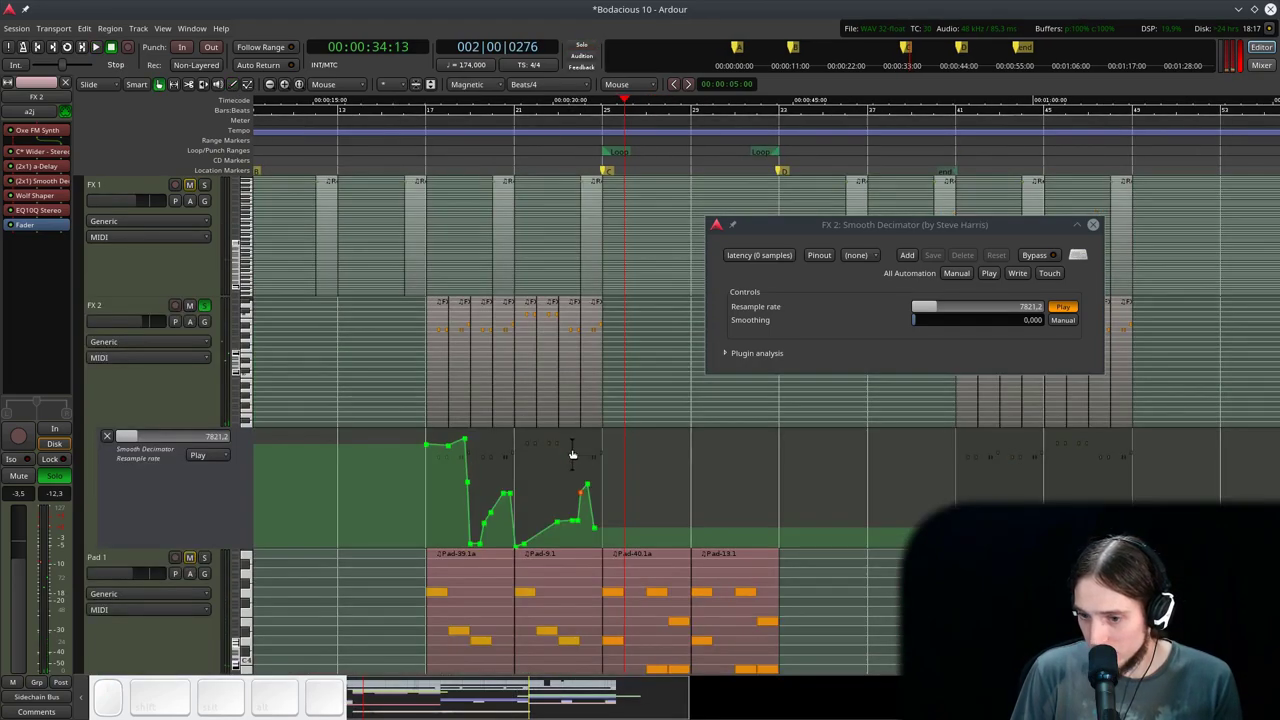
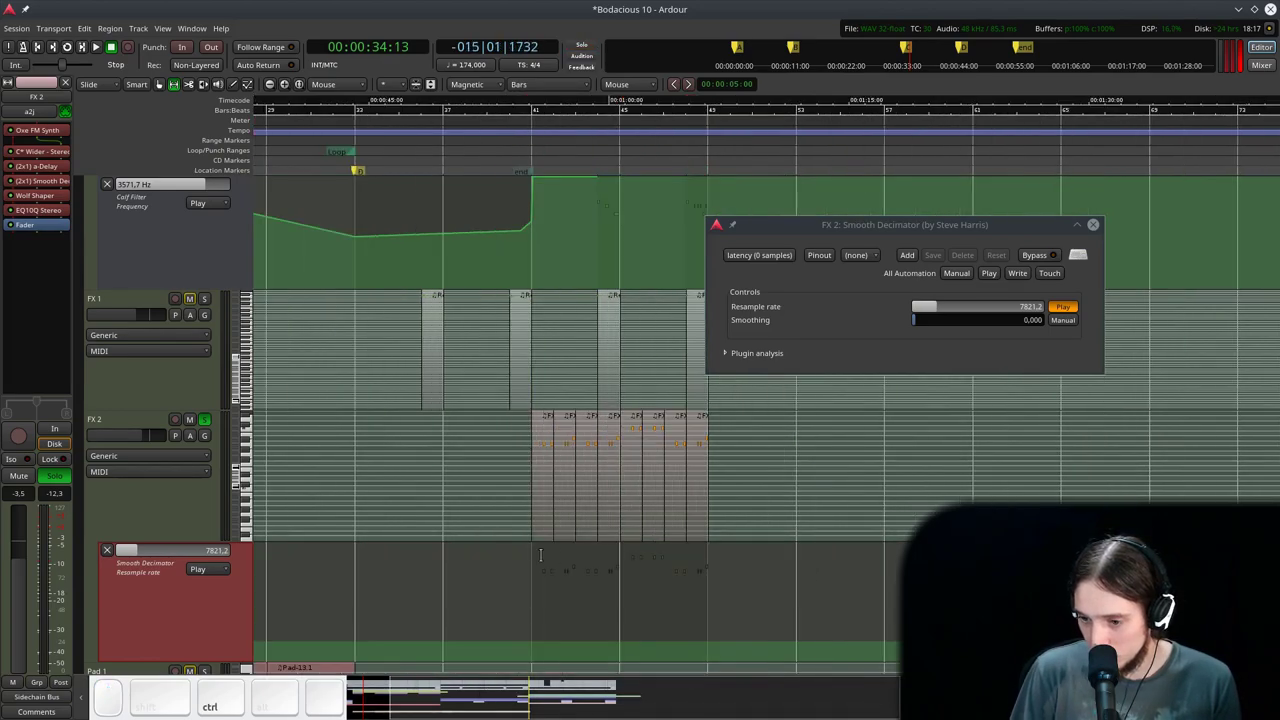
# - Paste the resample-rate automation shape onto FX 2 at bars 41–45
pyautogui.press('ctrl+v')
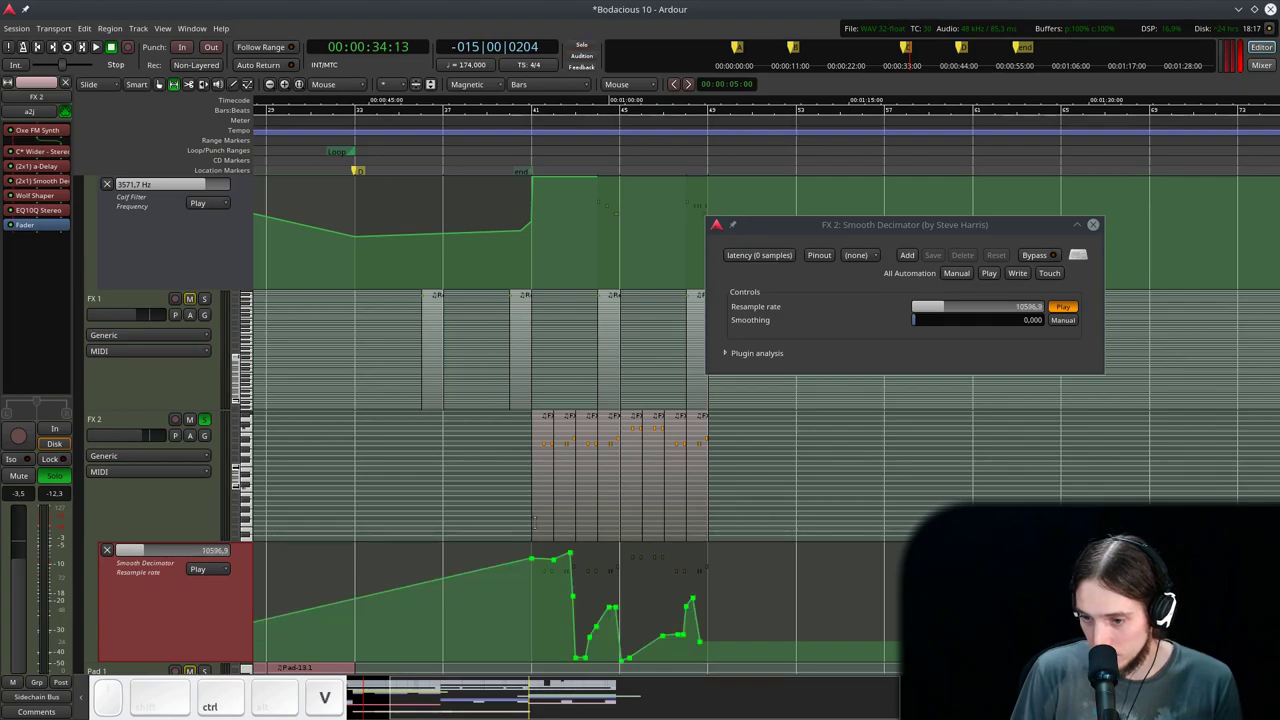
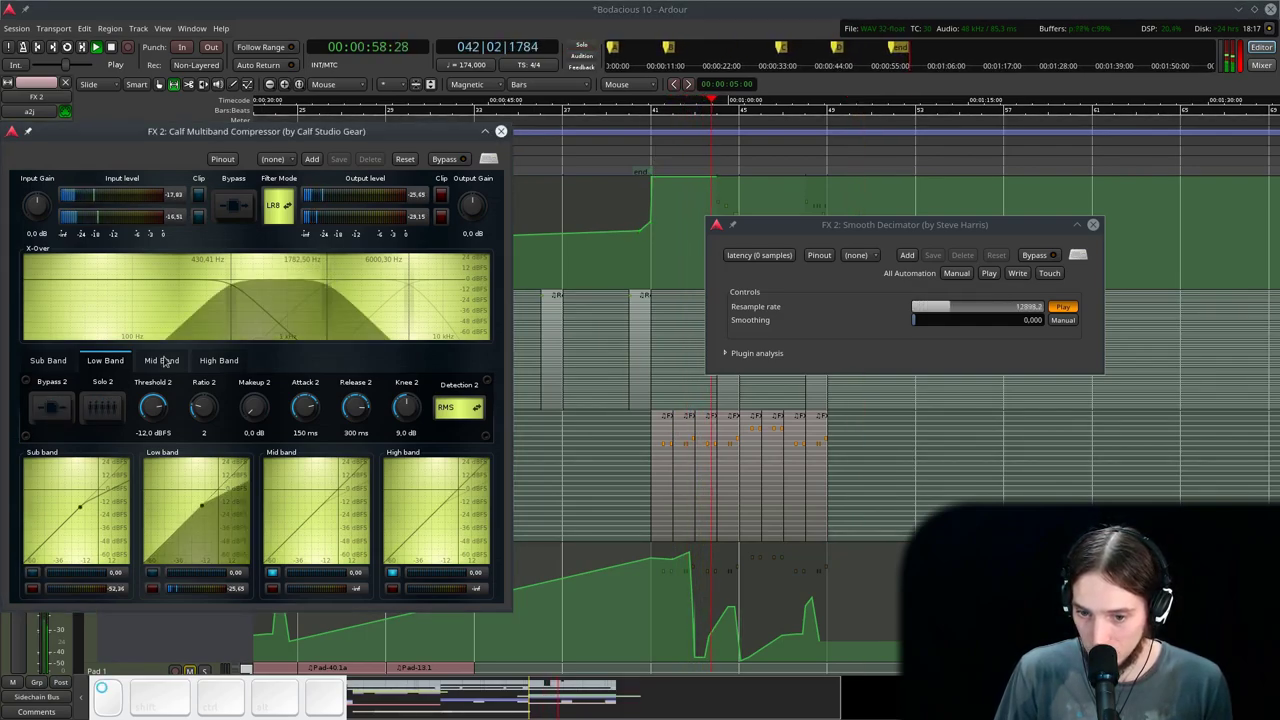
# - Review the multiband compressor bands, raise input gain to ~36 dB, lower output to ~-17 dB
pyautogui.click(166, 353)
pyautogui.click(62, 401)
pyautogui.doubleClick(228, 359)
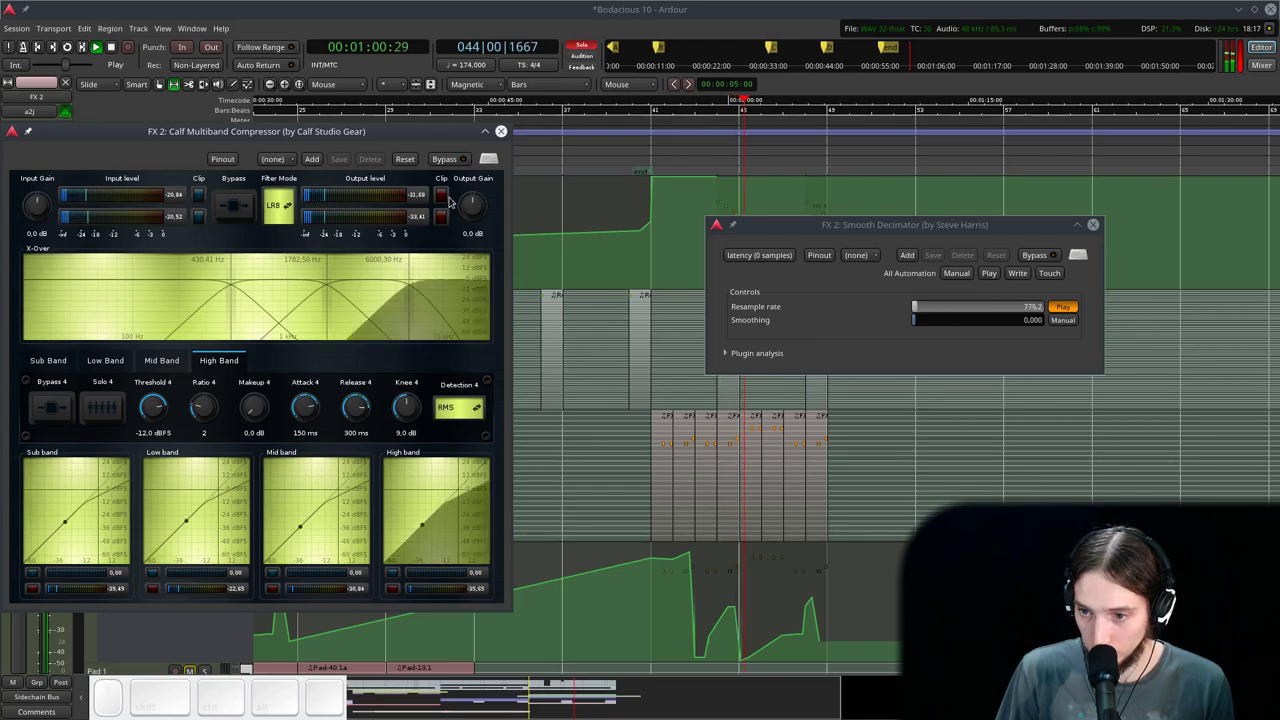
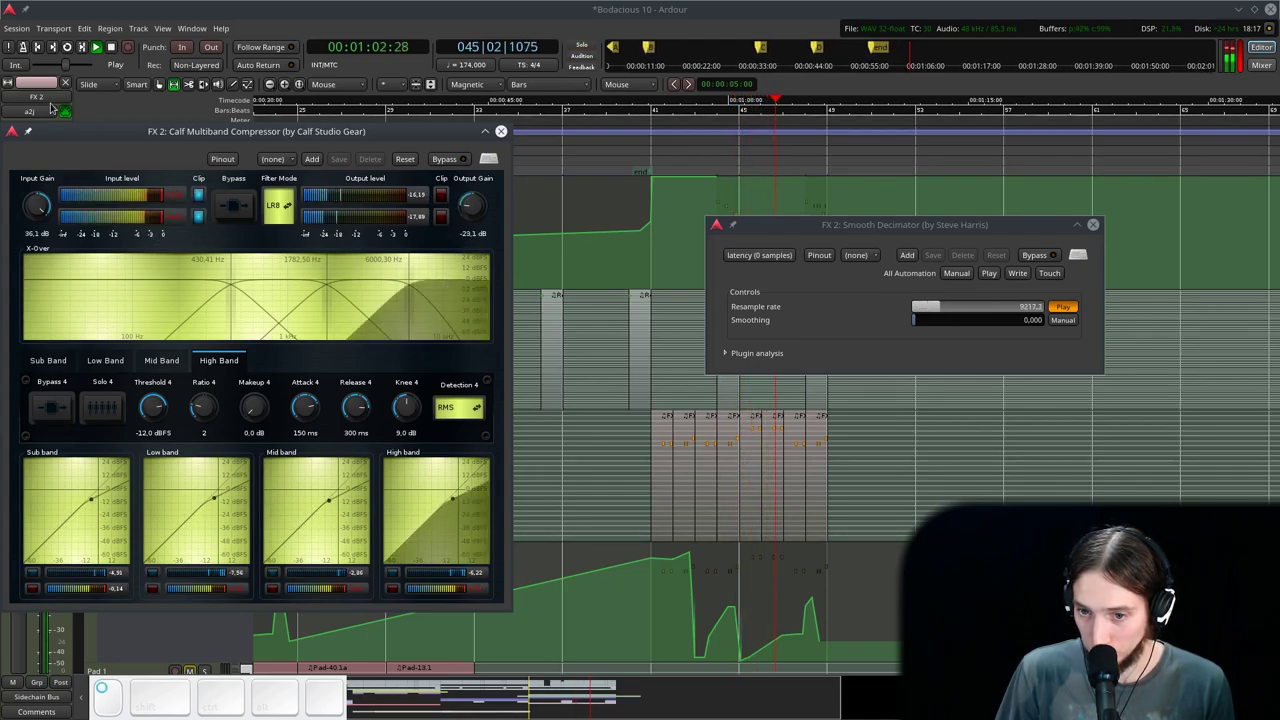
pyautogui.click(464, 208)
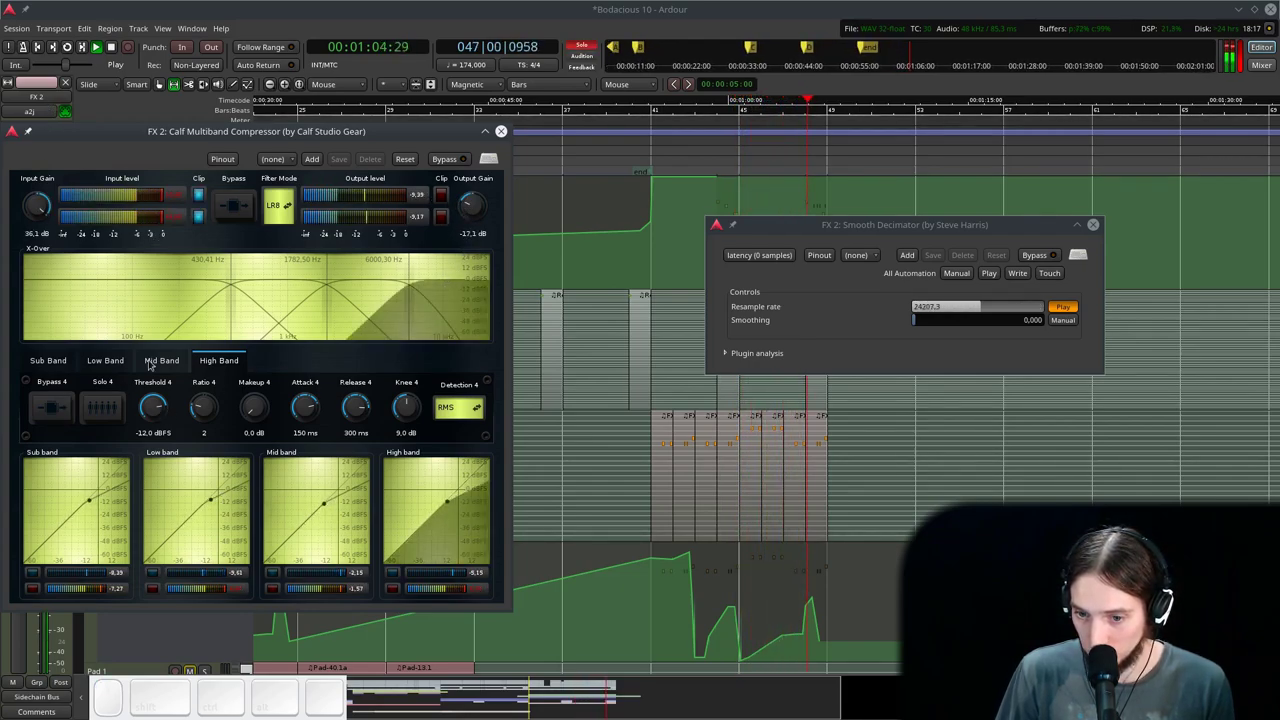
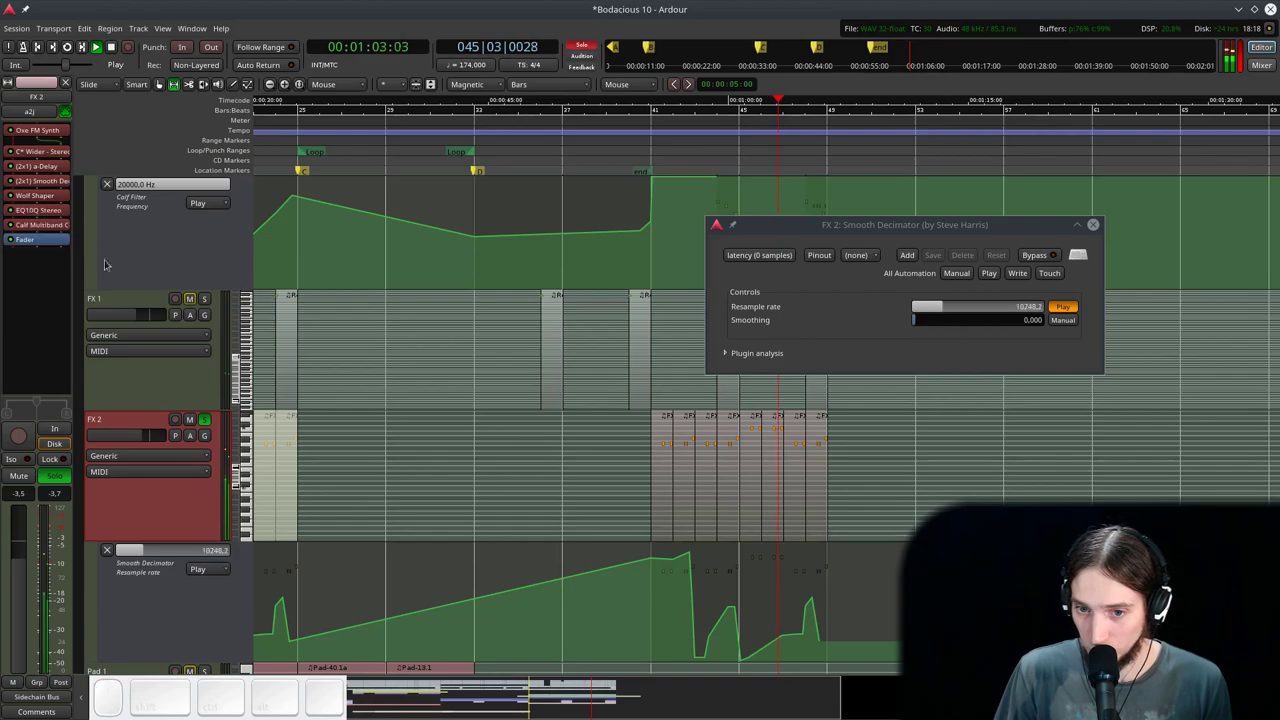
# - Stop playback and scroll the timeline to the Drums bandpass automation lanes near bar 41
pyautogui.scroll(-3)
pyautogui.scroll(3)
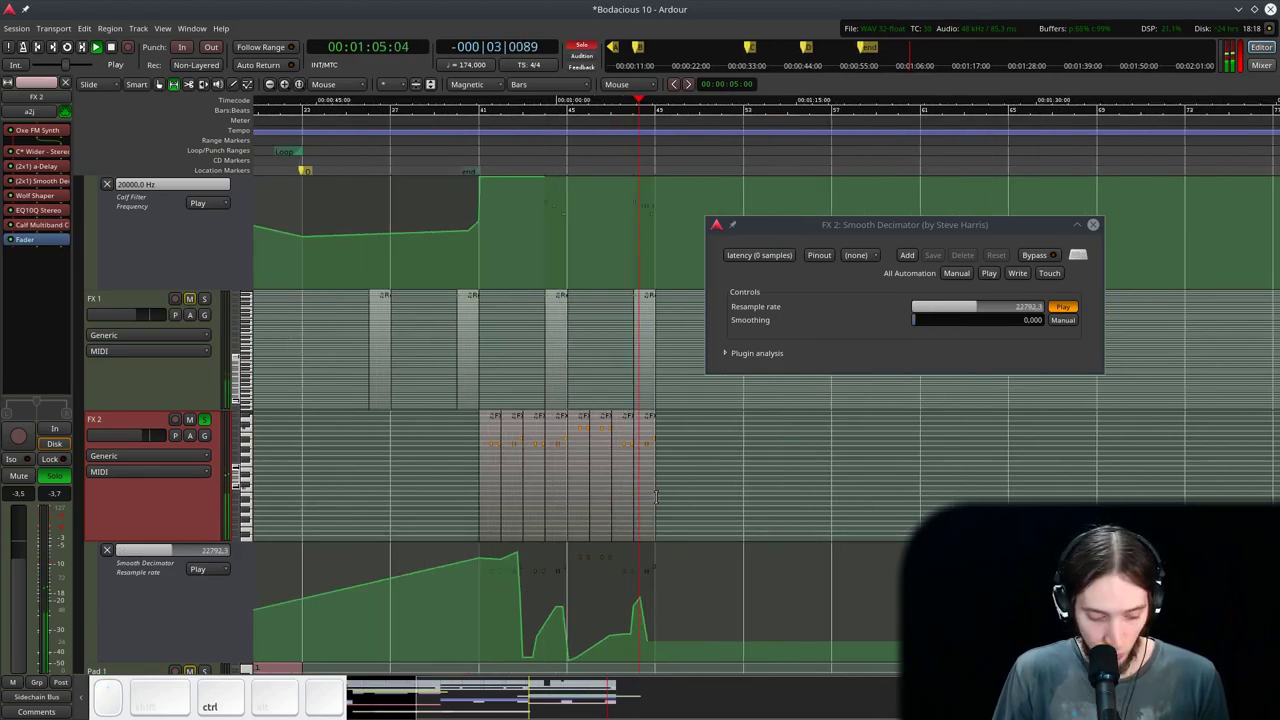
pyautogui.press('g')
pyautogui.scroll(3)
pyautogui.press('ctrl+space')
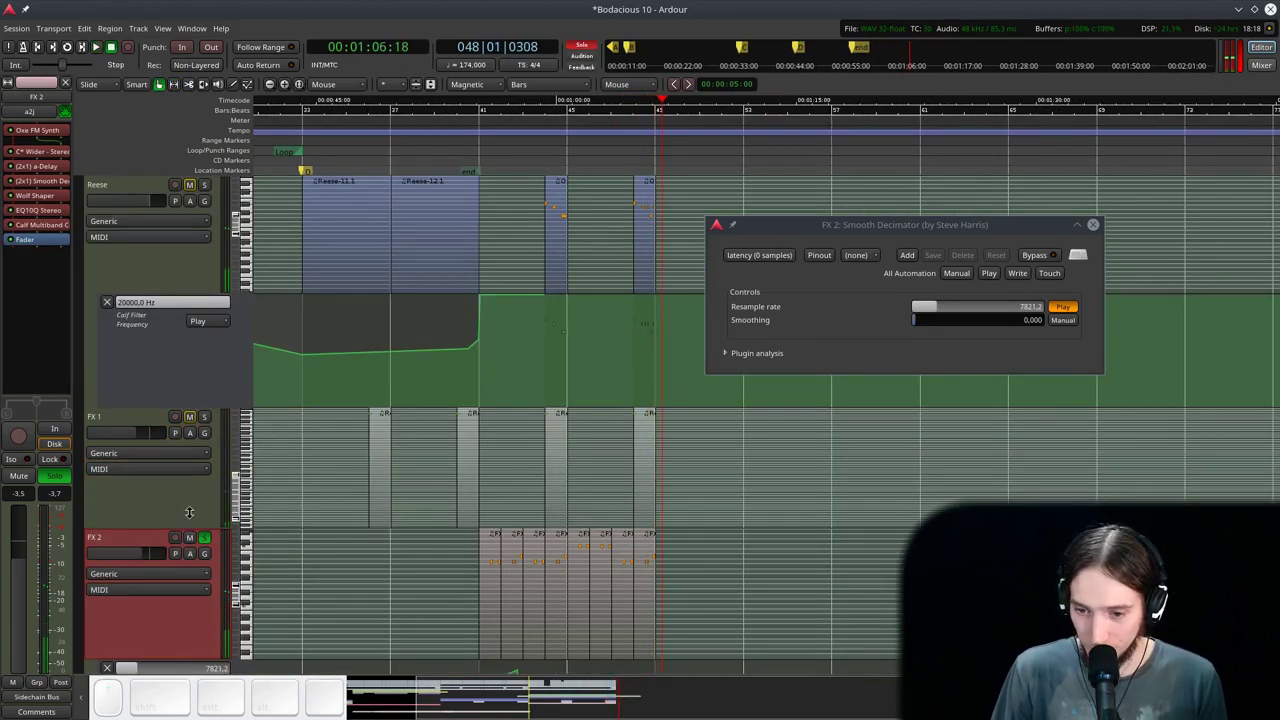
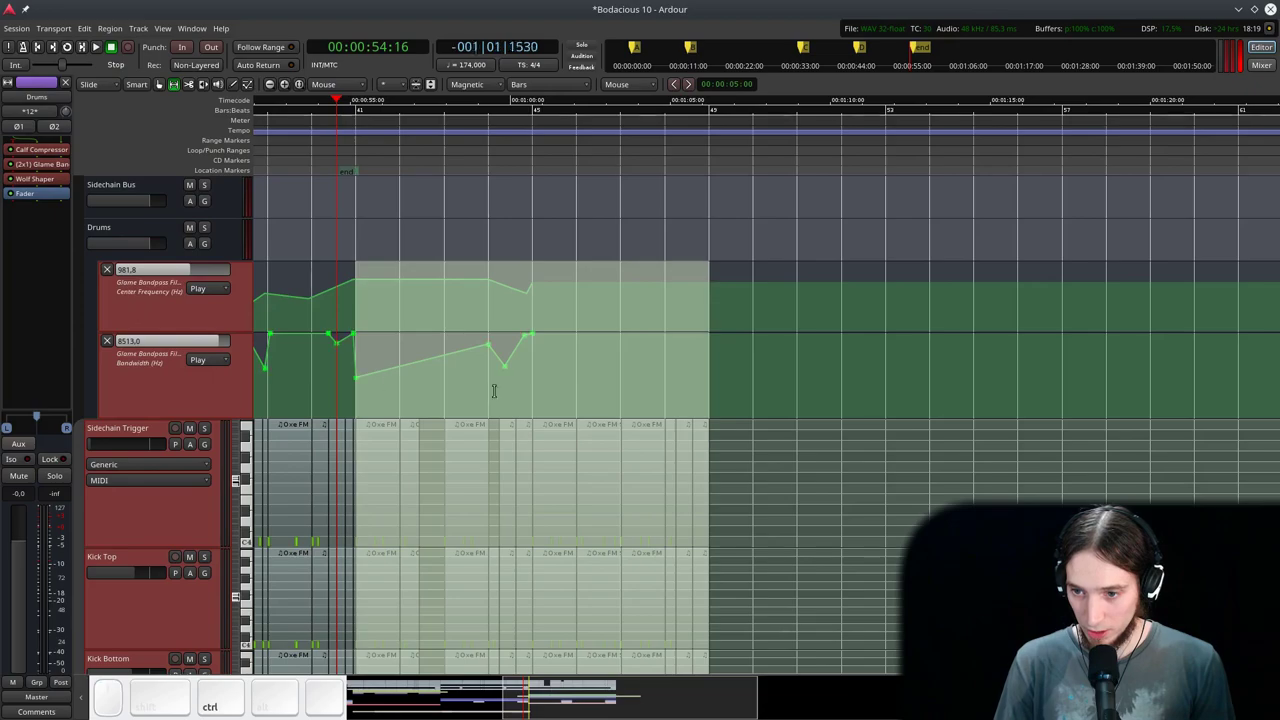
# - Copy the Chords regions and paste them as new chord regions starting at bar 49
pyautogui.press('ctrl+c')
pyautogui.scroll(3)
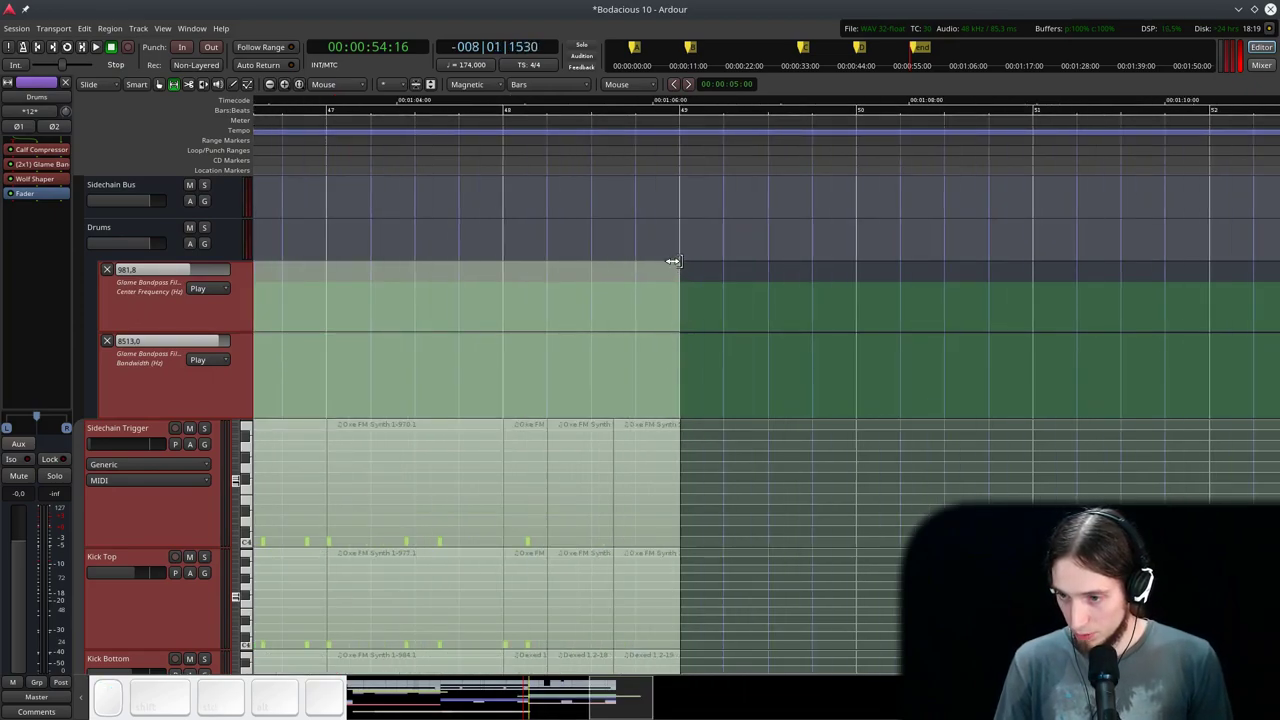
pyautogui.press('ctrl+v')
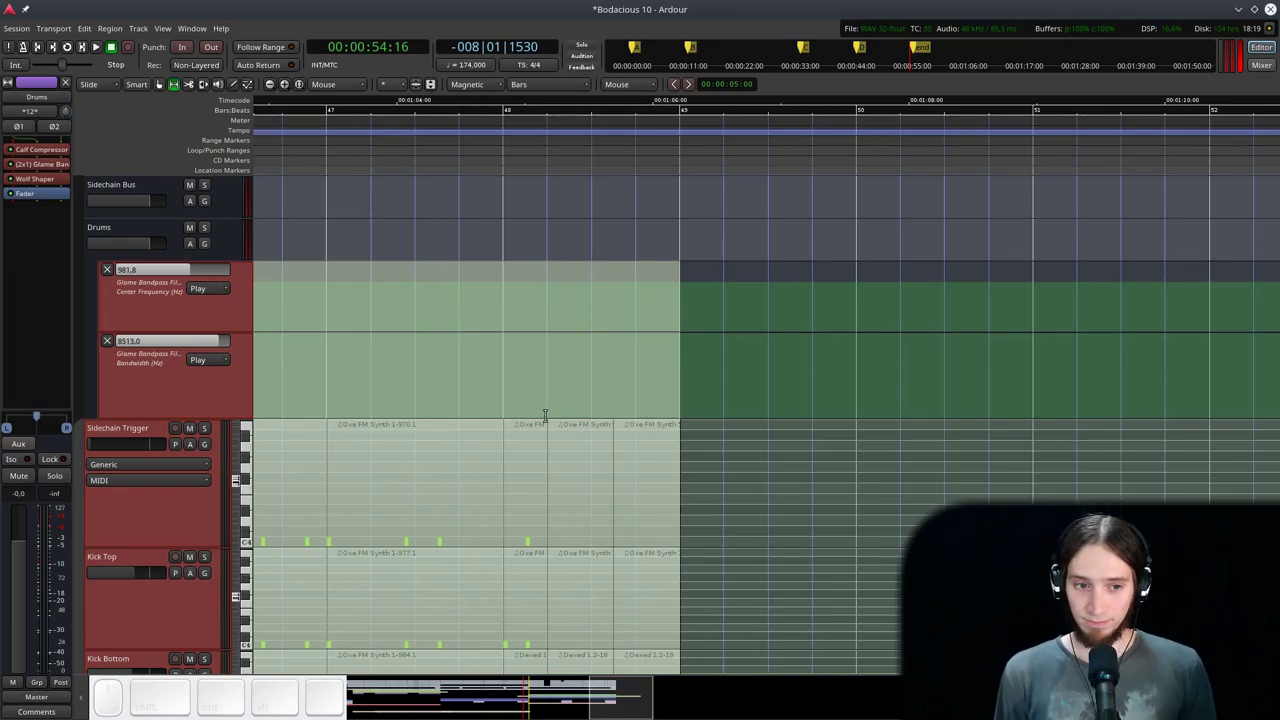
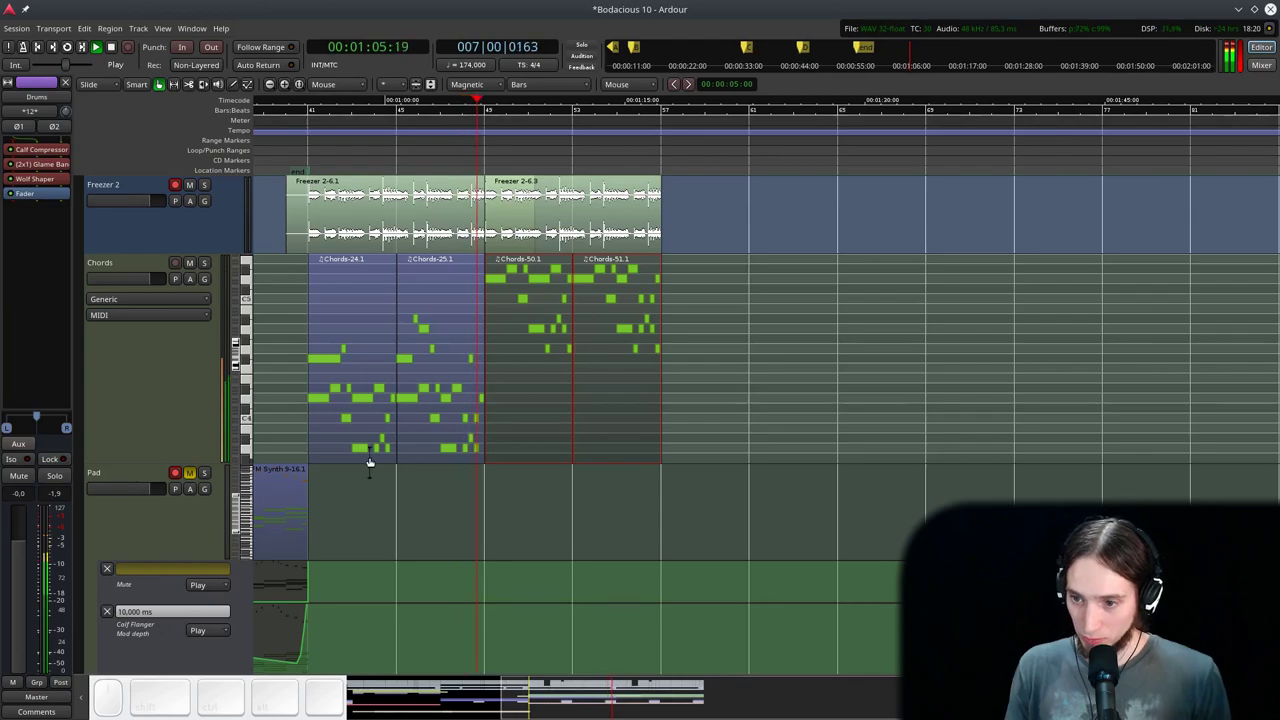
# - Zoom in on the Reese region at bar 56 and select it for note editing
pyautogui.scroll(-3)
pyautogui.scroll(3)
pyautogui.scroll(-3)
pyautogui.scroll(3)
pyautogui.scroll(3)
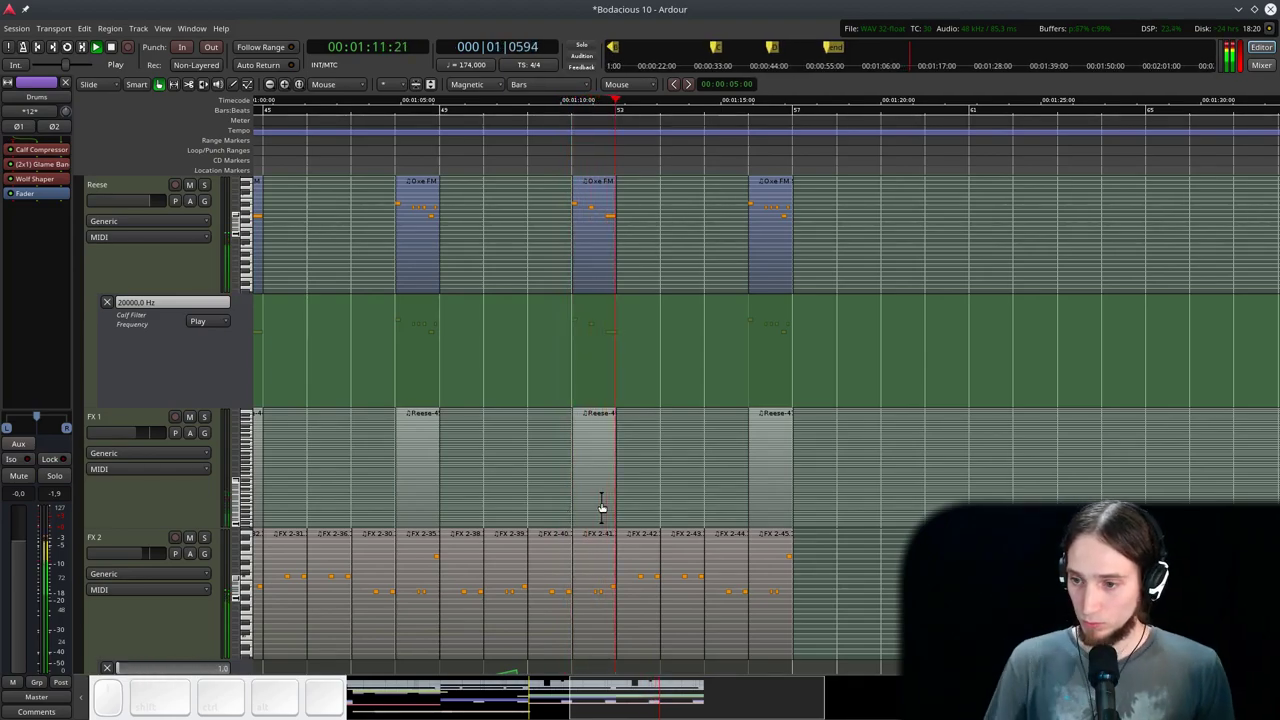
pyautogui.scroll(3)
pyautogui.scroll(-3)
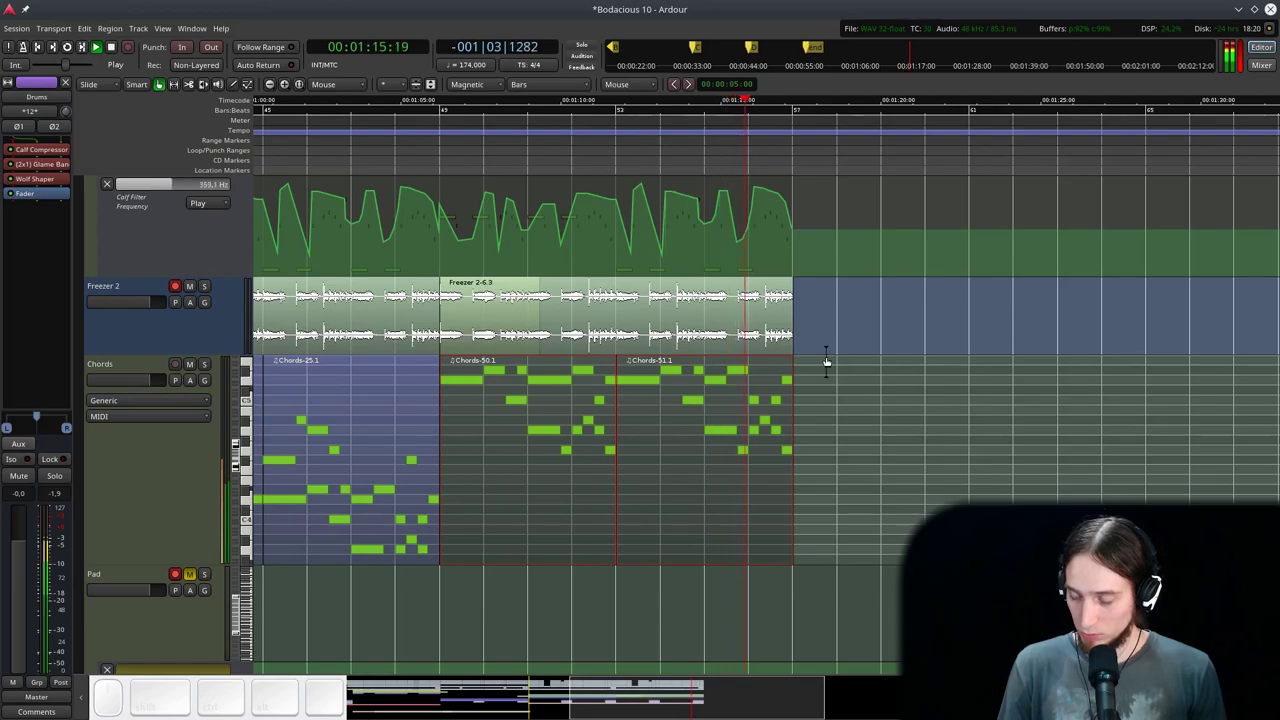
pyautogui.scroll(-3)
pyautogui.press('space')
pyautogui.scroll(3)
pyautogui.click(749, 120)
pyautogui.press('space')
pyautogui.scroll(3)
pyautogui.press('space')
pyautogui.scroll(-3)
# - Lower selected bar-56 Reese notes into a descending run ending on a low G4
pyautogui.click(509, 115)
pyautogui.press('space')
pyautogui.press('d')
pyautogui.press('space')
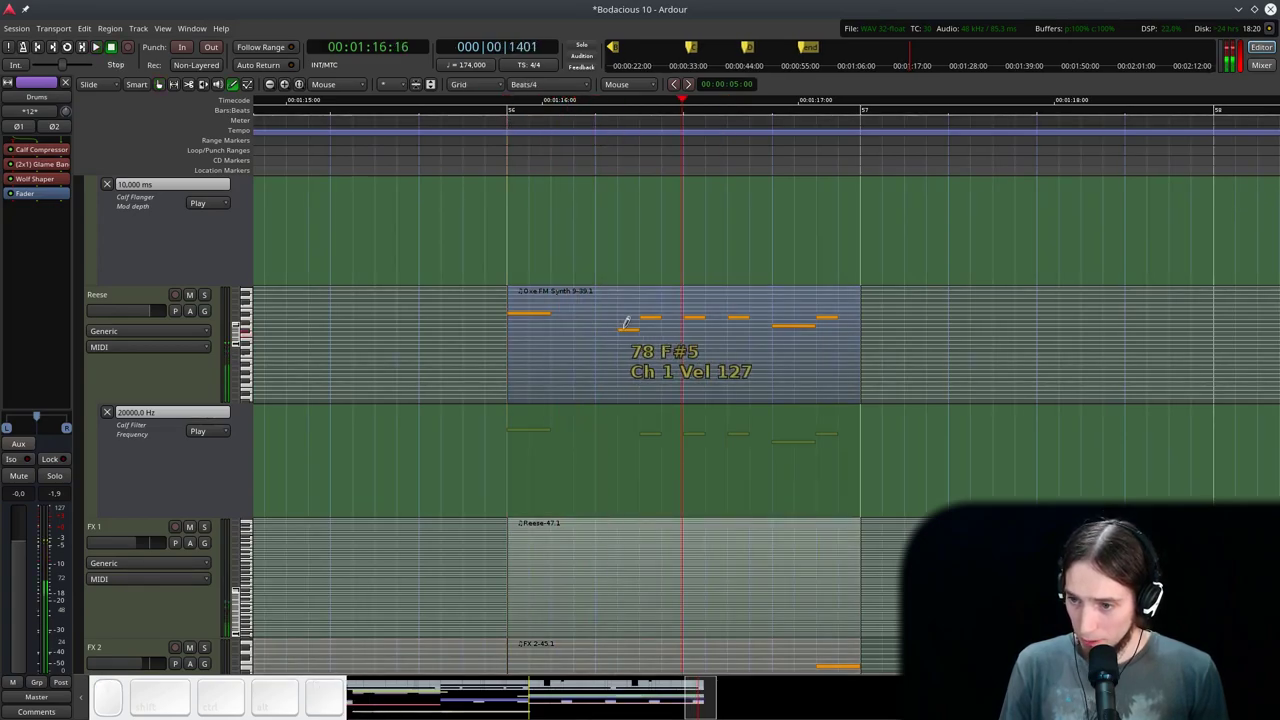
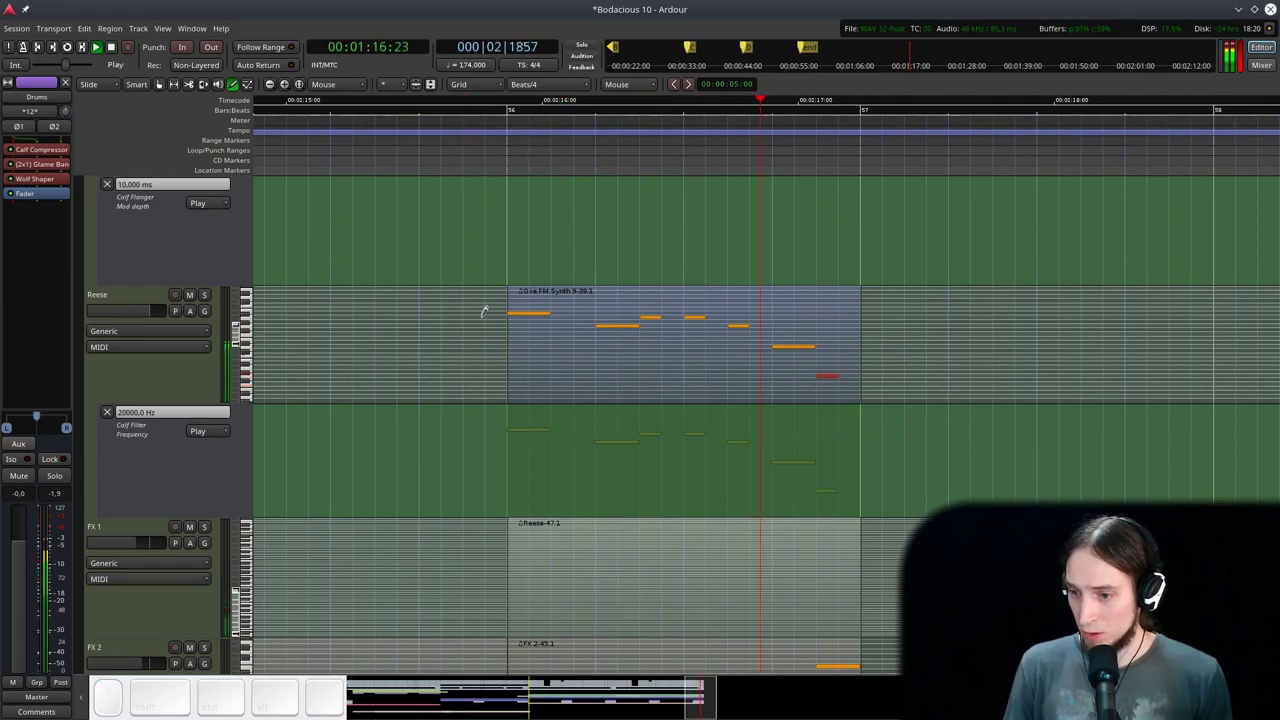
pyautogui.press('g')
pyautogui.scroll(-3)
pyautogui.press('ctrl+space')
pyautogui.click(338, 149)
pyautogui.scroll(-3)
pyautogui.press('ctrl+space')
pyautogui.scroll(-3)
pyautogui.click(778, 125)
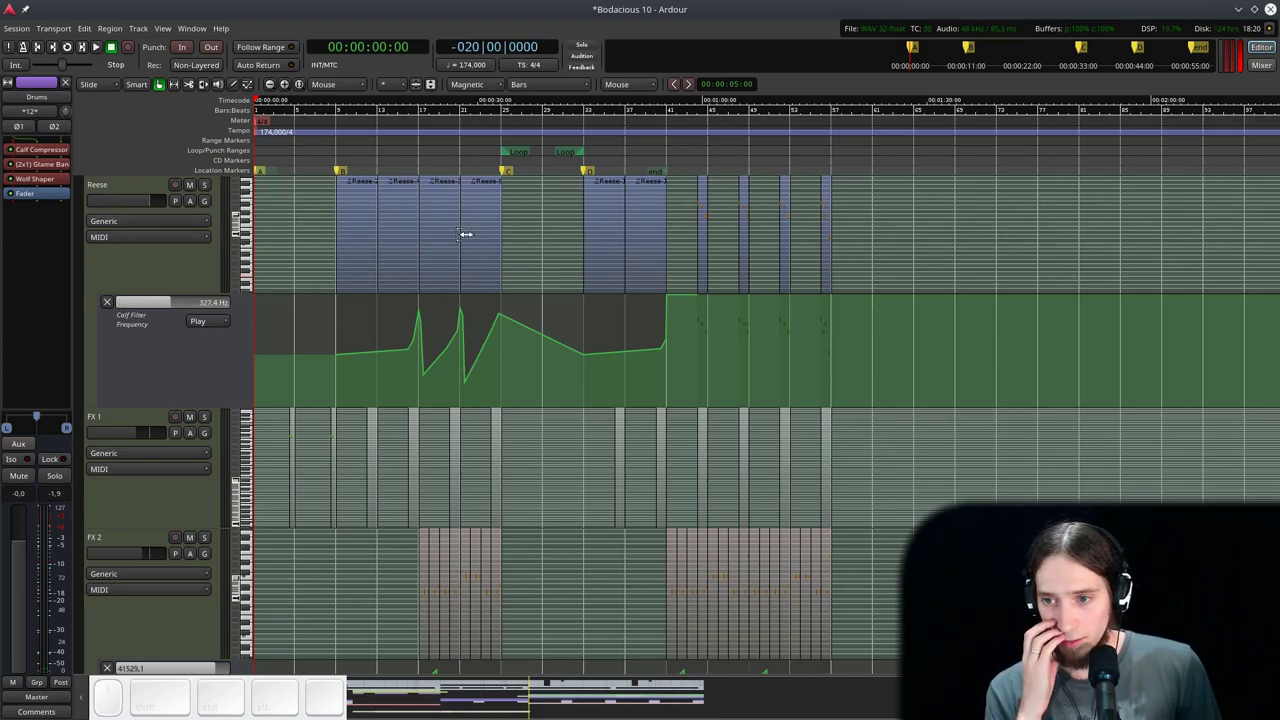
# - Save the session, play it back from the start, then stop and scroll through the tracks
pyautogui.press('ctrl+s')
pyautogui.press('space')
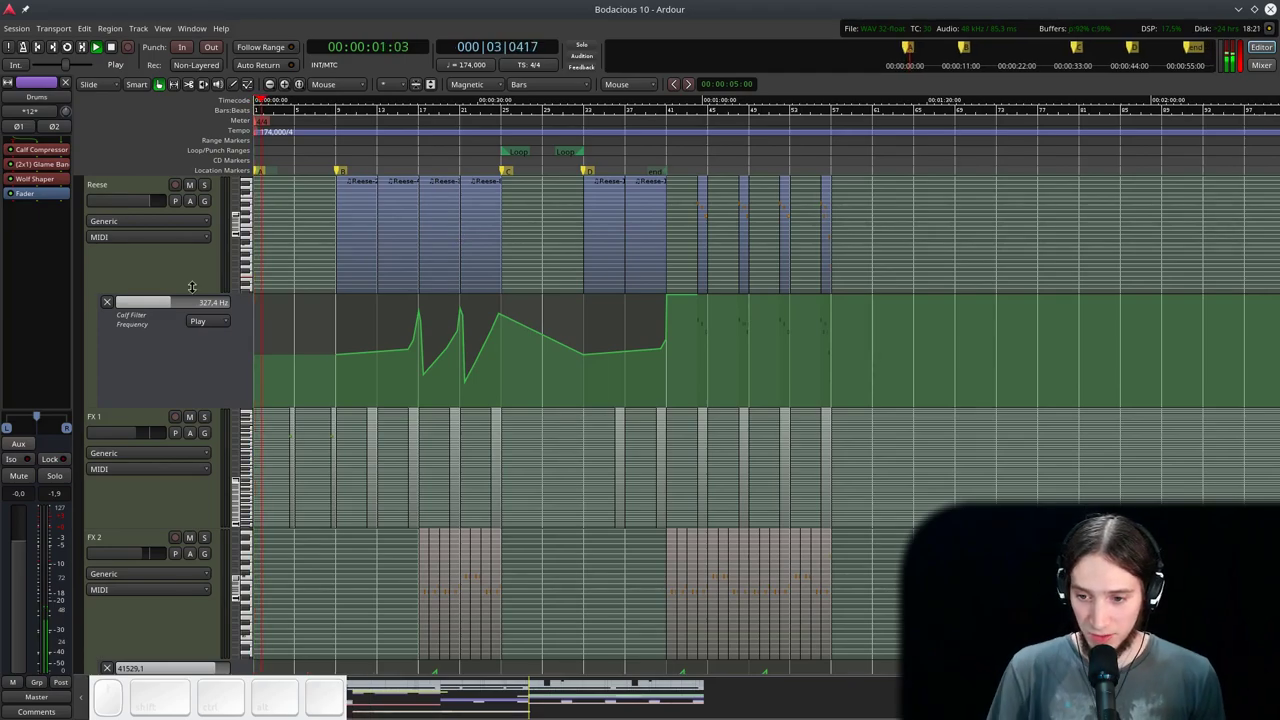
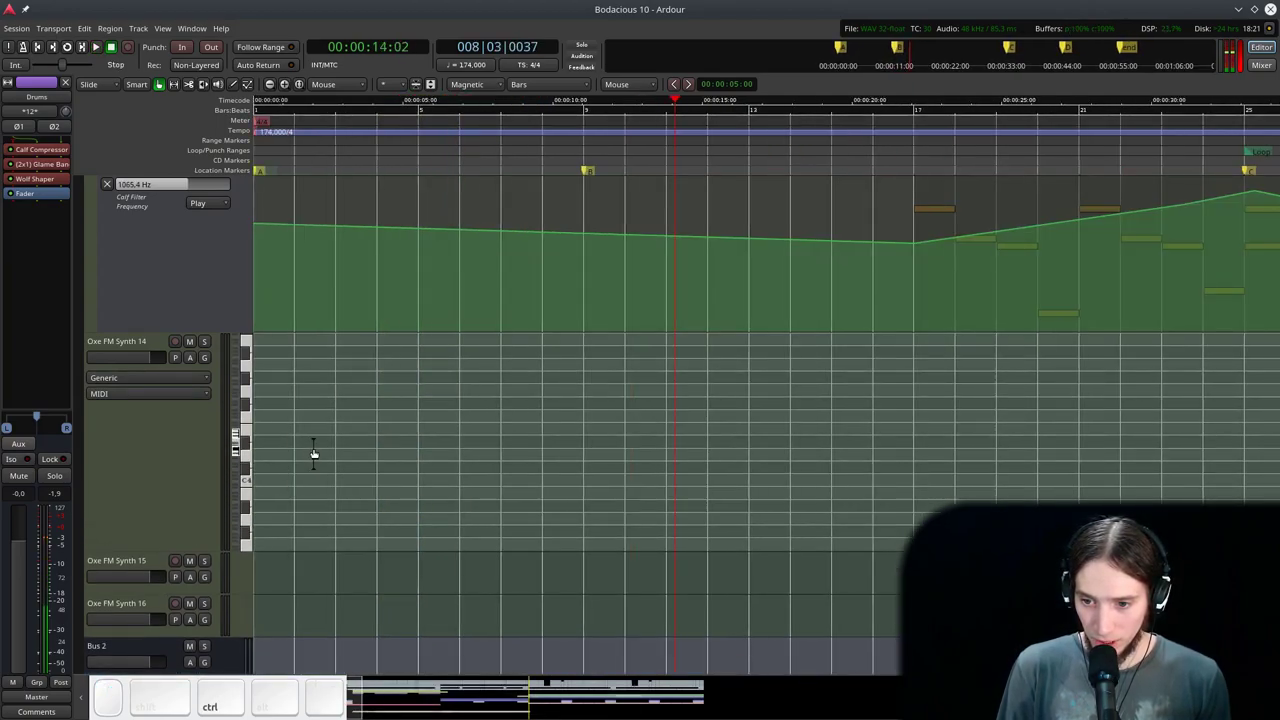
pyautogui.scroll(-3)
pyautogui.click(367, 113)
pyautogui.scroll(-3)
pyautogui.scroll(3)
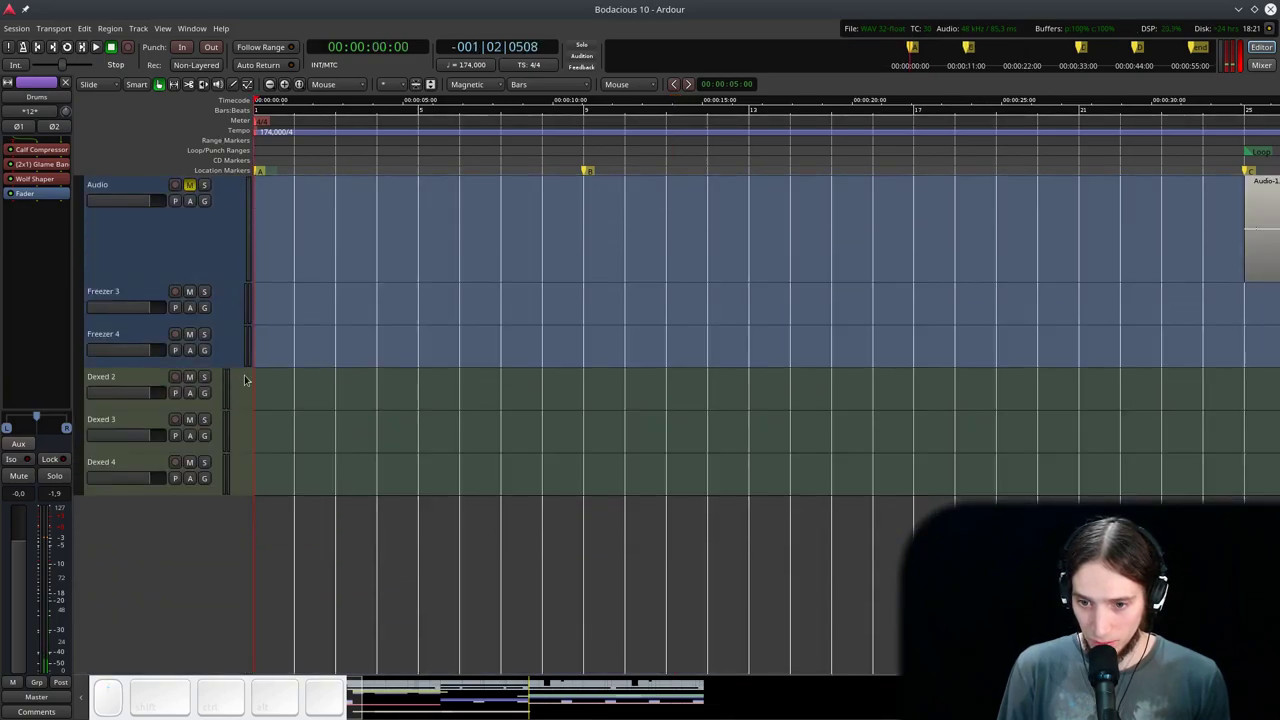
pyautogui.scroll(3)
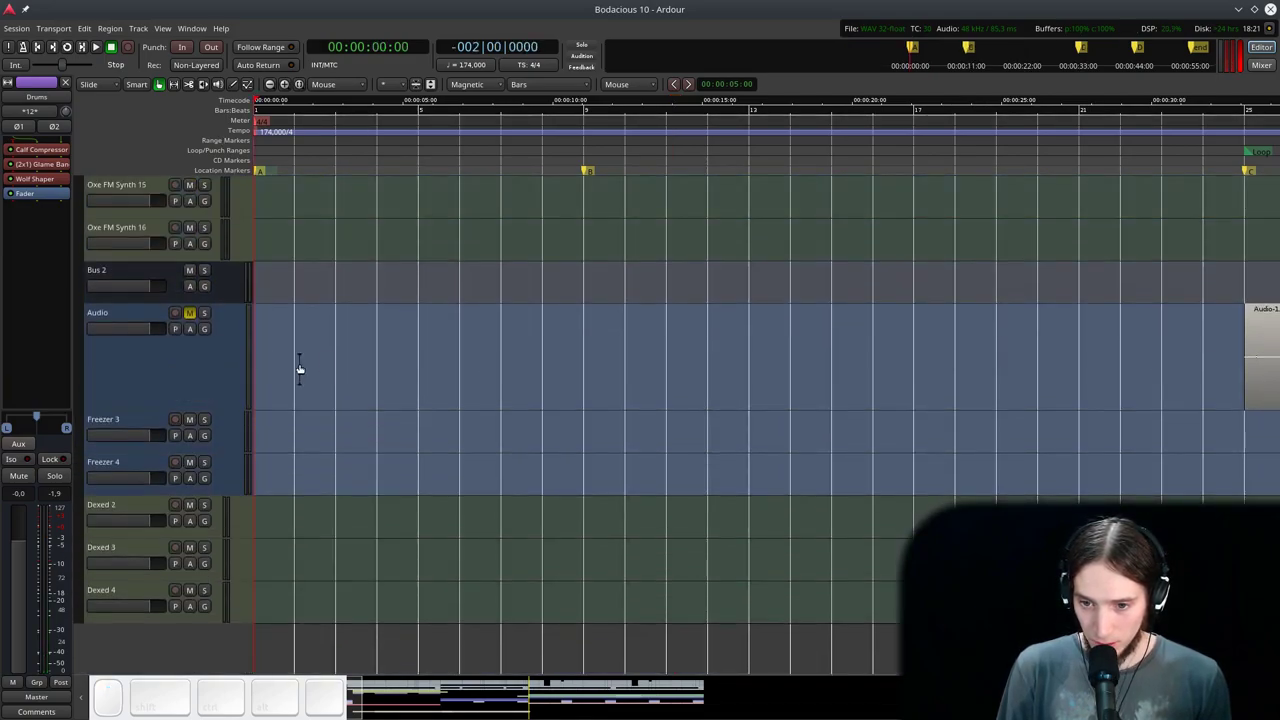
pyautogui.scroll(3)
pyautogui.scroll(-3)
pyautogui.scroll(-3)
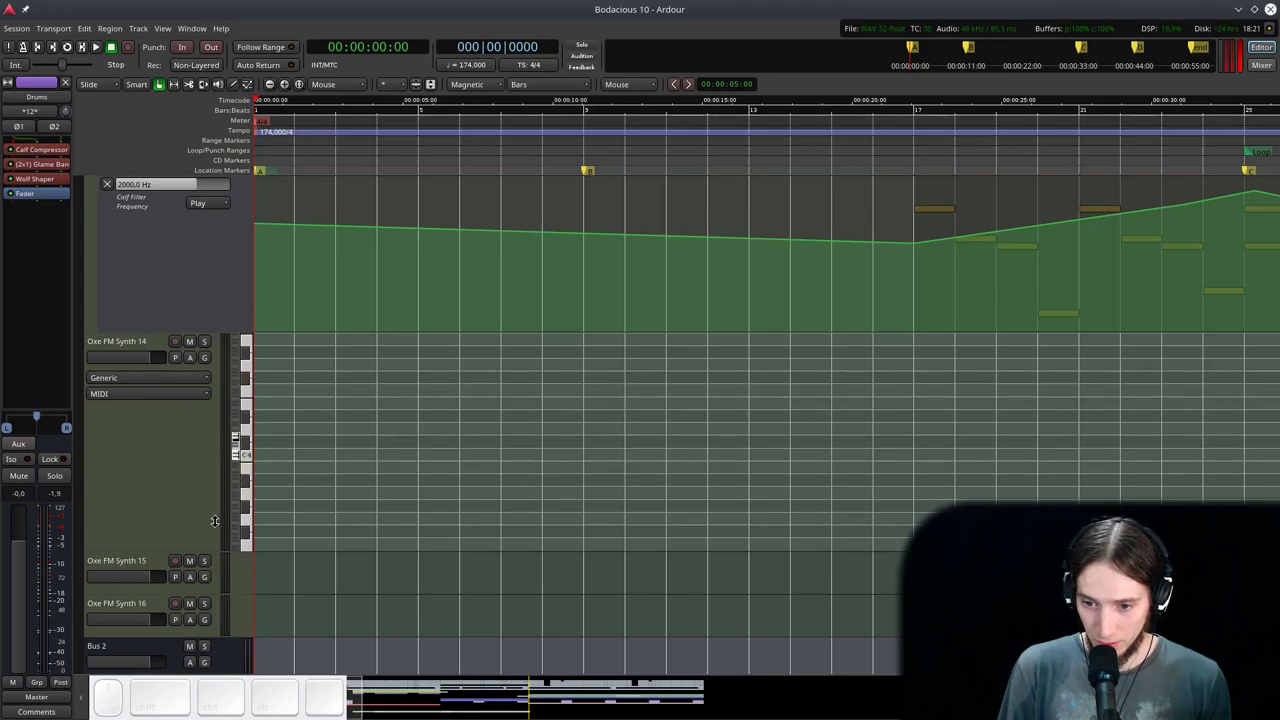
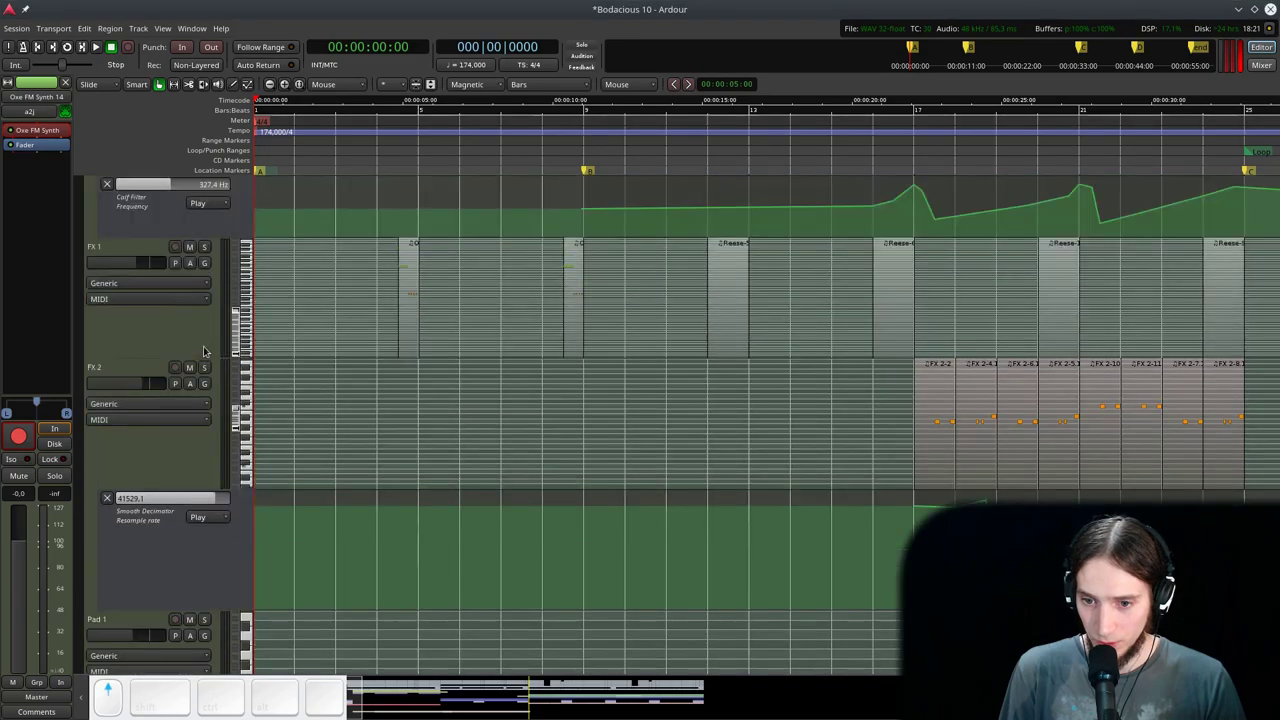
# - Toggle the Pad flanger depth automation to Manual and back to Play
pyautogui.scroll(-3)
pyautogui.scroll(3)
pyautogui.click(176, 180)
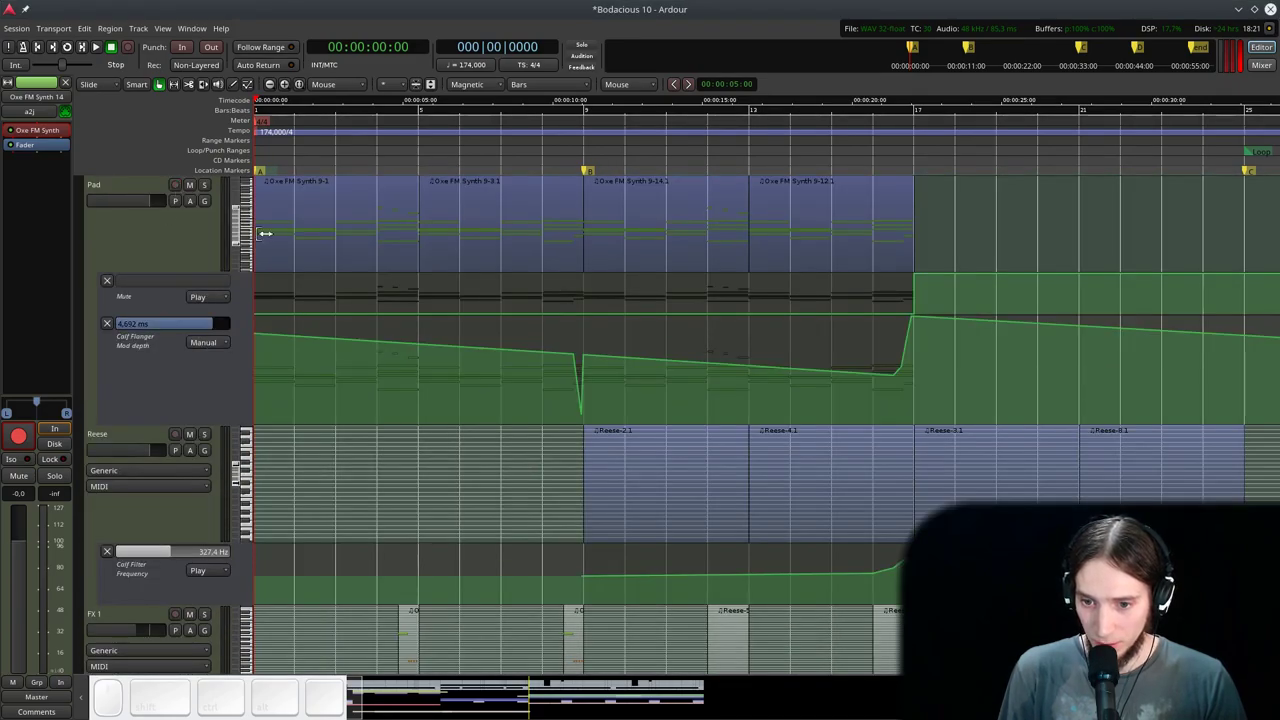
pyautogui.click(210, 343)
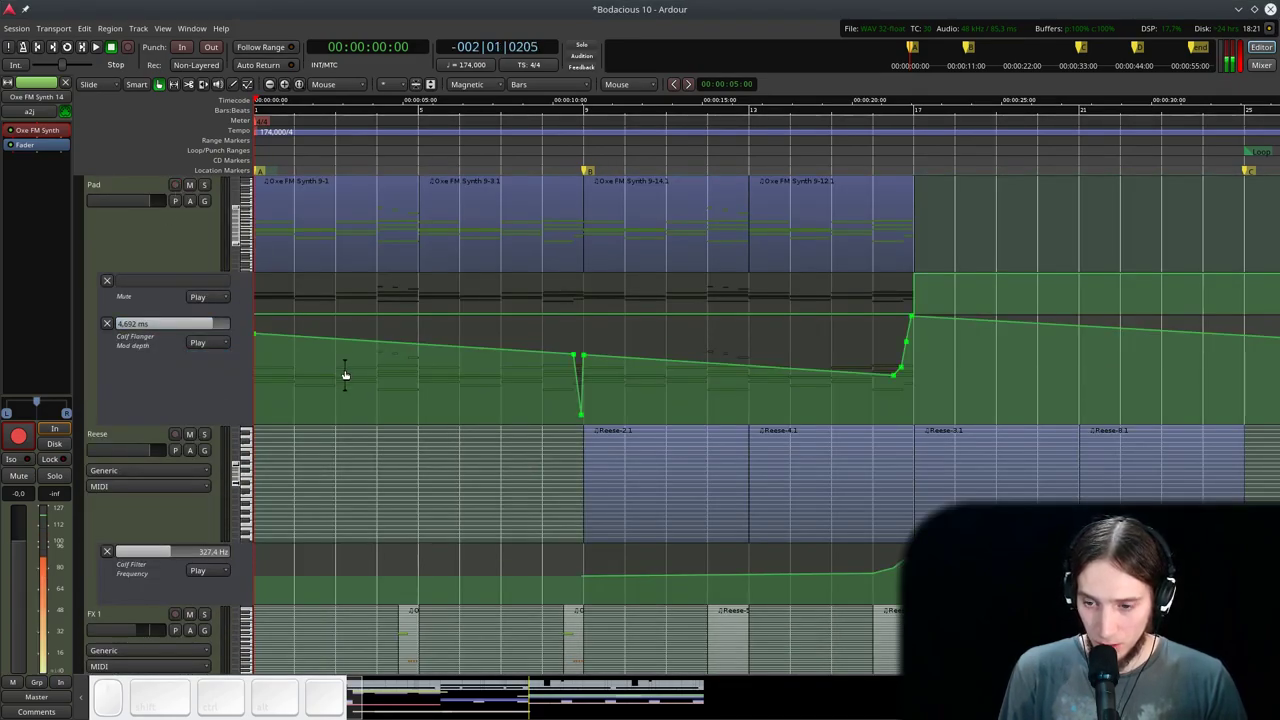
pyautogui.scroll(-3)
pyautogui.scroll(3)
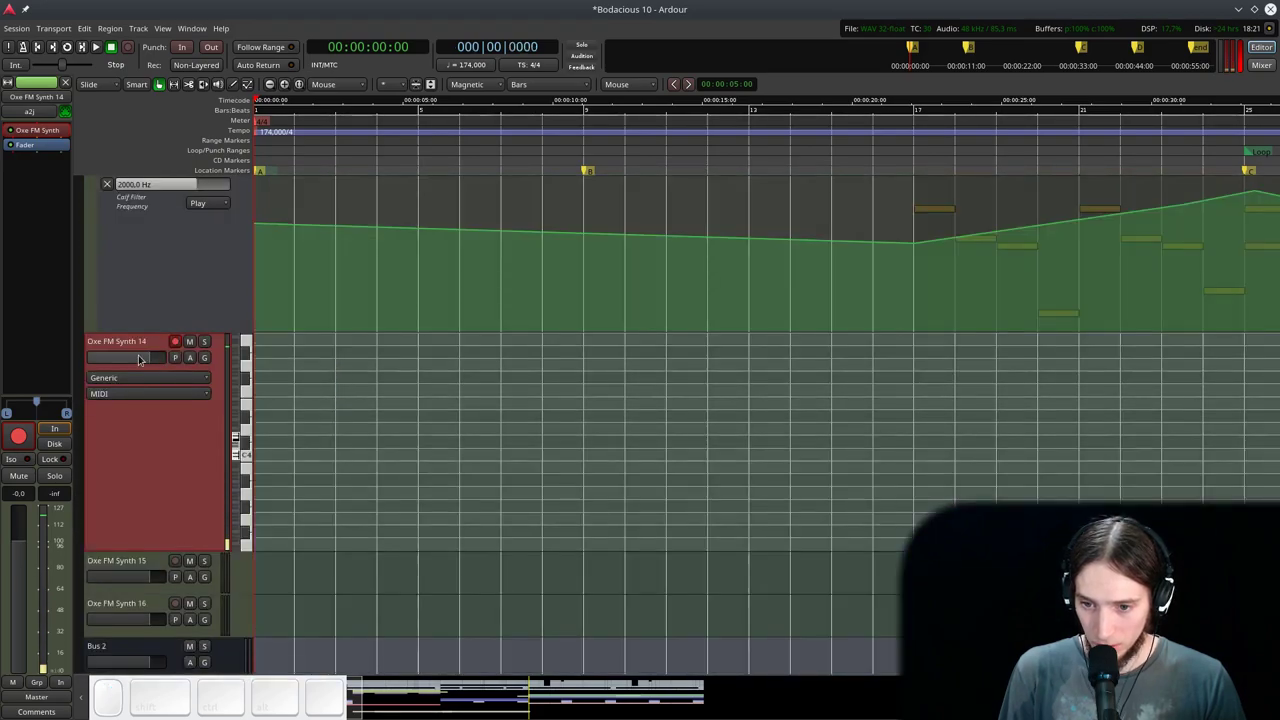
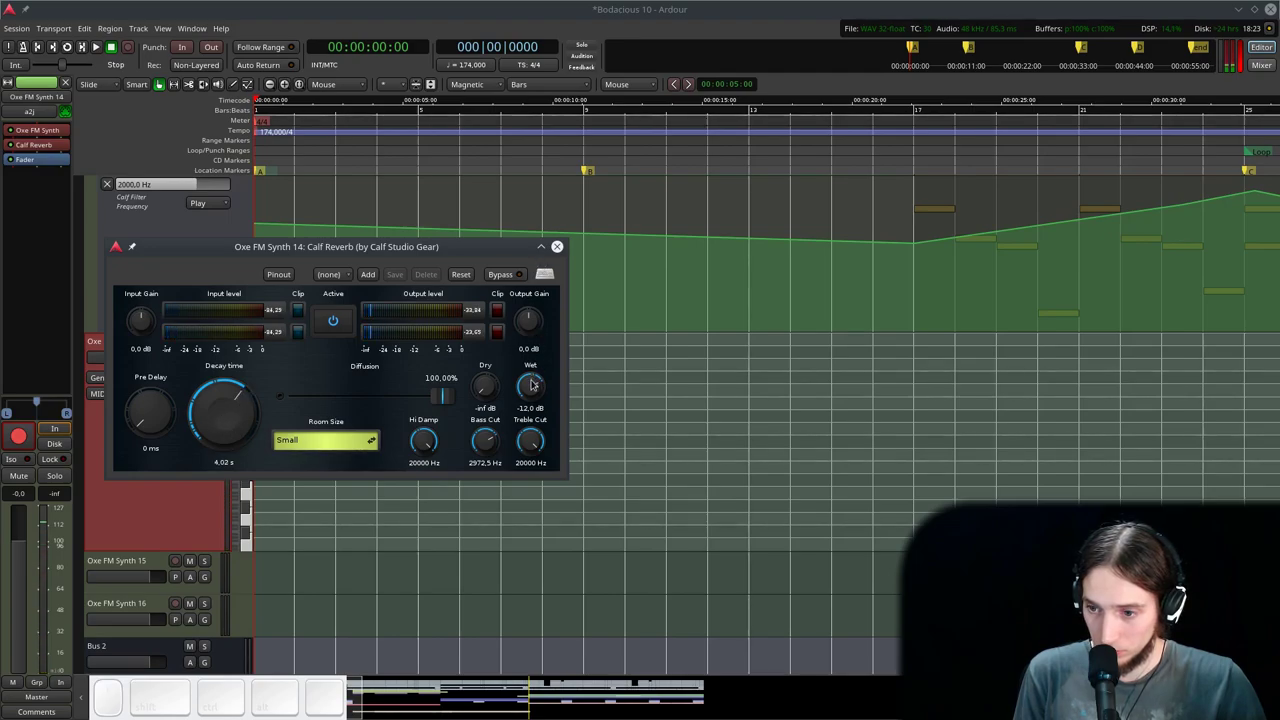
# - Raise Calf Reverb dry amount to about -6.7 dB, close it, and bring up New Plugin > Favorites
pyautogui.moveTo(465, 390); pyautogui.dragTo(485, 386)
pyautogui.moveTo(485, 385); pyautogui.dragTo(486, 260)
pyautogui.click(474, 399)
pyautogui.click(476, 385)
pyautogui.click(554, 247)
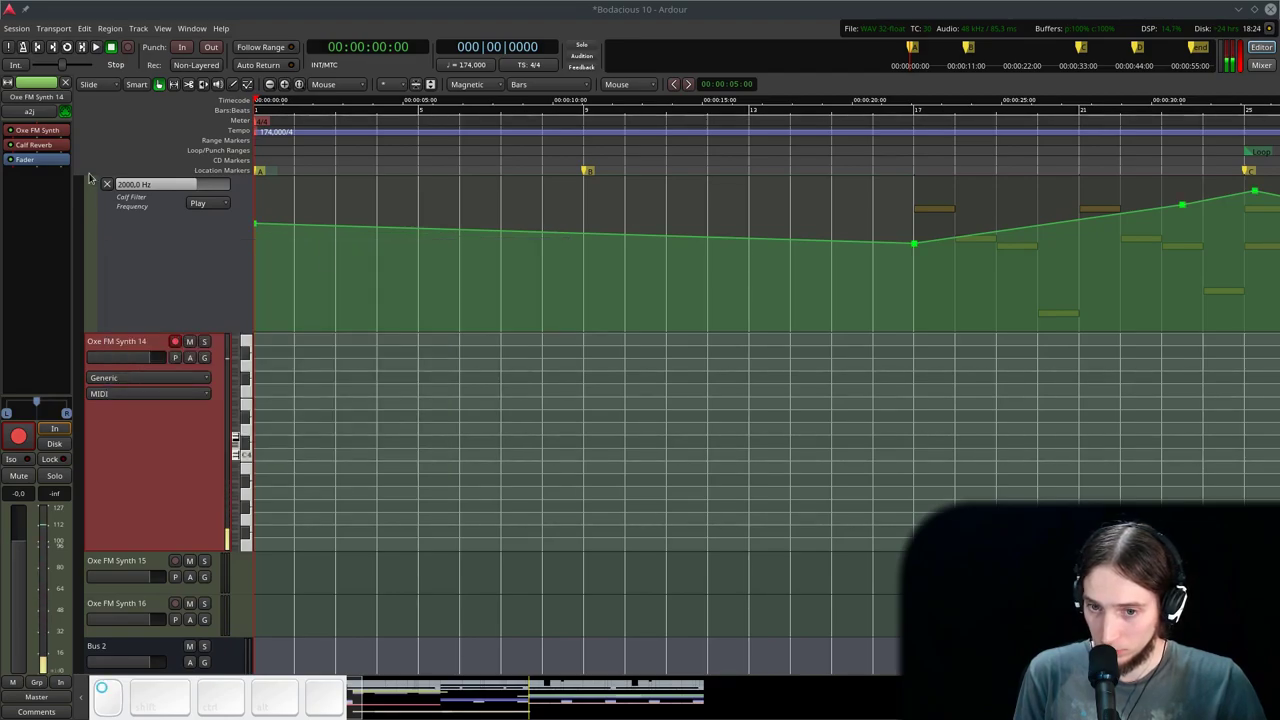
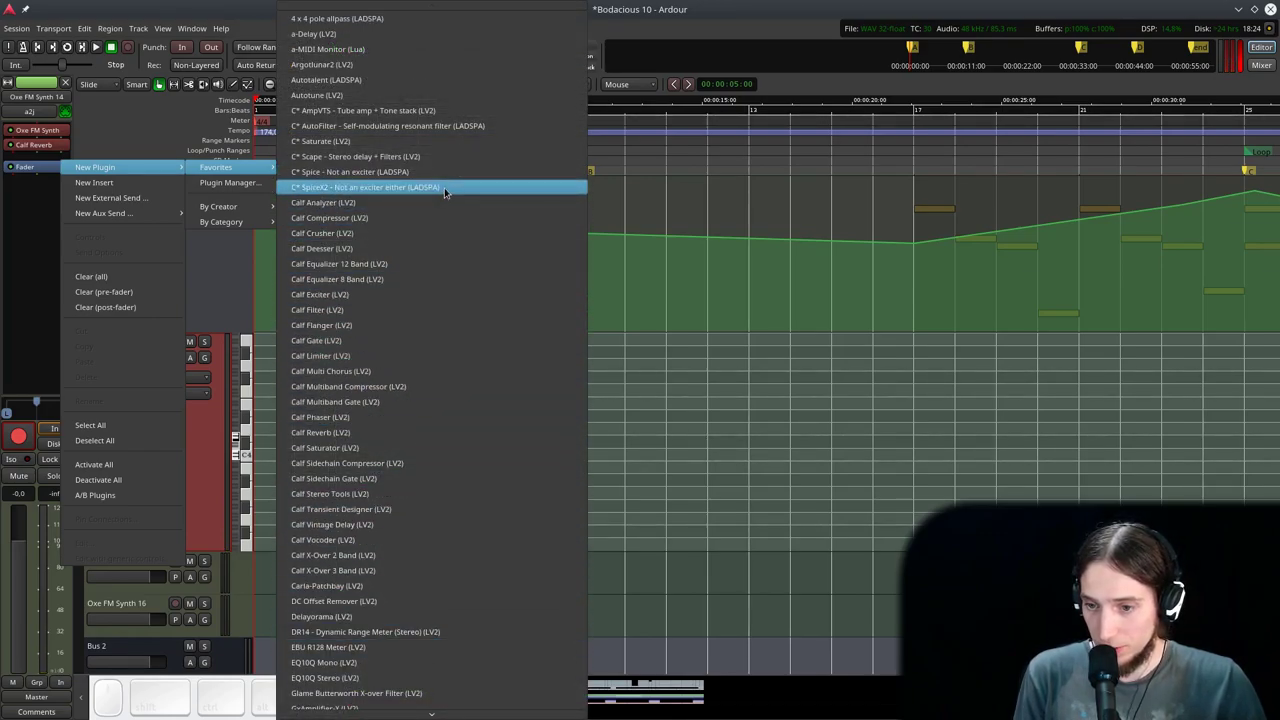
# - Bring up the full Plugin Manager from the New Plugin menu
pyautogui.click(237, 176)
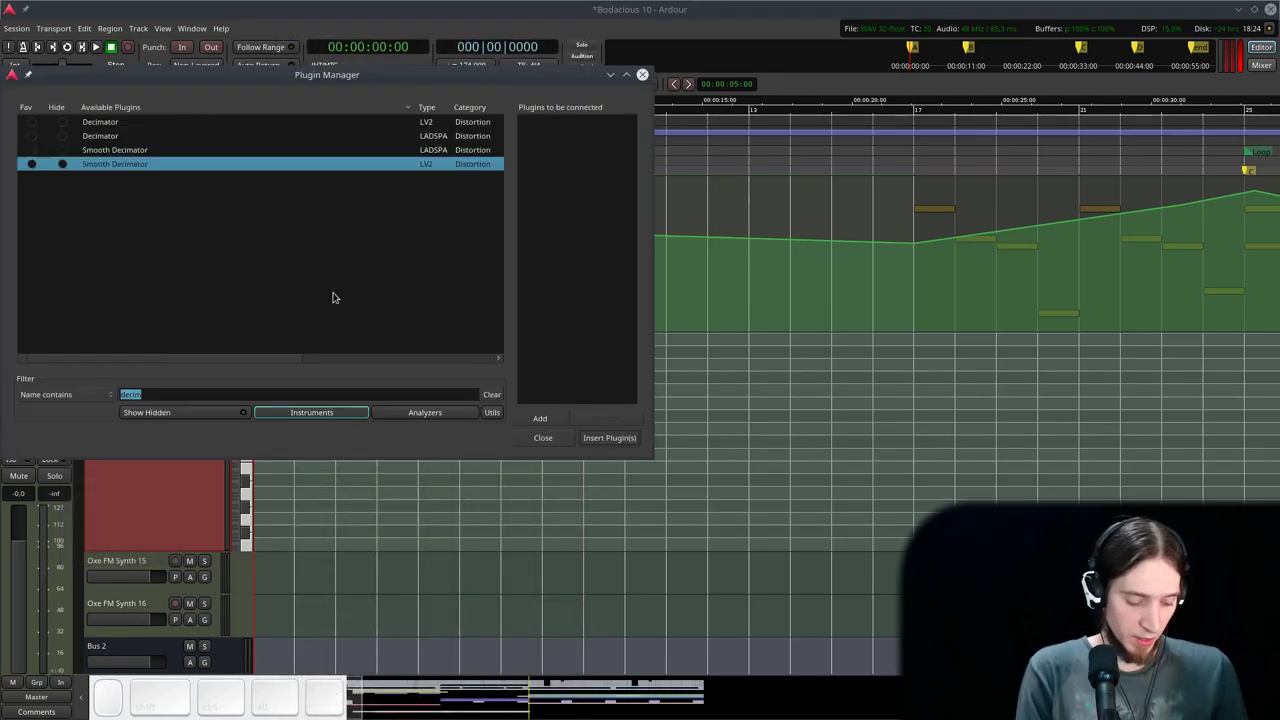
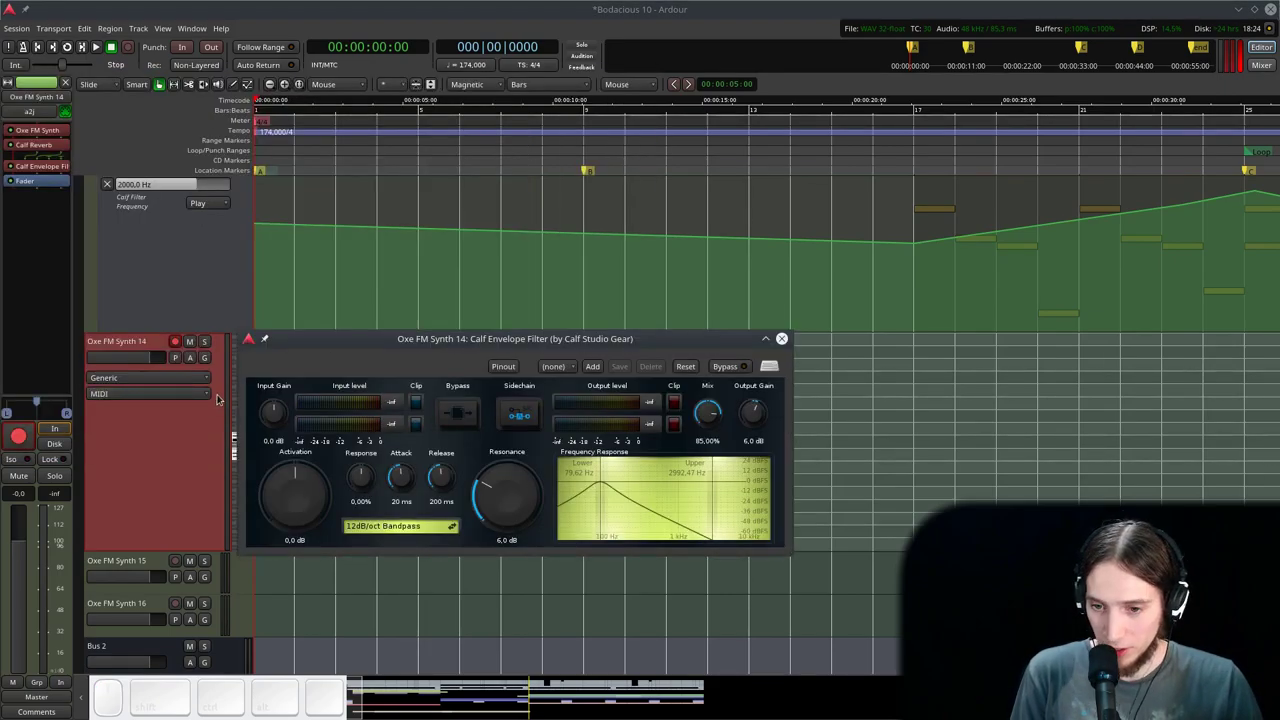
# - Set the Calf Envelope Filter to 12dB/oct Lowpass with lower resonance and 100% wet mix
pyautogui.click(398, 528)
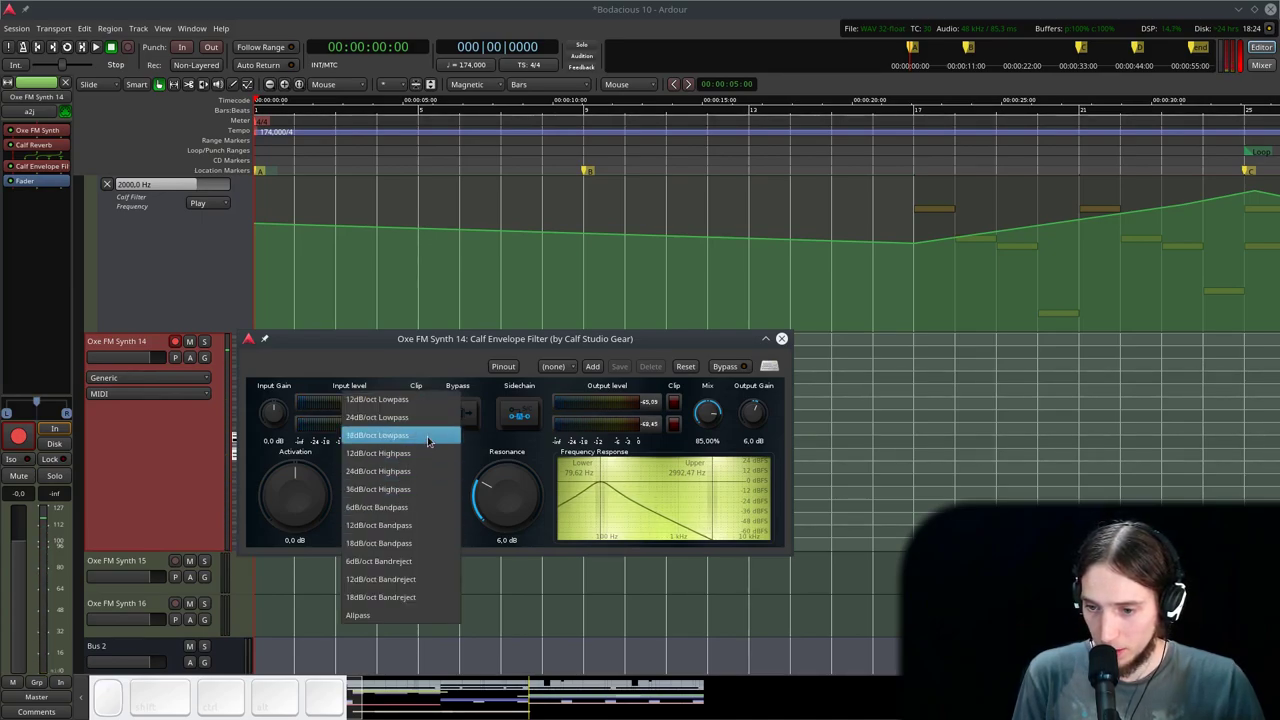
pyautogui.click(435, 401)
pyautogui.moveTo(522, 485); pyautogui.dragTo(286, 492)
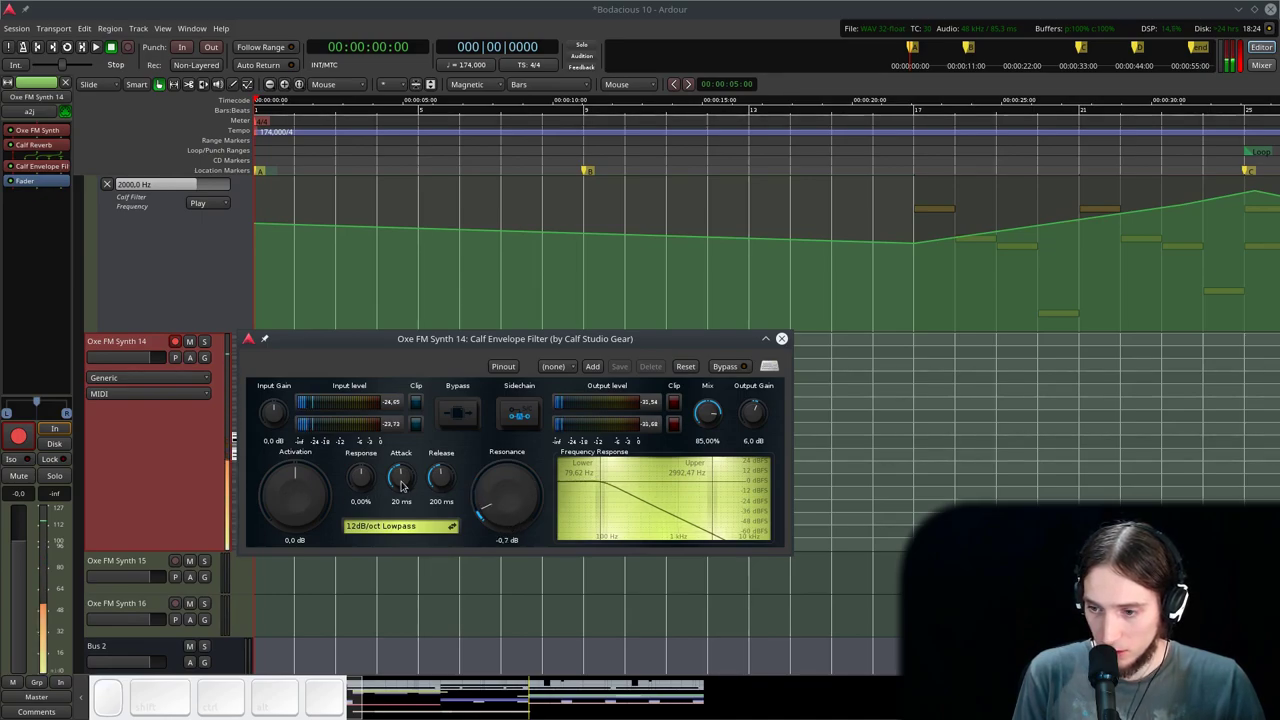
pyautogui.moveTo(702, 419); pyautogui.dragTo(718, 262)
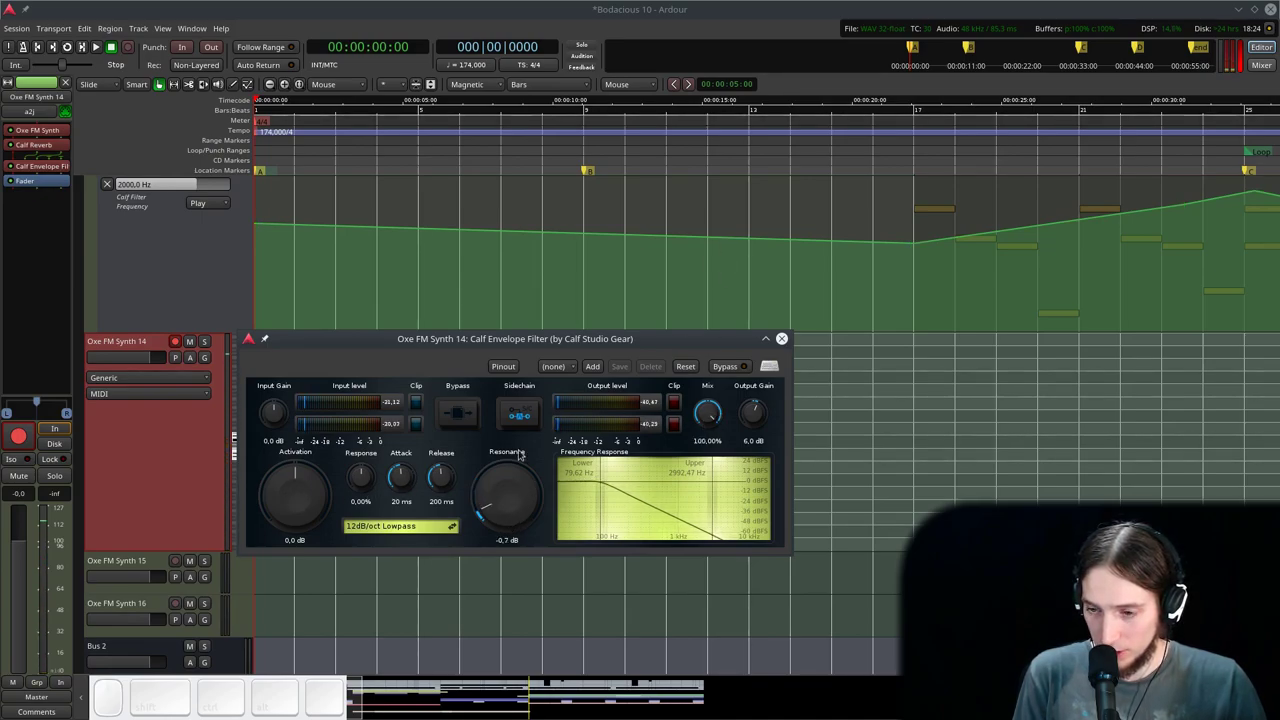
# - Raise activation to about 17.9 dB, attack 1 ms and release near 2930 ms
pyautogui.moveTo(409, 475); pyautogui.dragTo(417, 446)
pyautogui.moveTo(403, 476); pyautogui.dragTo(464, 488)
pyautogui.moveTo(318, 499); pyautogui.dragTo(332, 415)
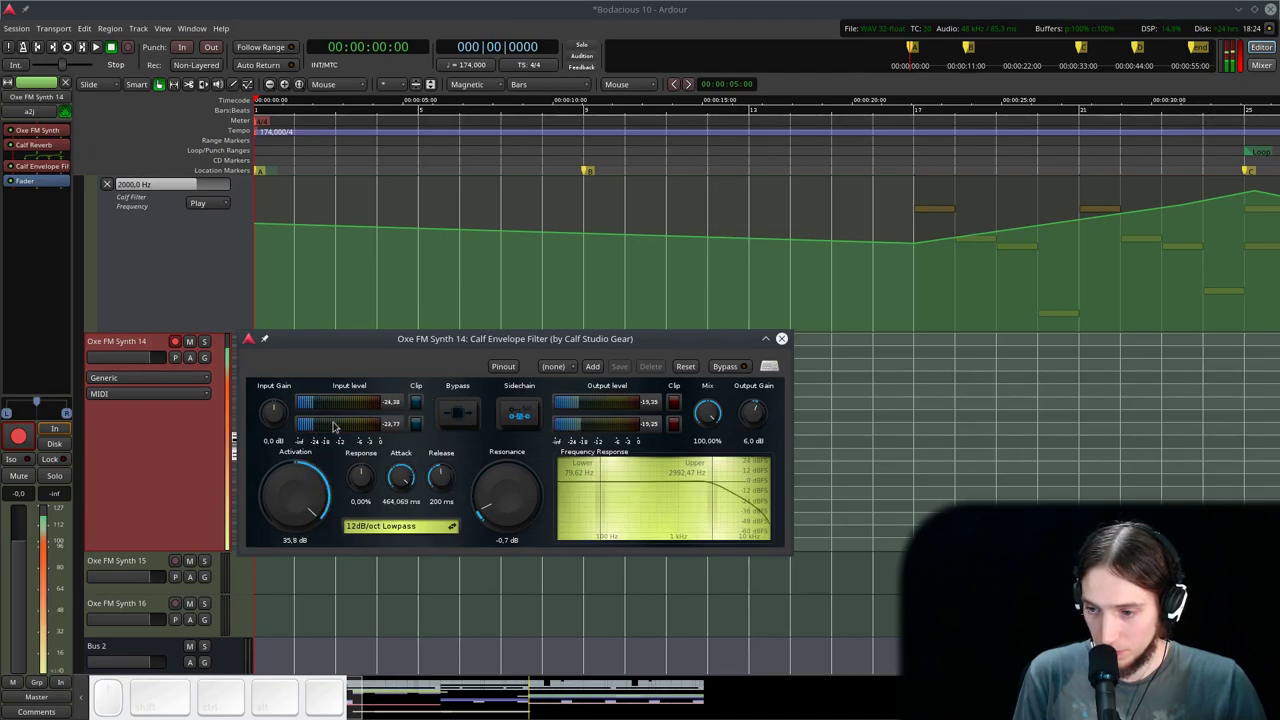
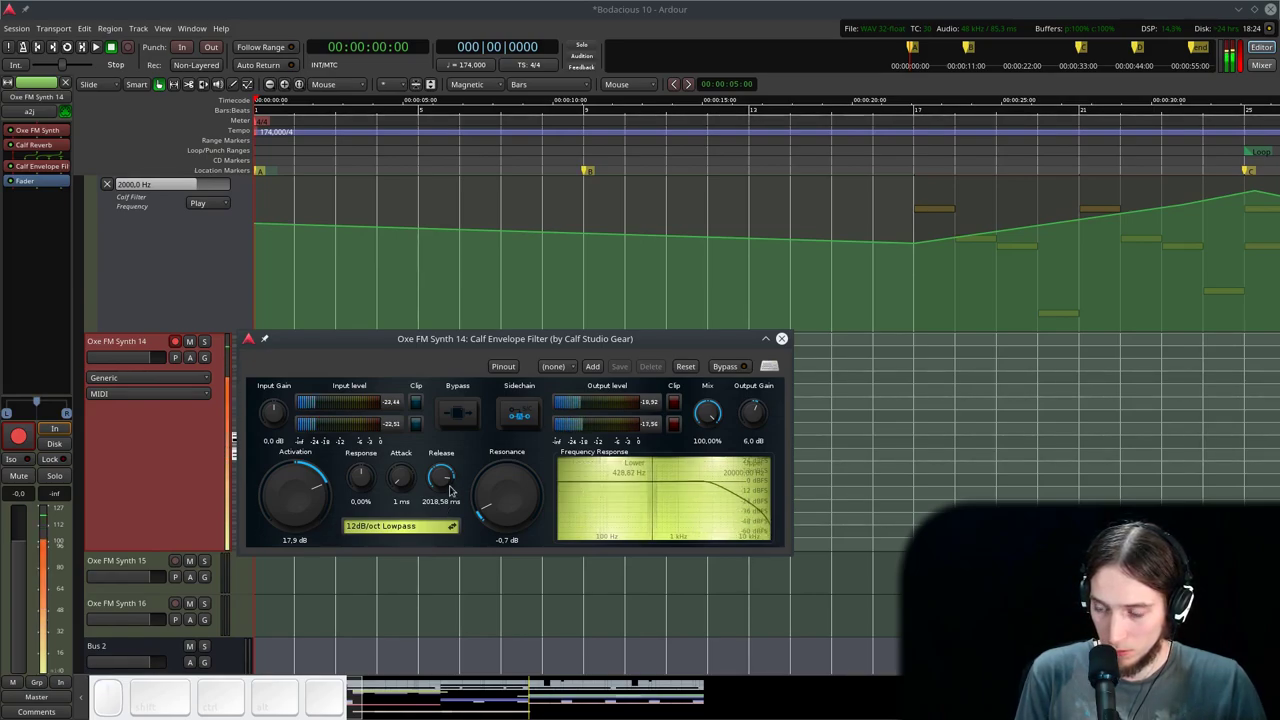
pyautogui.click(440, 477)
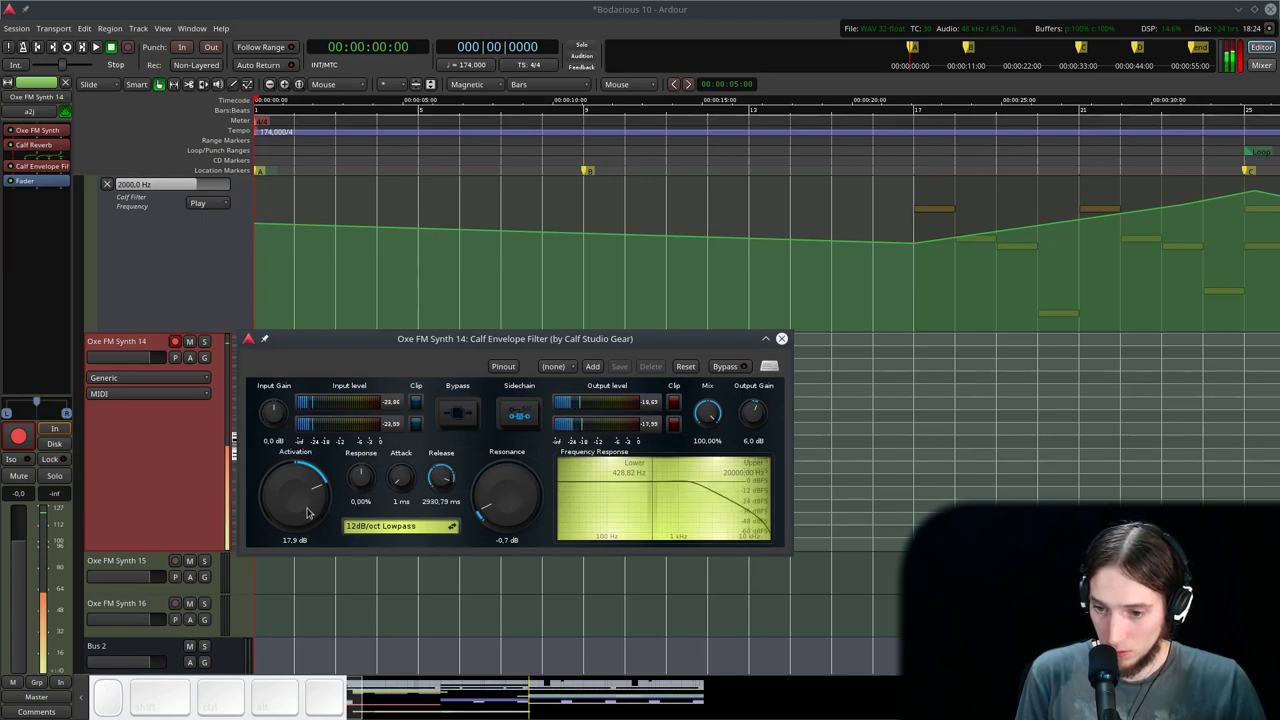
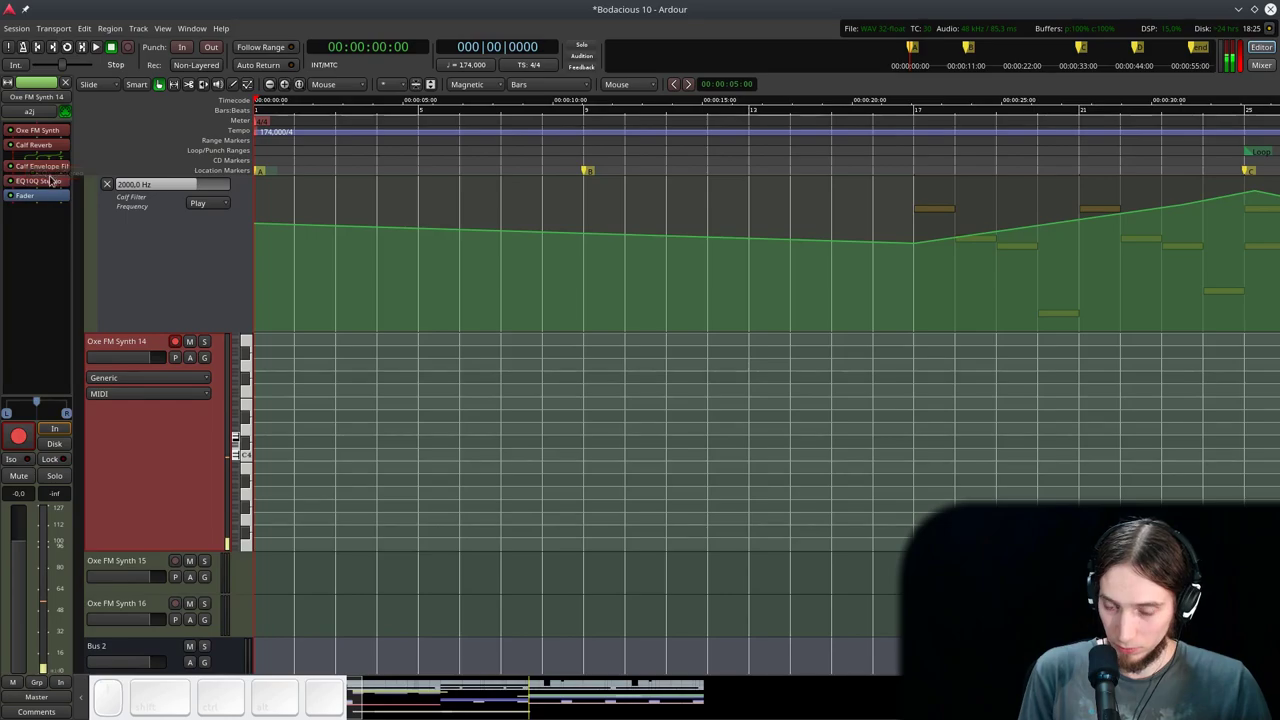
# - Add Calf Deesser from Favorites with threshold near -22.9 dBFS and ratio about 3.9
pyautogui.rightClick(33, 191)
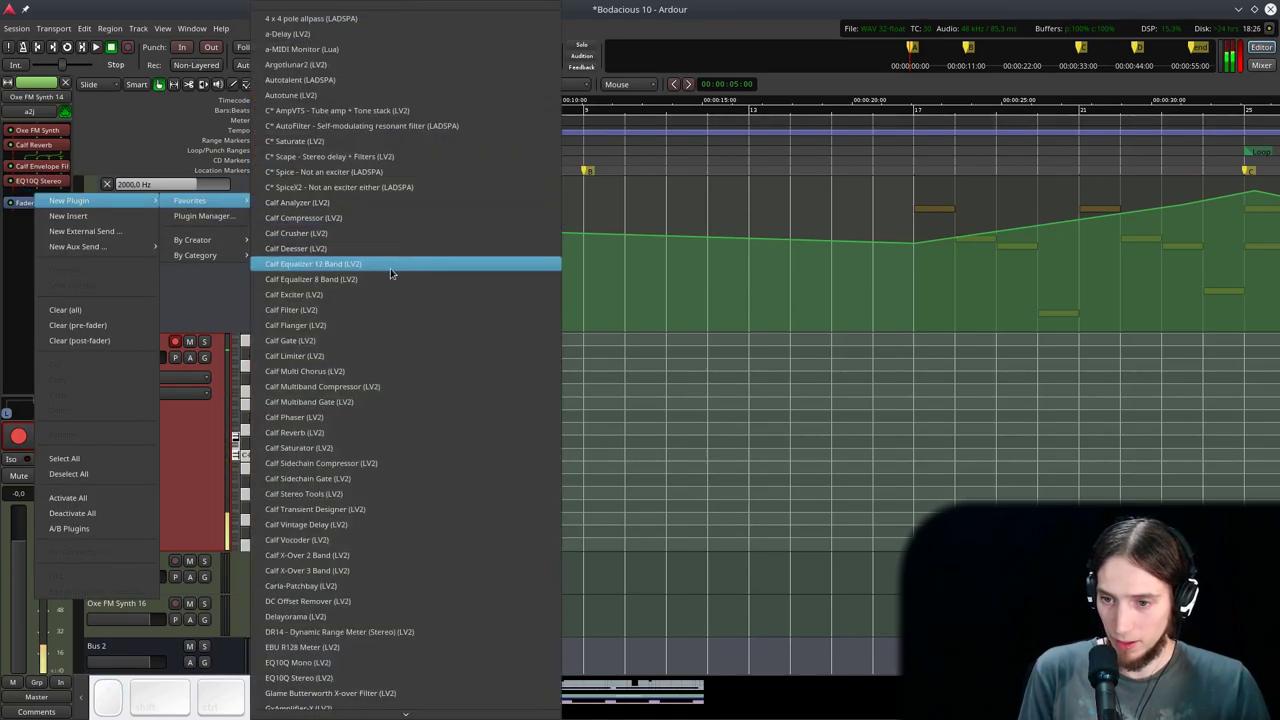
pyautogui.click(376, 249)
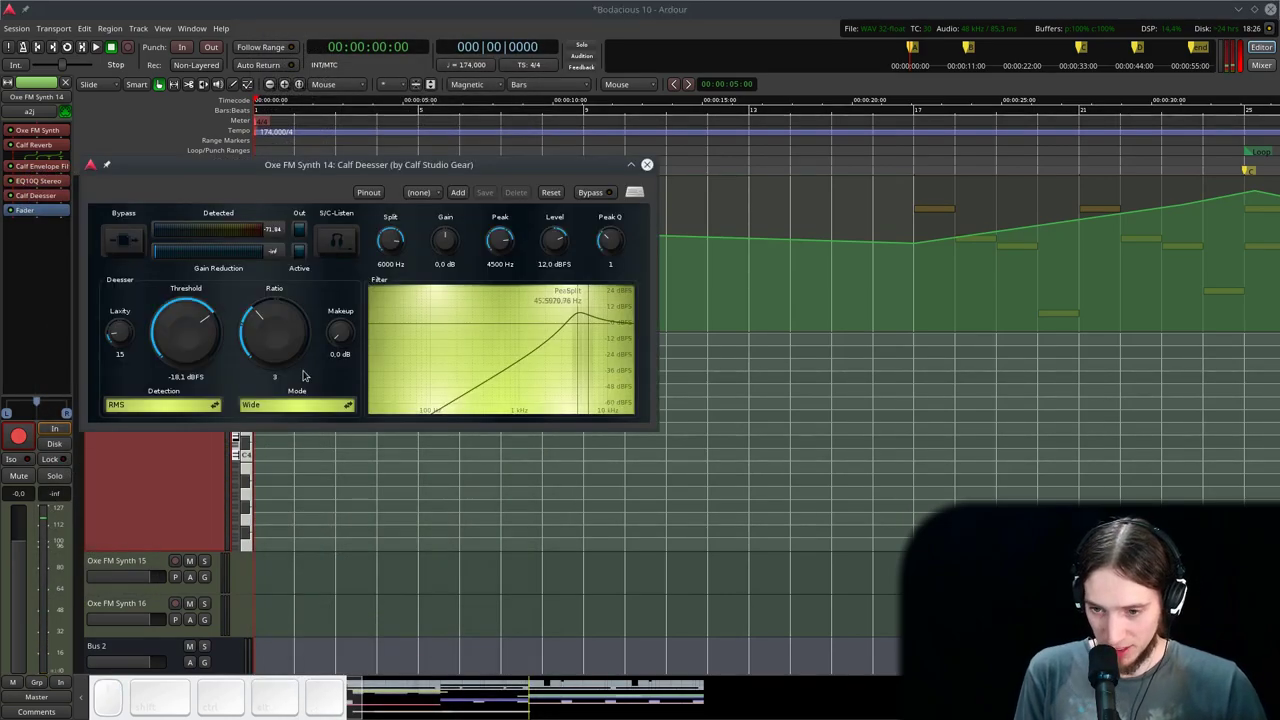
pyautogui.moveTo(206, 340); pyautogui.dragTo(266, 346)
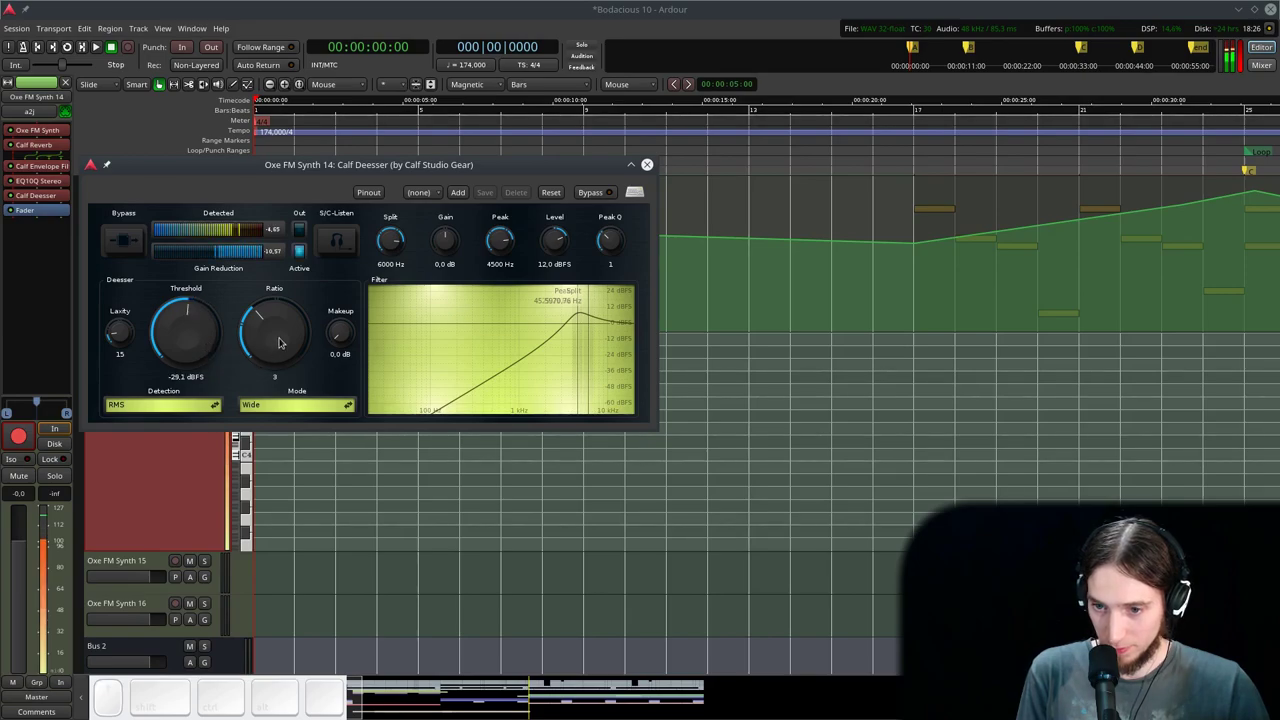
pyautogui.moveTo(279, 335); pyautogui.dragTo(272, 331)
pyautogui.click(218, 335)
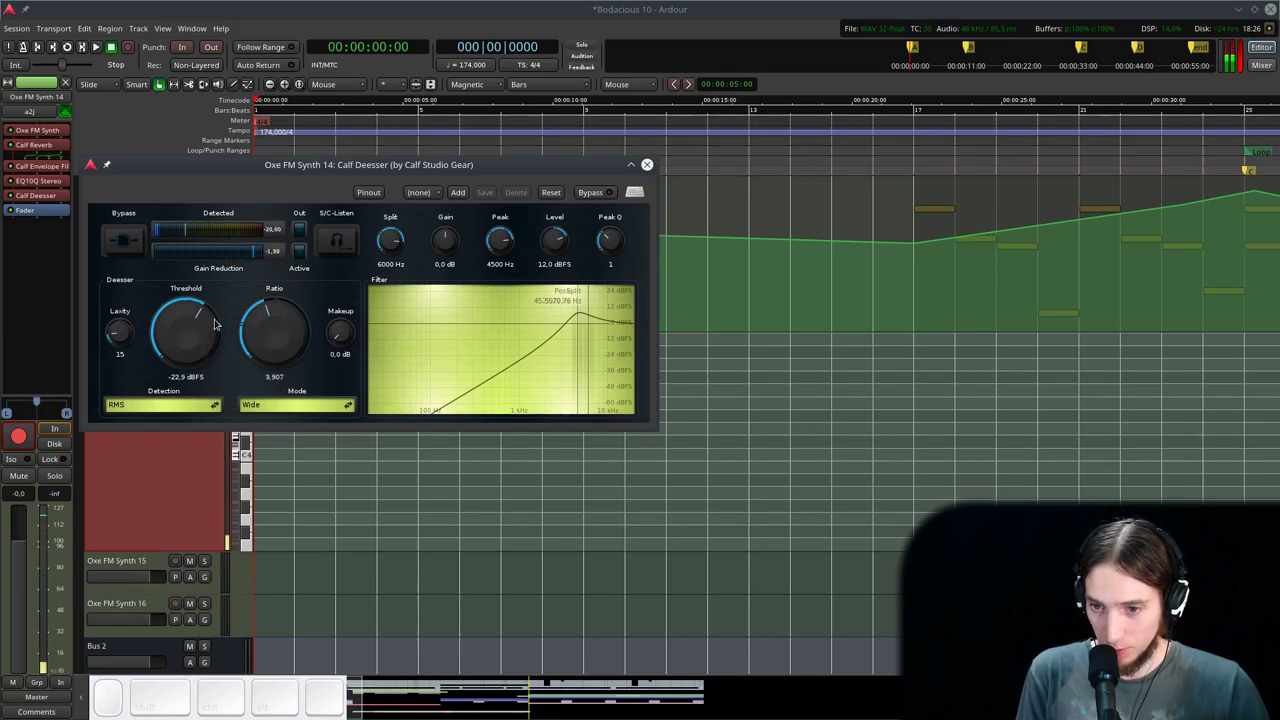
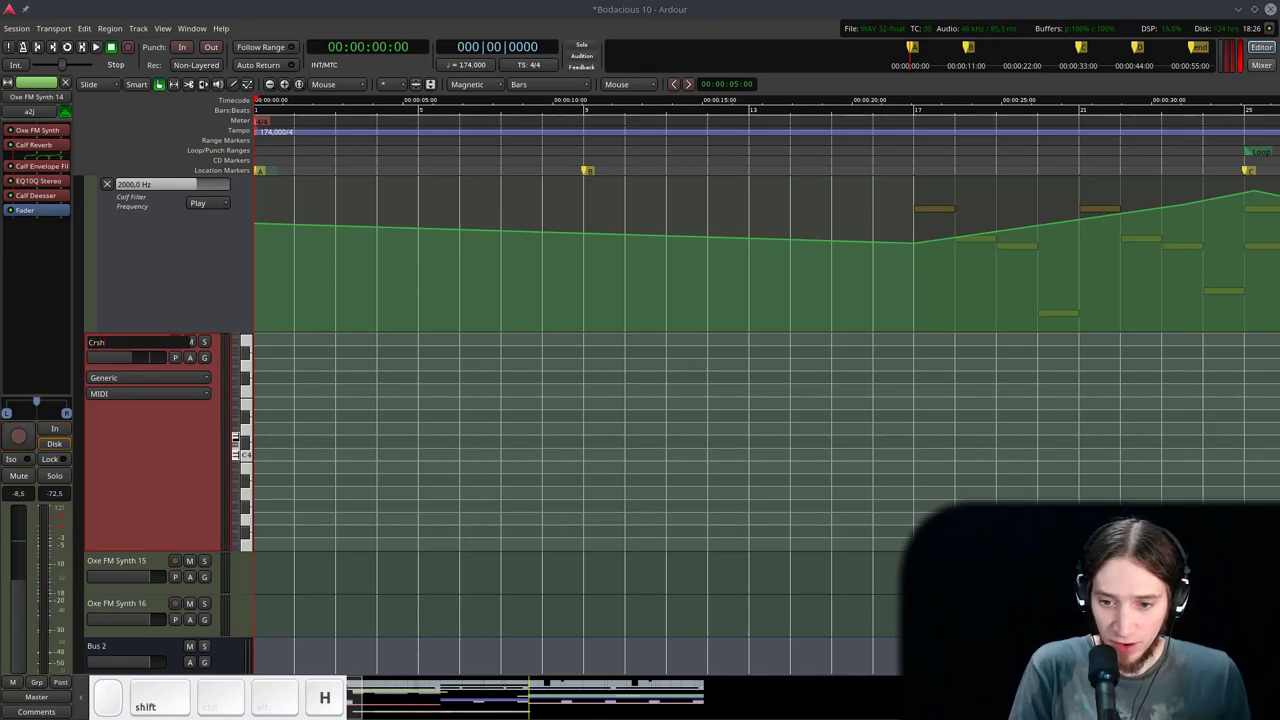
# - Correct the track name to Crash and confirm it
pyautogui.press('BackSpace')
pyautogui.press('Return')
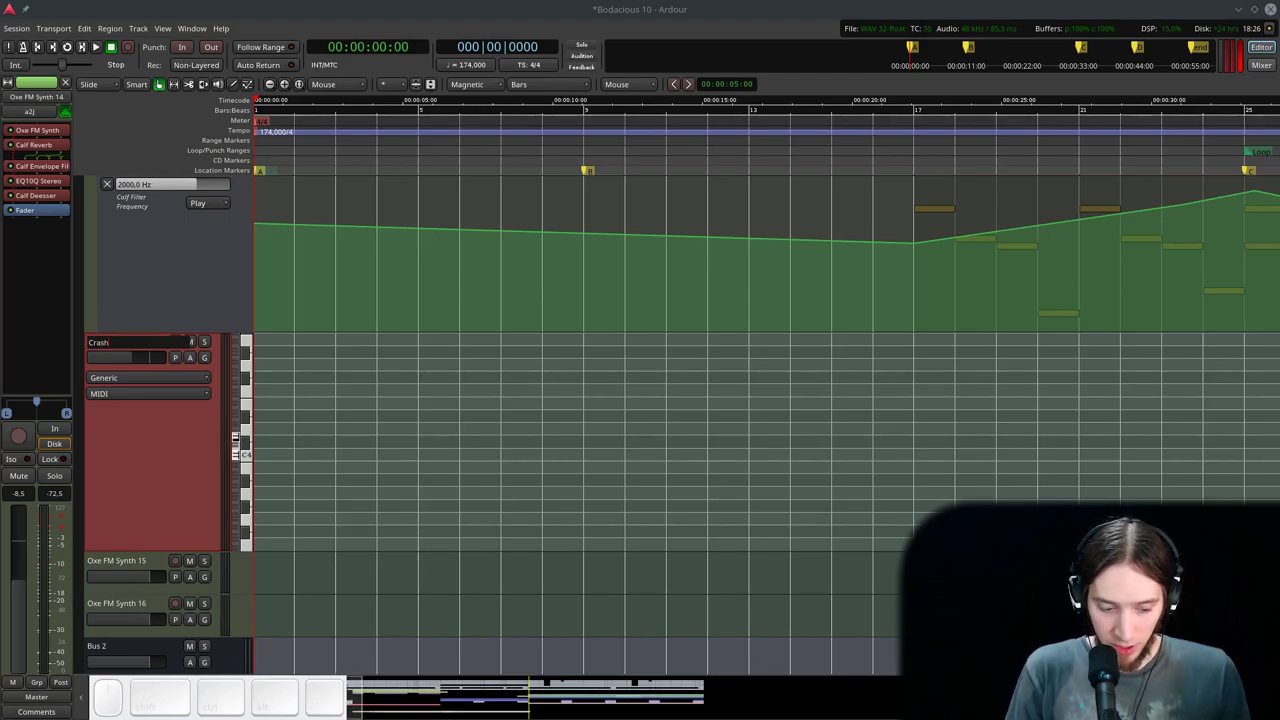
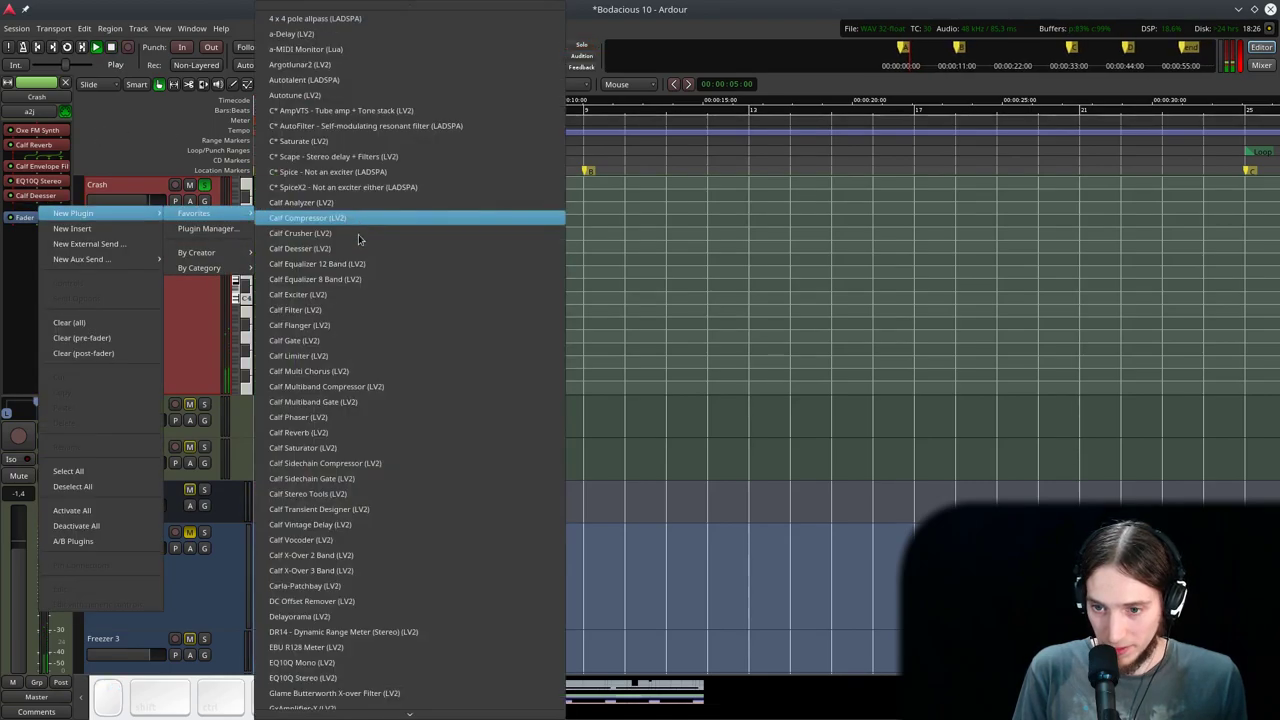
# - Choose MVerb (LV2) from the Favorites list to add it to the Crash track
pyautogui.scroll(-3)
pyautogui.scroll(-3)
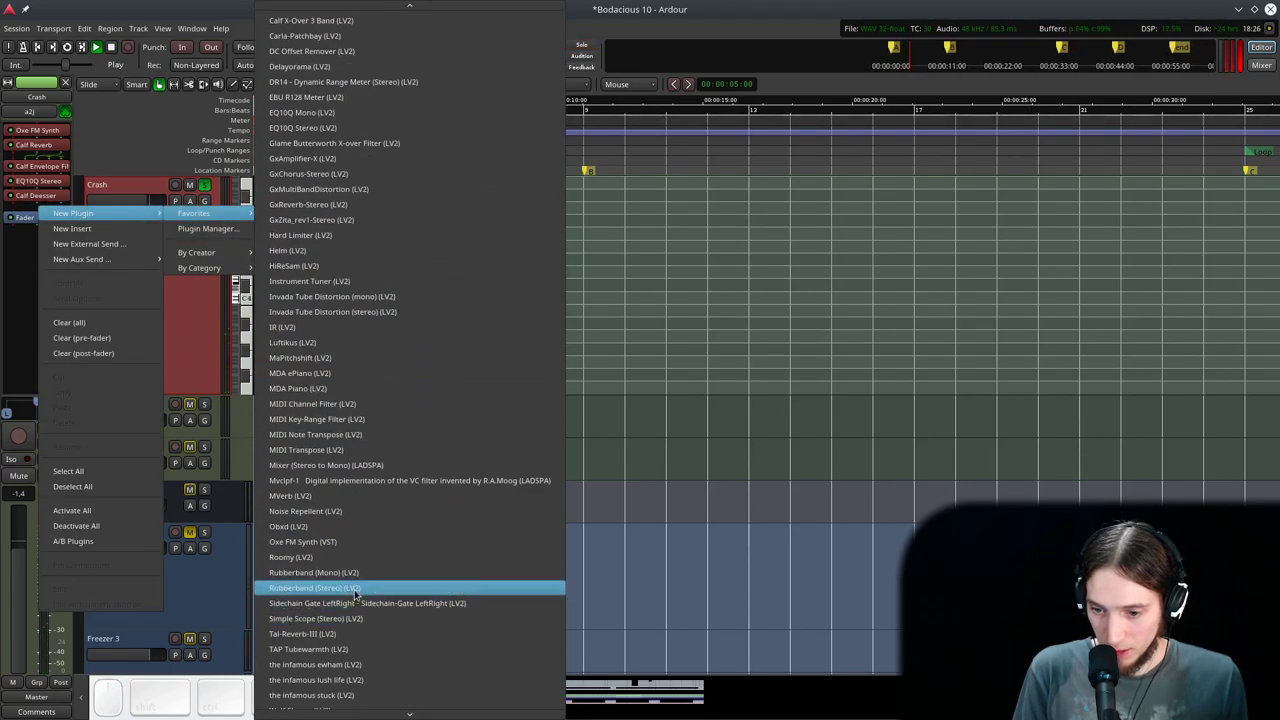
pyautogui.click(345, 490)
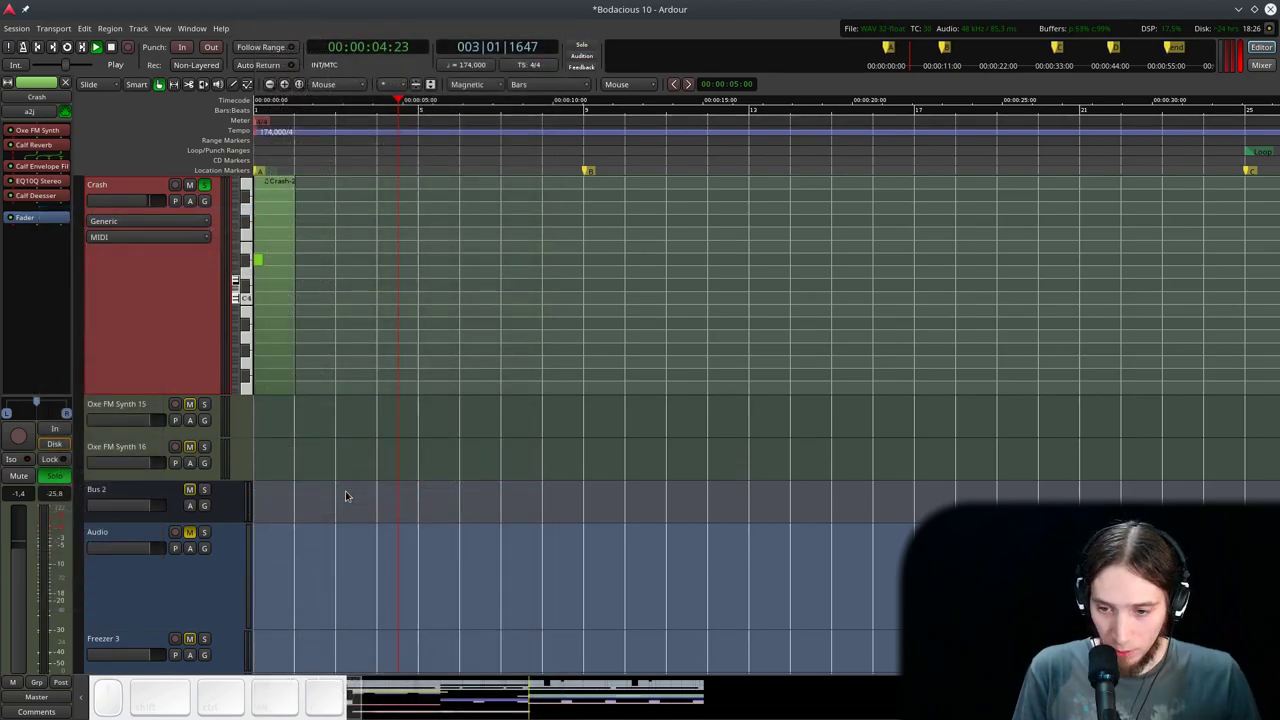
pyautogui.press('l')
pyautogui.press('space')
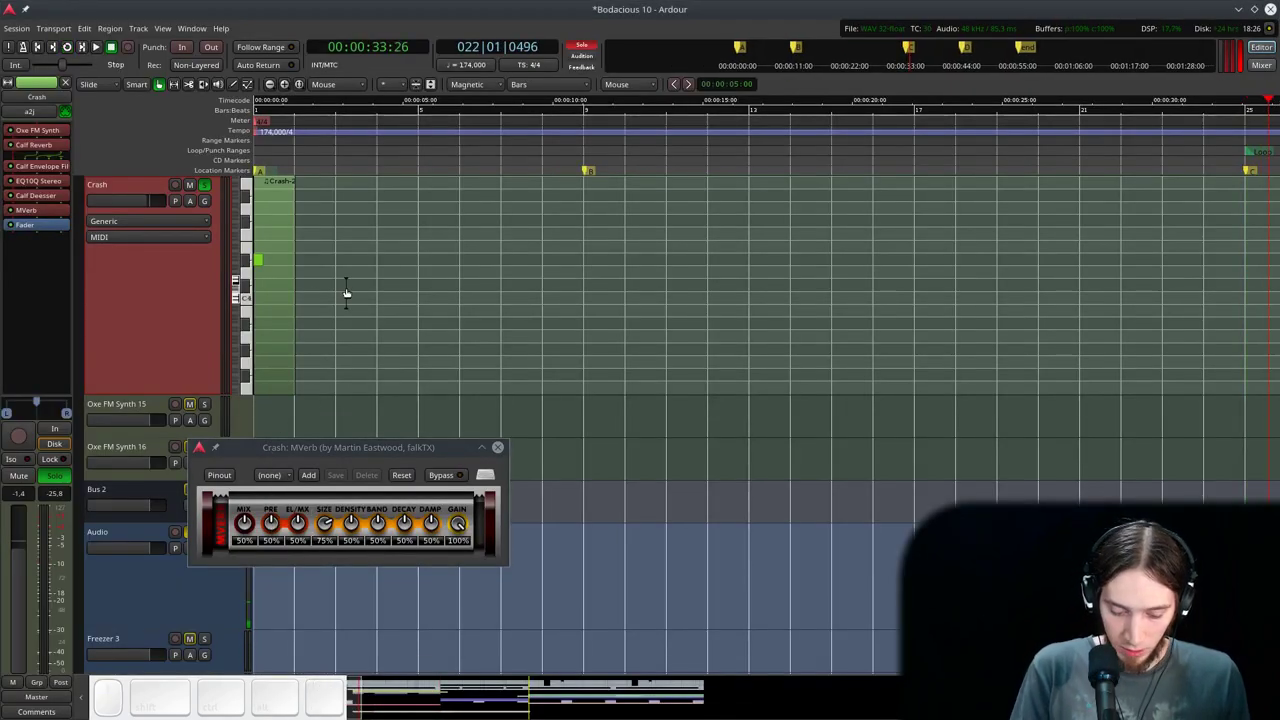
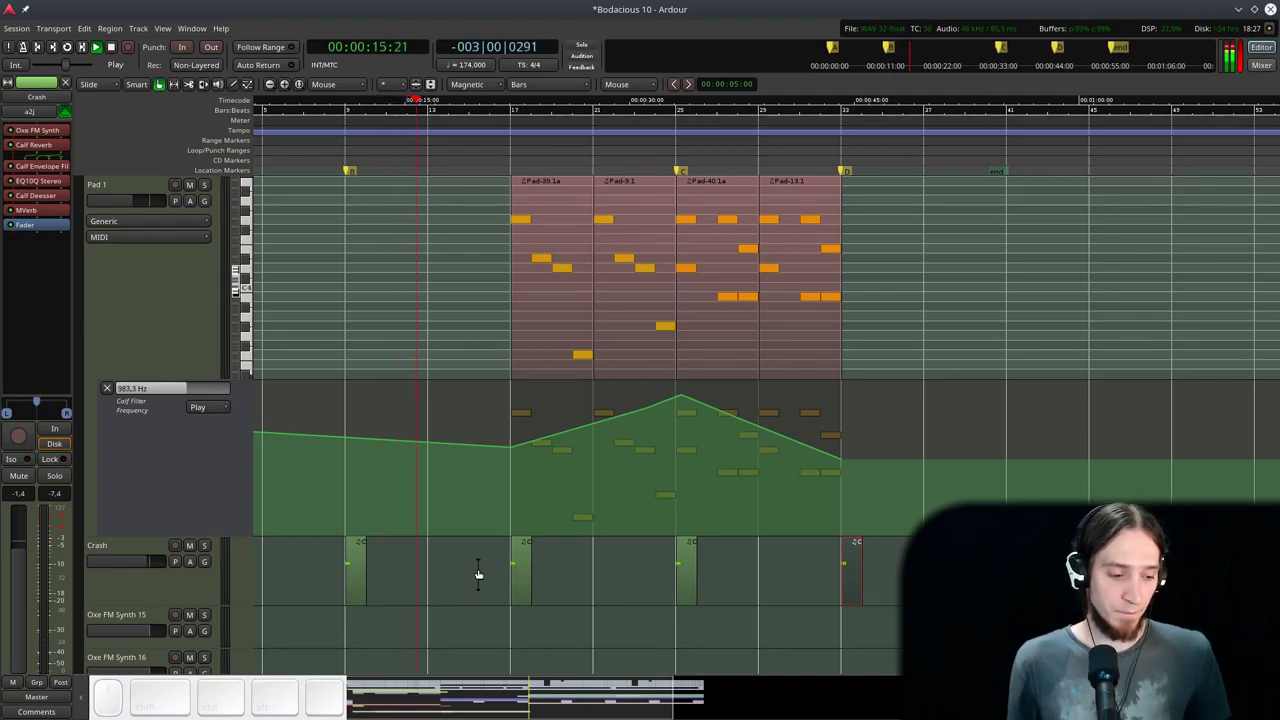
pyautogui.scroll(3)
pyautogui.scroll(3)
pyautogui.click(132, 445)
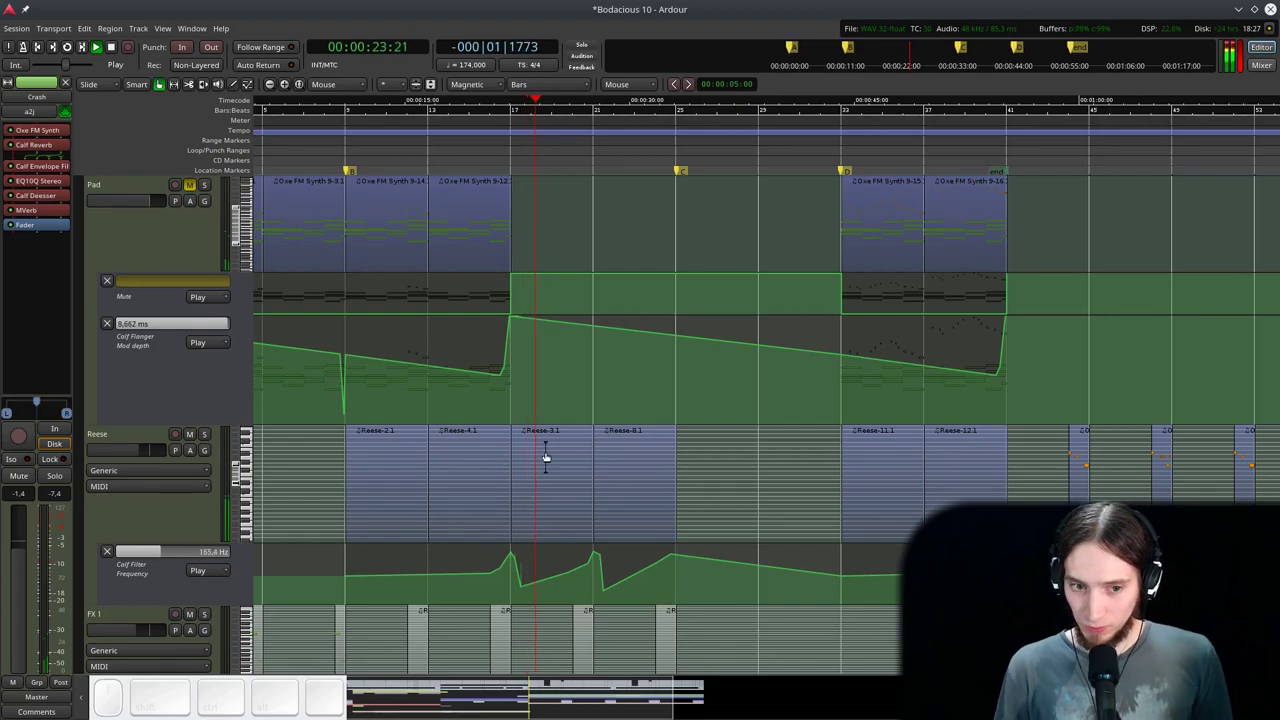
pyautogui.scroll(3)
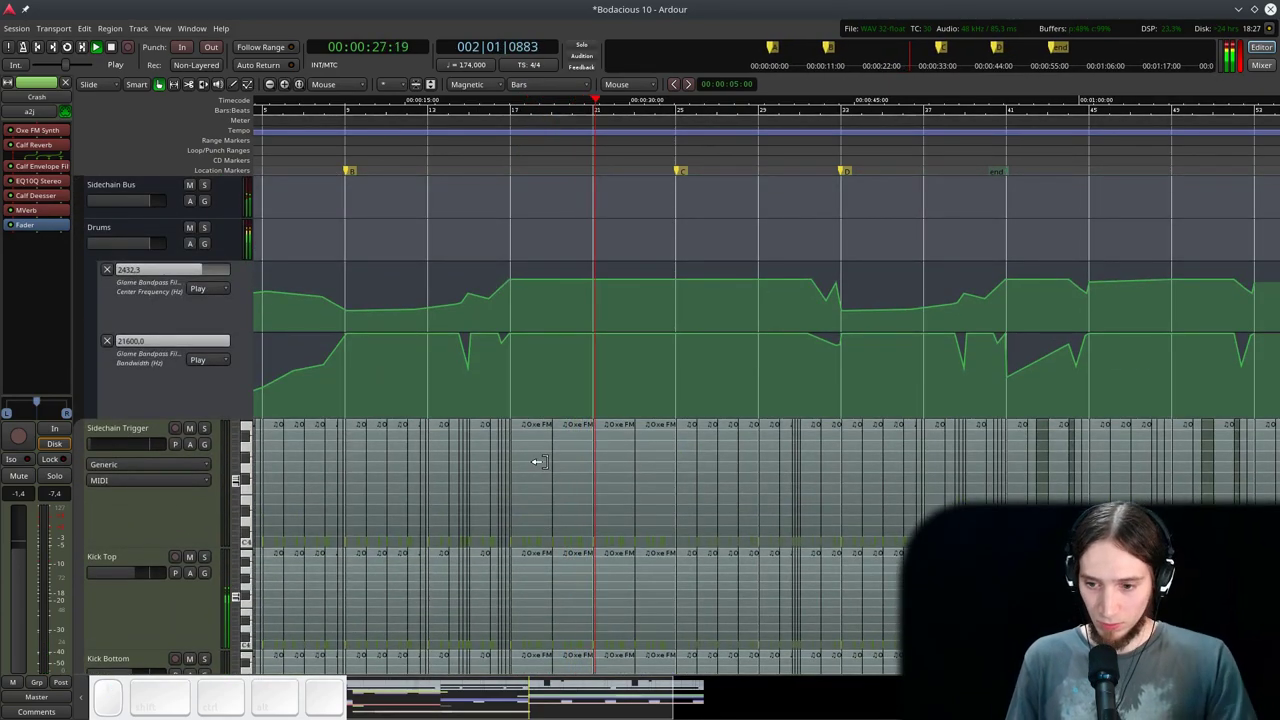
pyautogui.scroll(-3)
pyautogui.click(124, 196)
pyautogui.click(118, 298)
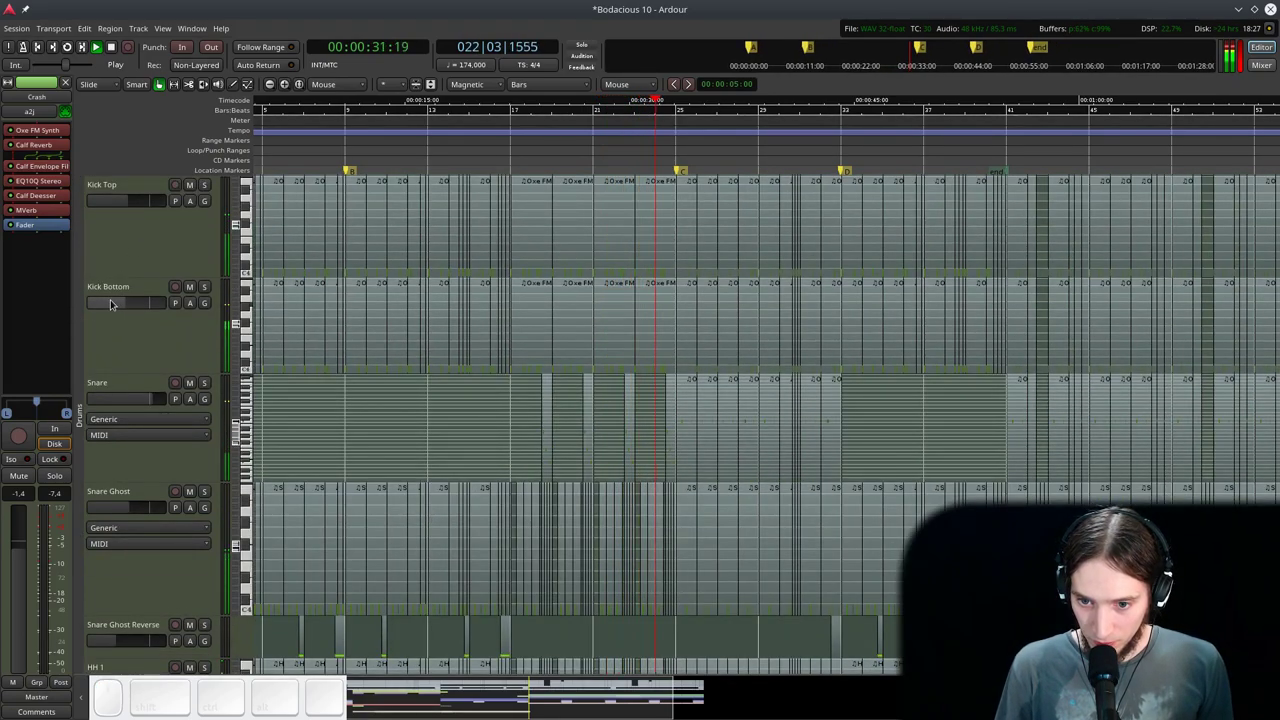
pyautogui.scroll(-3)
pyautogui.scroll(3)
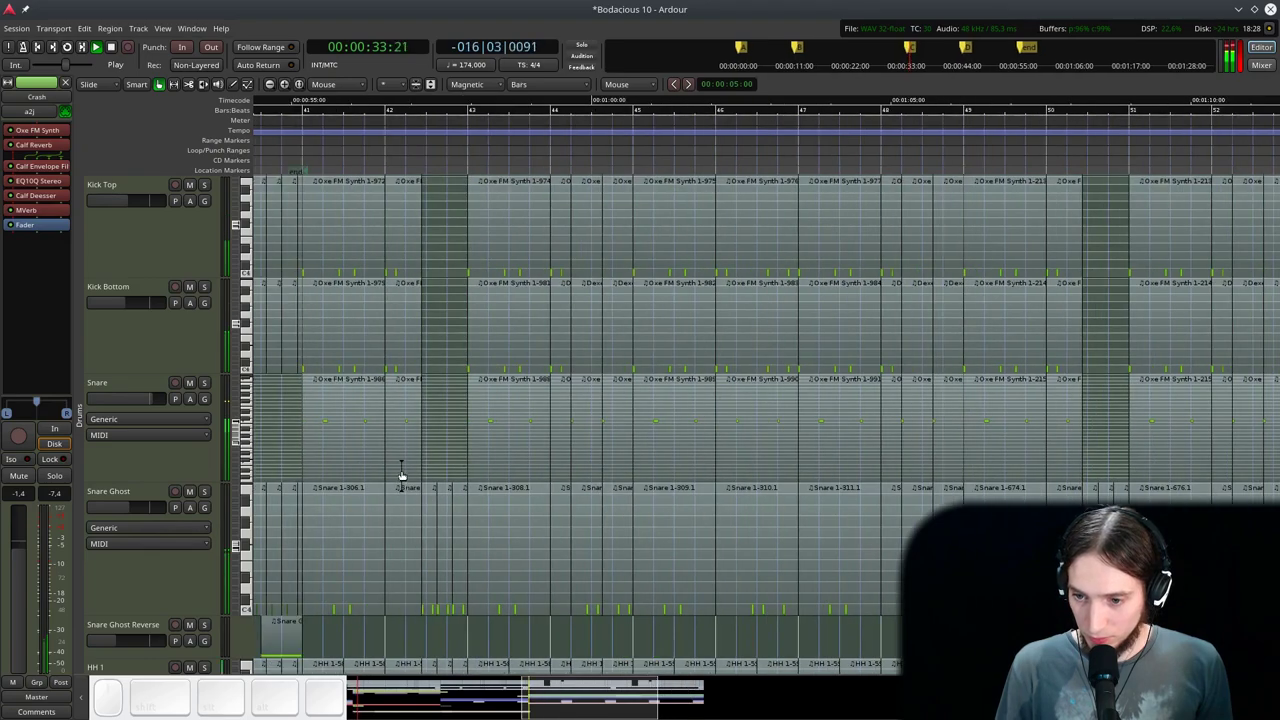
pyautogui.scroll(-3)
pyautogui.moveTo(122, 391); pyautogui.dragTo(149, 436)
pyautogui.scroll(-3)
pyautogui.scroll(3)
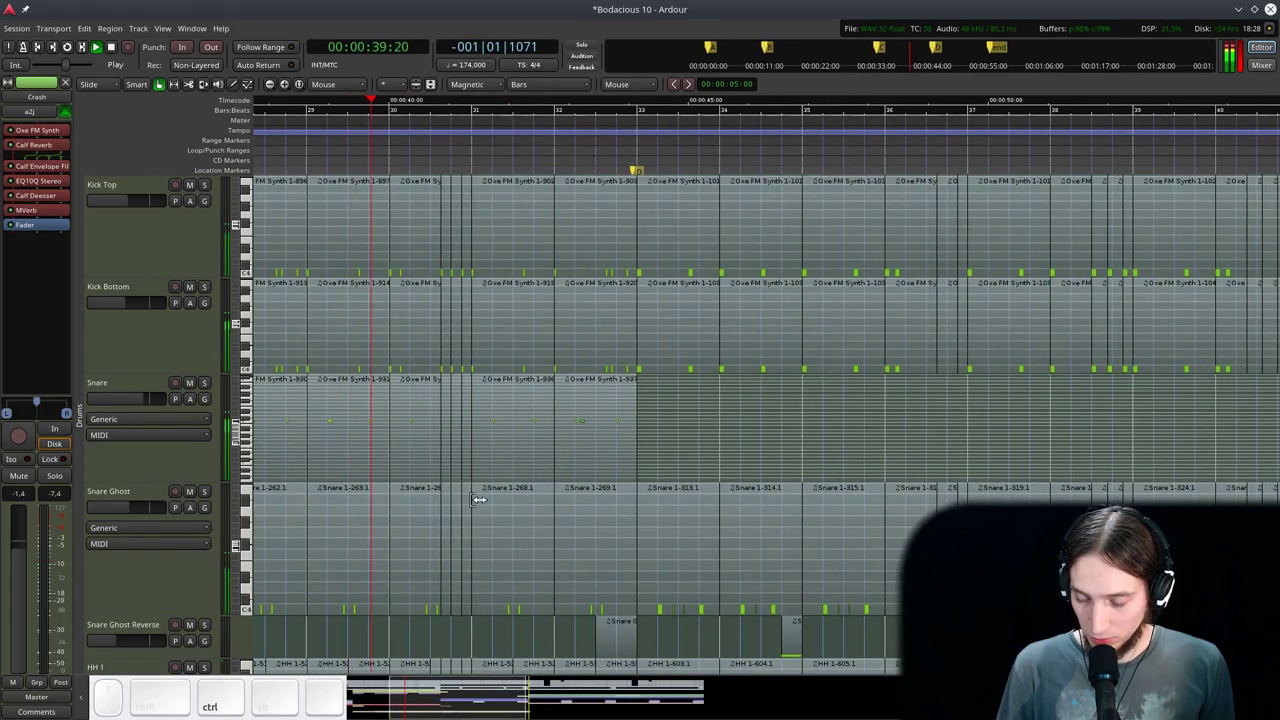
pyautogui.scroll(-3)
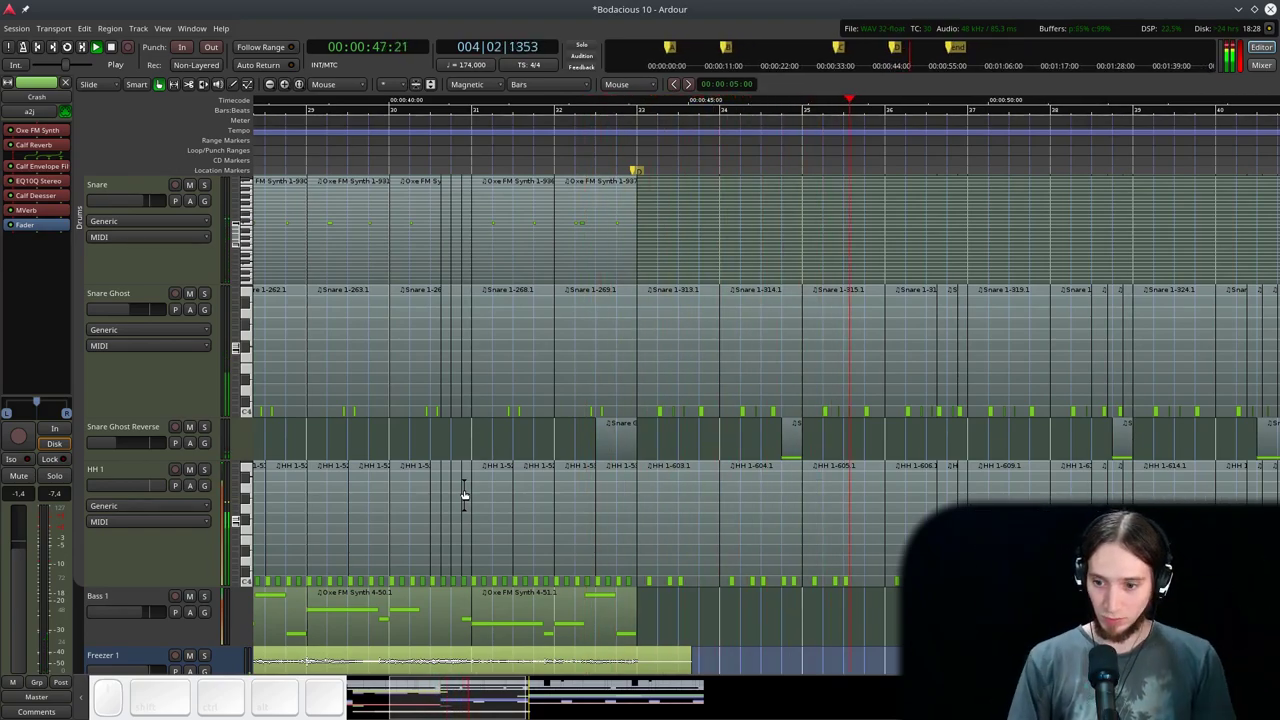
pyautogui.scroll(-3)
pyautogui.scroll(3)
pyautogui.scroll(3)
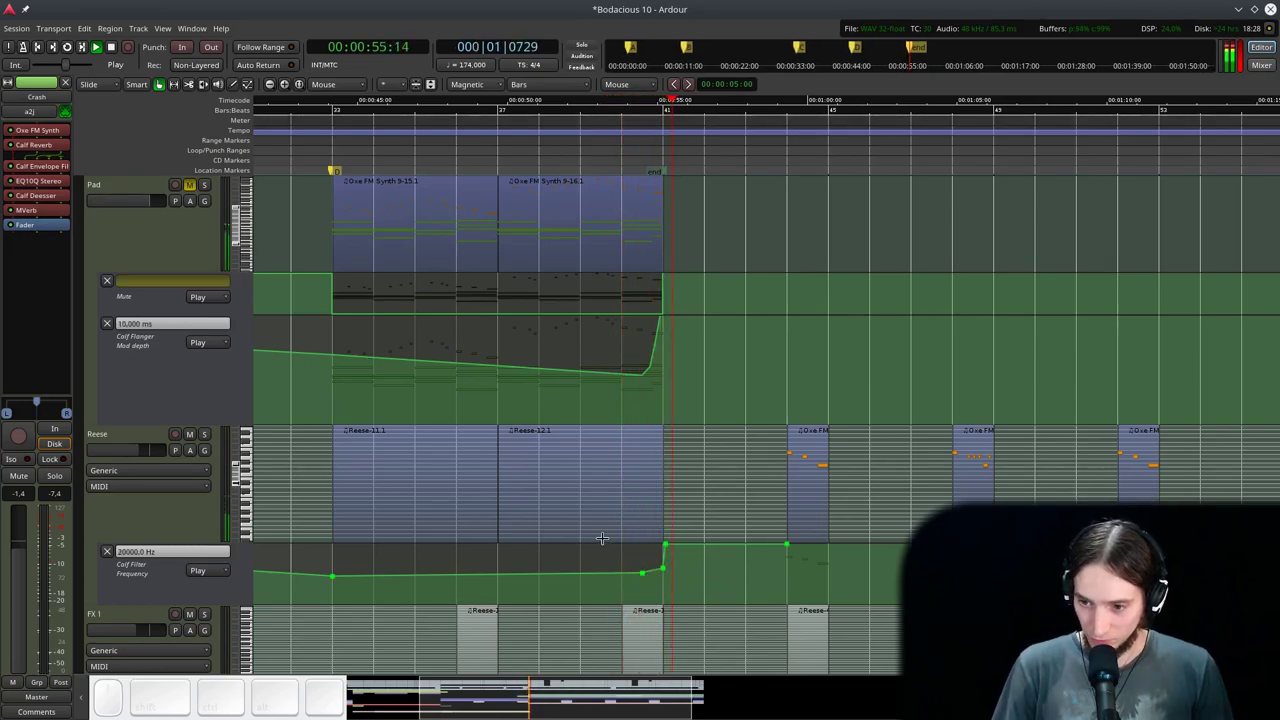
pyautogui.scroll(-3)
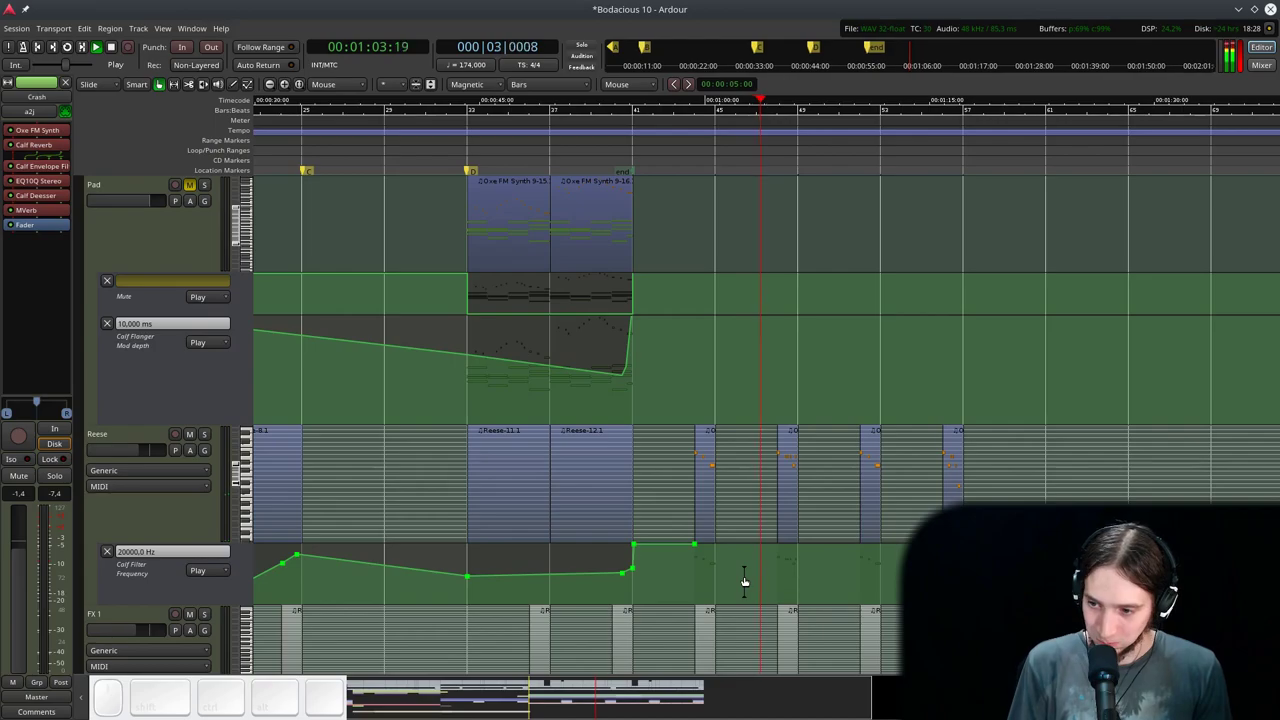
pyautogui.scroll(-3)
pyautogui.scroll(3)
pyautogui.scroll(3)
pyautogui.scroll(-3)
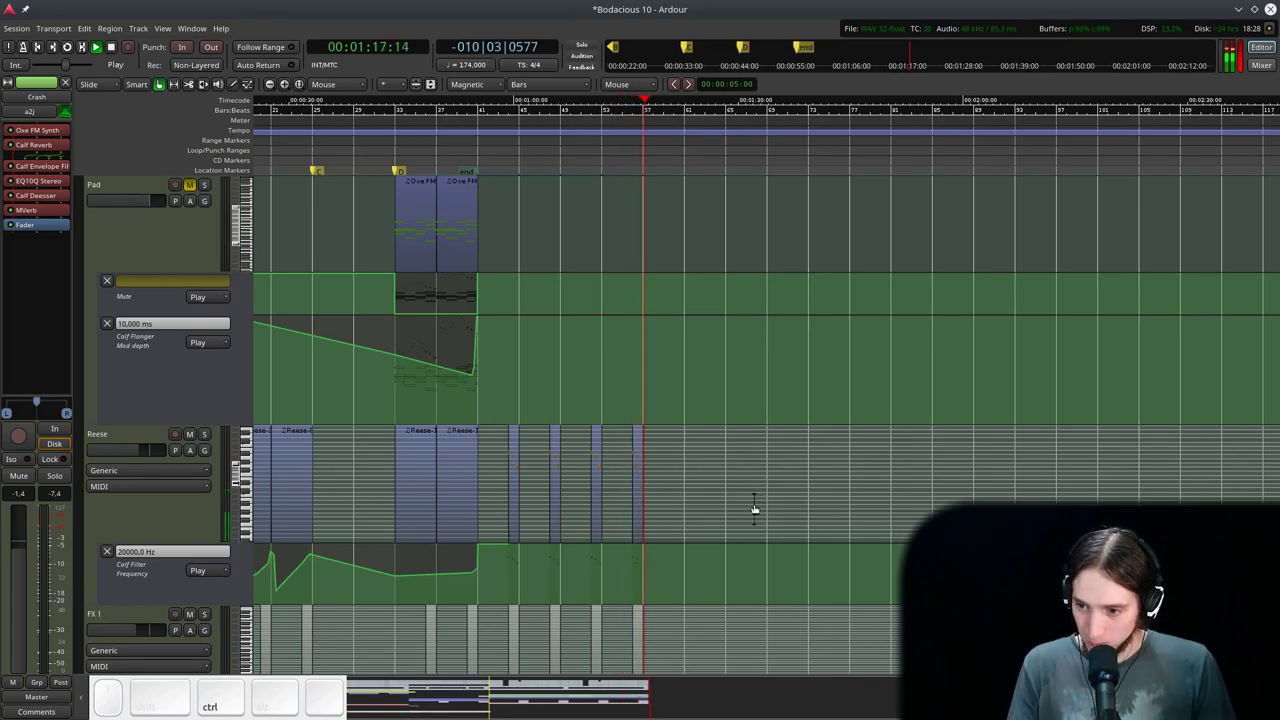
pyautogui.scroll(3)
pyautogui.press('space')
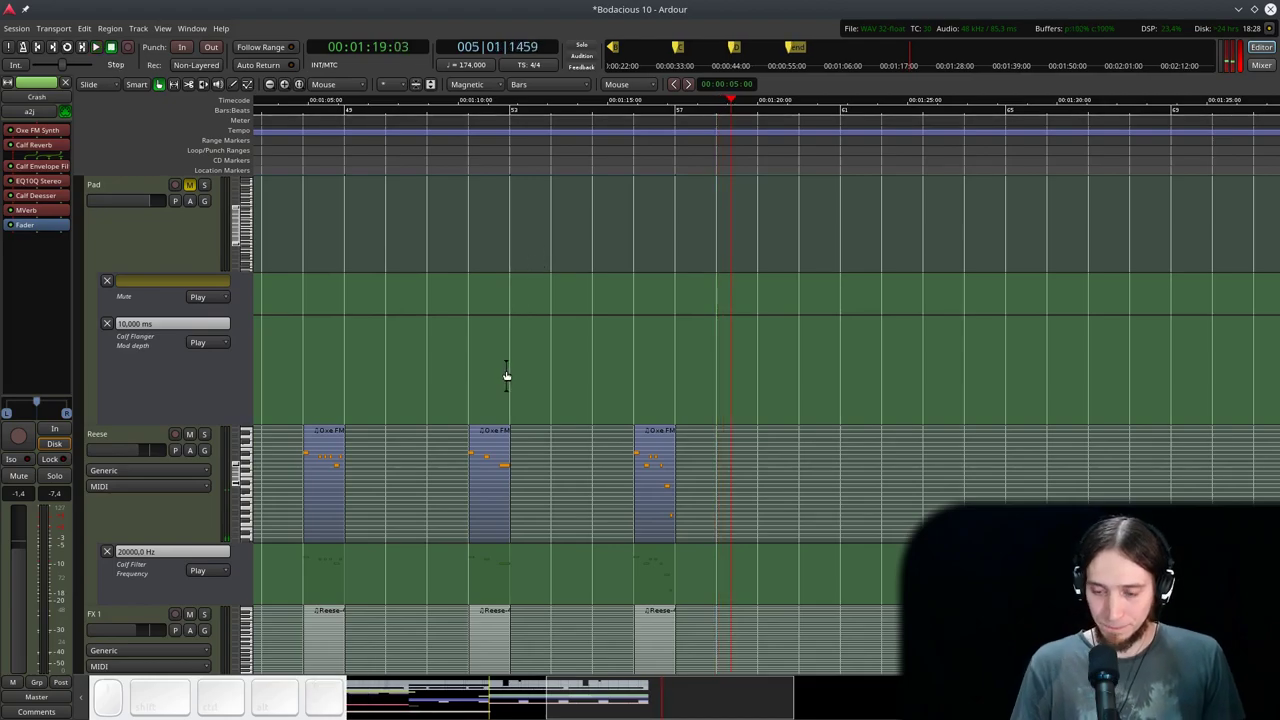
pyautogui.scroll(-3)
pyautogui.scroll(3)
pyautogui.click(626, 129)
pyautogui.press('space')
pyautogui.scroll(-3)
pyautogui.press('ctrl+space')
pyautogui.scroll(3)
pyautogui.moveTo(426, 558); pyautogui.dragTo(673, 210)
pyautogui.moveTo(671, 157); pyautogui.dragTo(672, 391)
pyautogui.press('space')
pyautogui.scroll(3)
pyautogui.scroll(-3)
pyautogui.press('ctrl+space')
pyautogui.click(414, 93)
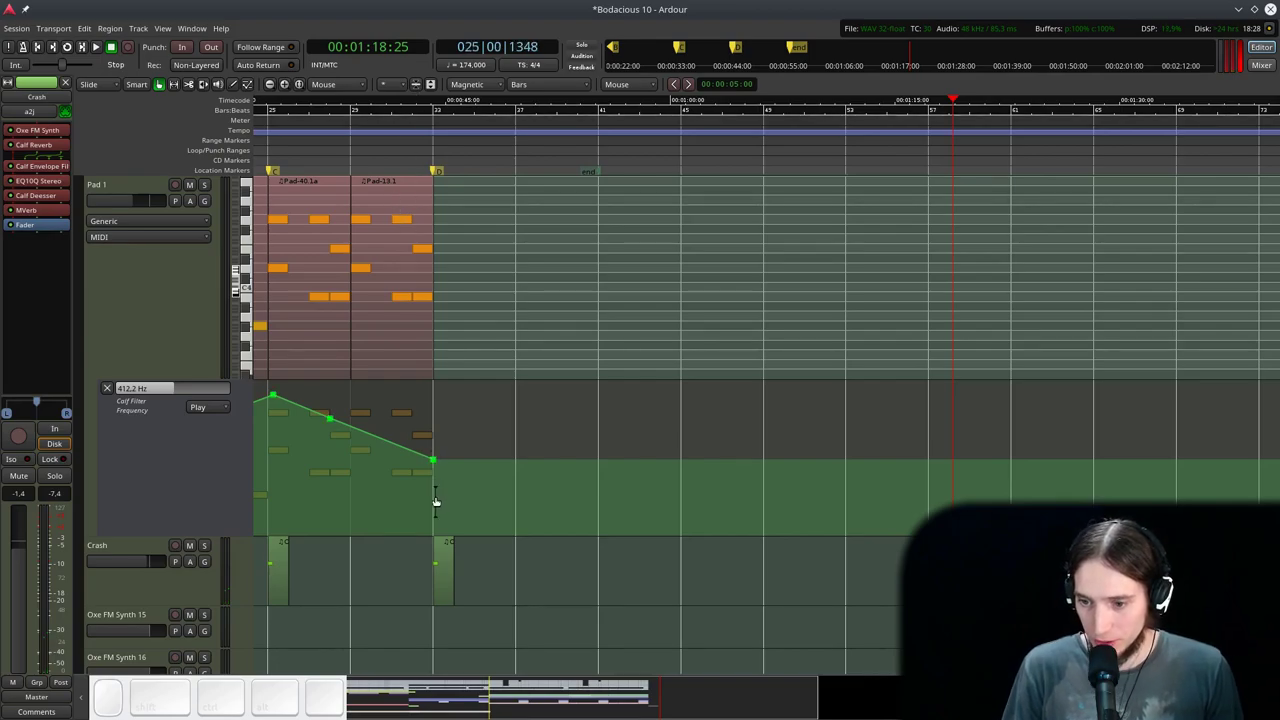
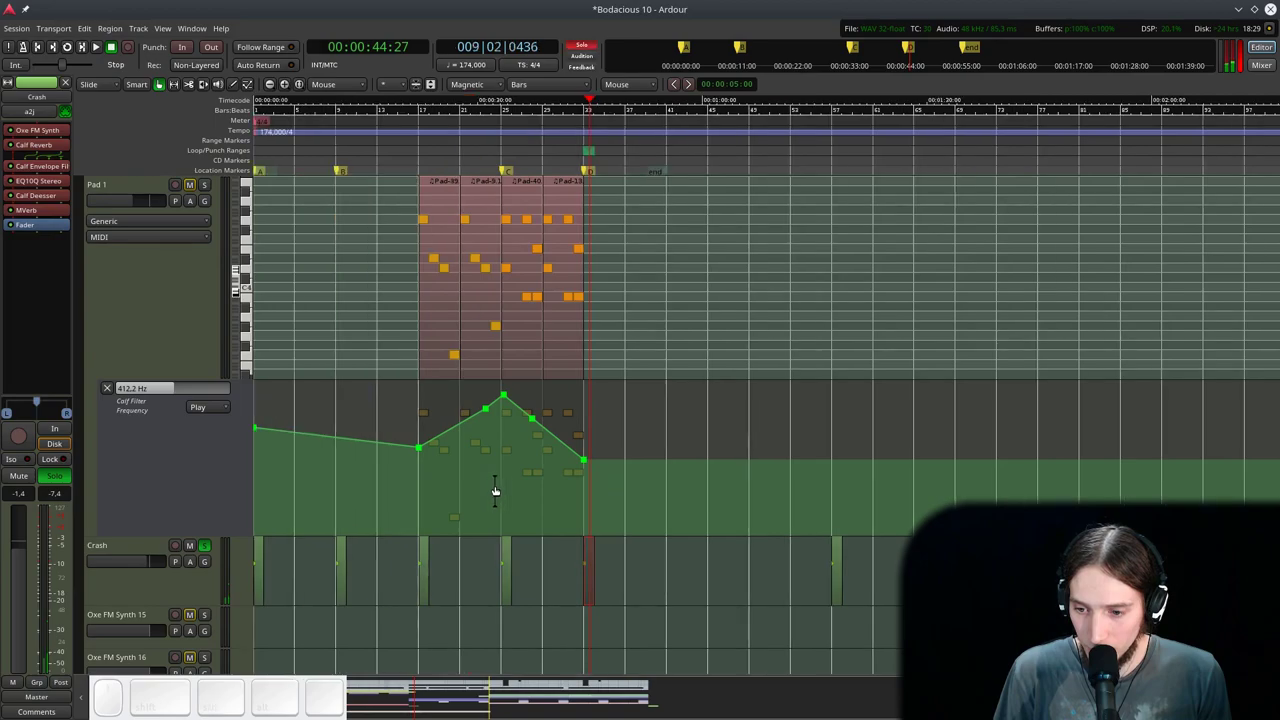
# - Play the soloed Crash track from the session start to audition it for compression
pyautogui.click(418, 436)
pyautogui.press('space')
pyautogui.click(418, 436)
pyautogui.press('space')
pyautogui.click(331, 147)
pyautogui.press('space')
pyautogui.scroll(3)
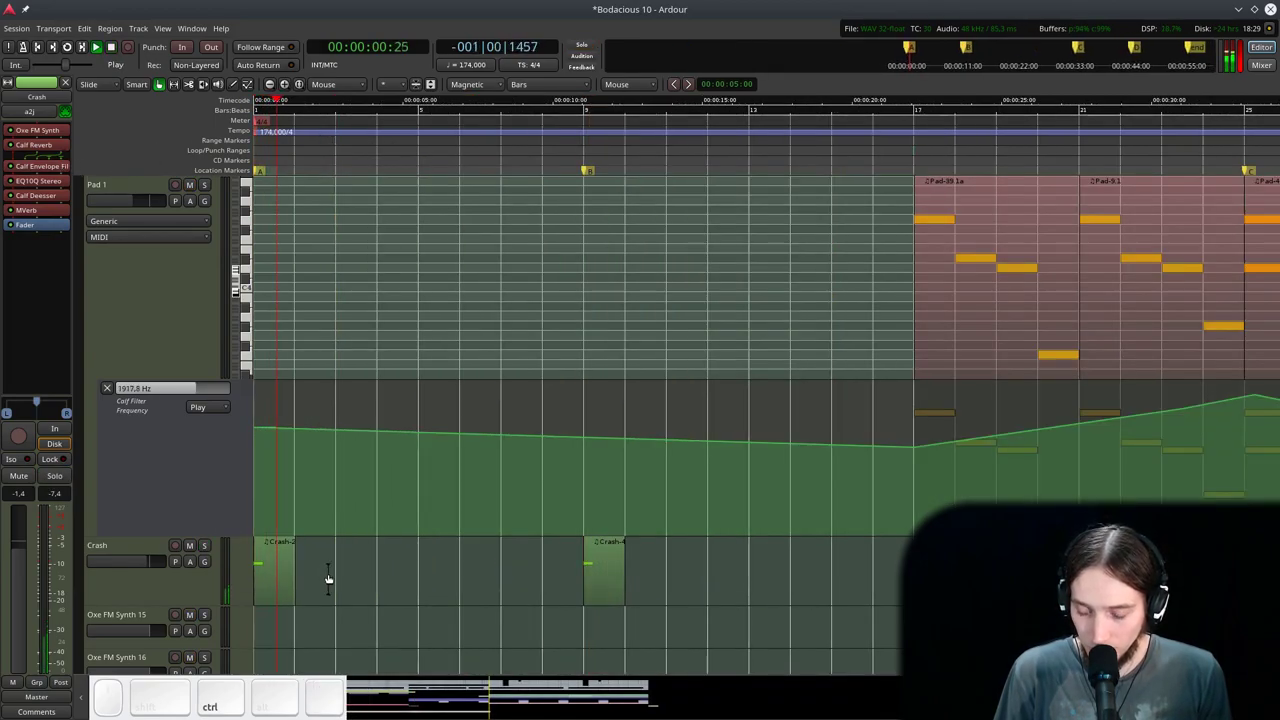
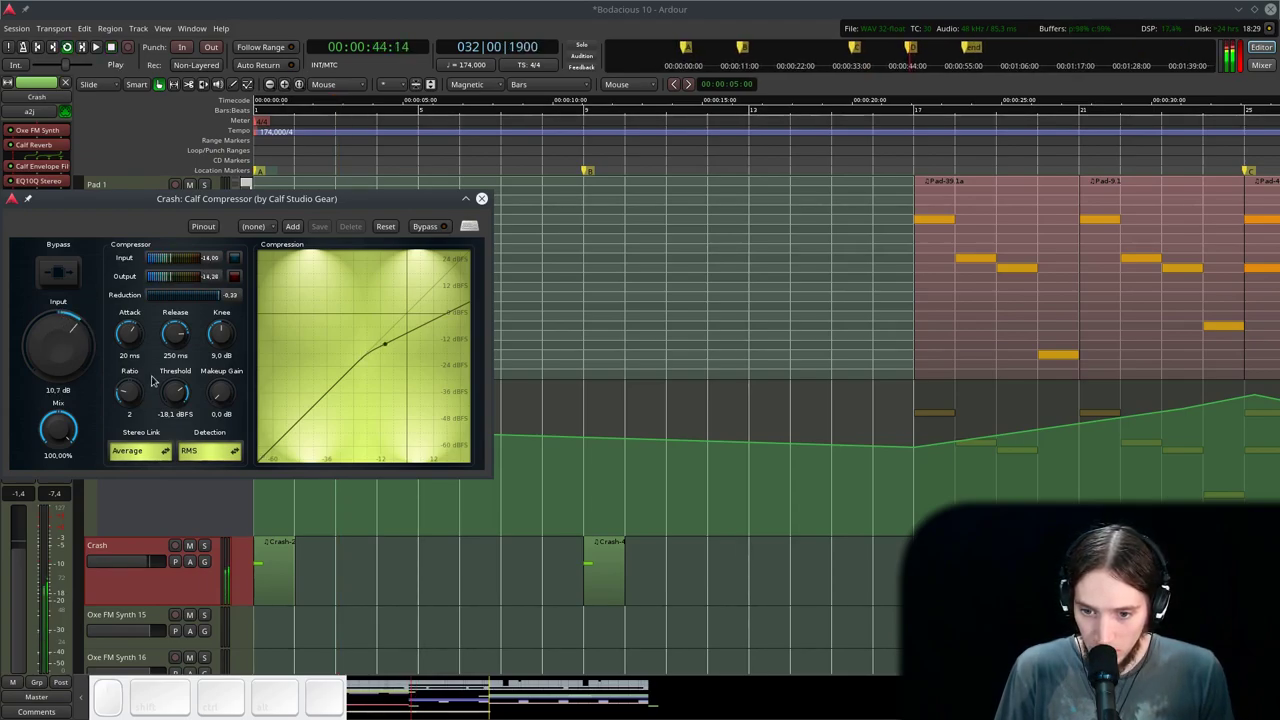
# - Raise the Calf Compressor ratio knob toward 4.2 while the Crash-2 region plays
pyautogui.moveTo(142, 381); pyautogui.dragTo(182, 390)
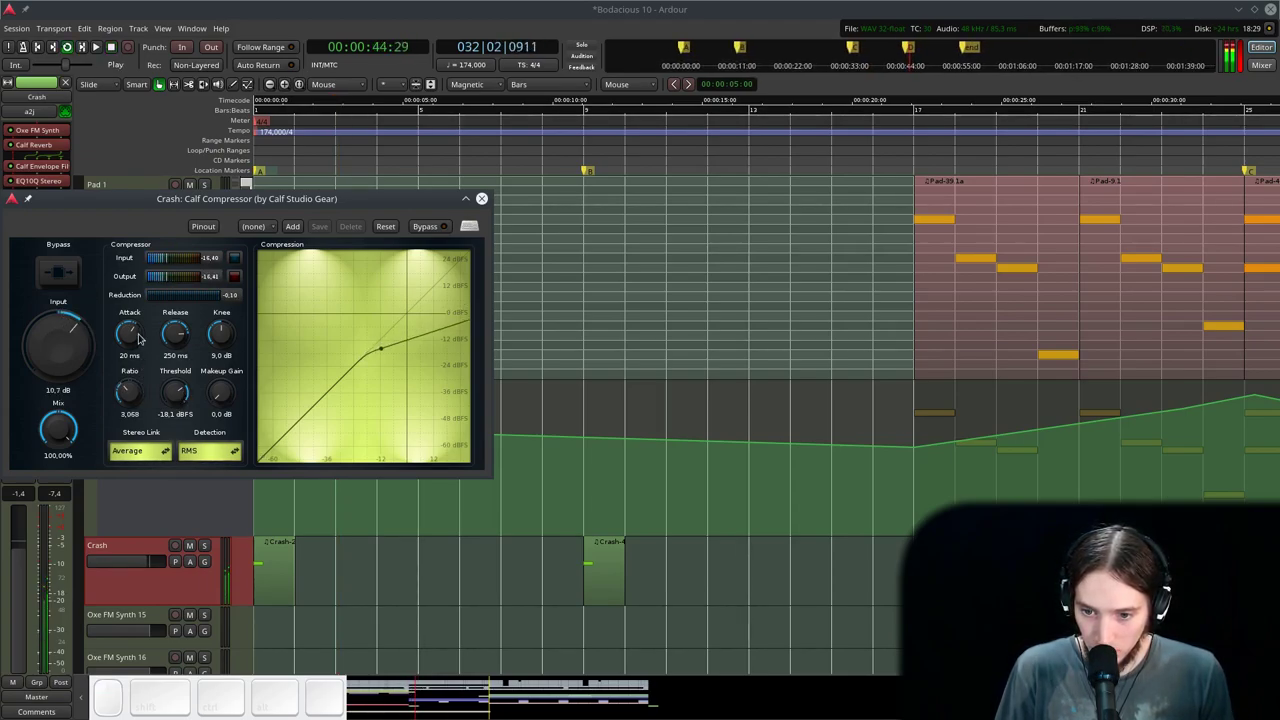
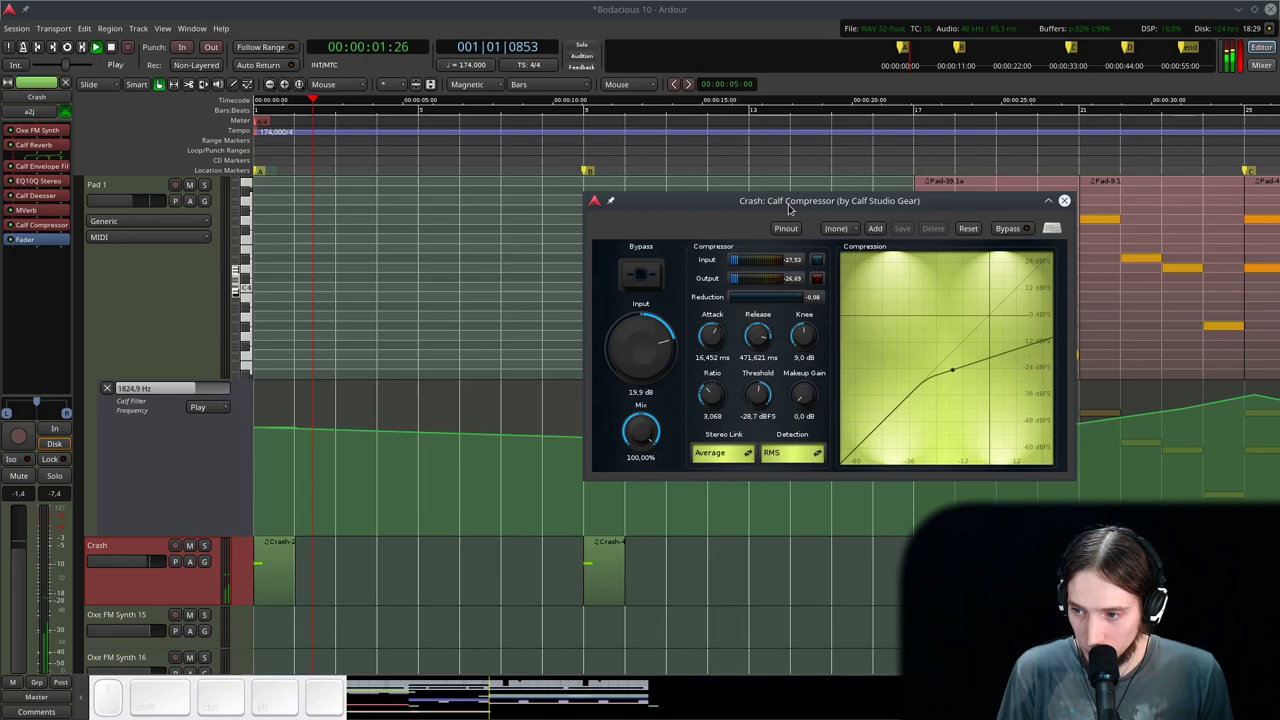
pyautogui.press('space')
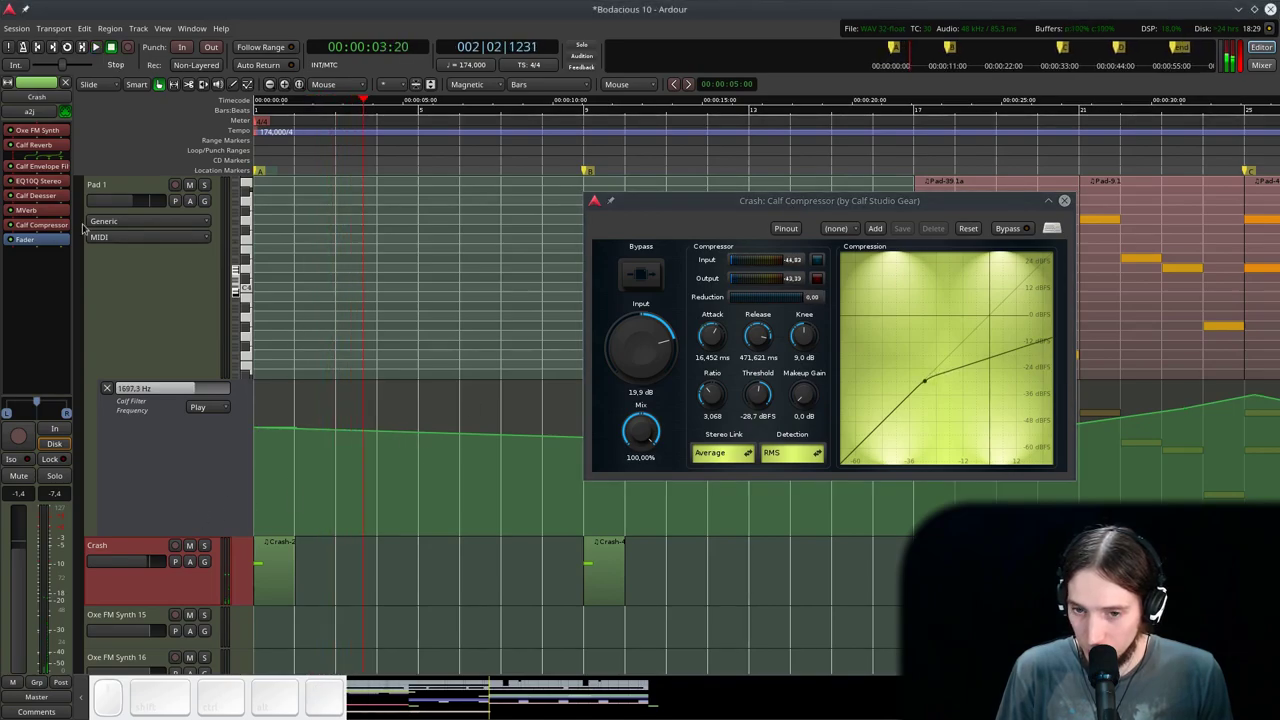
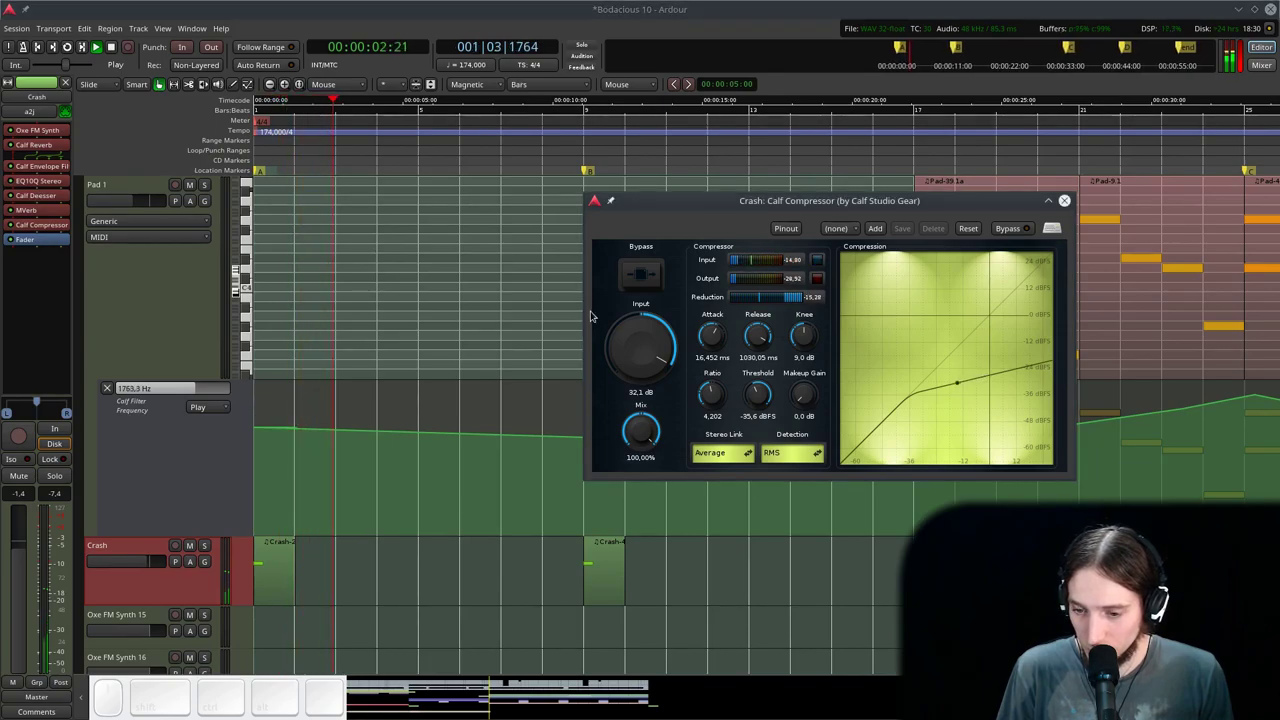
# - Zoom to fit, select the crash hit region at bar 9 and mute it during playback
pyautogui.click(1059, 201)
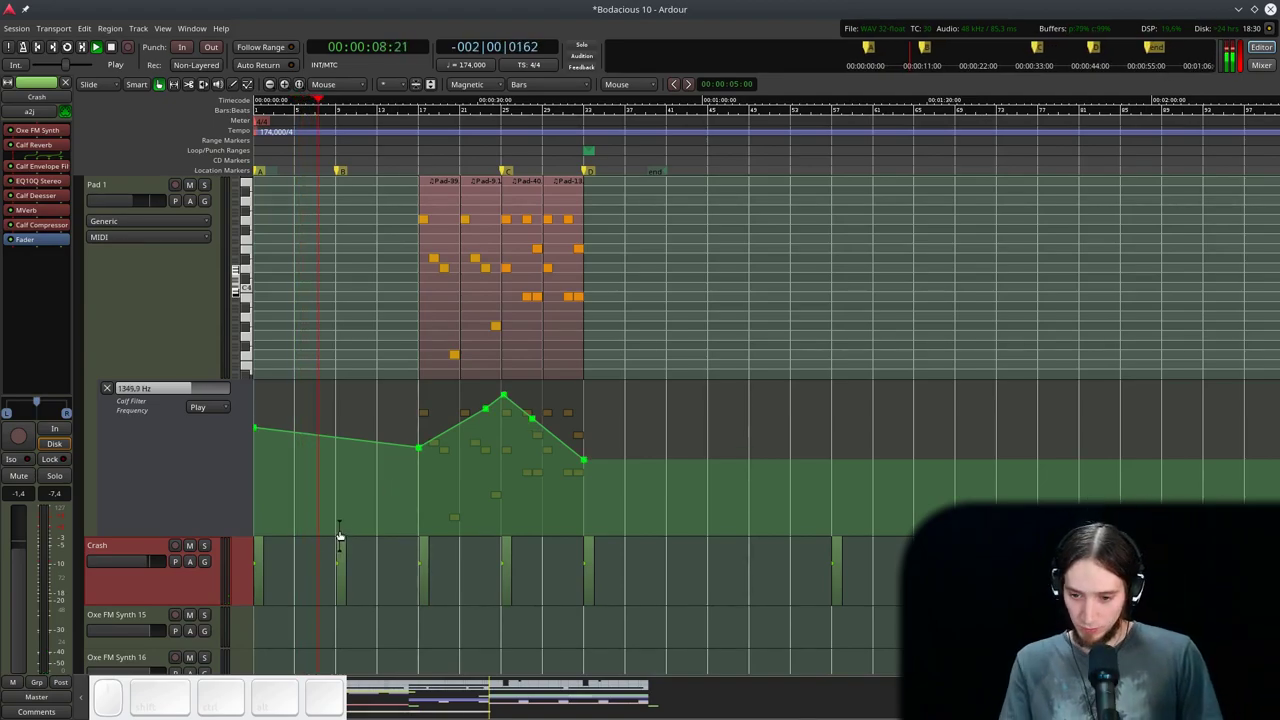
pyautogui.scroll(3)
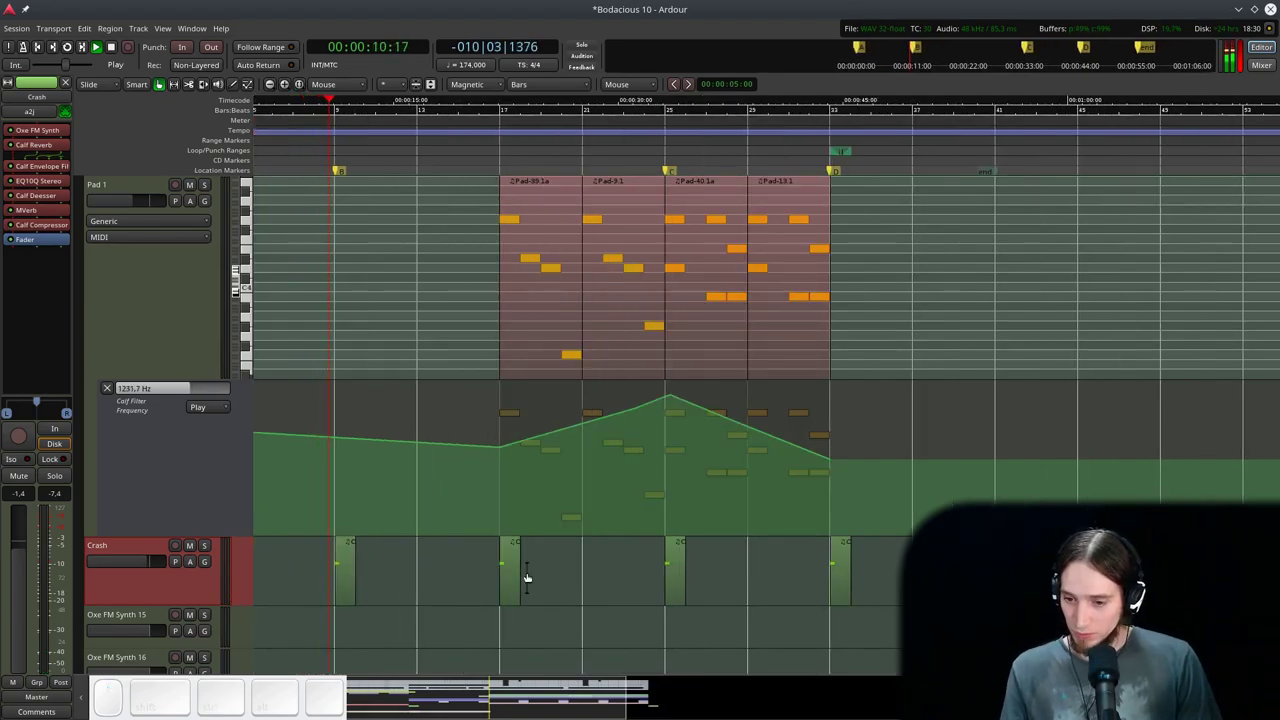
pyautogui.click(342, 558)
pyautogui.press('alt+1')
pyautogui.press('space')
pyautogui.click(330, 134)
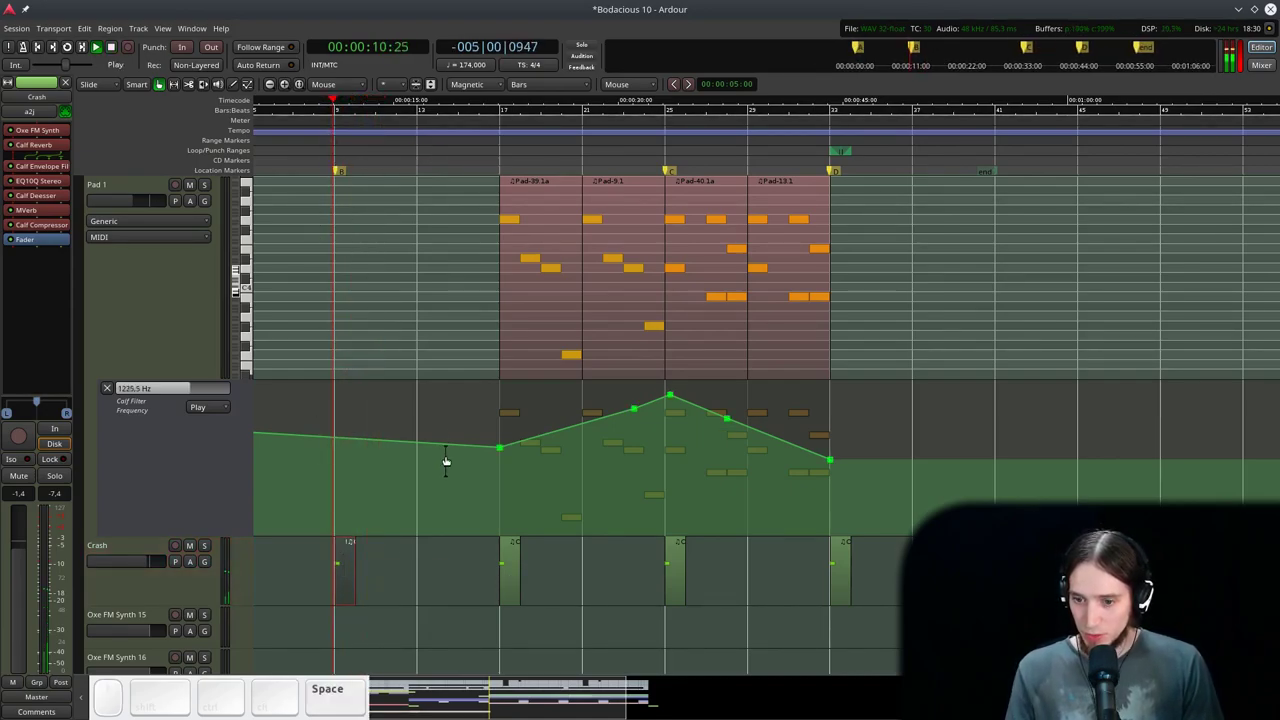
pyautogui.press('space')
# - Fit the session in the editor and scroll down through the track list below Crash
pyautogui.click(482, 136)
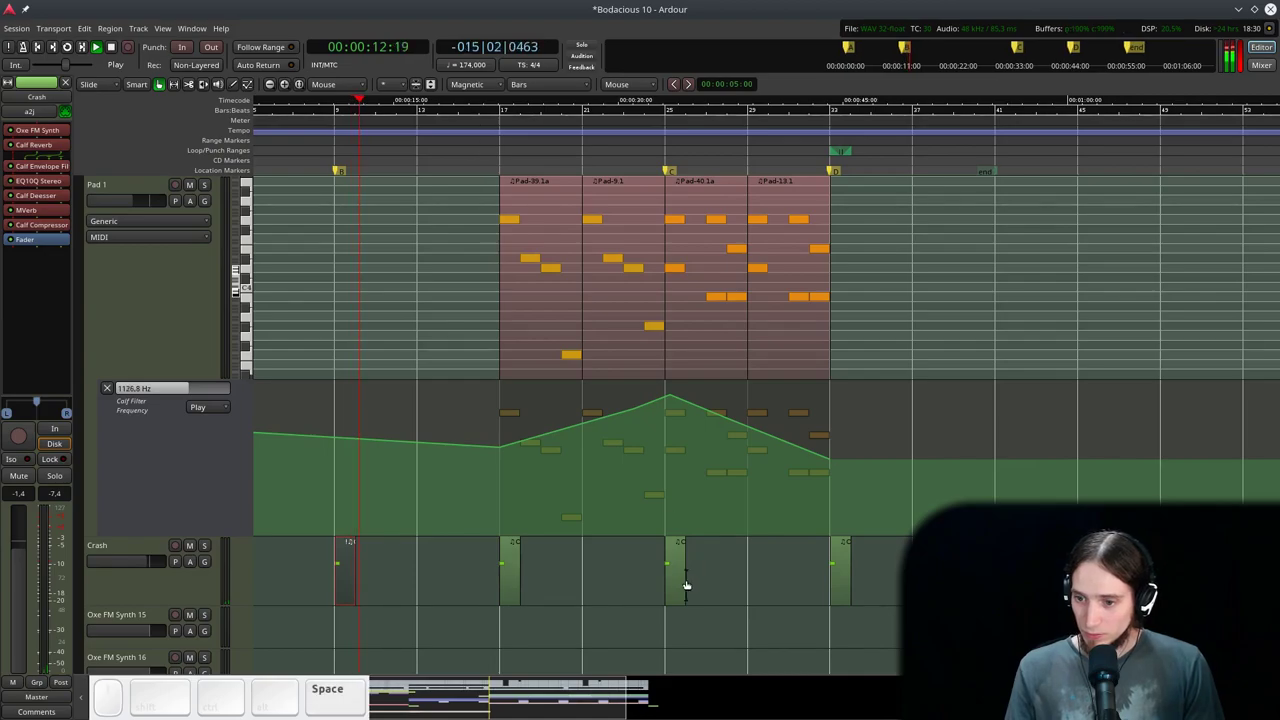
pyautogui.click(673, 572)
pyautogui.press('alt+1')
pyautogui.press('ctrl+alt+1')
pyautogui.scroll(-3)
pyautogui.scroll(3)
pyautogui.rightClick(521, 568)
pyautogui.scroll(-3)
pyautogui.rightClick(334, 546)
pyautogui.rightClick(337, 550)
pyautogui.scroll(3)
pyautogui.scroll(-3)
pyautogui.scroll(-3)
pyautogui.scroll(3)
pyautogui.scroll(-3)
pyautogui.scroll(3)
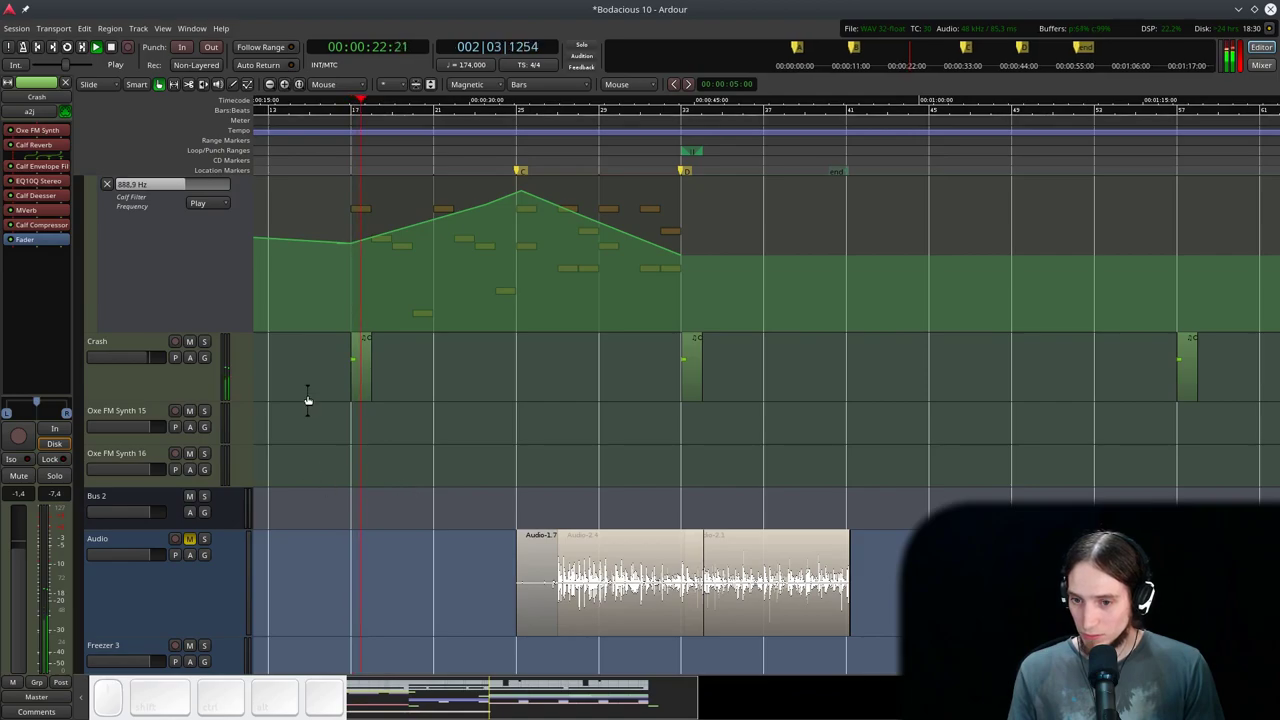
# - Scroll the editor track list down past the drum tracks toward the bass tracks
pyautogui.scroll(3)
pyautogui.scroll(-3)
pyautogui.scroll(3)
pyautogui.scroll(3)
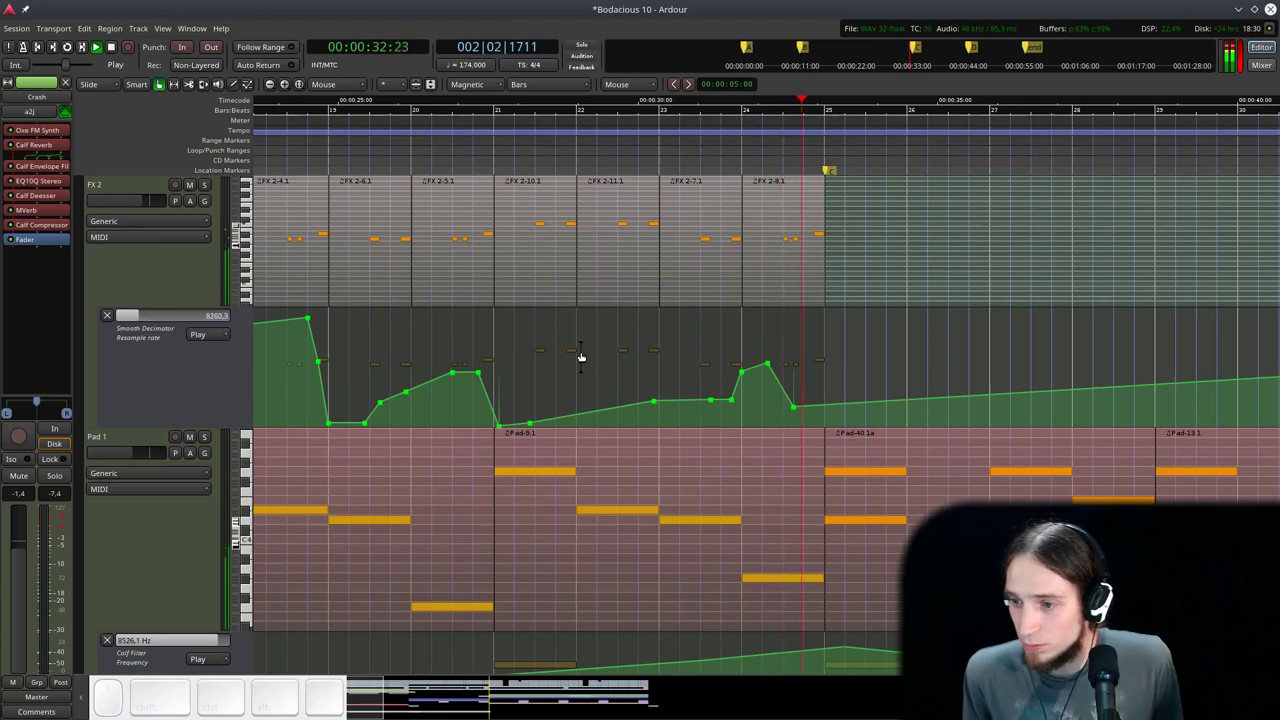
pyautogui.scroll(-3)
pyautogui.scroll(3)
pyautogui.scroll(-3)
pyautogui.scroll(3)
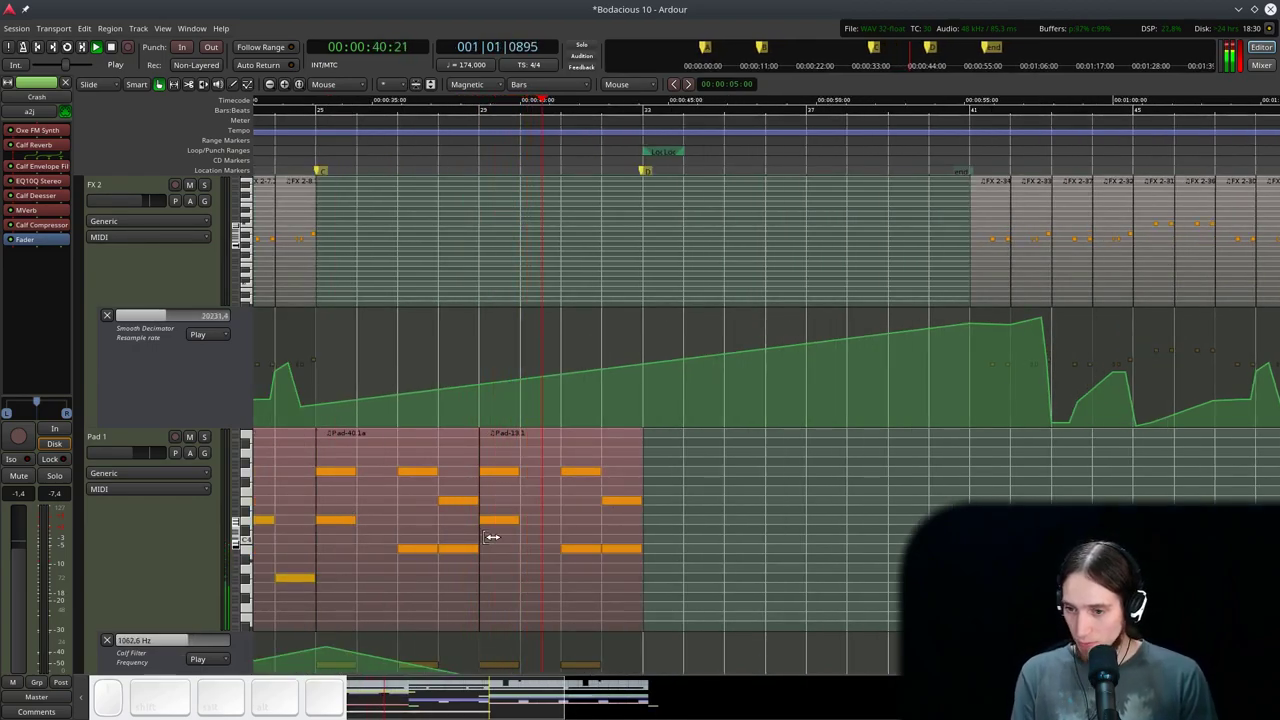
pyautogui.scroll(-3)
pyautogui.scroll(-3)
pyautogui.scroll(3)
pyautogui.scroll(-3)
pyautogui.scroll(3)
pyautogui.press('ctrl+d')
pyautogui.scroll(-3)
pyautogui.scroll(3)
pyautogui.scroll(-3)
pyautogui.scroll(3)
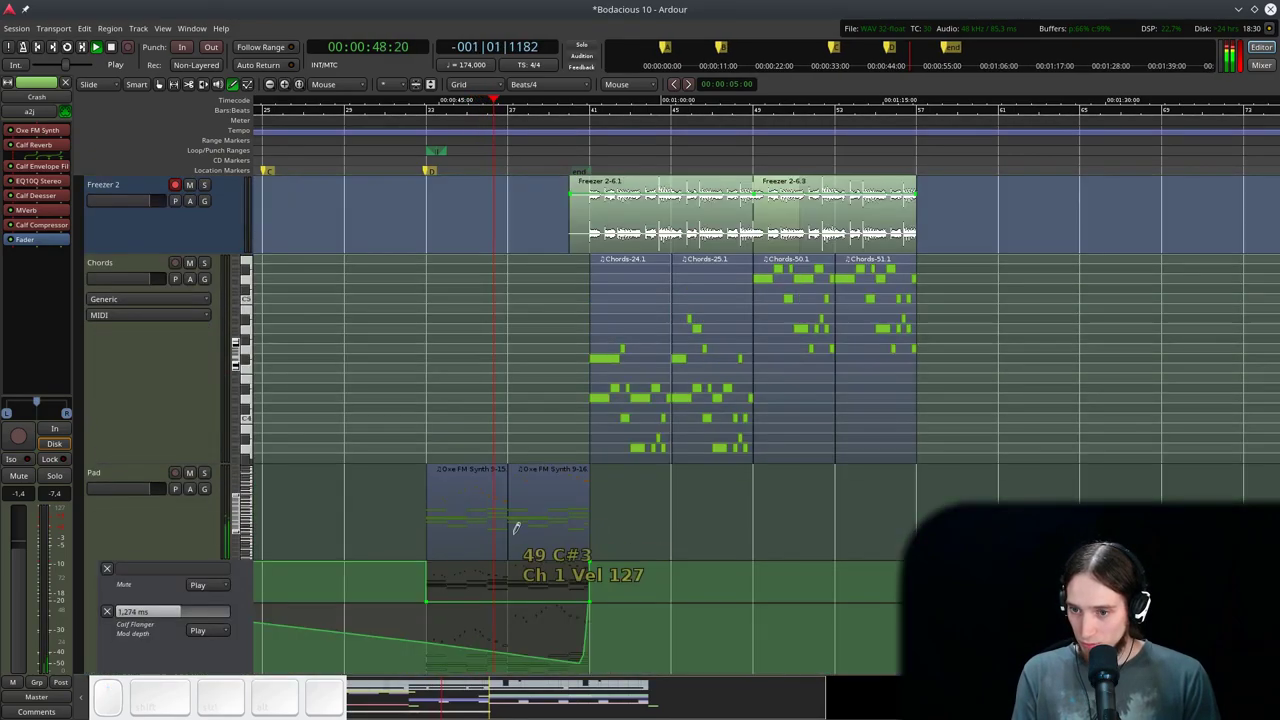
pyautogui.scroll(3)
pyautogui.scroll(3)
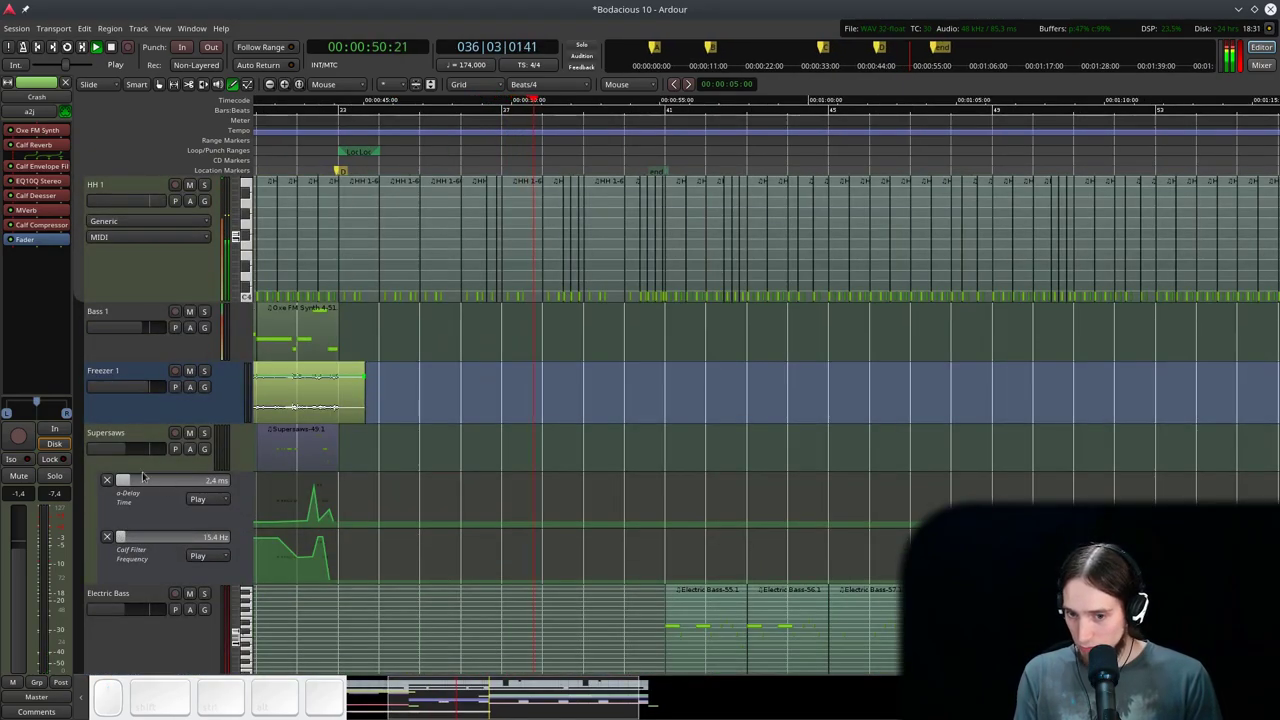
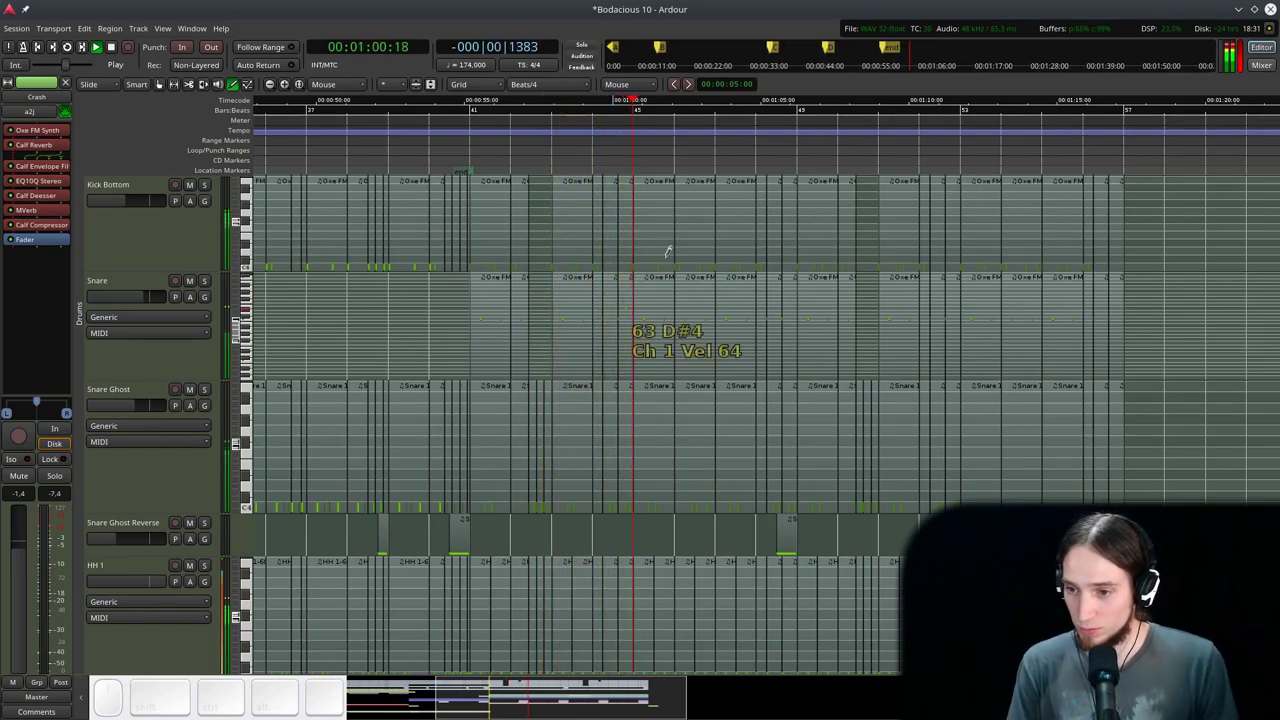
# - Toggle grid snapping and keep scrolling until the Electric Bass automation lanes appear
pyautogui.press('g')
pyautogui.scroll(-3)
pyautogui.scroll(3)
pyautogui.scroll(3)
pyautogui.scroll(-3)
pyautogui.scroll(3)
pyautogui.scroll(-3)
pyautogui.scroll(3)
pyautogui.scroll(3)
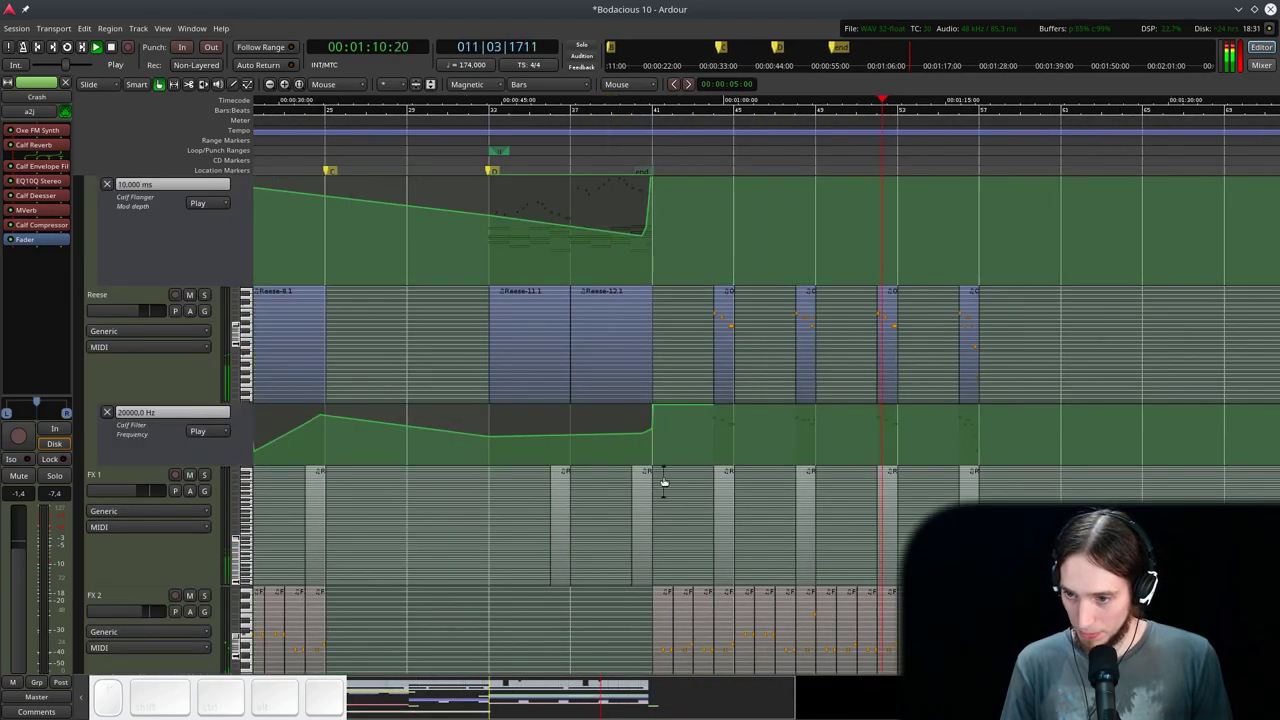
pyautogui.scroll(3)
pyautogui.scroll(3)
pyautogui.scroll(-3)
# - Audition around bar 42, stop, and select the Electric Bass track
pyautogui.press('space')
pyautogui.click(324, 109)
pyautogui.press('space')
pyautogui.click(378, 425)
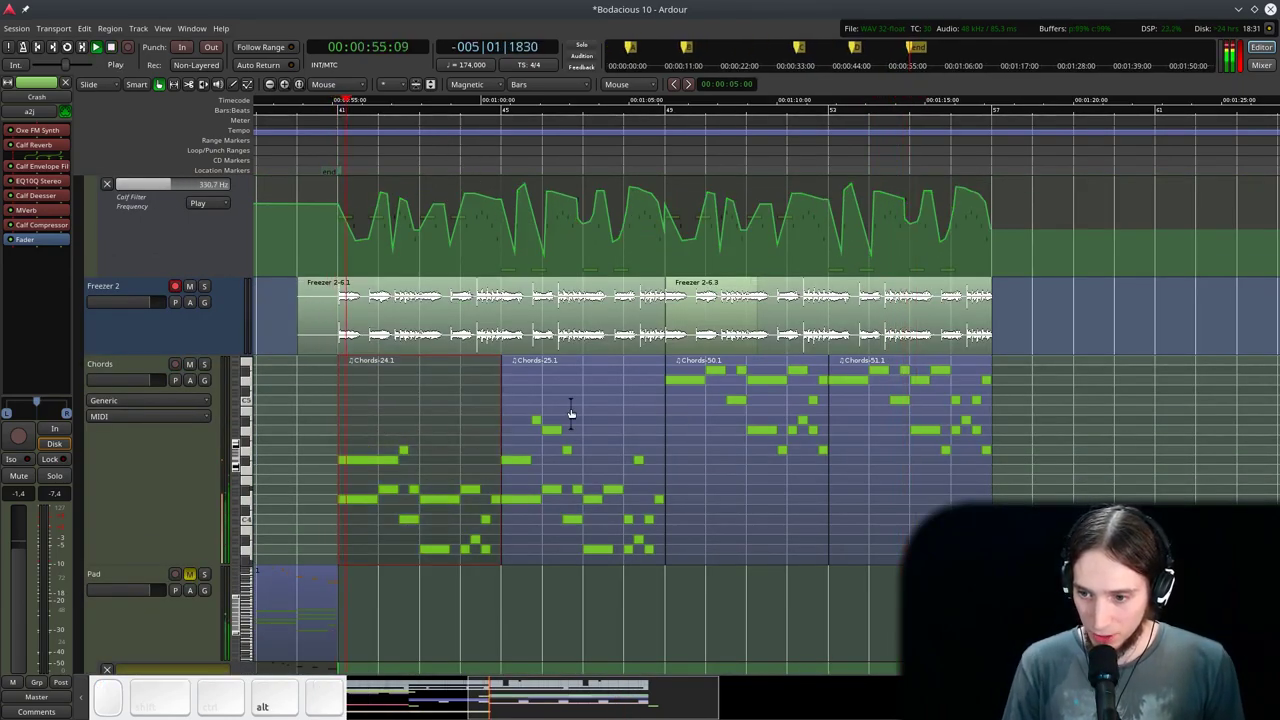
pyautogui.scroll(3)
pyautogui.press('space')
pyautogui.scroll(3)
pyautogui.click(170, 234)
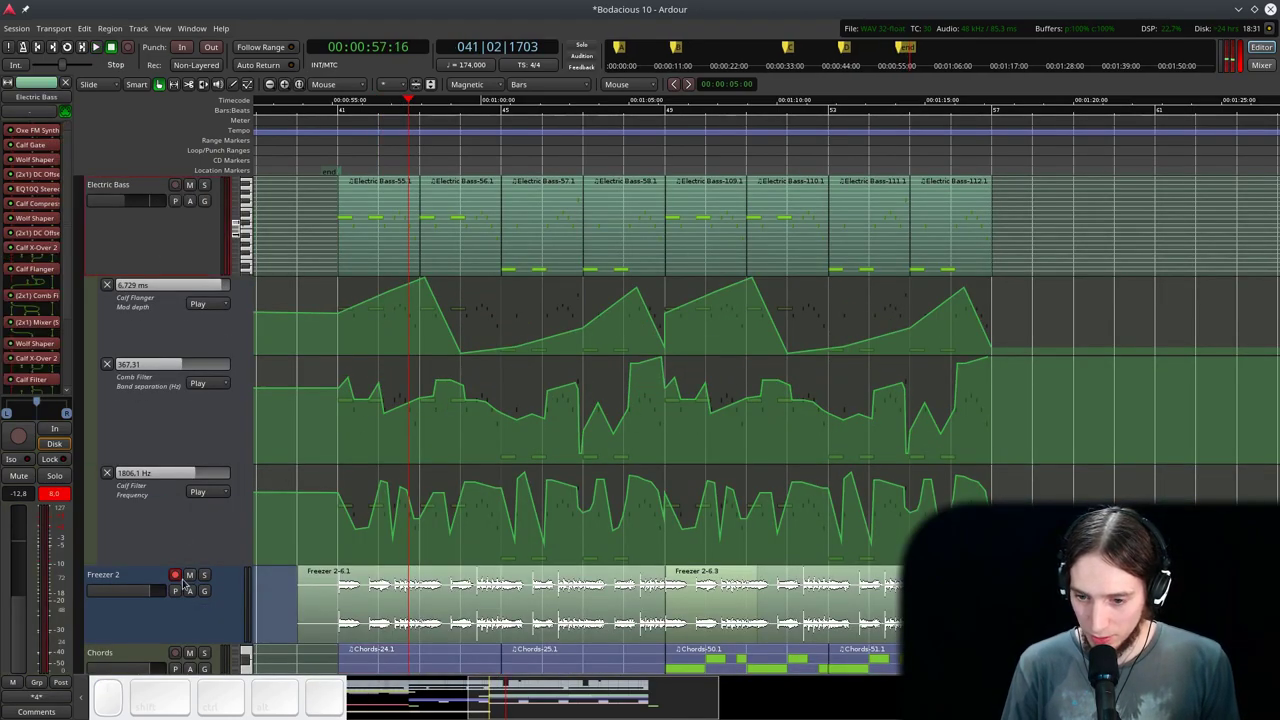
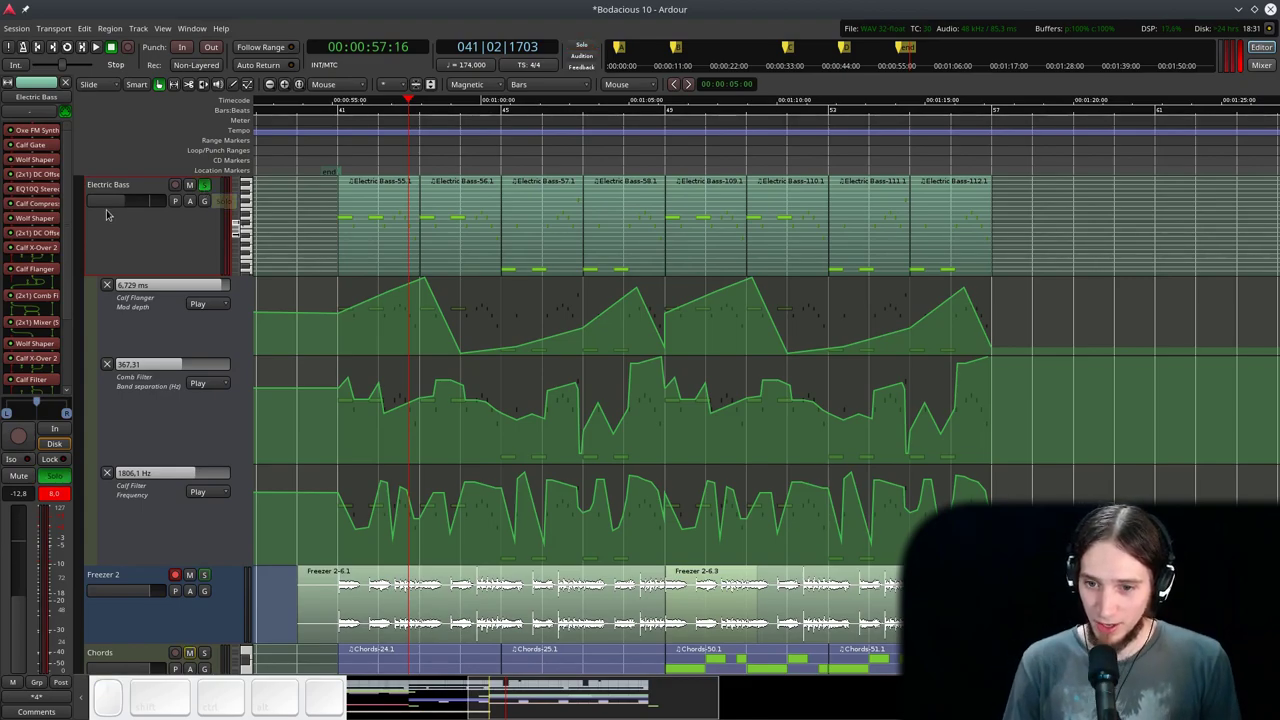
# - Rubber-band select the first four Electric Bass regions (55–58)
pyautogui.scroll(-3)
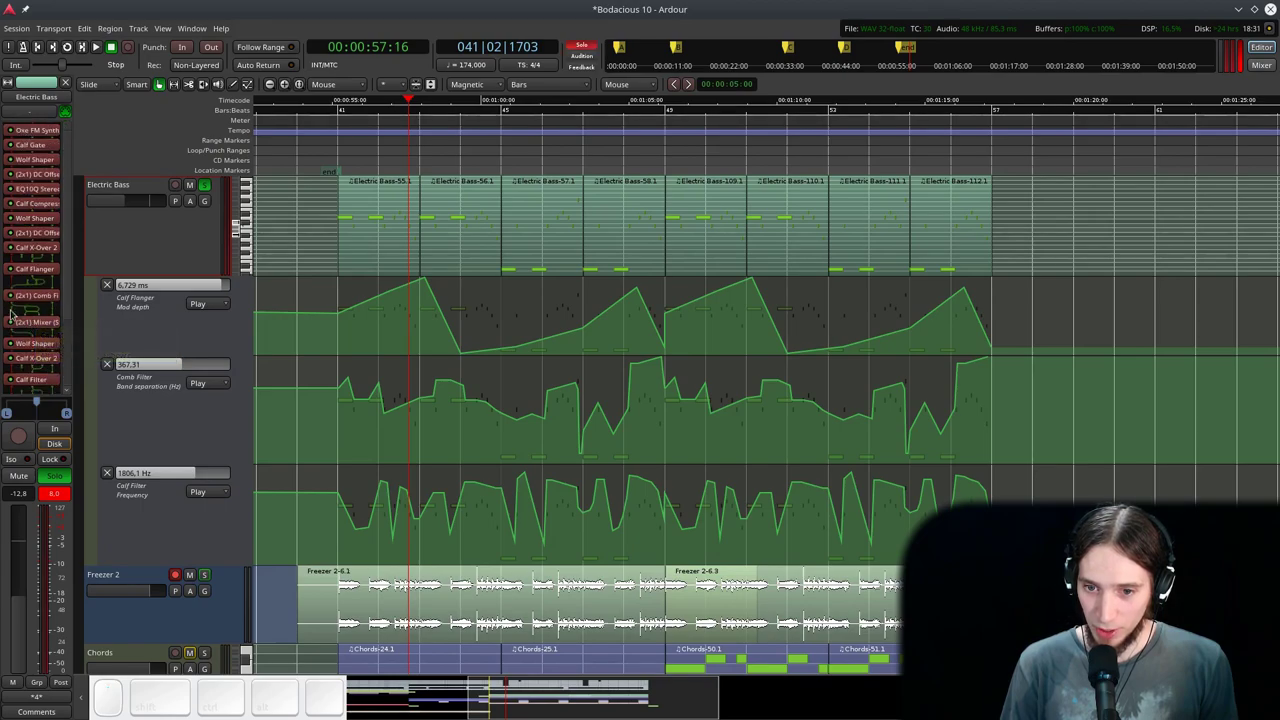
pyautogui.moveTo(63, 181); pyautogui.dragTo(248, 368)
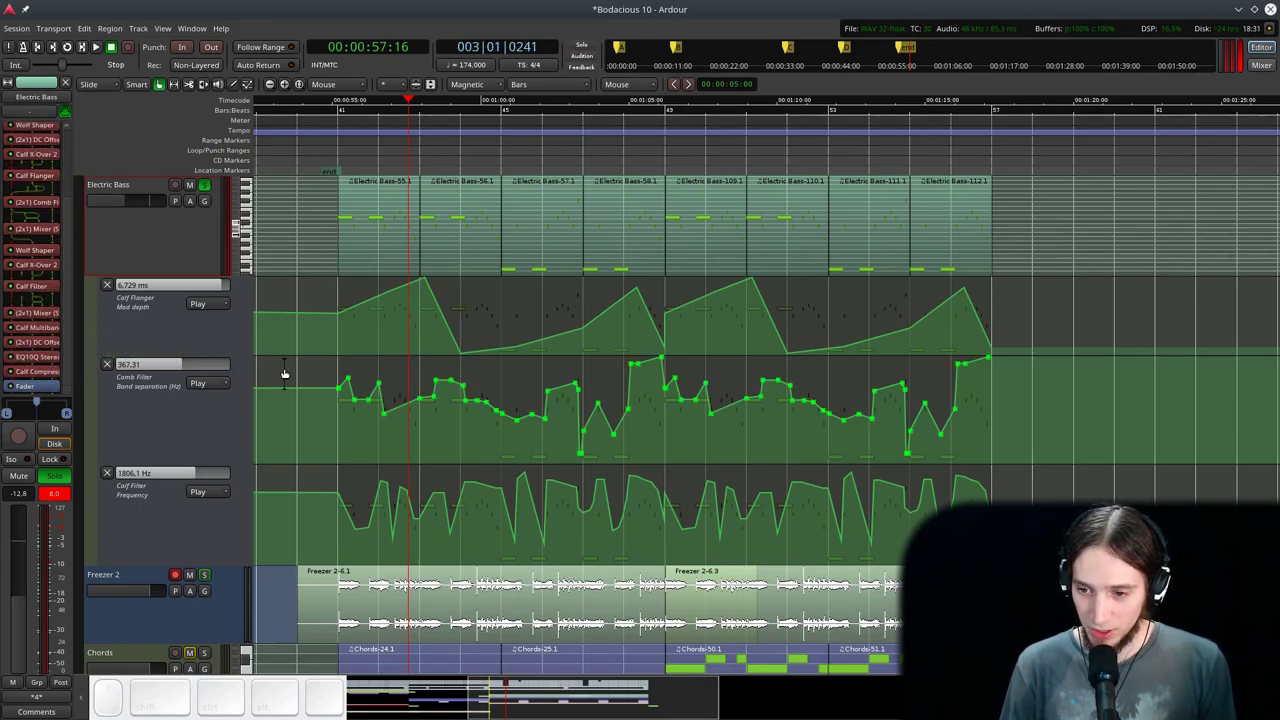
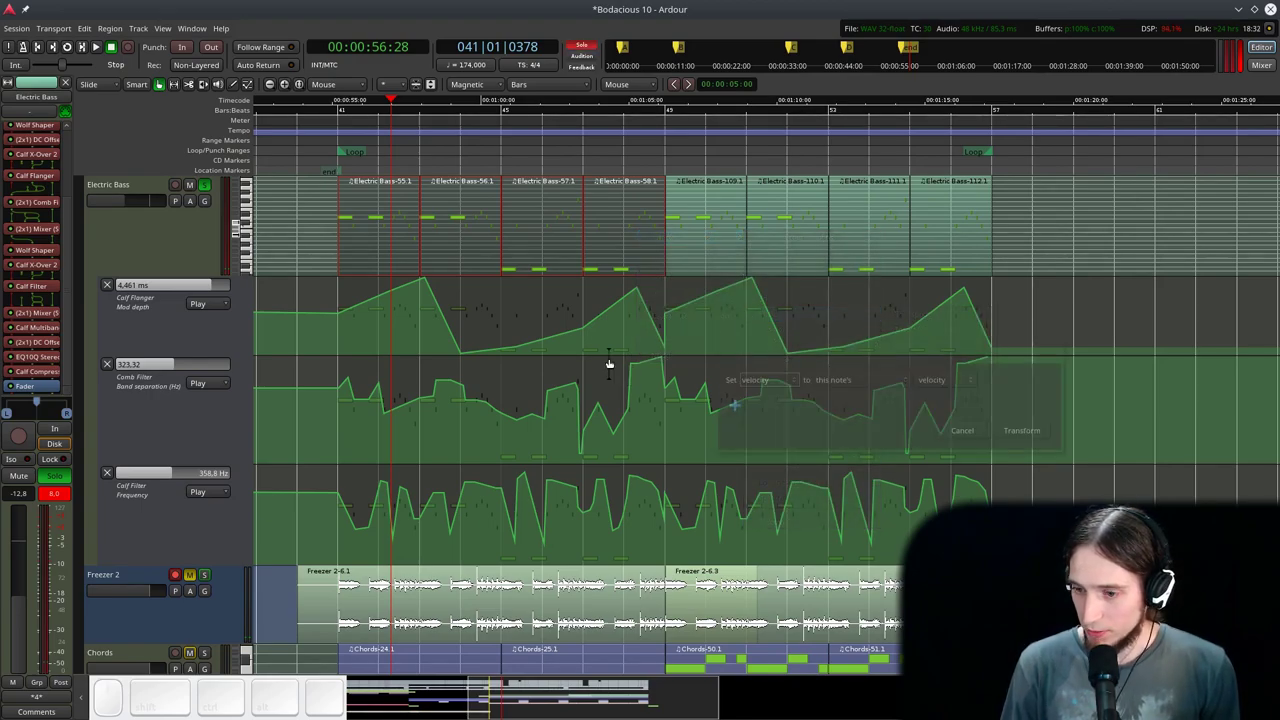
# - Dismiss the Transform dialog, audition, and bring up region actions for the selected bass regions
pyautogui.click(846, 381)
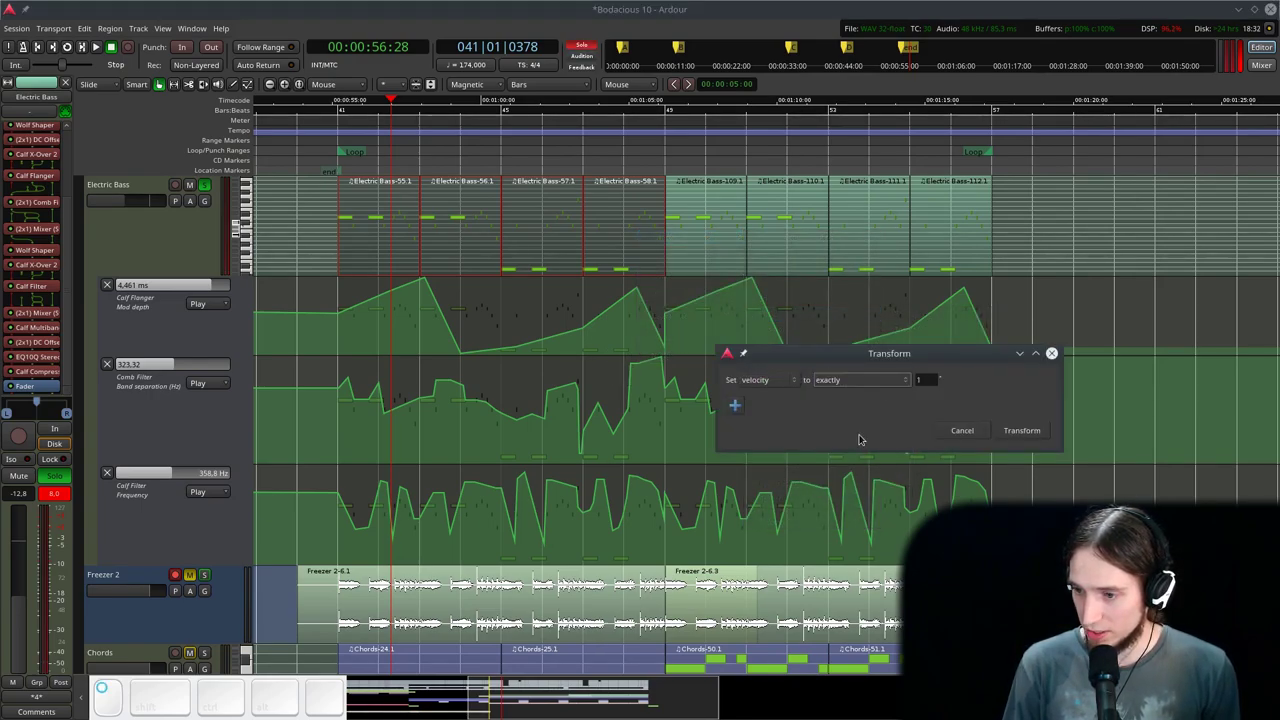
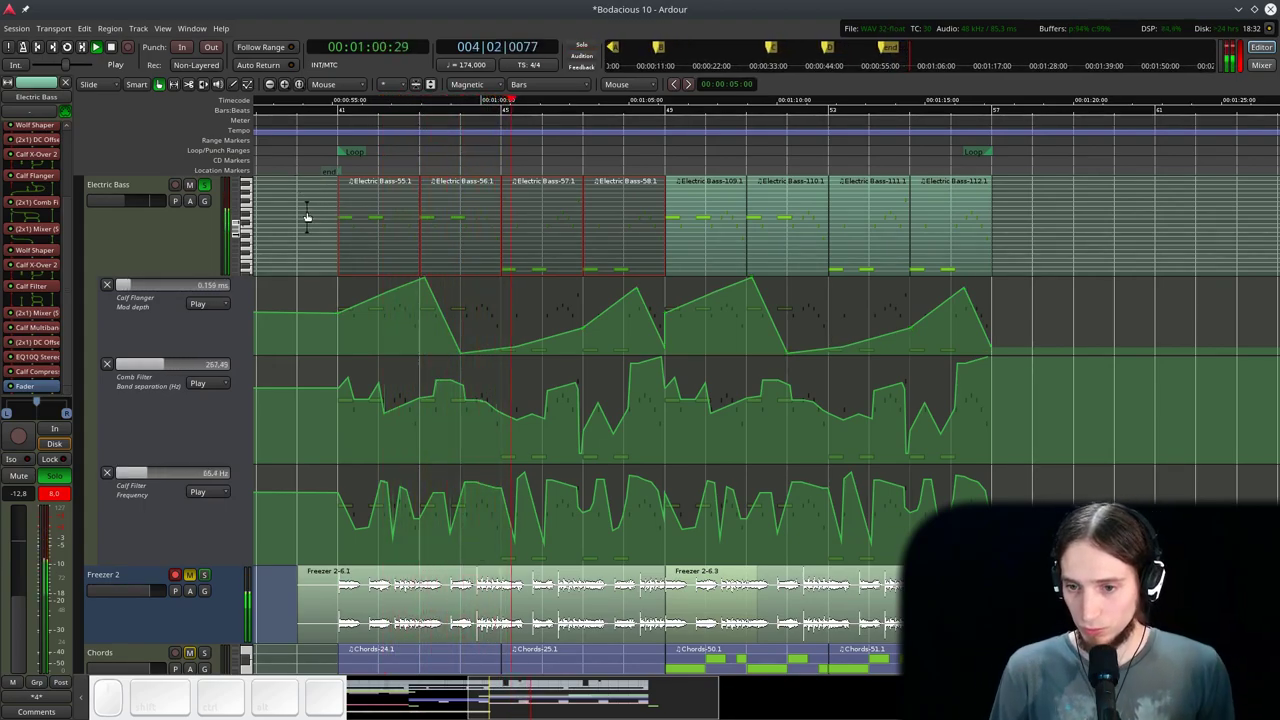
pyautogui.press('space')
pyautogui.rightClick(377, 215)
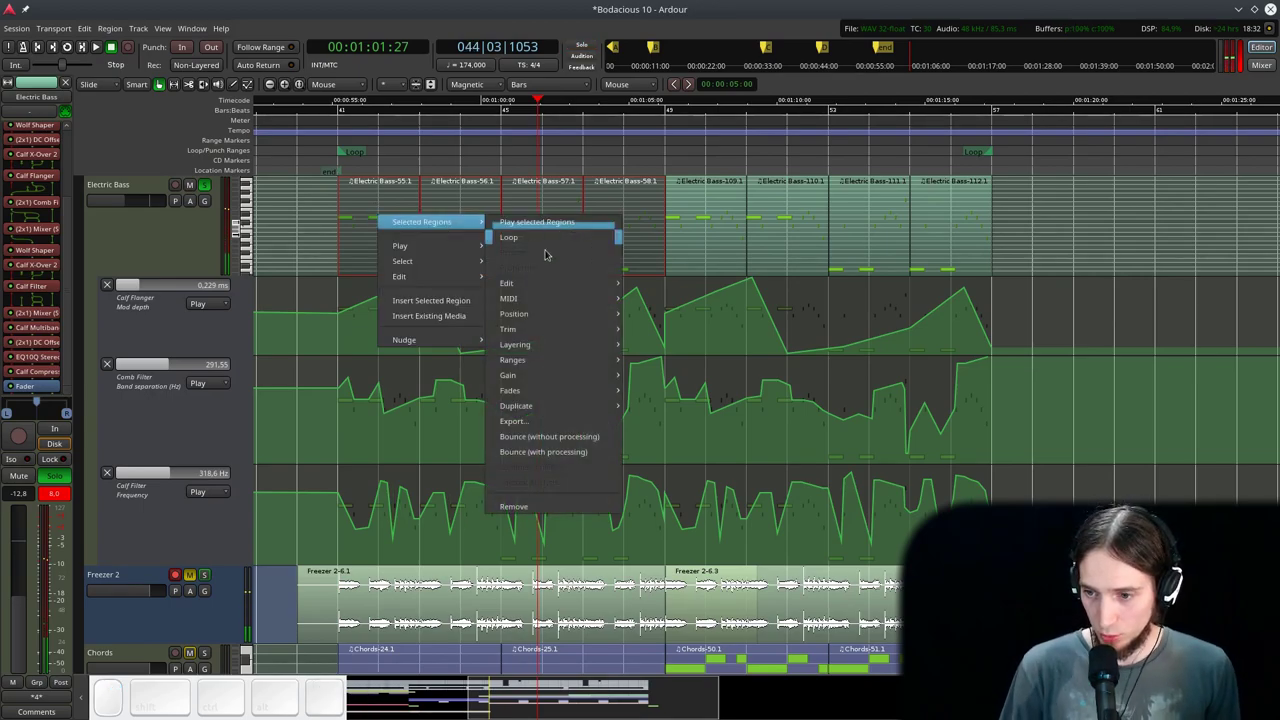
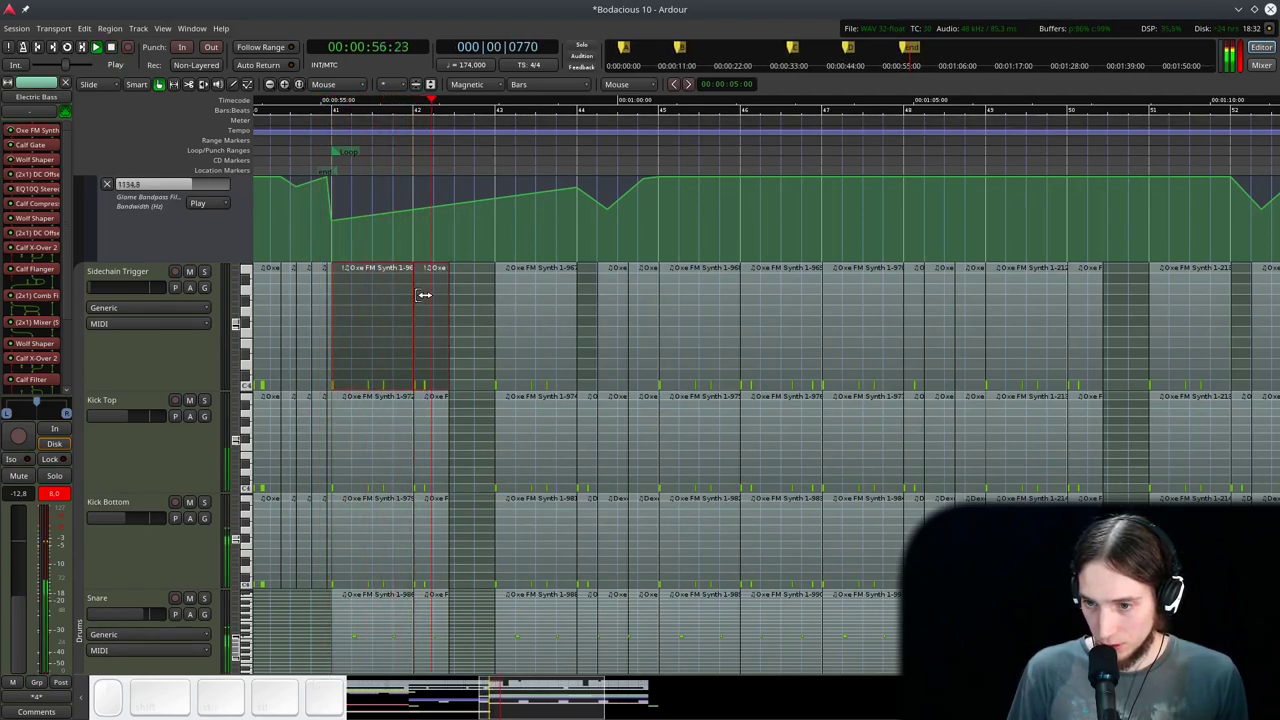
# - Audition the Electric Bass section, repositioning the playhead between plays
pyautogui.press('space')
pyautogui.click(309, 141)
pyautogui.scroll(-3)
pyautogui.scroll(-3)
pyautogui.scroll(3)
pyautogui.press('space')
pyautogui.scroll(3)
pyautogui.scroll(3)
pyautogui.scroll(3)
# - Zoom out to the whole bass section and select the Electric Bass track
pyautogui.click(204, 290)
pyautogui.press('space')
pyautogui.click(314, 131)
pyautogui.press('space')
pyautogui.click(317, 139)
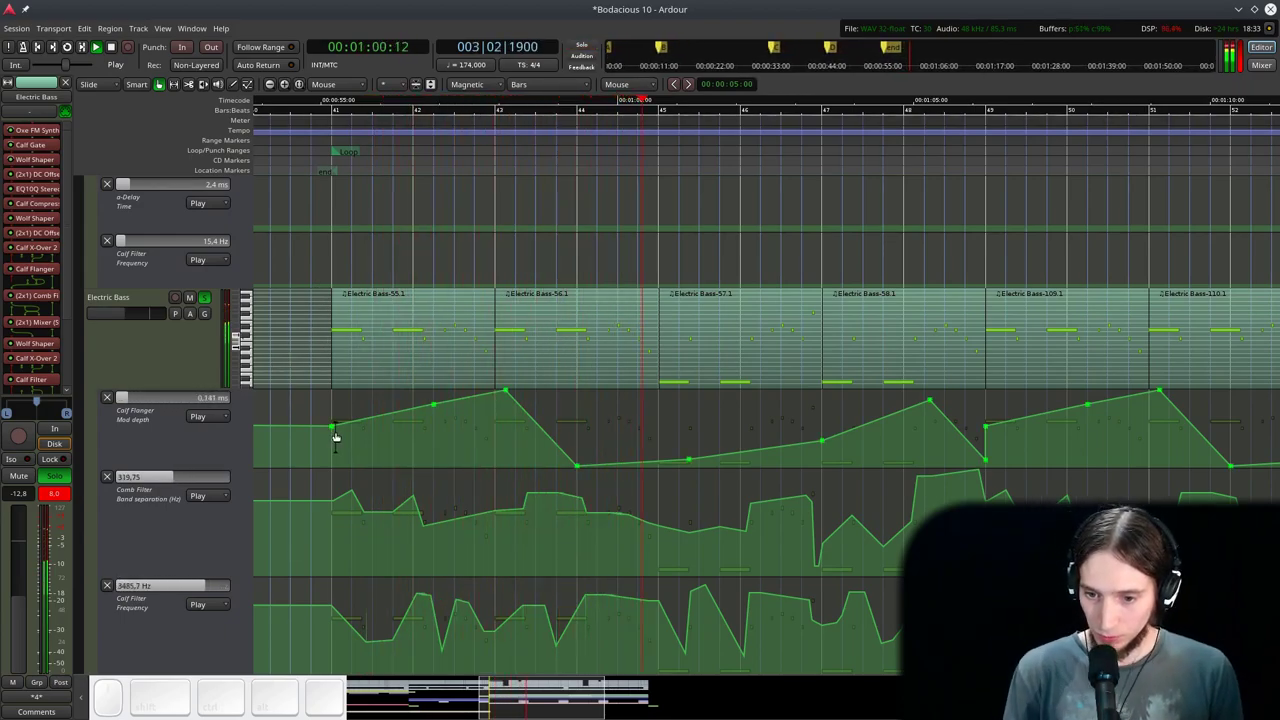
pyautogui.press('ctrl+space')
pyautogui.scroll(-3)
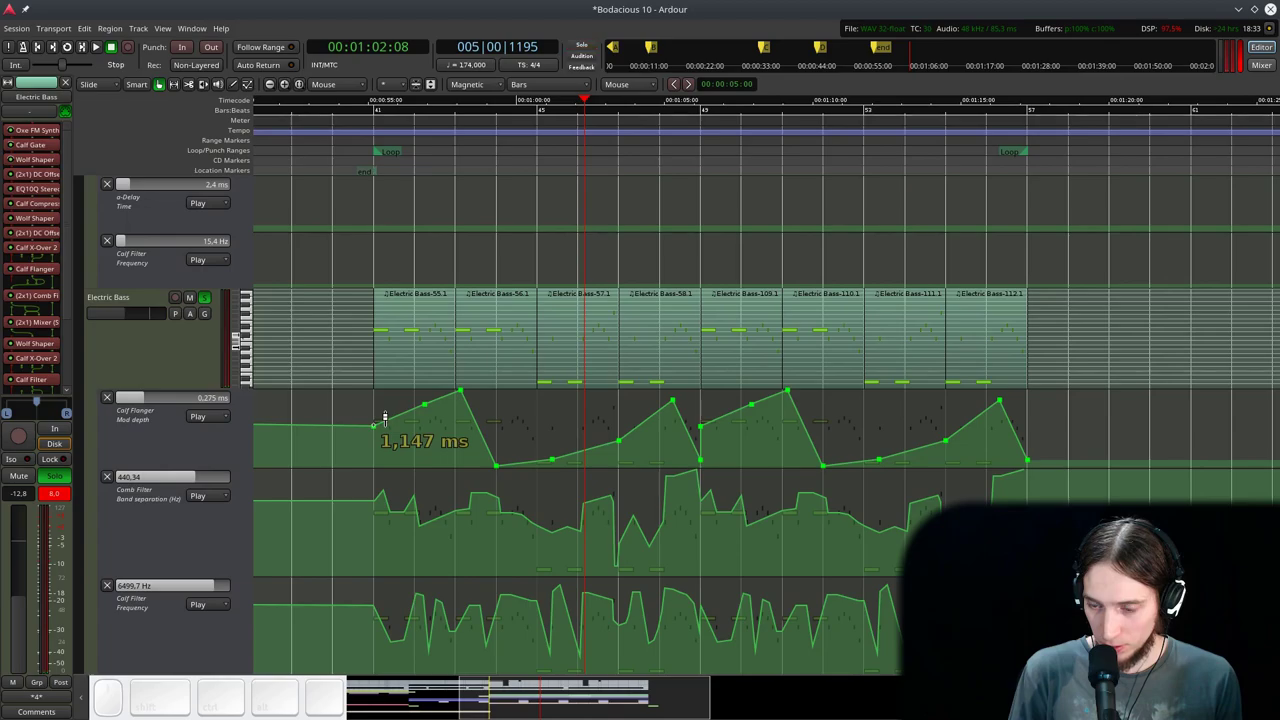
pyautogui.click(144, 351)
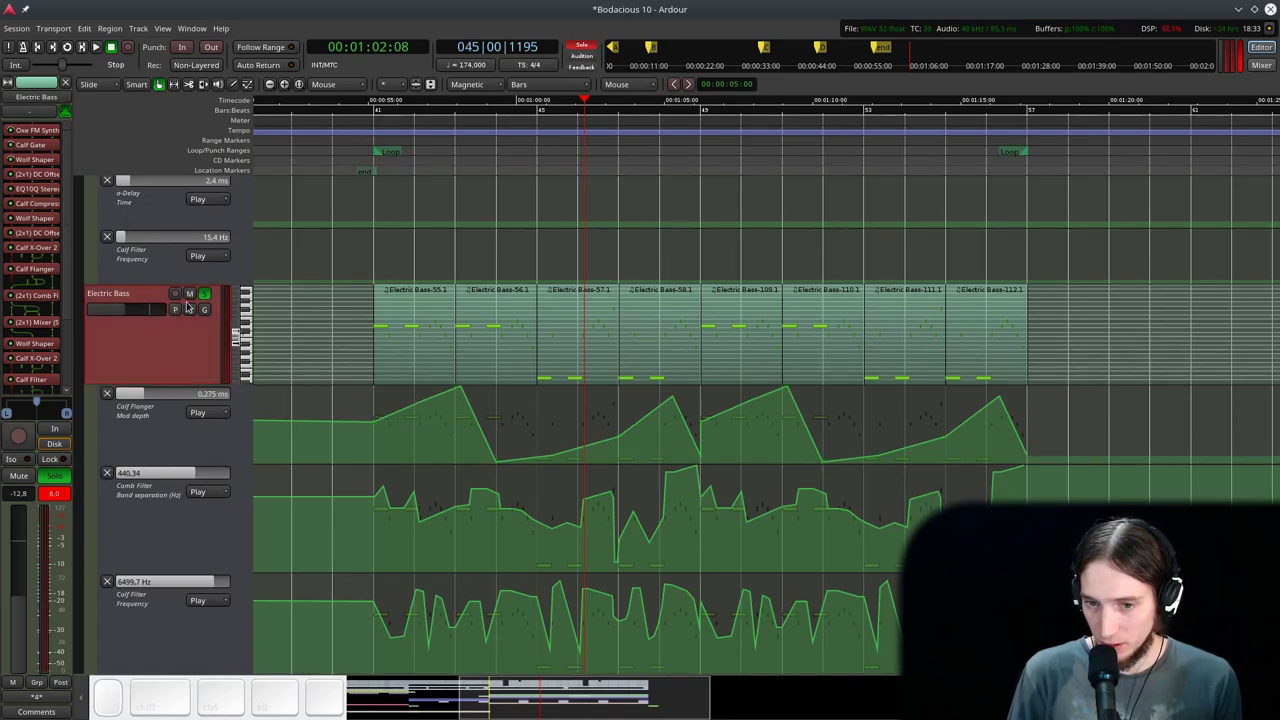
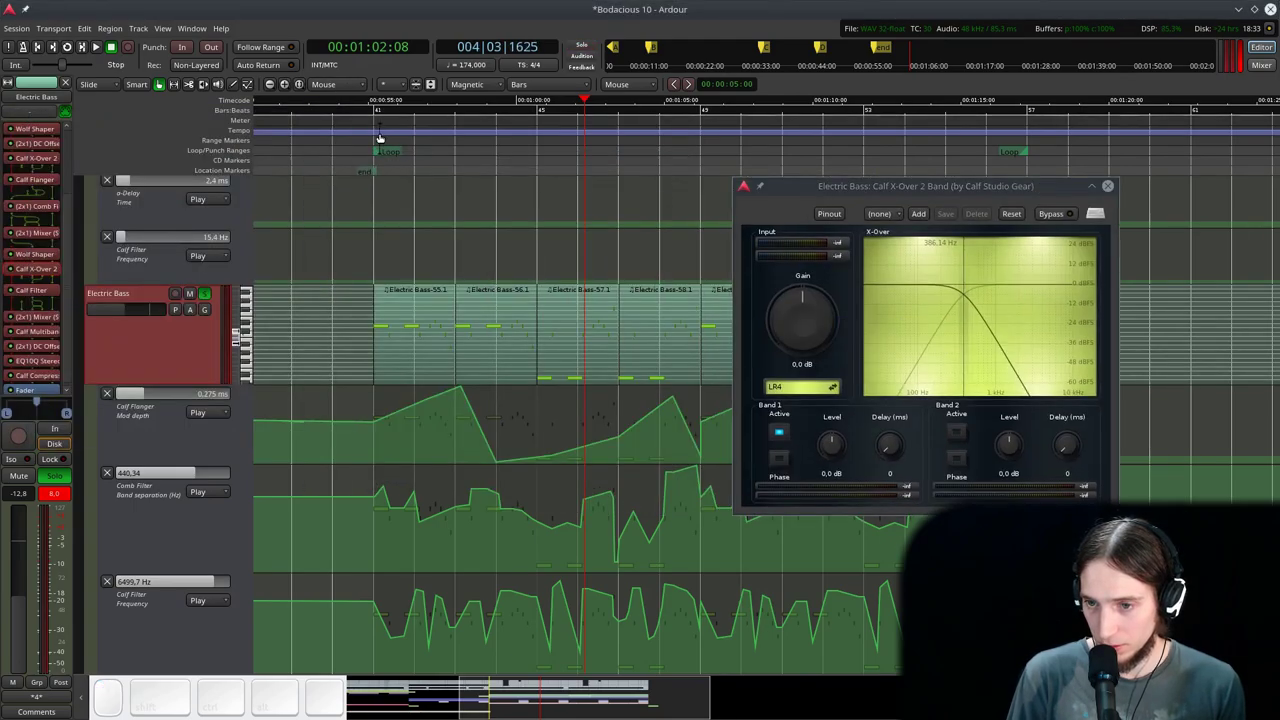
# - Play from the bass section start to hear the X-Over 2 Band crossover on Electric Bass
pyautogui.click(365, 124)
pyautogui.press('space')
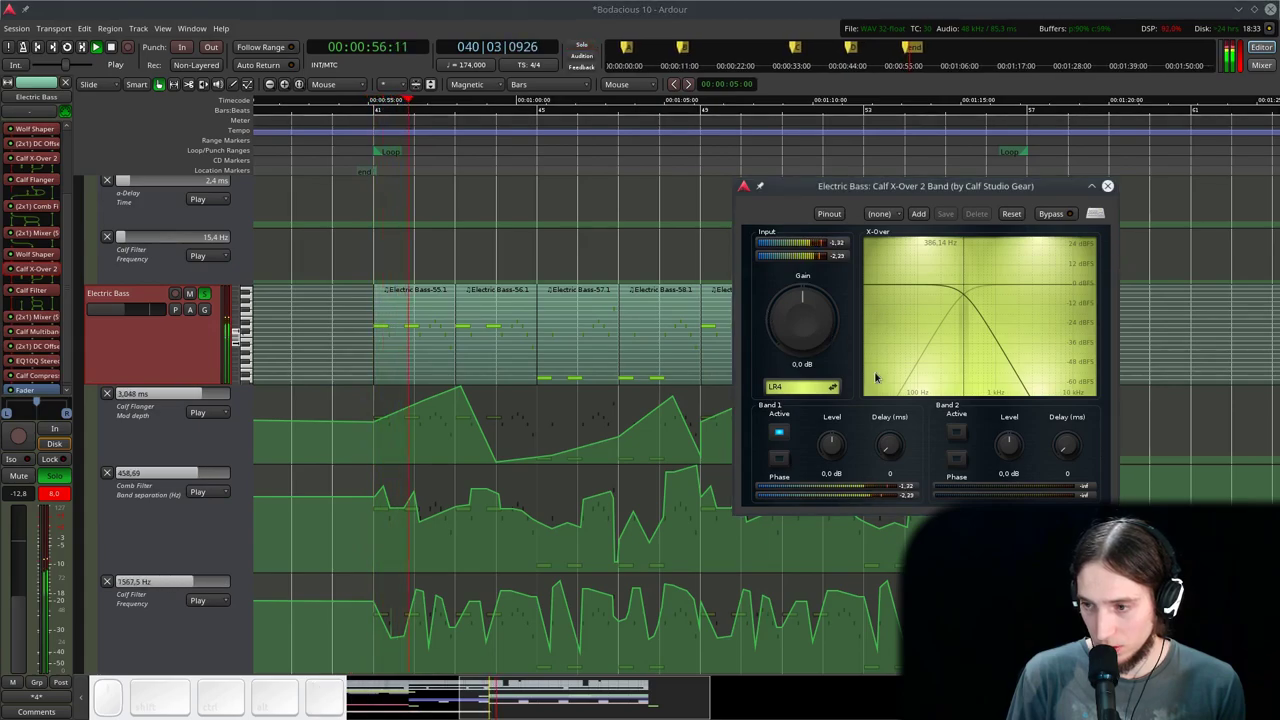
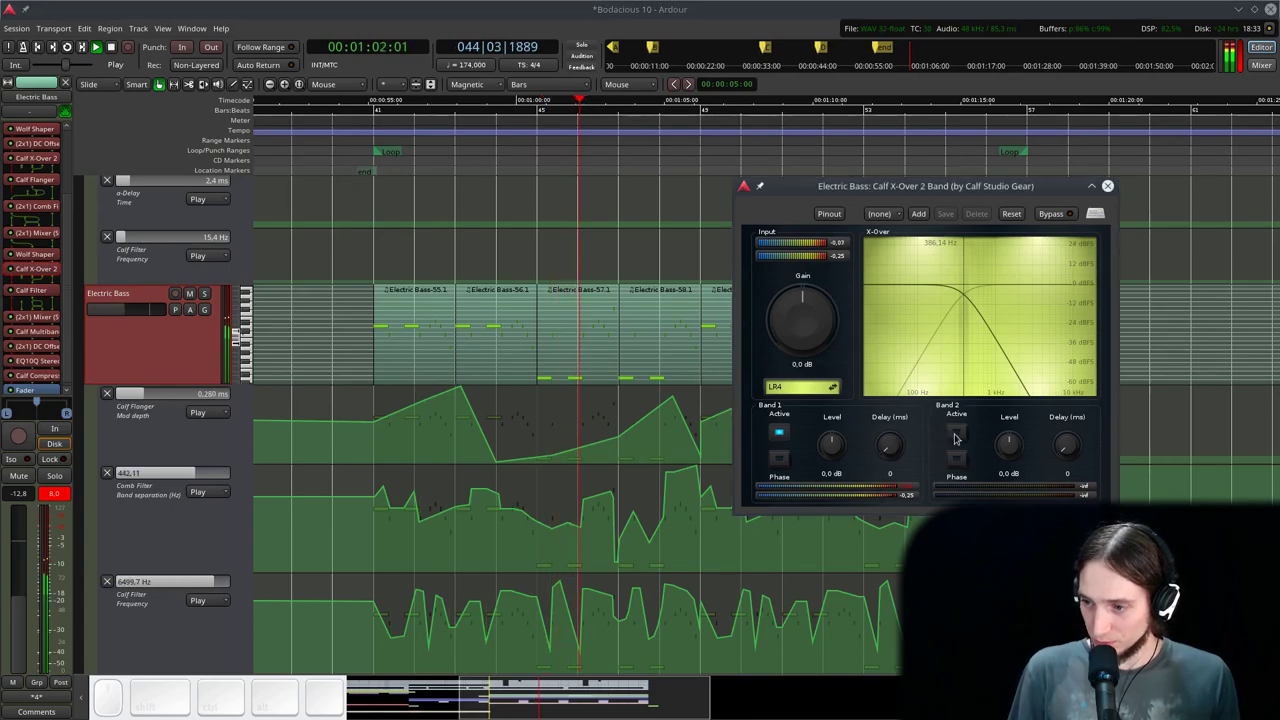
pyautogui.scroll(-3)
pyautogui.scroll(3)
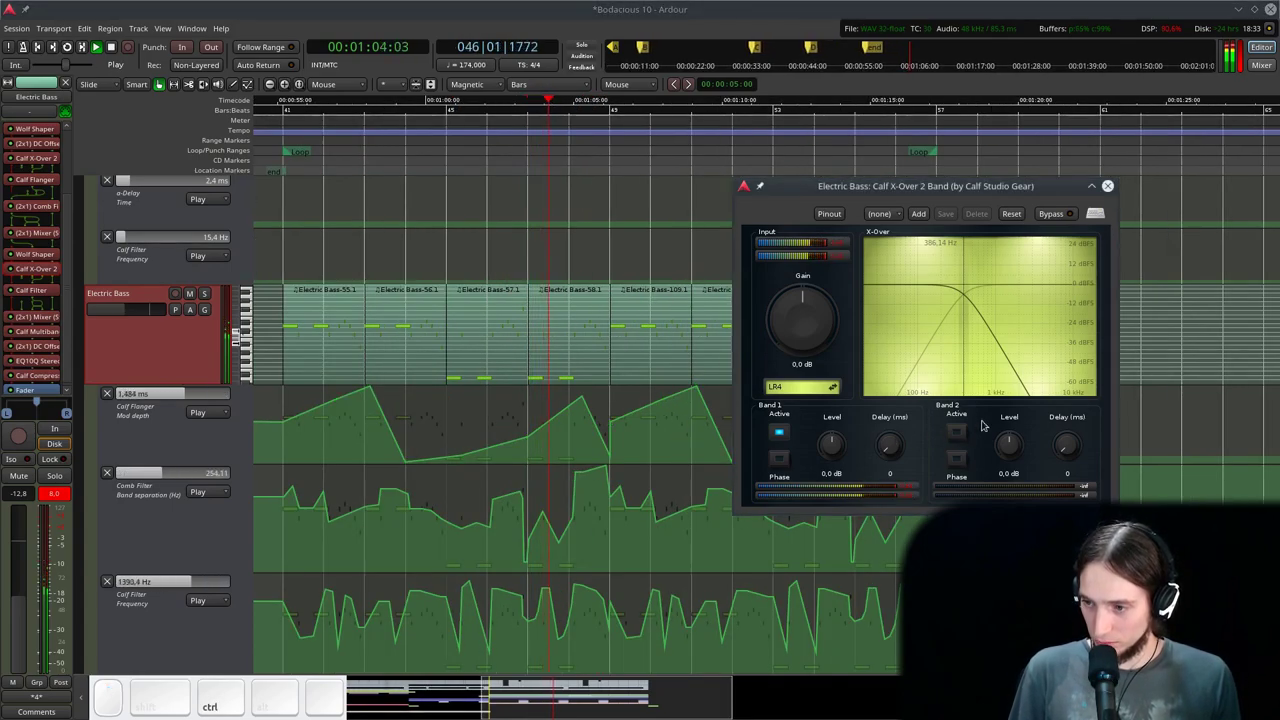
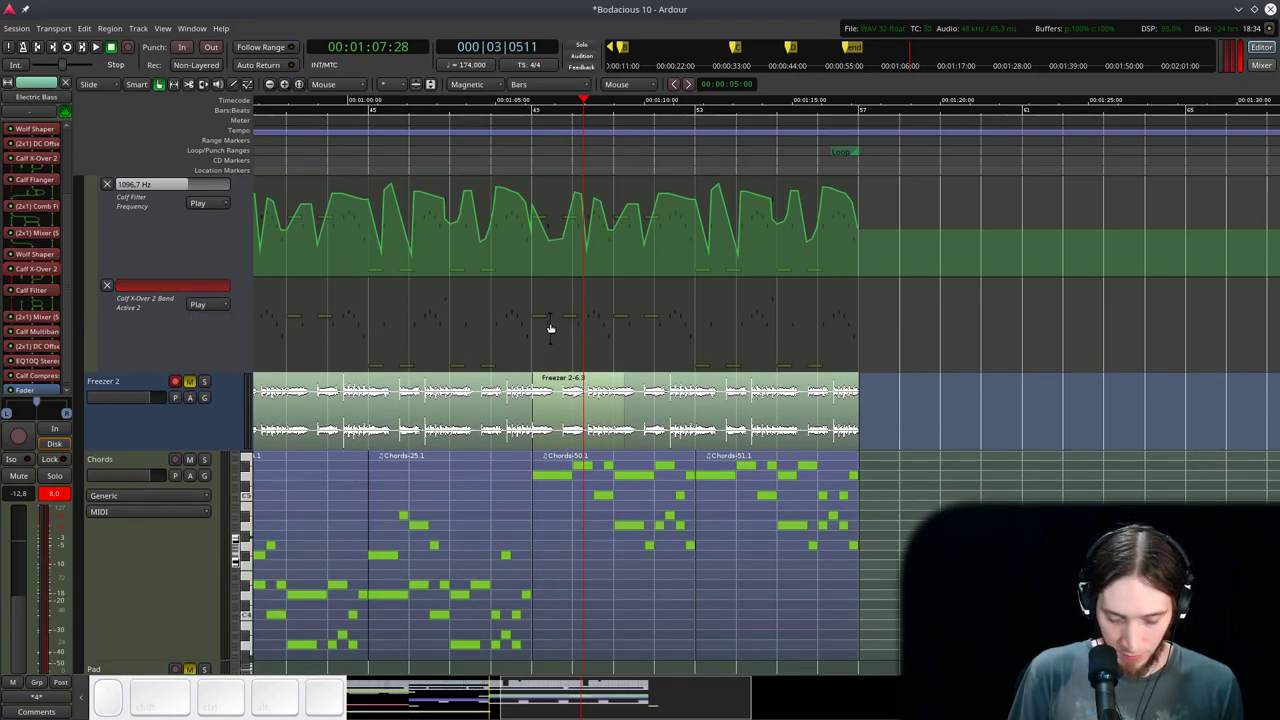
# - Switch snapping to a Beats/4 grid for drawing the Active 2 step automation
pyautogui.press('d')
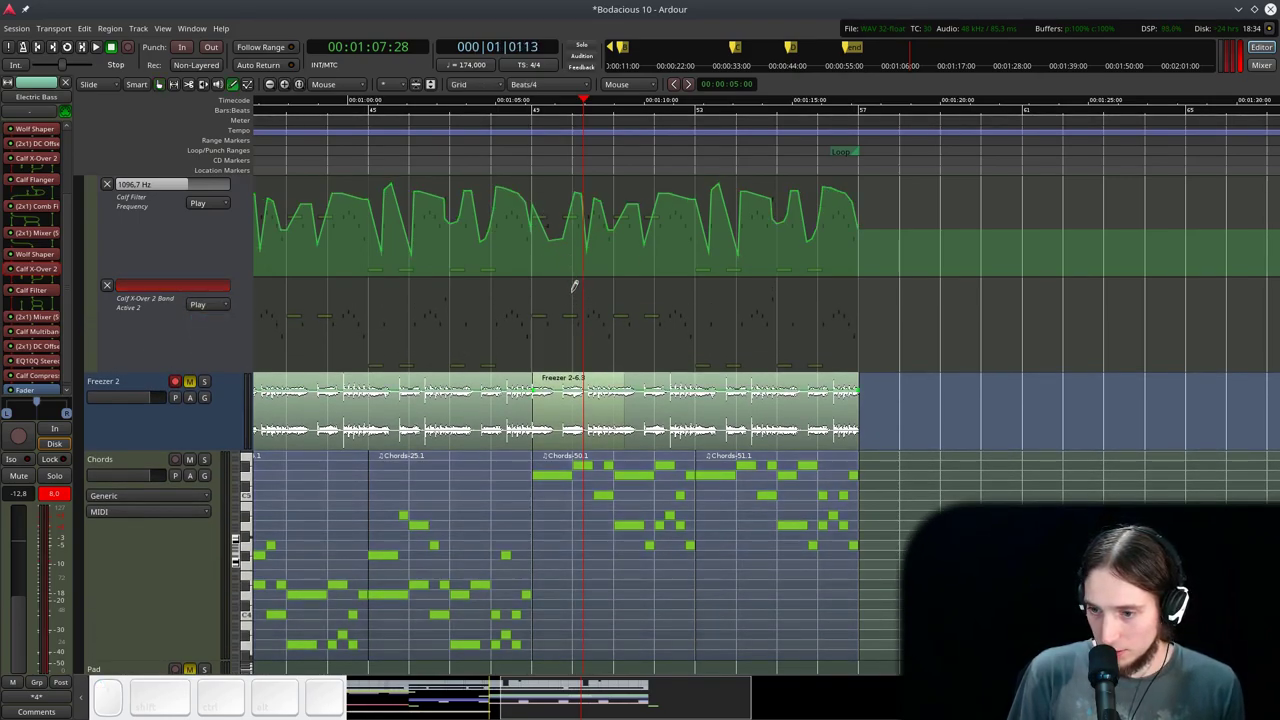
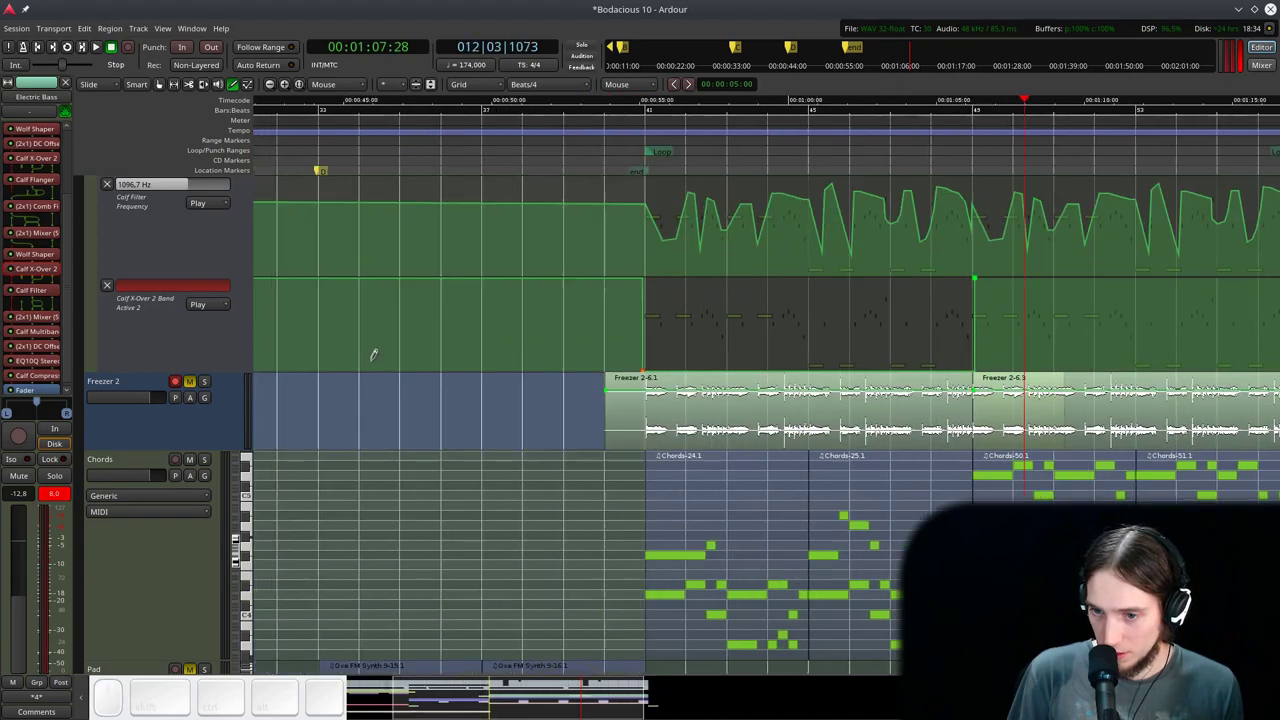
pyautogui.scroll(-3)
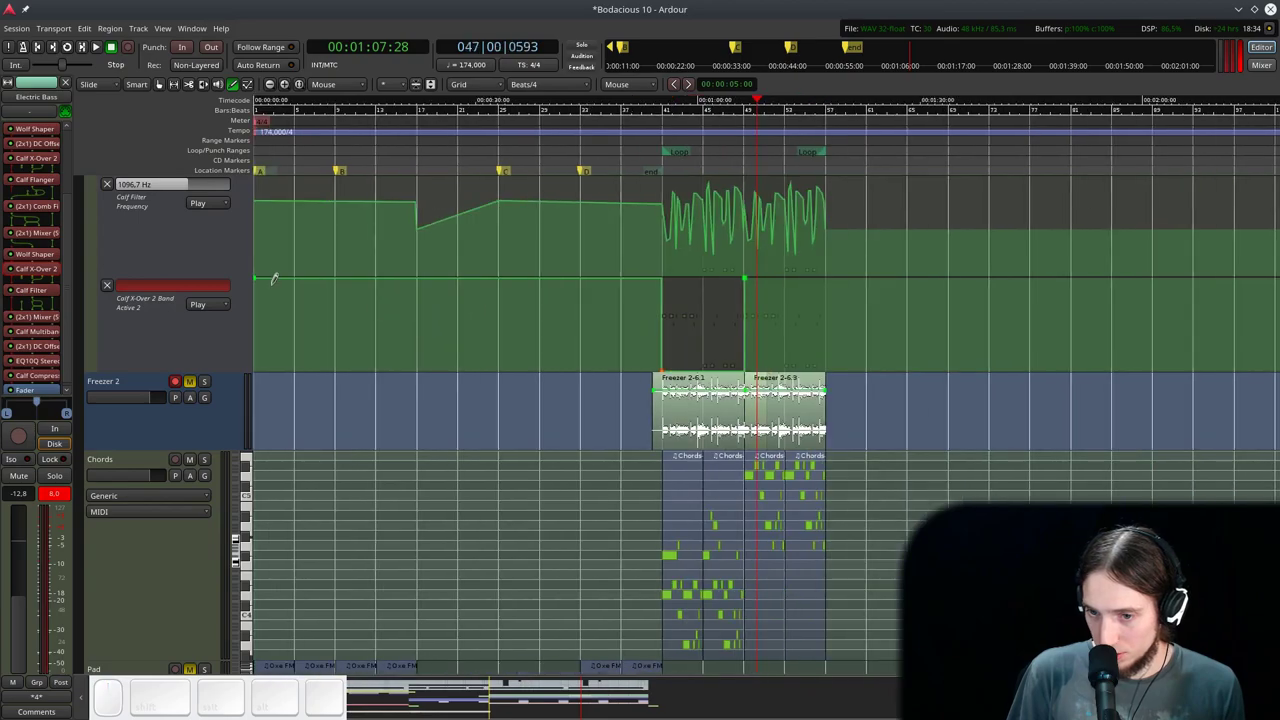
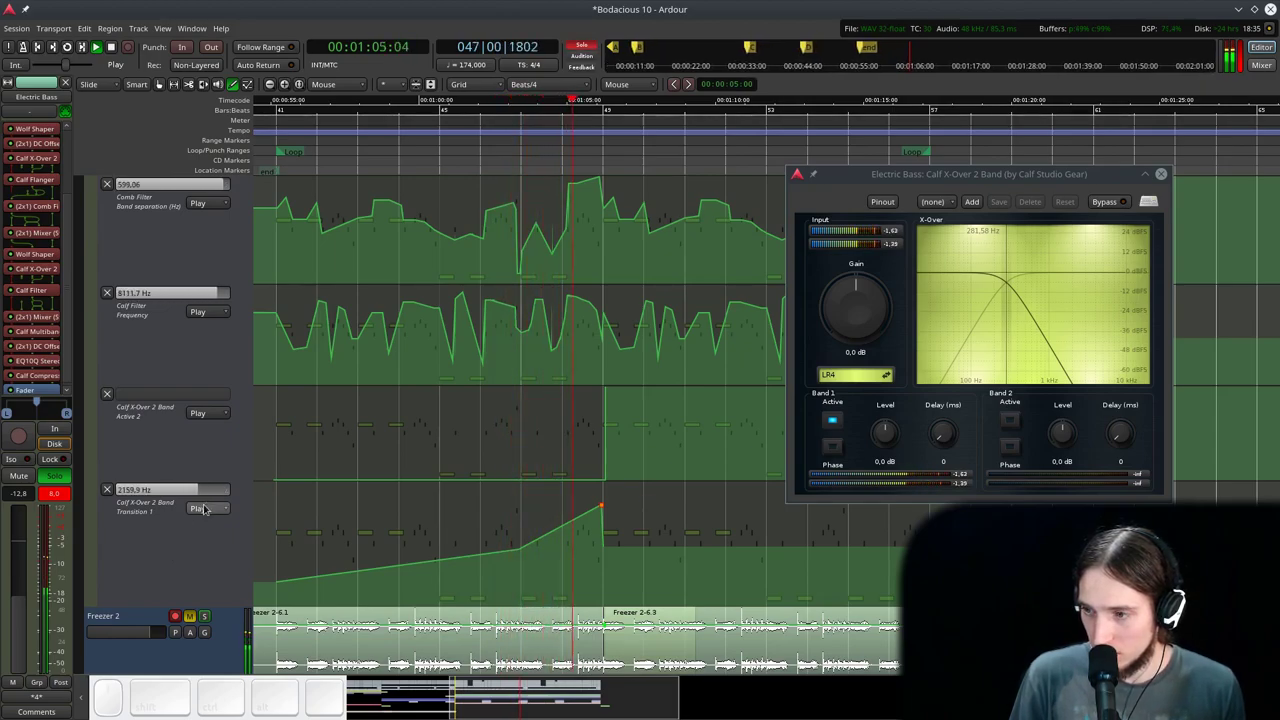
# - Audition the Transition 1 ramp into bar 49, close the duplicate crossover window and set snap back to Bars
pyautogui.press('space')
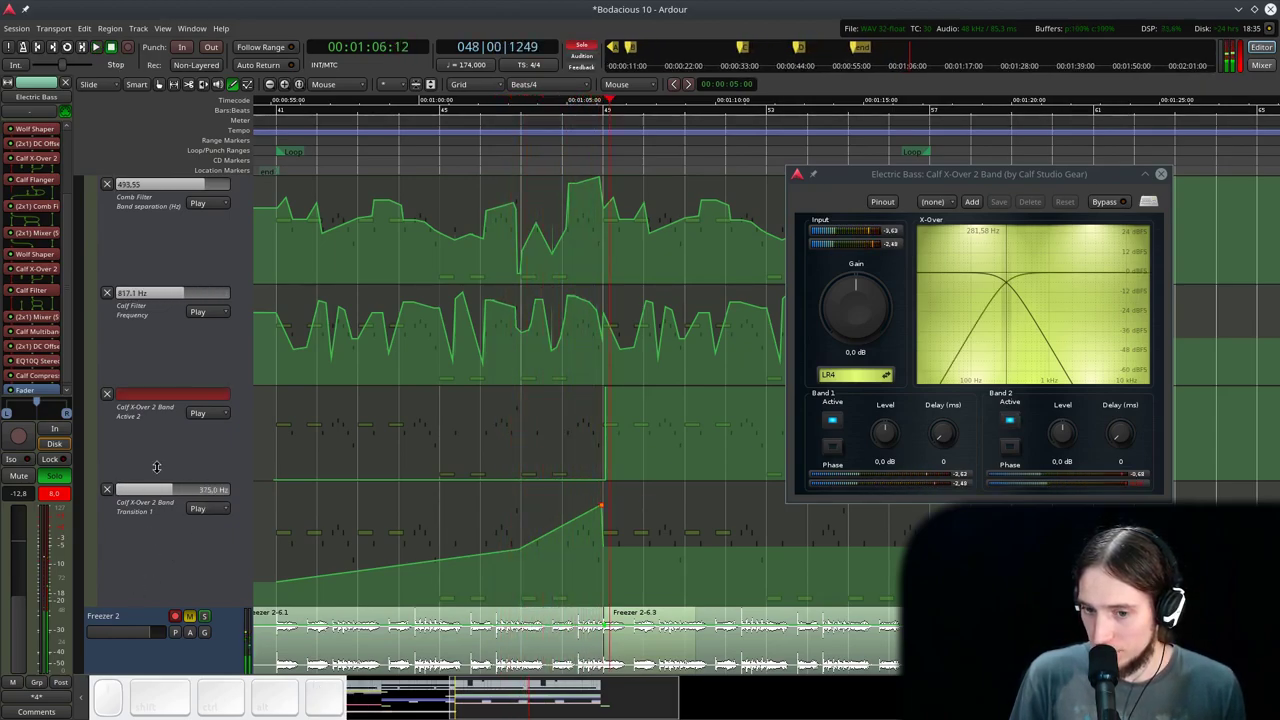
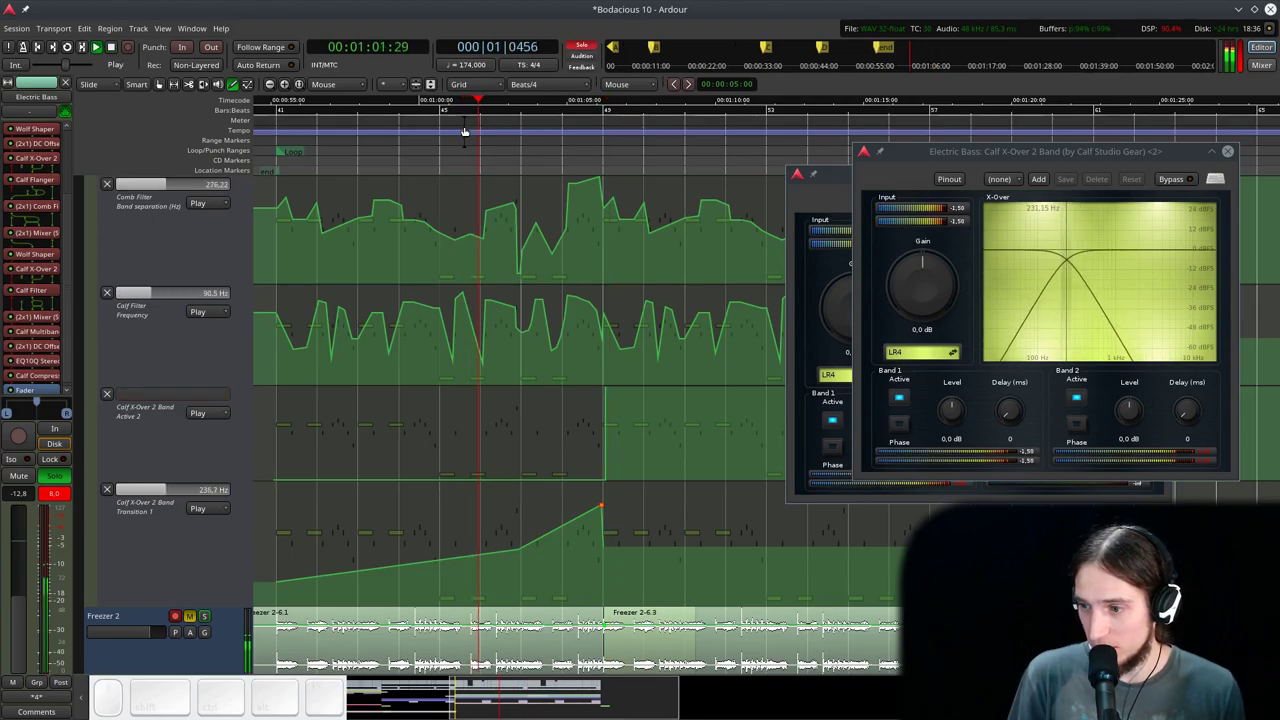
pyautogui.press('space')
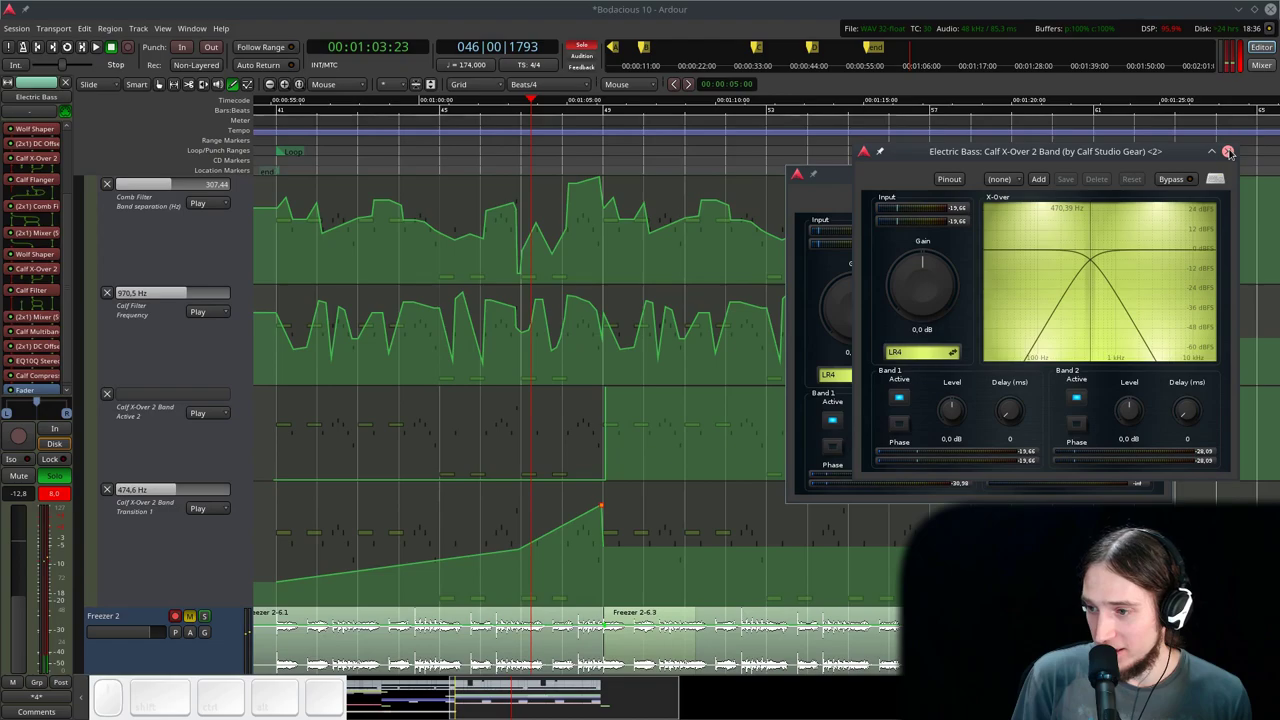
pyautogui.click(1228, 149)
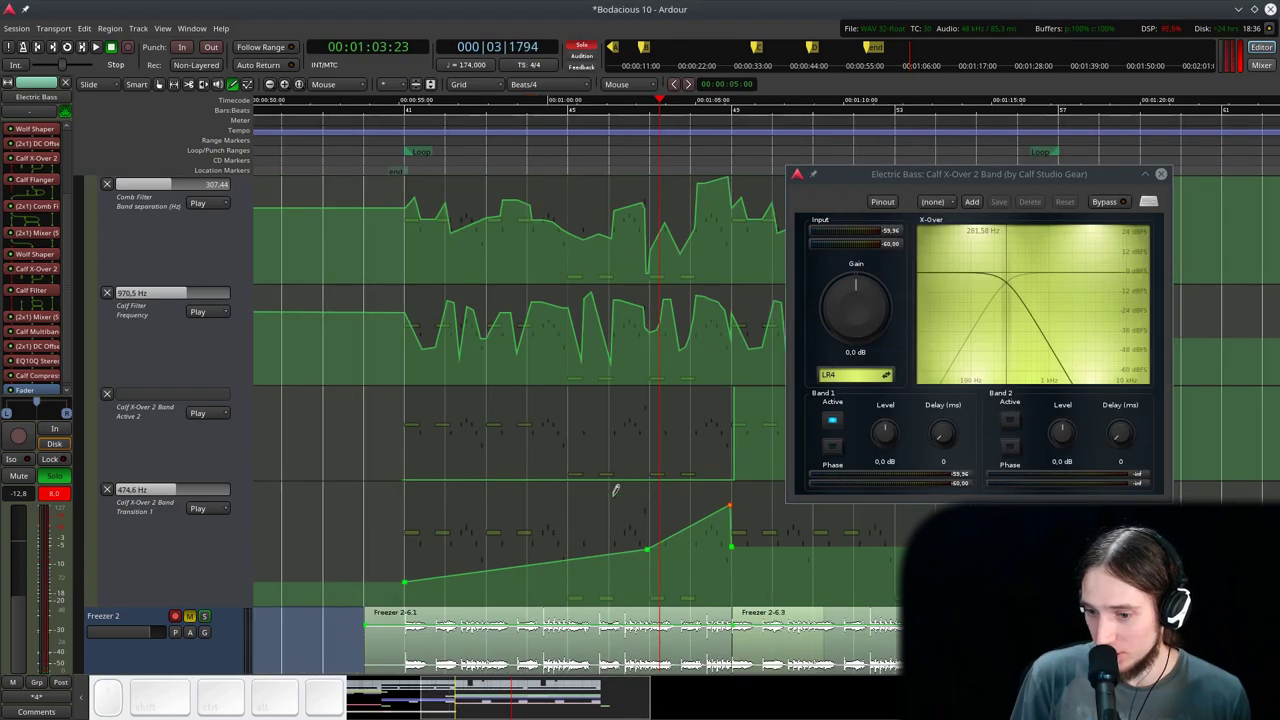
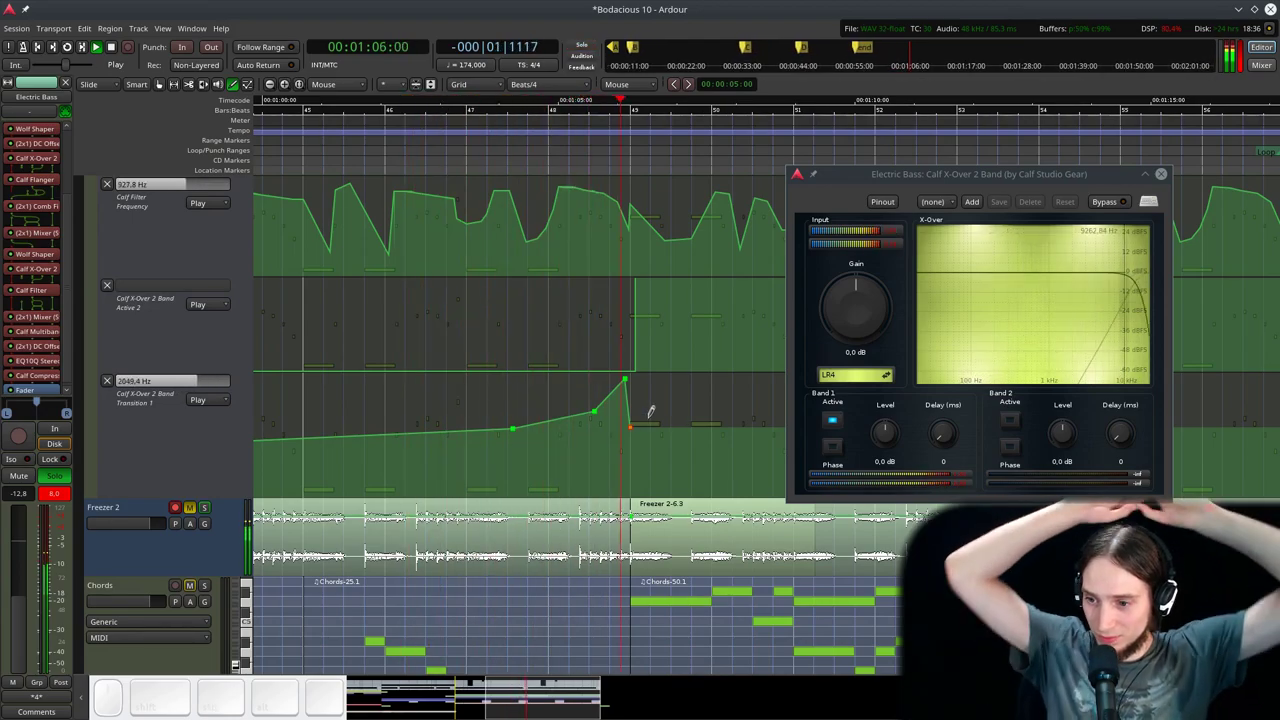
pyautogui.scroll(-3)
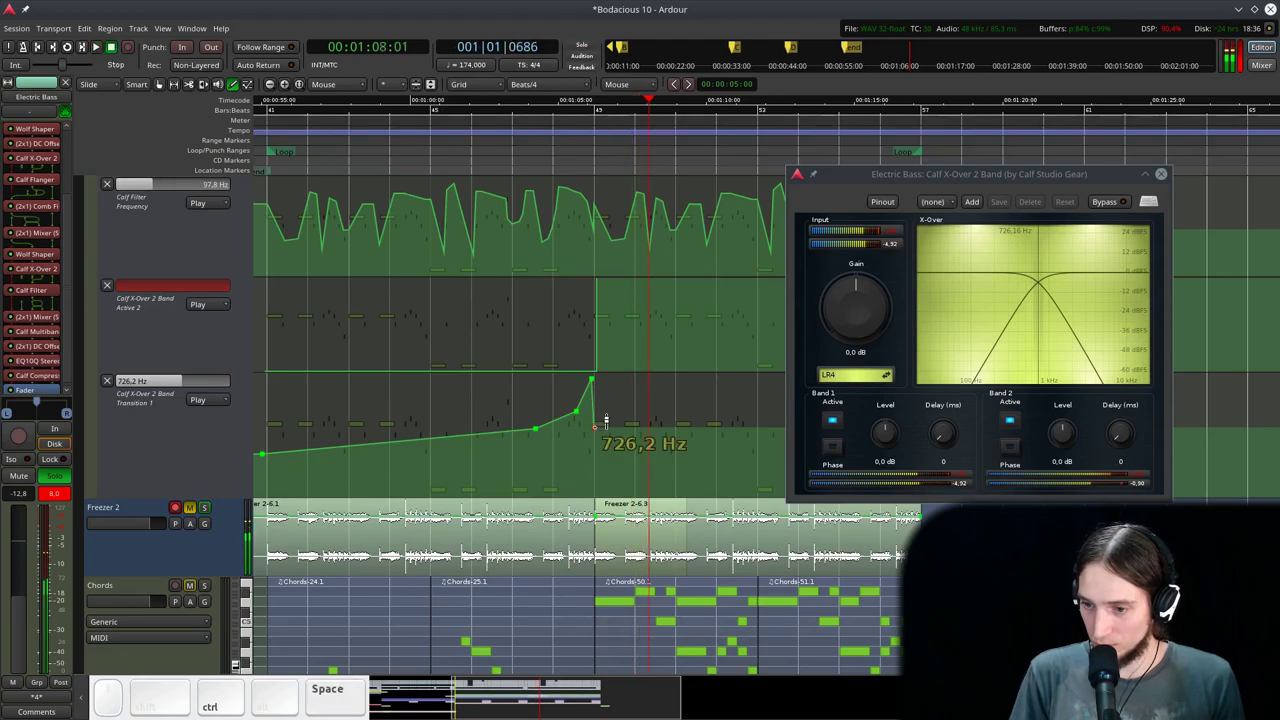
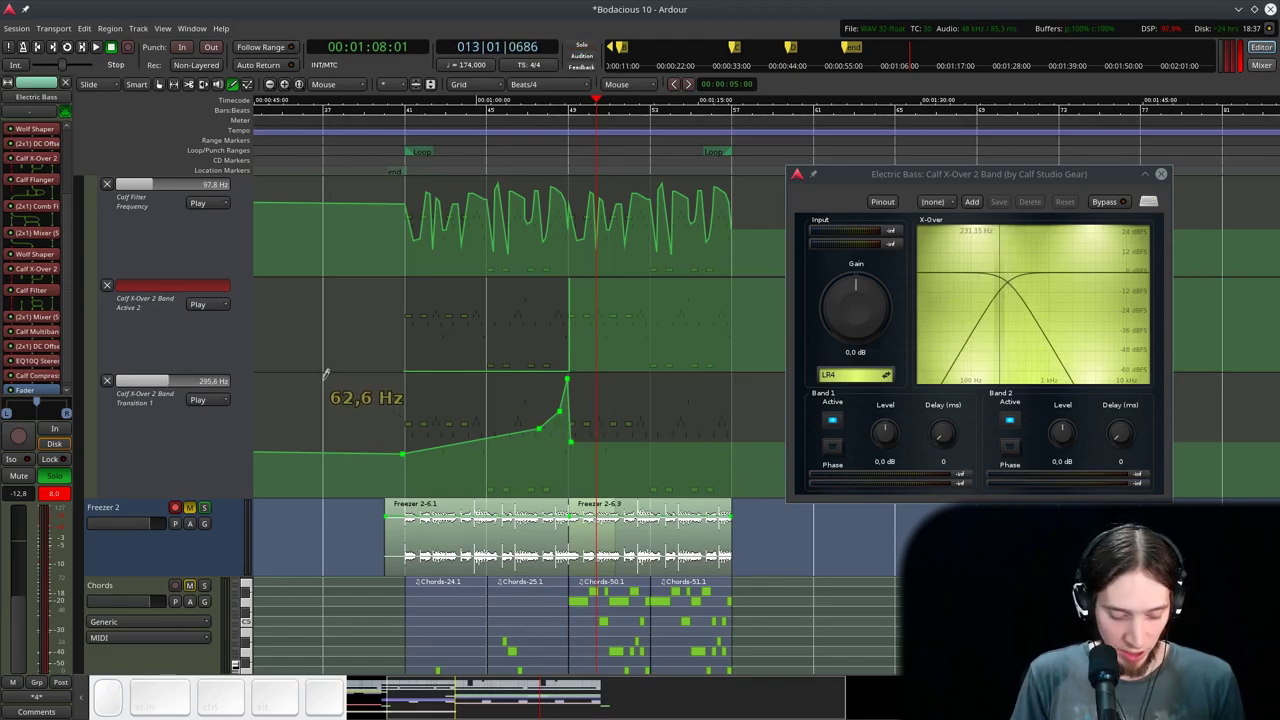
pyautogui.press('g')
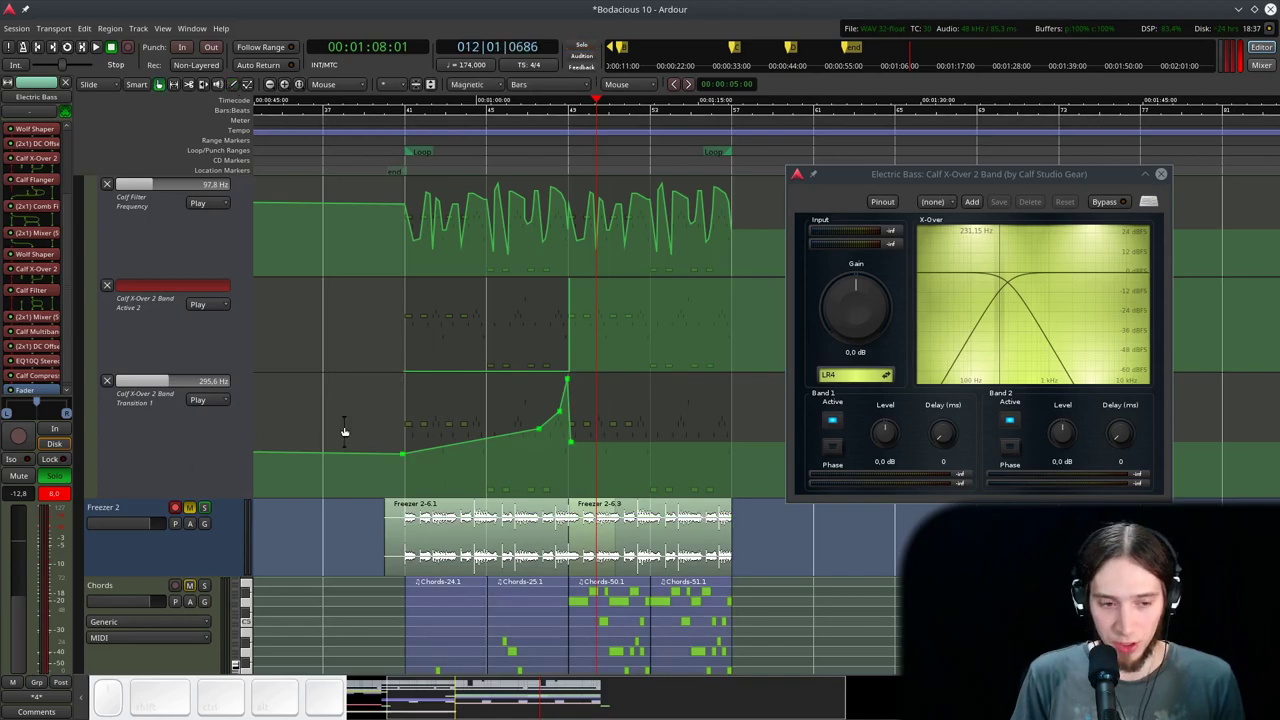
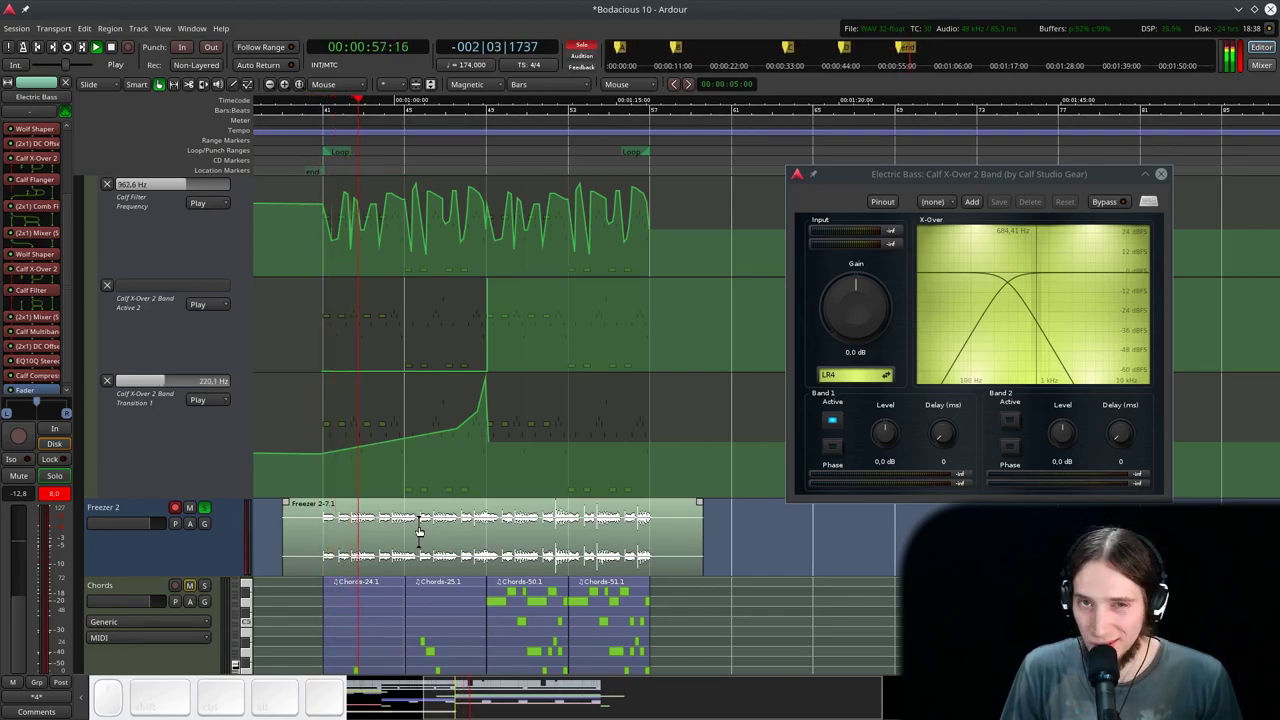
pyautogui.press('space')
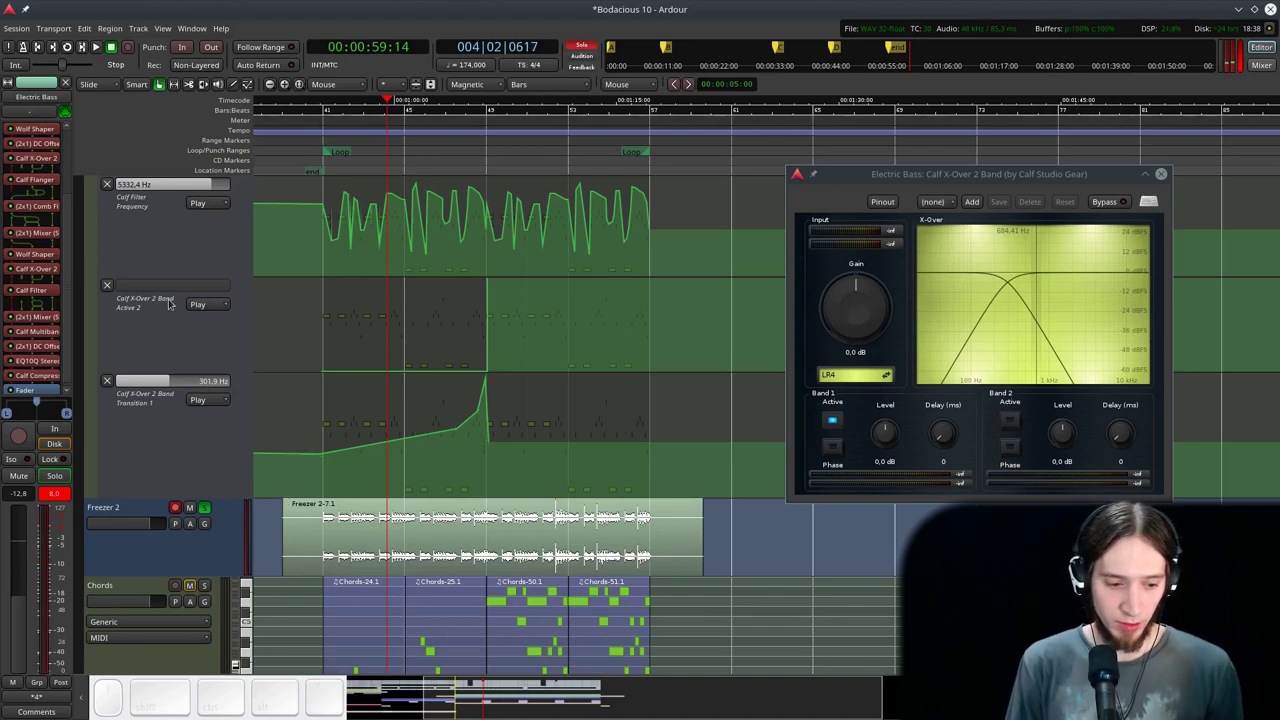
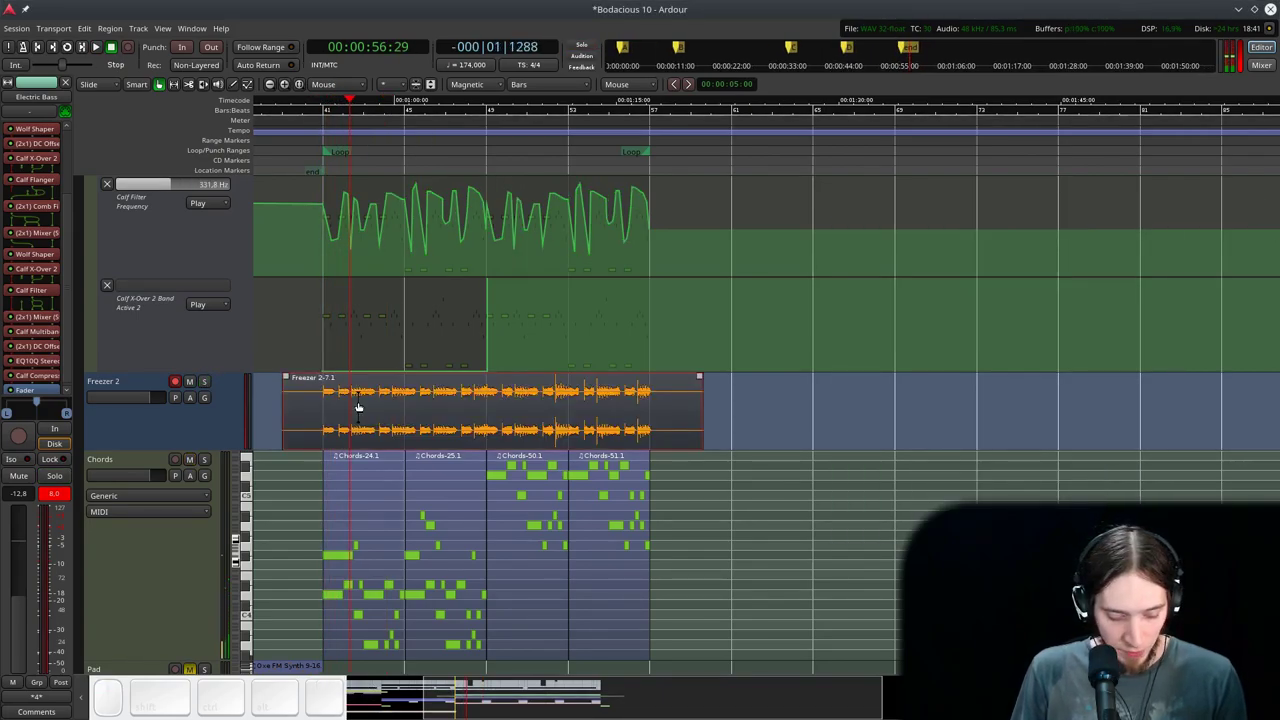
# - Review the Electric Bass effect automation lanes, auditioning the flanger-depth points across bars 41–52
pyautogui.rightClick(357, 405)
pyautogui.scroll(3)
pyautogui.rightClick(159, 293)
pyautogui.moveTo(133, 260); pyautogui.dragTo(196, 320)
pyautogui.rightClick(165, 258)
pyautogui.click(170, 541)
pyautogui.click(315, 129)
pyautogui.press('space')
pyautogui.click(203, 198)
pyautogui.click(203, 198)
pyautogui.press('space')
pyautogui.click(283, 138)
# - Set snapping back to Grid mode with Beats/4 spacing
pyautogui.scroll(3)
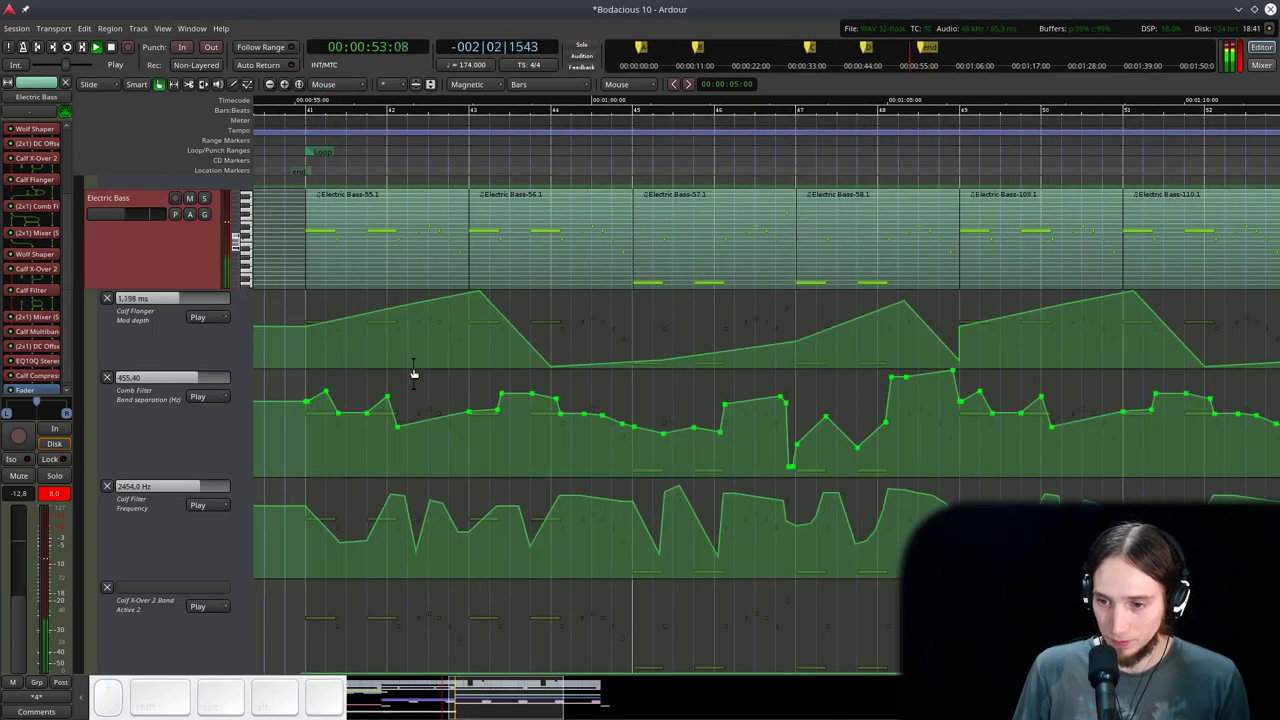
pyautogui.scroll(-3)
pyautogui.scroll(3)
pyautogui.press('d')
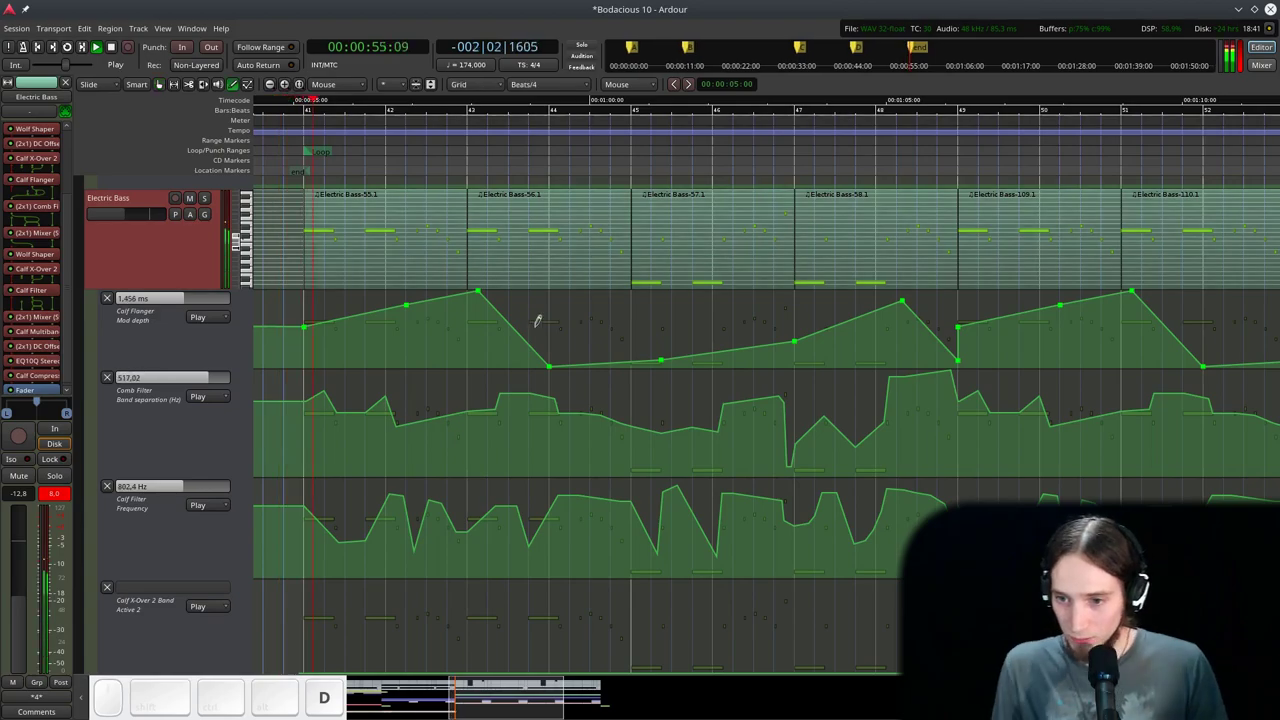
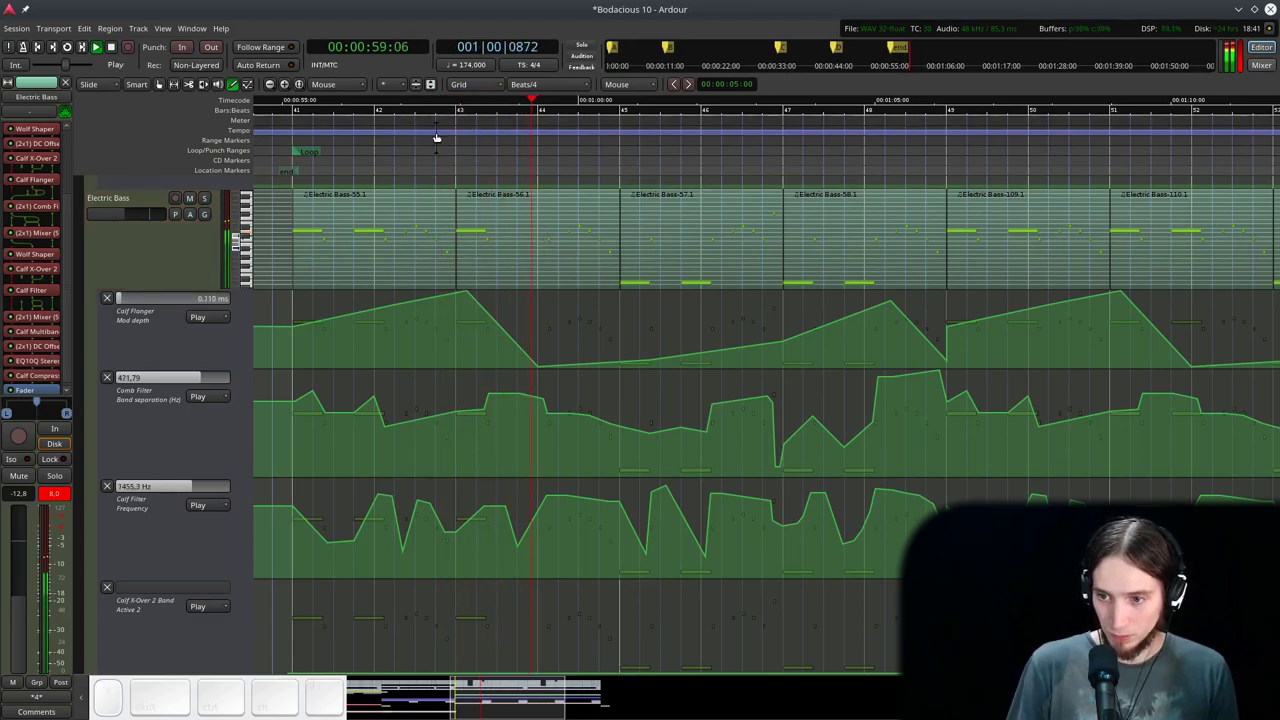
# - Zoom out over the Electric Bass regions and restart the transport from the session start
pyautogui.scroll(-3)
pyautogui.scroll(3)
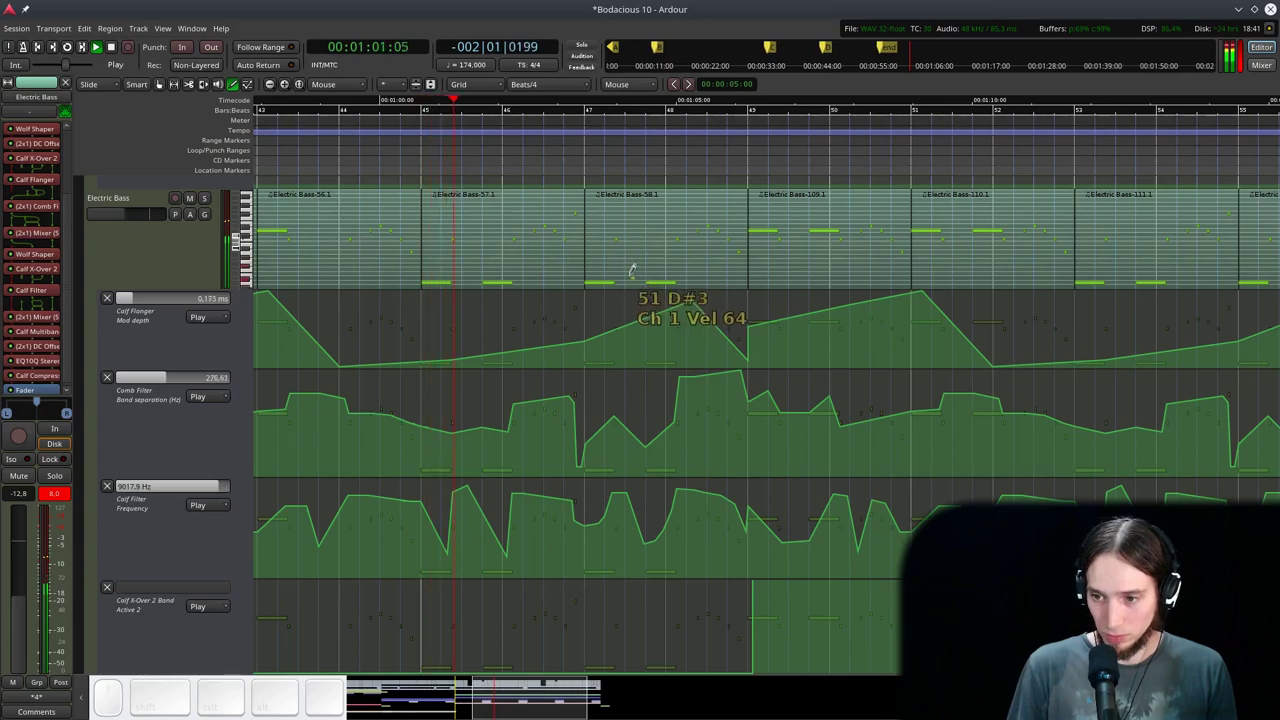
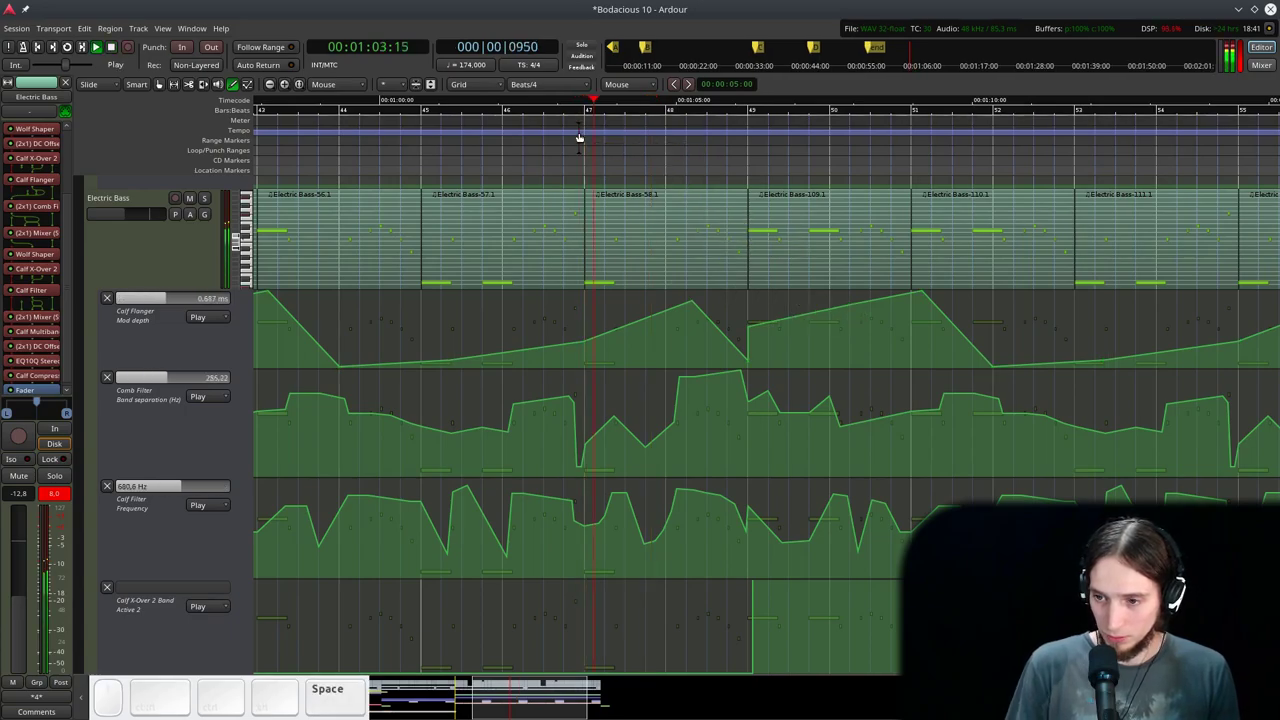
pyautogui.scroll(-3)
pyautogui.scroll(3)
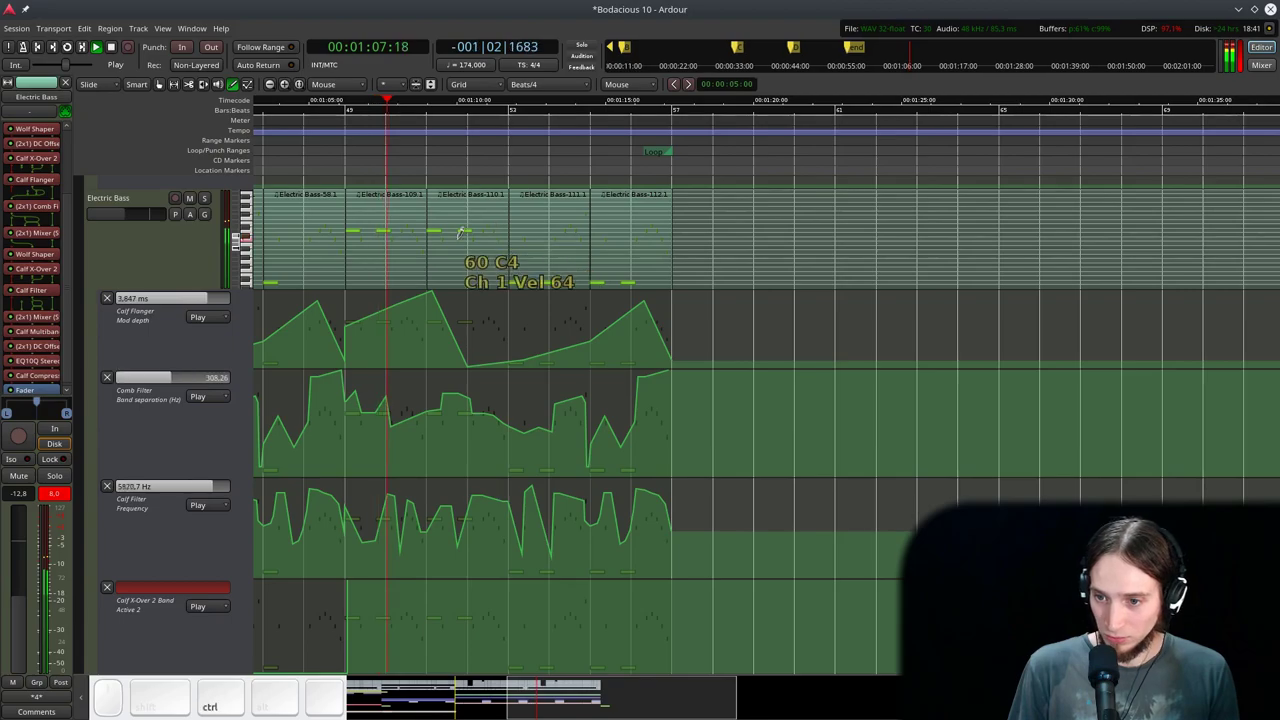
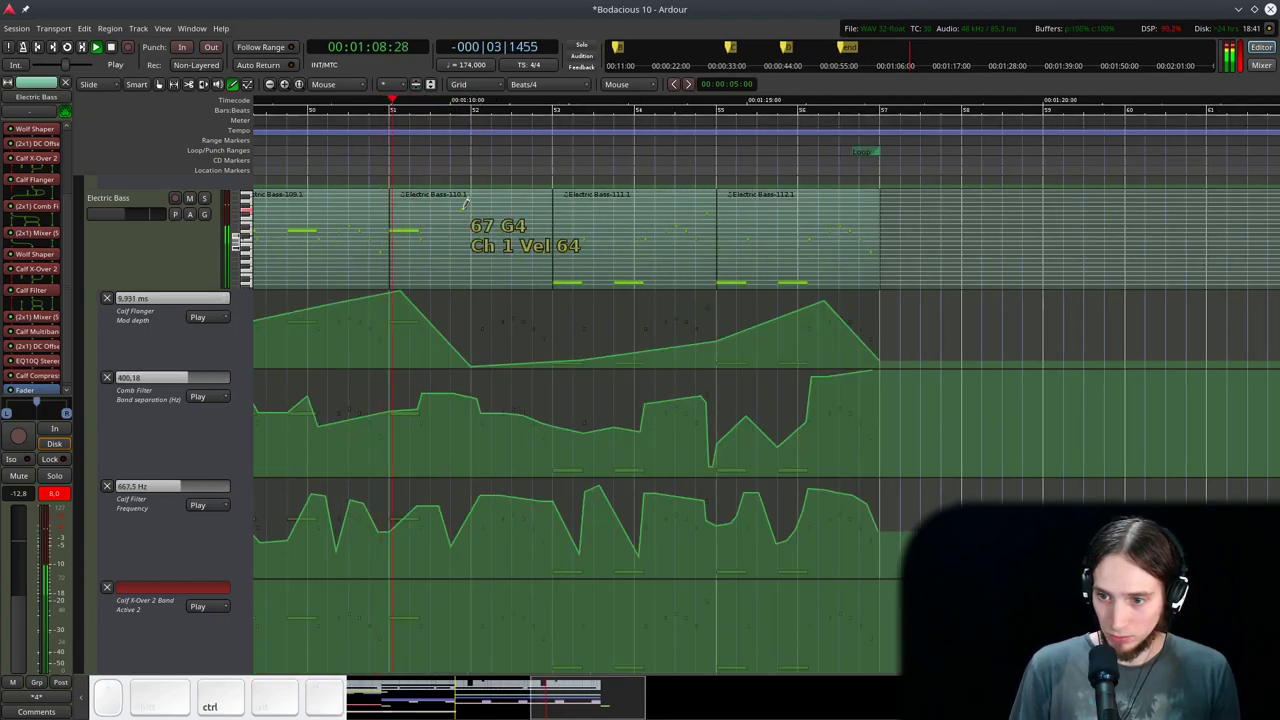
pyautogui.click(794, 282)
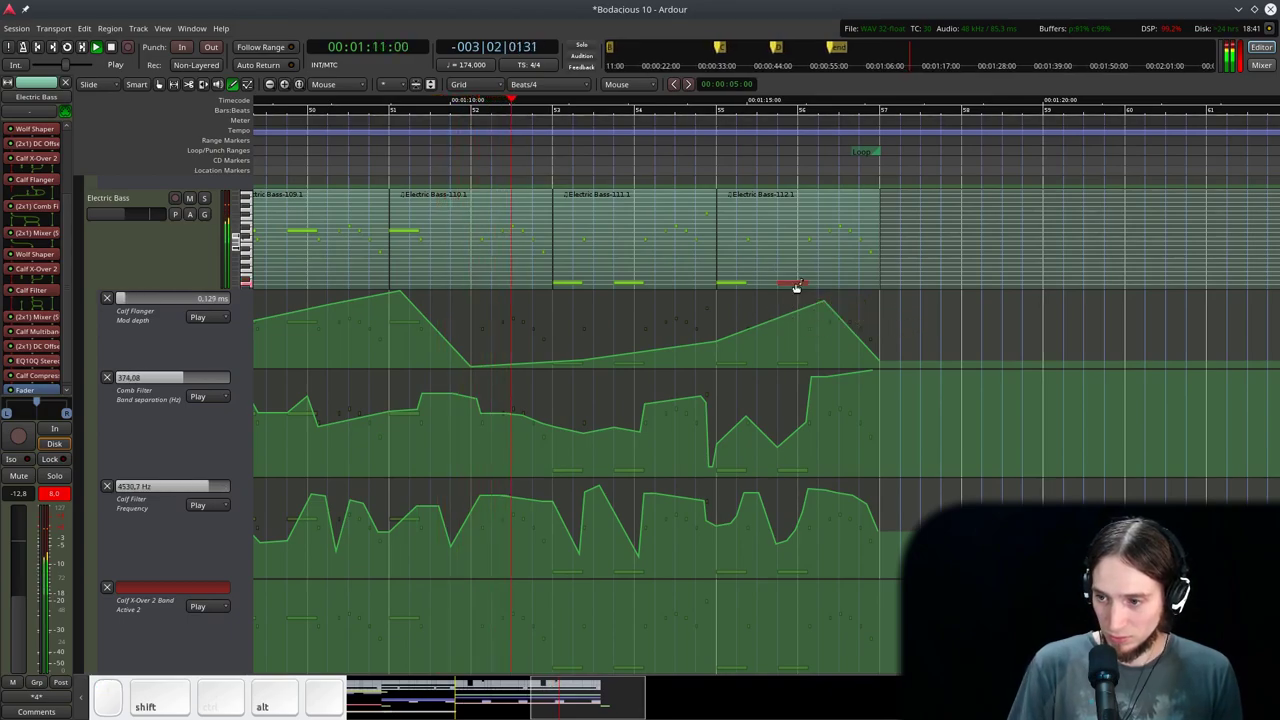
pyautogui.press('shift+alt+Up')
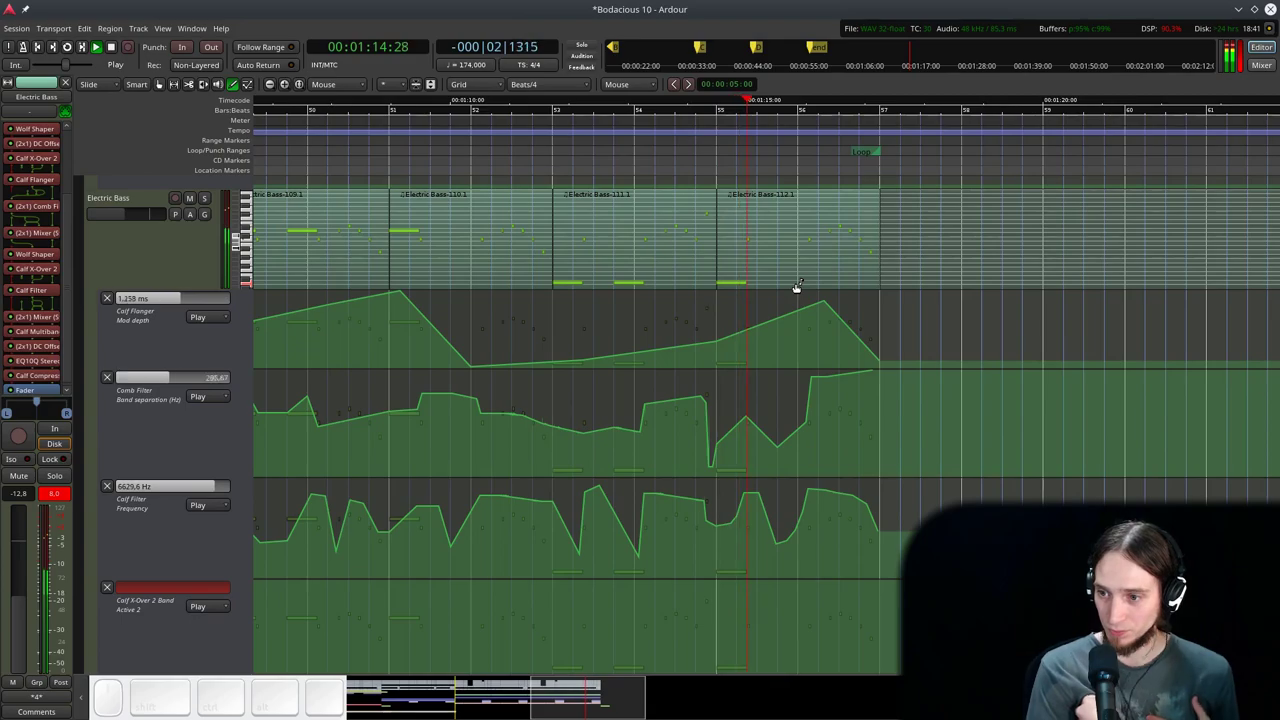
pyautogui.scroll(-3)
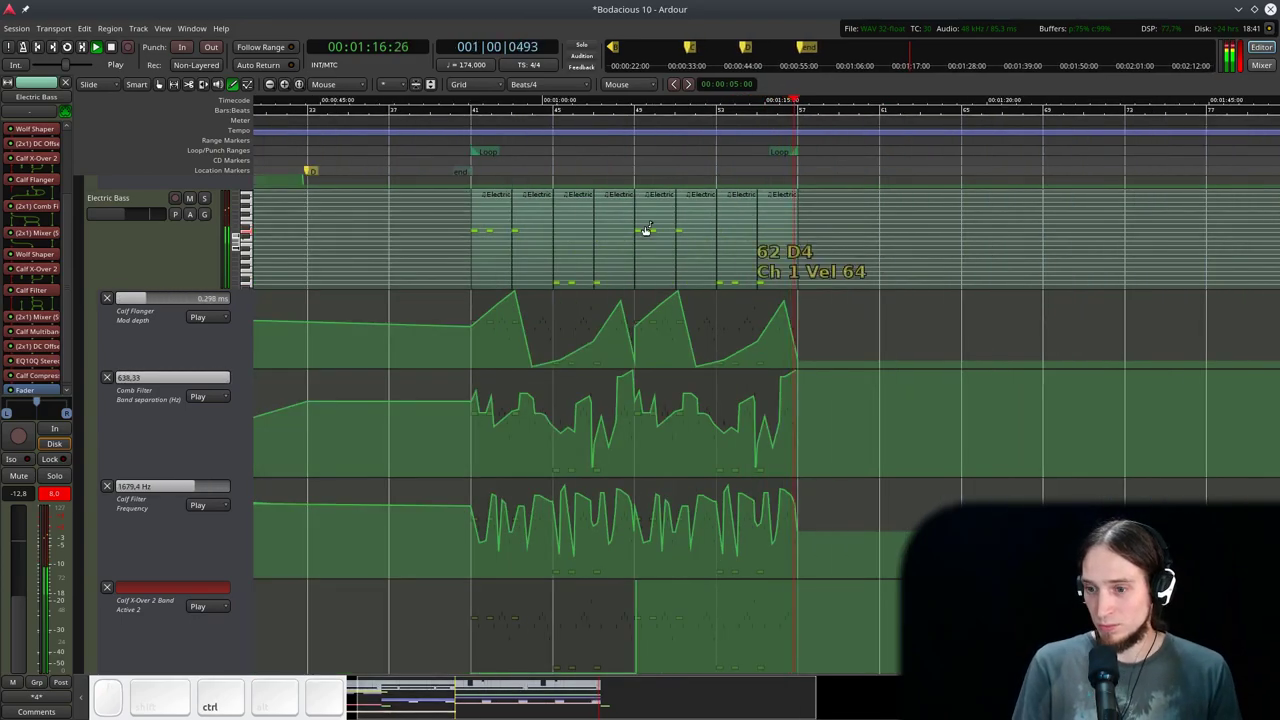
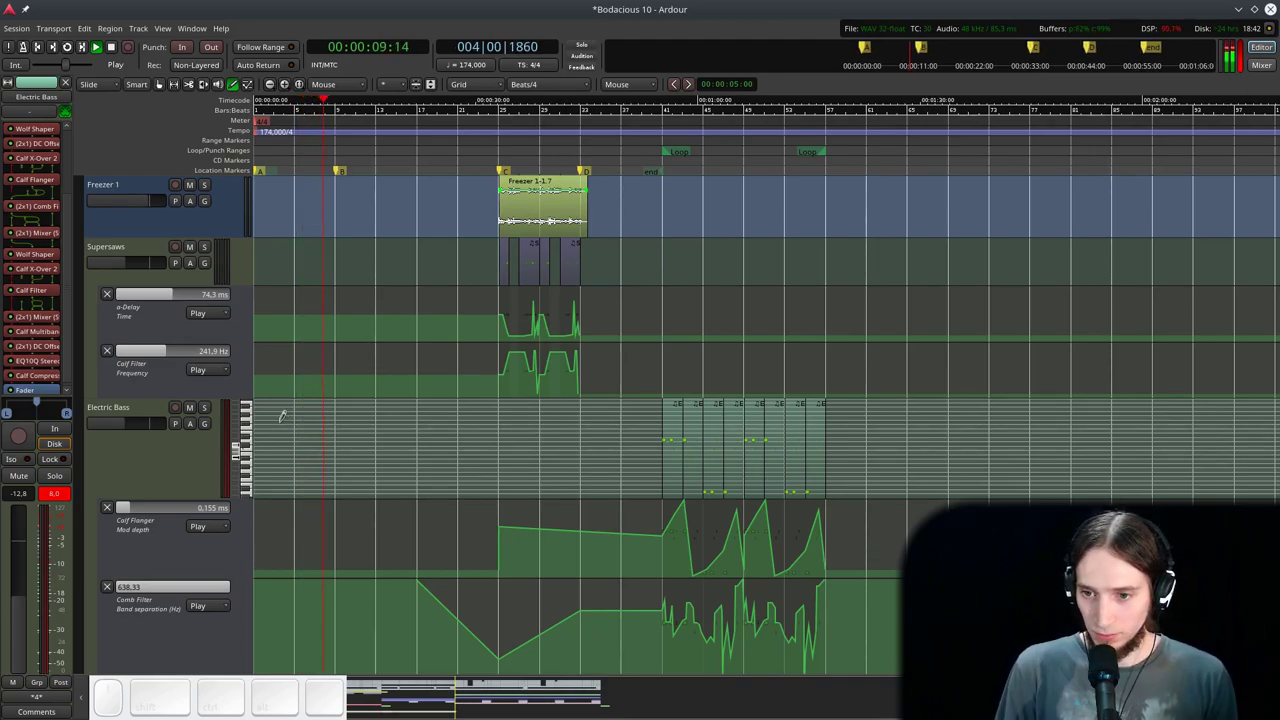
pyautogui.scroll(3)
pyautogui.scroll(-3)
pyautogui.scroll(3)
pyautogui.scroll(3)
pyautogui.scroll(-3)
pyautogui.scroll(3)
pyautogui.scroll(3)
pyautogui.press('space')
pyautogui.scroll(-3)
pyautogui.scroll(-3)
pyautogui.scroll(-3)
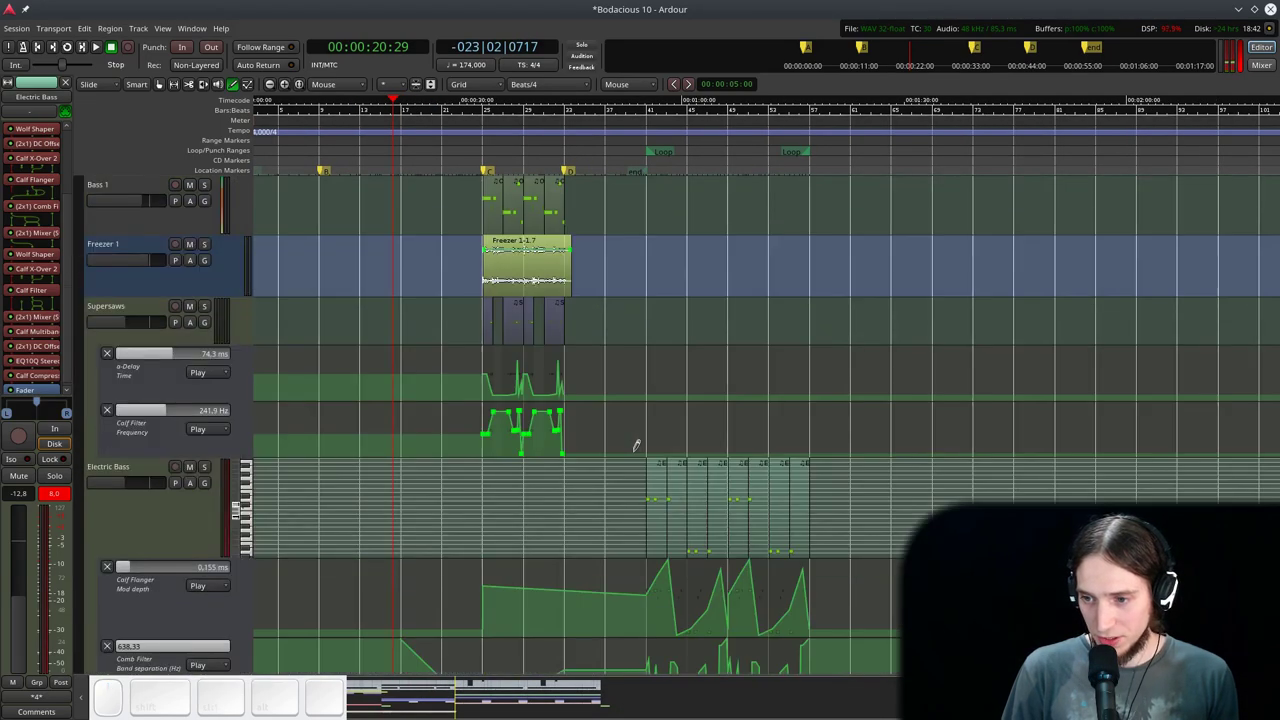
pyautogui.scroll(-3)
pyautogui.scroll(3)
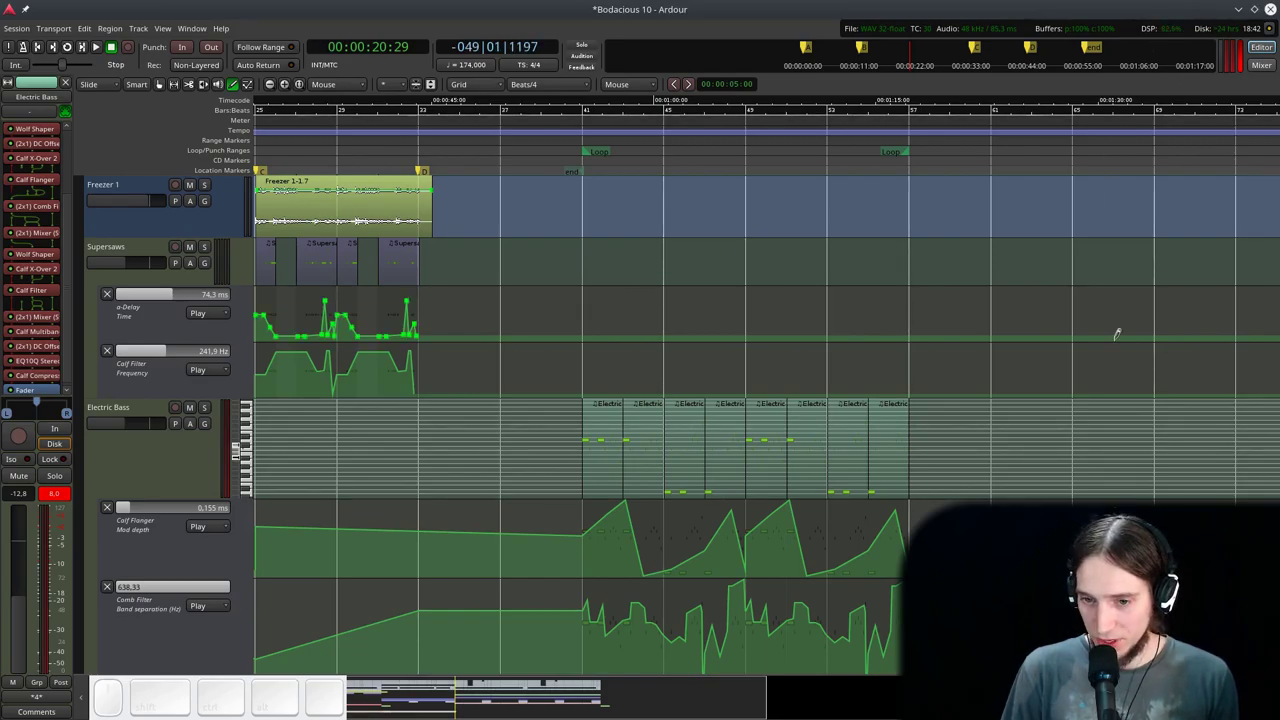
pyautogui.scroll(3)
pyautogui.scroll(-3)
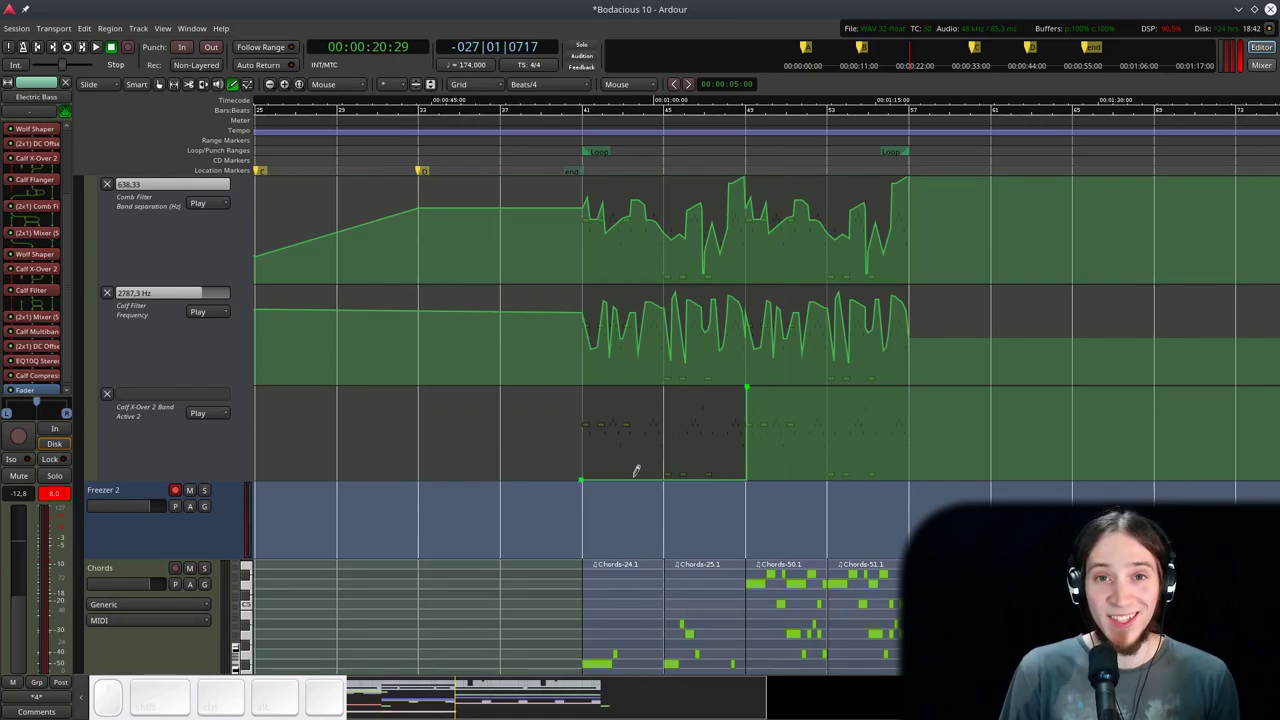
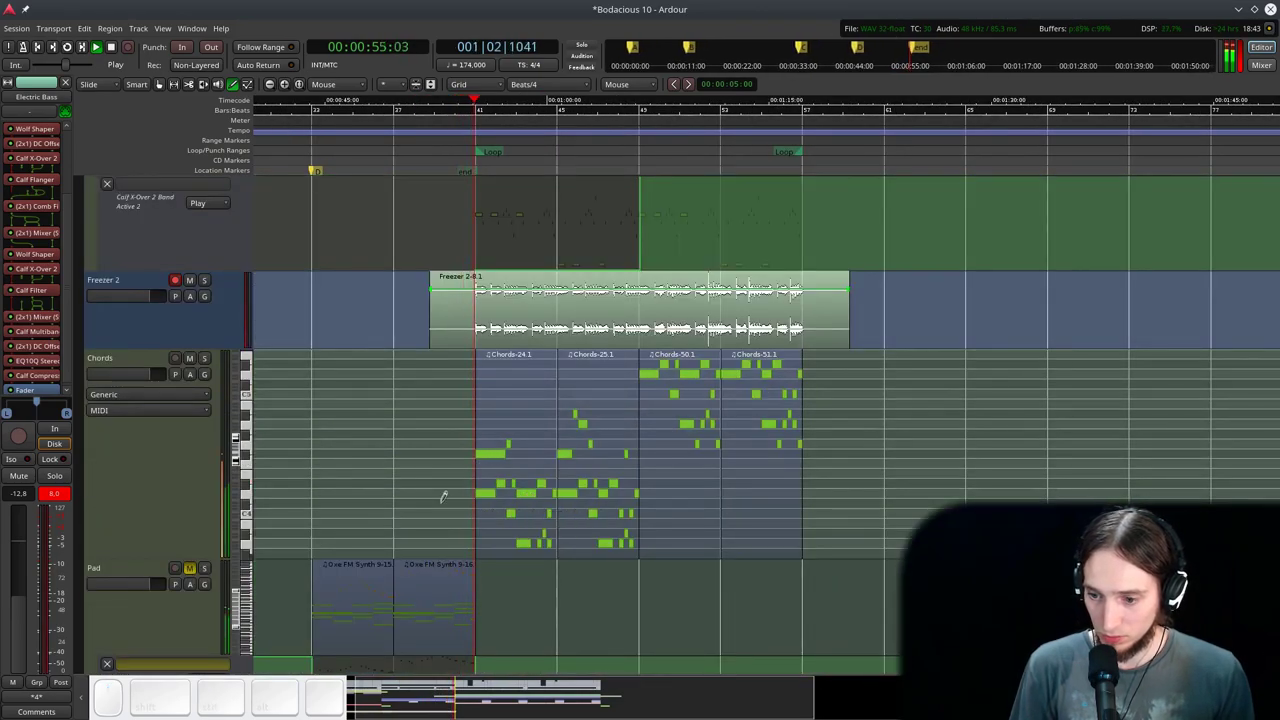
# - Scroll down through the tracks reviewing each one's regions and automation
pyautogui.scroll(-3)
pyautogui.scroll(3)
pyautogui.scroll(-3)
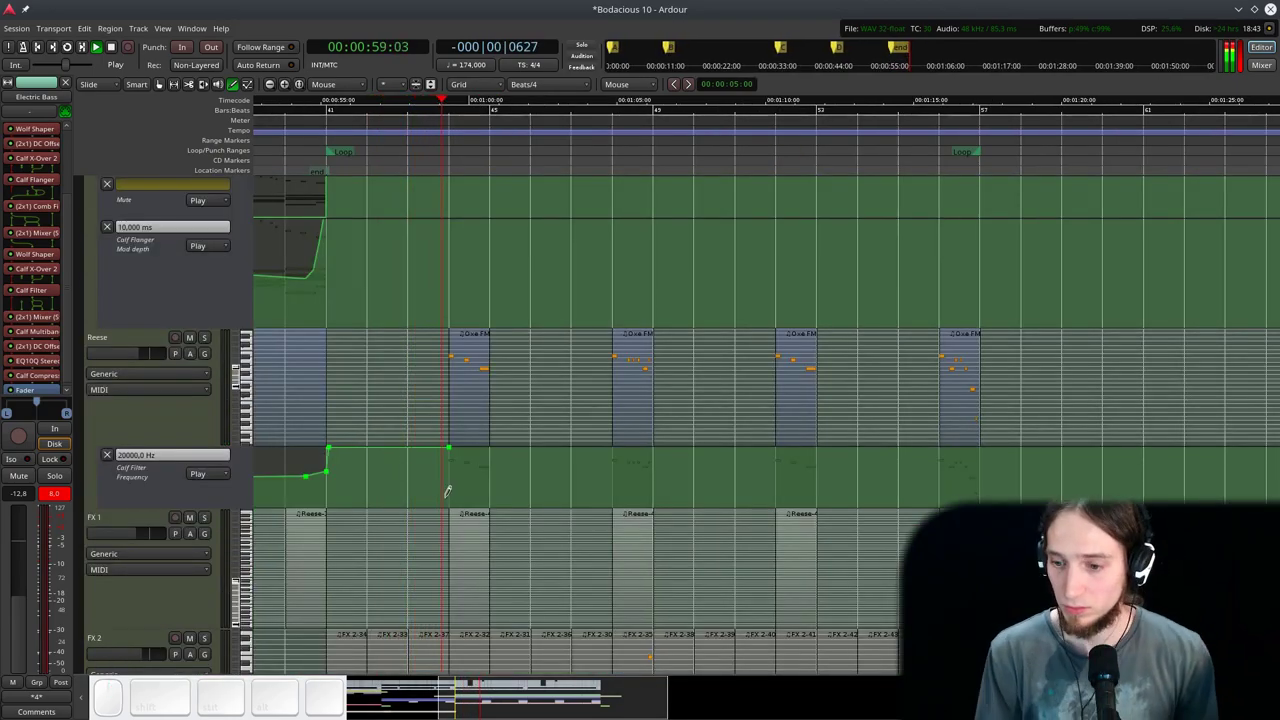
pyautogui.scroll(-3)
pyautogui.scroll(-3)
pyautogui.scroll(3)
pyautogui.scroll(-3)
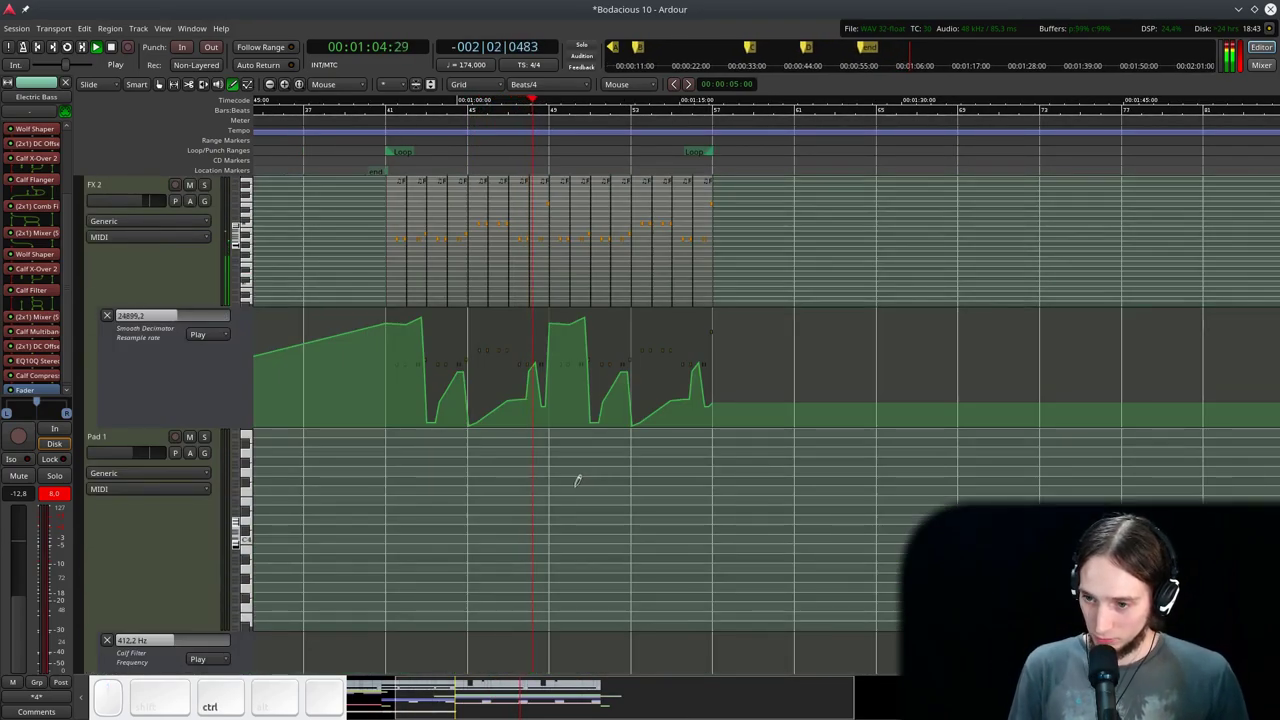
pyautogui.scroll(3)
pyautogui.scroll(-3)
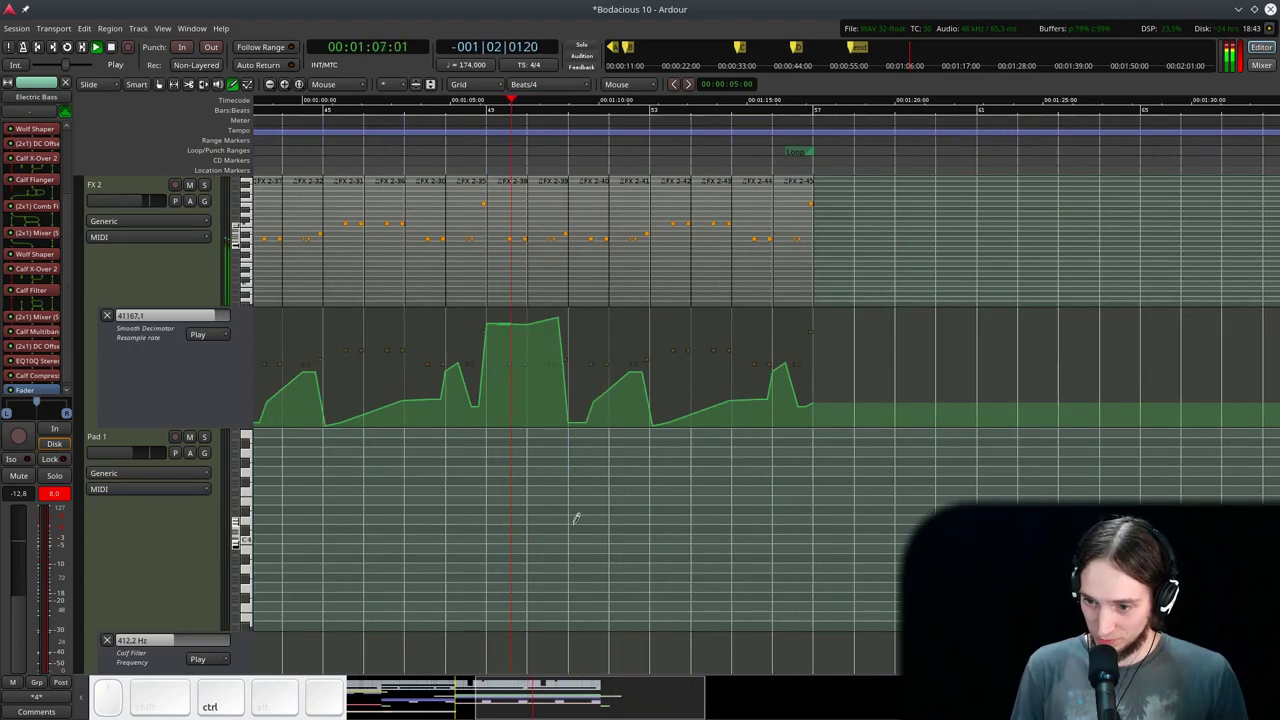
pyautogui.scroll(3)
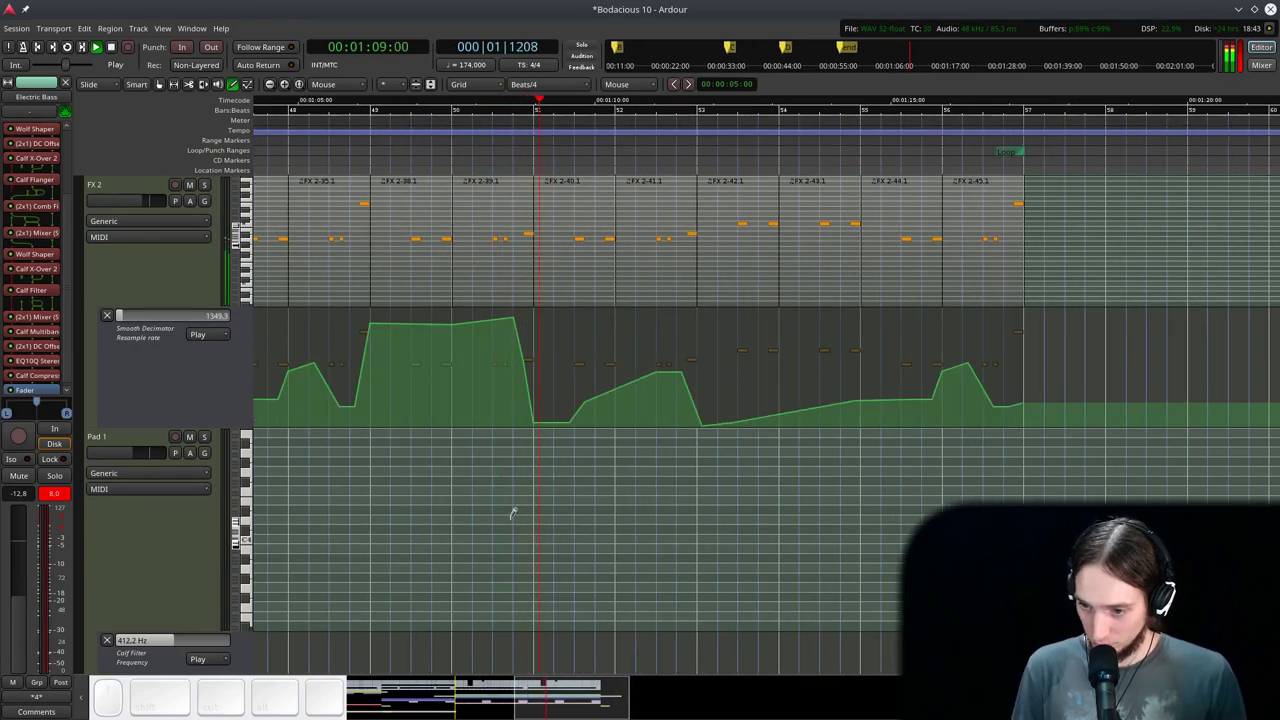
pyautogui.scroll(-3)
pyautogui.scroll(3)
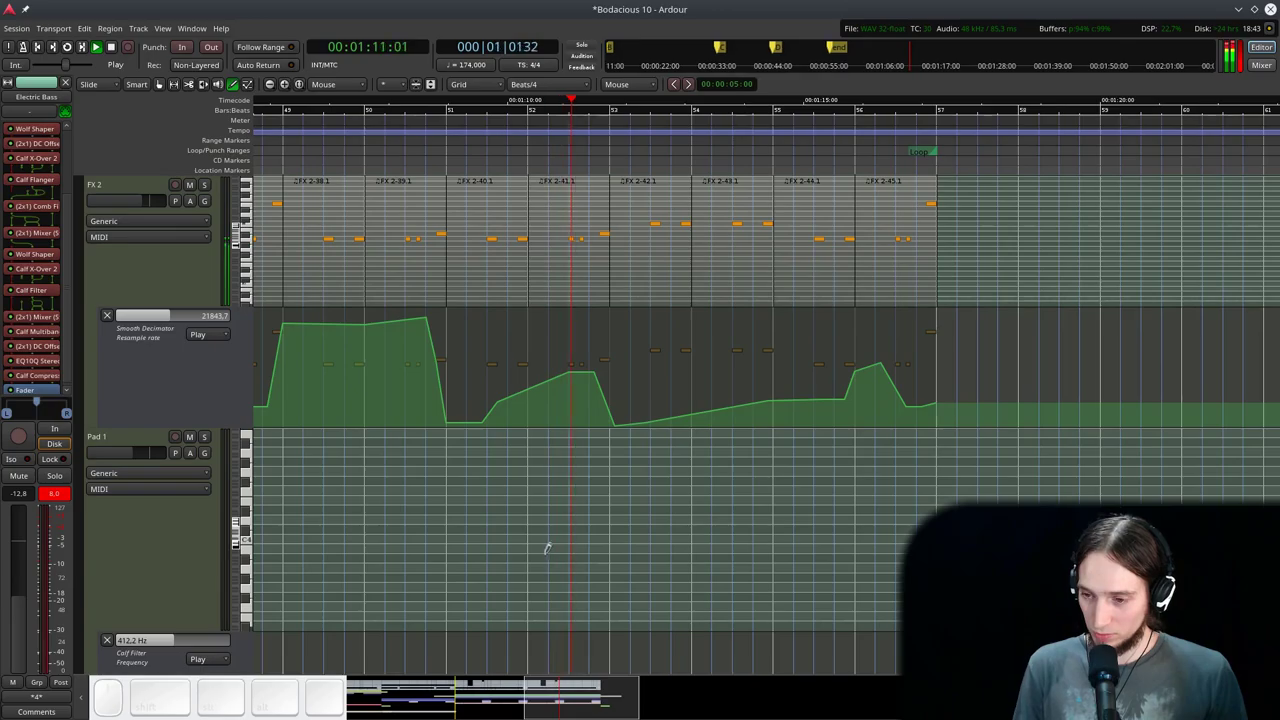
pyautogui.scroll(-3)
pyautogui.scroll(3)
pyautogui.scroll(3)
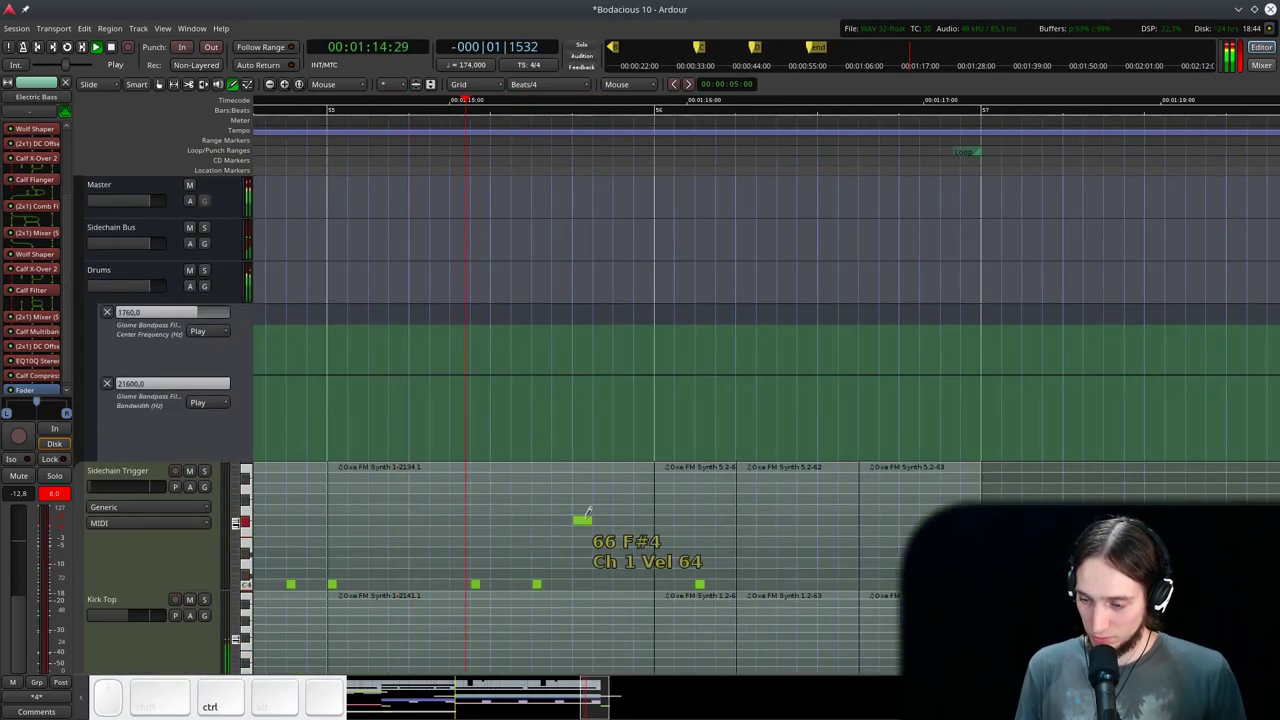
# - Continue the review down to the Bus 2 and Audio tracks at the bottom
pyautogui.scroll(-3)
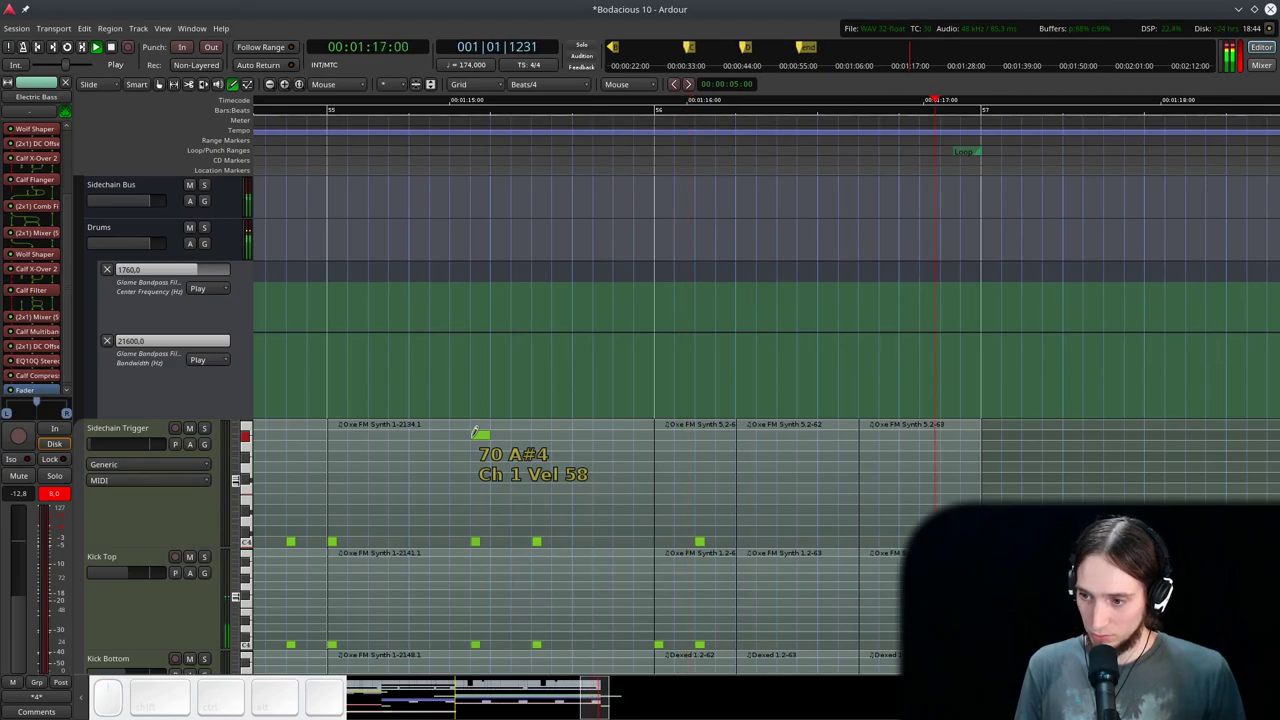
pyautogui.scroll(-3)
pyautogui.scroll(-3)
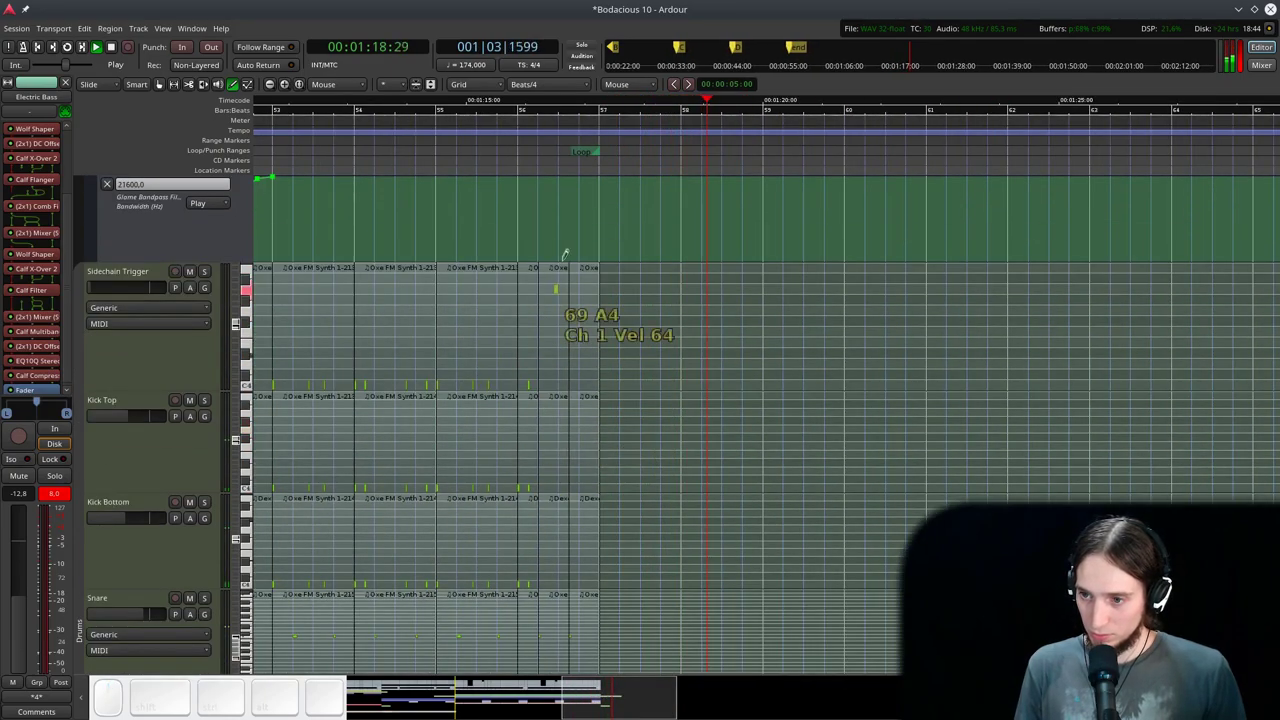
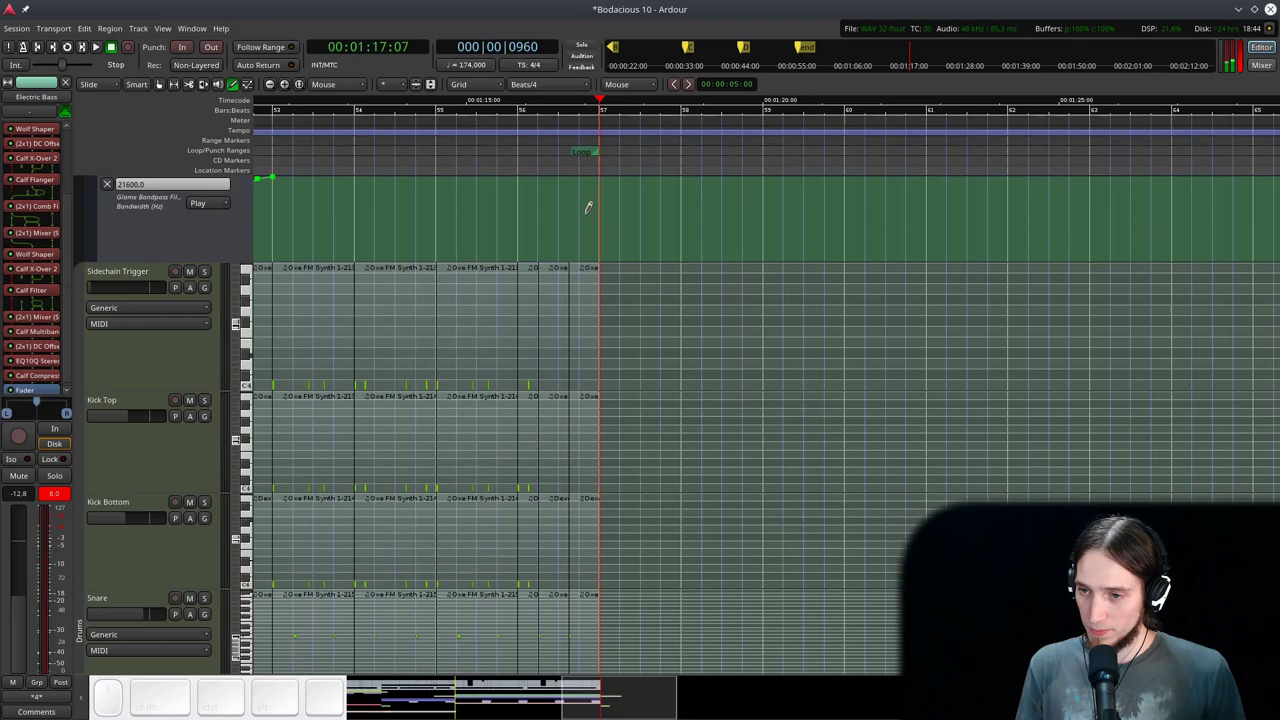
pyautogui.scroll(-3)
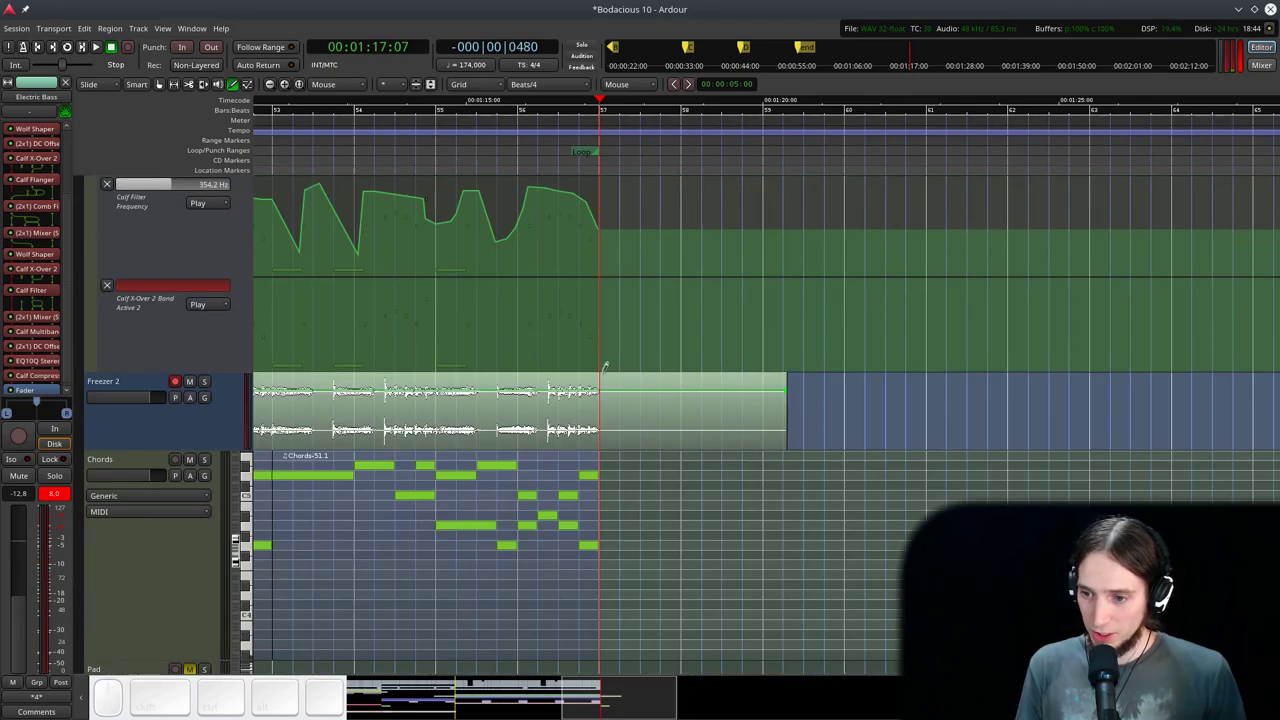
pyautogui.scroll(3)
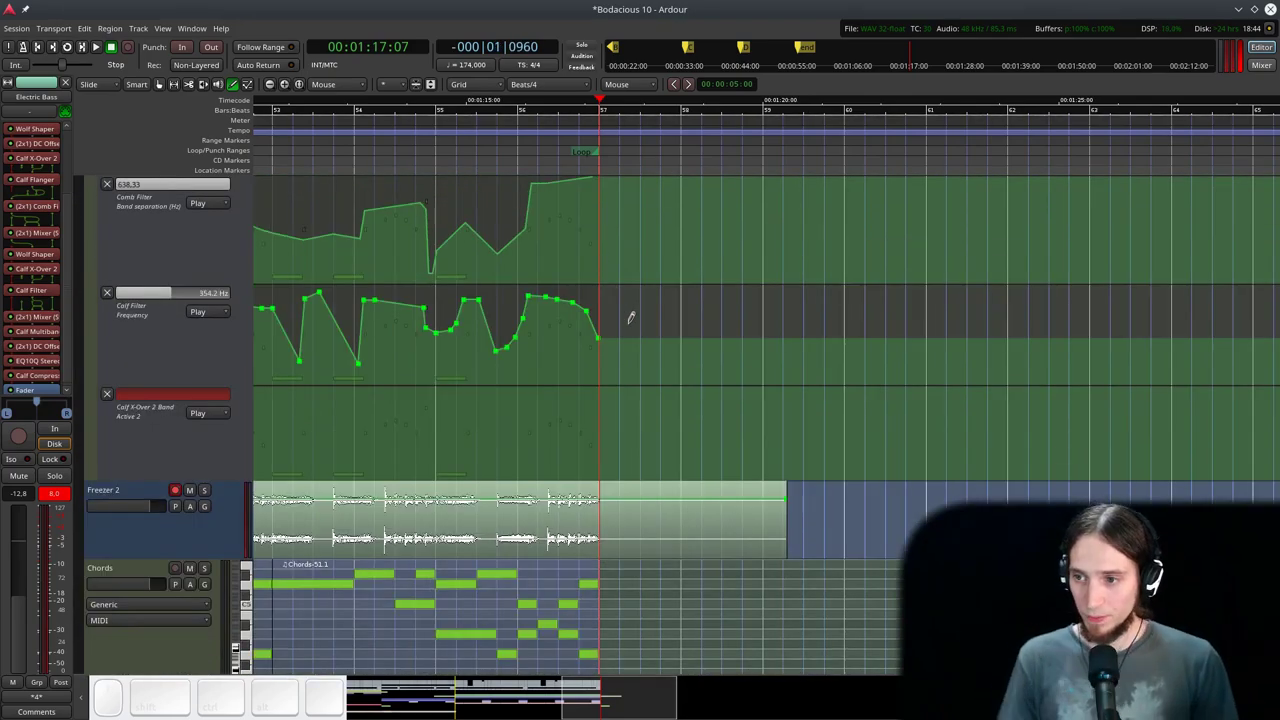
pyautogui.scroll(-3)
pyautogui.scroll(3)
pyautogui.scroll(-3)
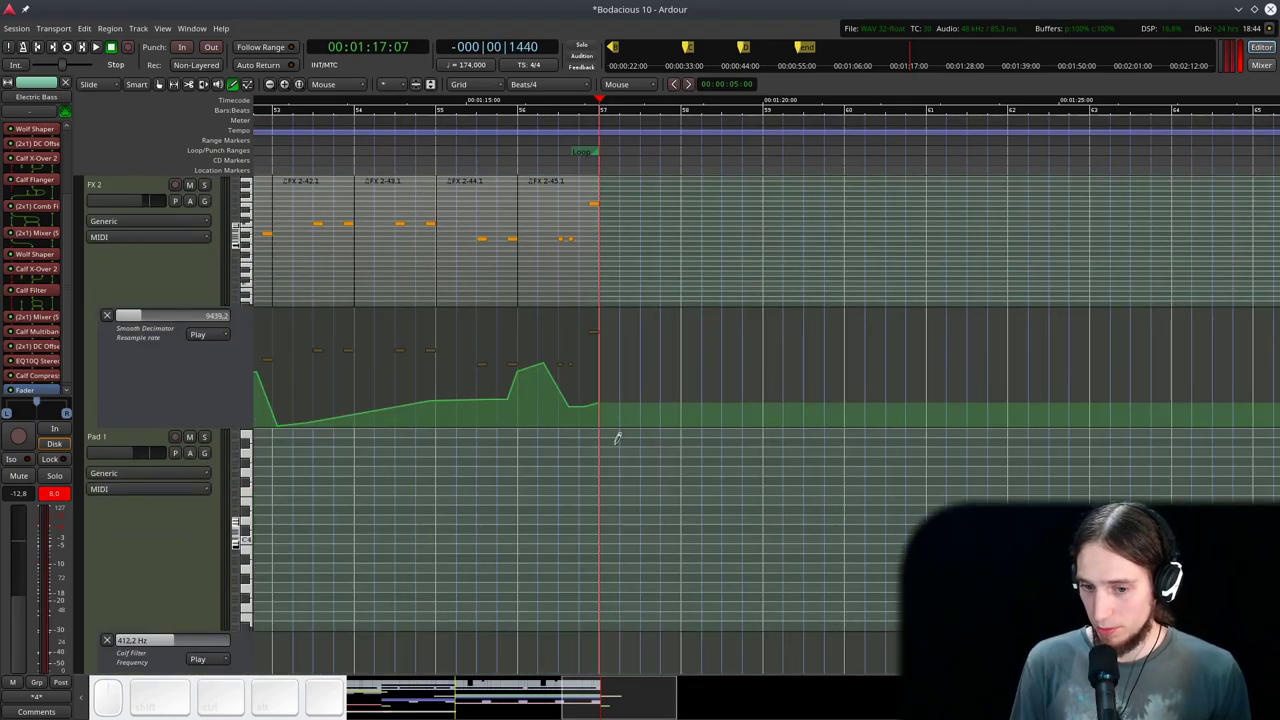
pyautogui.scroll(-3)
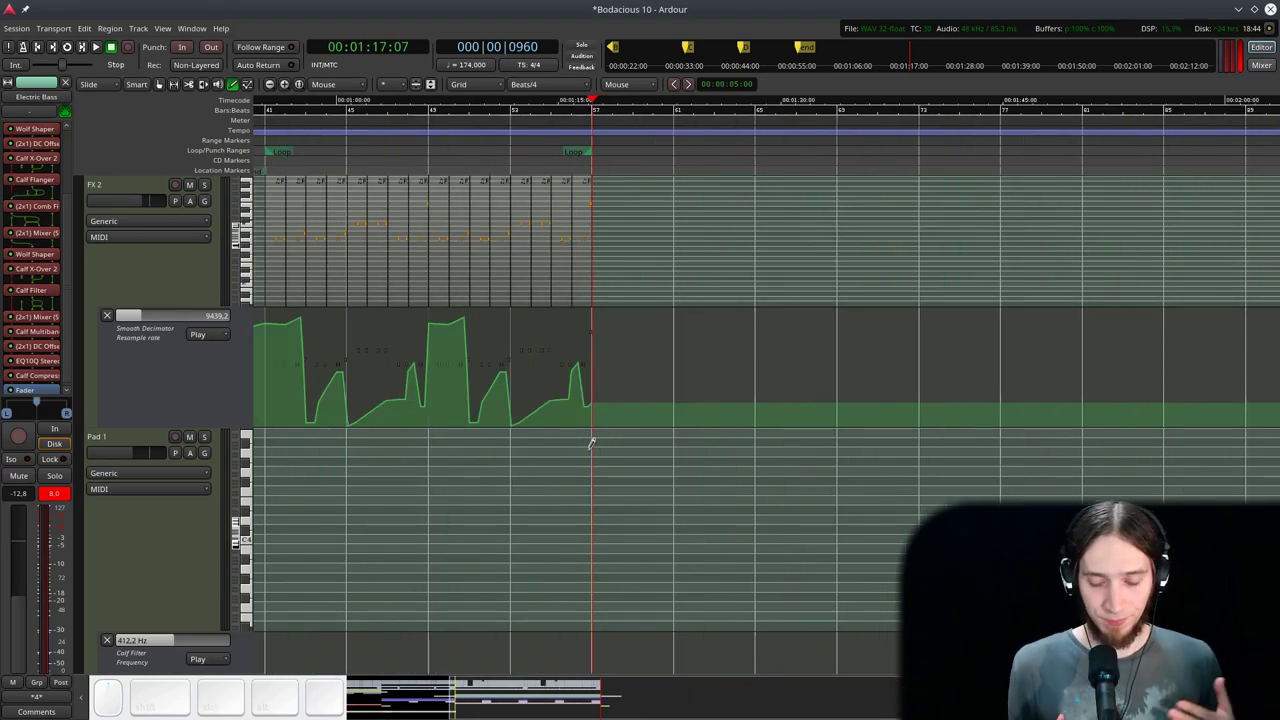
pyautogui.scroll(-3)
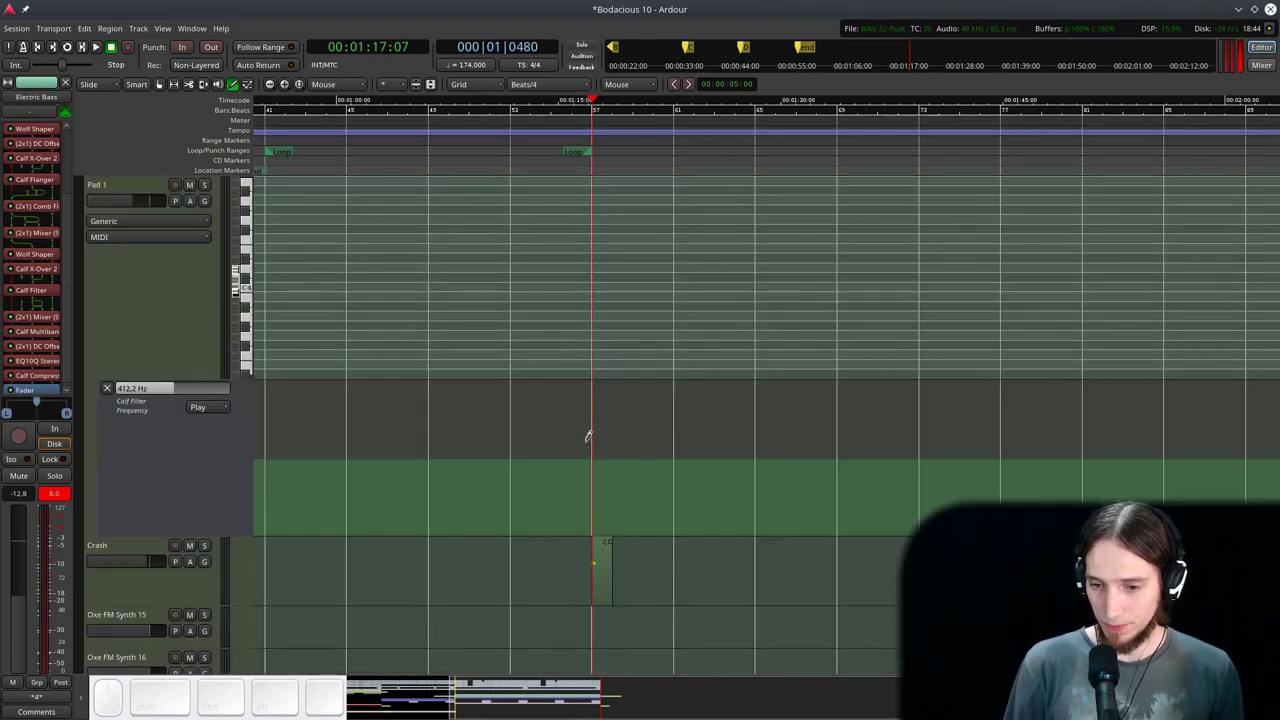
pyautogui.scroll(-3)
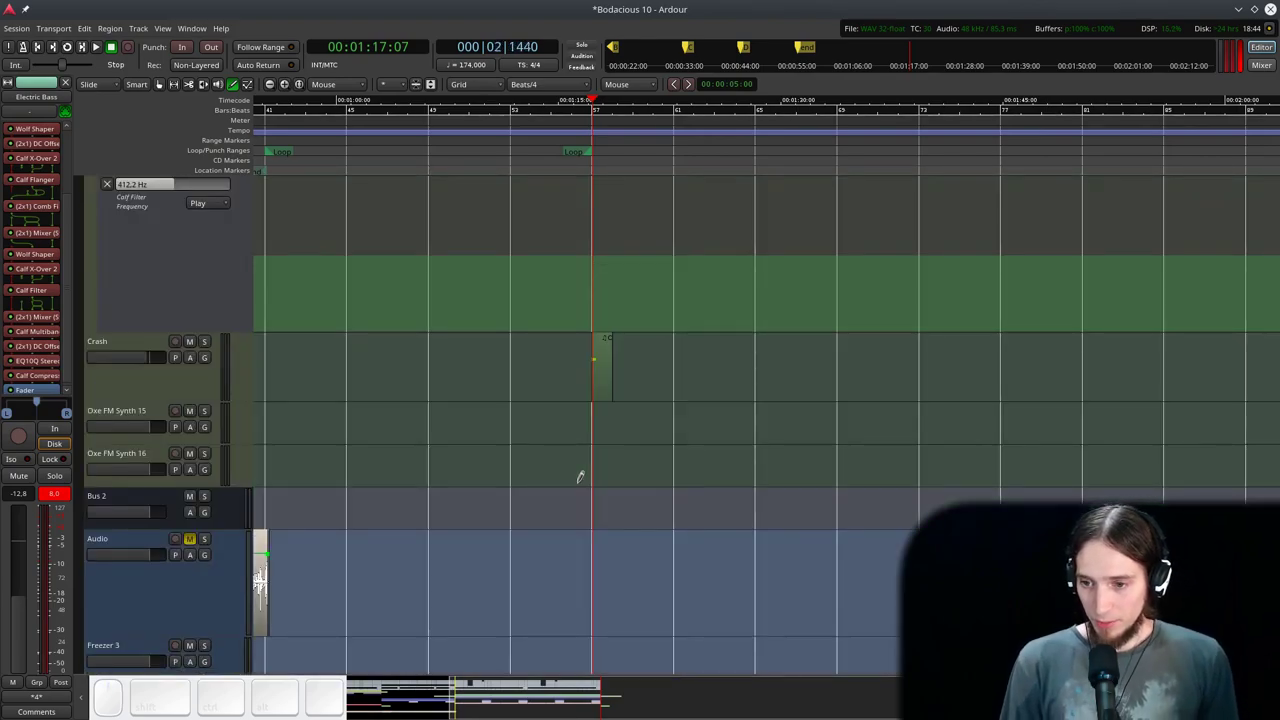
# - Return the transport to the session start and save Bodacious 10 with Ctrl+S
pyautogui.press('Home')
pyautogui.press('ctrl+s')
pyautogui.scroll(-3)
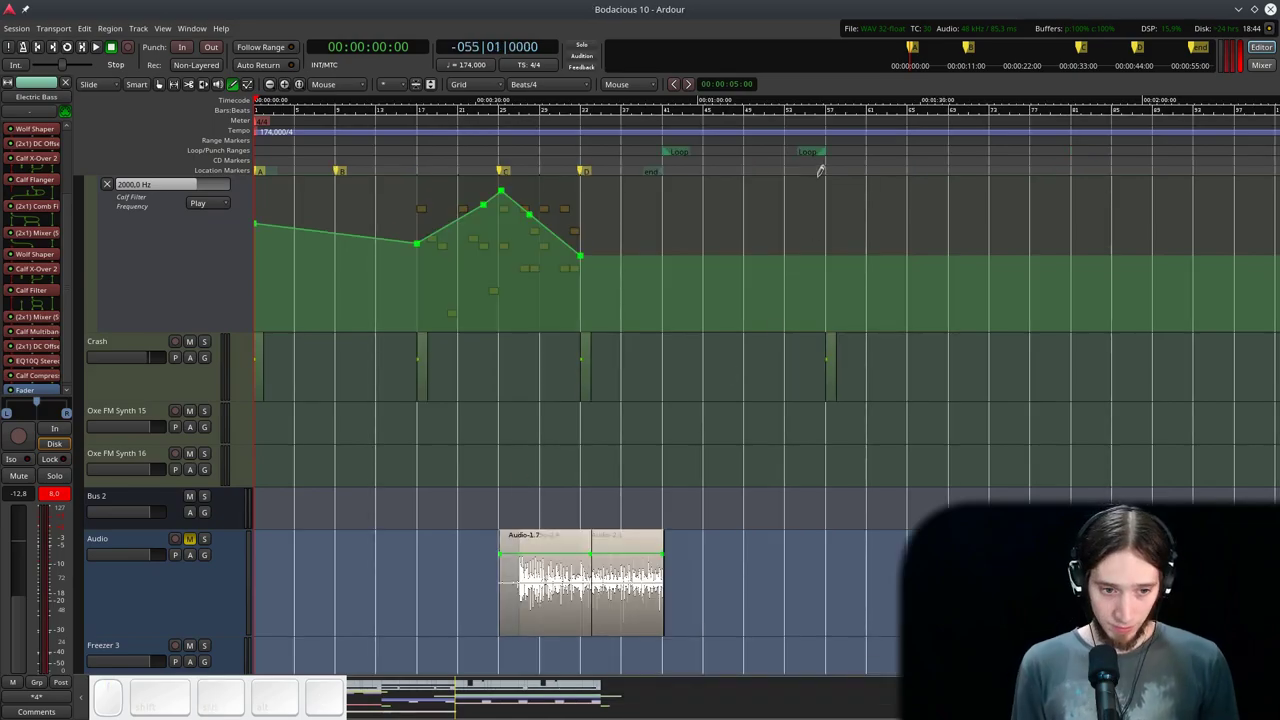
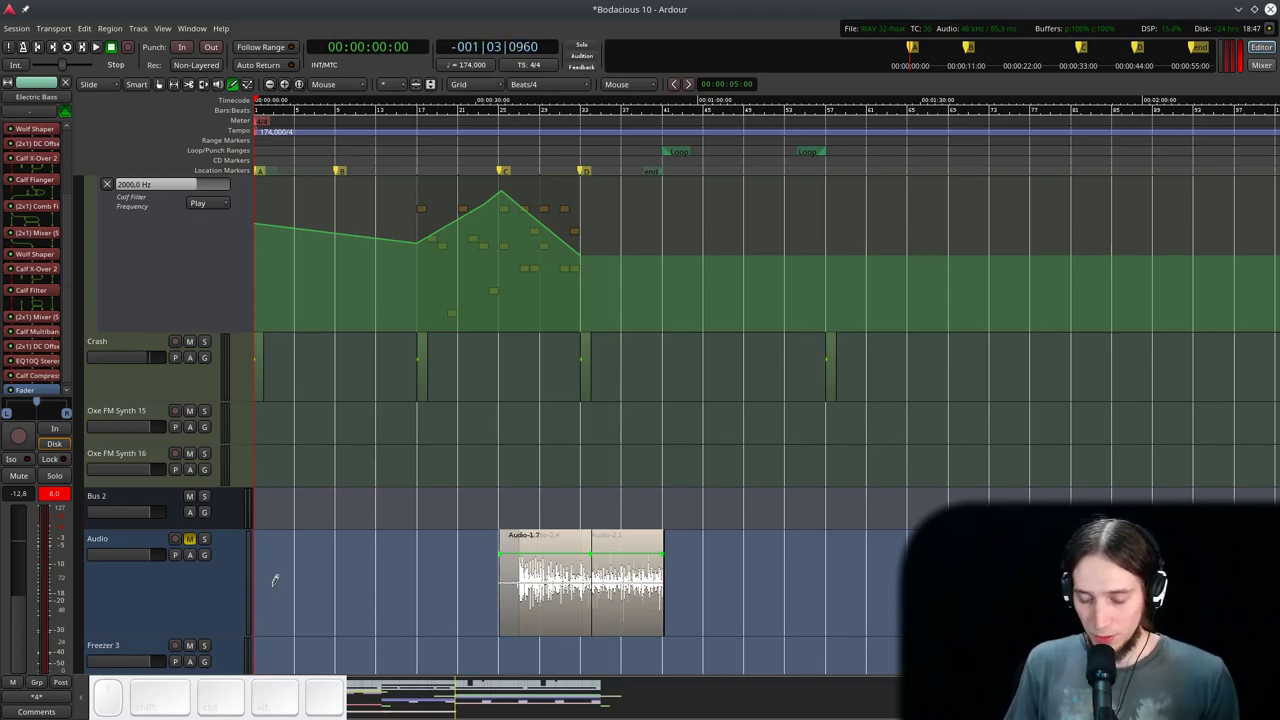
pyautogui.press('space')
pyautogui.scroll(3)
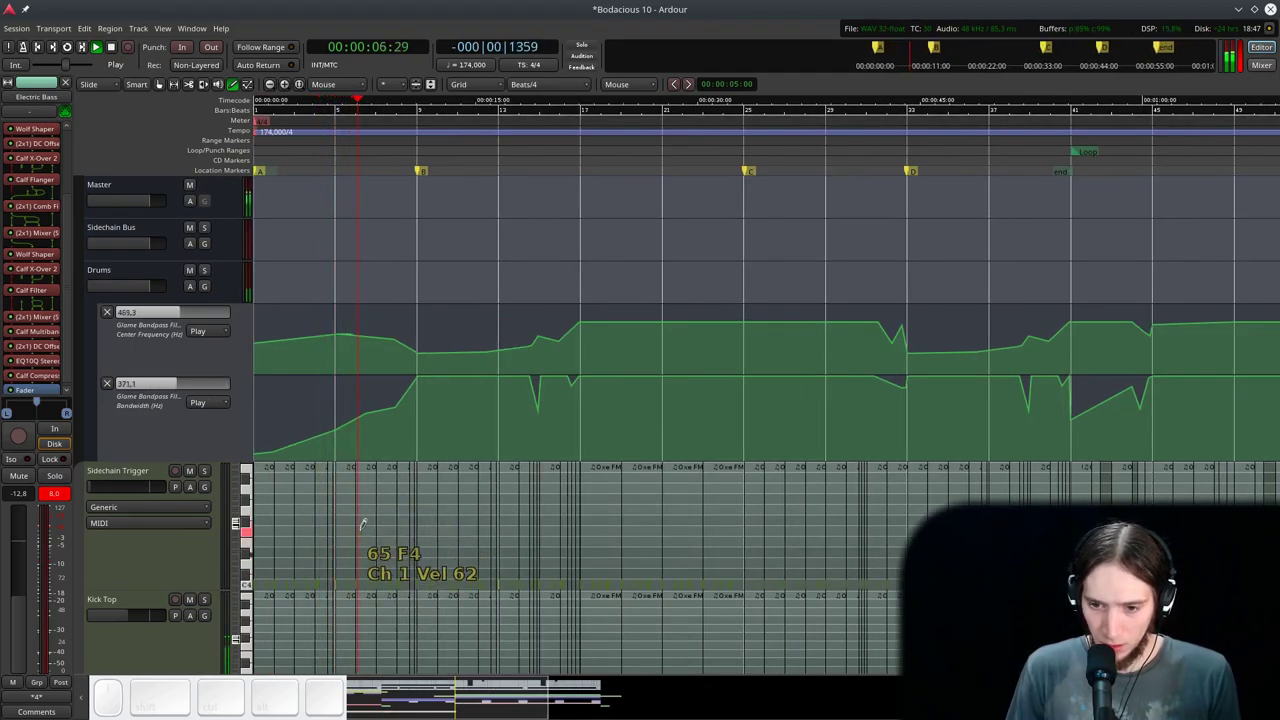
pyautogui.scroll(-3)
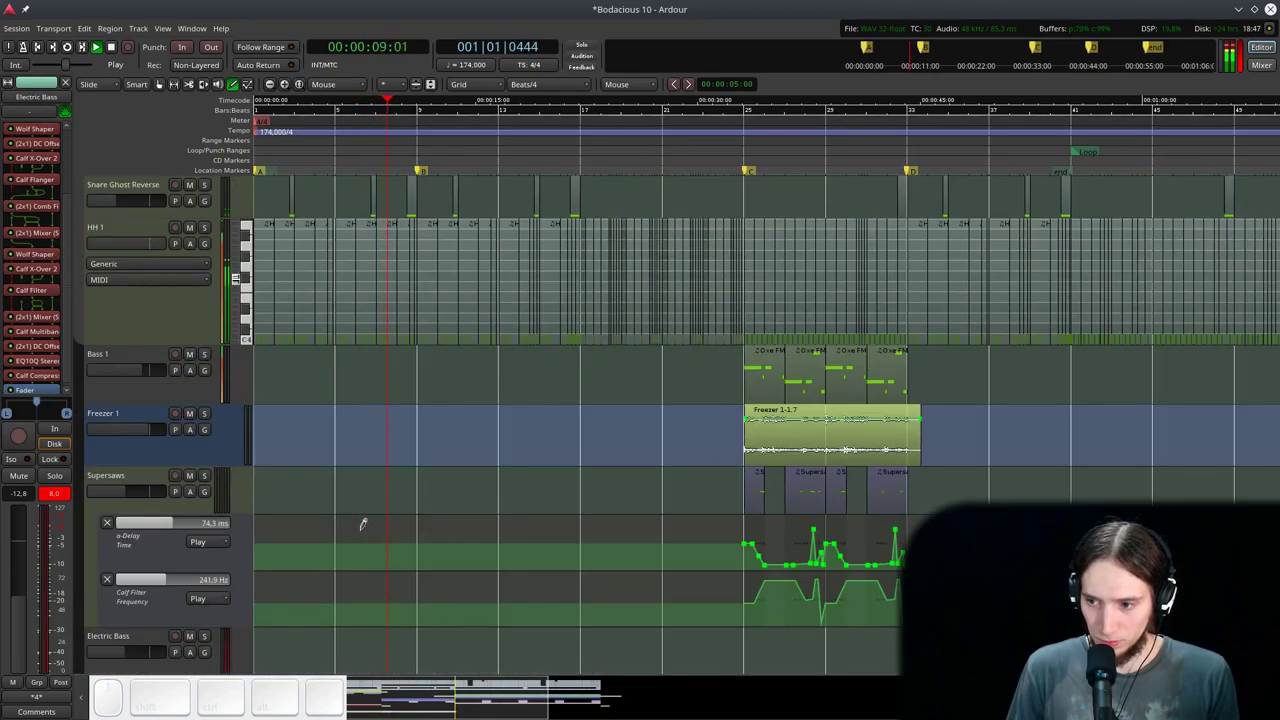
pyautogui.scroll(3)
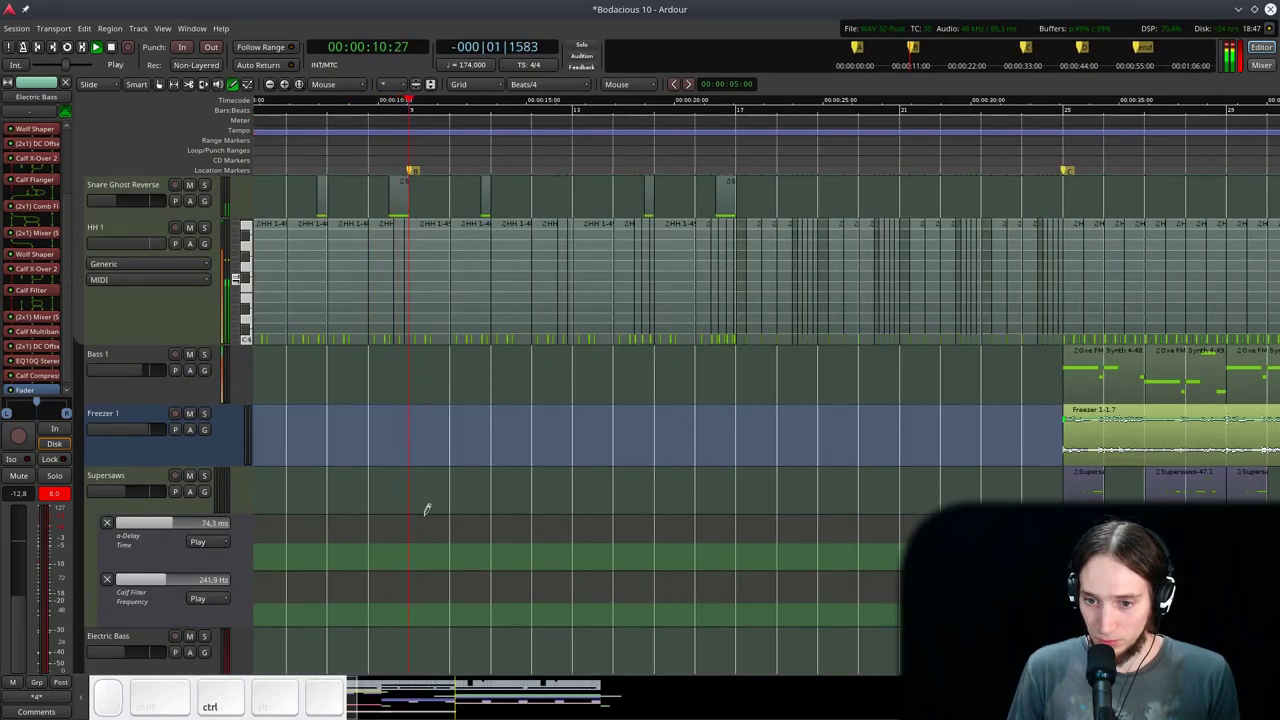
pyautogui.scroll(-3)
pyautogui.scroll(-3)
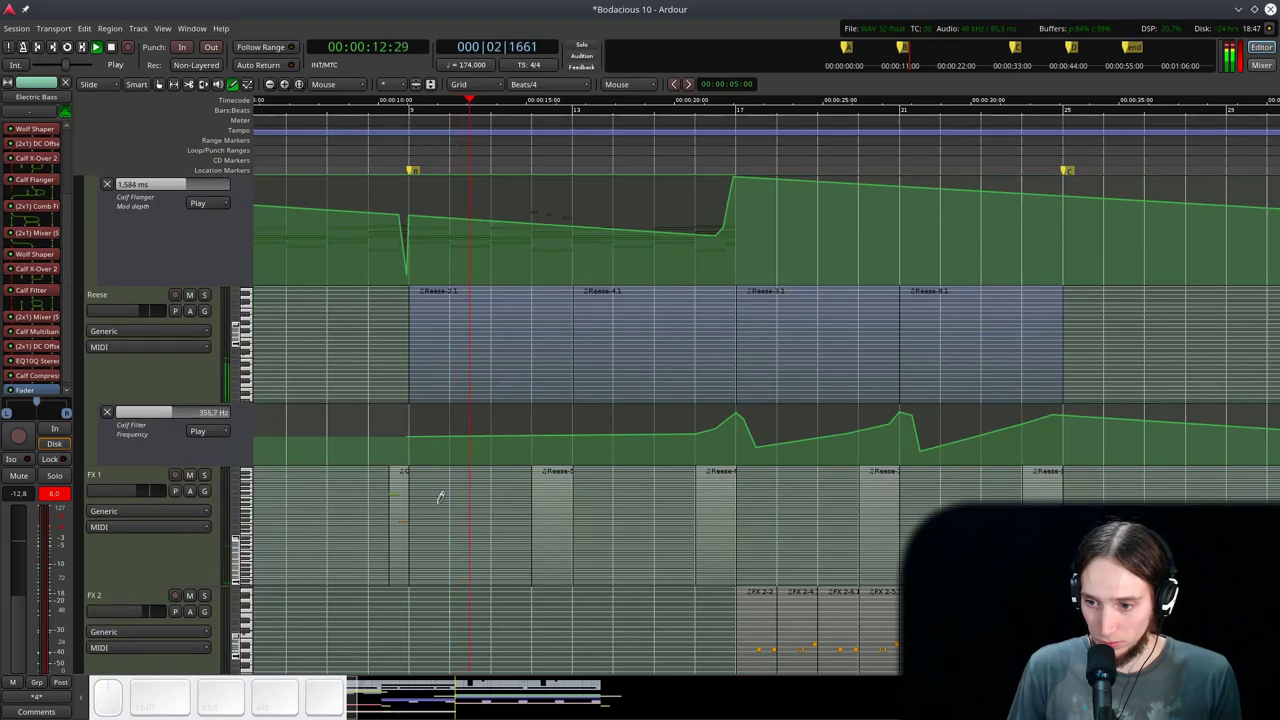
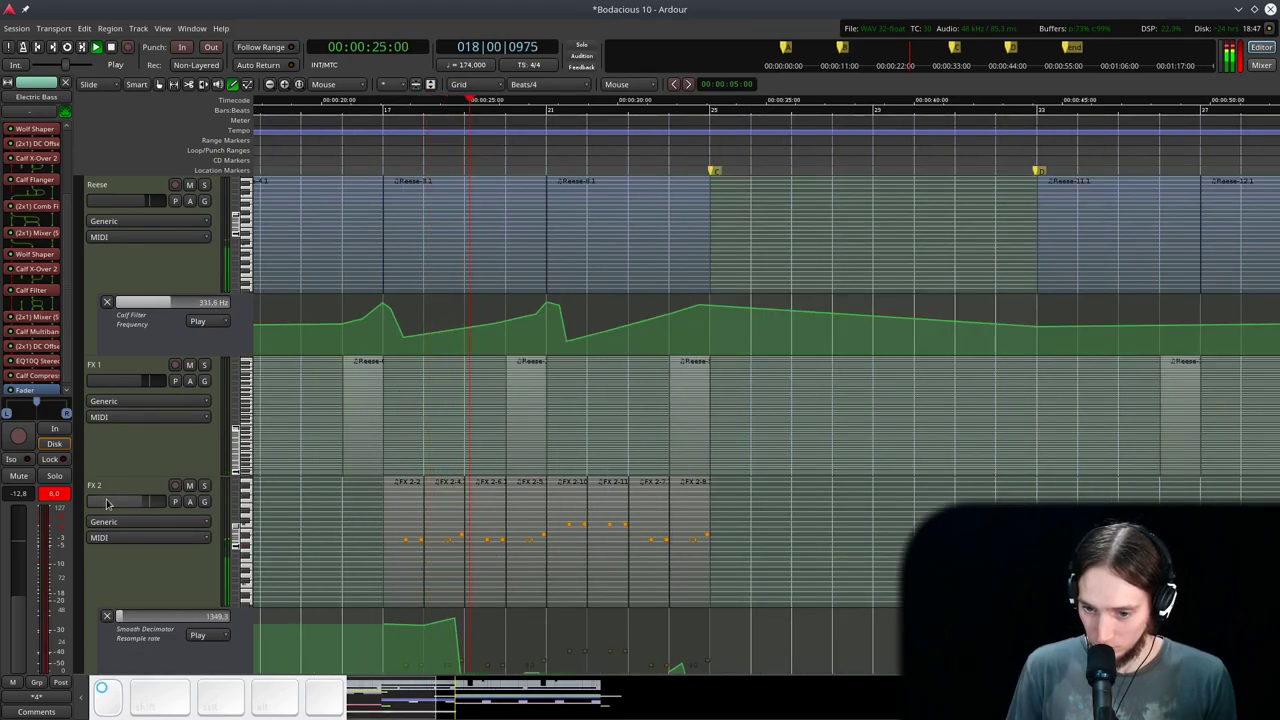
pyautogui.scroll(3)
pyautogui.scroll(-3)
pyautogui.scroll(-3)
pyautogui.scroll(3)
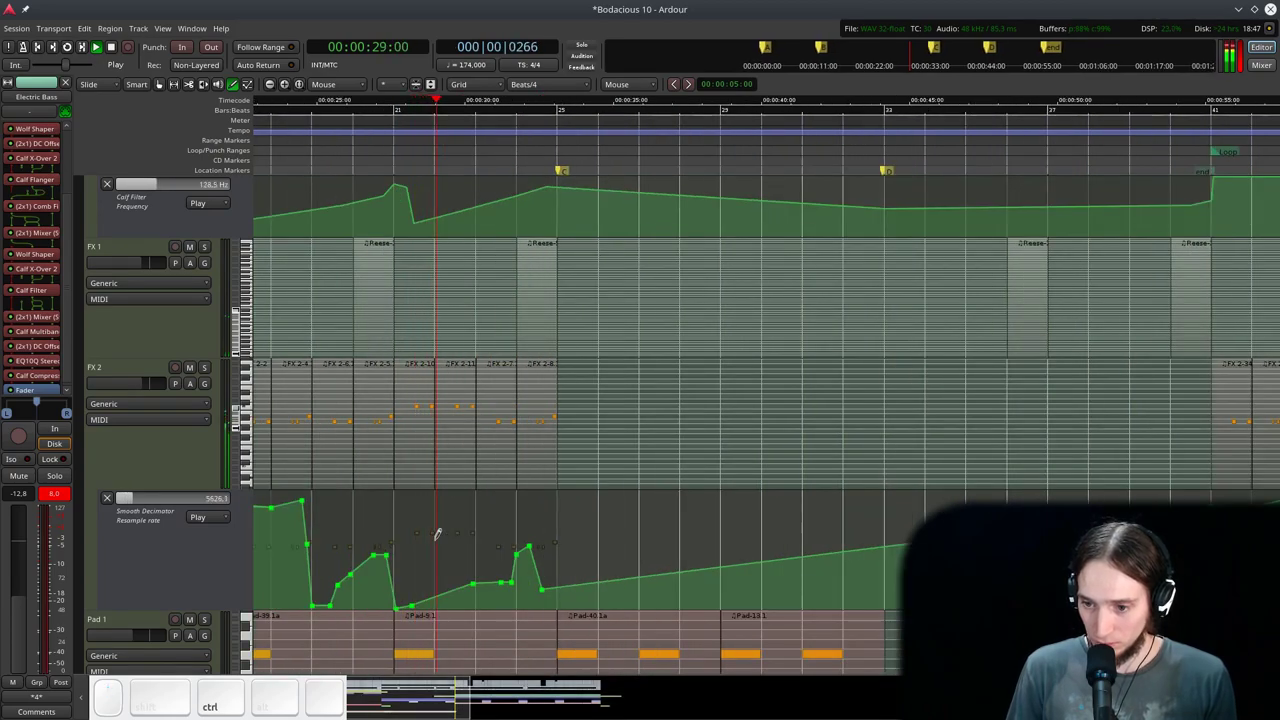
pyautogui.scroll(3)
pyautogui.scroll(-3)
pyautogui.scroll(3)
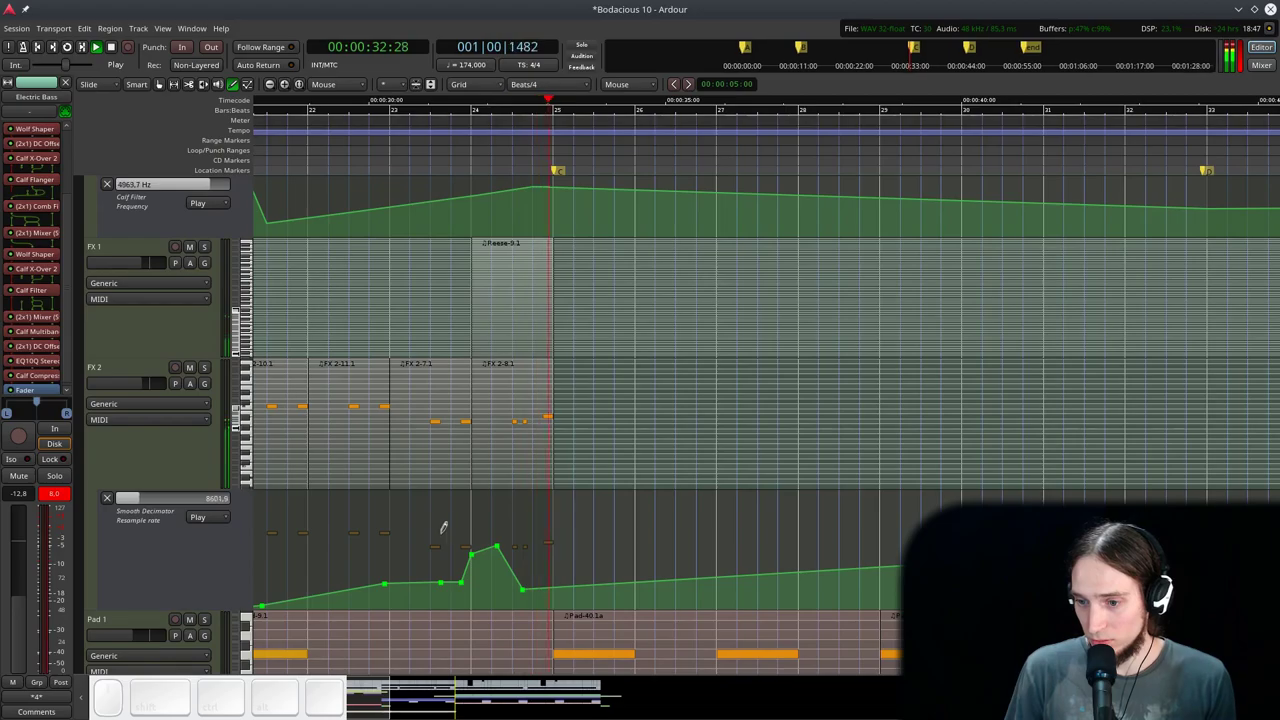
pyautogui.scroll(-3)
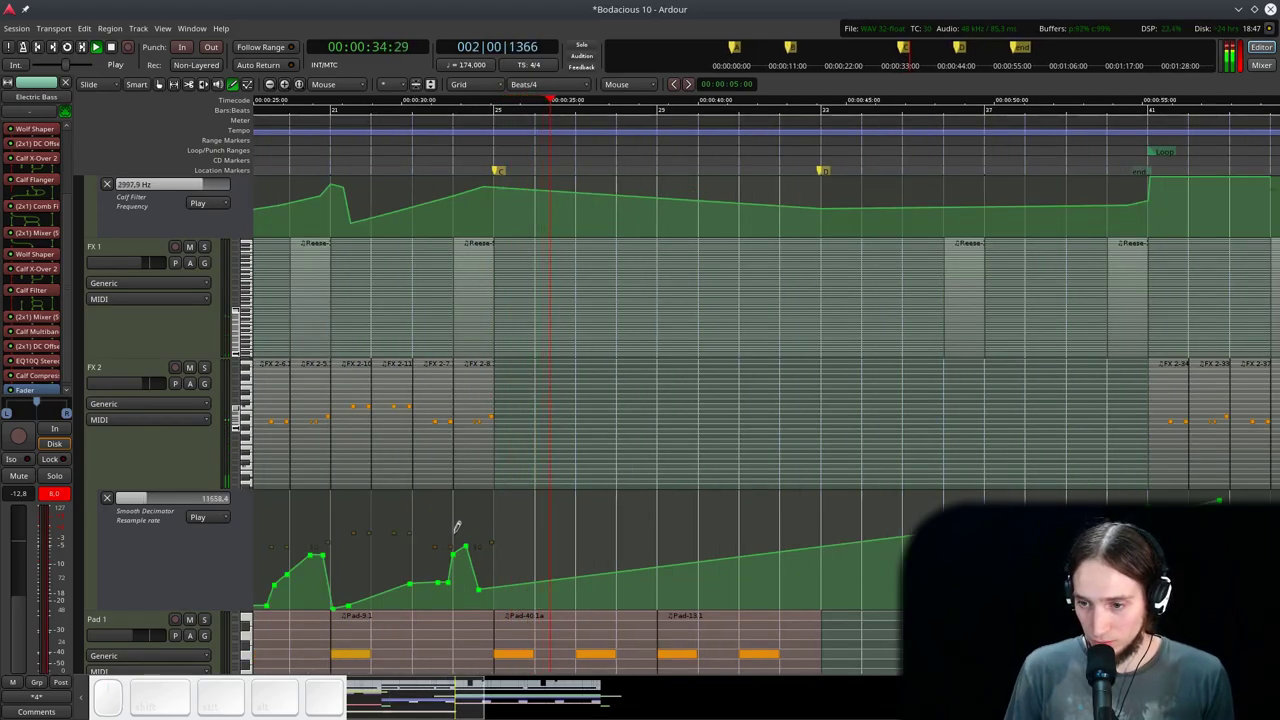
pyautogui.scroll(3)
pyautogui.scroll(-3)
pyautogui.scroll(-3)
pyautogui.scroll(-3)
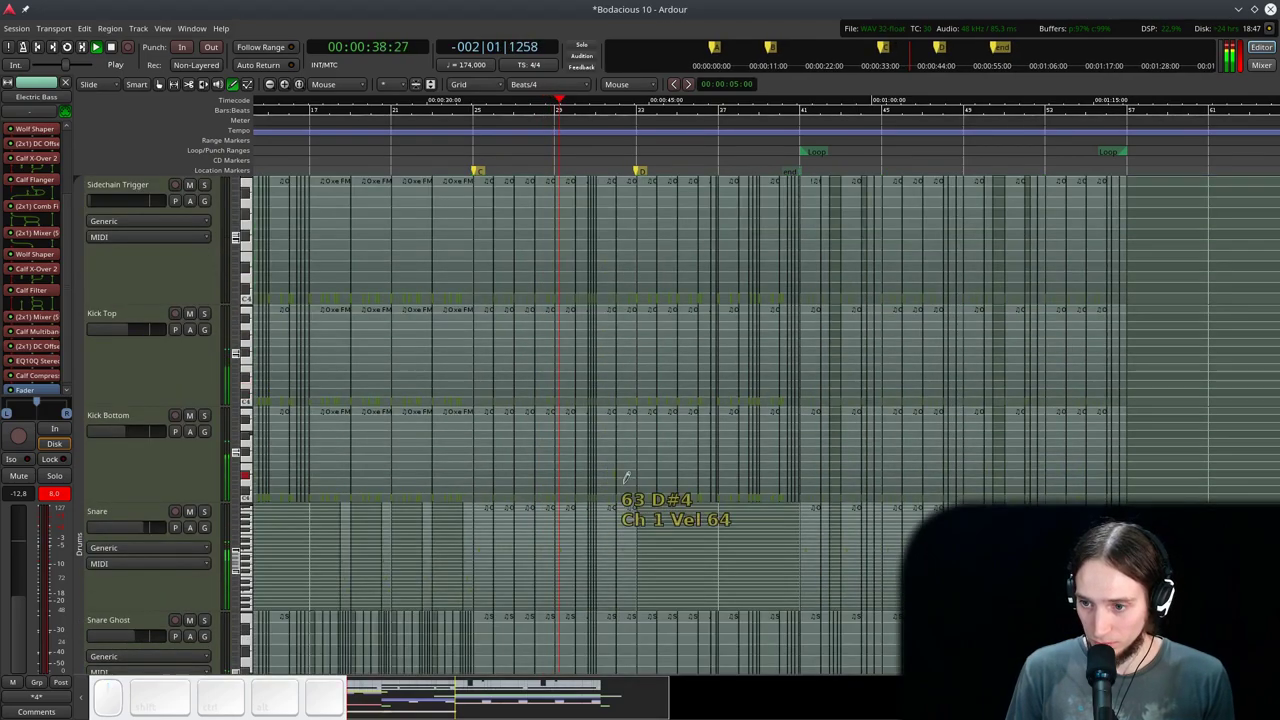
pyautogui.scroll(3)
pyautogui.scroll(3)
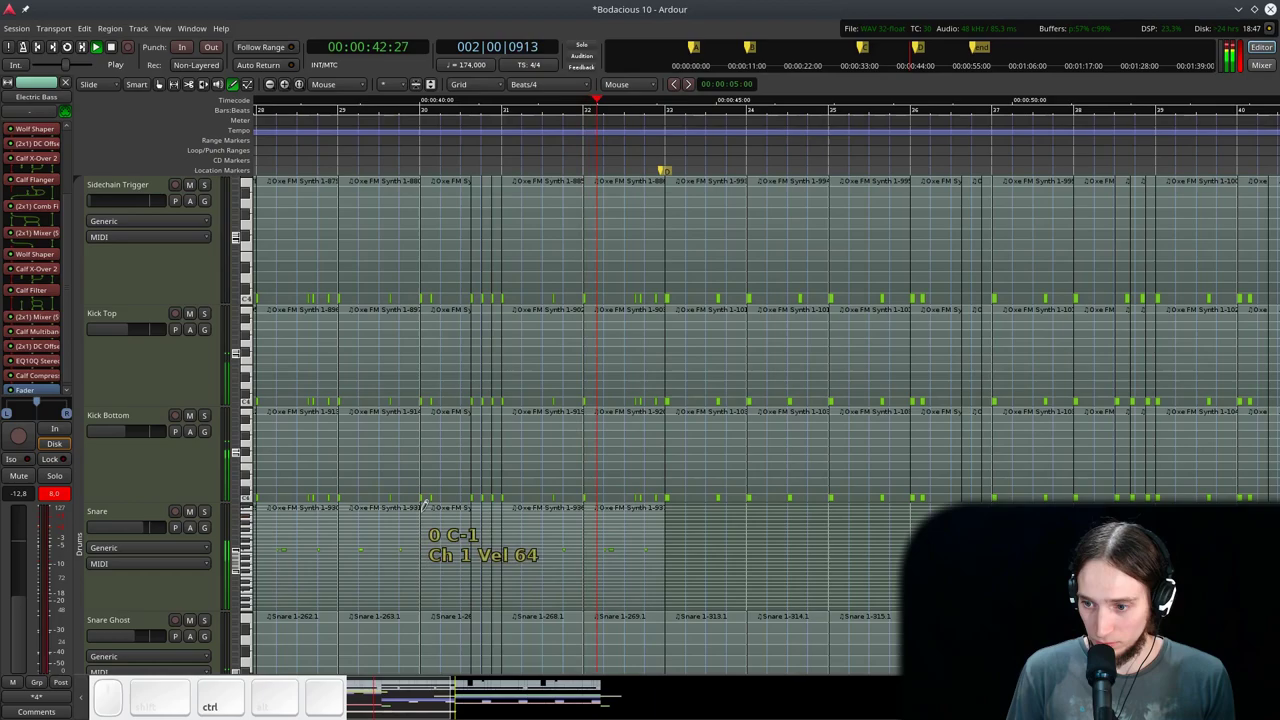
pyautogui.scroll(-3)
pyautogui.scroll(3)
pyautogui.scroll(-3)
pyautogui.scroll(3)
pyautogui.scroll(3)
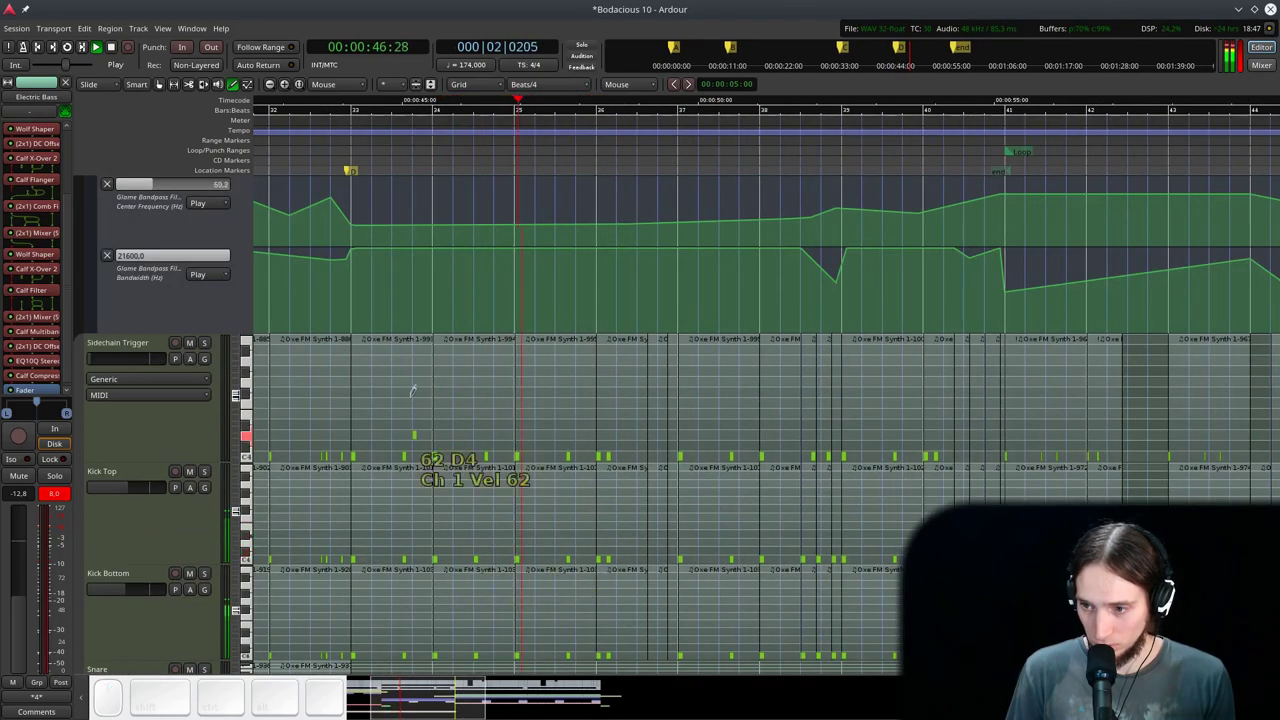
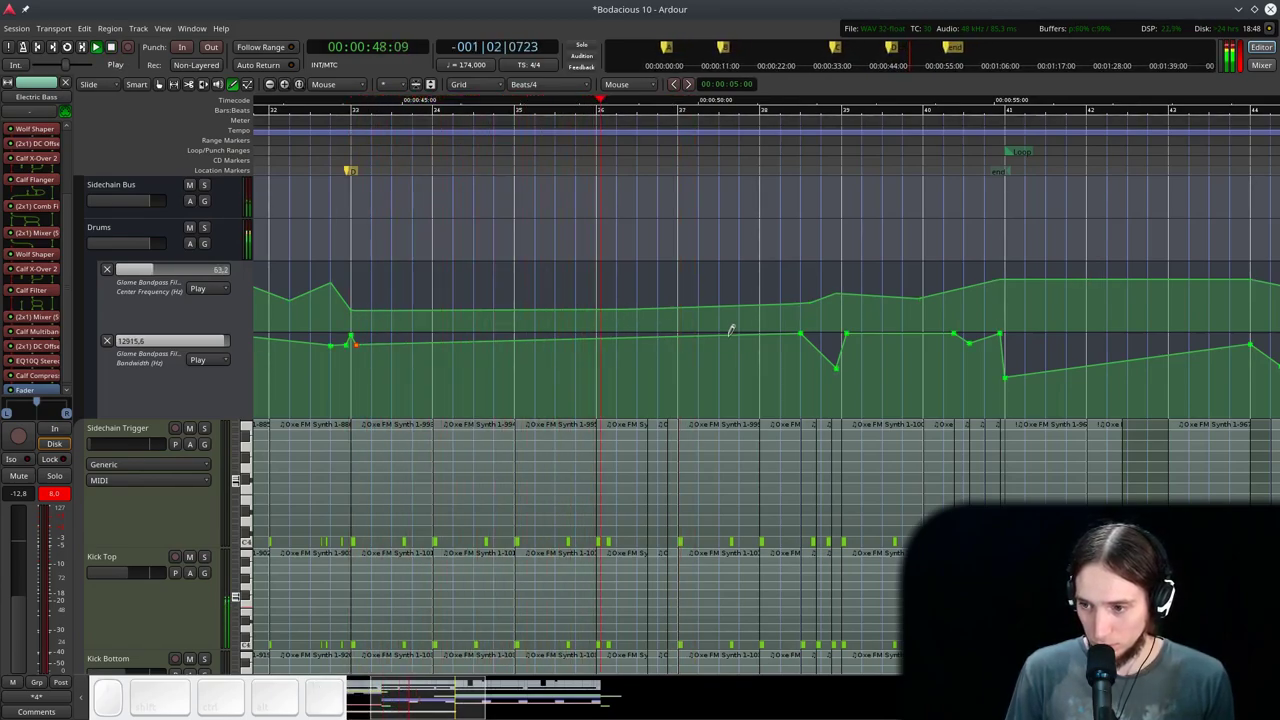
pyautogui.scroll(-3)
pyautogui.scroll(3)
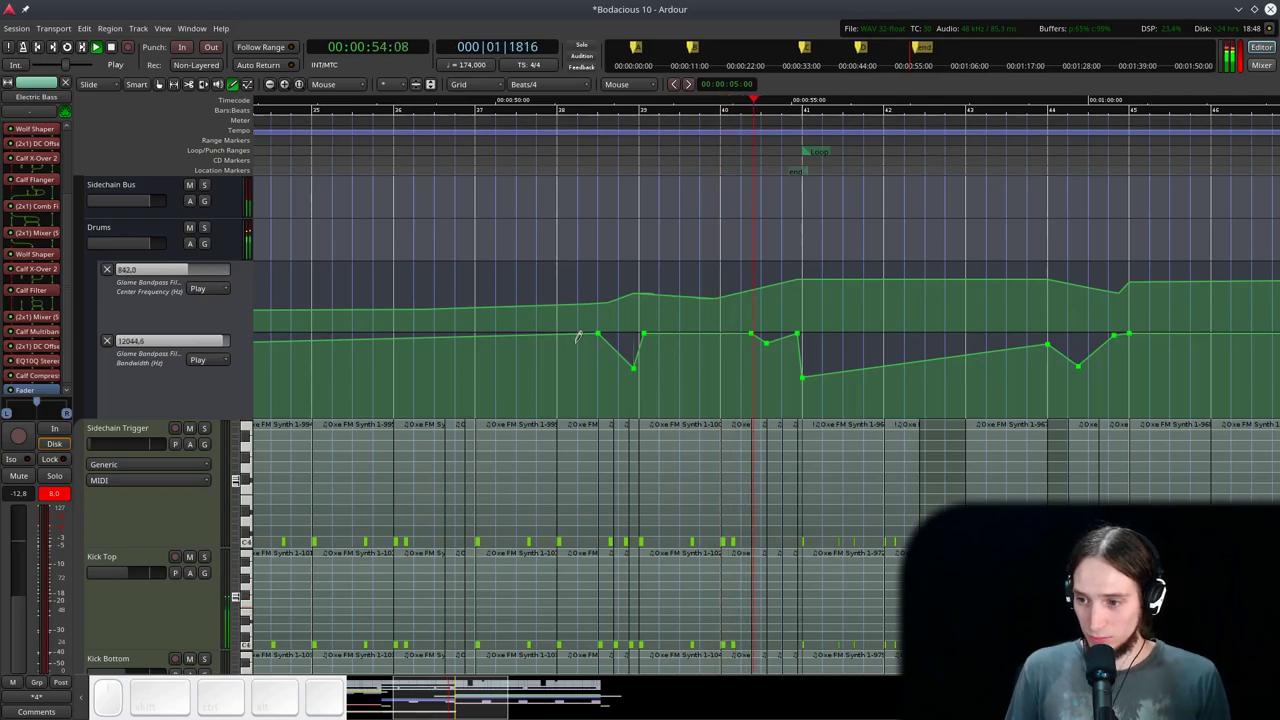
pyautogui.scroll(-3)
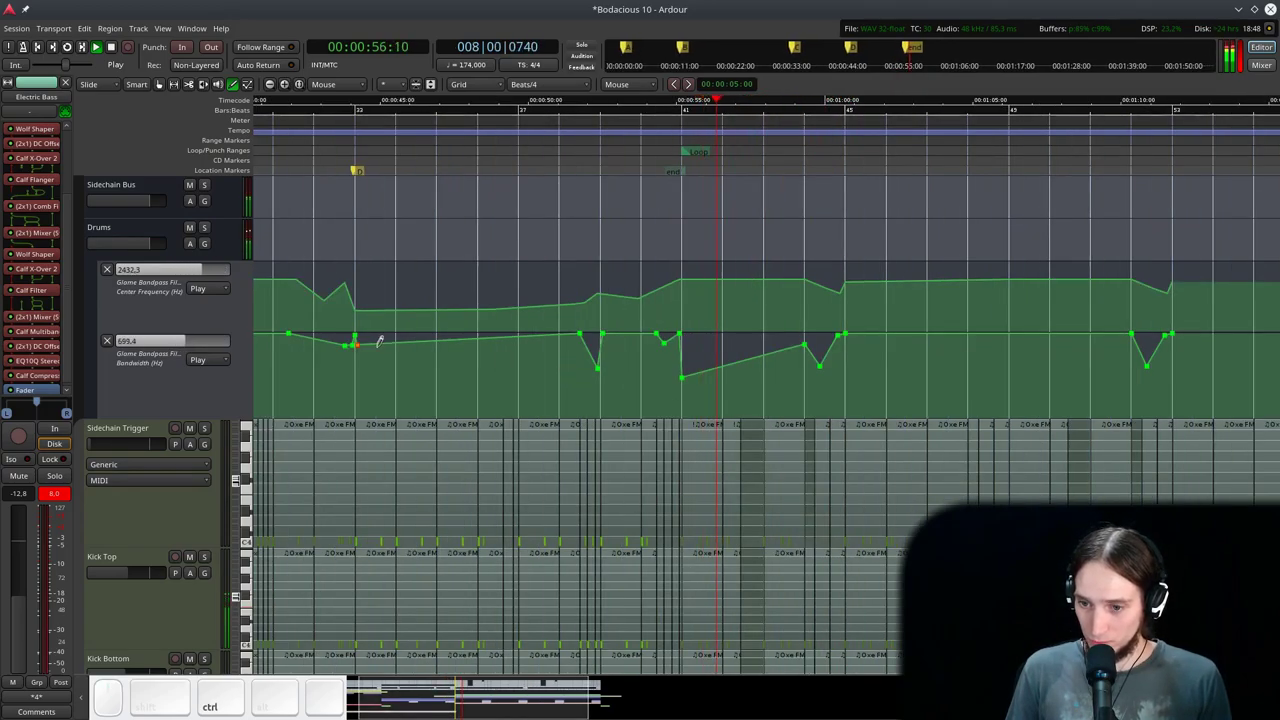
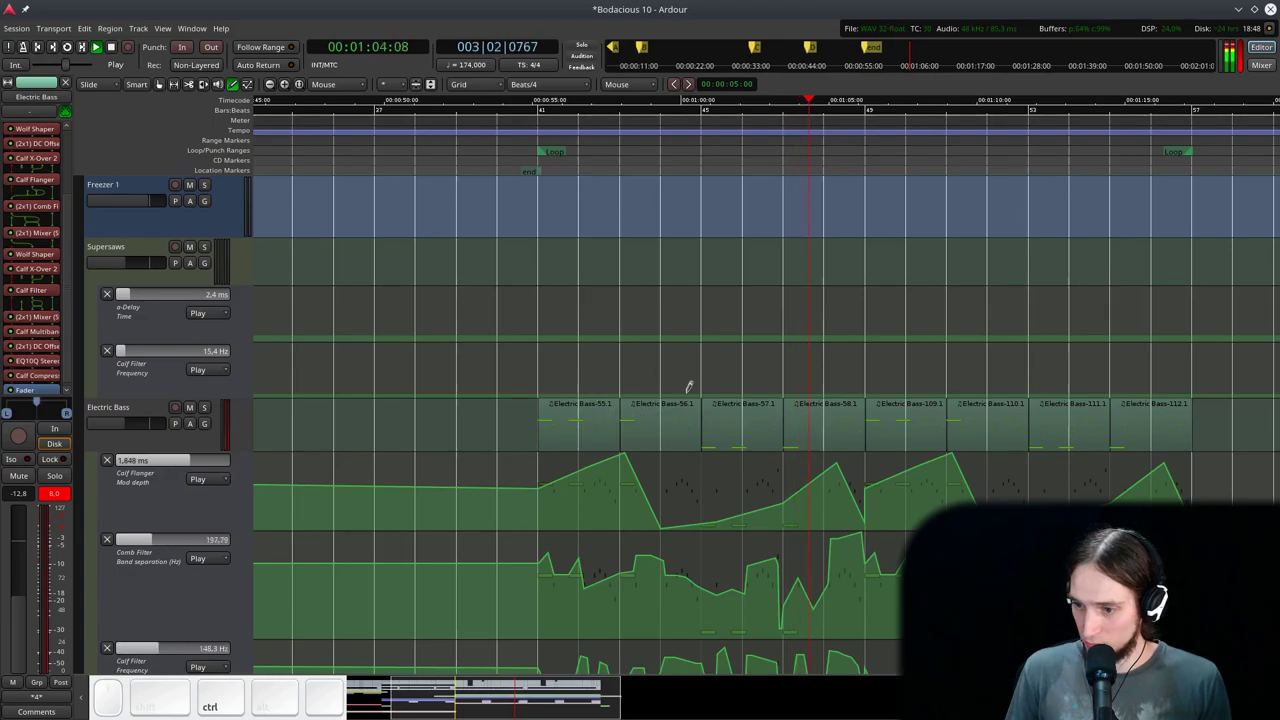
pyautogui.scroll(-3)
pyautogui.scroll(3)
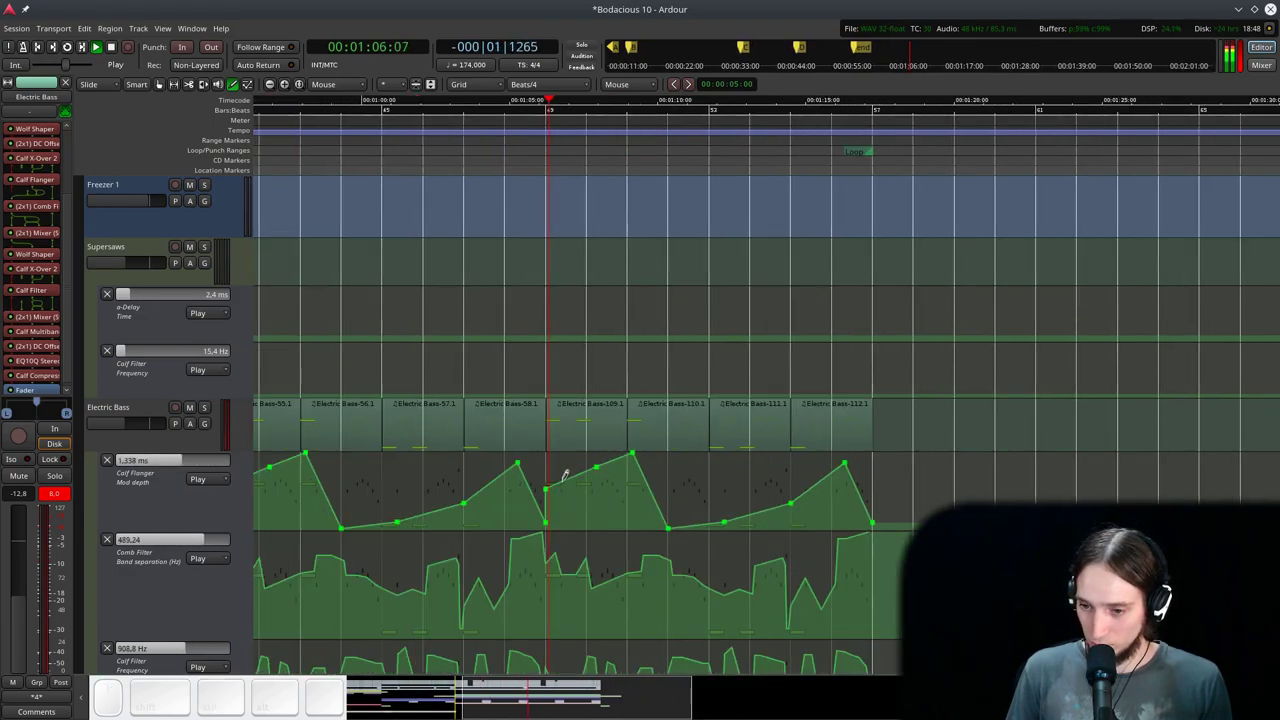
pyautogui.scroll(-3)
pyautogui.scroll(-3)
pyautogui.scroll(-3)
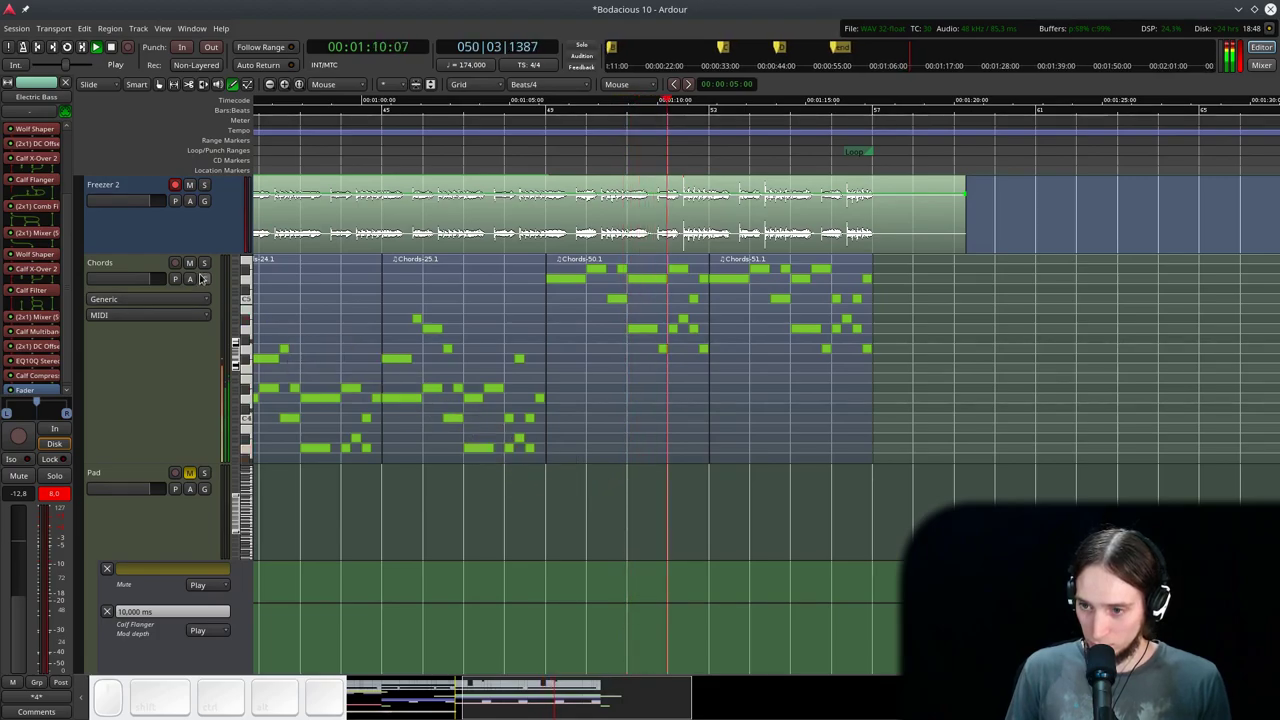
pyautogui.press('g')
pyautogui.scroll(3)
pyautogui.scroll(-3)
pyautogui.scroll(-3)
pyautogui.scroll(3)
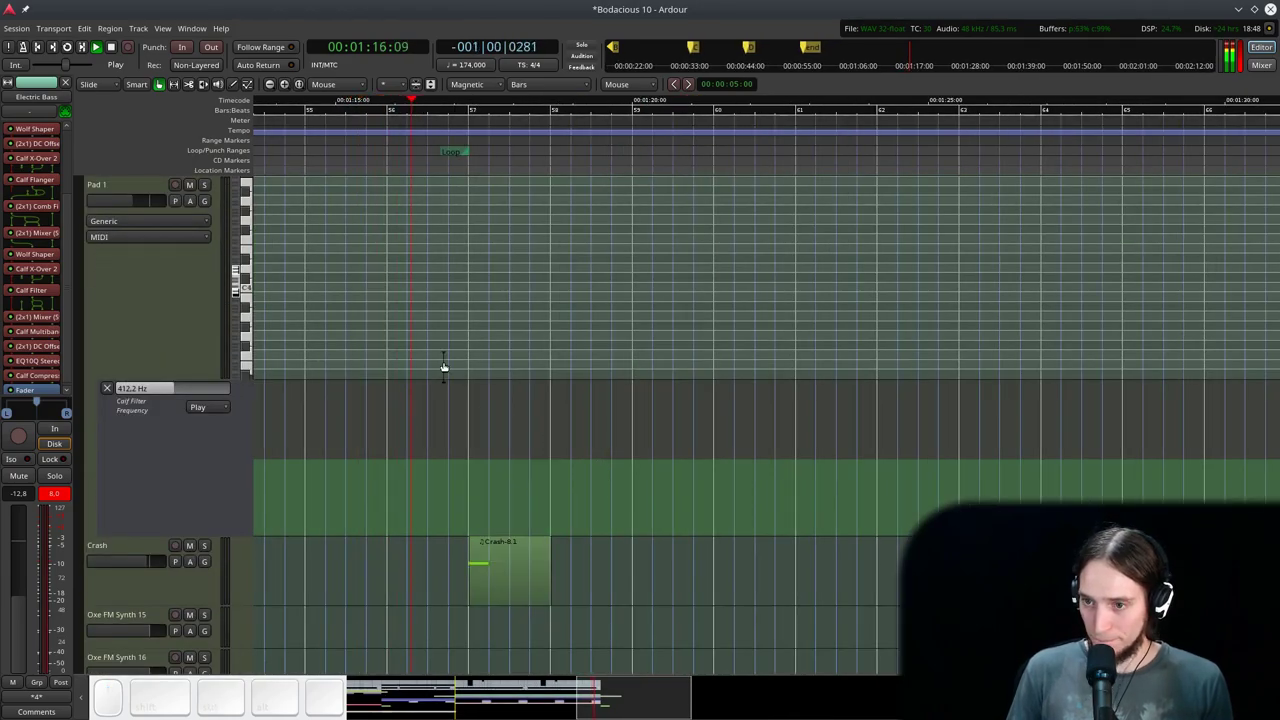
pyautogui.press('space')
pyautogui.press('d')
pyautogui.scroll(-3)
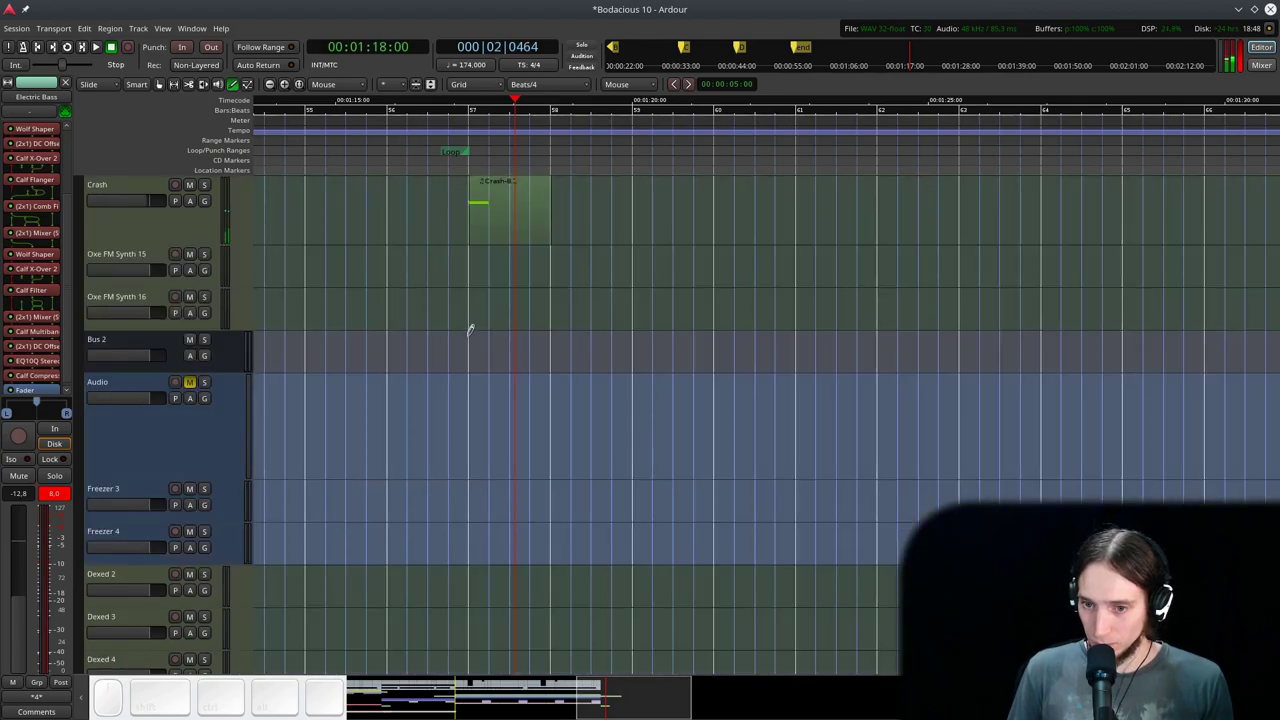
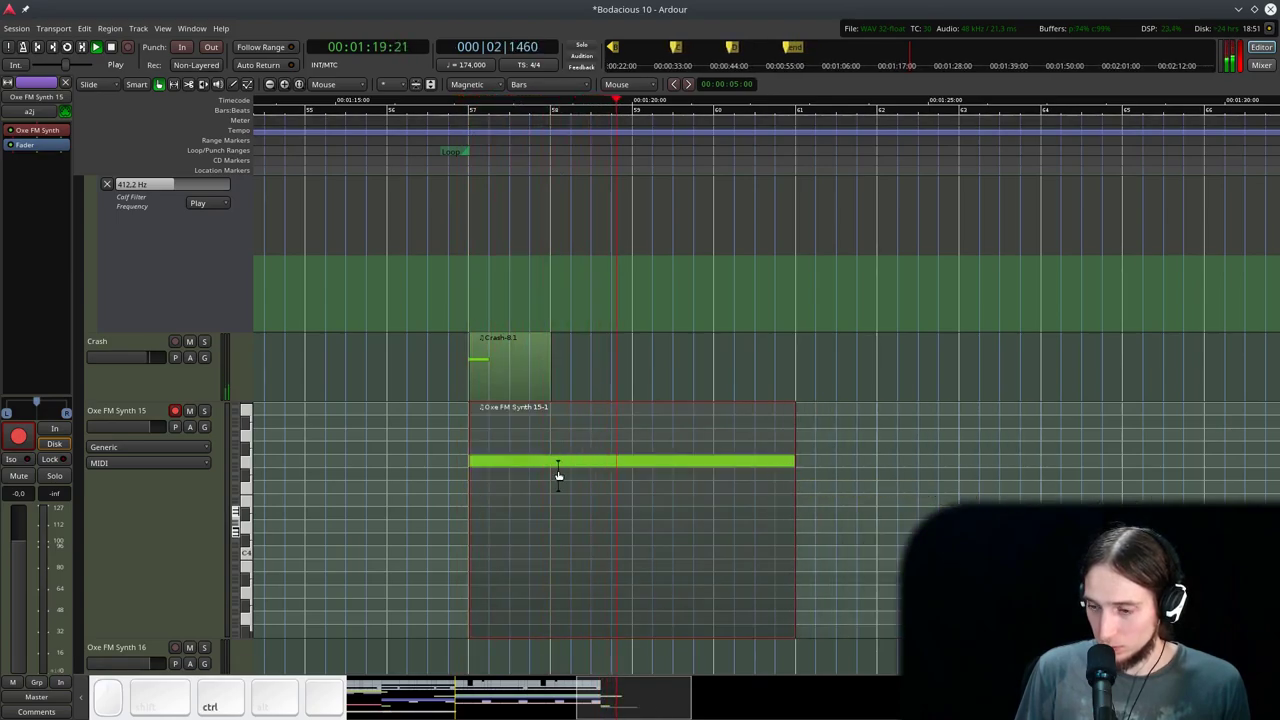
# - Select the held bass note region at bar 57 and zoom in on it
pyautogui.press('ctrl+space')
pyautogui.click(414, 136)
pyautogui.press('space')
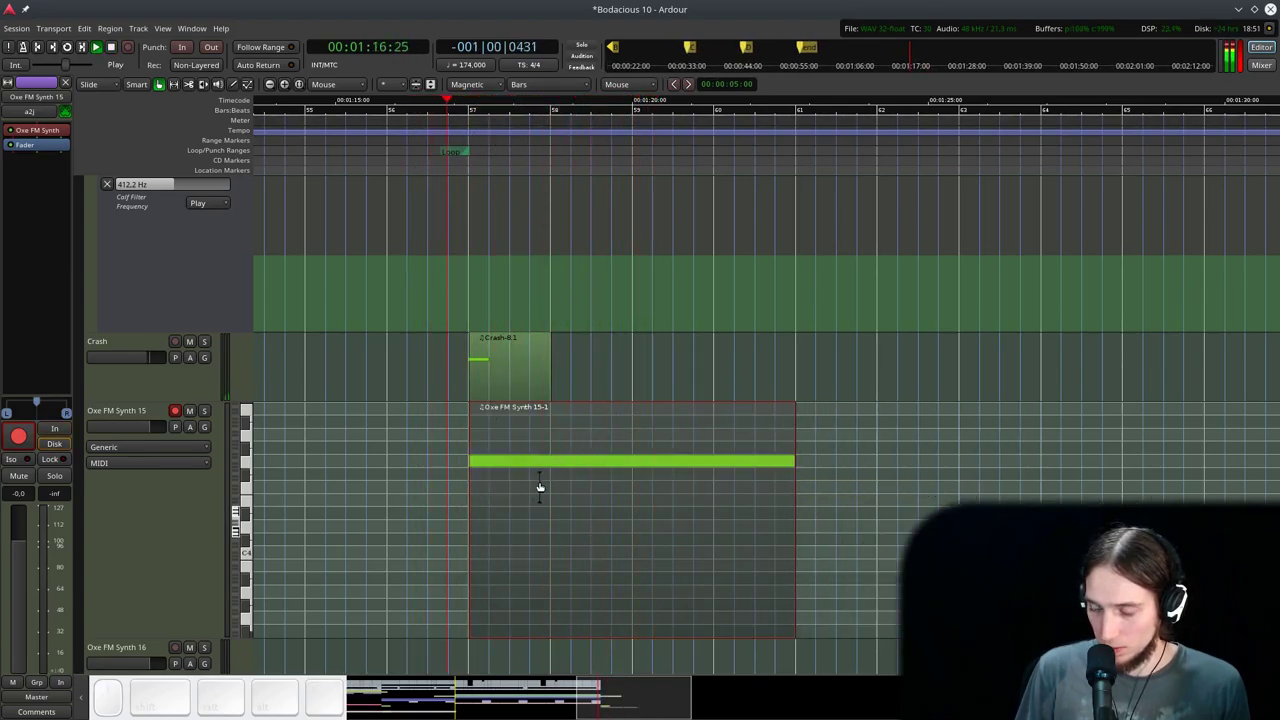
pyautogui.scroll(3)
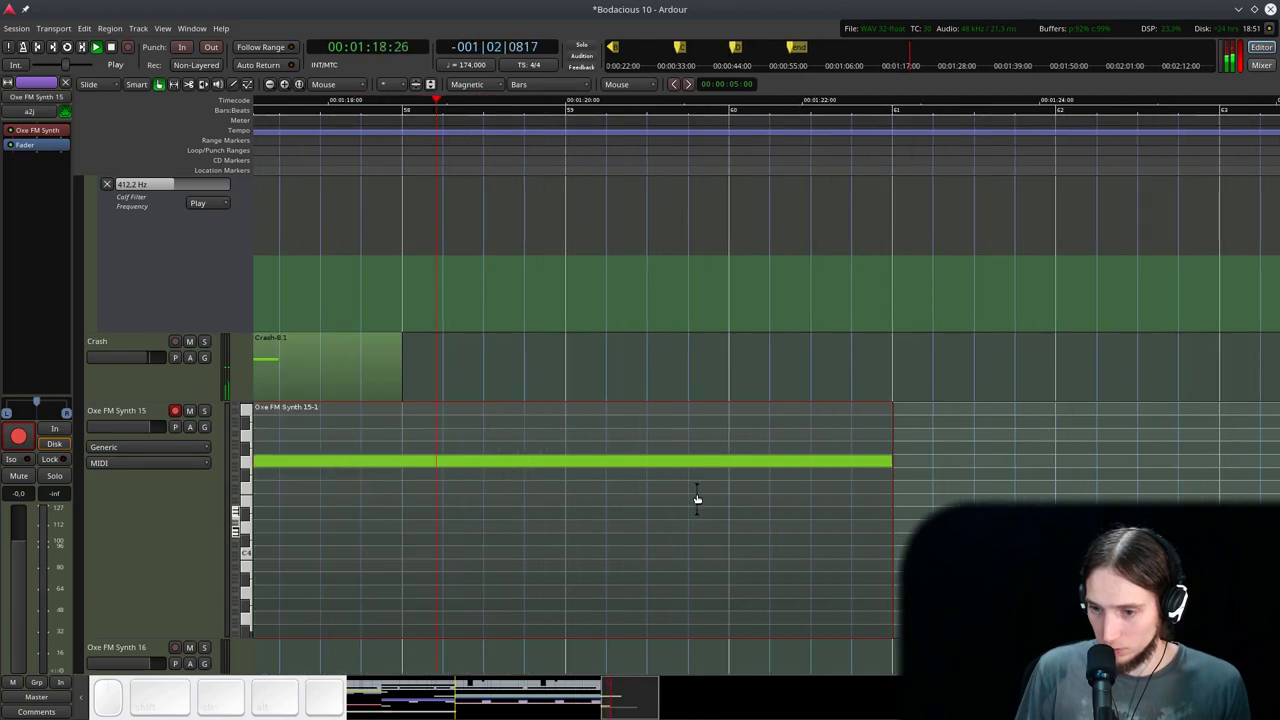
pyautogui.scroll(-3)
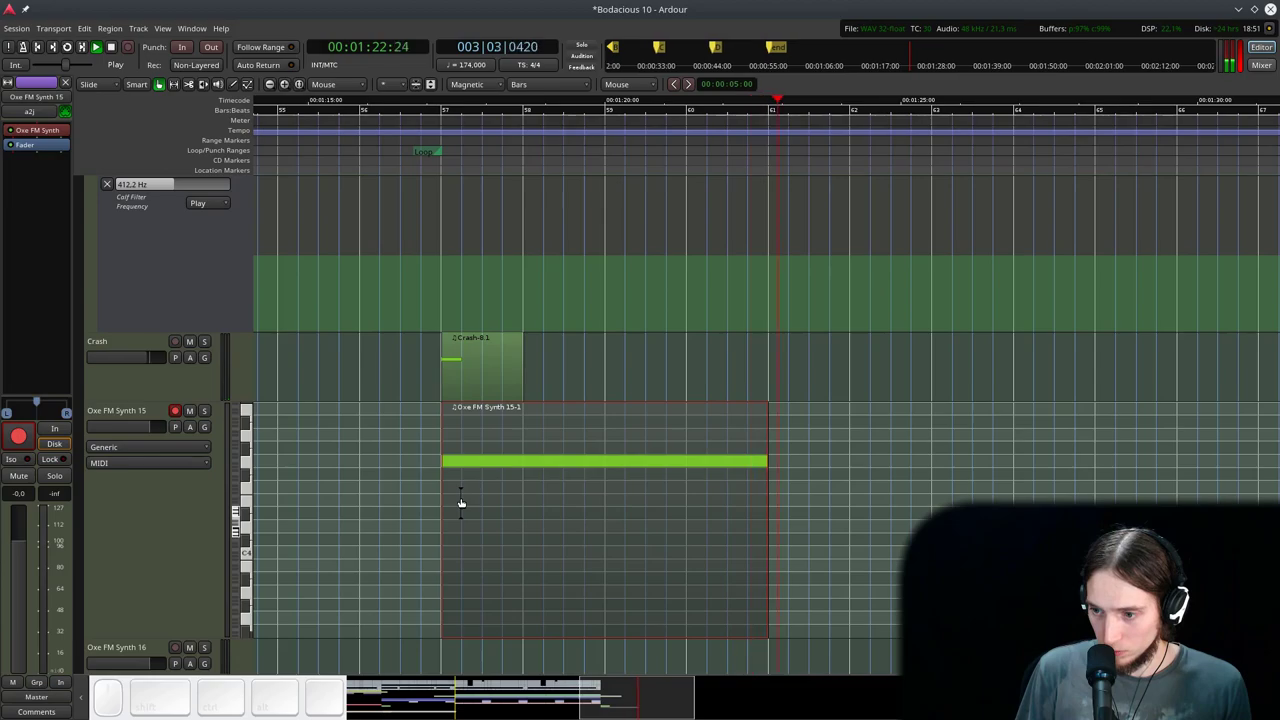
pyautogui.press('space')
# - Duplicate the bass region into four consecutive copies spanning bars 57–73 and play from bar 57
pyautogui.click(488, 484)
pyautogui.press('alt+d')
pyautogui.scroll(-3)
pyautogui.press('ctrl+alt+d')
pyautogui.click(449, 127)
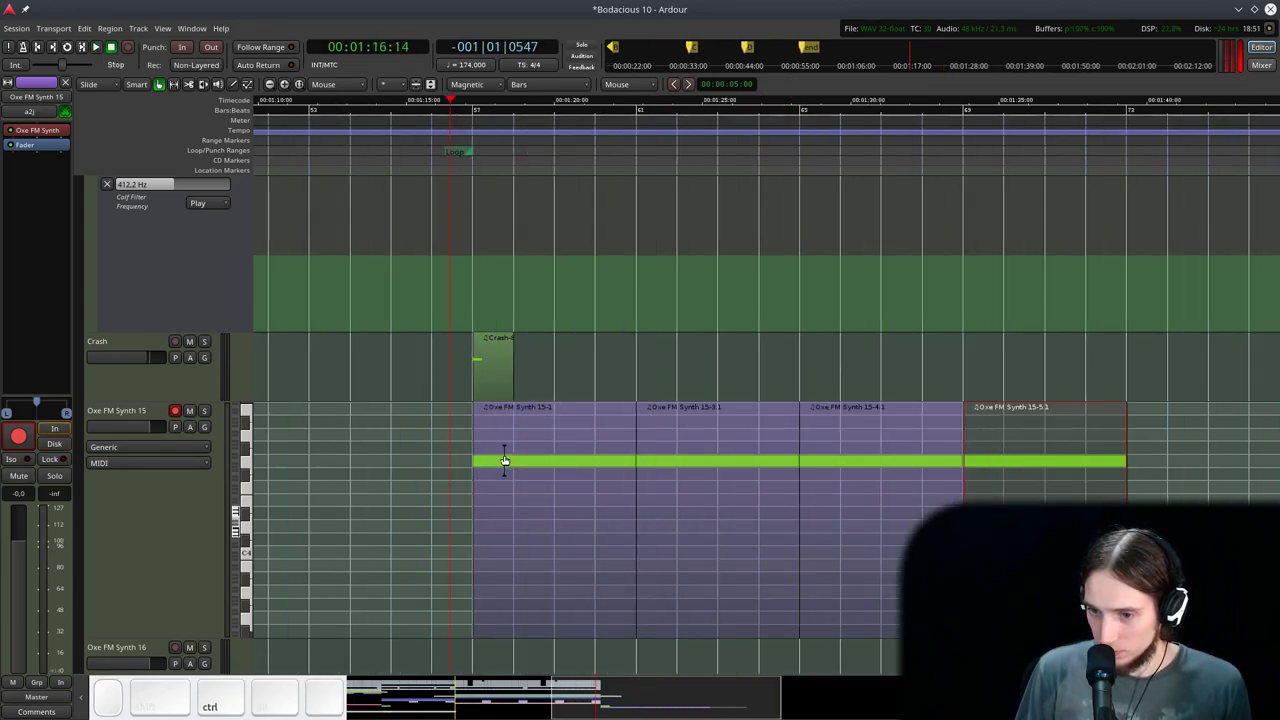
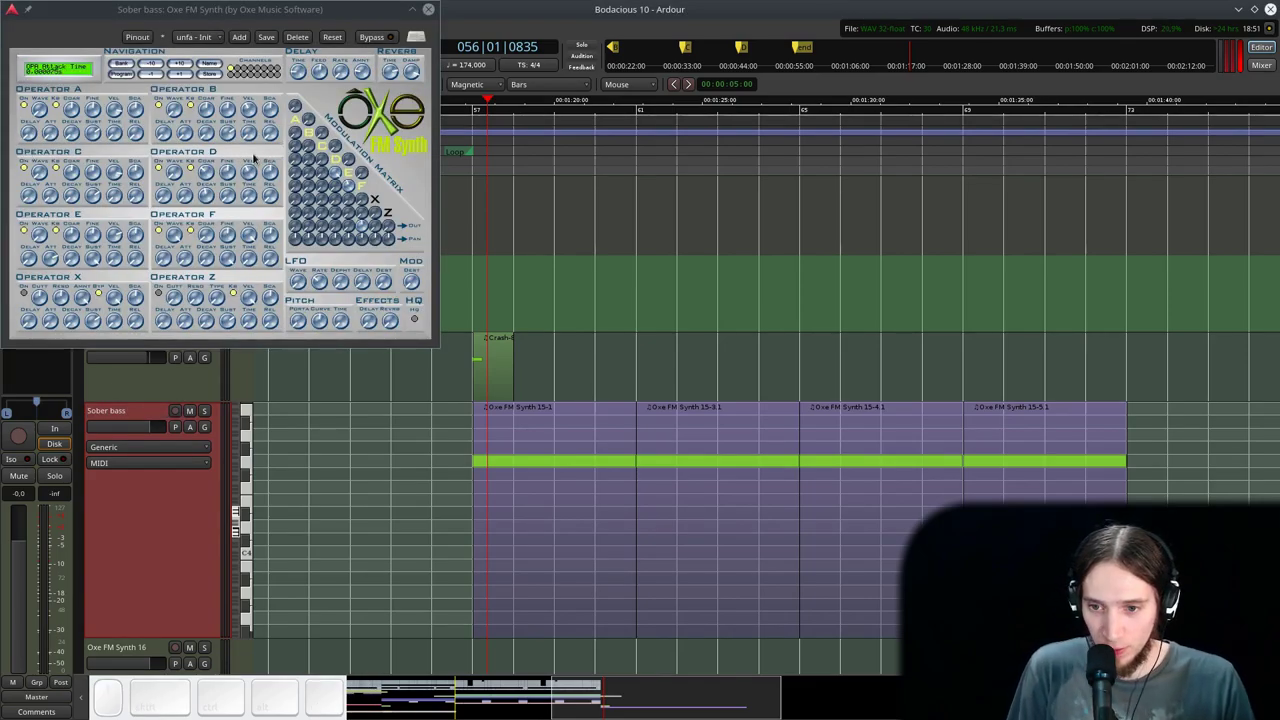
# - Rename the held-note track to Sour bass and loop playback over its first region, bars 57–61
pyautogui.click(488, 459)
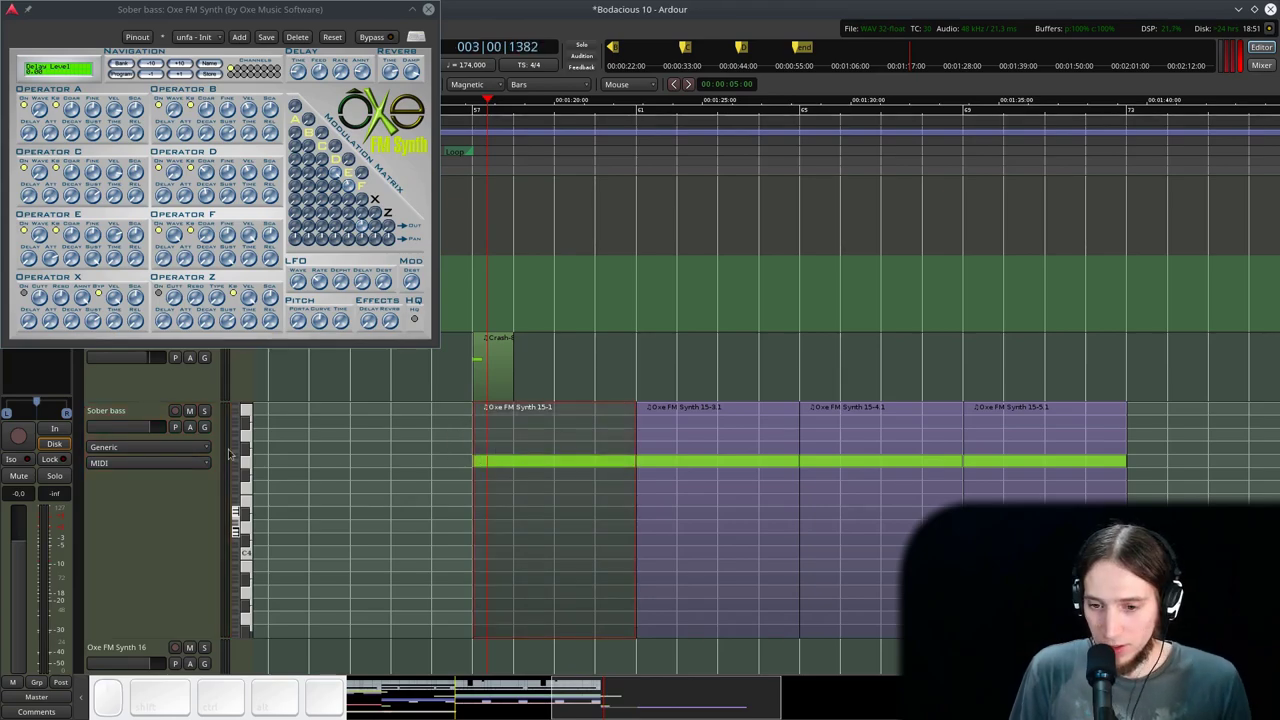
pyautogui.click(105, 419)
pyautogui.click(106, 415)
pyautogui.click(100, 409)
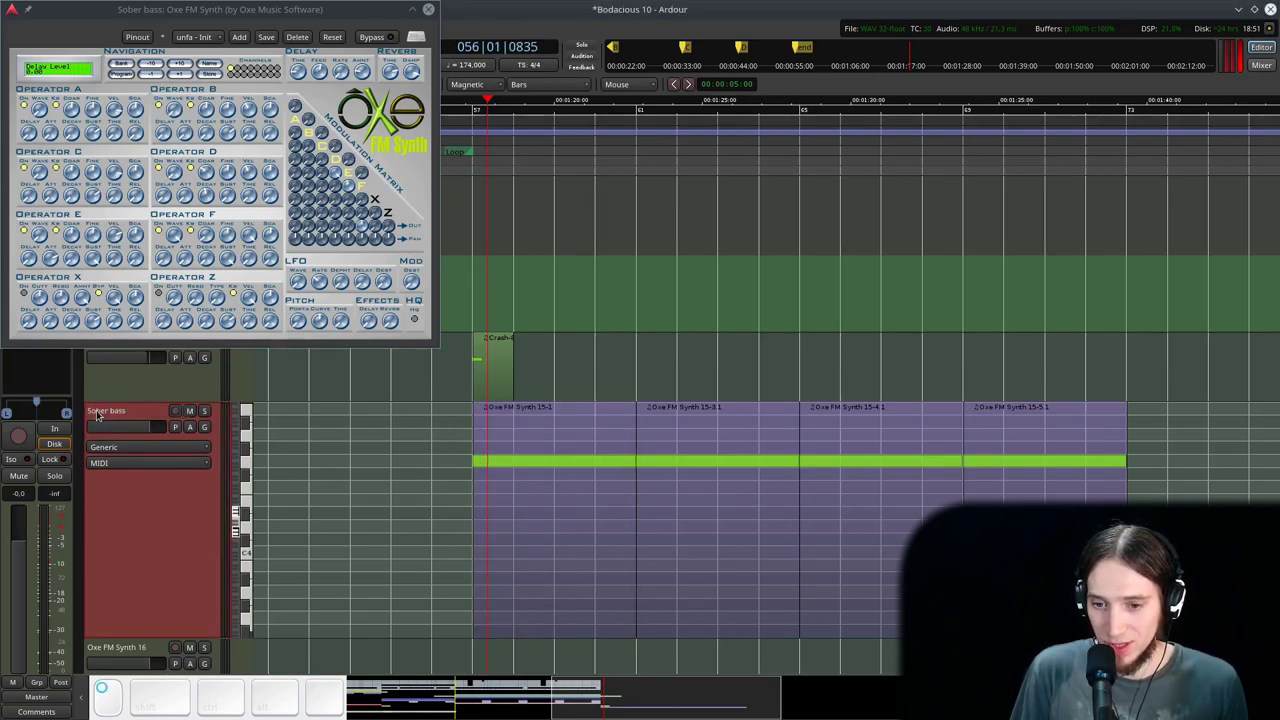
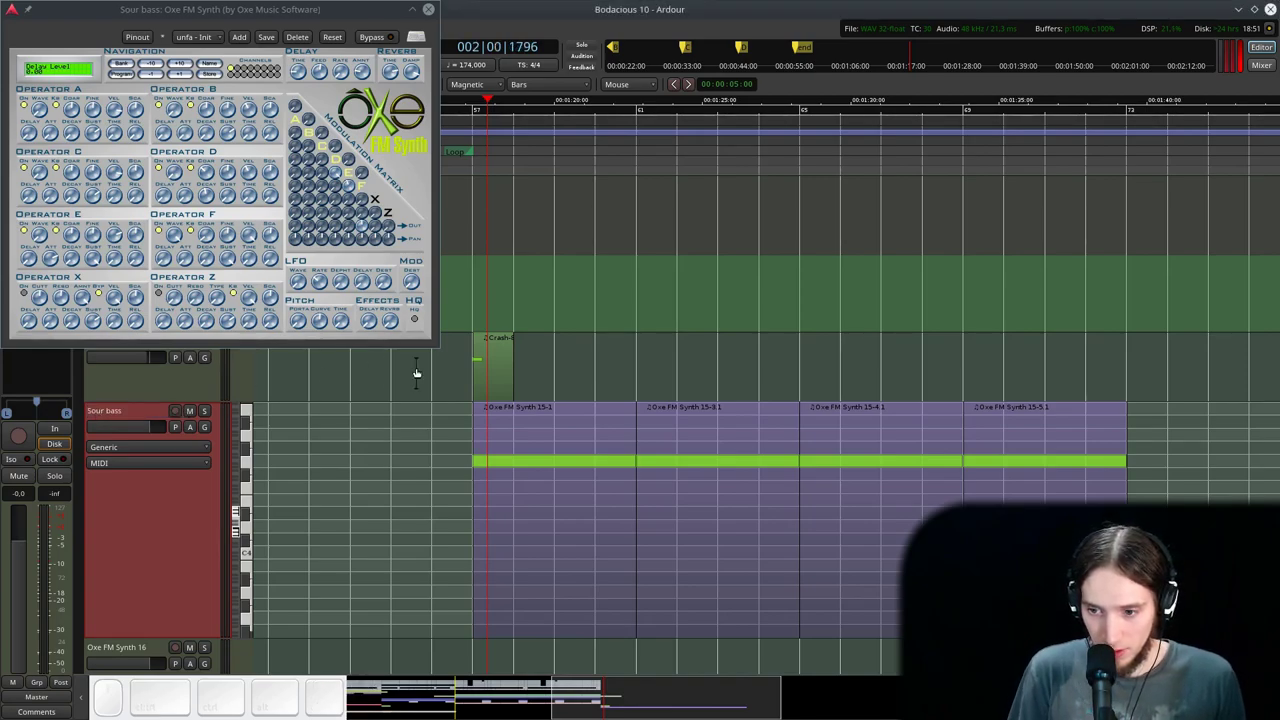
pyautogui.click(550, 437)
pyautogui.press('l')
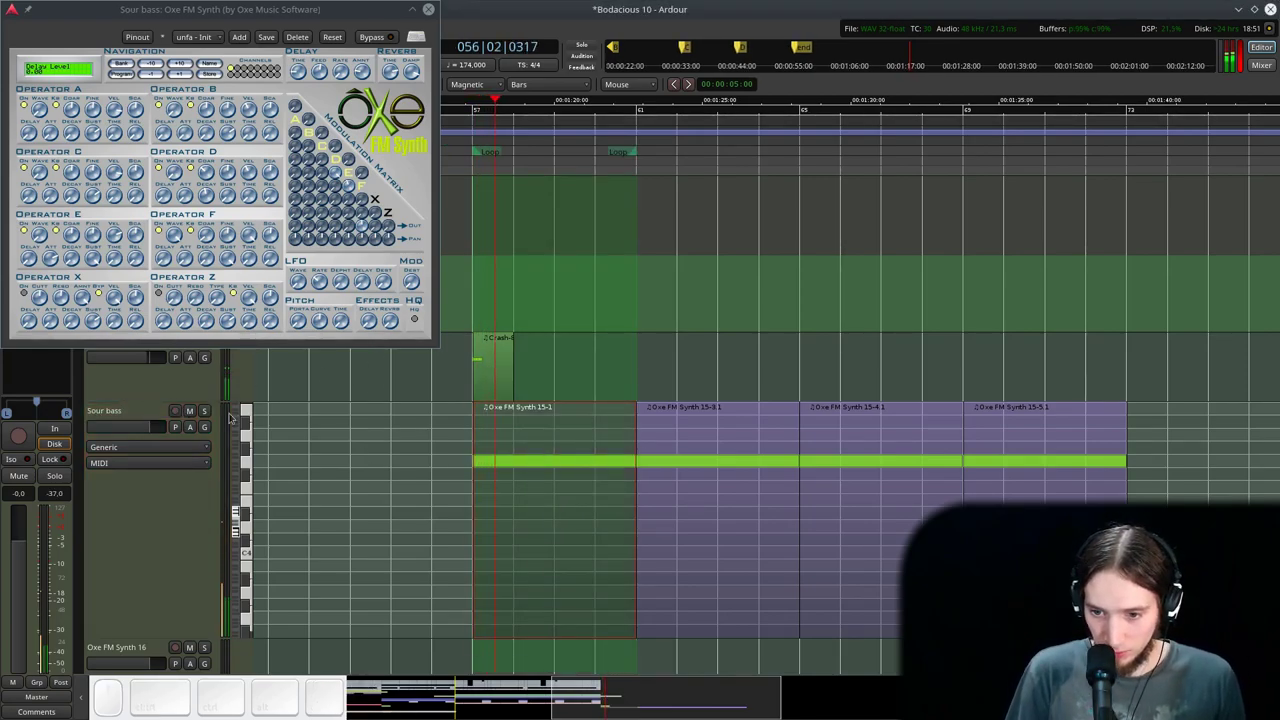
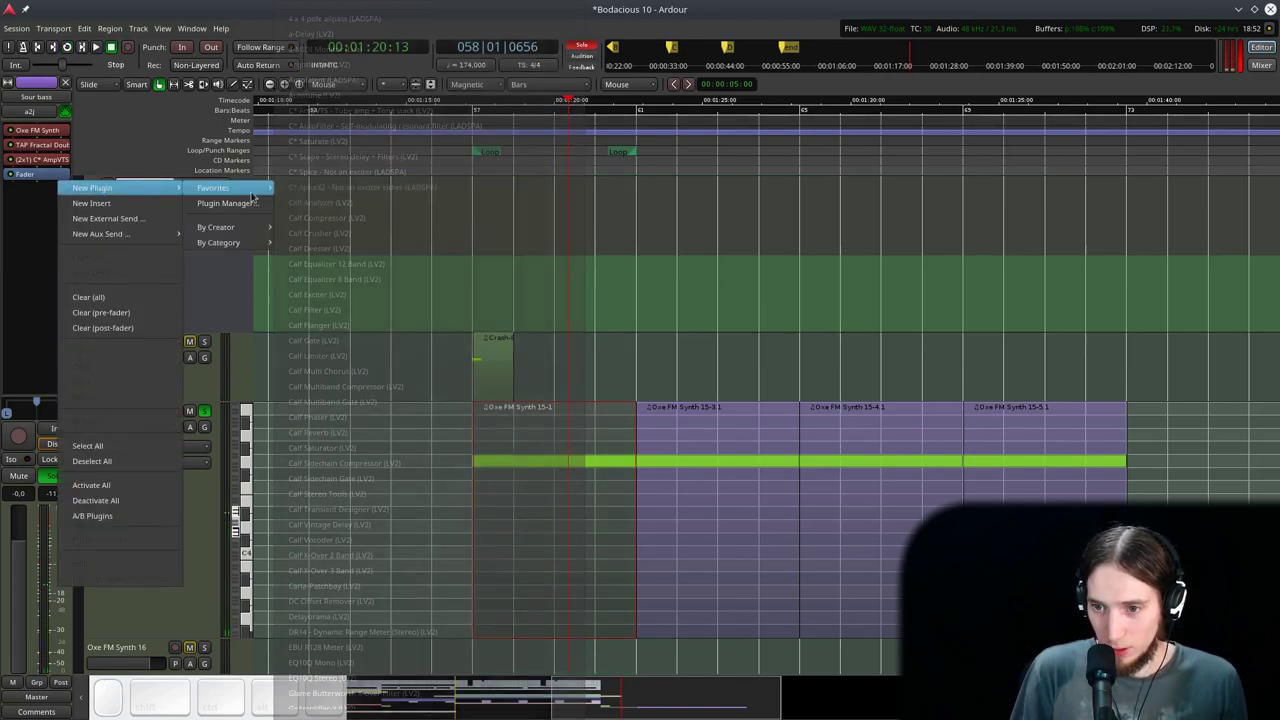
# - Insert an MVerb reverb after the doubler and amp simulator on Sour bass
pyautogui.scroll(-3)
pyautogui.click(350, 443)
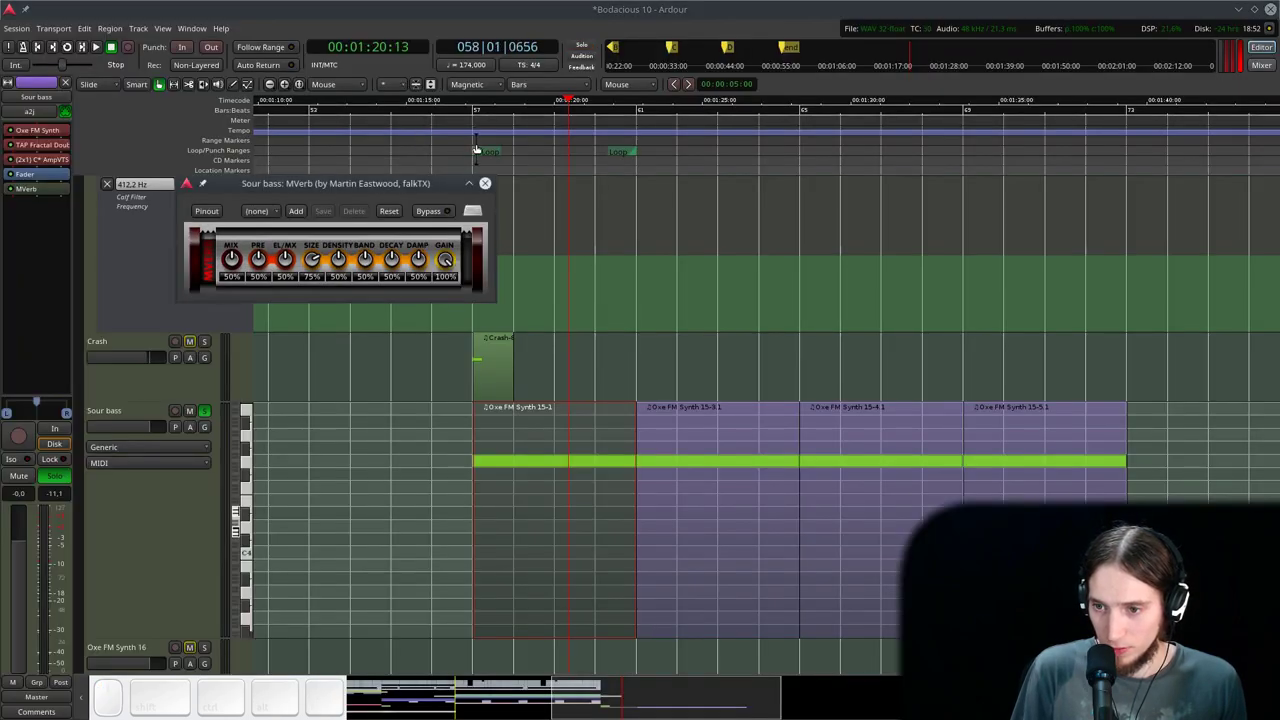
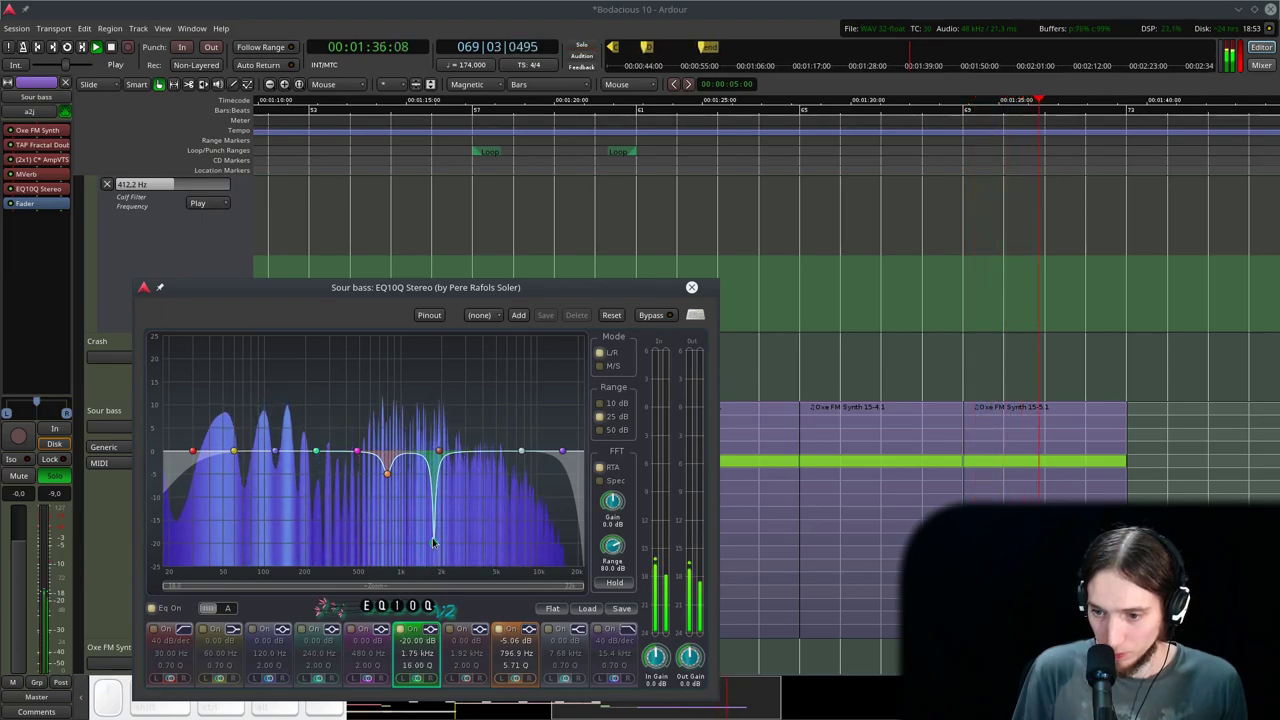
# - Shape the EQ10Q with deep notches near 544 Hz and 1.75 kHz, then move its window aside
pyautogui.scroll(-3)
pyautogui.scroll(3)
pyautogui.moveTo(316, 448); pyautogui.dragTo(359, 371)
pyautogui.scroll(-3)
pyautogui.scroll(3)
pyautogui.click(359, 371)
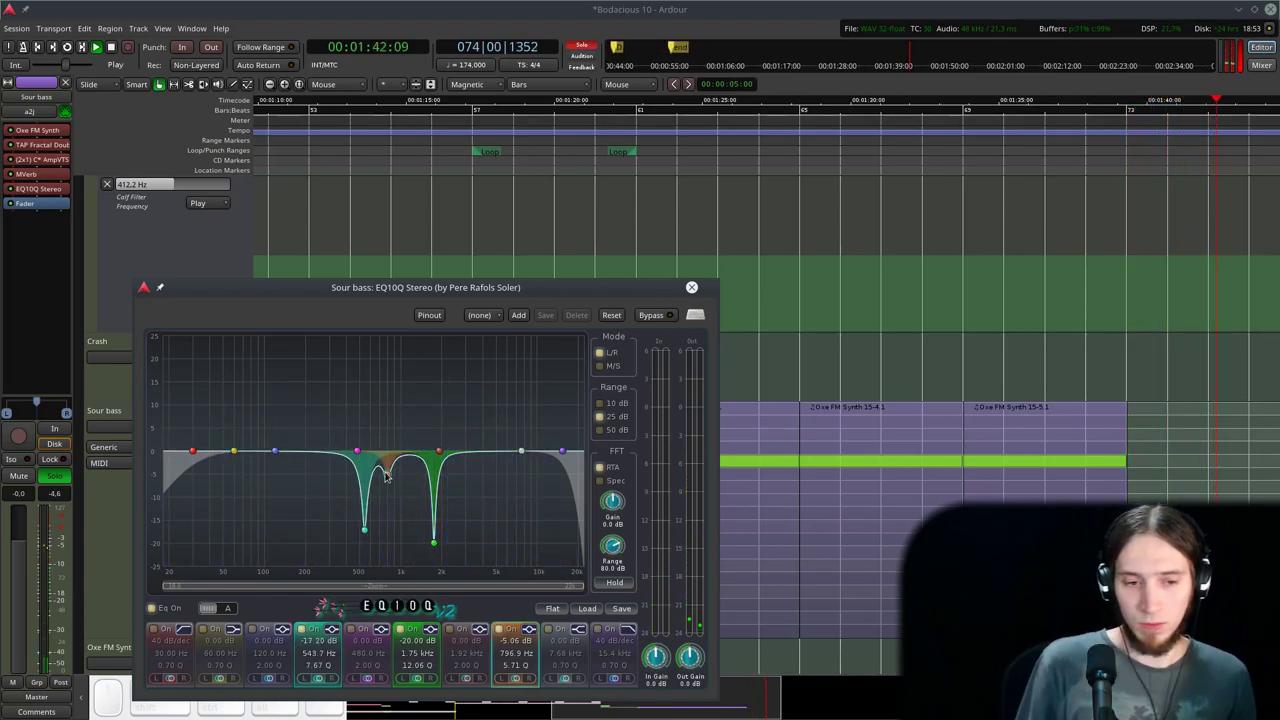
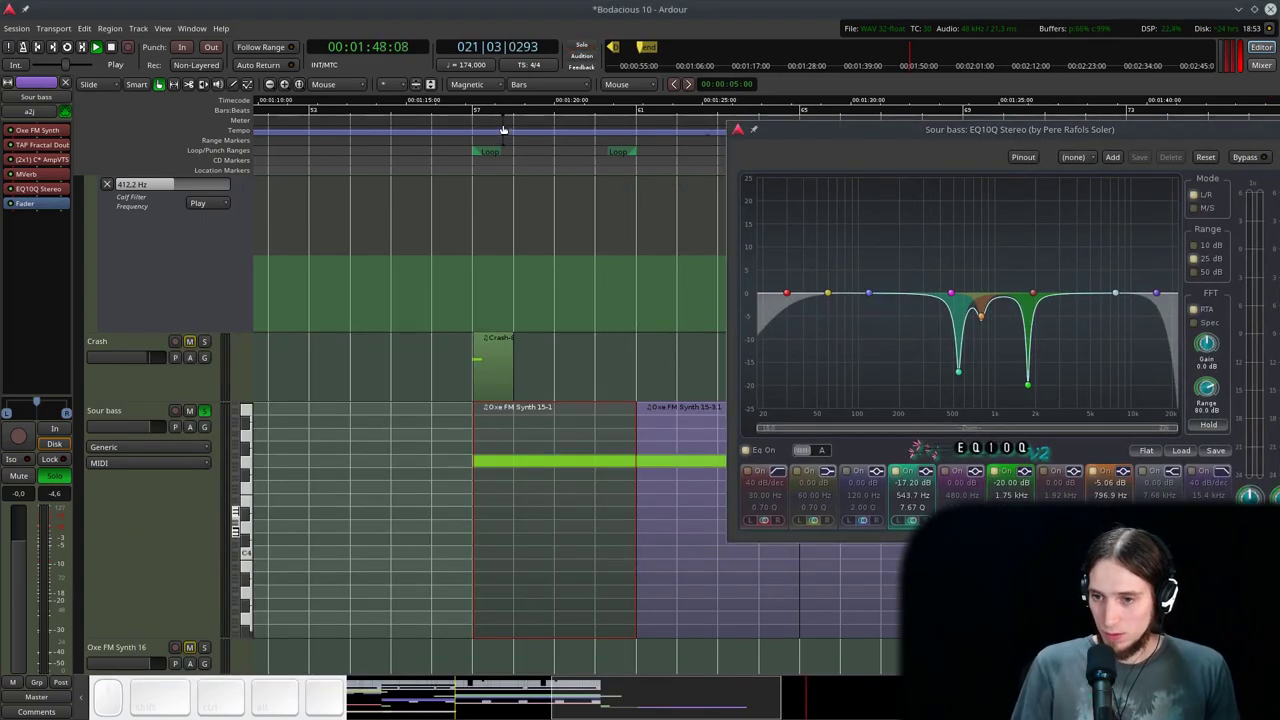
# - Move the playhead to bar 57 and restart playback from there
pyautogui.click(452, 105)
pyautogui.press('space')
pyautogui.press('space')
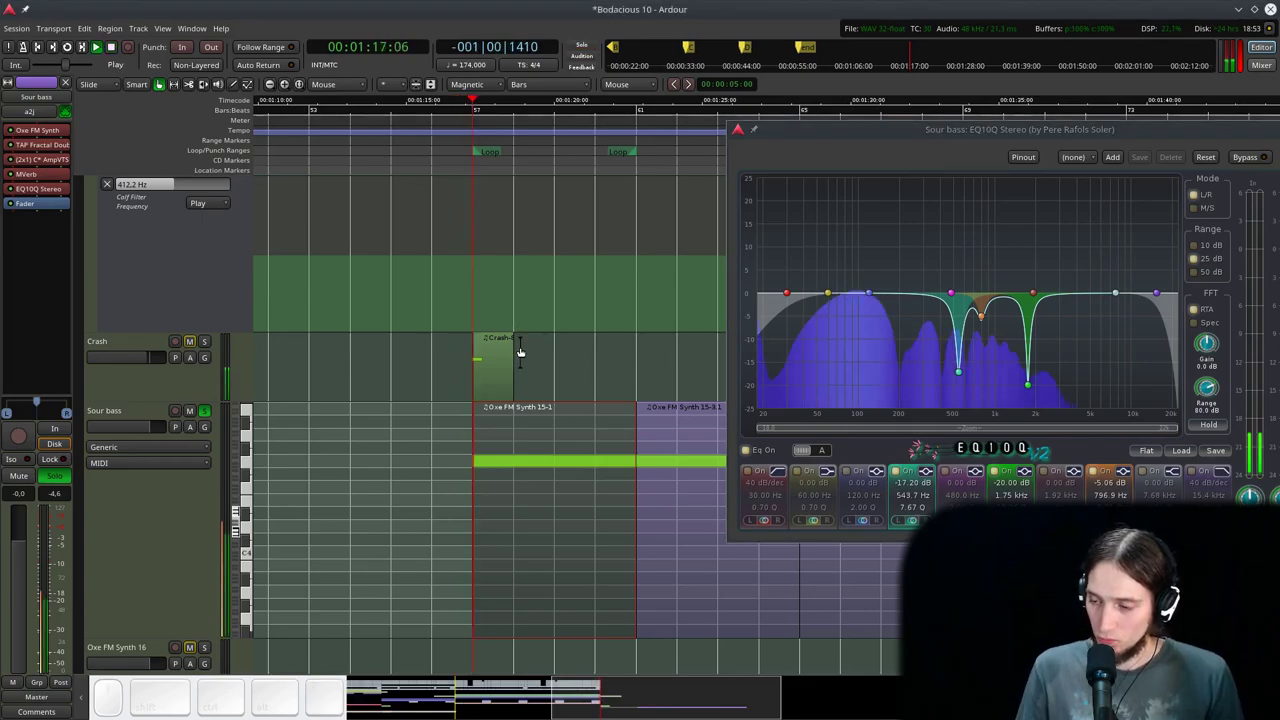
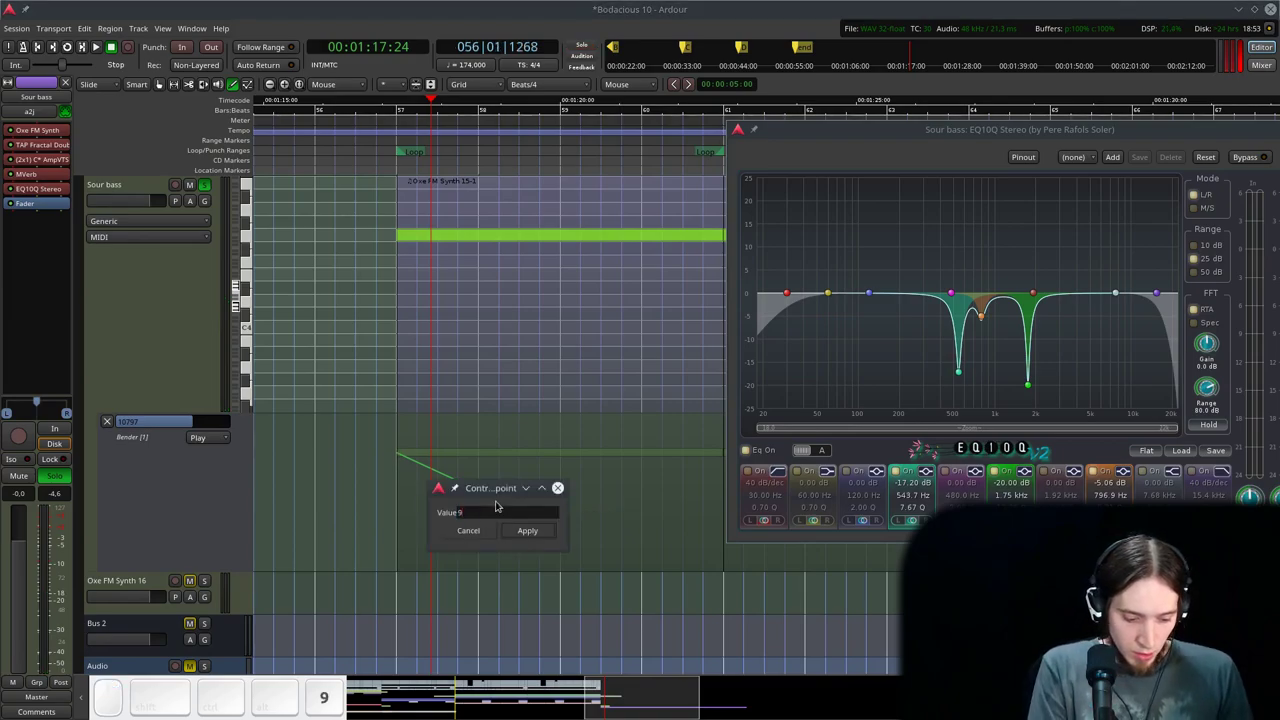
# - Set the first Bender control point to maximum and audition the pitch bend
pyautogui.press('BackSpace')
pyautogui.press('Return')
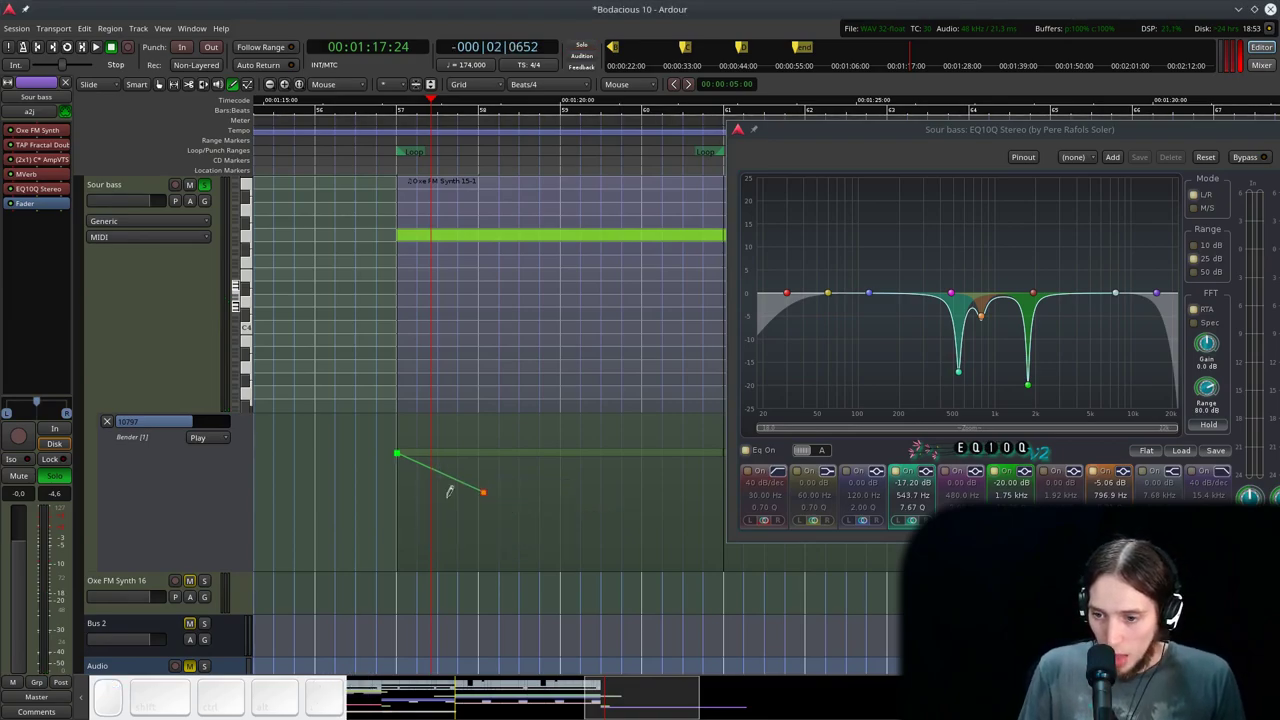
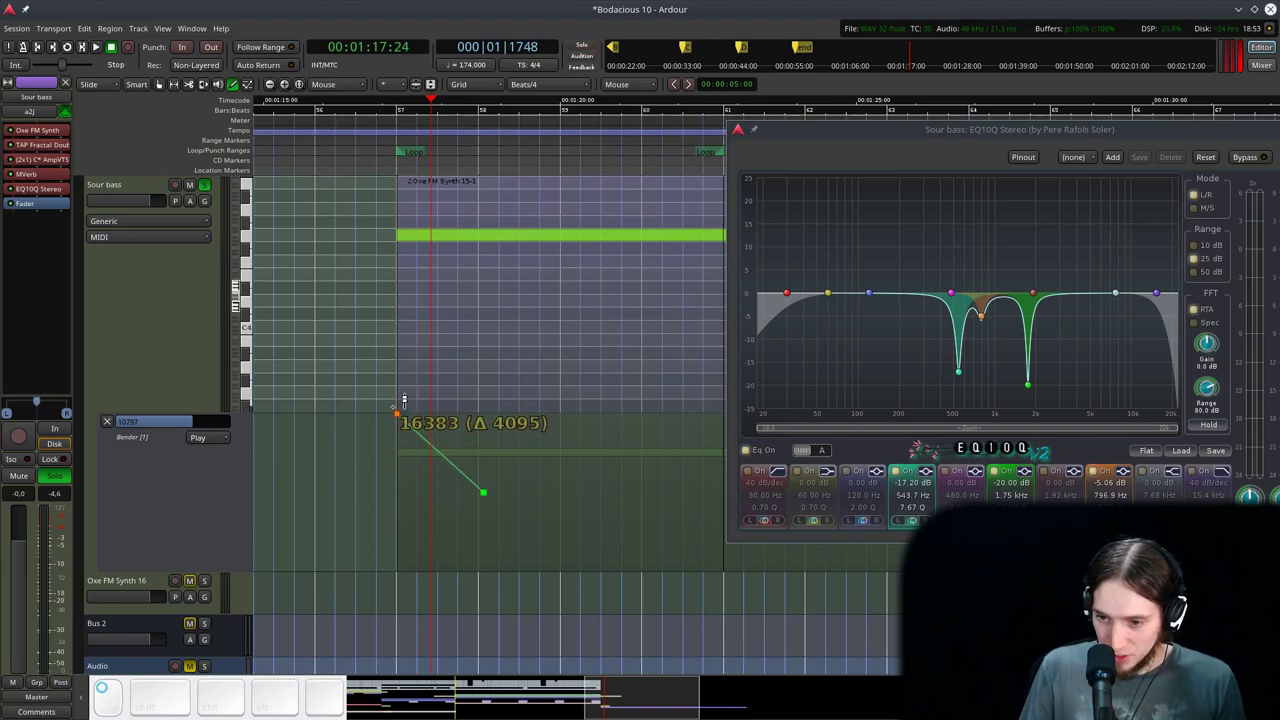
pyautogui.click(381, 135)
pyautogui.press('space')
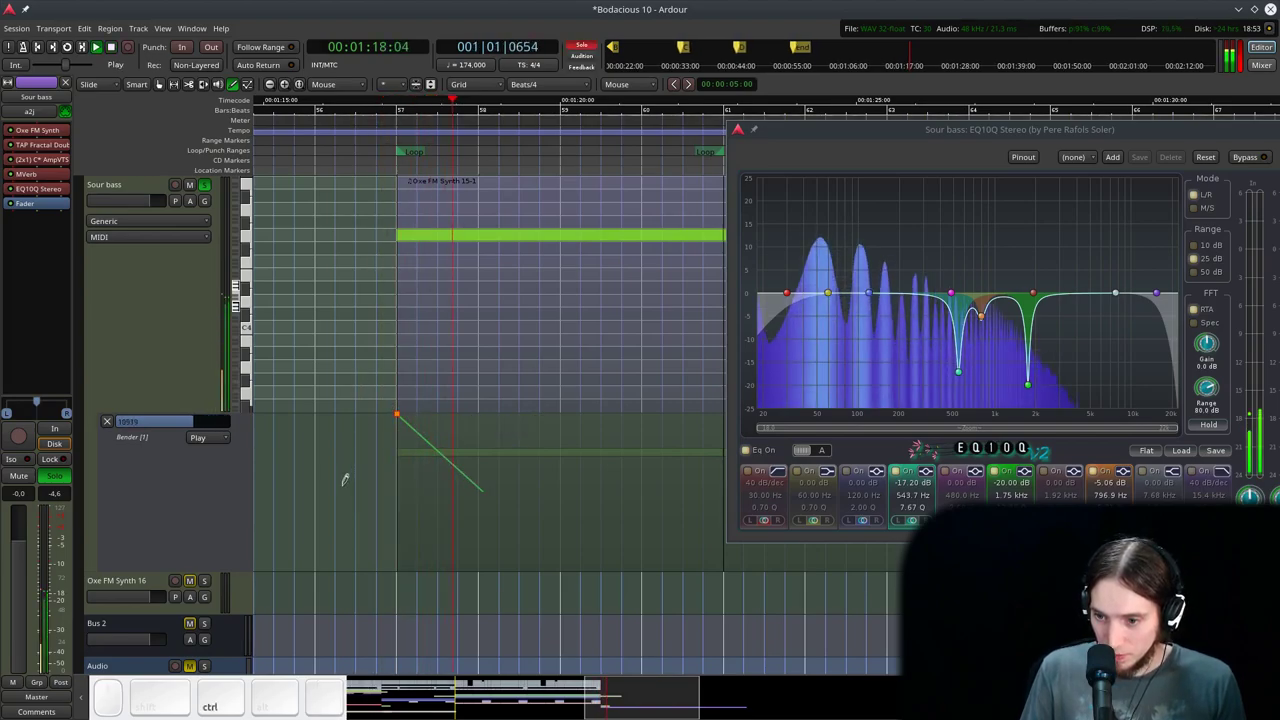
# - Copy the downward bend shape to each of the four regions, close EQ10Q and select Sour bass
pyautogui.scroll(-3)
pyautogui.press('g')
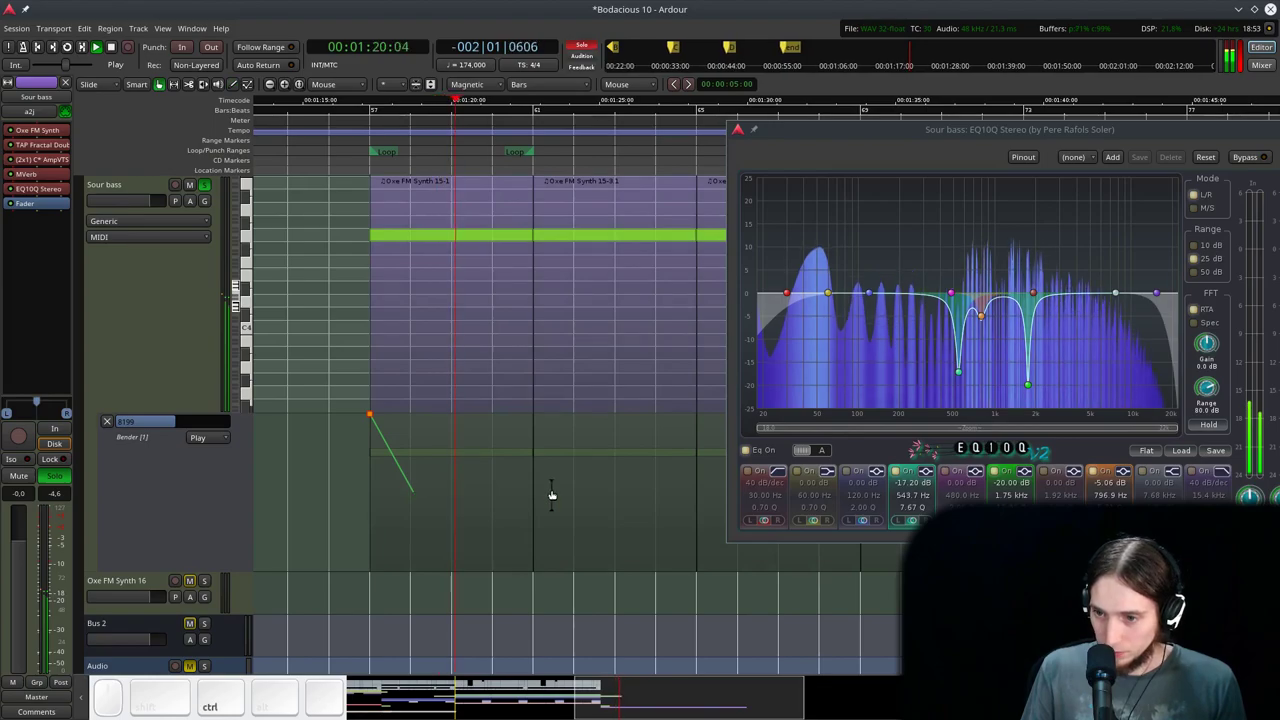
pyautogui.press('ctrl+d')
pyautogui.scroll(3)
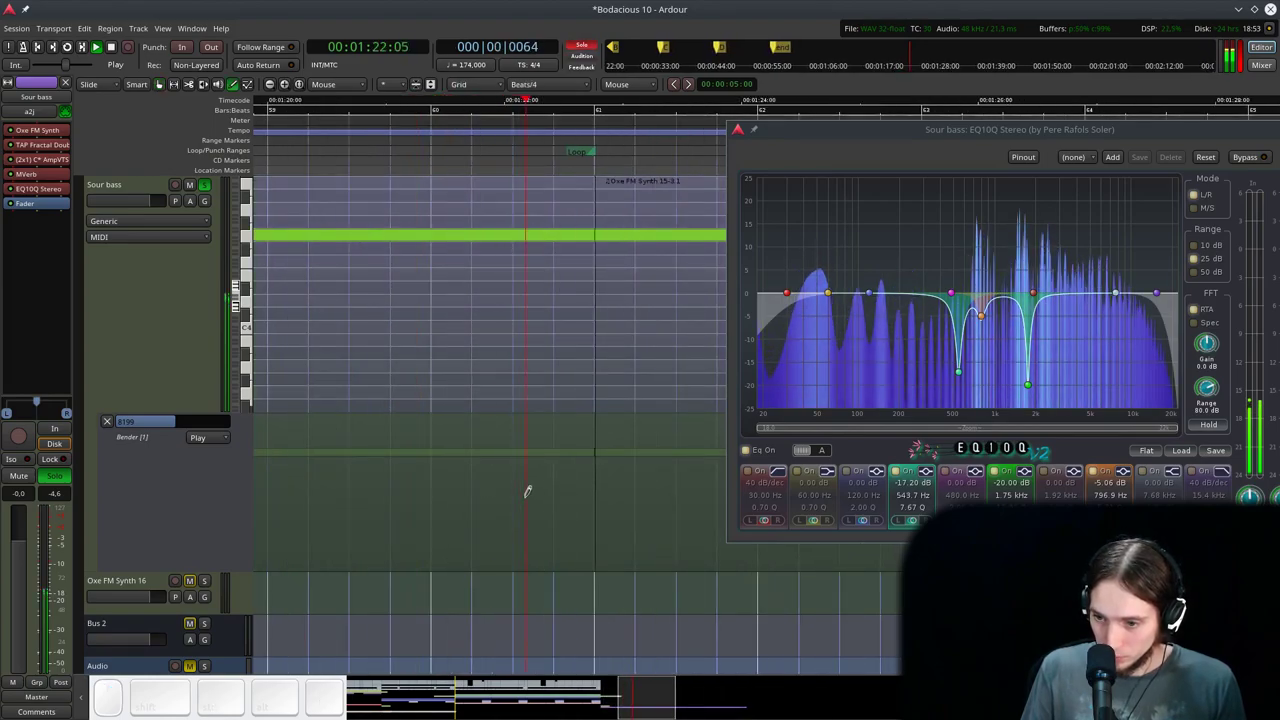
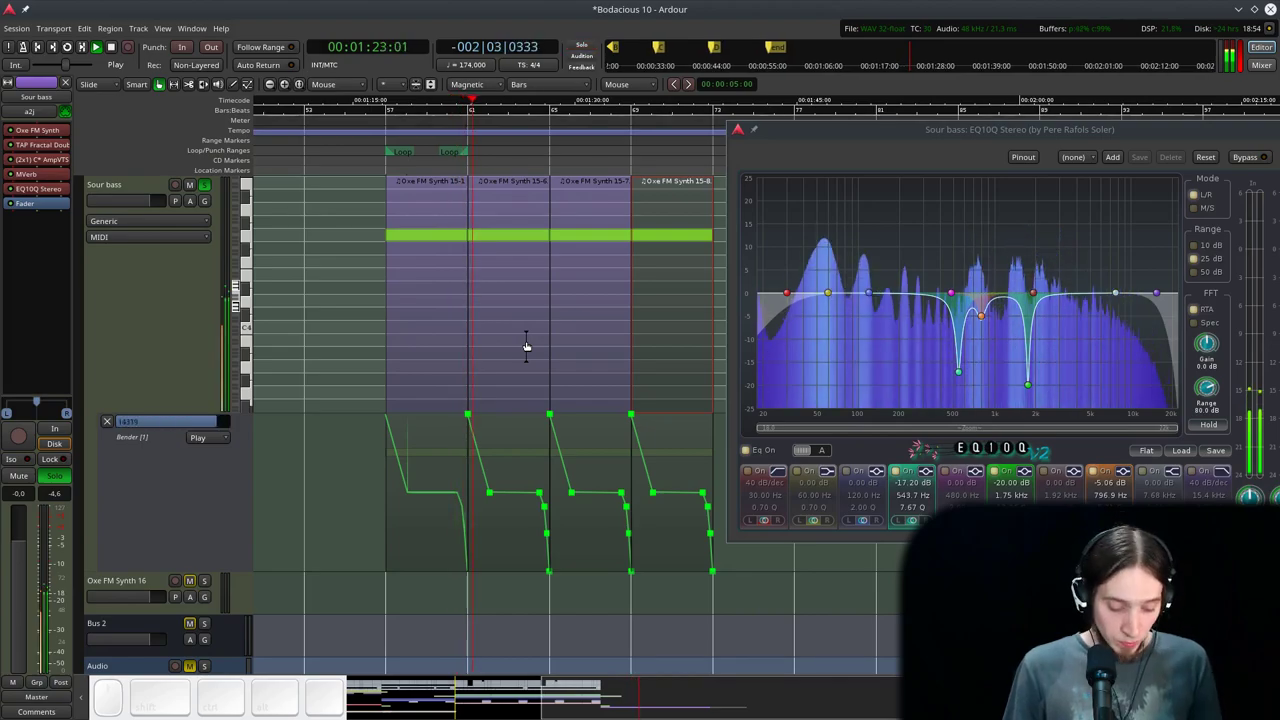
pyautogui.scroll(3)
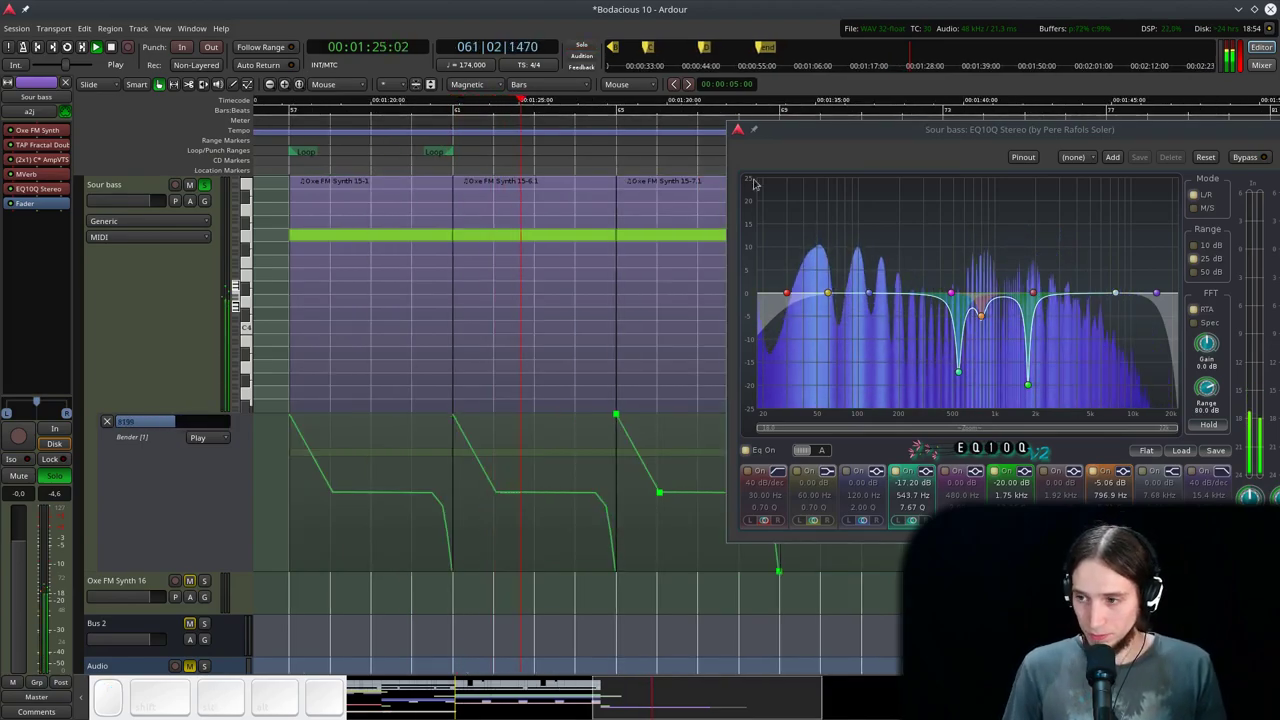
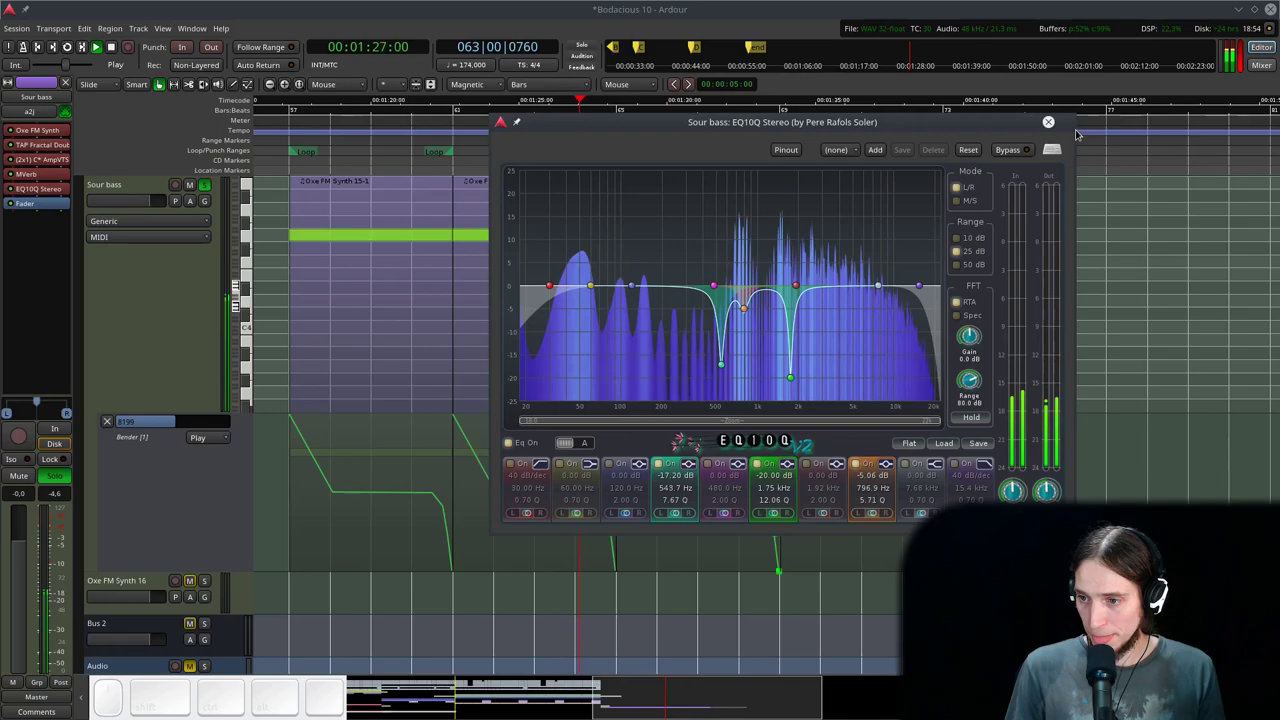
pyautogui.click(1048, 120)
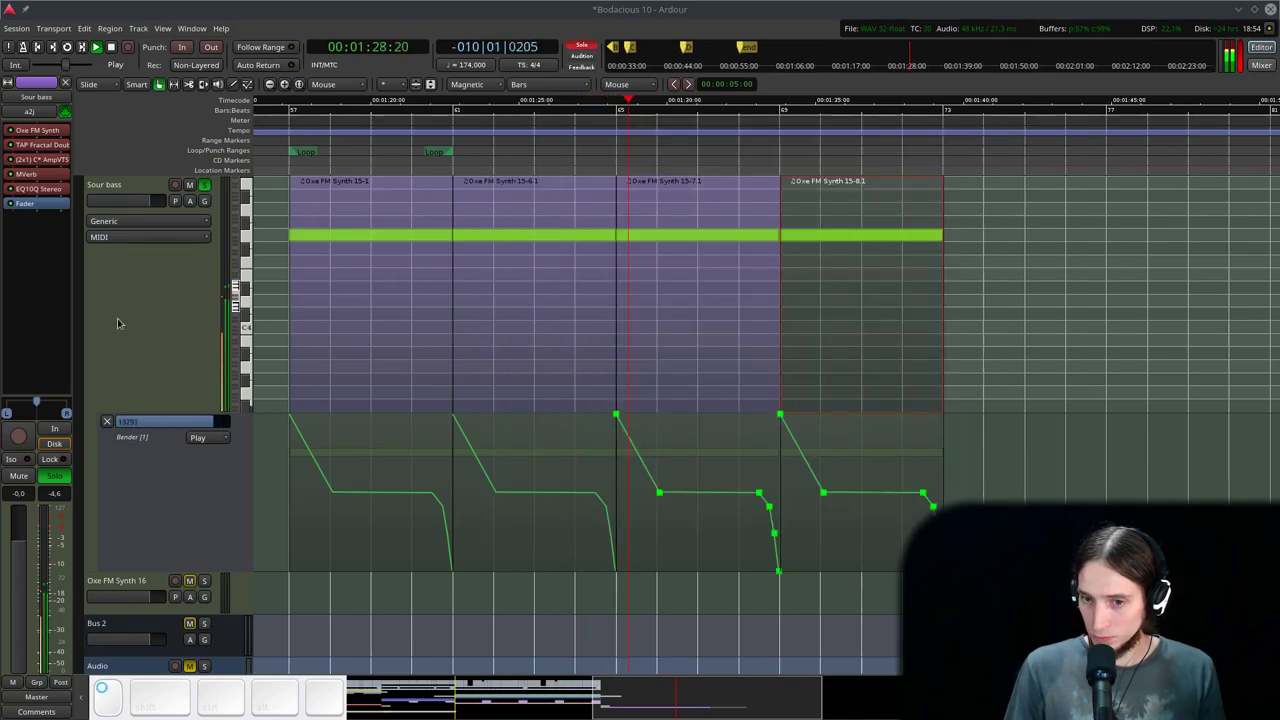
pyautogui.press('space')
pyautogui.click(170, 289)
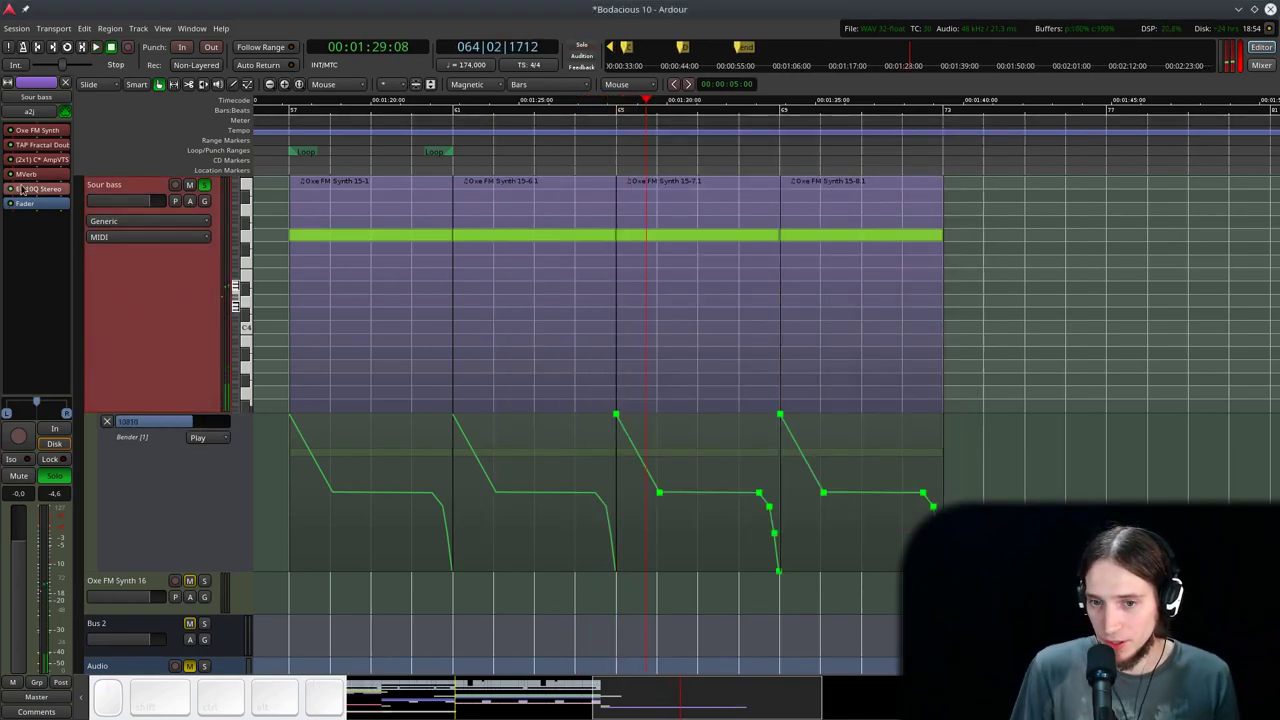
# - Bring up the Oxe FM Synth editor for the Sour bass track
pyautogui.click(44, 124)
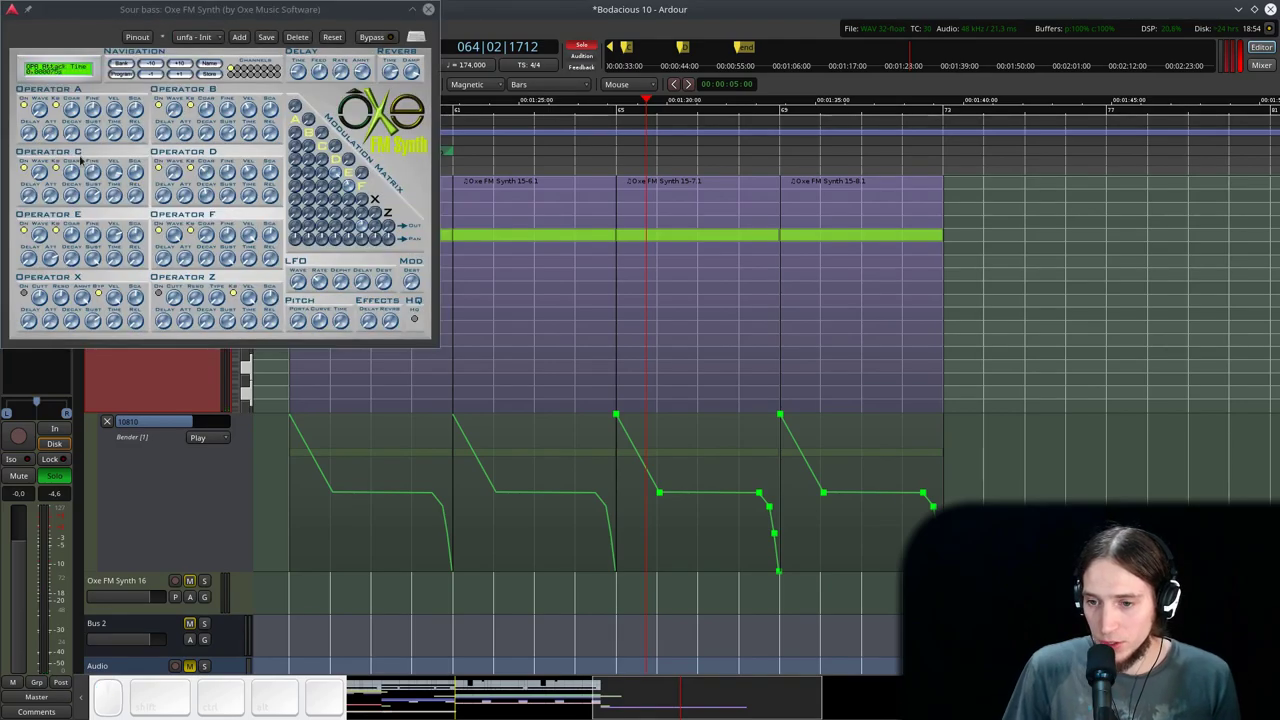
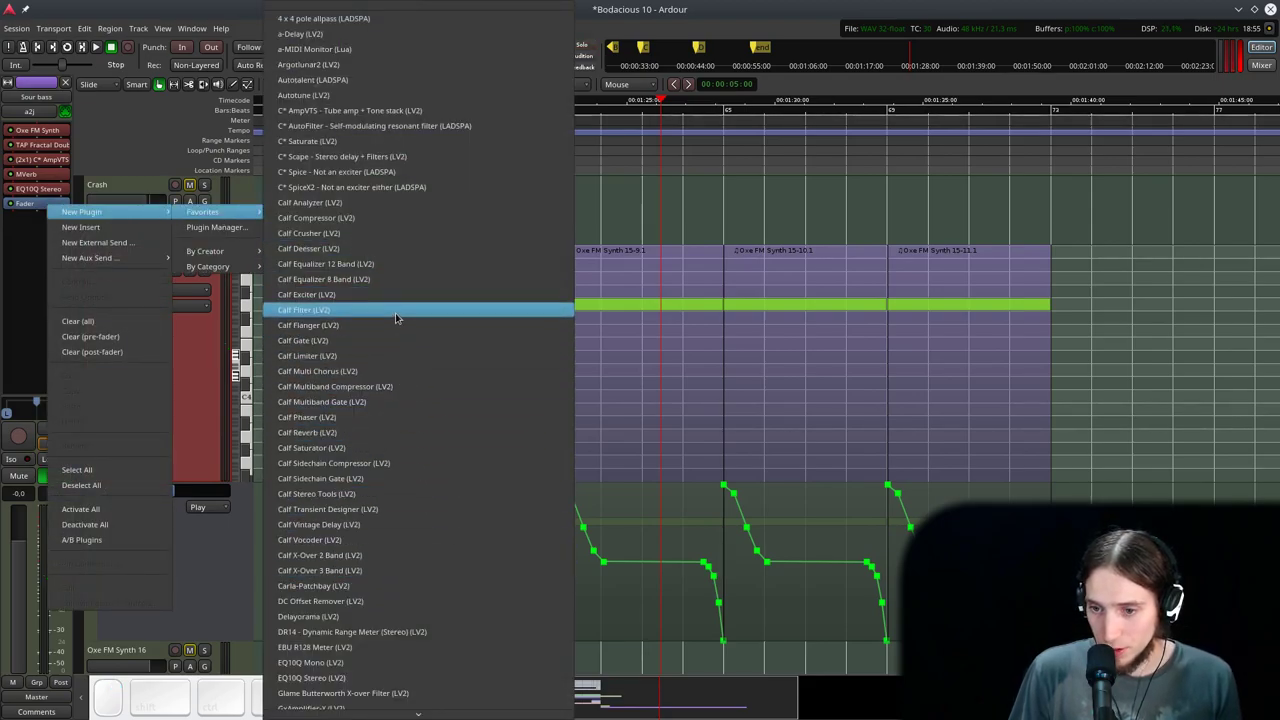
# - Insert the Calf Filter (LV2) from Favorites onto Sour bass
pyautogui.click(395, 312)
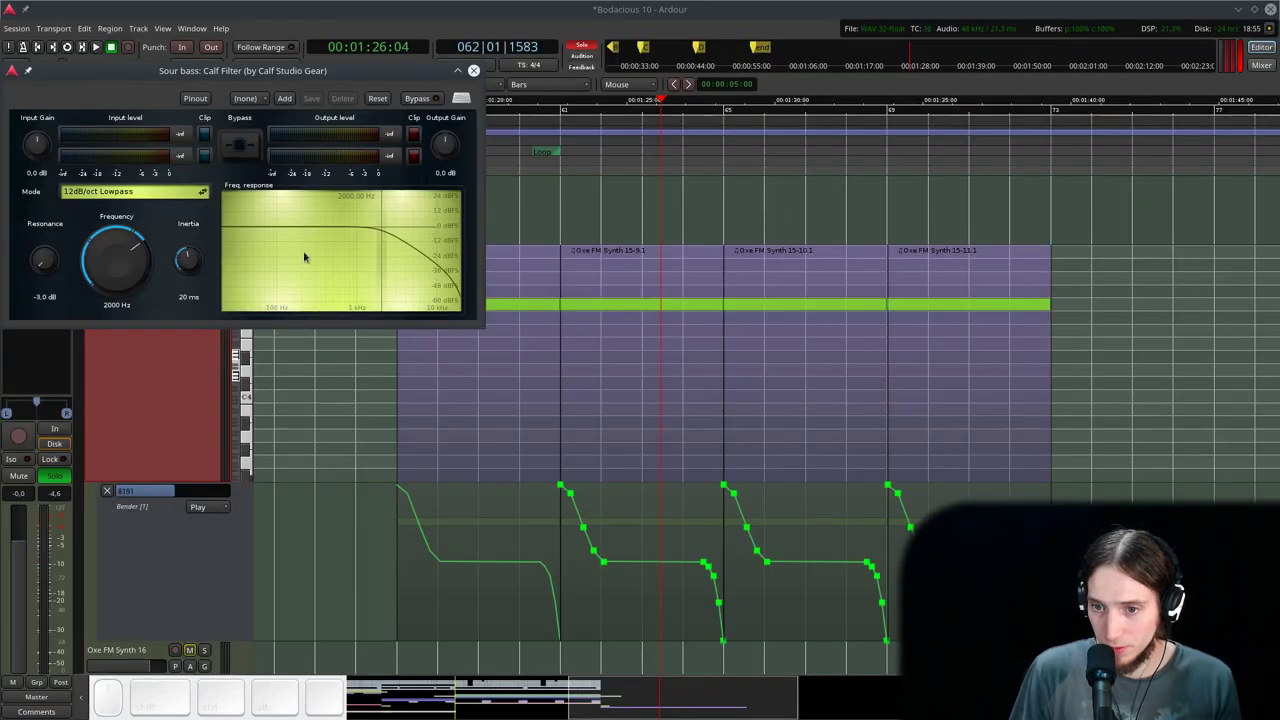
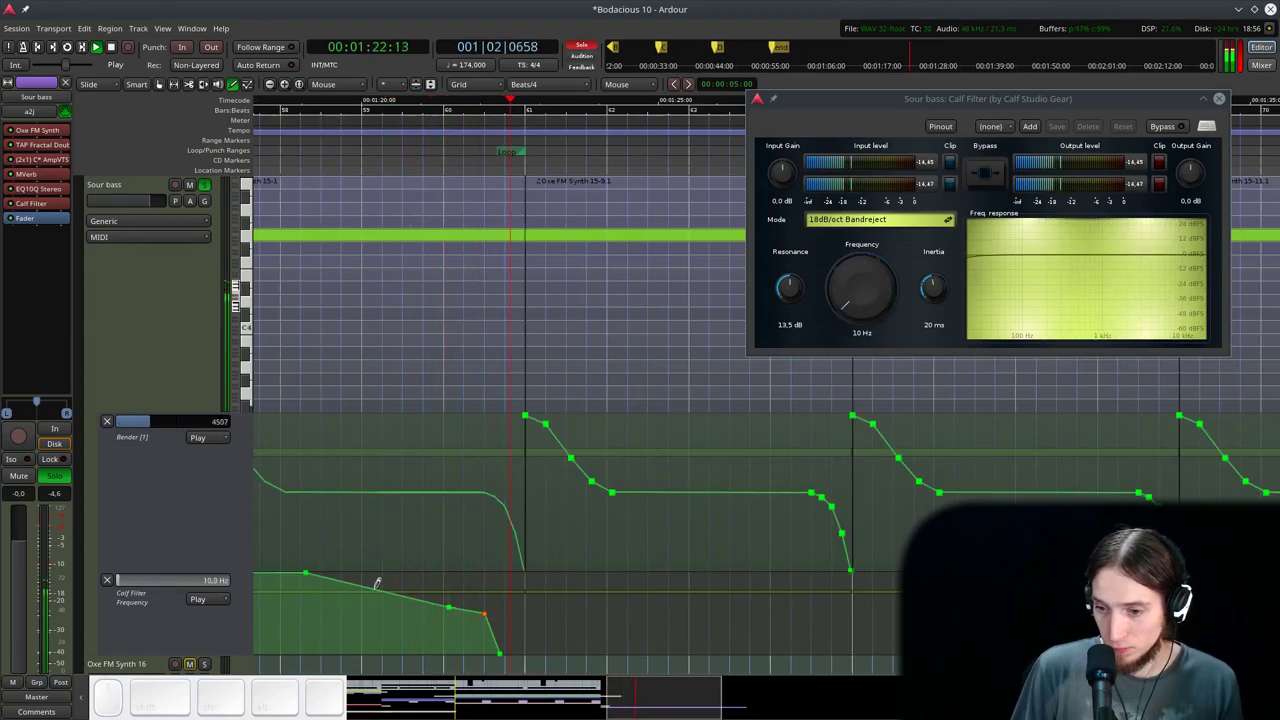
# - Stop playback and draw falling Calf Filter frequency points across the Sour bass regions
pyautogui.press('g')
pyautogui.scroll(-3)
pyautogui.press('space')
pyautogui.press('r')
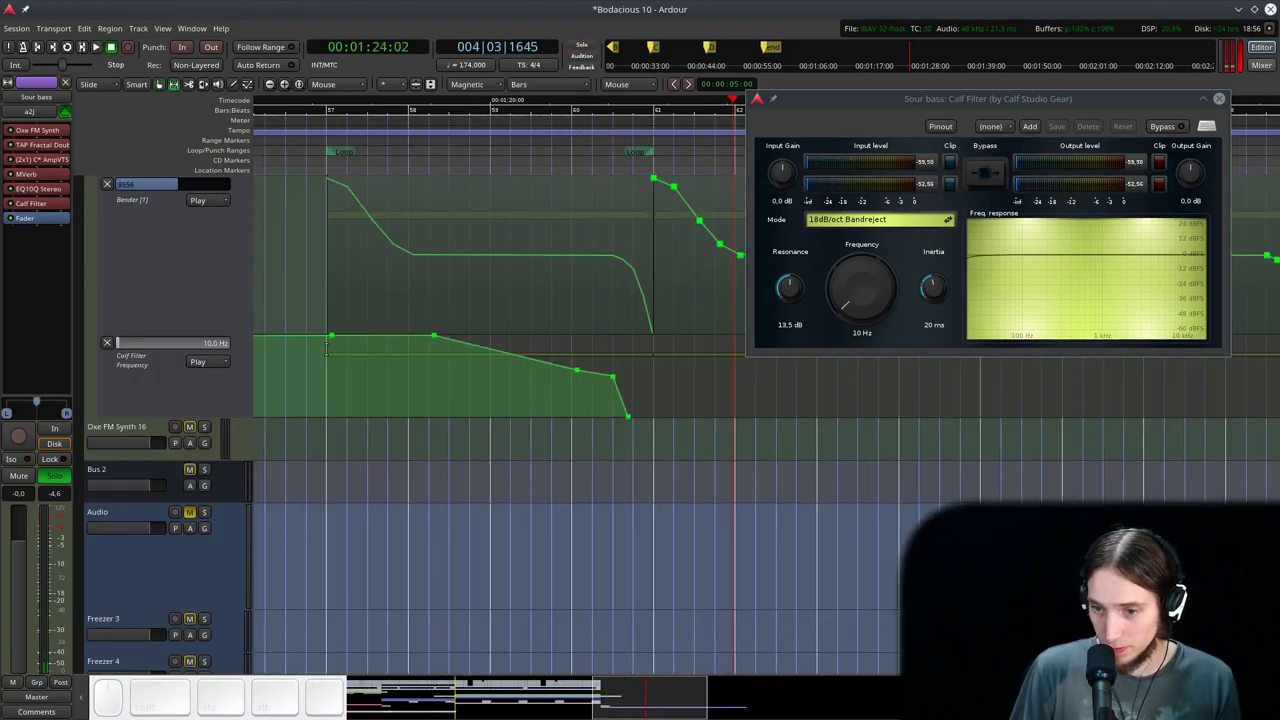
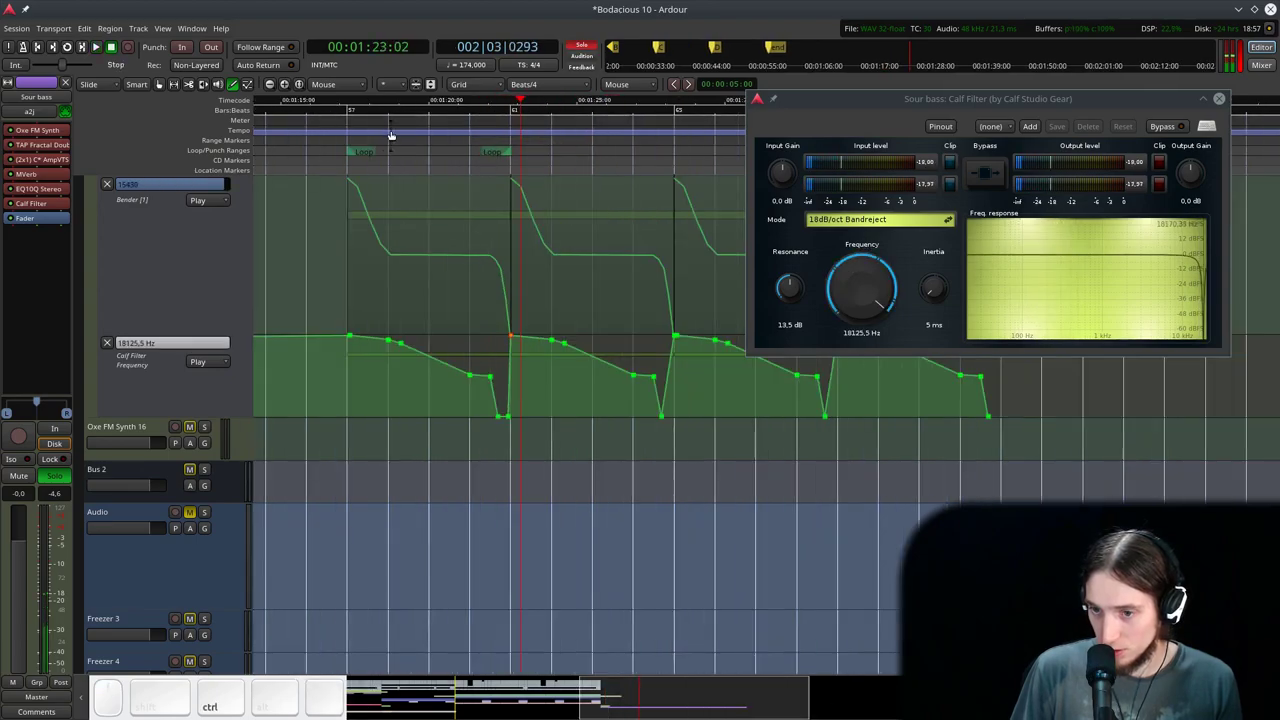
# - Play from bar 57 to hear the filter sweeps plunge with the pitch-bend dives
pyautogui.click(347, 127)
pyautogui.press('space')
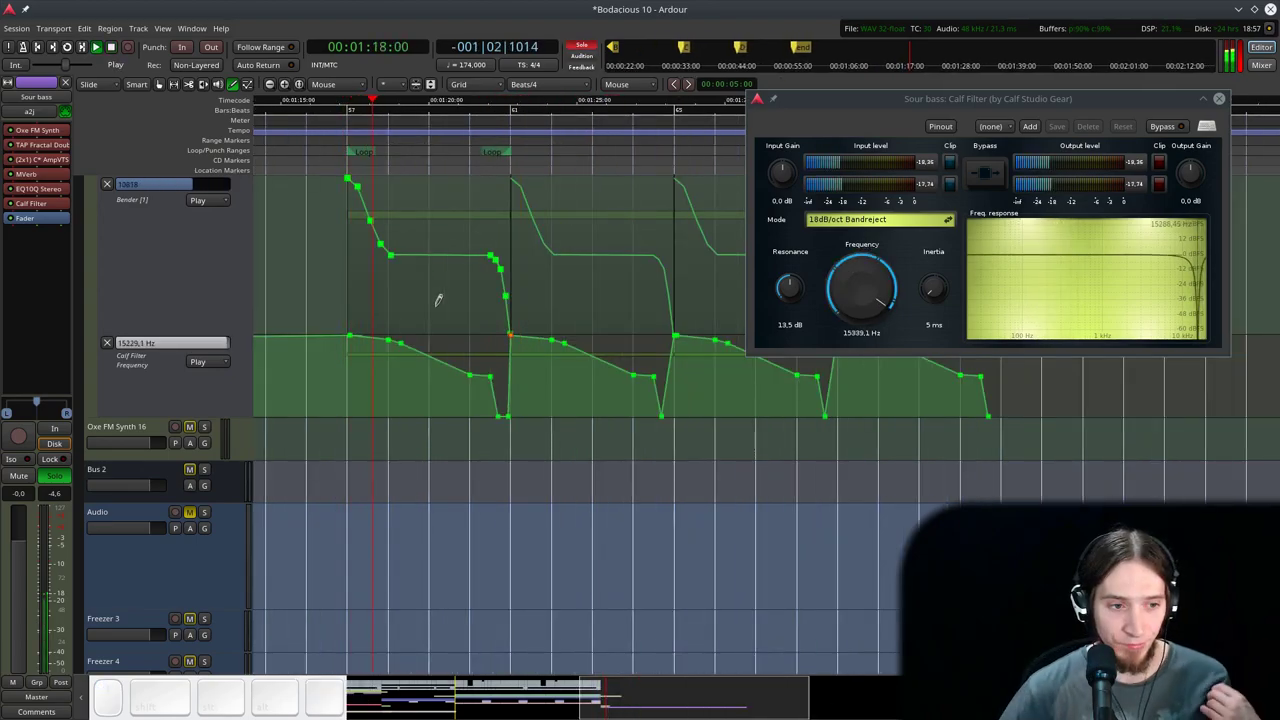
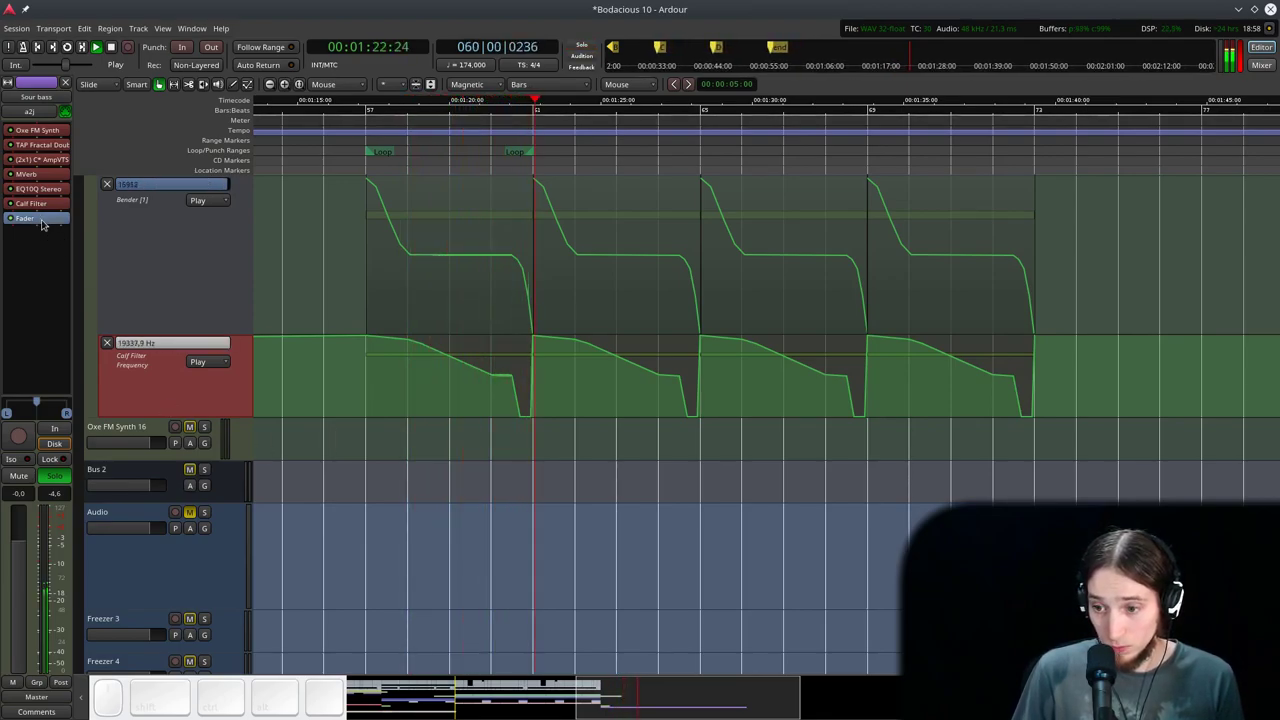
# - Stop playback and bring up the Plugin Manager for Sour bass filtered to Calf plugins
pyautogui.press('space')
pyautogui.click(41, 218)
pyautogui.rightClick(41, 218)
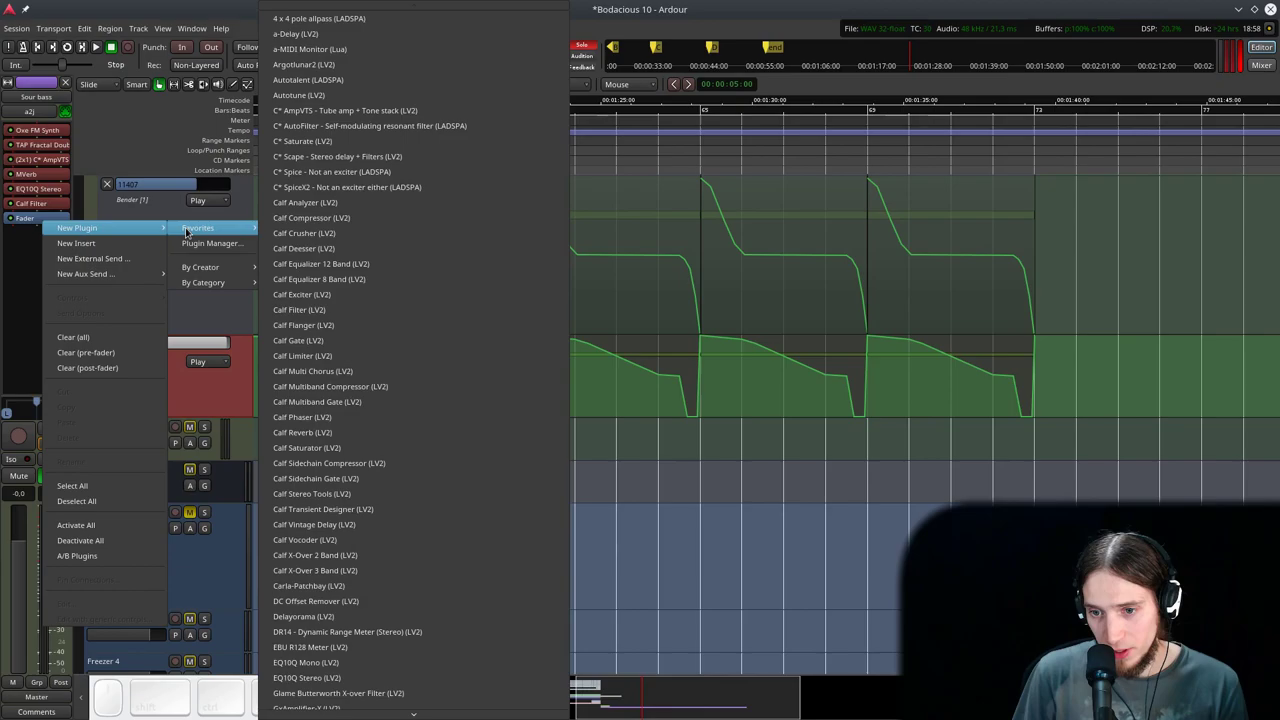
pyautogui.click(184, 245)
pyautogui.press('shift+space')
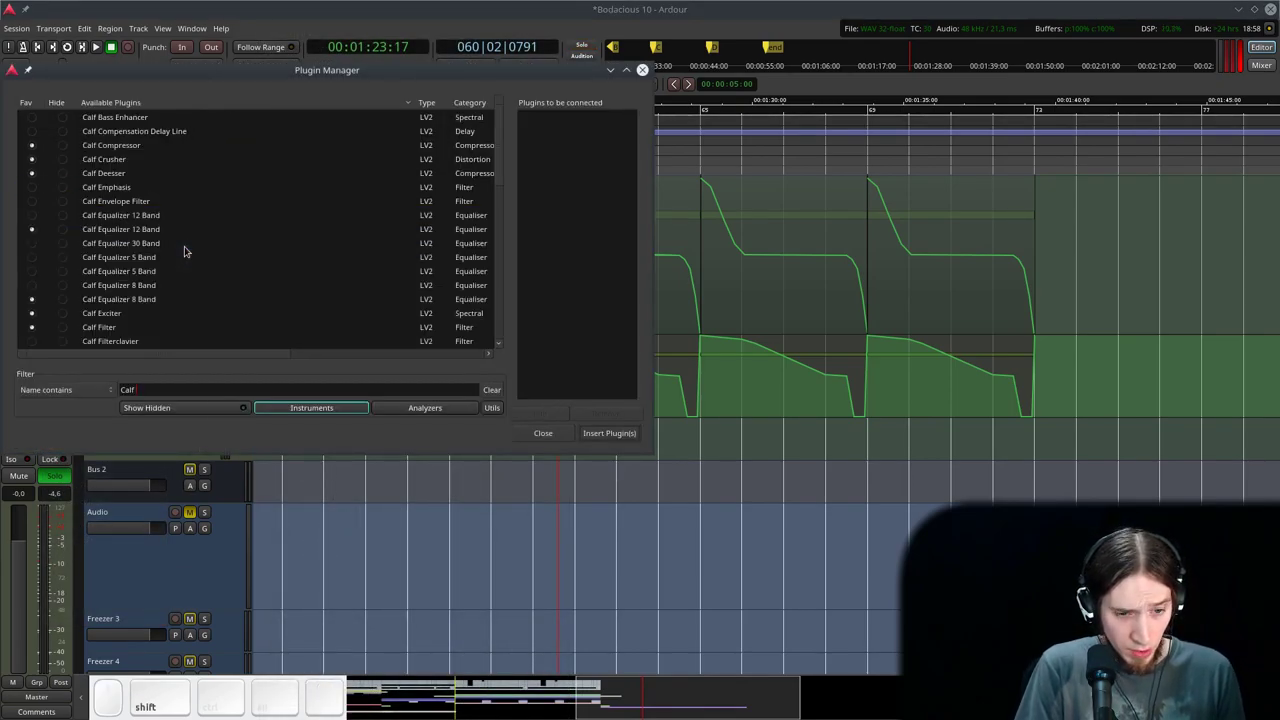
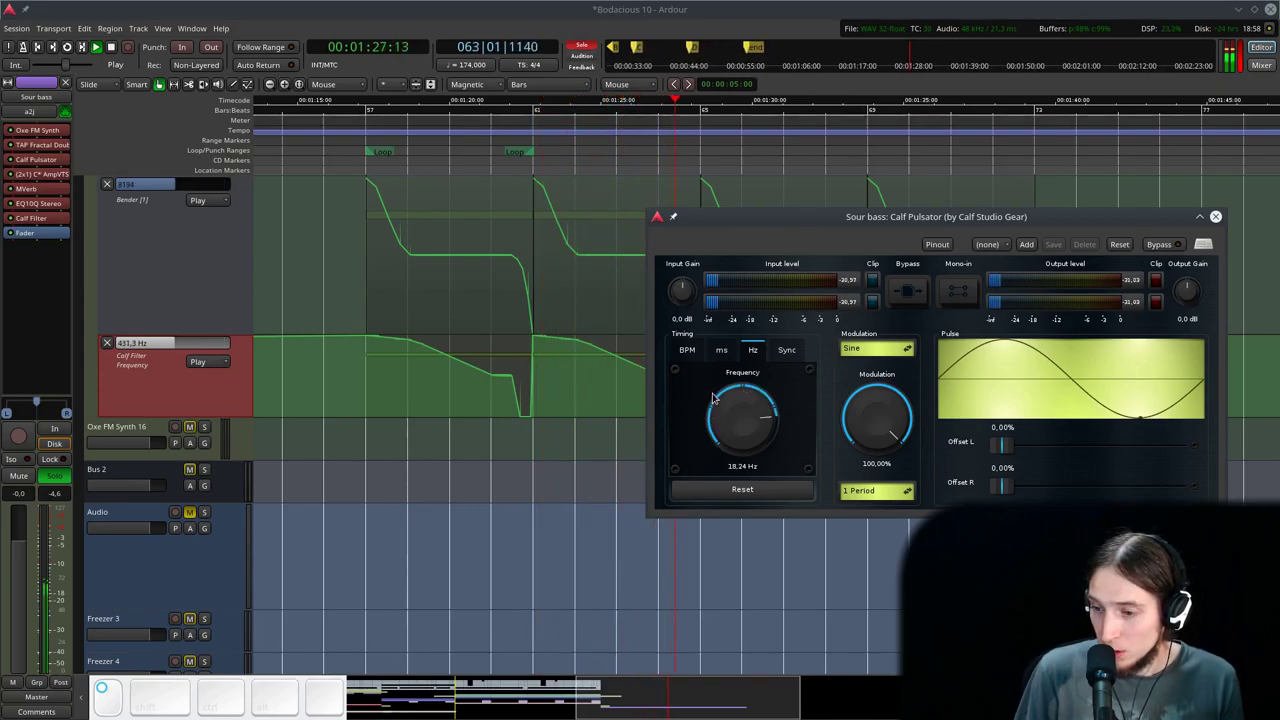
# - Stop playback after setting the Pulsator to about 0.458 Hz and 85.6% modulation
pyautogui.press('space')
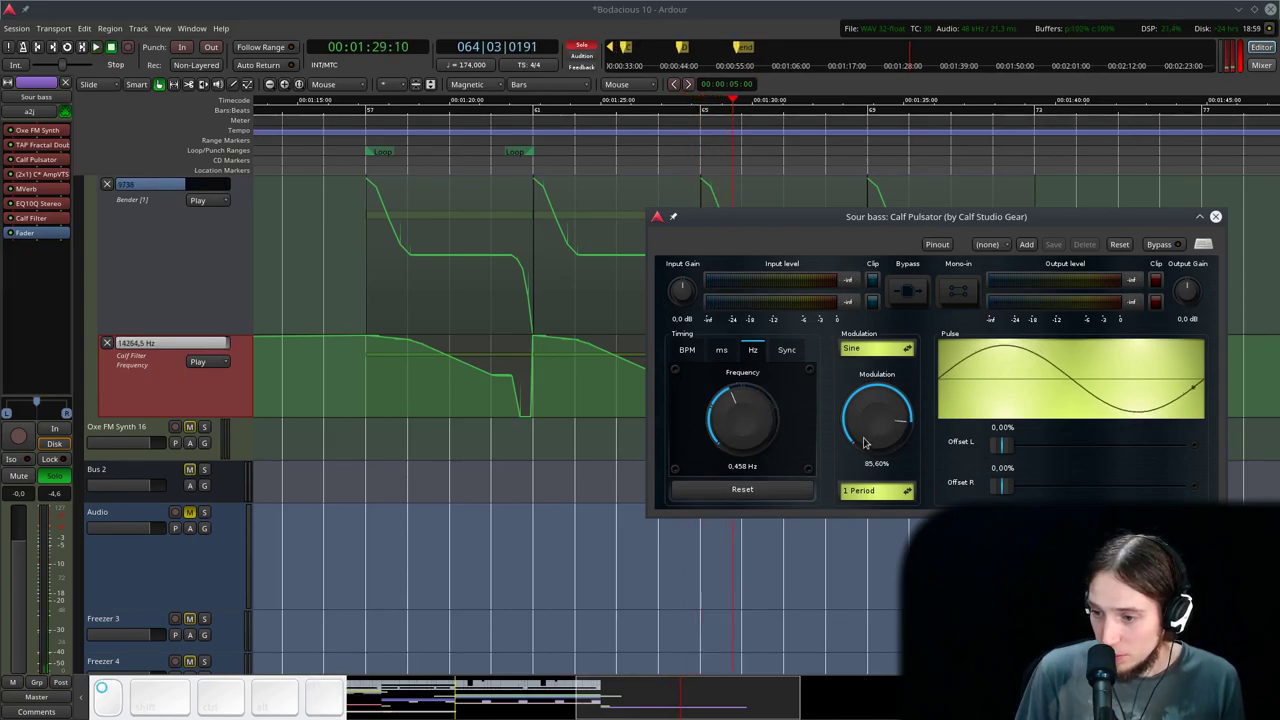
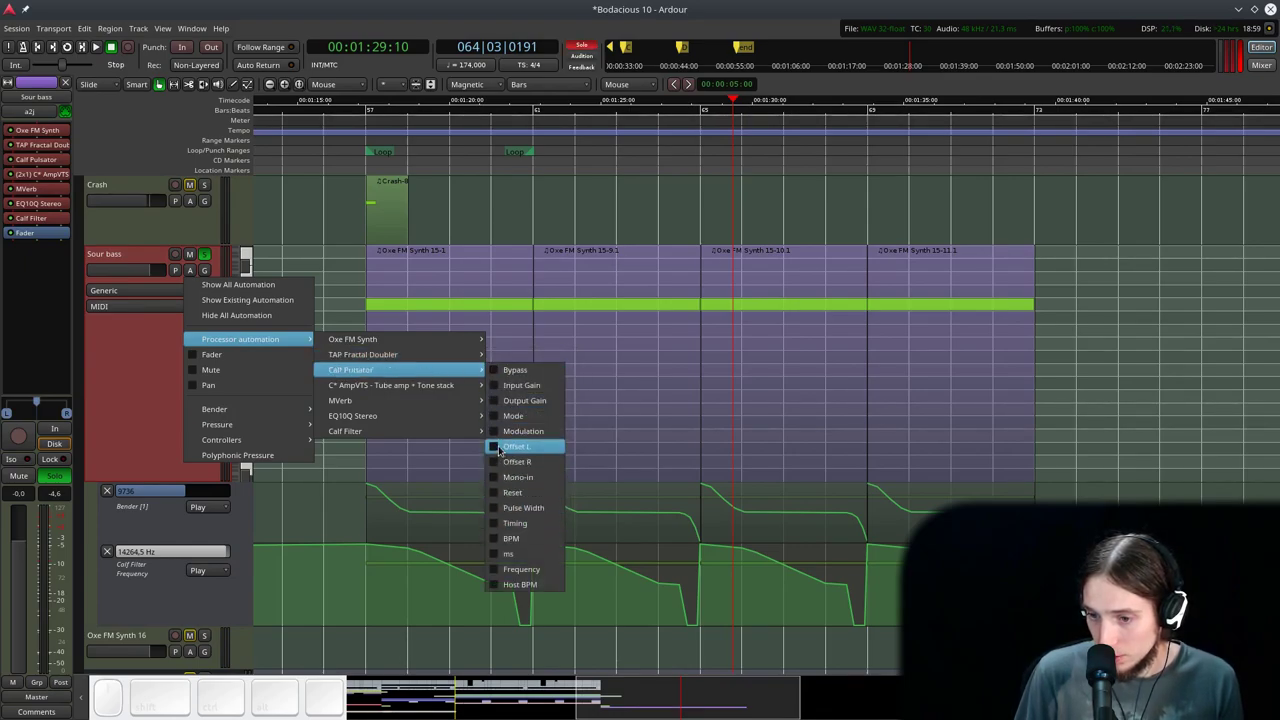
# - Show the Calf Pulsator Frequency automation lane on the Sour bass track
pyautogui.click(488, 562)
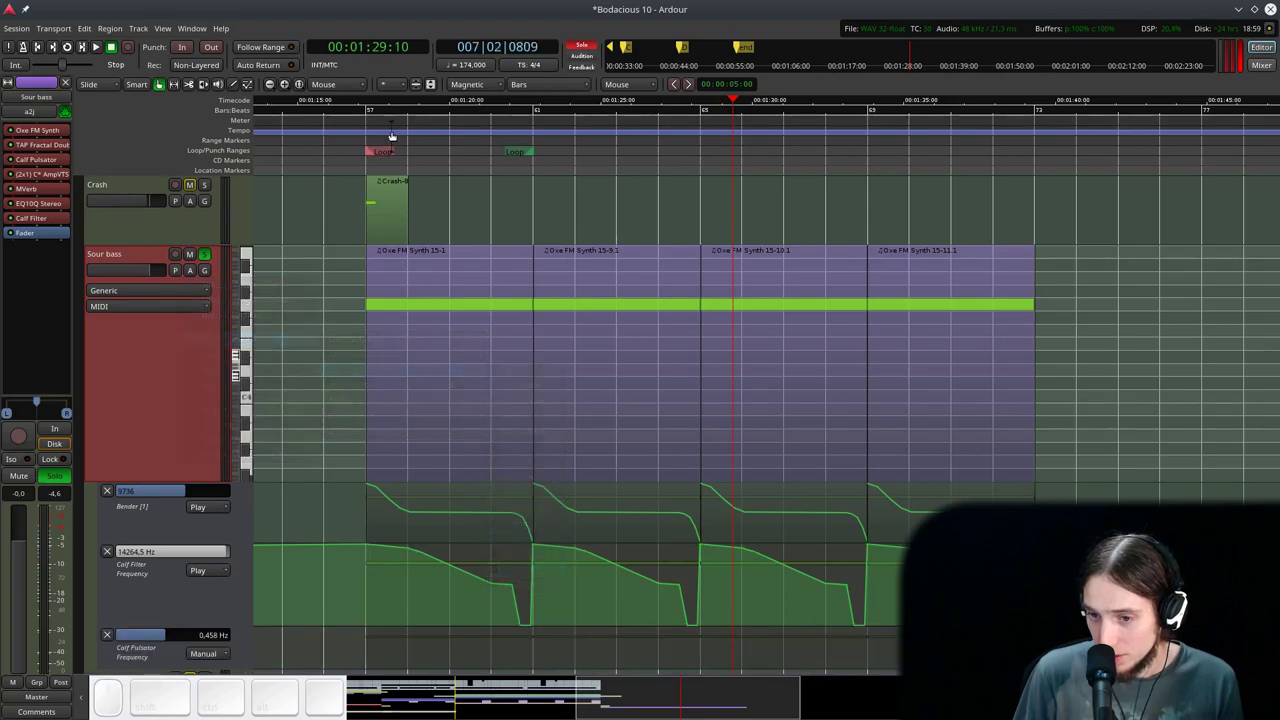
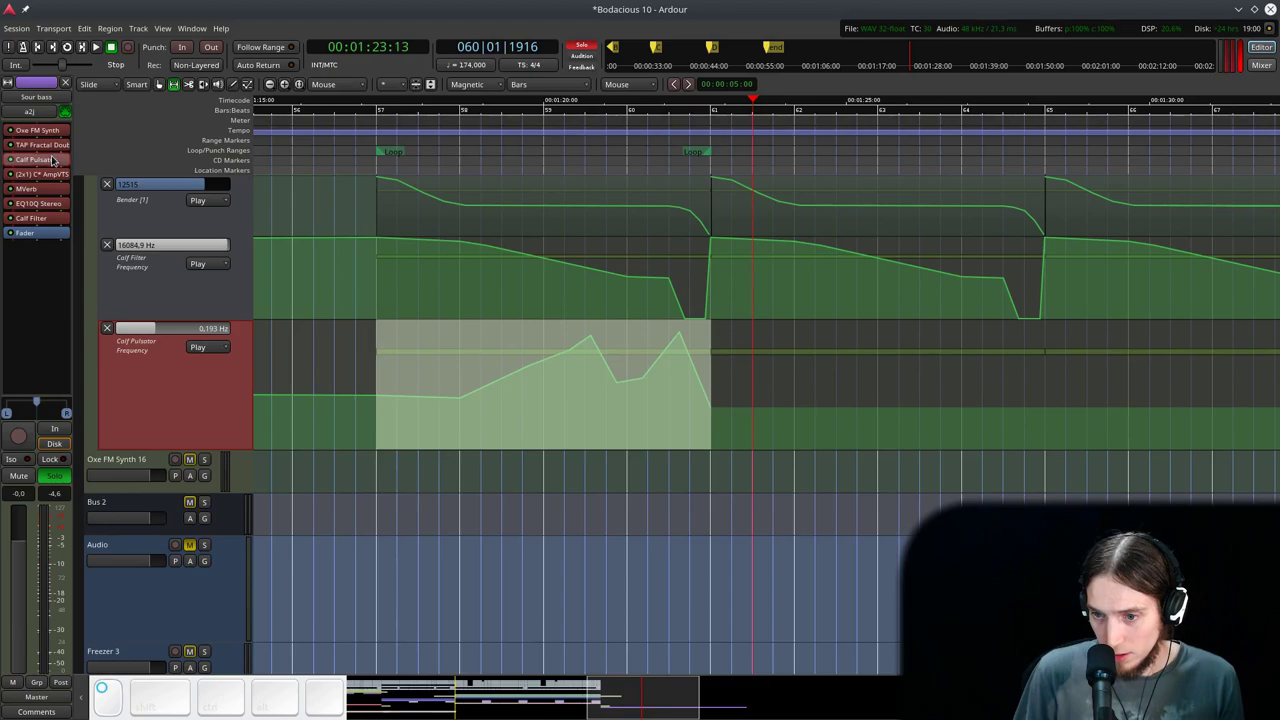
# - Close the Calf Pulsator window showing 0.193 Hz and 94.4% modulation
pyautogui.click(745, 488)
pyautogui.click(745, 488)
pyautogui.click(745, 488)
pyautogui.click(745, 488)
pyautogui.click(748, 486)
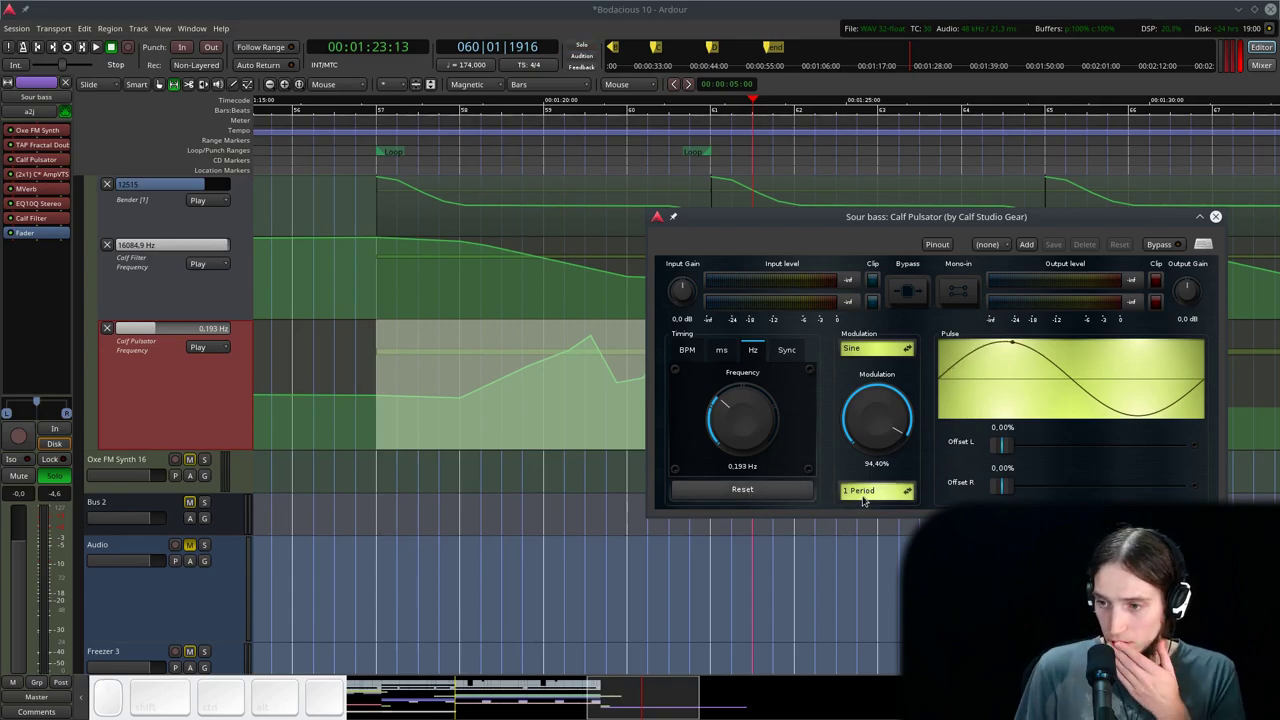
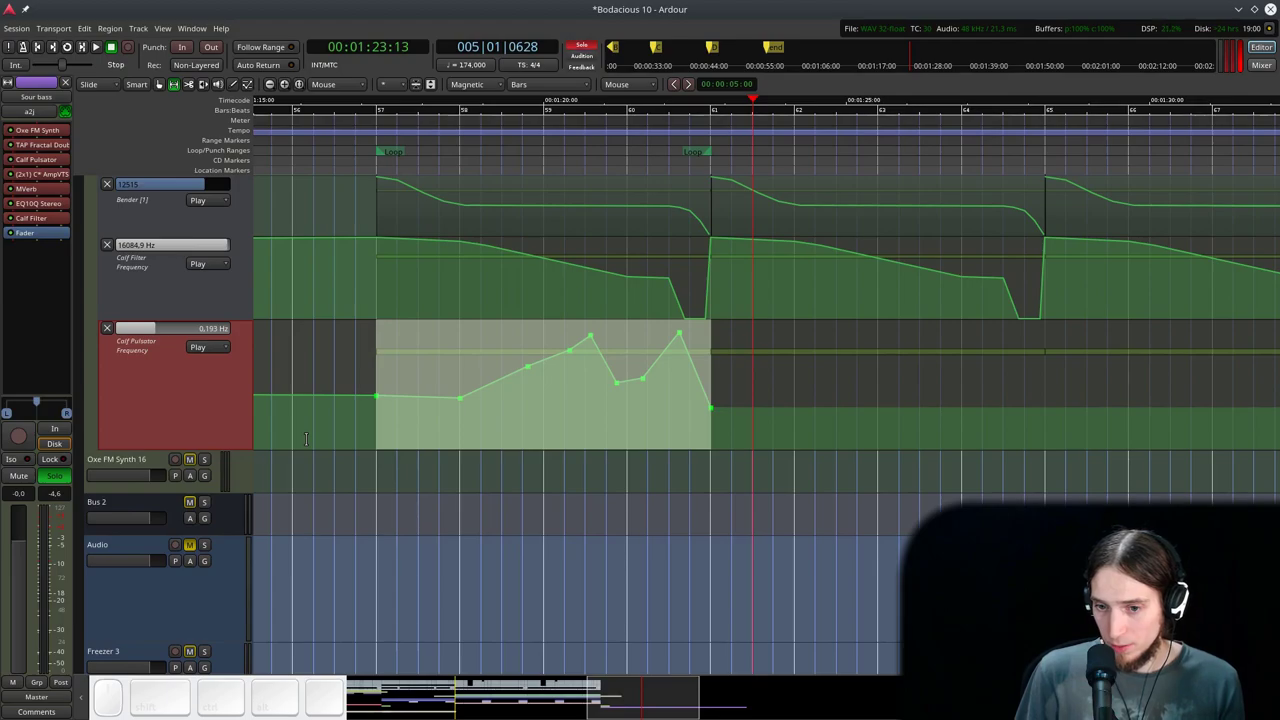
# - List Sour bass's processor automation parameters to reach the Calf Pulsator Reset lane
pyautogui.scroll(3)
pyautogui.click(192, 190)
pyautogui.click(191, 187)
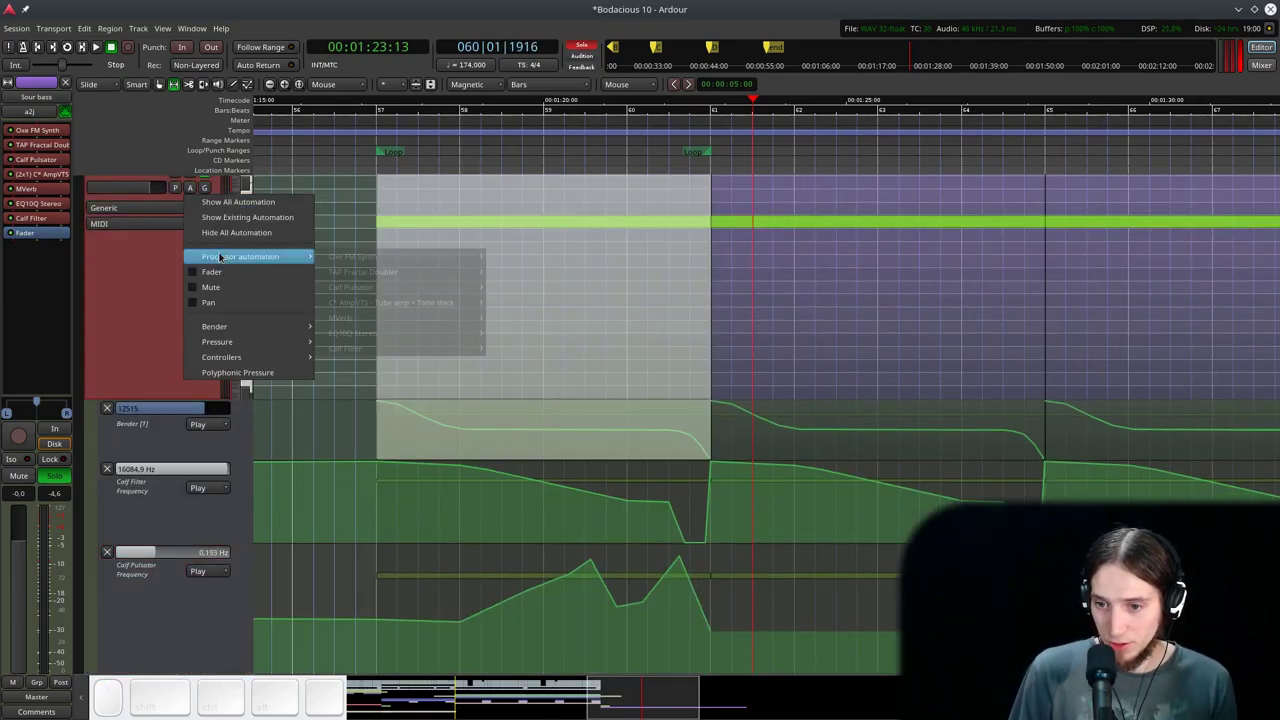
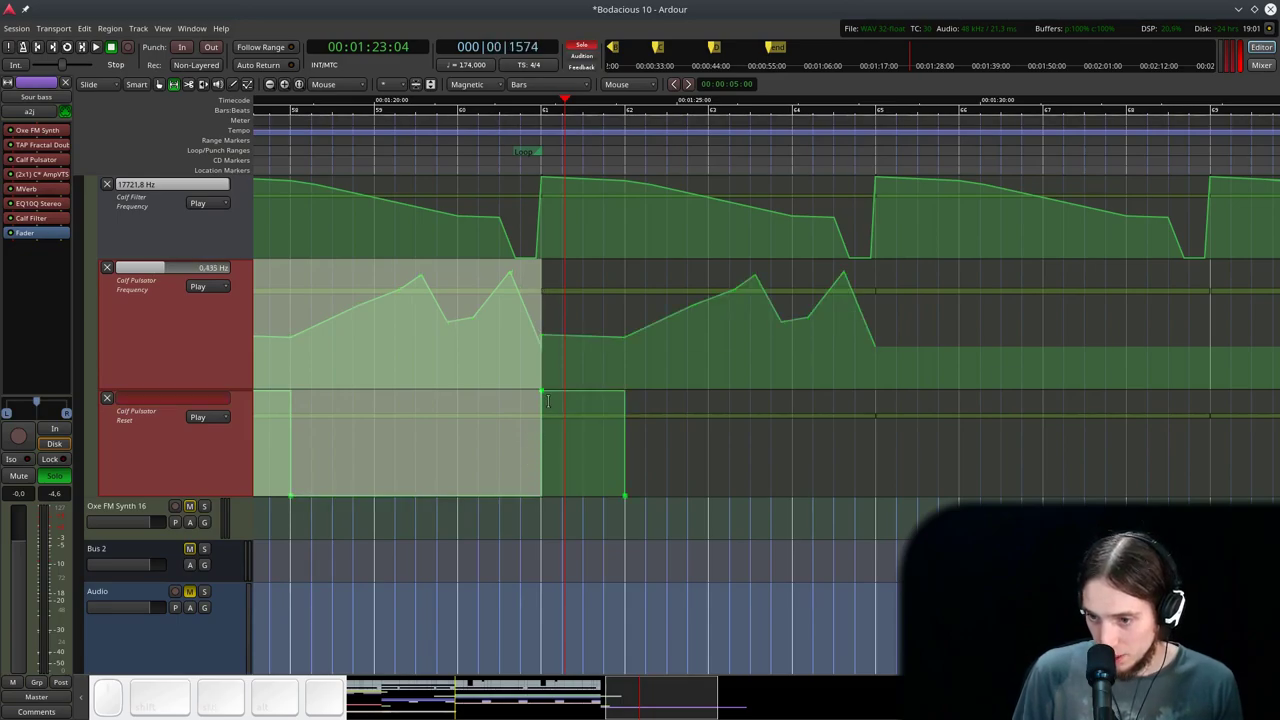
# - Paste the Pulsator frequency and reset points into each four-bar loop of bars 57–73
pyautogui.press('ctrl+v')
pyautogui.scroll(-3)
pyautogui.scroll(3)
pyautogui.press('ctrl+v')
pyautogui.scroll(-3)
pyautogui.press('ctrl+g')
# - Play back the Sour bass section to hear the repeated Pulsator automation
pyautogui.click(370, 134)
pyautogui.press('space')
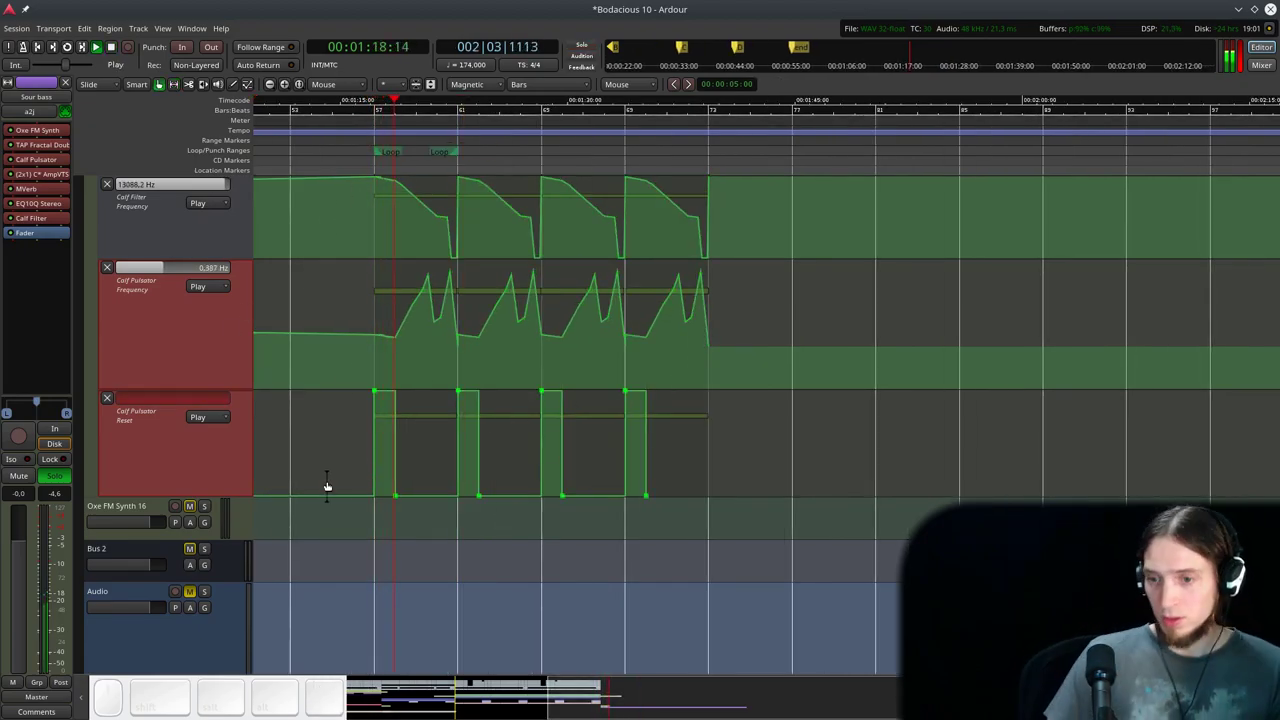
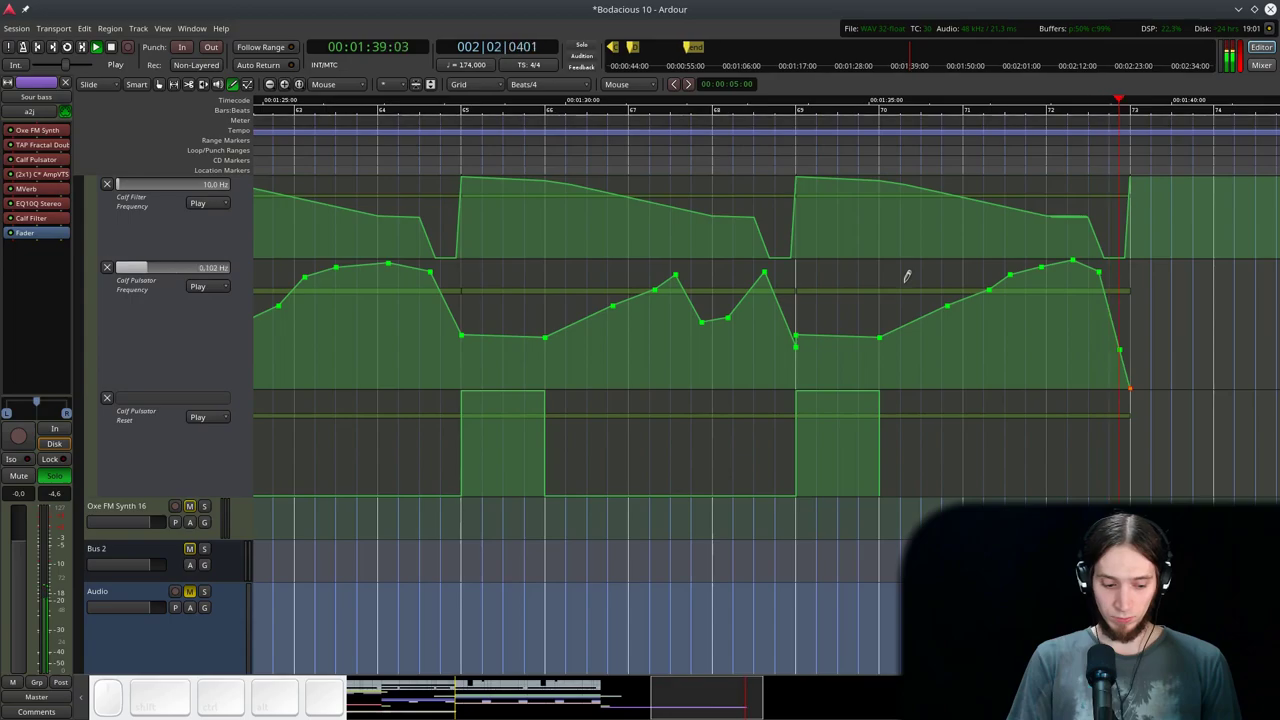
# - Zoom out over all loop repetitions and save the Bodacious 10 session
pyautogui.press('g')
pyautogui.press('ctrl+space')
pyautogui.scroll(-3)
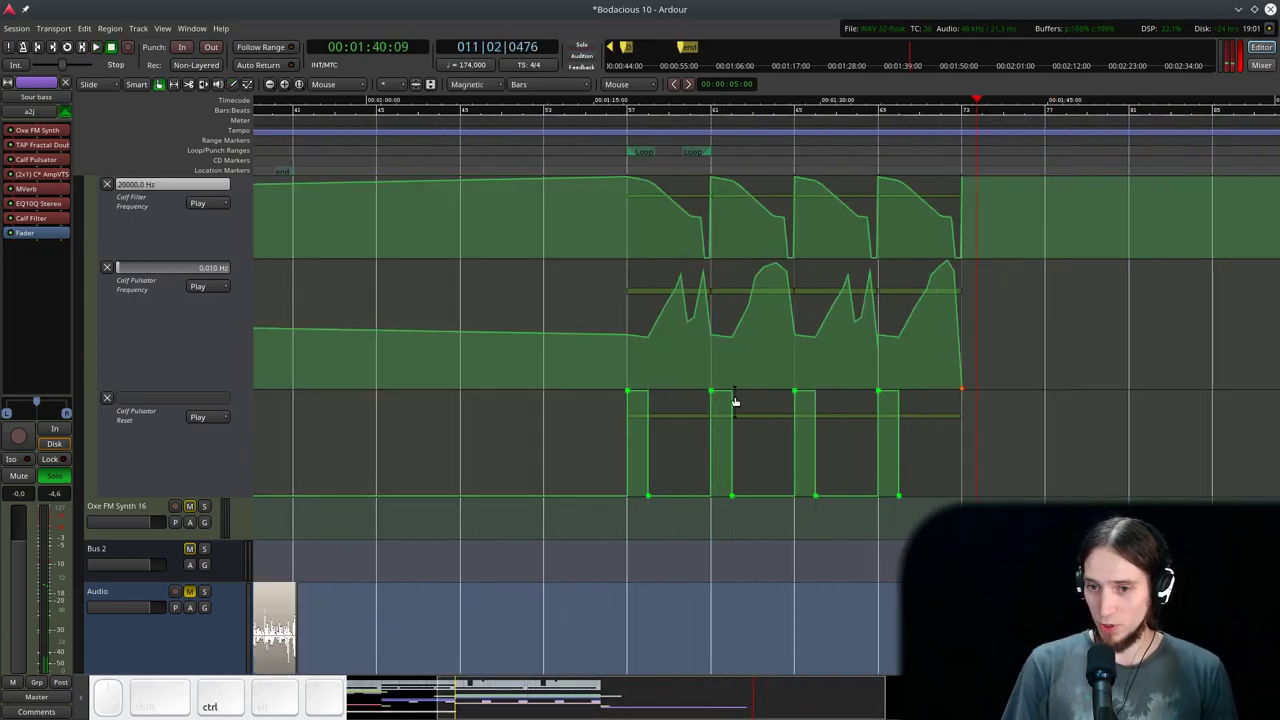
pyautogui.press('ctrl+s')
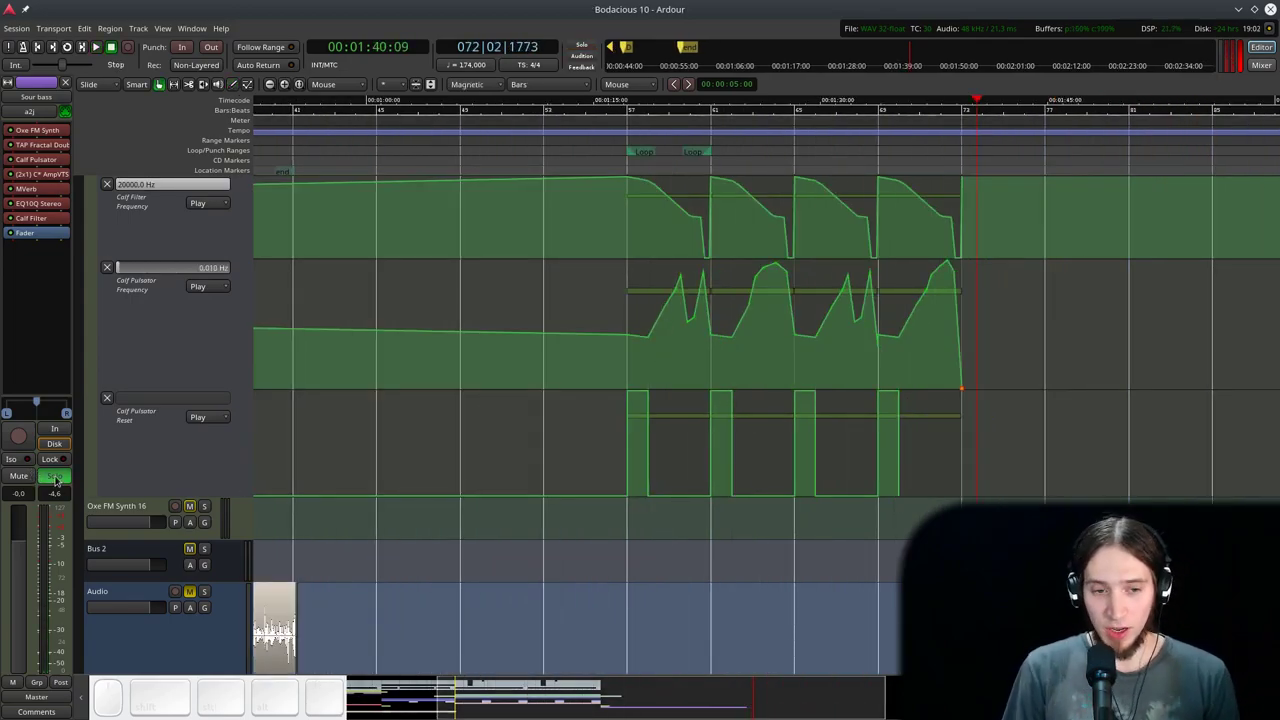
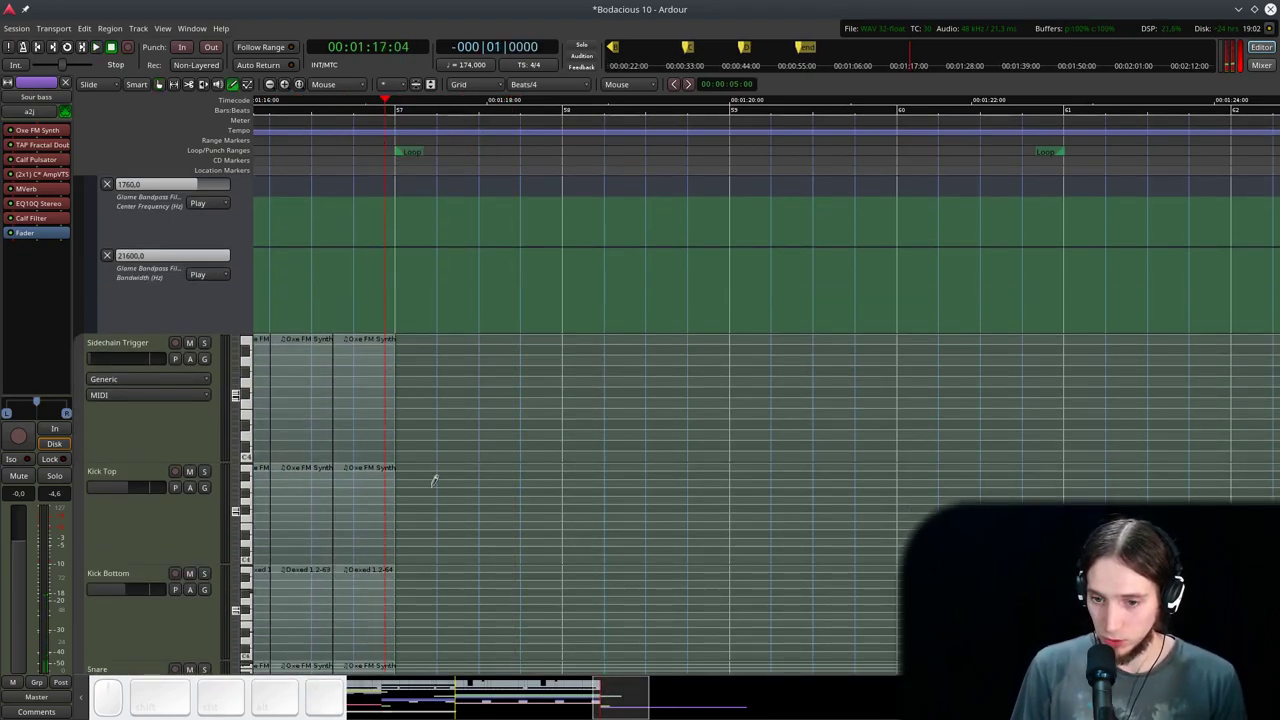
# - Move to the drum tracks and zoom in around bar 57
pyautogui.scroll(-3)
pyautogui.scroll(3)
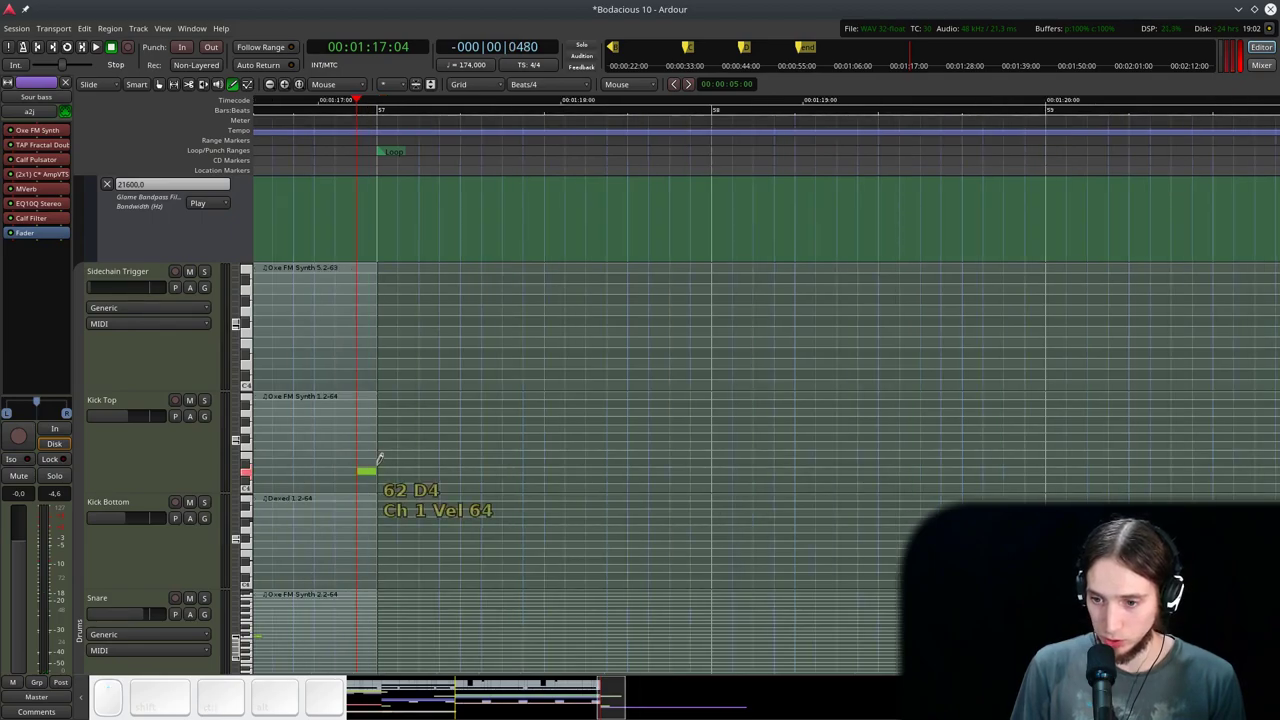
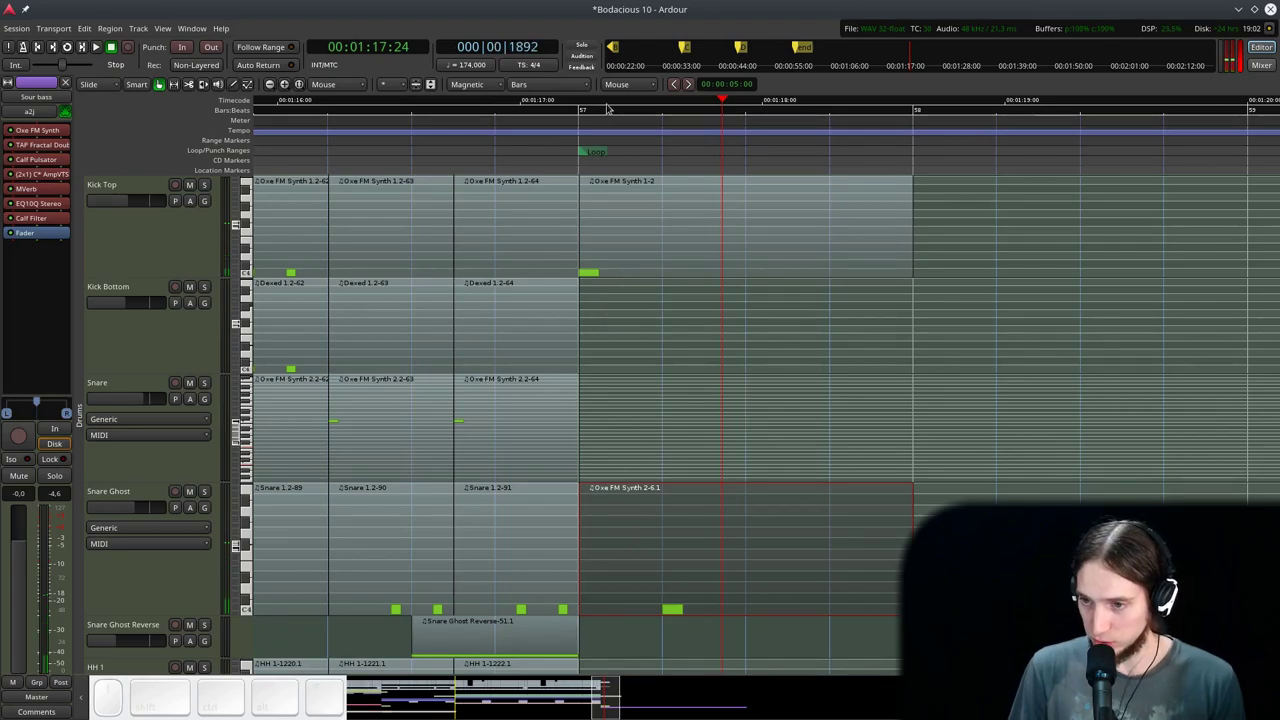
pyautogui.click(560, 109)
pyautogui.scroll(-3)
pyautogui.scroll(3)
pyautogui.press('space')
pyautogui.press('space')
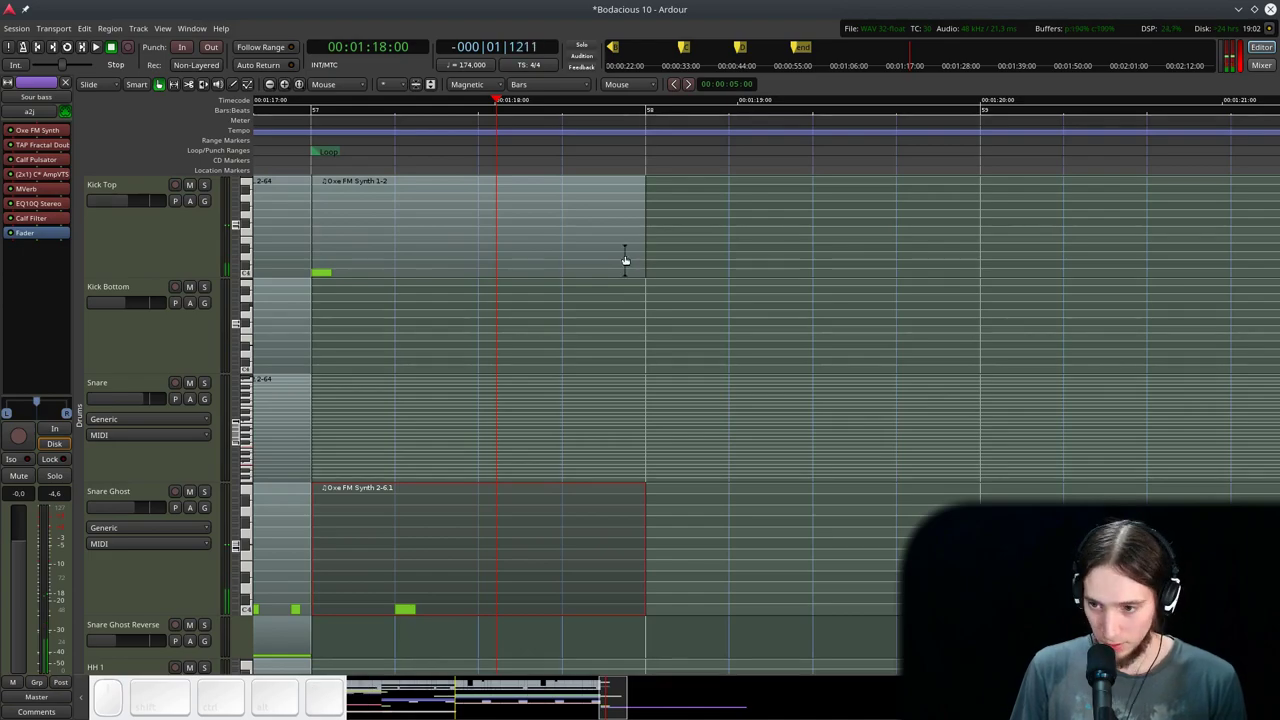
# - Draw bar-57 regions with new notes on Kick Top and Snare Ghost
pyautogui.click(363, 209)
pyautogui.middleClick(376, 292)
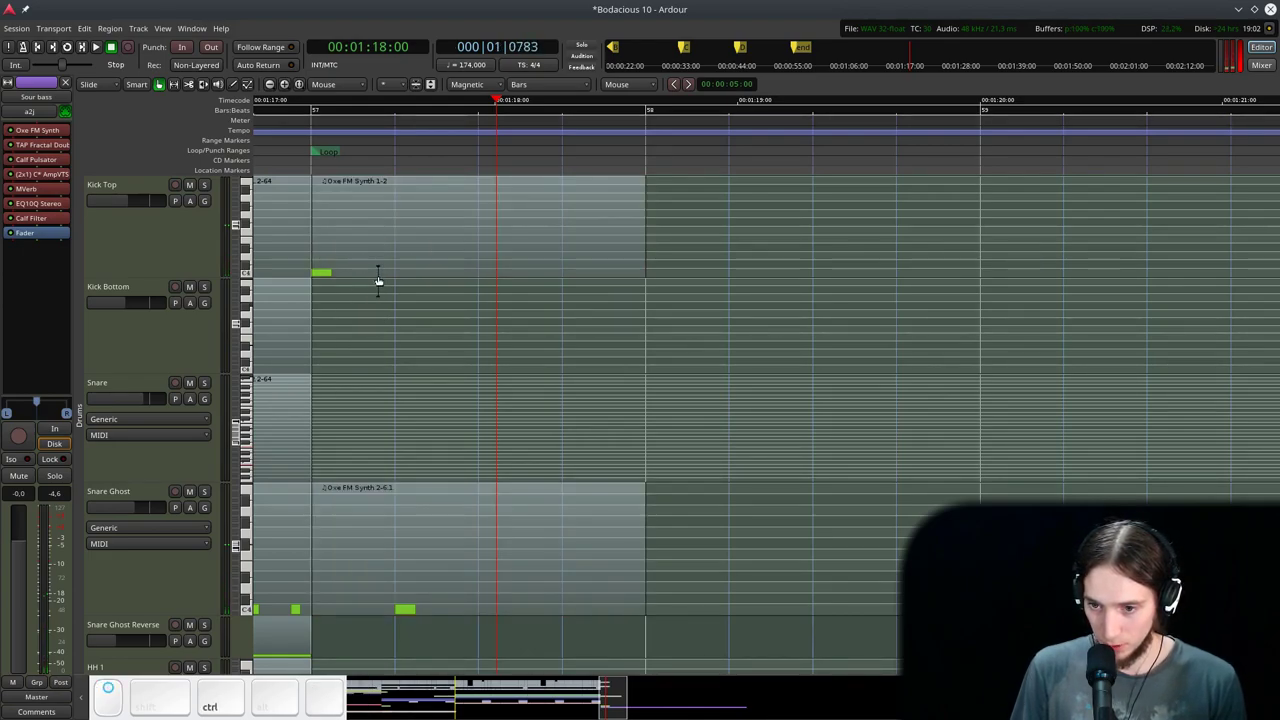
pyautogui.click(372, 251)
pyautogui.middleClick(387, 268)
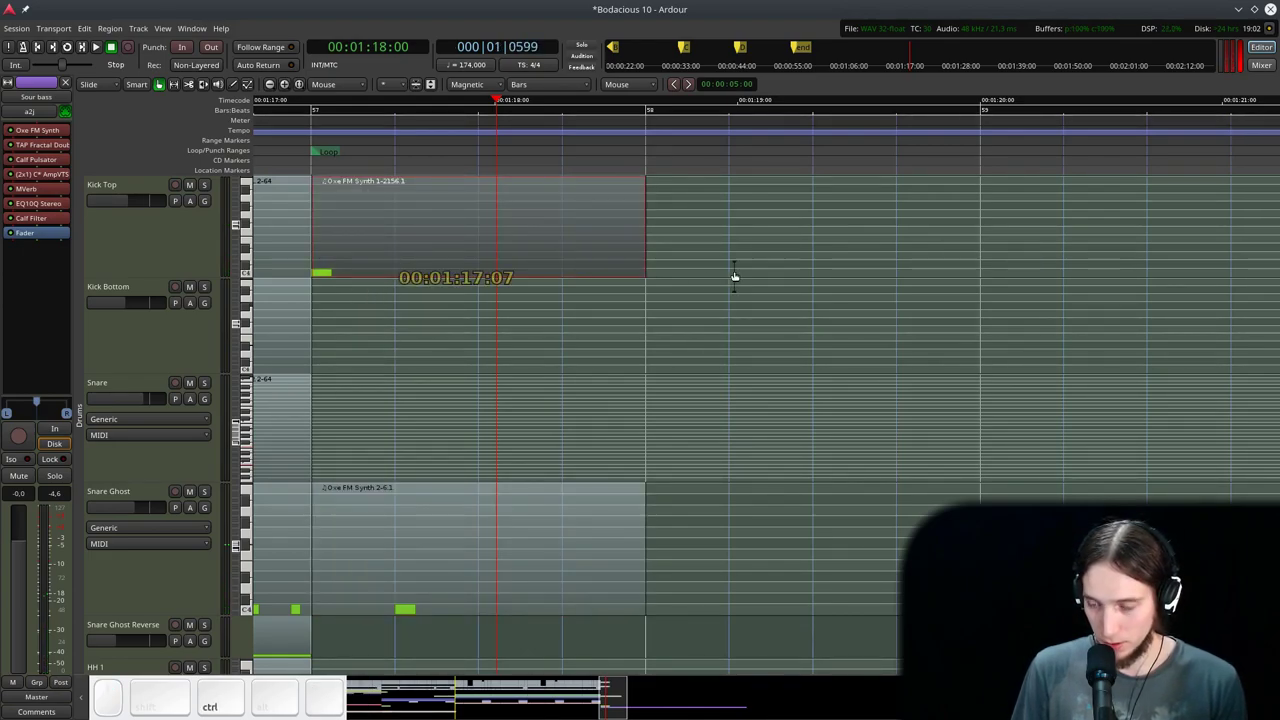
# - Duplicate the bar-57 Kick Top region and place the copy on Kick Bottom
pyautogui.moveTo(723, 274); pyautogui.dragTo(414, 265)
pyautogui.middleClick(422, 247)
pyautogui.scroll(3)
pyautogui.click(446, 237)
pyautogui.scroll(-3)
pyautogui.moveTo(453, 444); pyautogui.dragTo(452, 410)
# - Solo the Drums bus, set snap to Grid Beats/4 and select both bar-57 kick regions
pyautogui.rightClick(452, 422)
pyautogui.scroll(-3)
pyautogui.click(285, 119)
pyautogui.press('space')
pyautogui.press('g')
pyautogui.moveTo(549, 368); pyautogui.dragTo(433, 424)
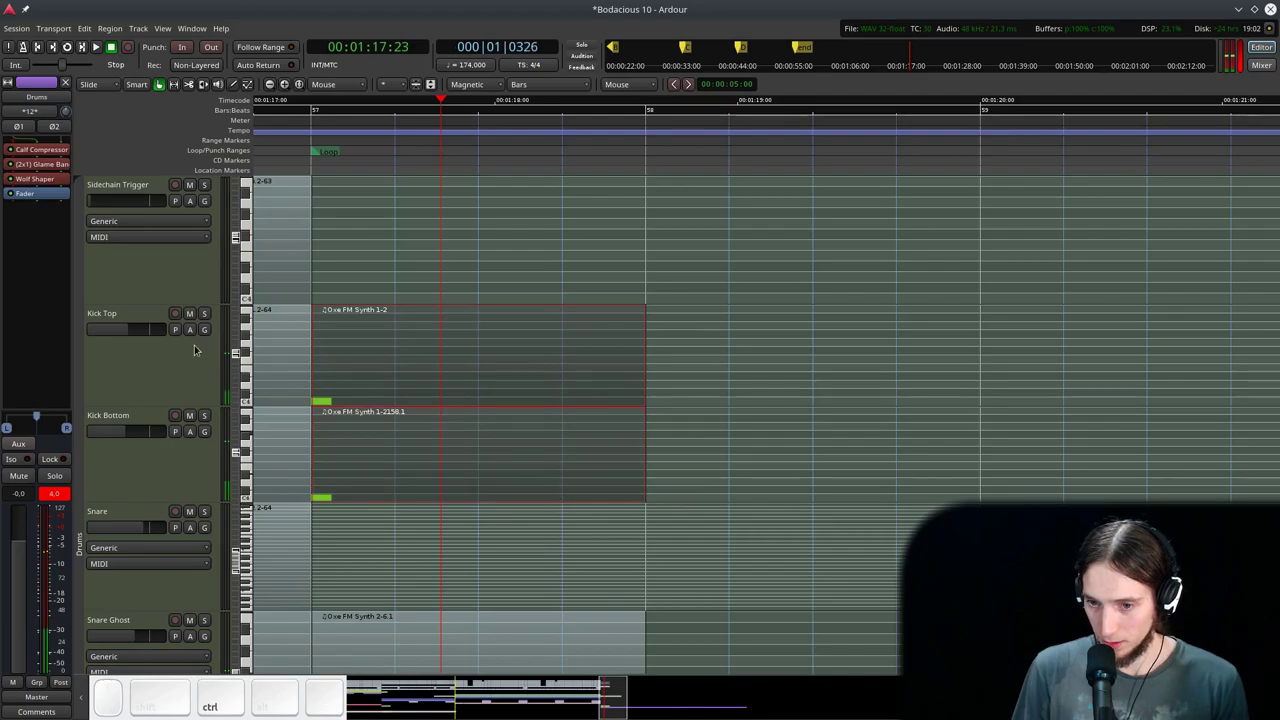
pyautogui.scroll(3)
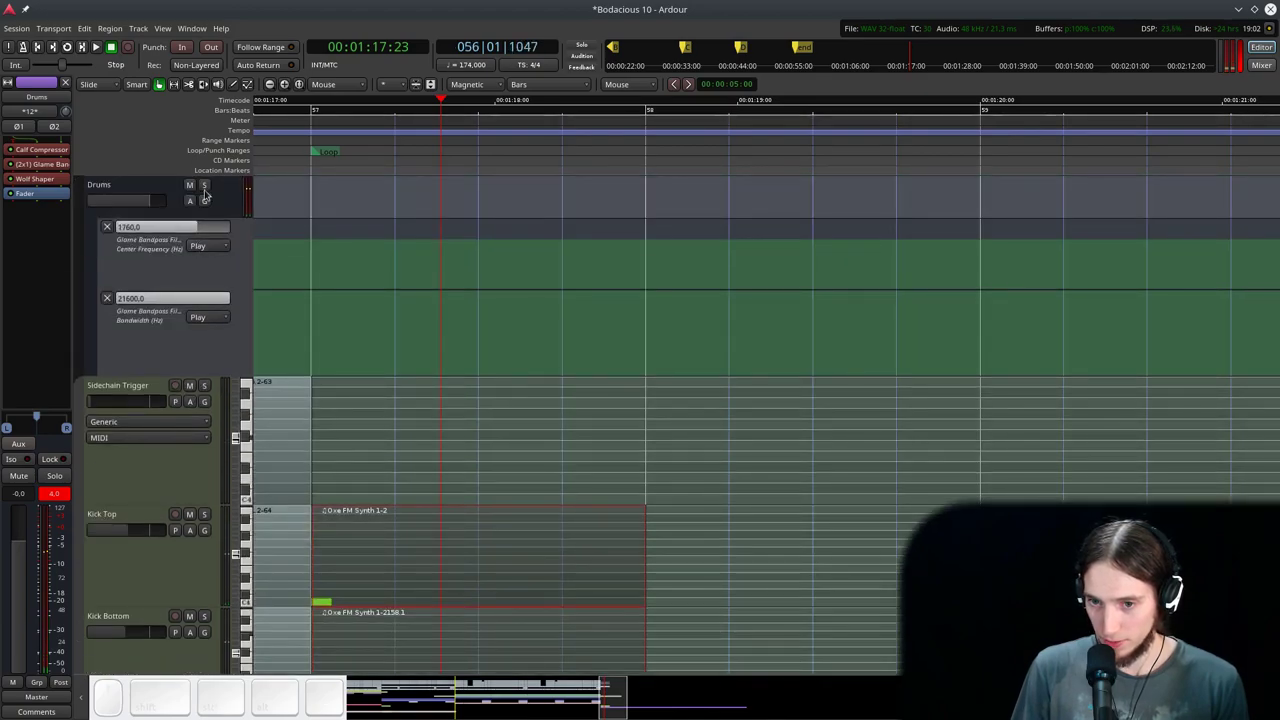
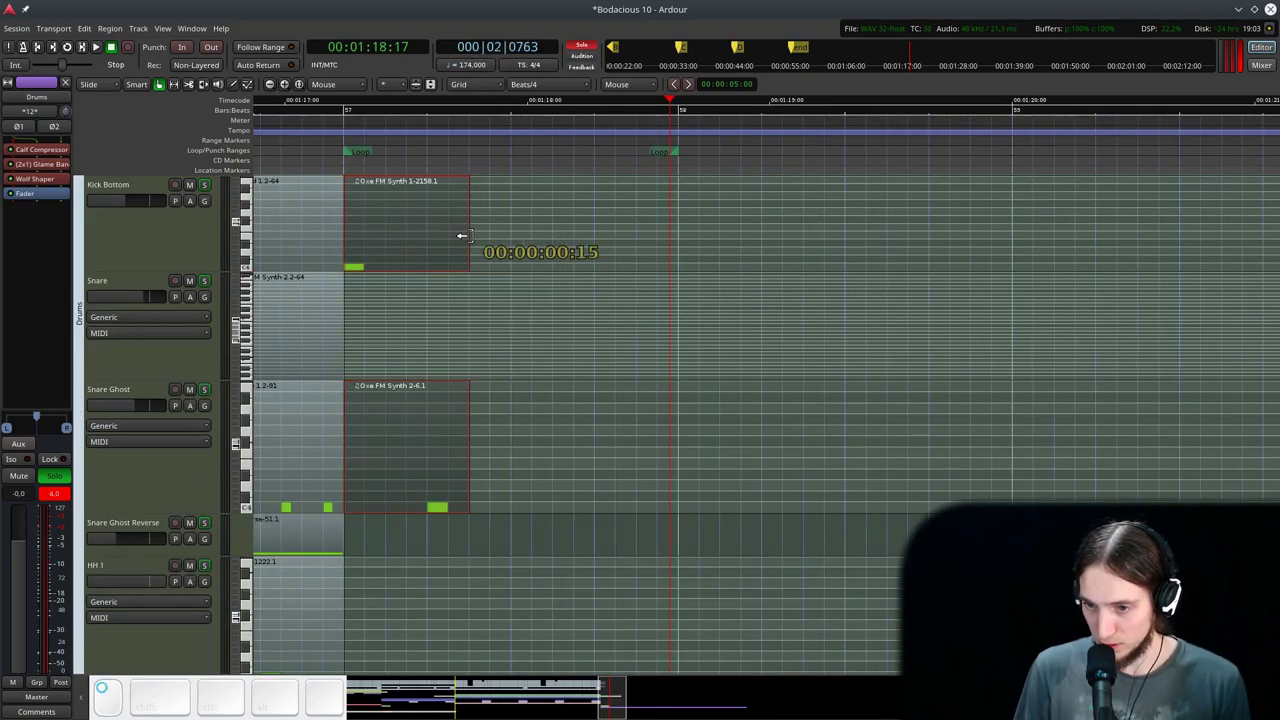
# - Duplicate the trimmed kick and ghost-snare regions (Alt+D) and audition bar 57
pyautogui.press('alt+d')
pyautogui.click(320, 118)
pyautogui.press('space')
pyautogui.press('space')
pyautogui.click(325, 138)
pyautogui.press('space')
# - Drag a copy of both regions to a later beat in bar 57 and play it back
pyautogui.moveTo(526, 230); pyautogui.dragTo(377, 174)
pyautogui.click(313, 139)
pyautogui.press('space')
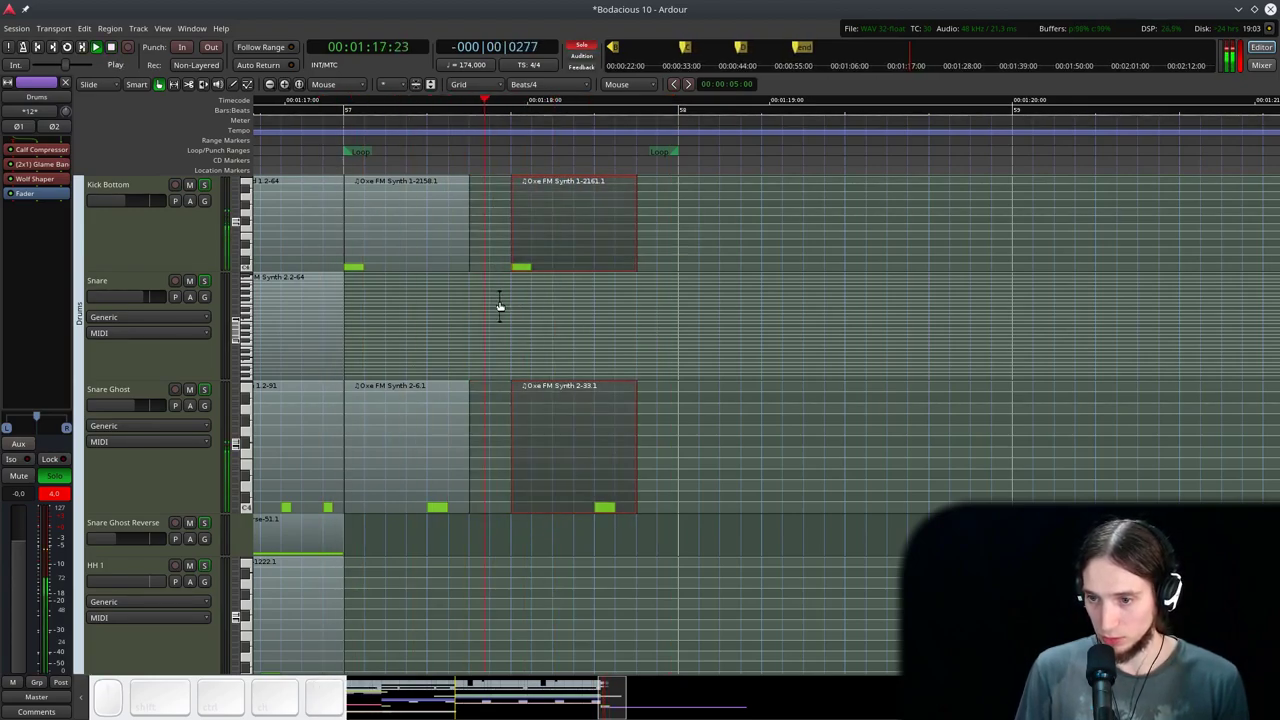
pyautogui.press('space')
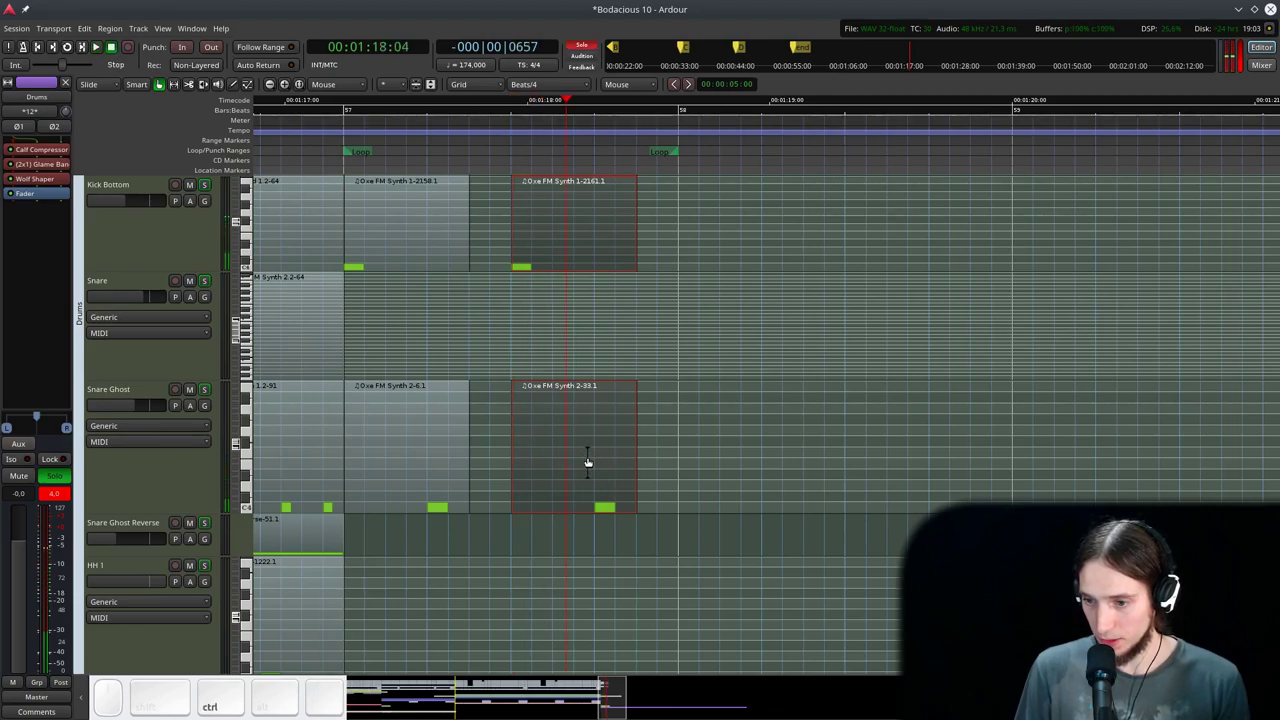
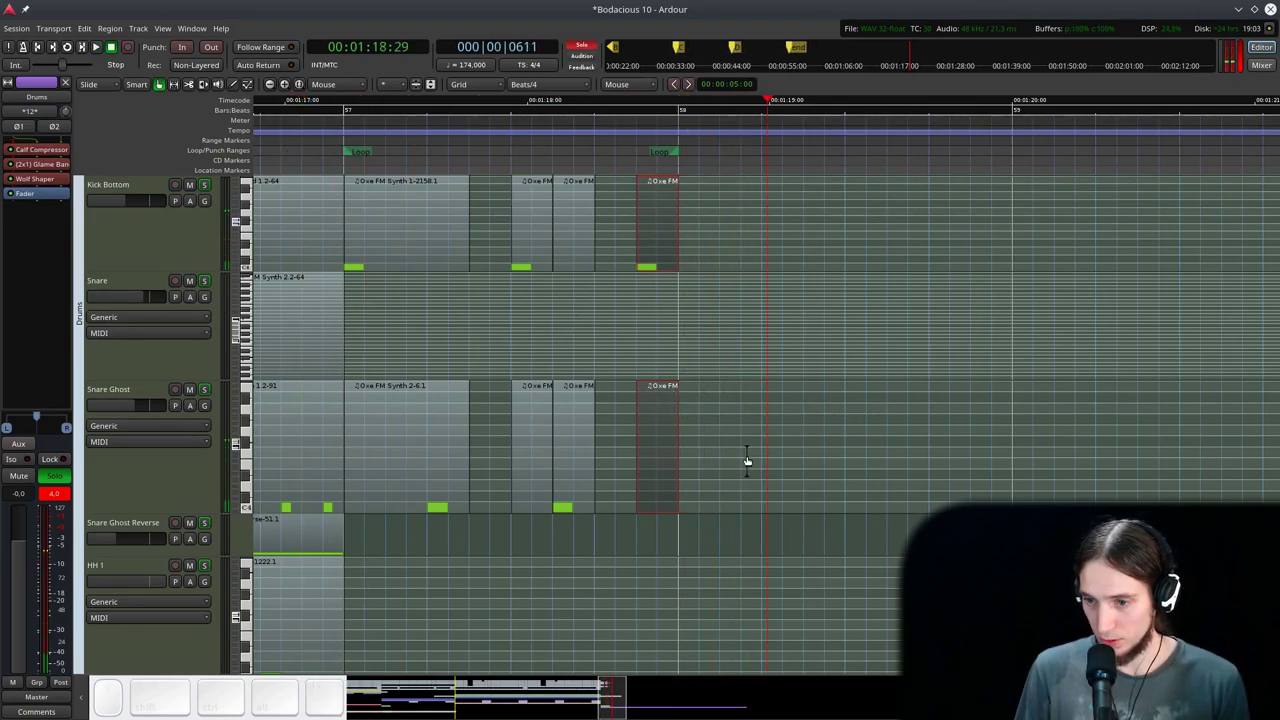
# - Select the new bar-57 drum regions, audition them, and delete the unwanted copies
pyautogui.scroll(3)
pyautogui.scroll(-3)
pyautogui.click(723, 496)
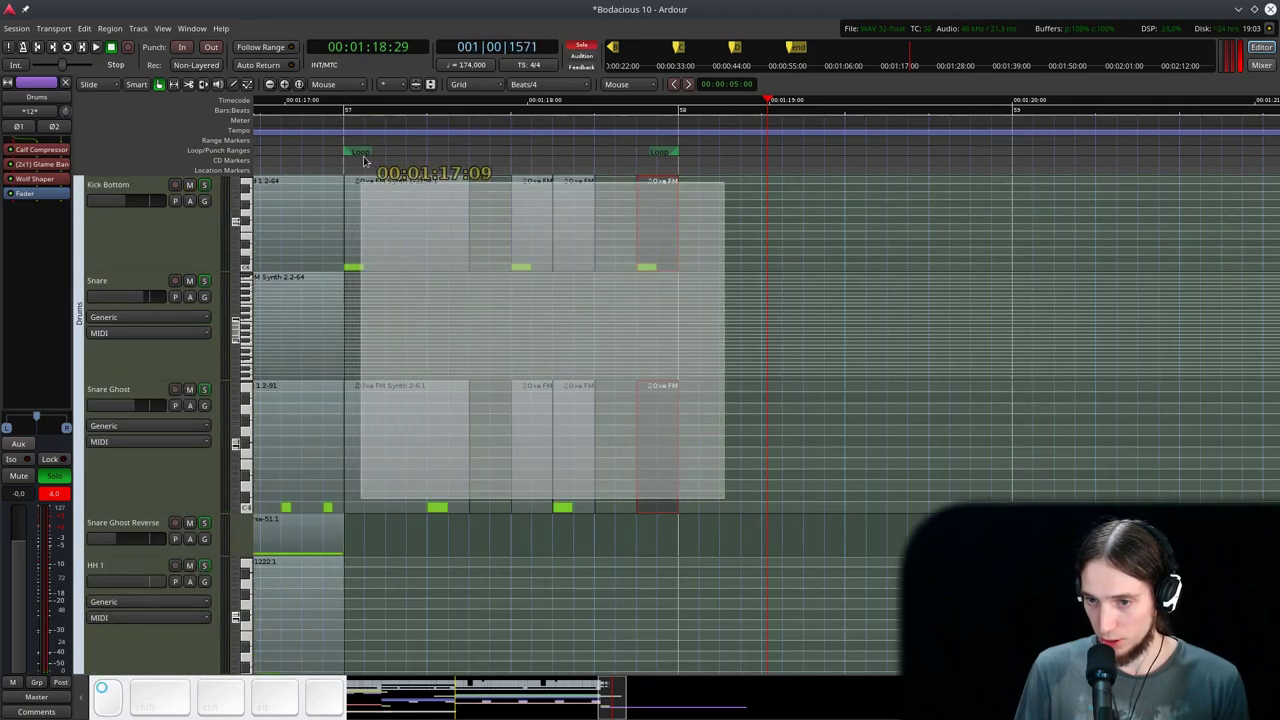
pyautogui.press('l')
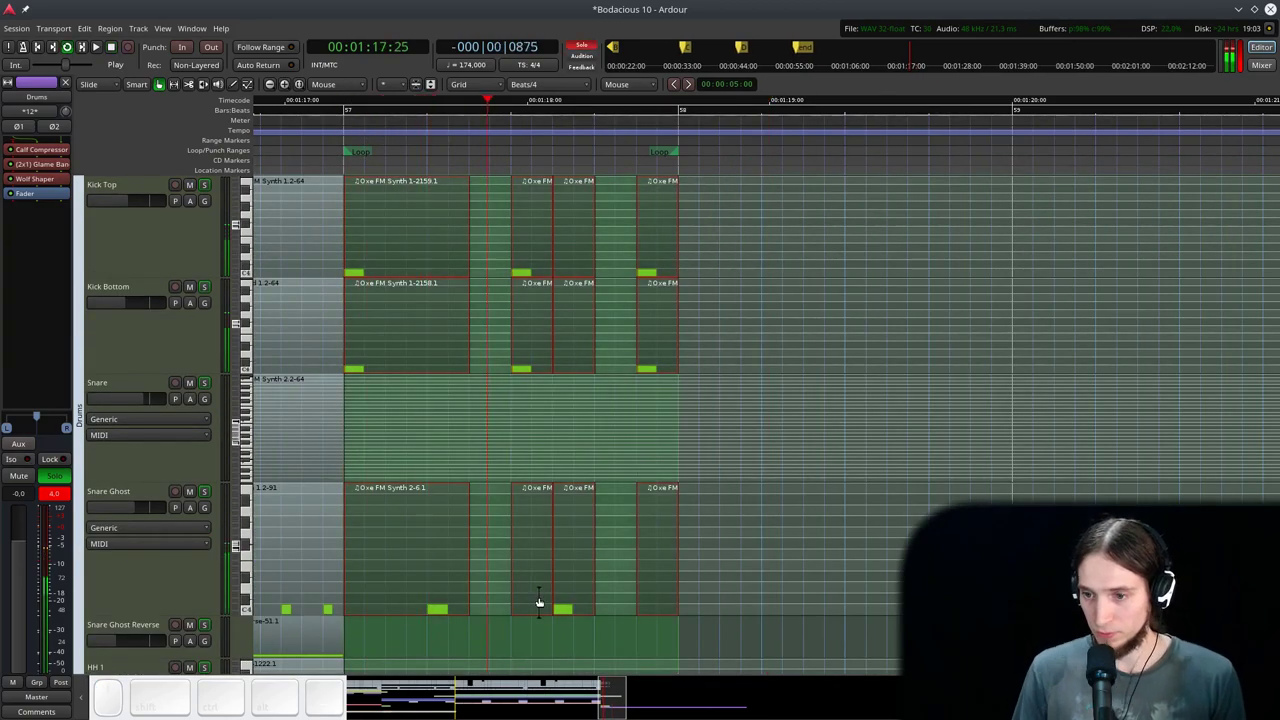
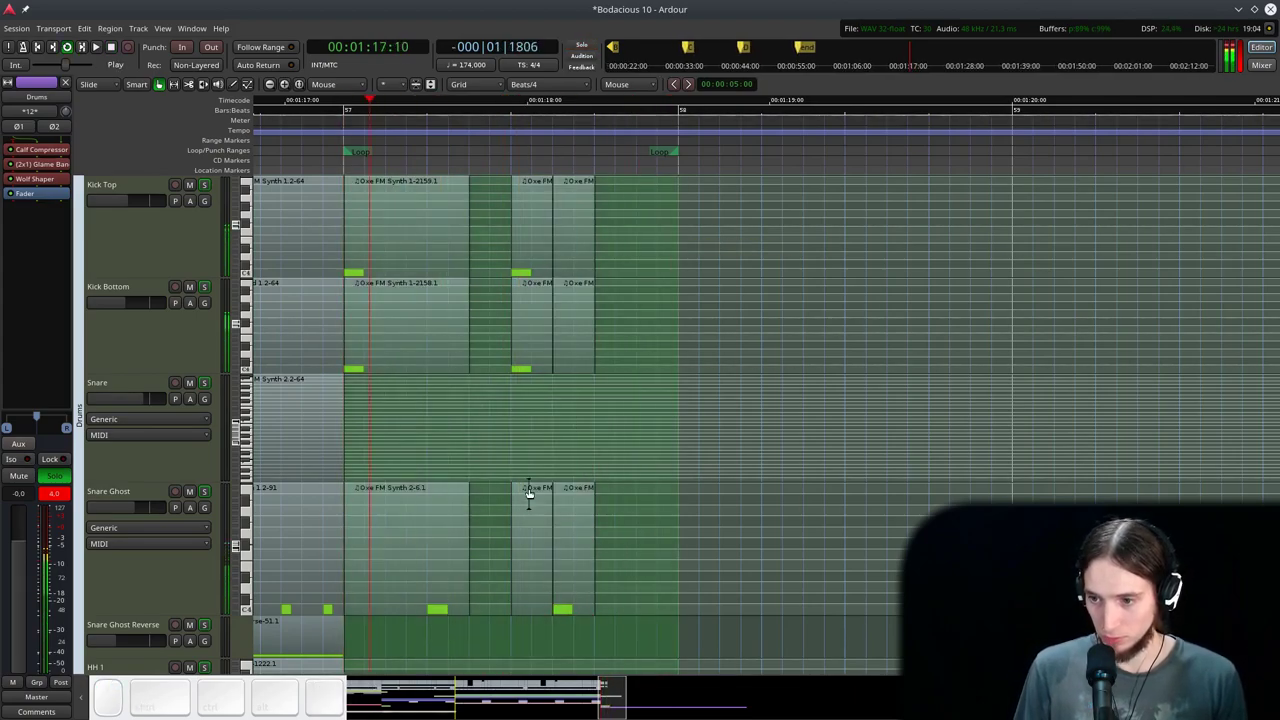
pyautogui.press('space')
pyautogui.press('d')
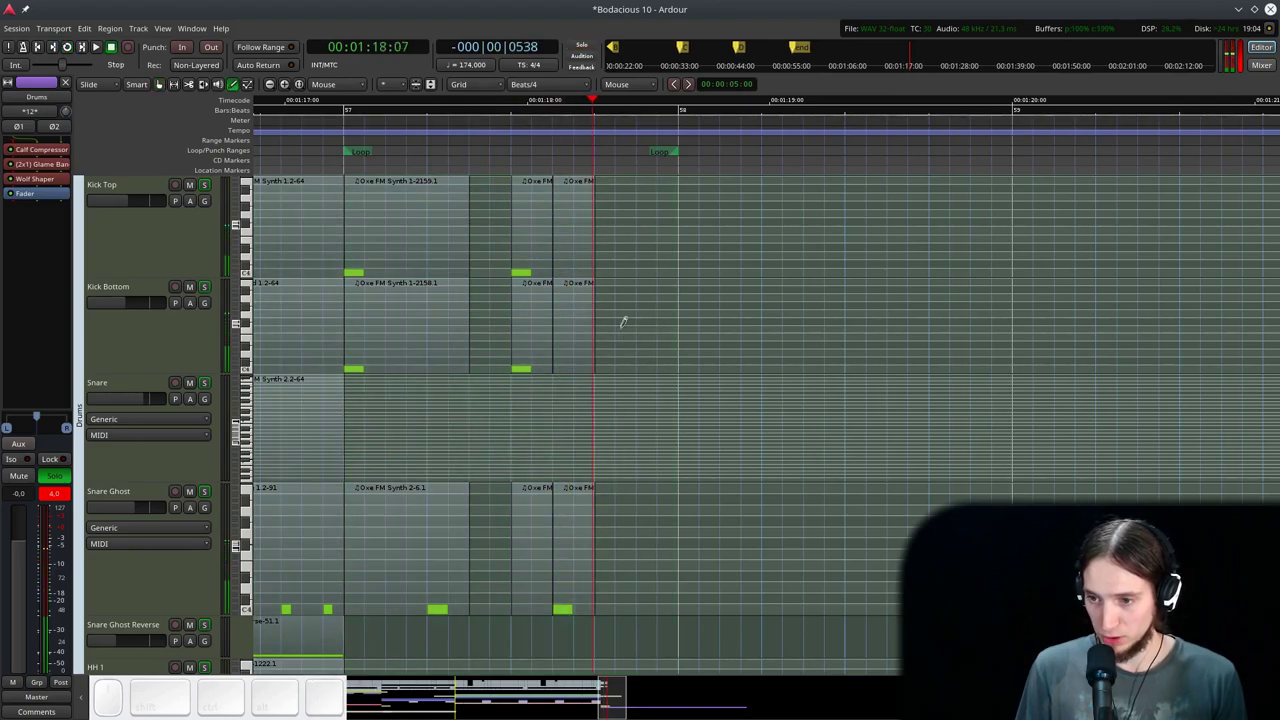
pyautogui.press('g')
# - Copy the kick and snare clips to a later beat, nudge them slightly later, auditioning each time
pyautogui.click(530, 320)
pyautogui.moveTo(526, 321); pyautogui.dragTo(637, 324)
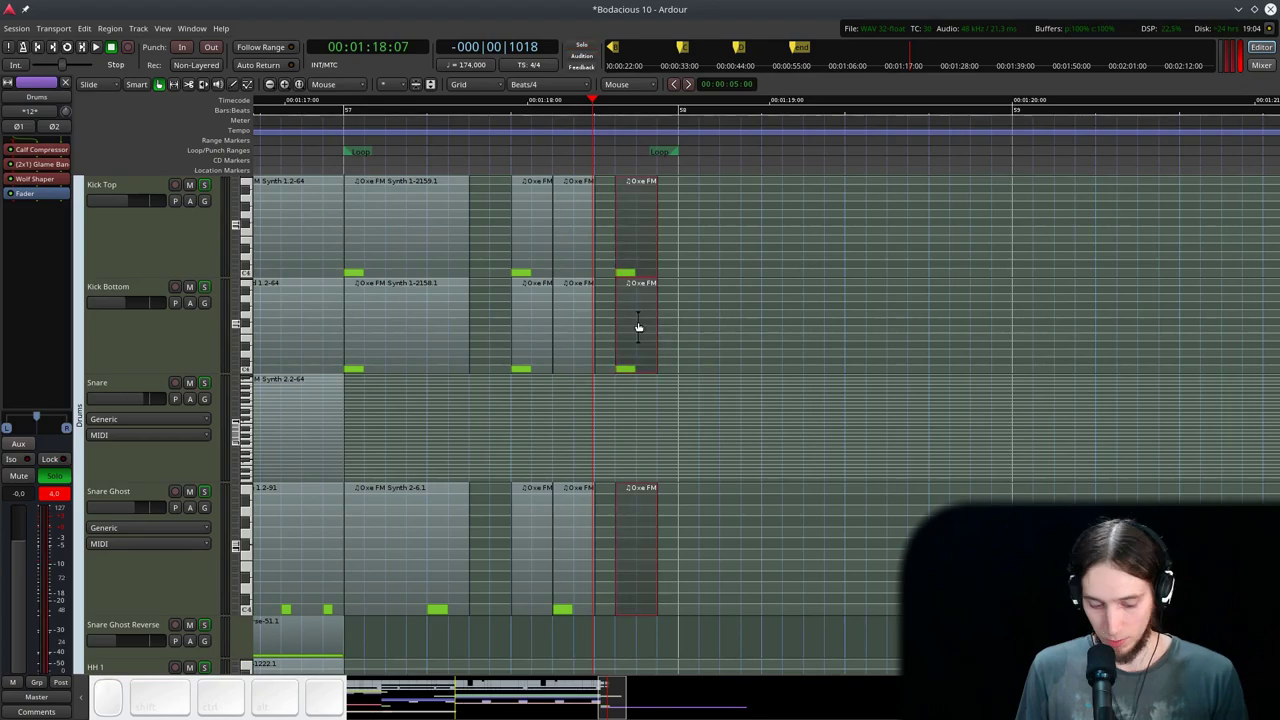
pyautogui.press('l')
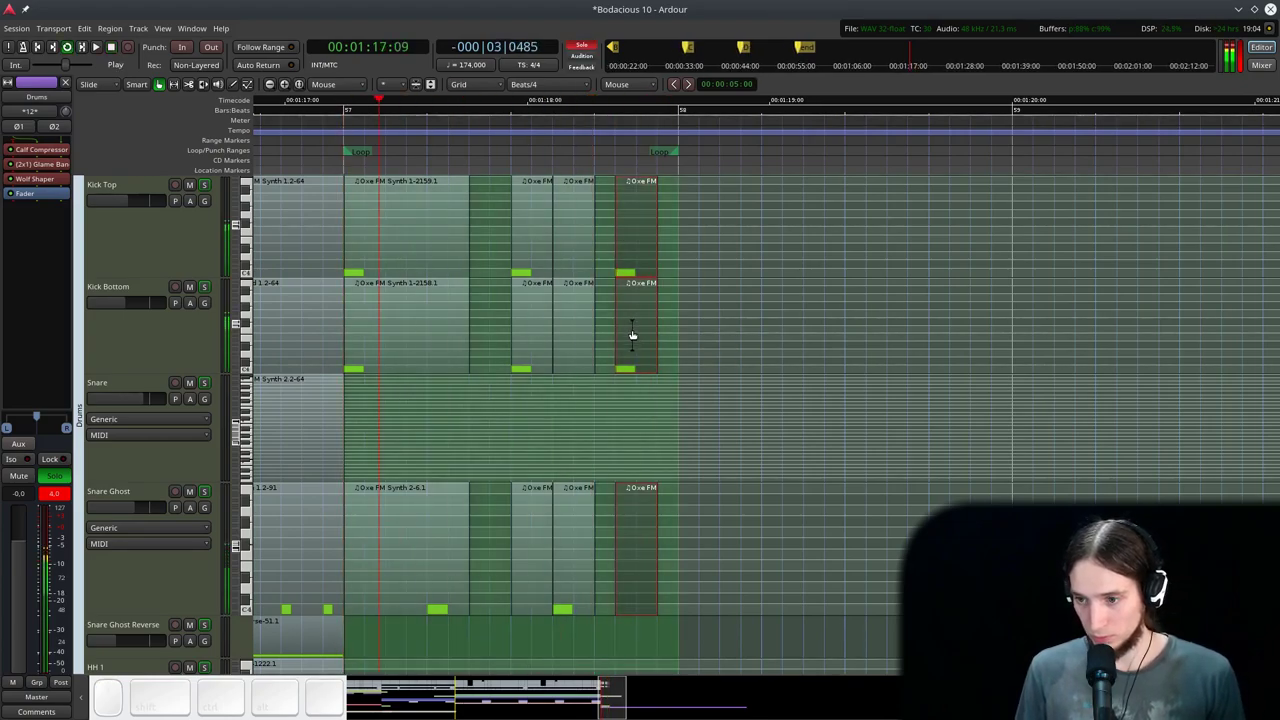
pyautogui.press('space')
pyautogui.moveTo(644, 211); pyautogui.dragTo(659, 216)
pyautogui.press('l')
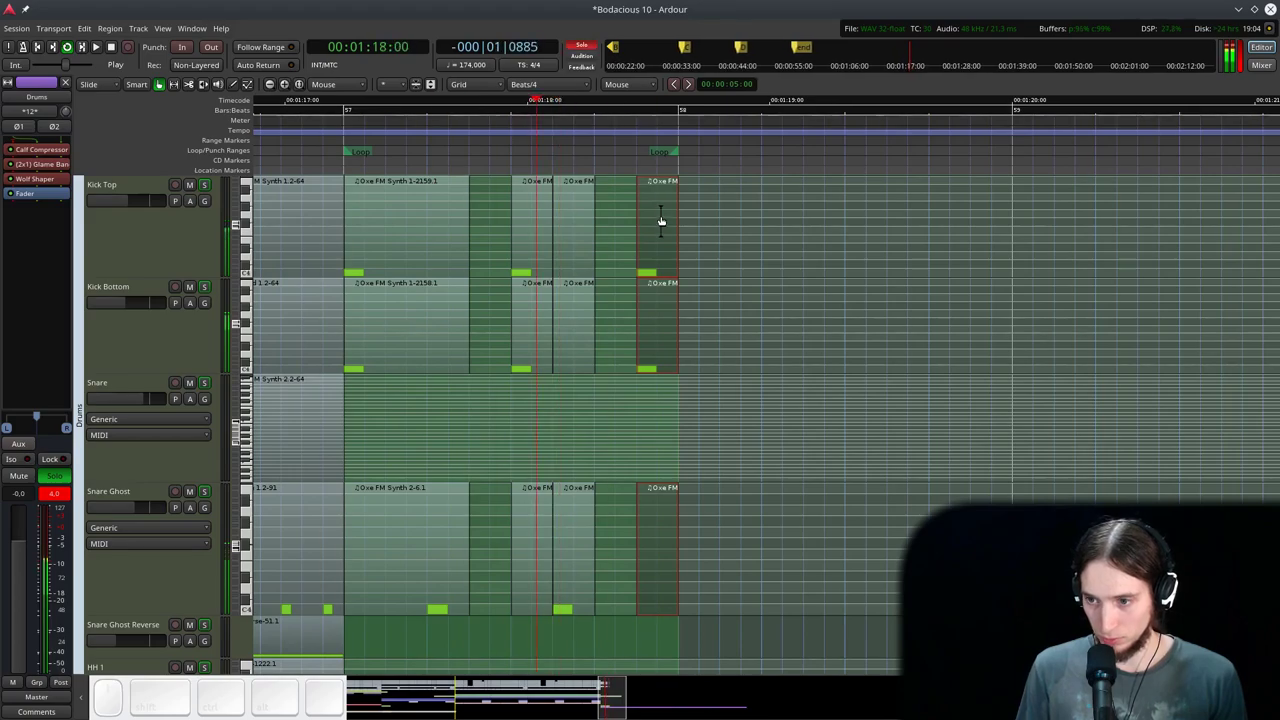
pyautogui.press('space')
# - Rubber-band select the bar-57 pattern and duplicate it into bar 58, then play back
pyautogui.moveTo(684, 232); pyautogui.dragTo(438, 421)
pyautogui.click(724, 555)
pyautogui.scroll(-3)
pyautogui.scroll(-3)
pyautogui.press('alt+d')
pyautogui.click(349, 124)
pyautogui.press('space')
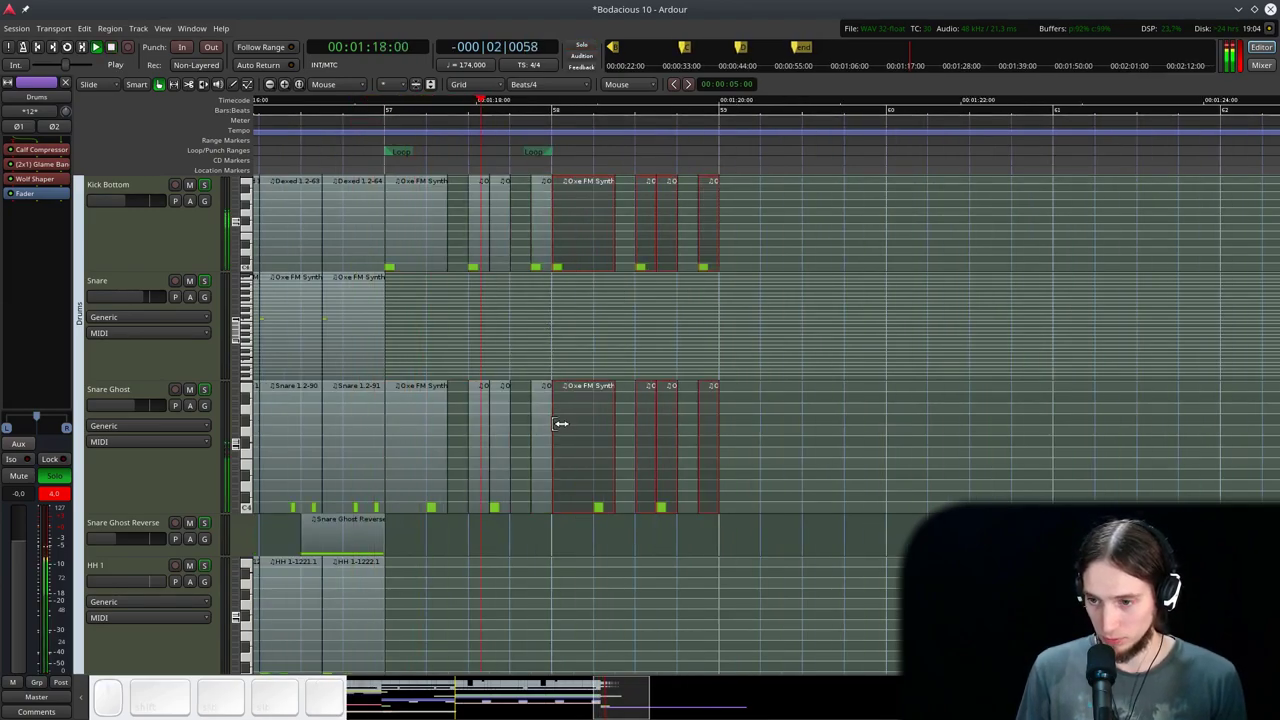
# - Let playback roll into bar 58 to audition the duplicated kick and ghost-snare pattern
pyautogui.press('space')
pyautogui.scroll(-3)
pyautogui.scroll(3)
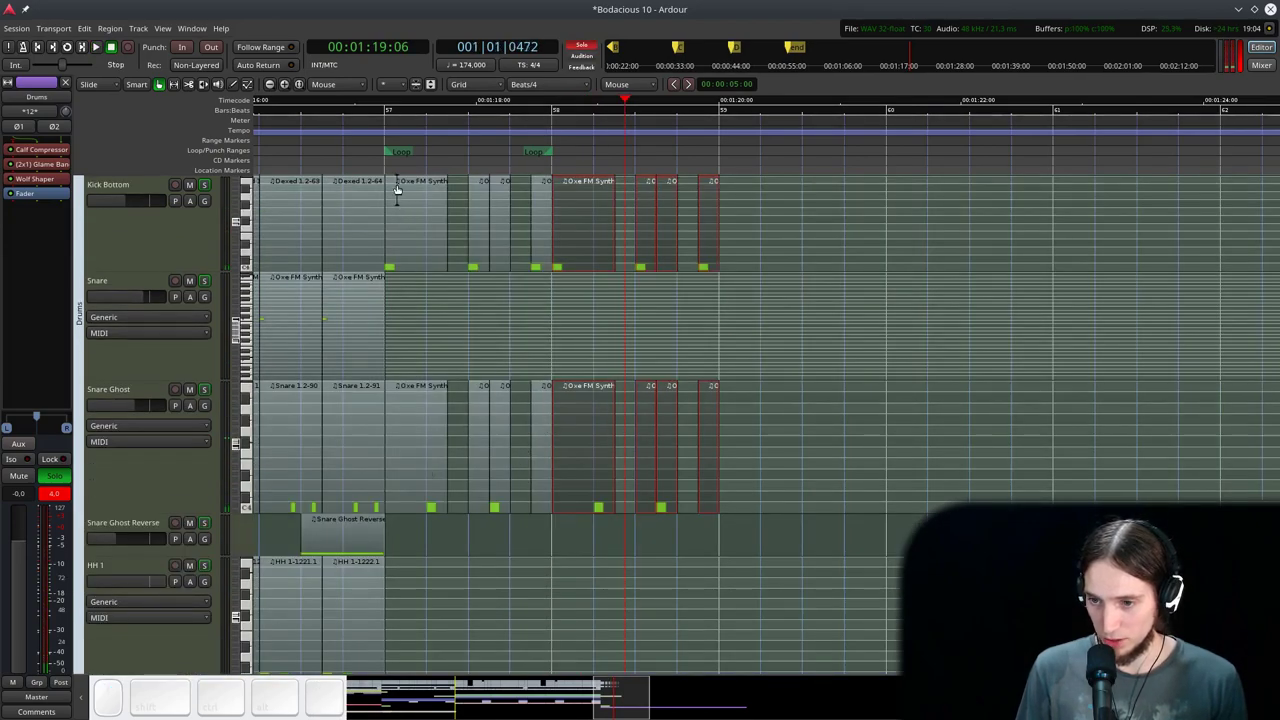
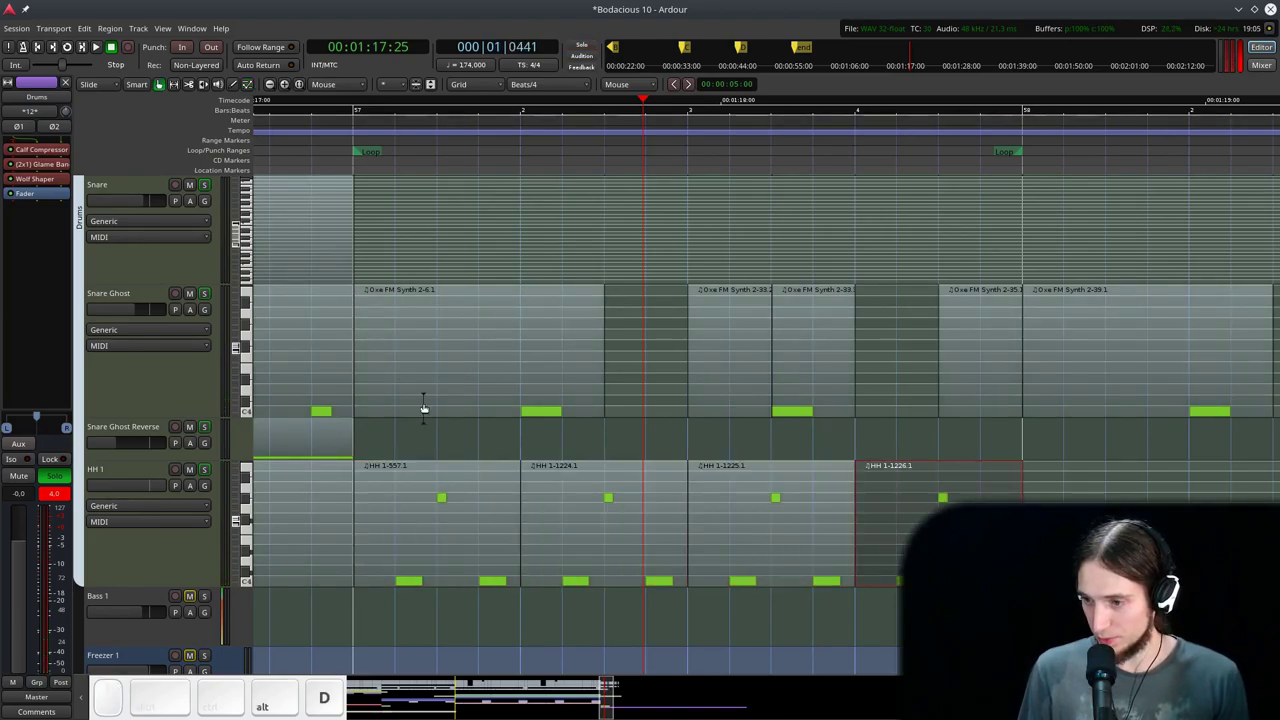
# - Remove the old repeating HH 1 clips after bar 57 while auditioning the drums
pyautogui.click(315, 121)
pyautogui.press('space')
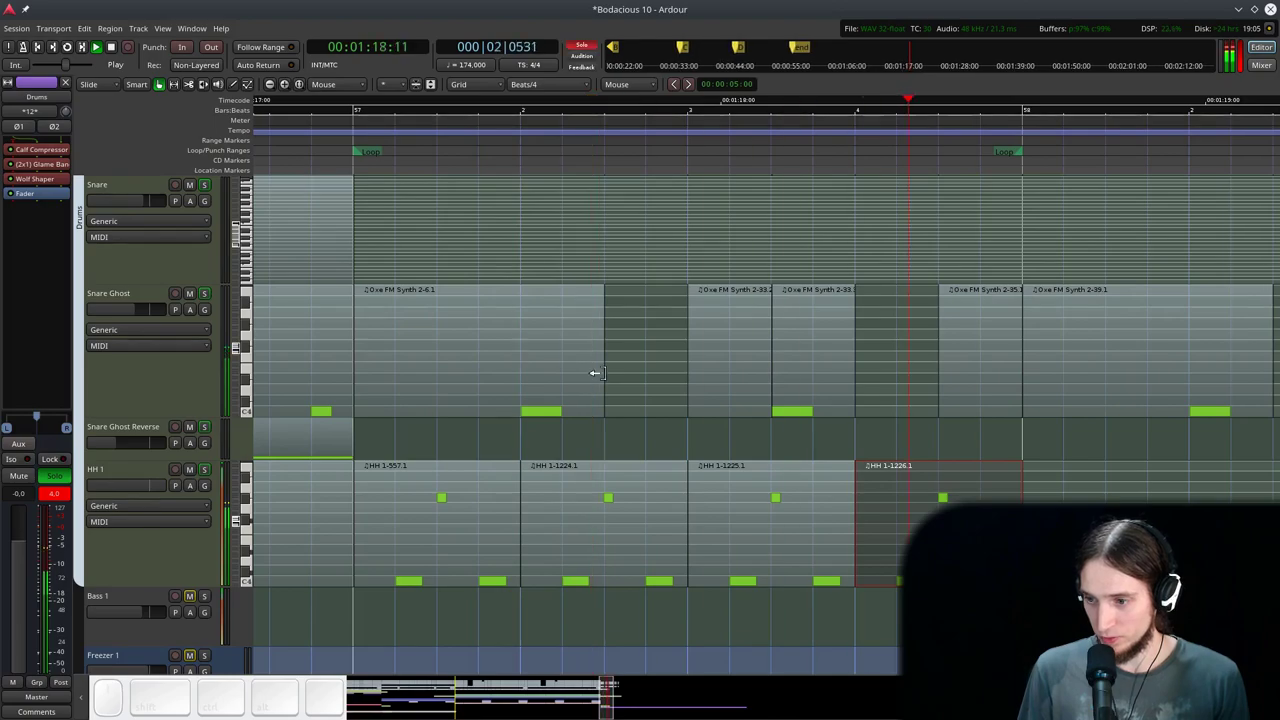
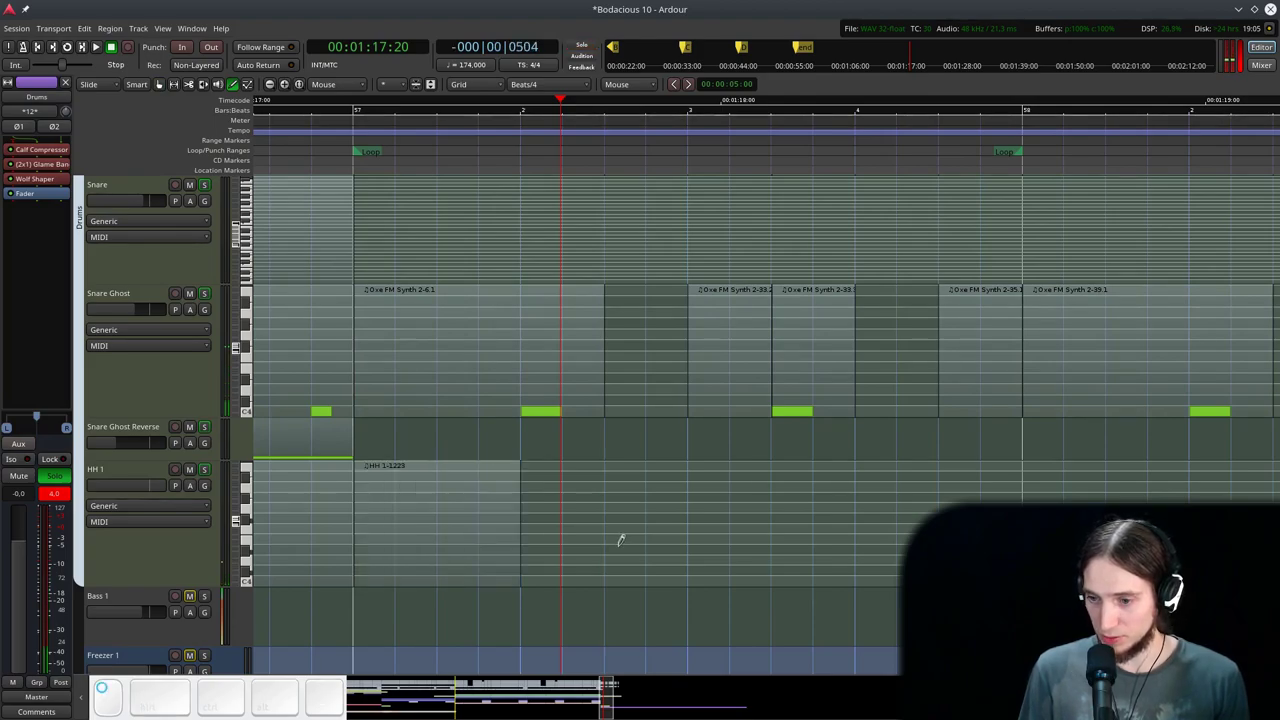
pyautogui.press('ctrl+y')
pyautogui.click(321, 109)
pyautogui.press('space')
pyautogui.press('space')
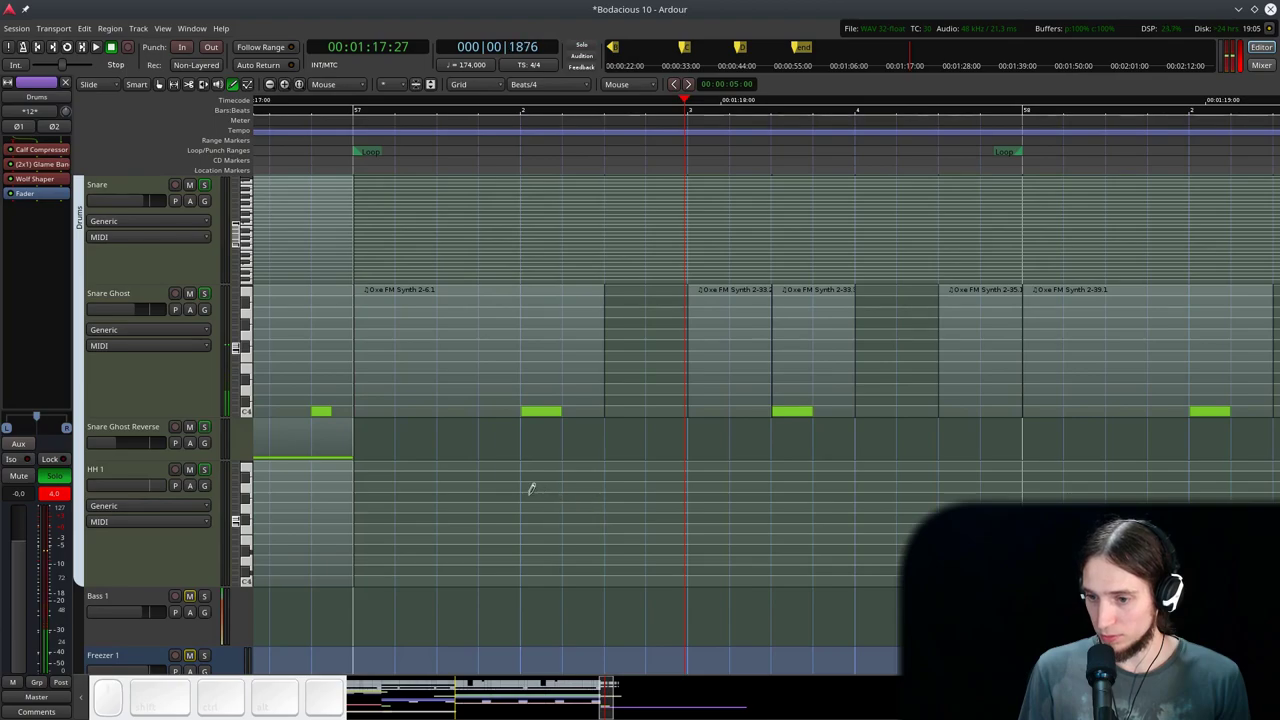
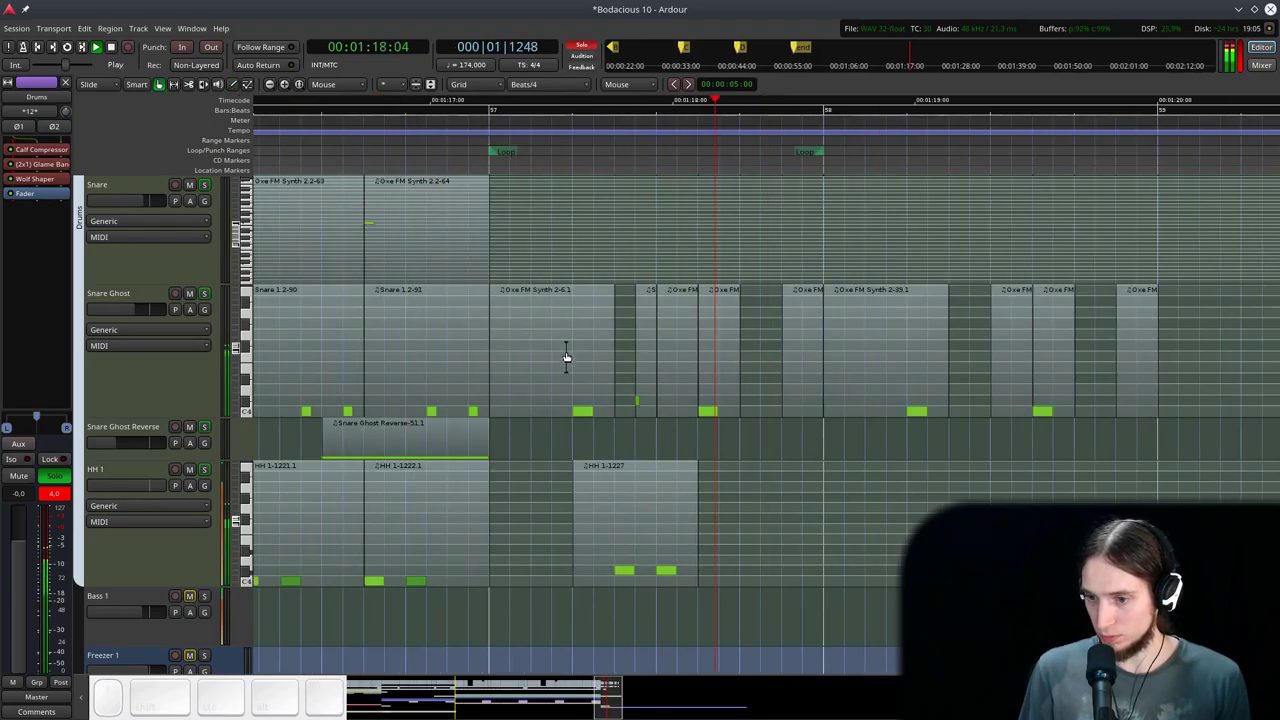
# - Trim the start of the new two-note hi-hat clip, copy it one beat later, and play back
pyautogui.scroll(-3)
pyautogui.scroll(3)
pyautogui.press('ctrl+space')
pyautogui.click(554, 530)
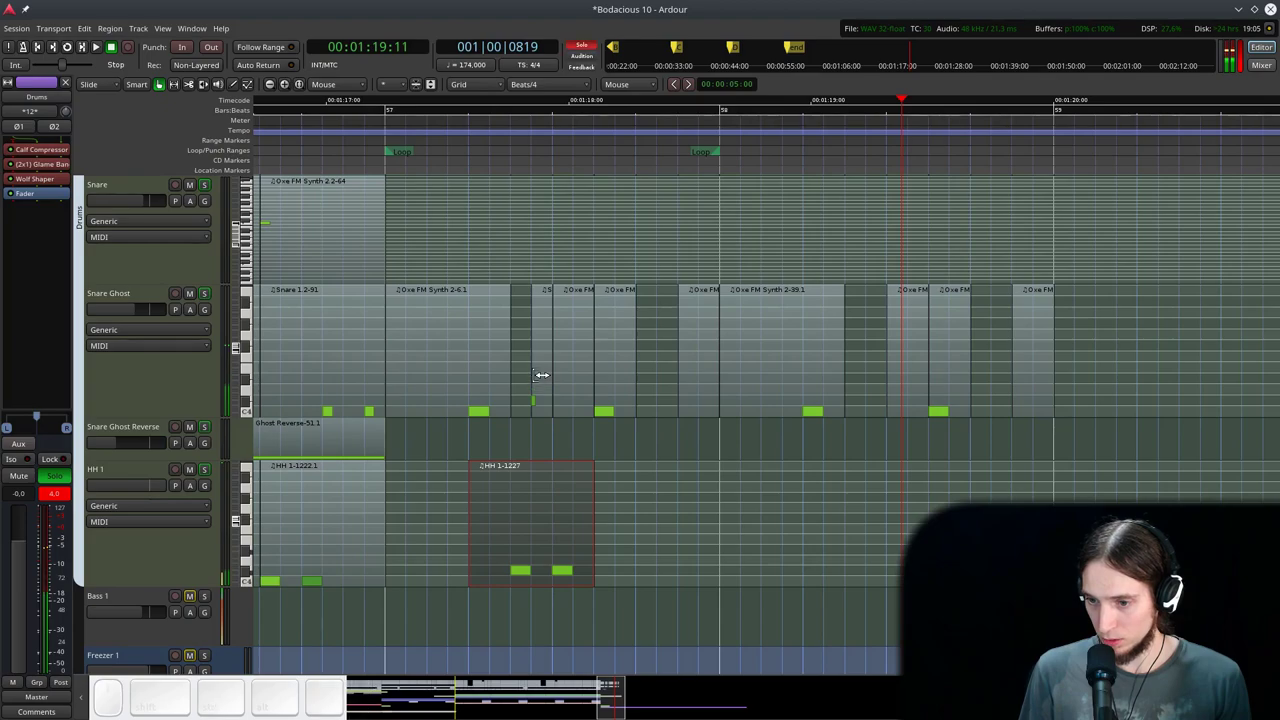
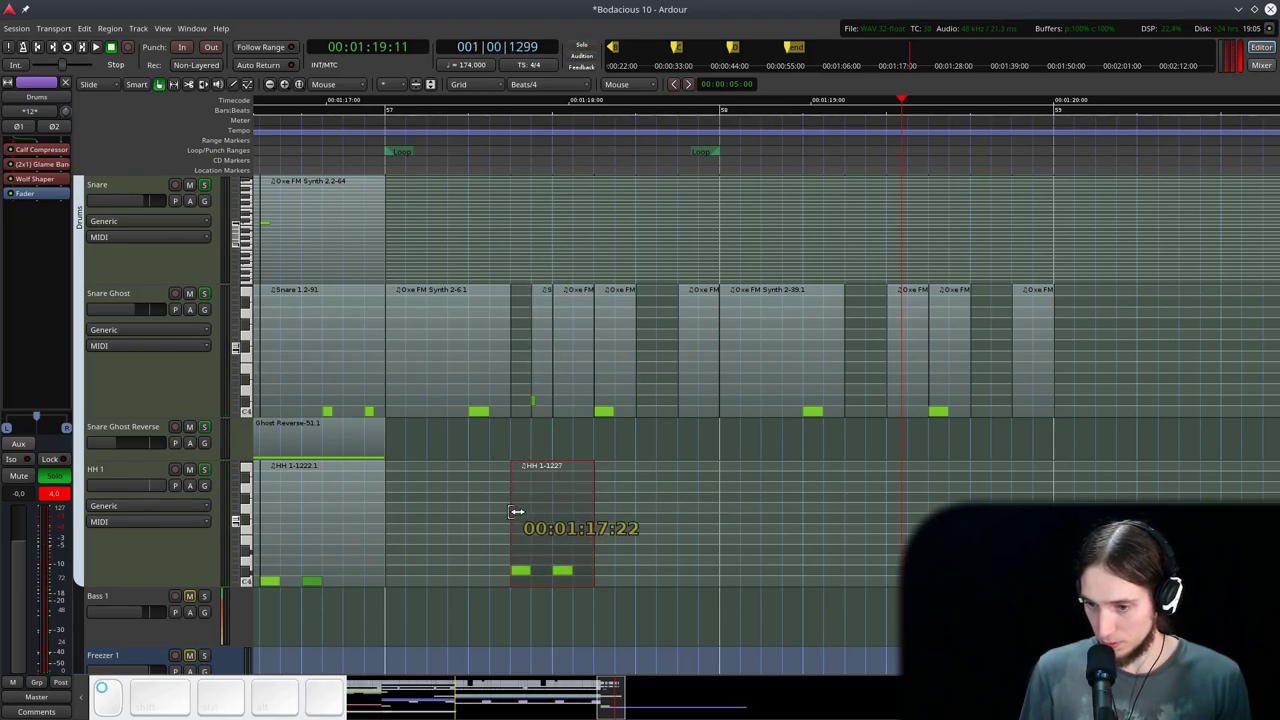
pyautogui.click(542, 370)
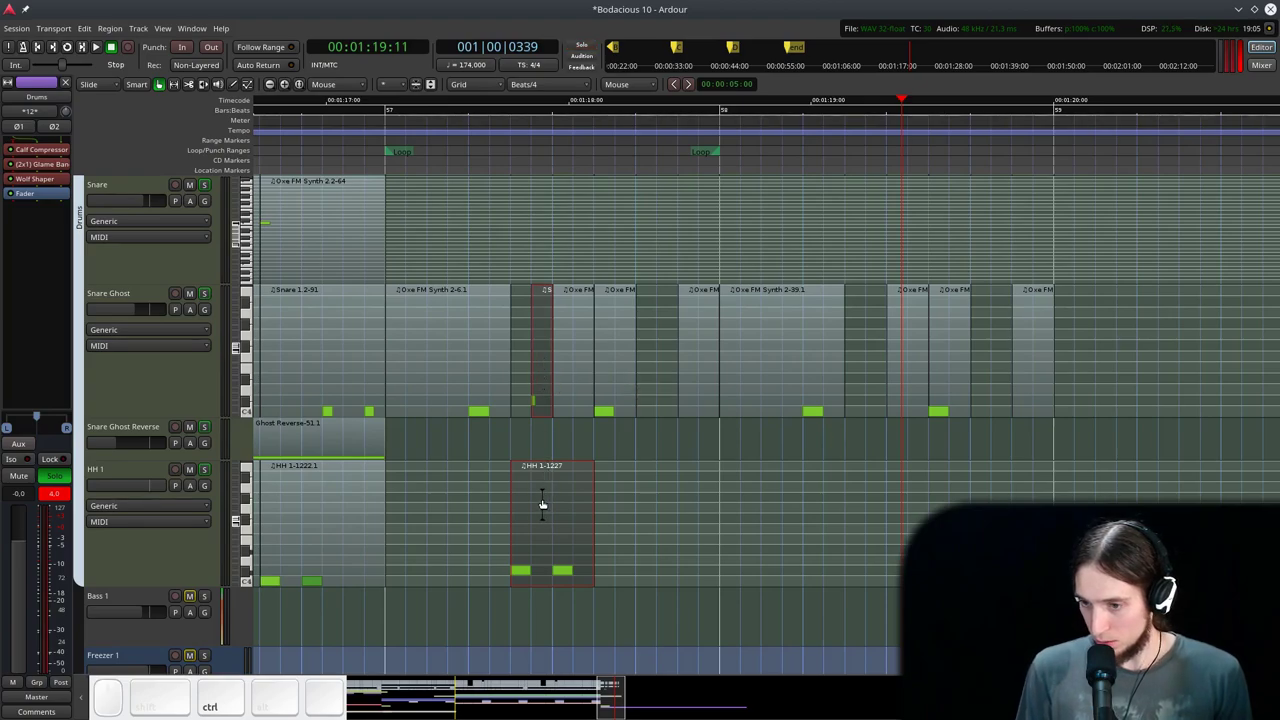
pyautogui.moveTo(541, 502); pyautogui.dragTo(458, 243)
pyautogui.click(362, 147)
pyautogui.press('space')
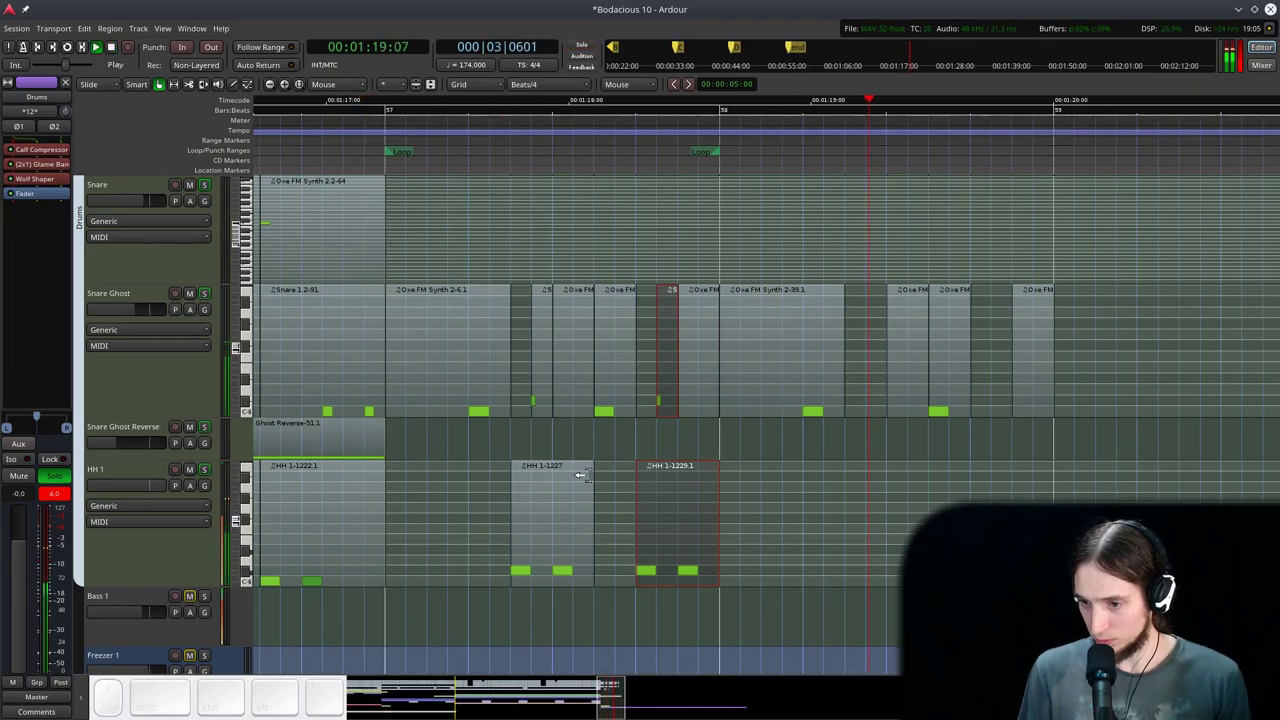
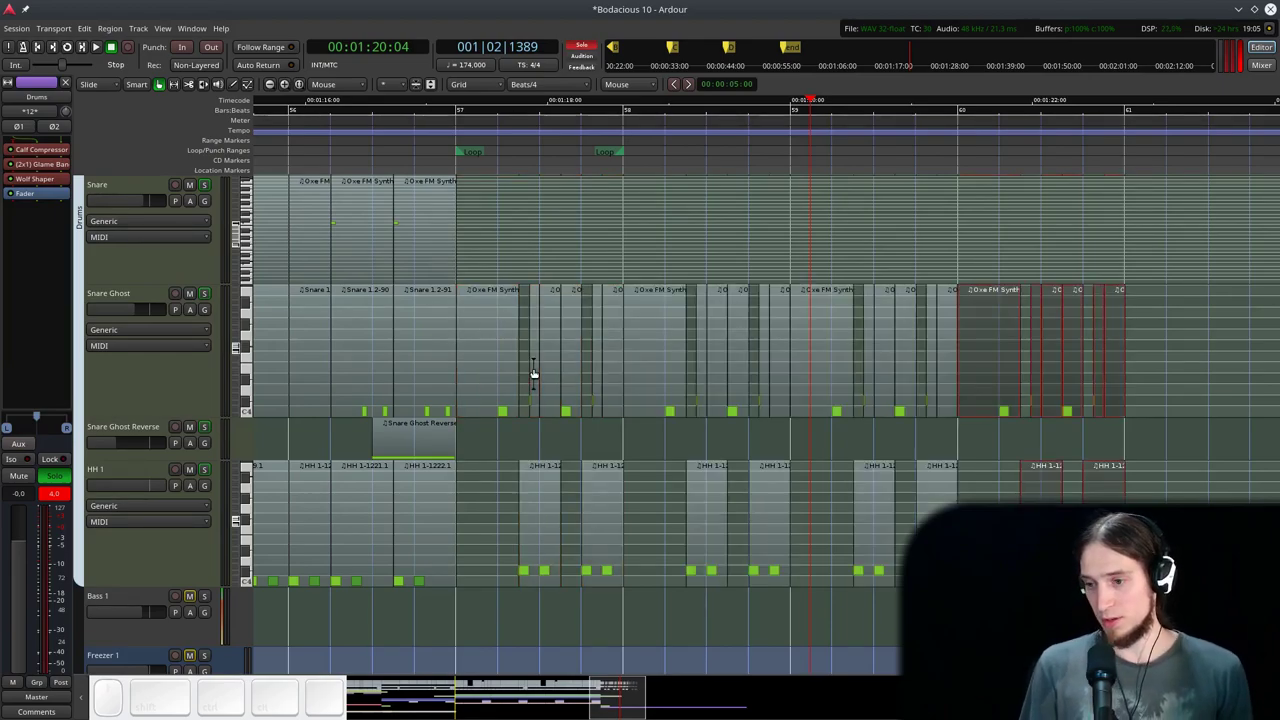
pyautogui.click(424, 118)
pyautogui.press('space')
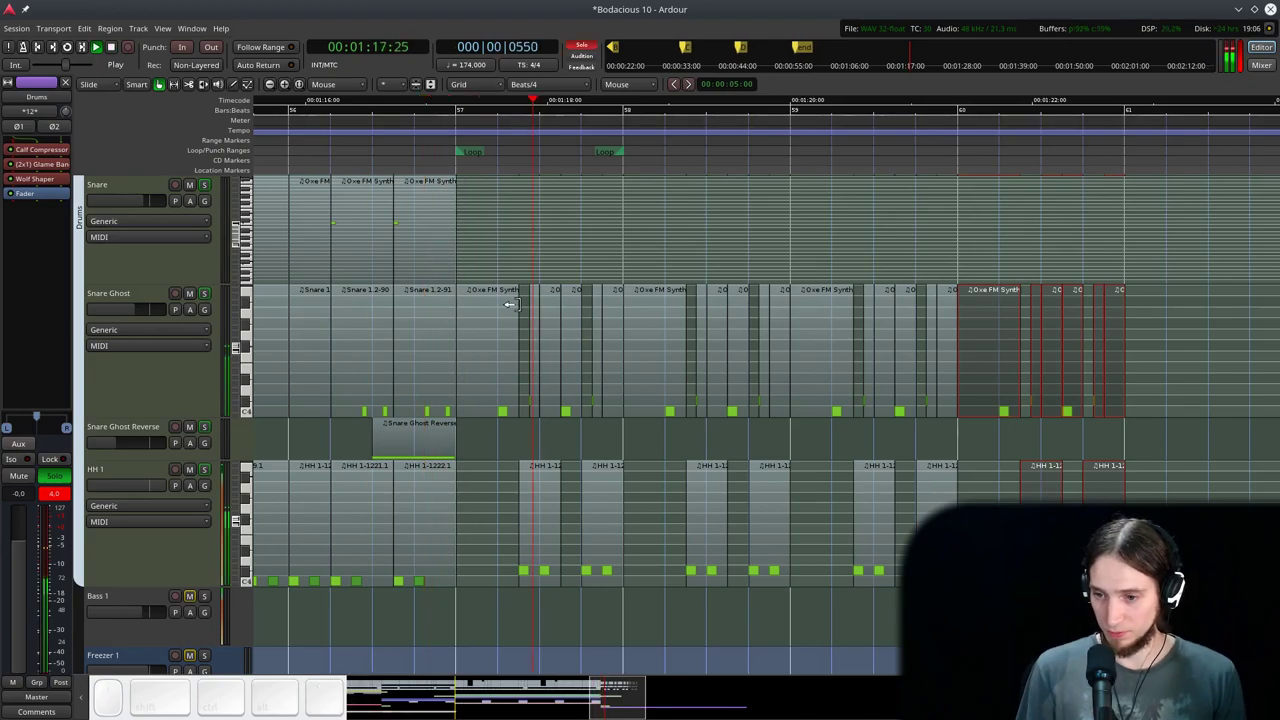
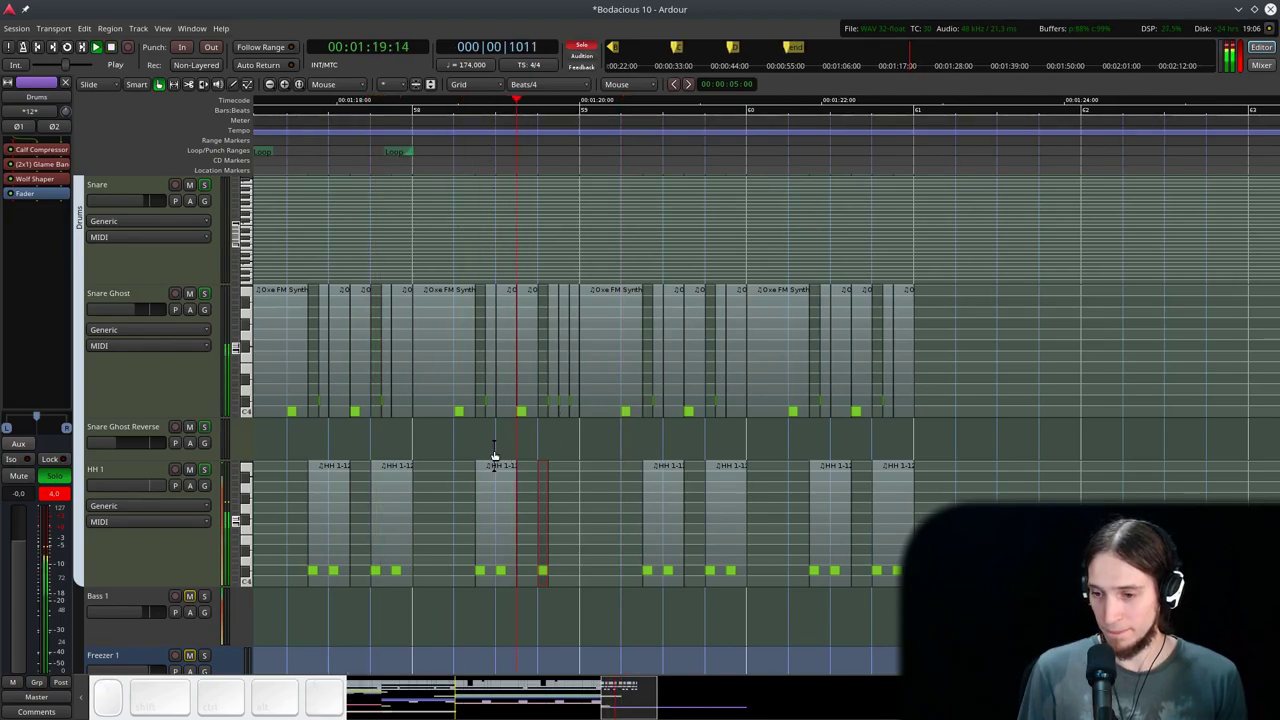
pyautogui.press('ctrl+space')
pyautogui.scroll(3)
pyautogui.scroll(-3)
pyautogui.click(589, 44)
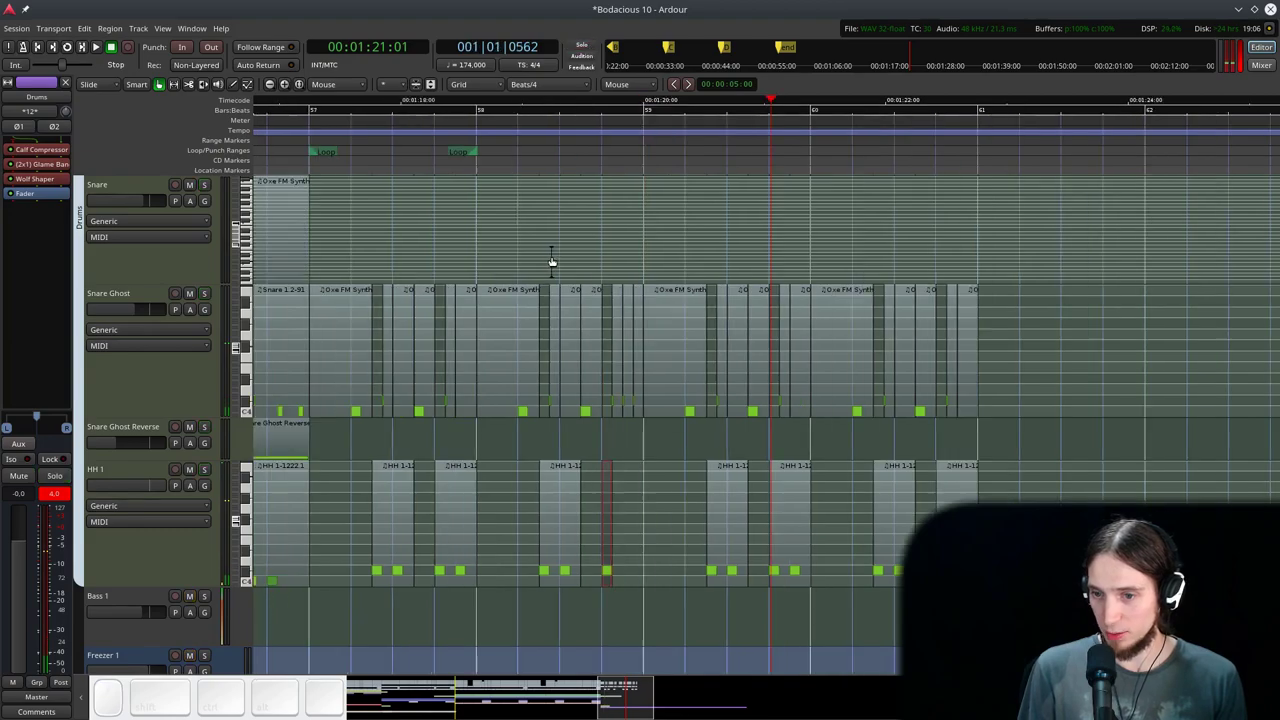
pyautogui.click(292, 151)
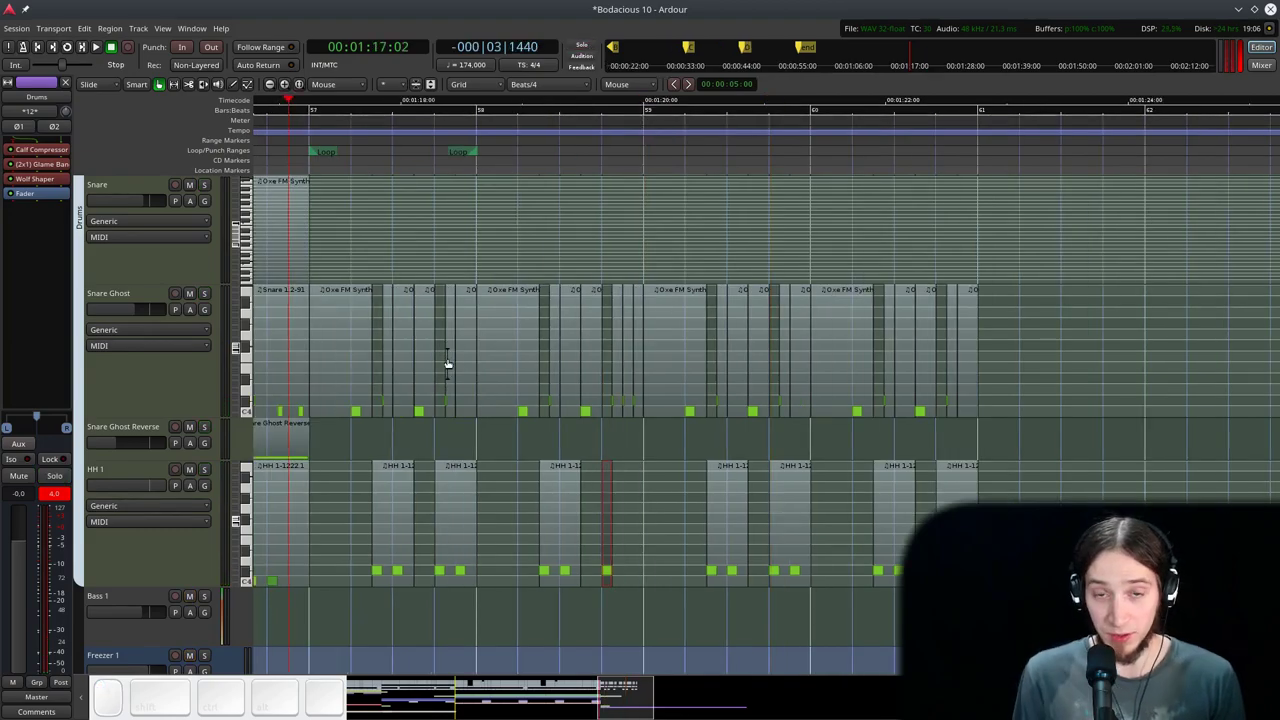
pyautogui.press('space')
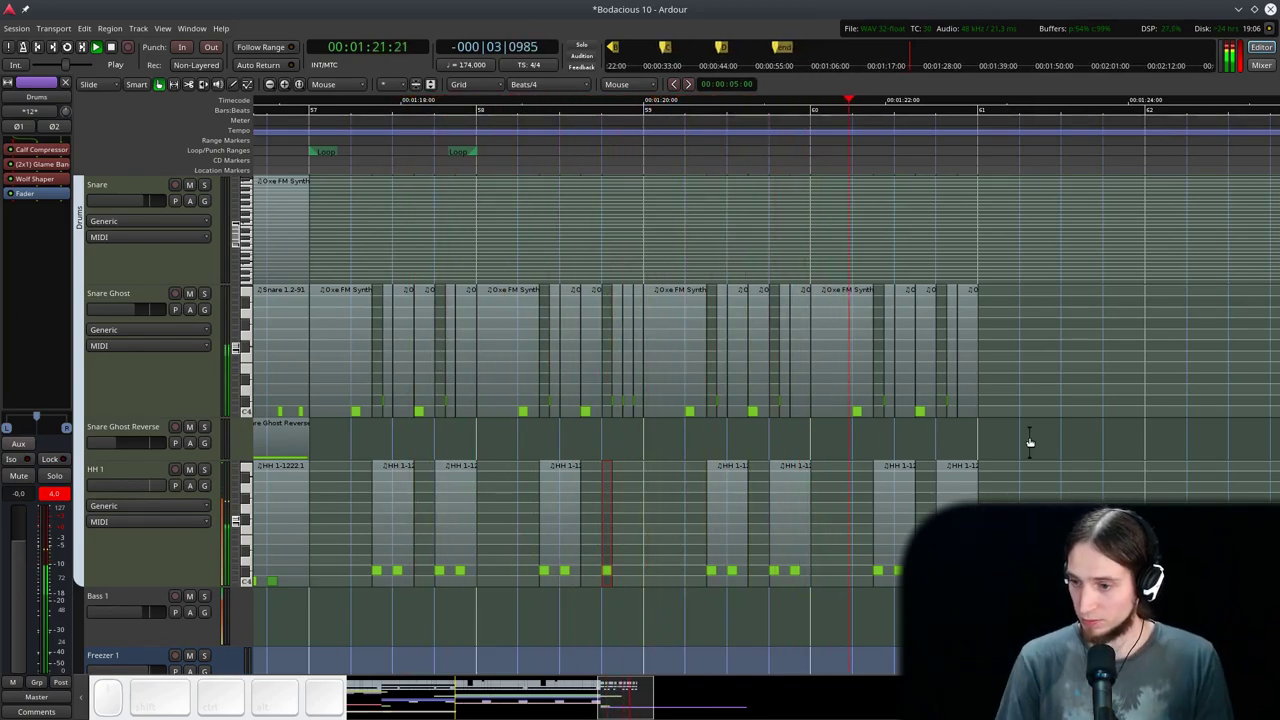
pyautogui.press('ctrl+space')
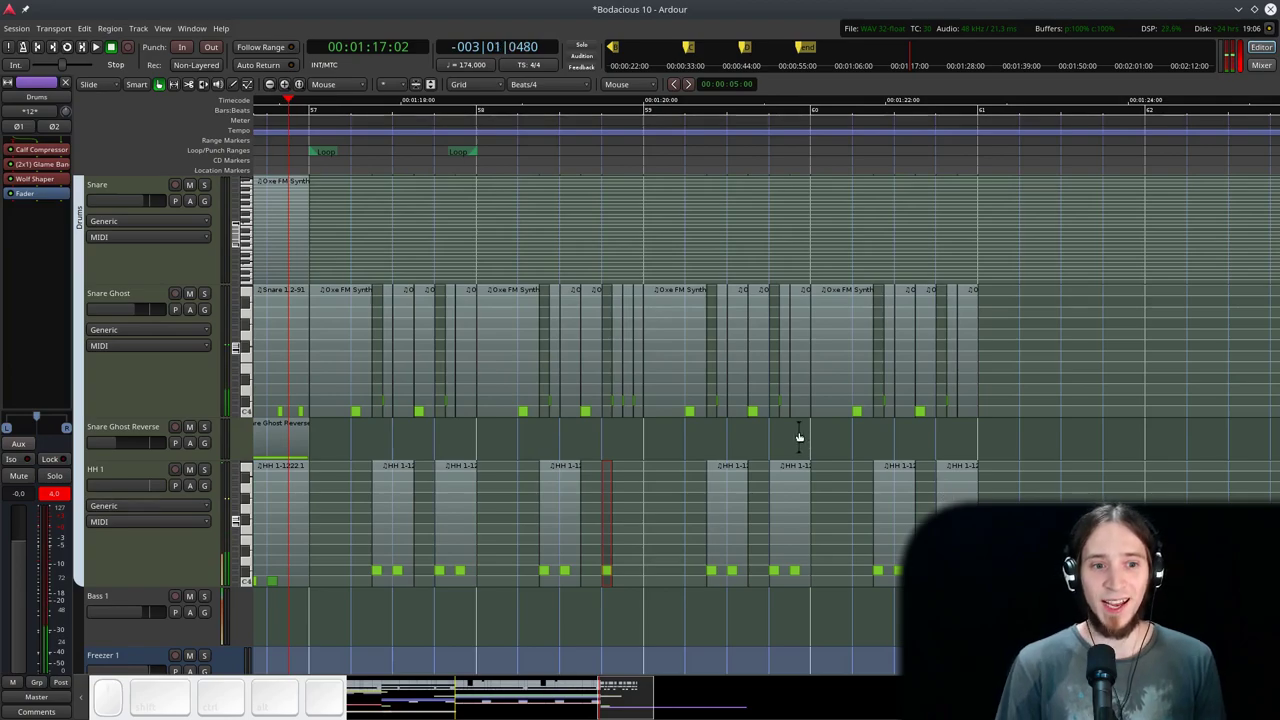
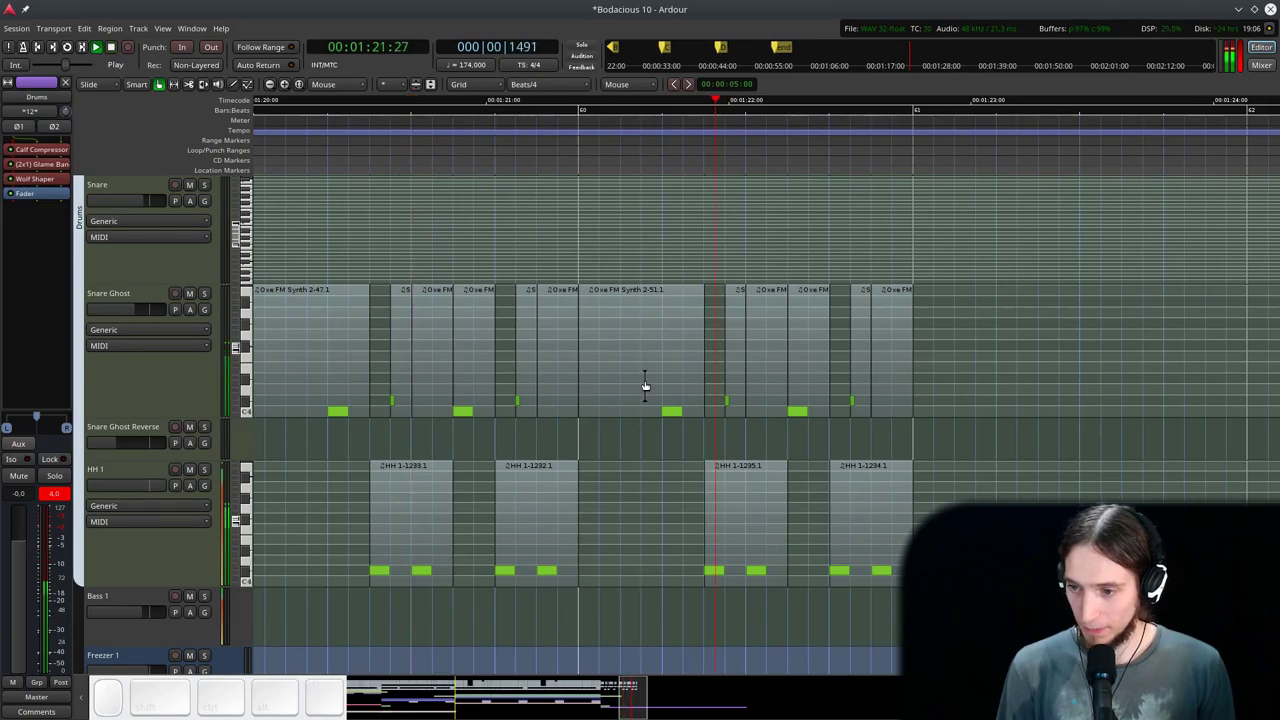
# - Scroll up to the kick tracks, solo them and audition bar 60
pyautogui.press('space')
pyautogui.click(397, 138)
pyautogui.press('space')
pyautogui.scroll(3)
pyautogui.click(480, 91)
pyautogui.press('space')
pyautogui.click(500, 137)
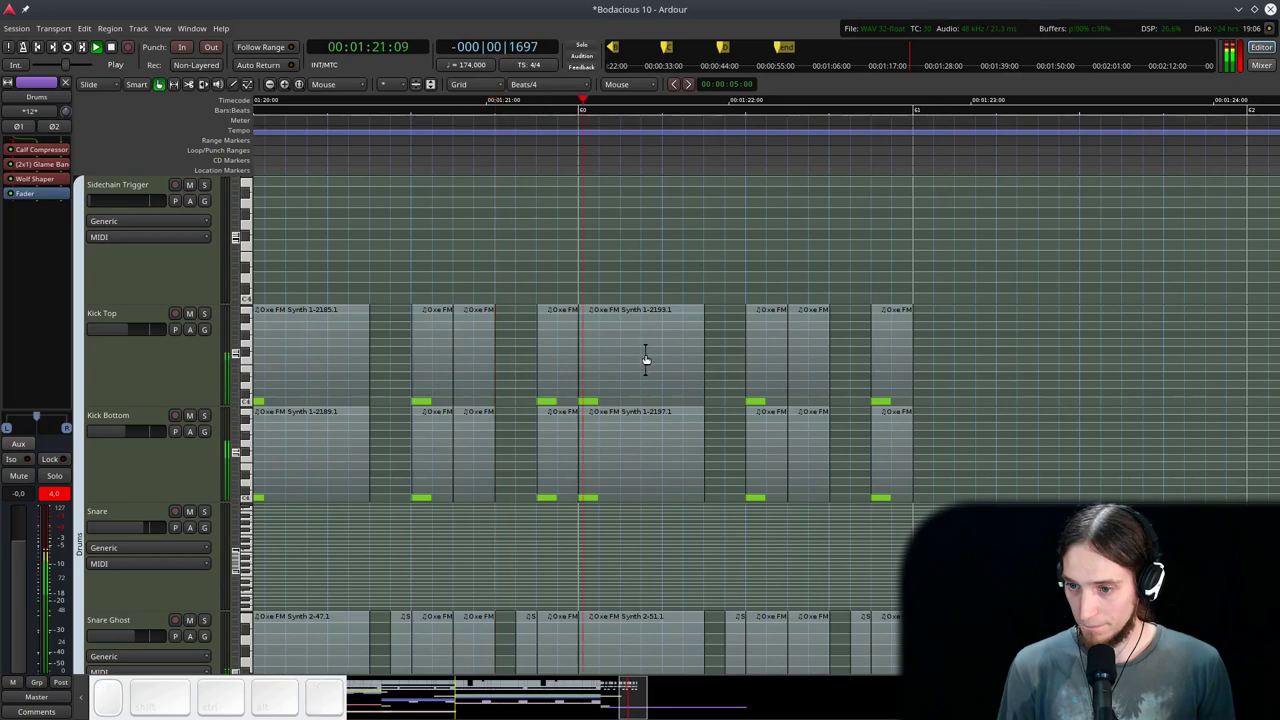
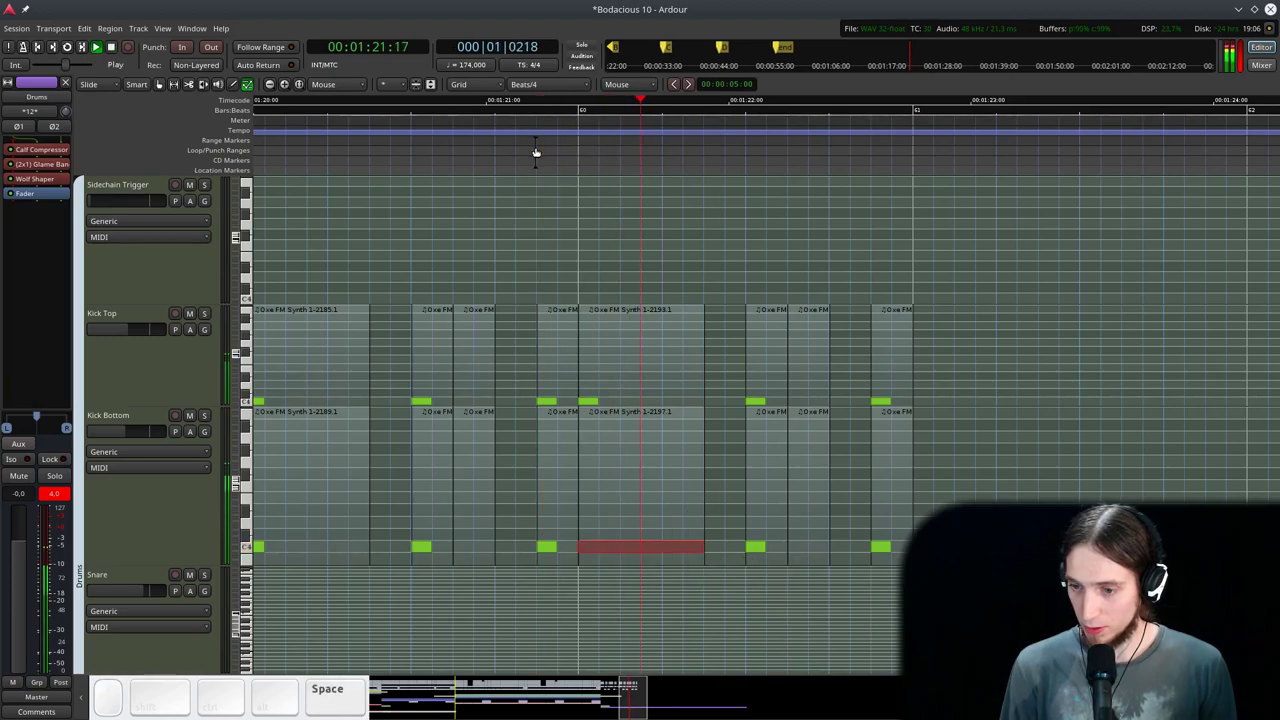
pyautogui.press('space')
# - Select and remove the top-kick hit partway through bar 60
pyautogui.click(617, 539)
pyautogui.press('shift+alt+Down')
pyautogui.moveTo(524, 175); pyautogui.dragTo(529, 157)
pyautogui.press('space')
pyautogui.press('space')
# - Play back bar 60 to confirm only the bottom kick sounds there
pyautogui.click(490, 140)
pyautogui.press('space')
pyautogui.click(201, 416)
pyautogui.moveTo(570, 104); pyautogui.dragTo(497, 129)
pyautogui.press('space')
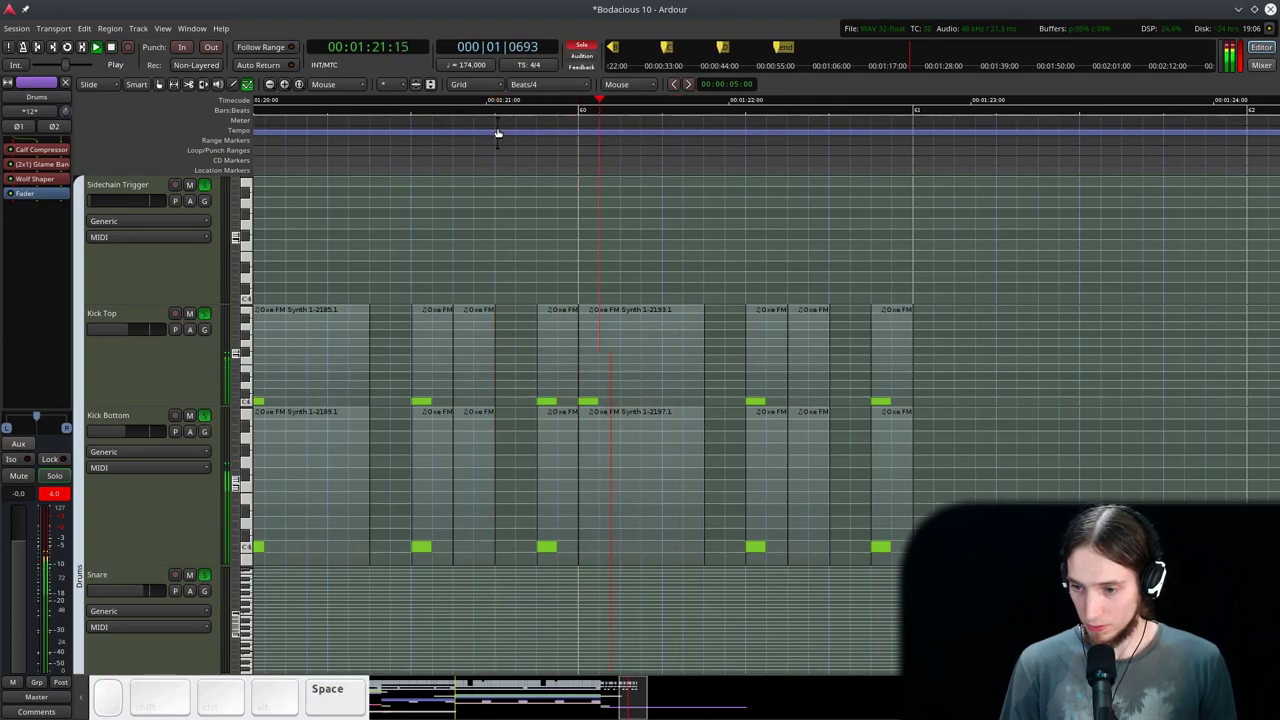
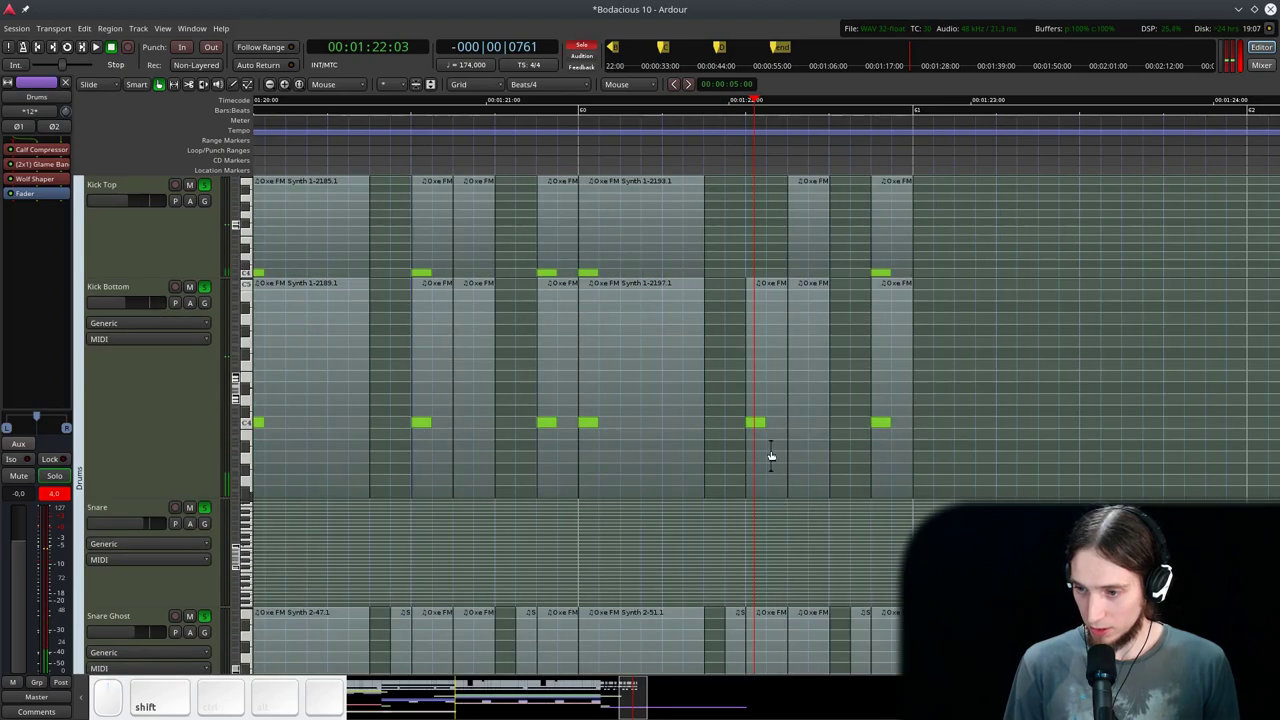
# - Work the Sidechain Trigger track's context menus and audition the kick pattern
pyautogui.click(755, 398)
pyautogui.scroll(-3)
pyautogui.rightClick(763, 347)
pyautogui.scroll(3)
pyautogui.scroll(-3)
pyautogui.click(765, 303)
pyautogui.moveTo(717, 176); pyautogui.dragTo(717, 172)
pyautogui.press('space')
pyautogui.click(414, 131)
pyautogui.press('space')
# - Paste the new kick pattern onto the Sidechain Trigger track via its region menus and play back
pyautogui.scroll(3)
pyautogui.click(620, 448)
pyautogui.rightClick(612, 442)
pyautogui.click(626, 418)
pyautogui.rightClick(879, 275)
pyautogui.scroll(3)
pyautogui.rightClick(878, 247)
pyautogui.click(429, 149)
pyautogui.press('ctrl+space')
pyautogui.press('space')
# - Zoom out to show more bars and save the session (Ctrl+S)
pyautogui.scroll(-3)
pyautogui.click(476, 128)
pyautogui.press('space')
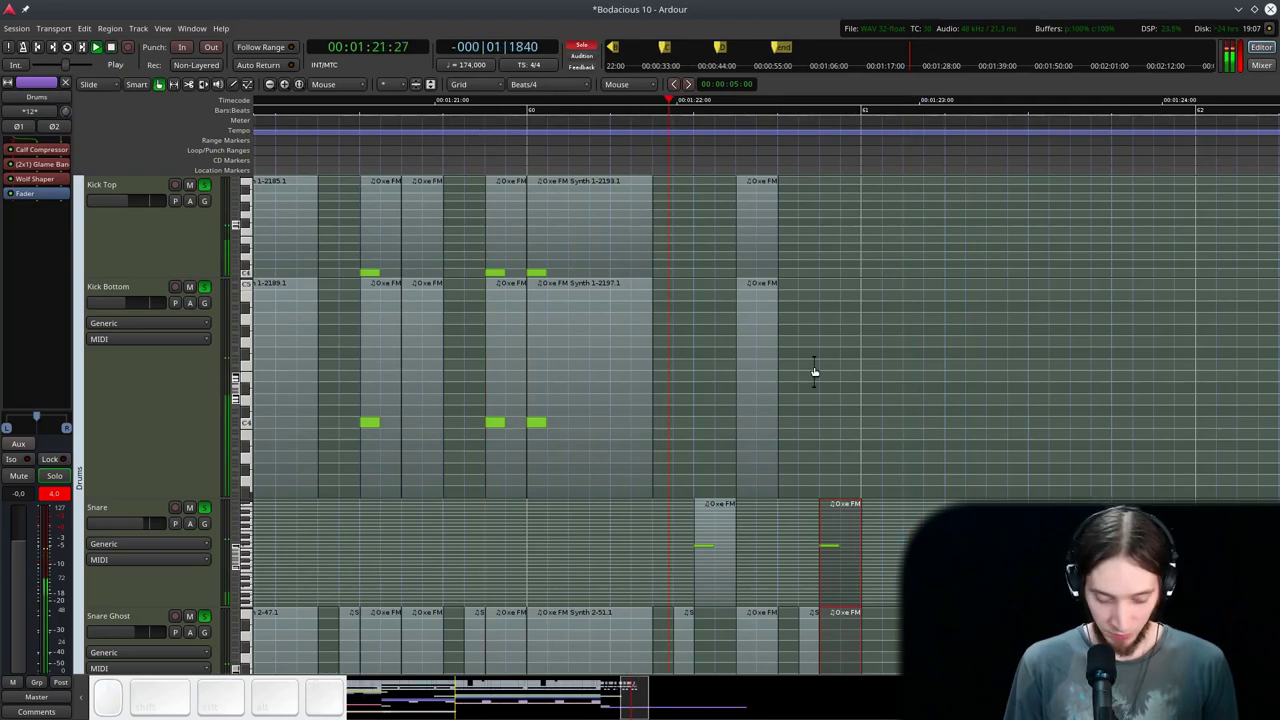
pyautogui.press('g')
pyautogui.scroll(-3)
pyautogui.press('ctrl+space')
pyautogui.scroll(-3)
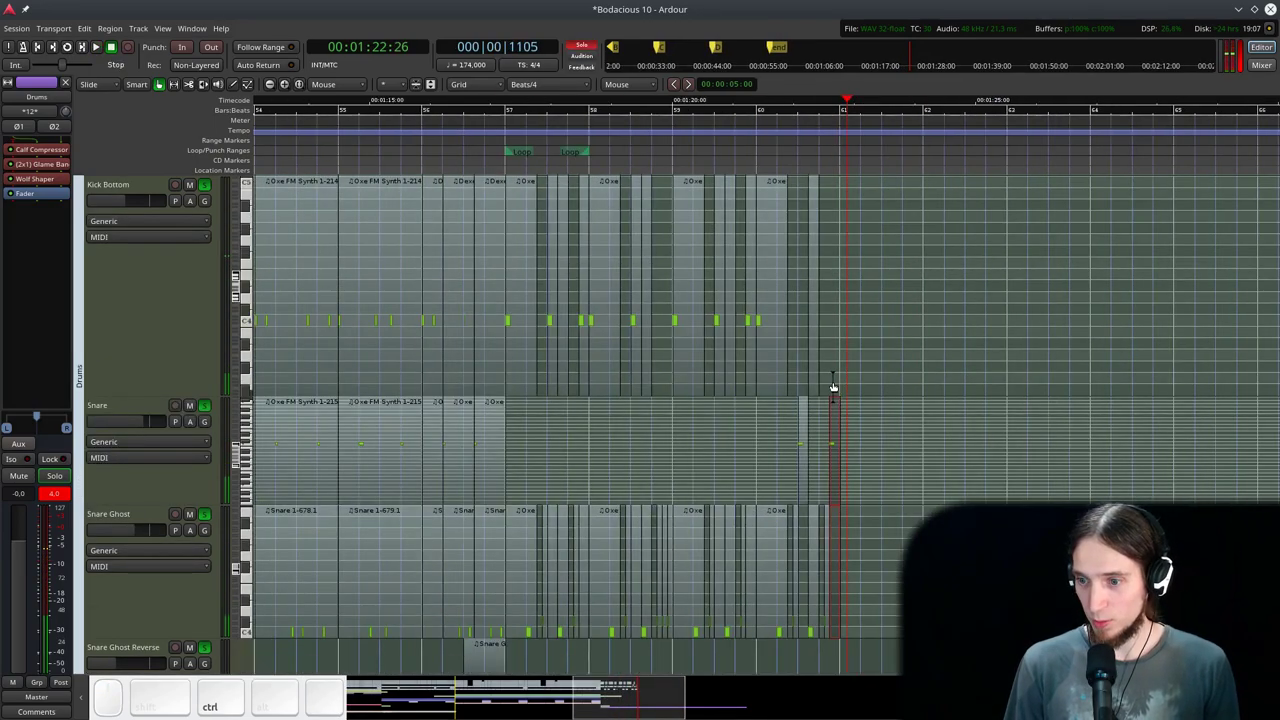
pyautogui.press('ctrl+s')
pyautogui.scroll(3)
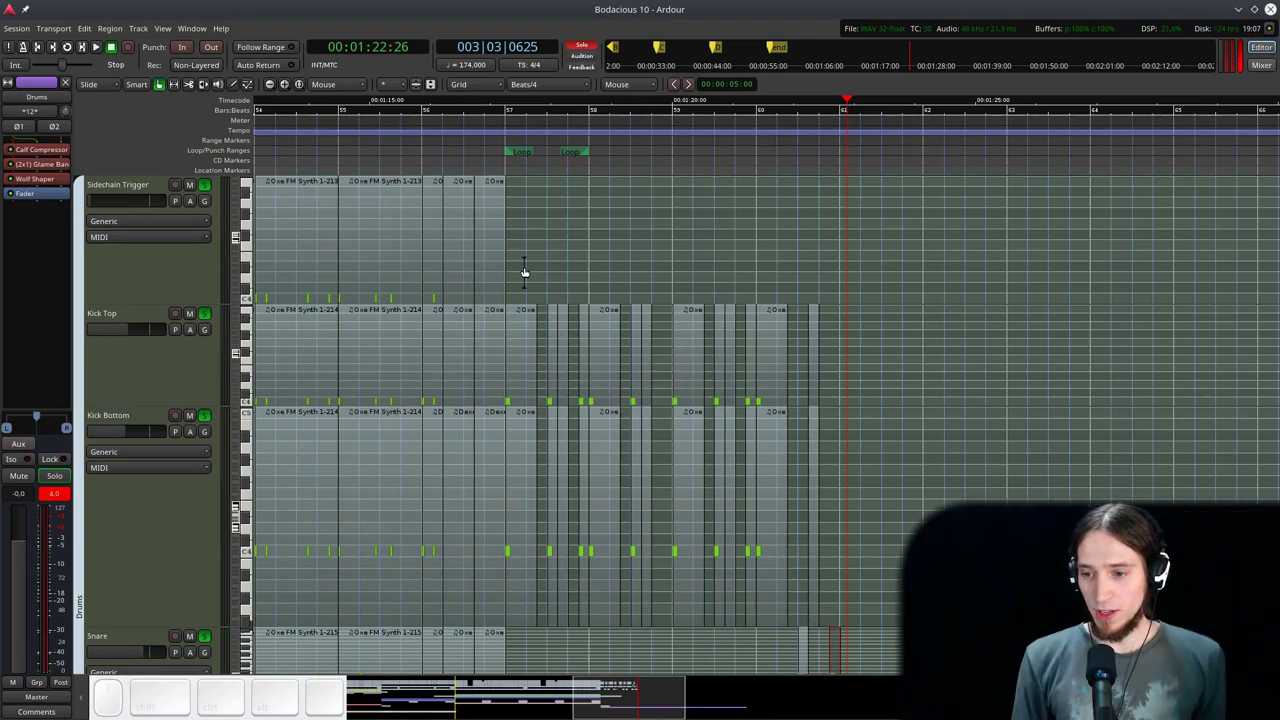
pyautogui.scroll(3)
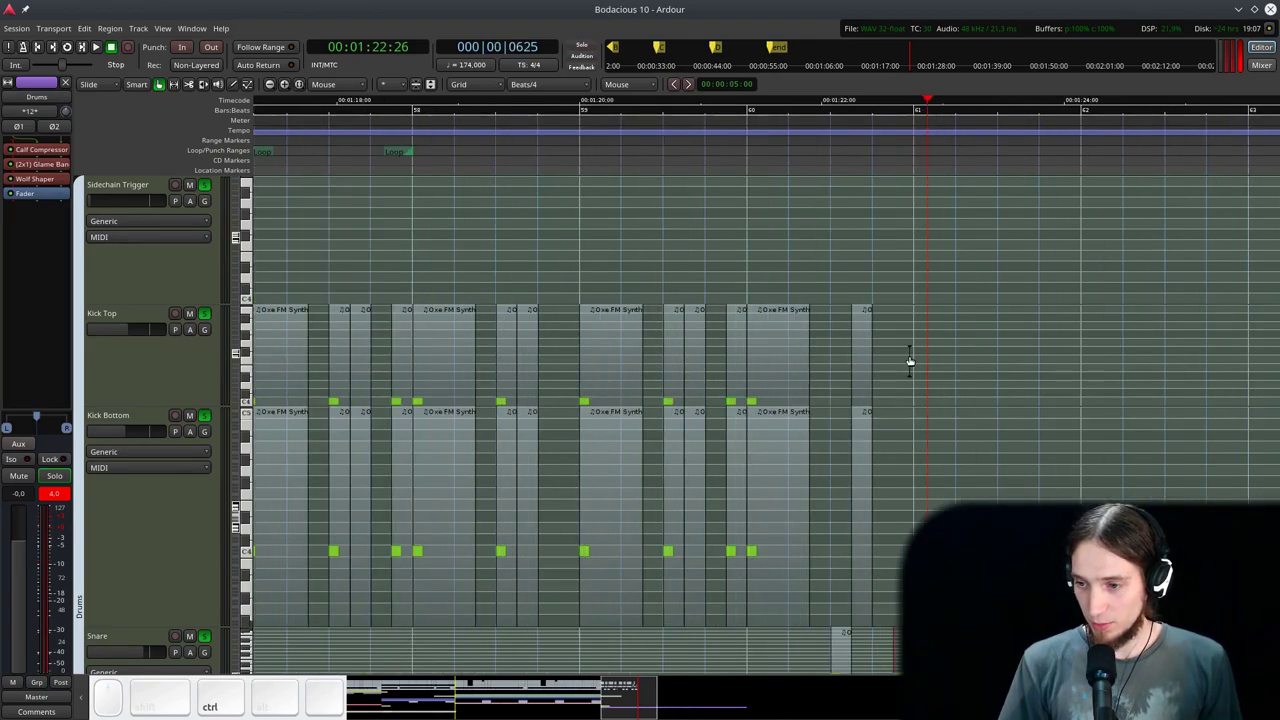
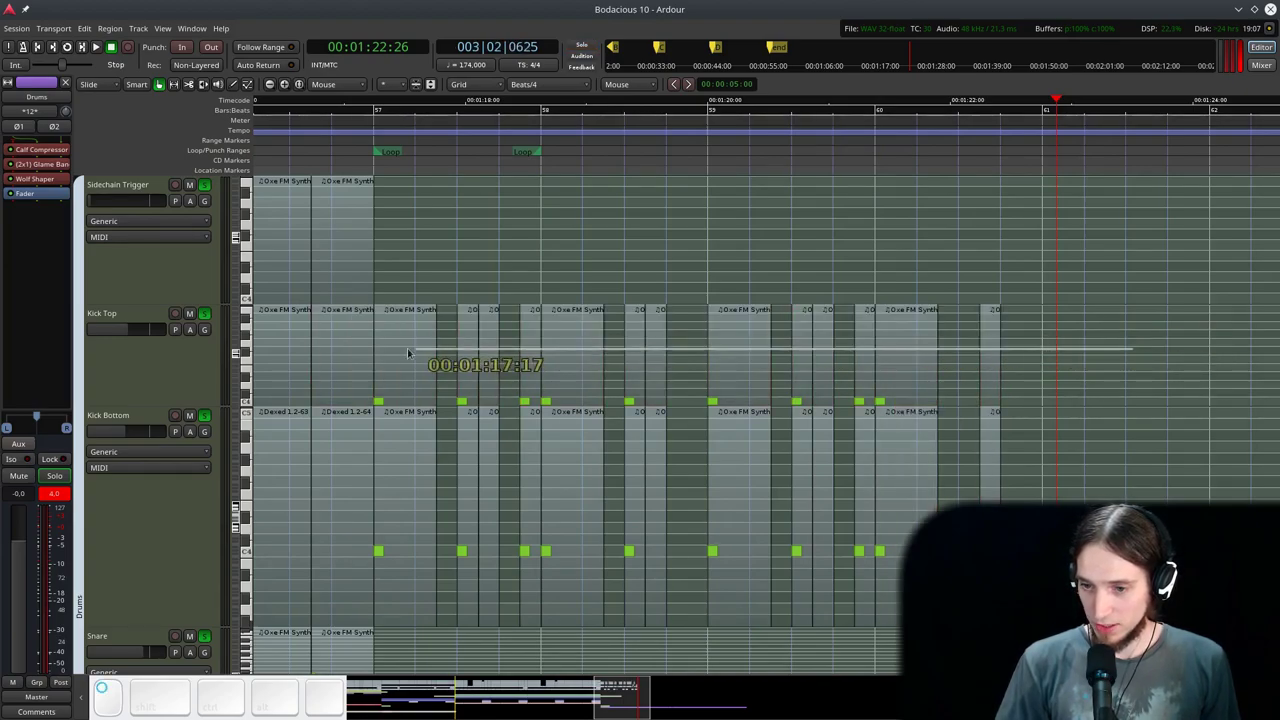
# - Select the top-kick clips across bars 57–61, then bring the Sour bass track into view
pyautogui.moveTo(394, 357); pyautogui.dragTo(408, 212)
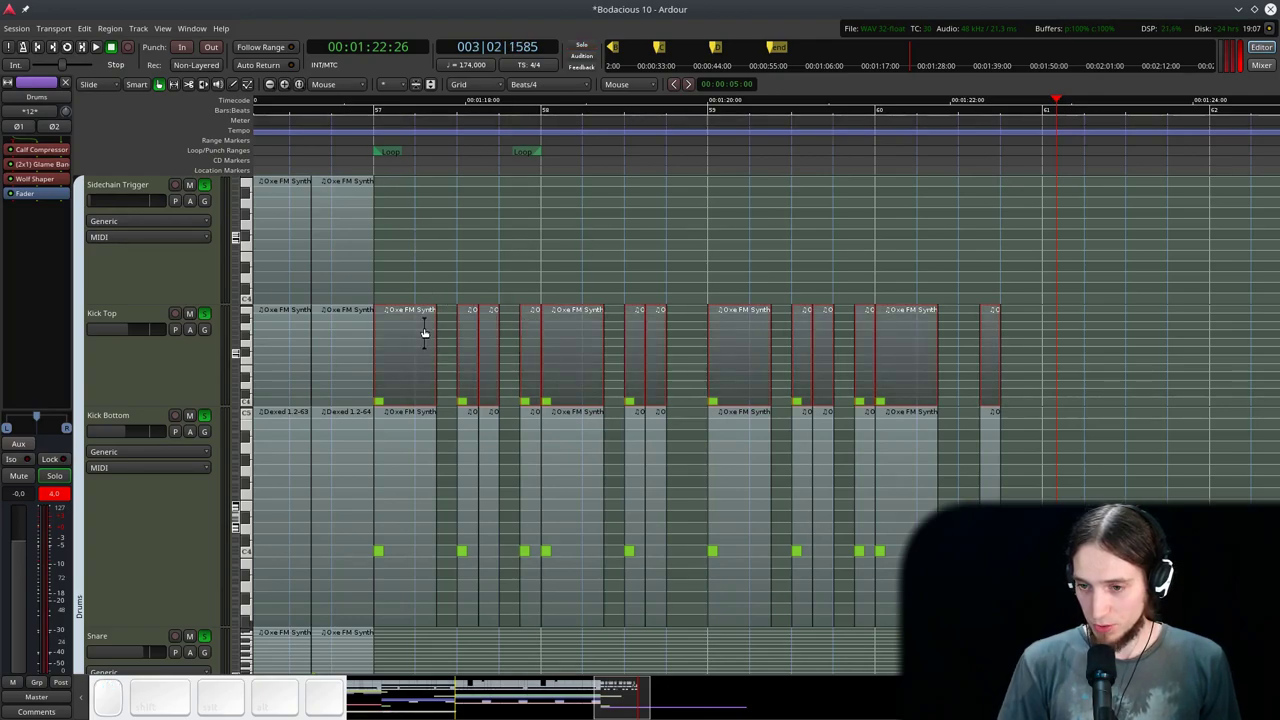
pyautogui.click(413, 337)
pyautogui.scroll(3)
pyautogui.click(335, 133)
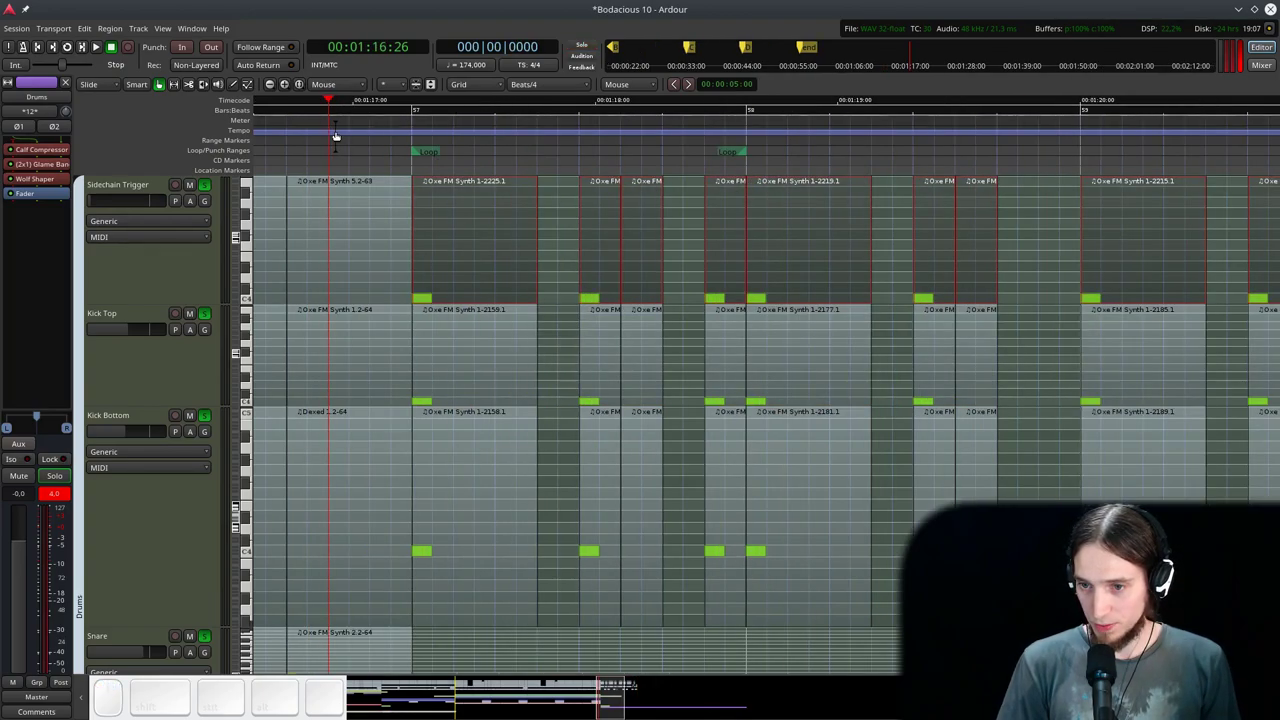
pyautogui.press('space')
pyautogui.scroll(-3)
pyautogui.press('space')
pyautogui.scroll(-3)
pyautogui.scroll(3)
# - Review Sour bass's input connection choices and dismiss the list
pyautogui.click(184, 339)
pyautogui.click(27, 690)
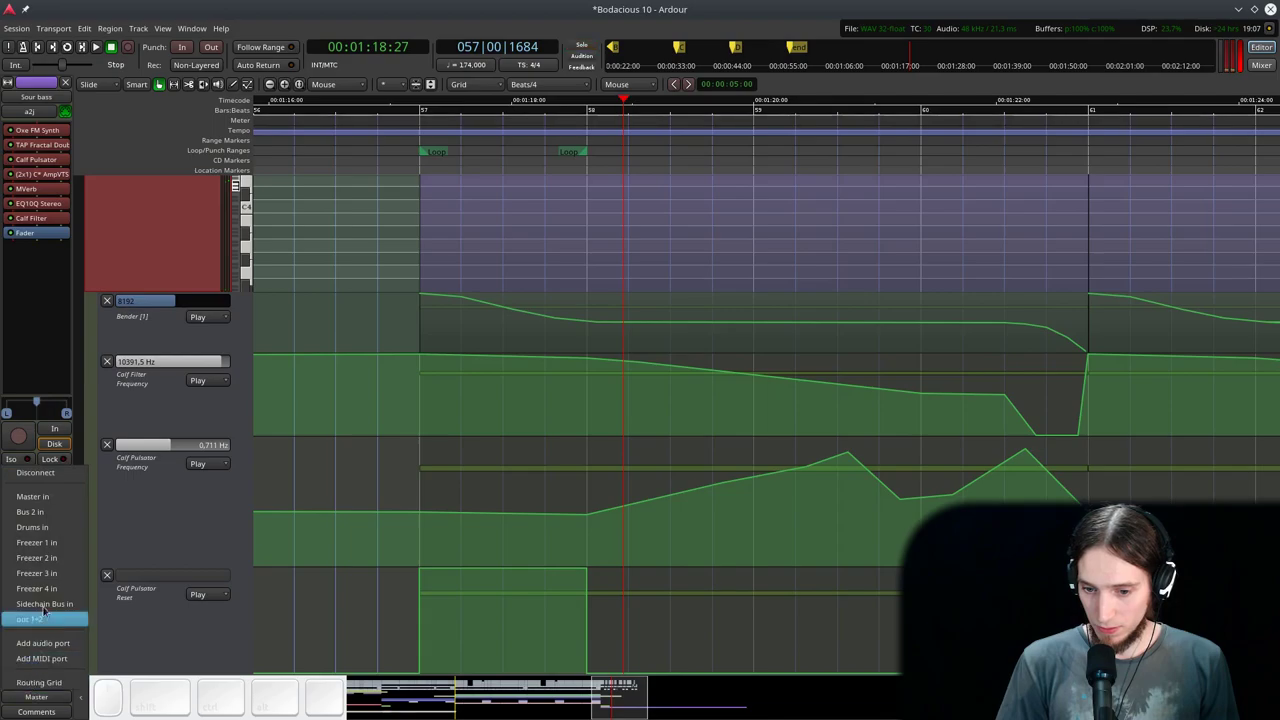
pyautogui.click(41, 602)
pyautogui.scroll(3)
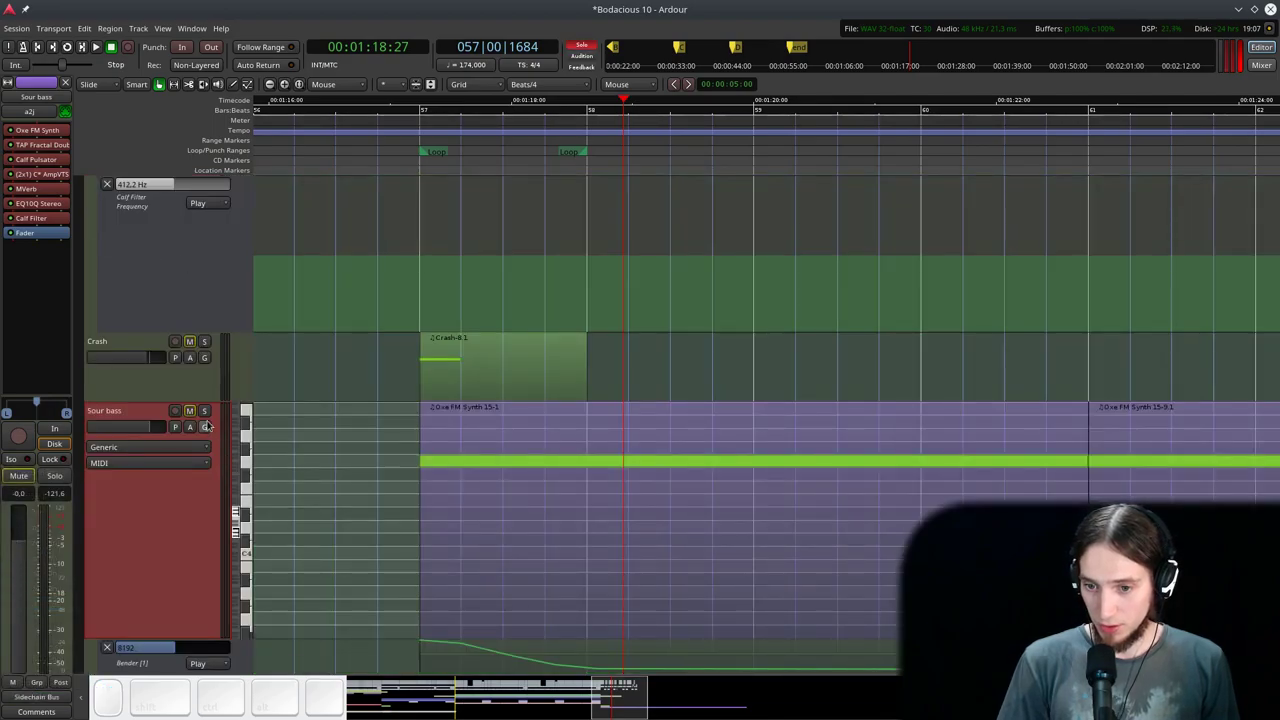
pyautogui.click(578, 41)
pyautogui.click(330, 154)
# - Play and stop the loop while scrolling to the Sour bass track
pyautogui.press('space')
pyautogui.scroll(-3)
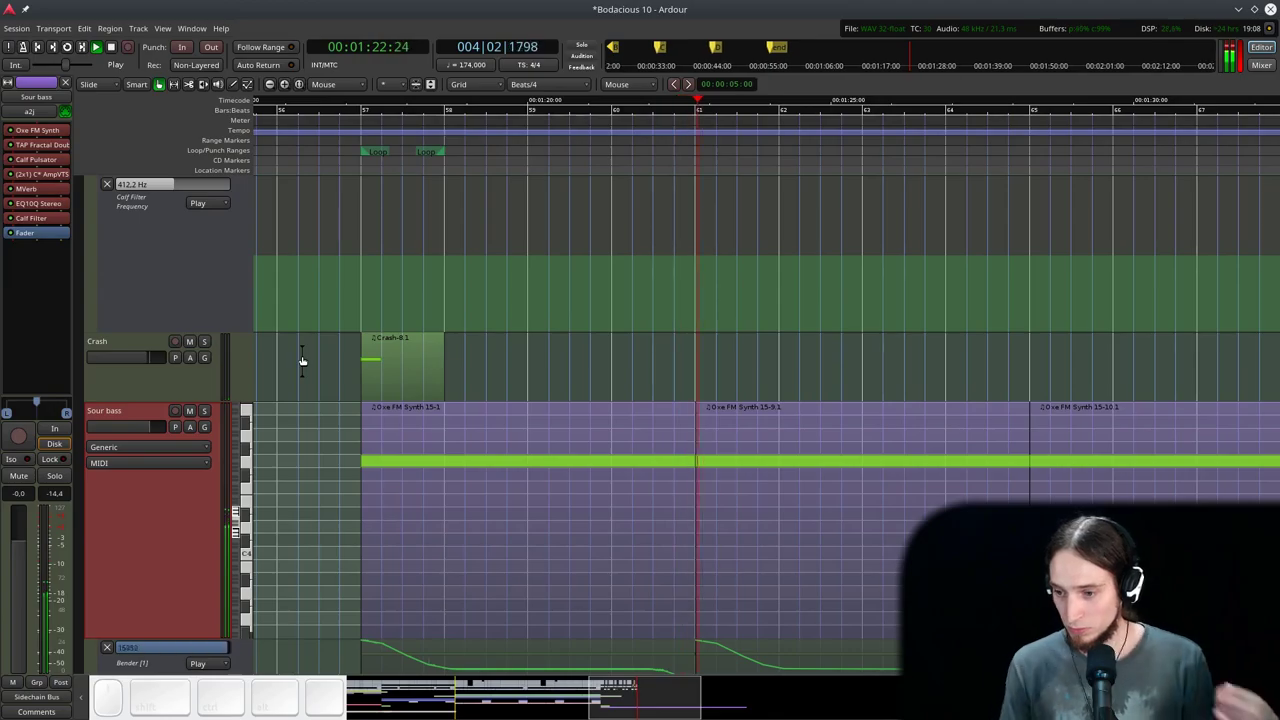
pyautogui.press('space')
pyautogui.scroll(3)
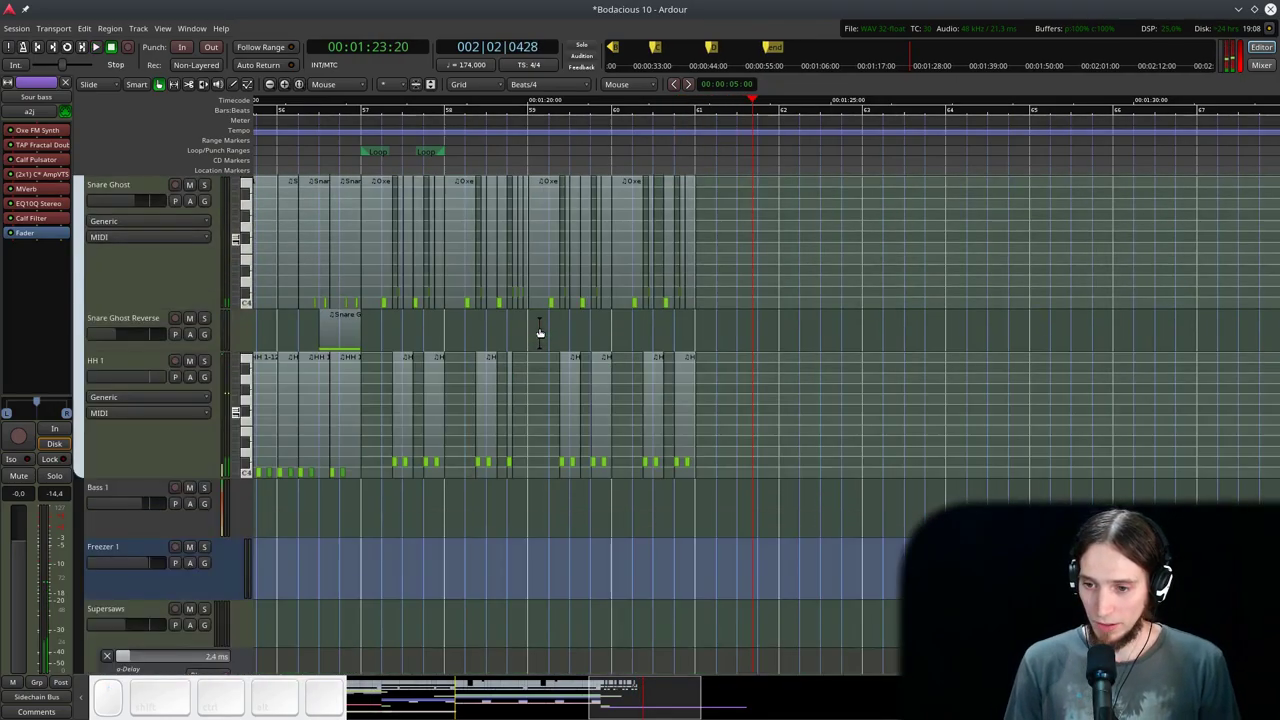
pyautogui.scroll(-3)
pyautogui.scroll(3)
# - Select and solo Sour bass and bring up its favourite-plugins list for a new insert
pyautogui.click(184, 284)
pyautogui.click(30, 694)
pyautogui.click(32, 492)
pyautogui.click(199, 183)
# - Insert Calf Envelope Filter into Sour bass's chain from the Plugin Manager, filtered by 'Env'
pyautogui.rightClick(40, 227)
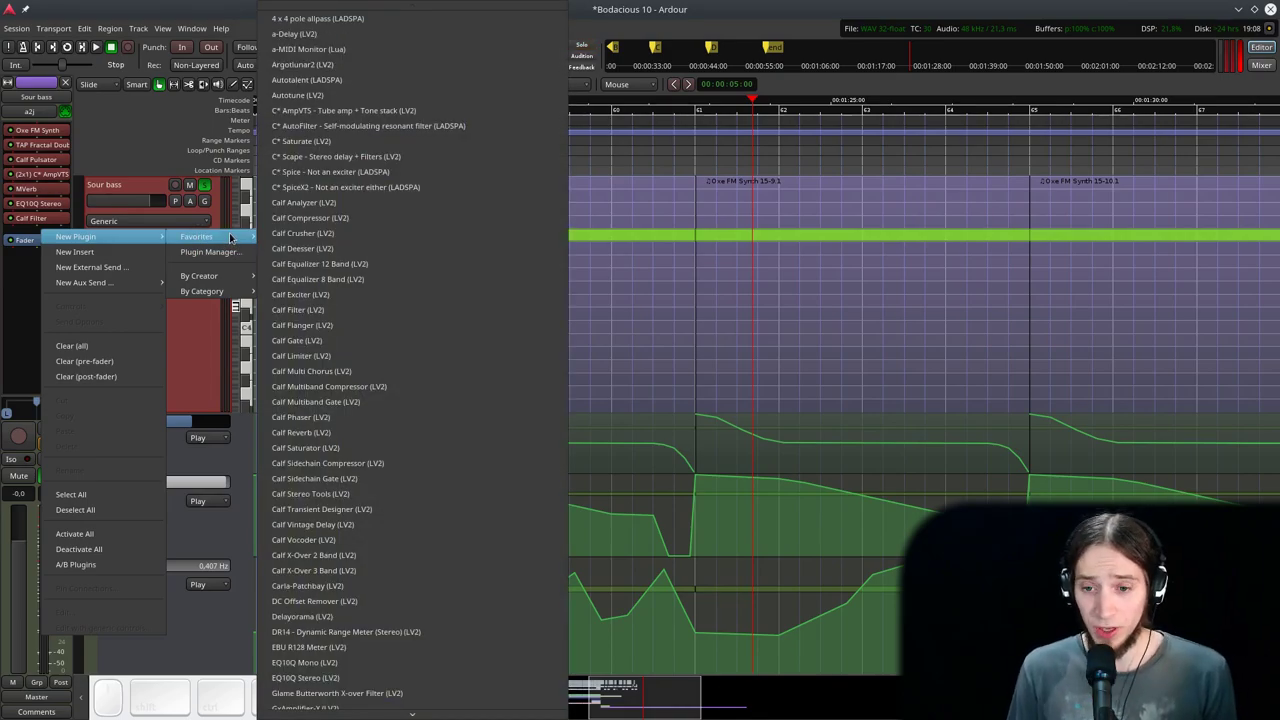
pyautogui.click(182, 249)
pyautogui.press('shift+space')
pyautogui.press('ctrl+shift+a')
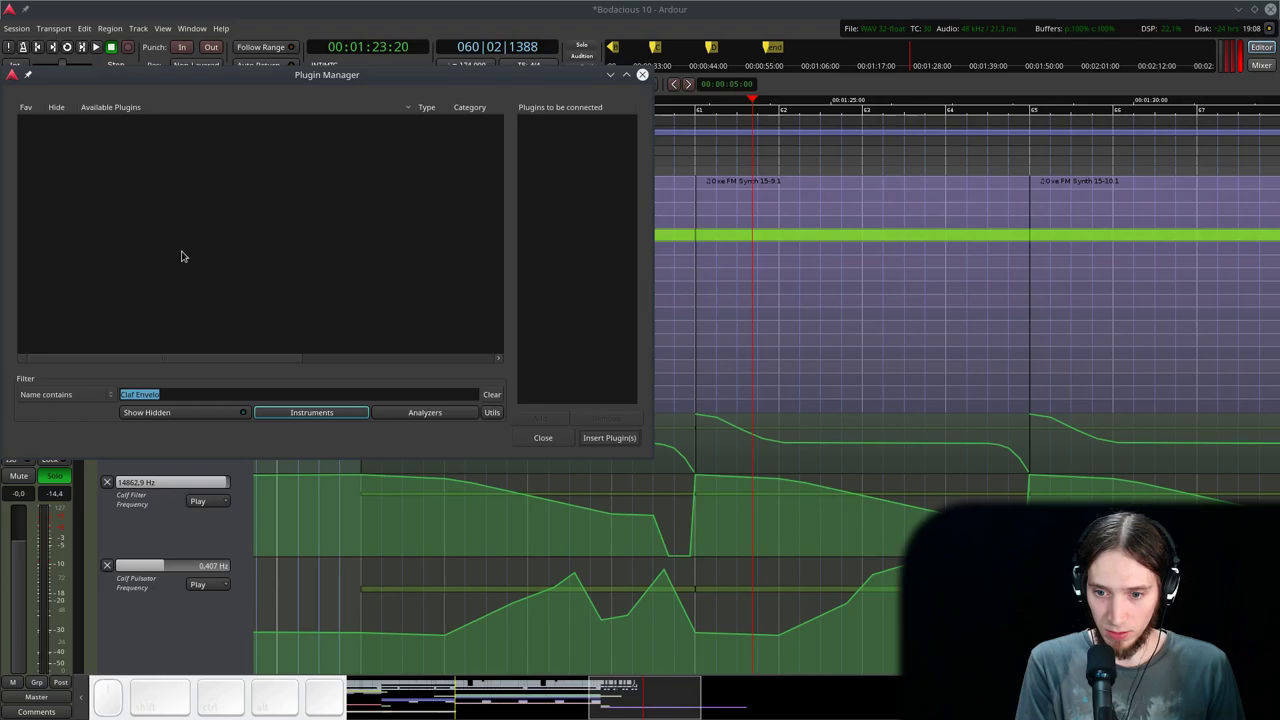
pyautogui.press('BackSpace')
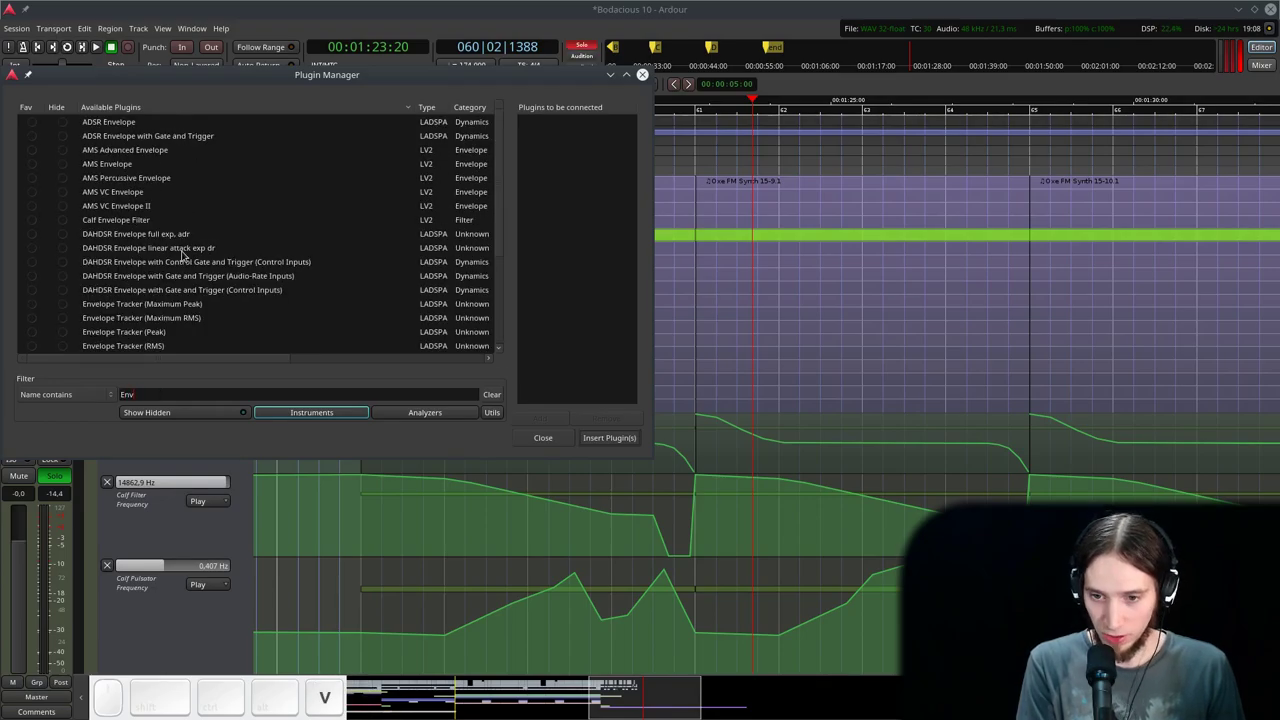
pyautogui.click(166, 215)
pyautogui.click(590, 428)
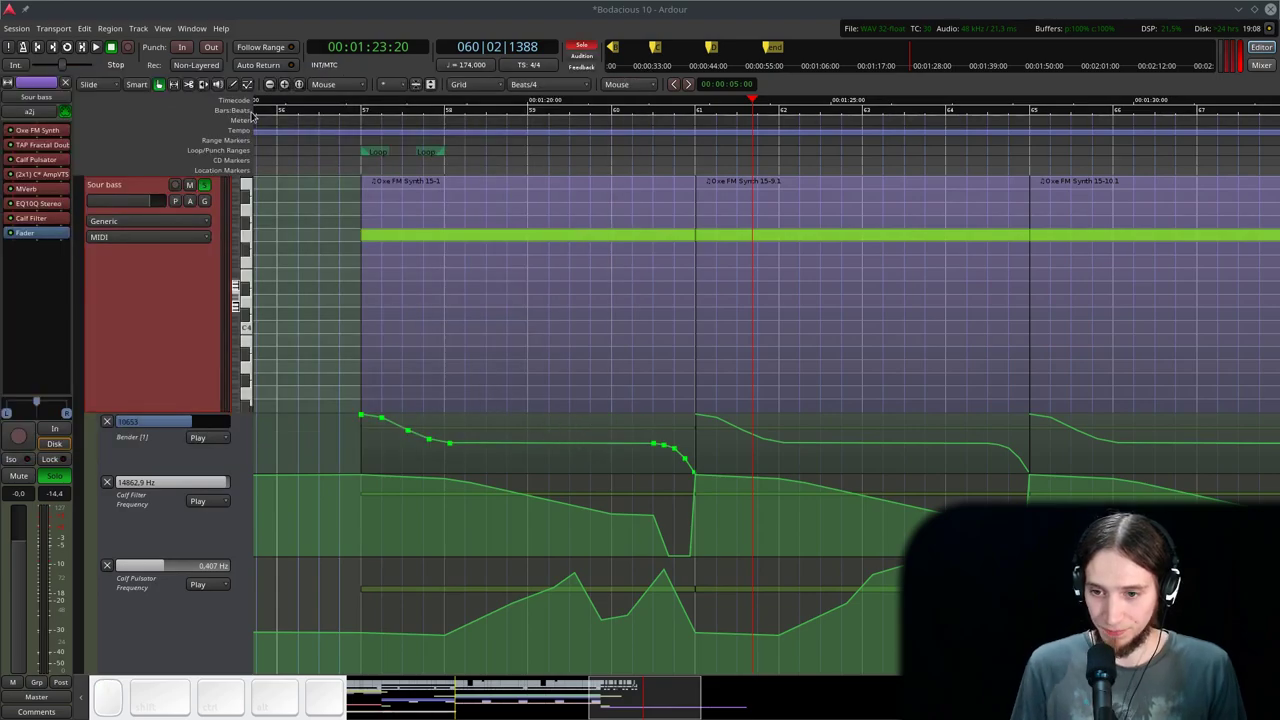
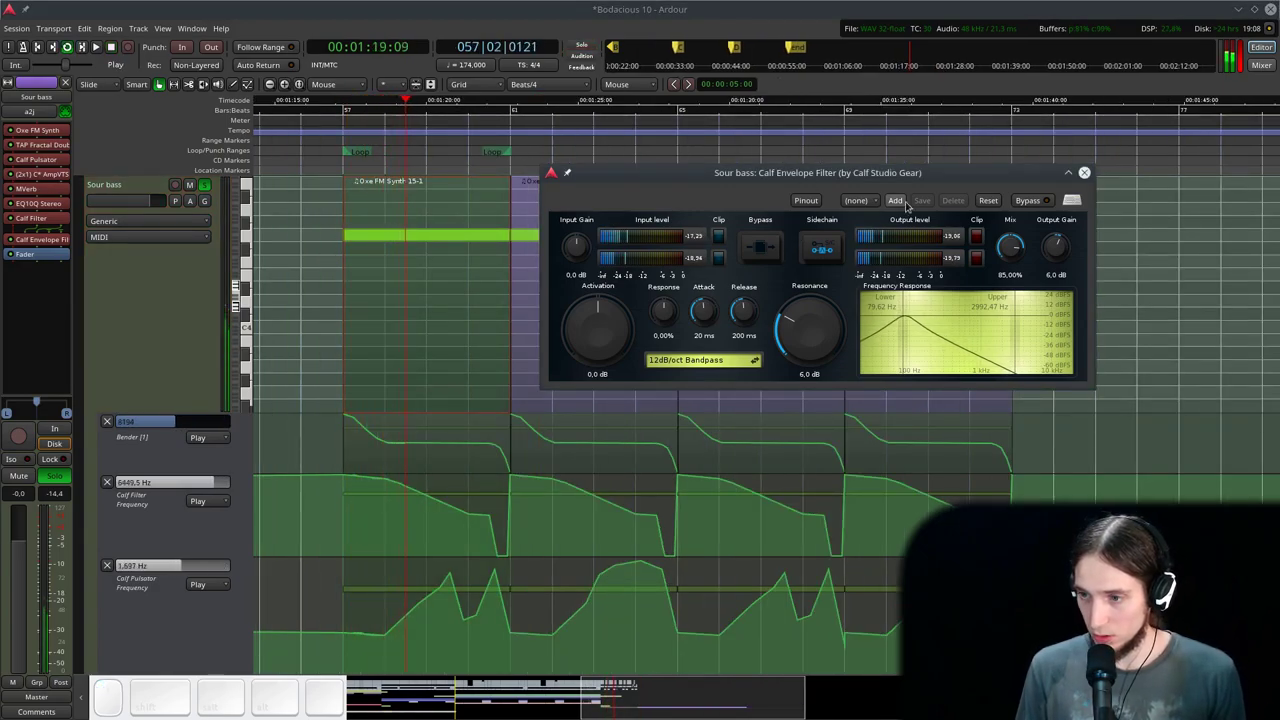
# - Set the envelope filter to 36dB/oct Highpass, 100% mix and 15.6 dB activation, then close it
pyautogui.click(672, 358)
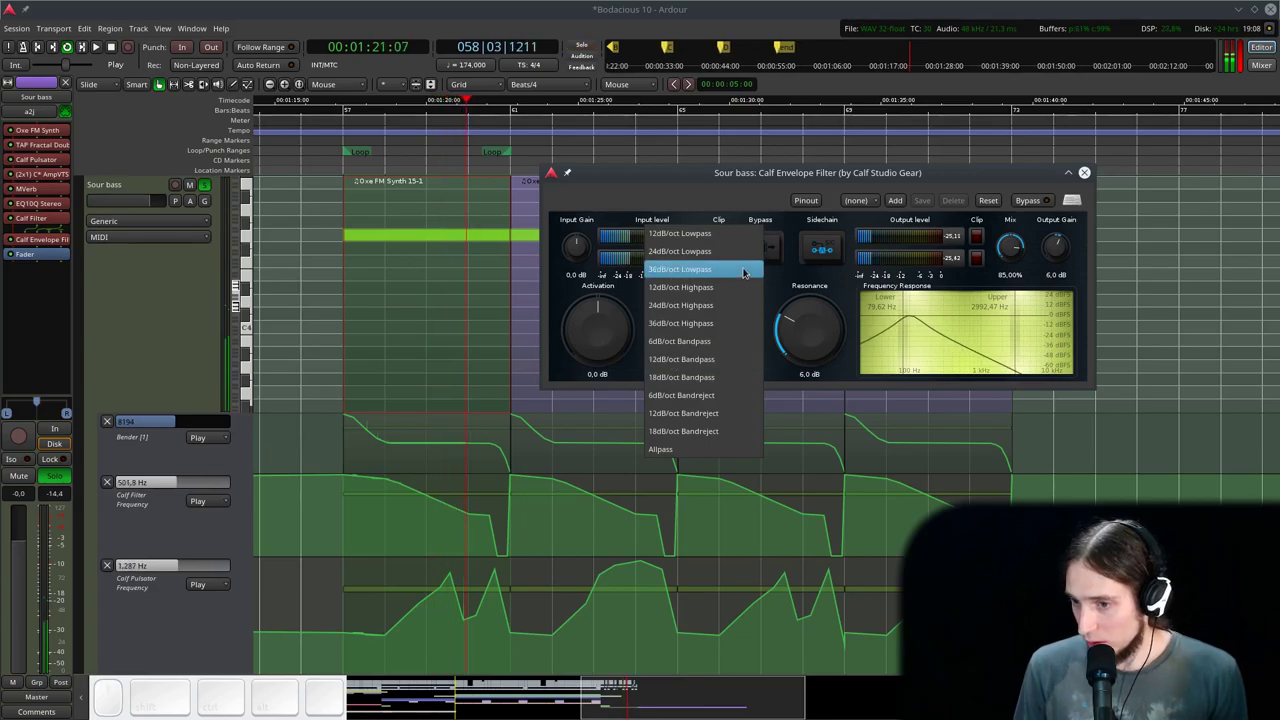
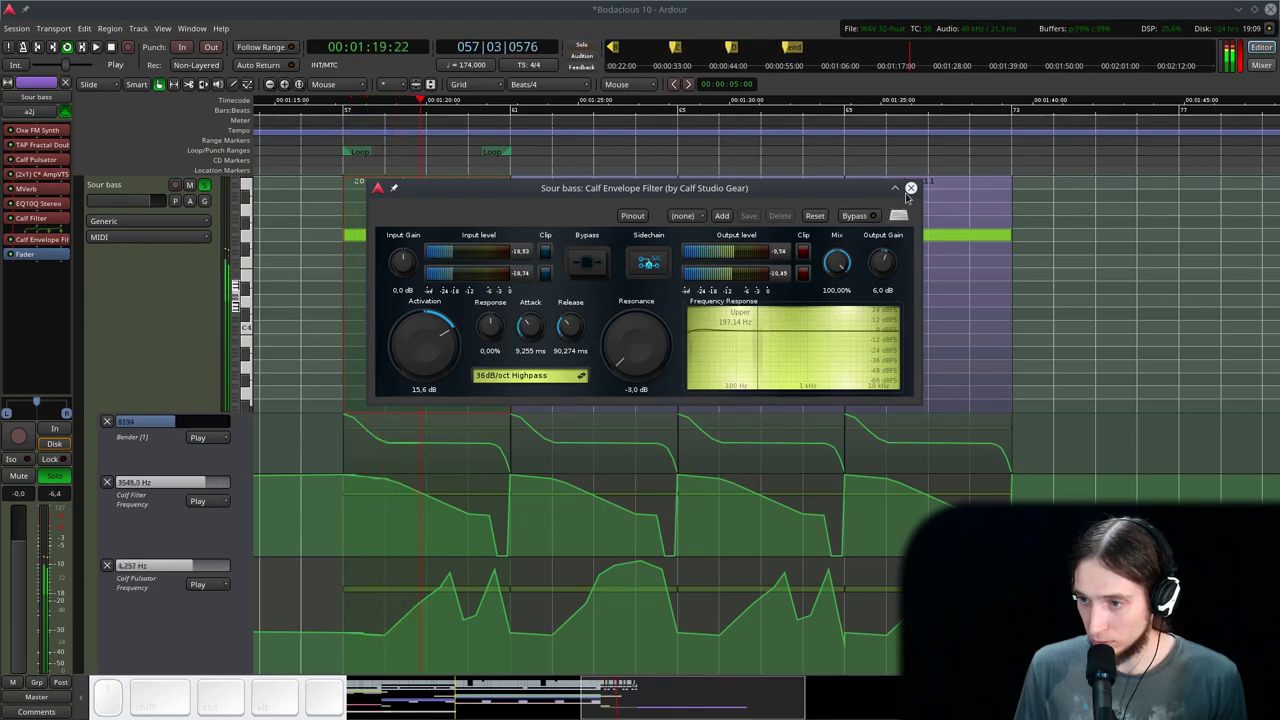
pyautogui.click(910, 187)
pyautogui.press('space')
pyautogui.click(200, 184)
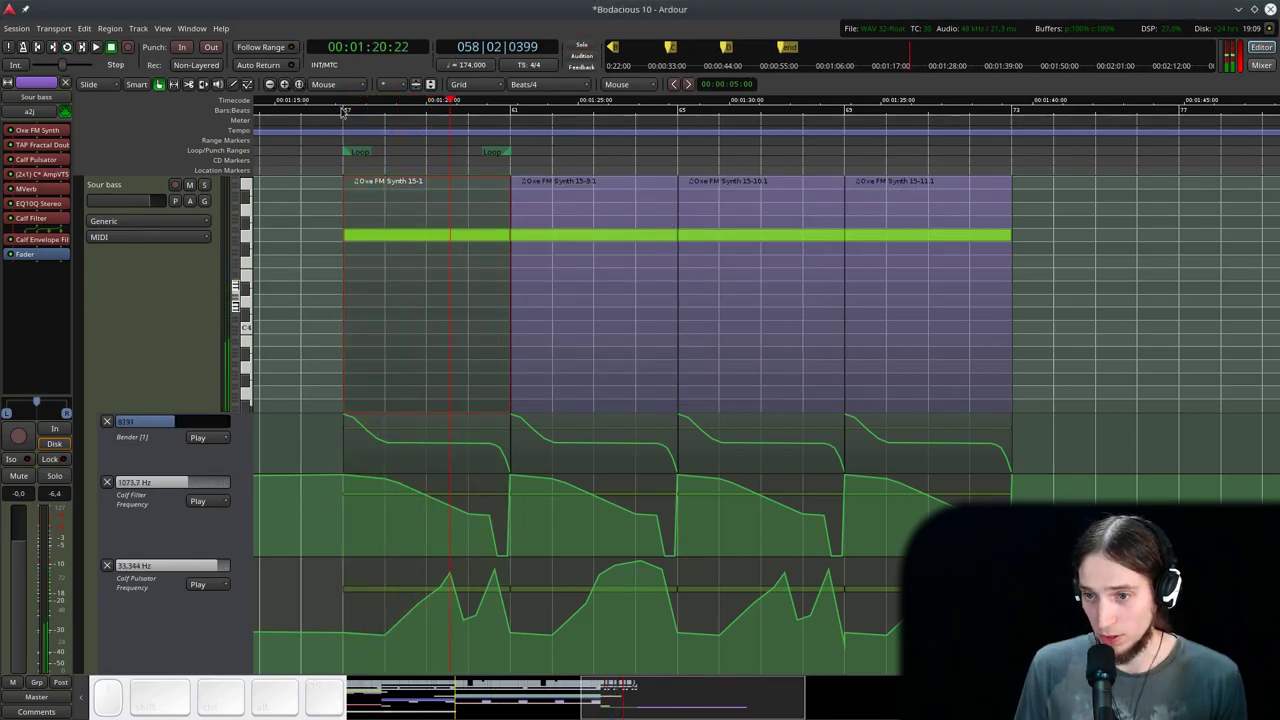
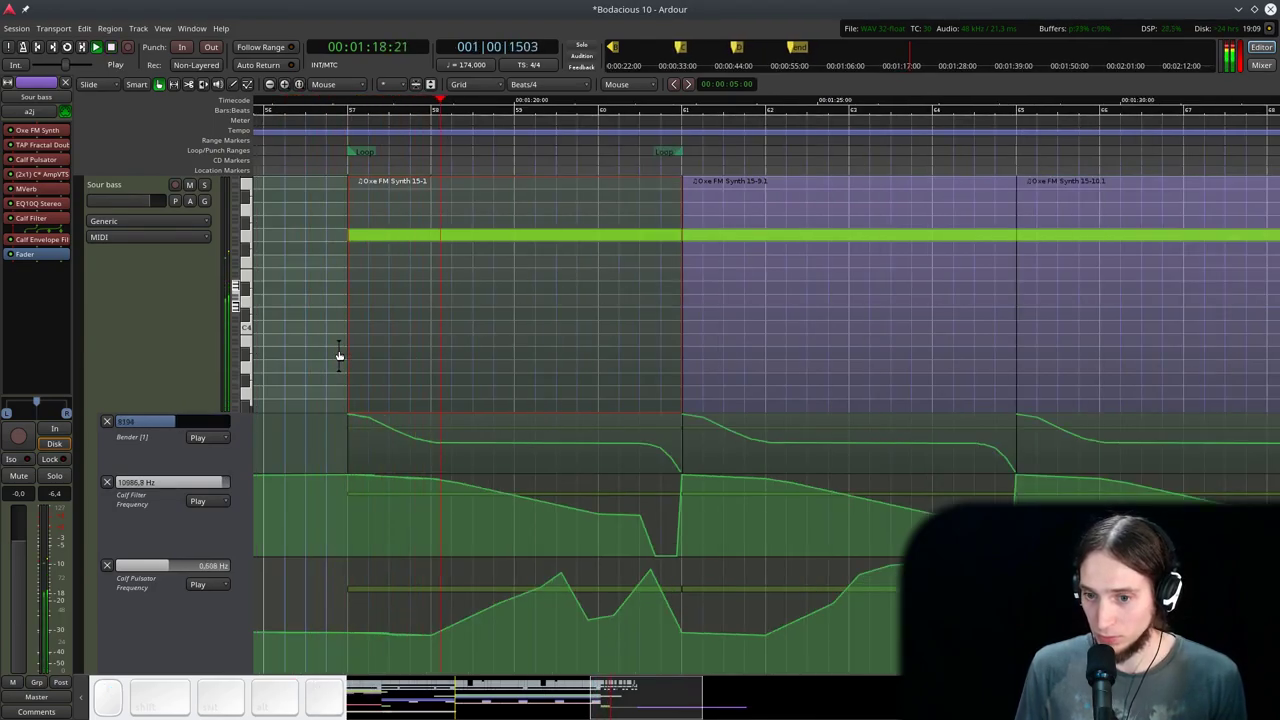
pyautogui.scroll(-3)
pyautogui.scroll(3)
pyautogui.scroll(-3)
pyautogui.press('ctrl+space')
pyautogui.scroll(3)
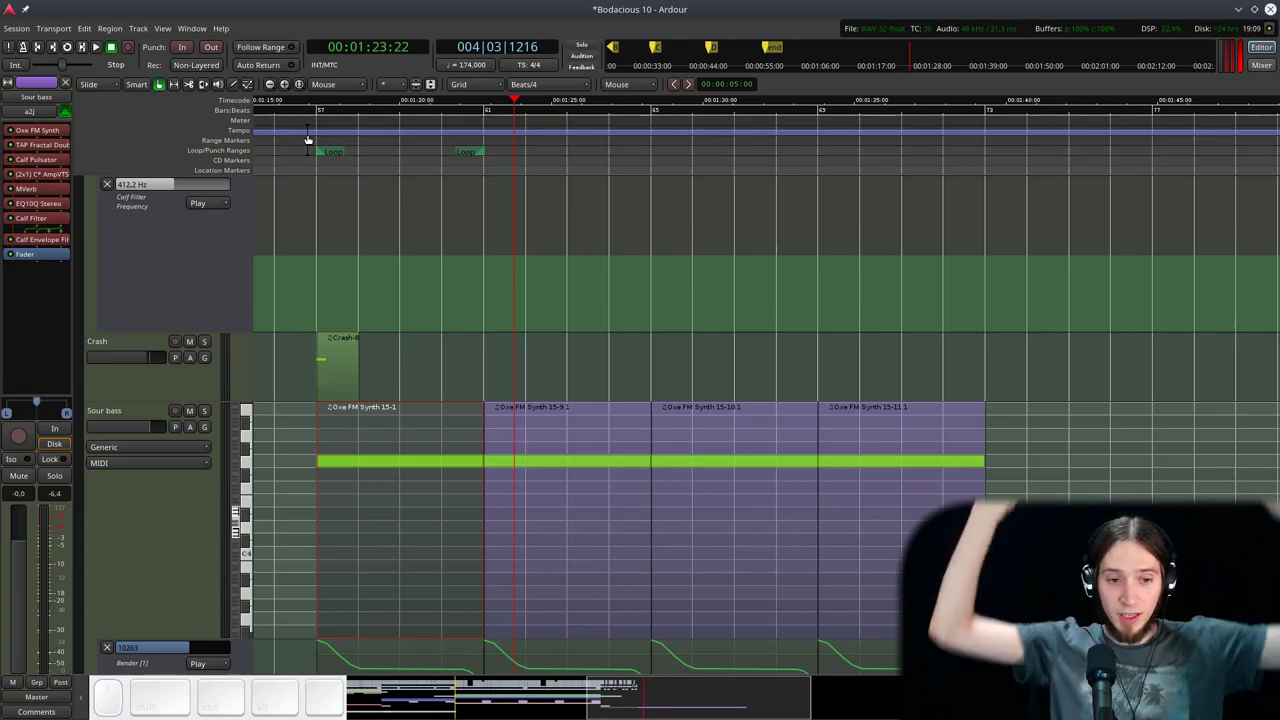
pyautogui.click(287, 125)
pyautogui.press('space')
pyautogui.scroll(3)
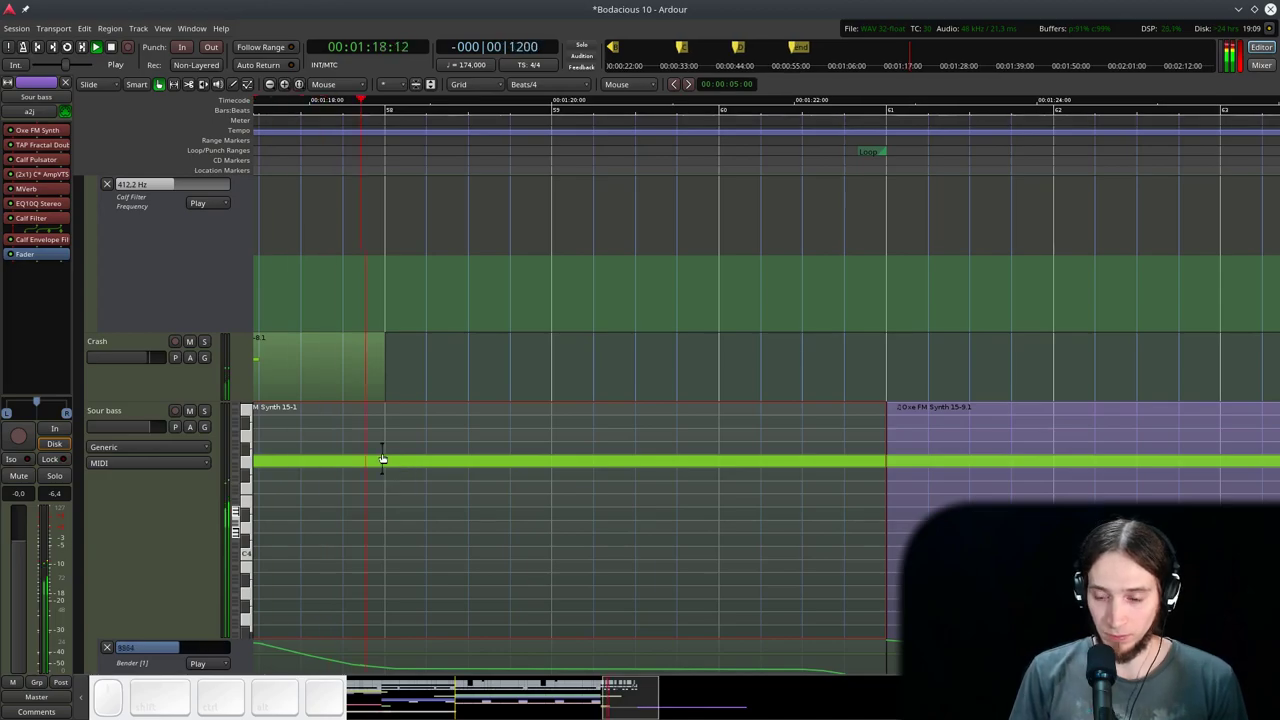
pyautogui.scroll(-3)
pyautogui.scroll(3)
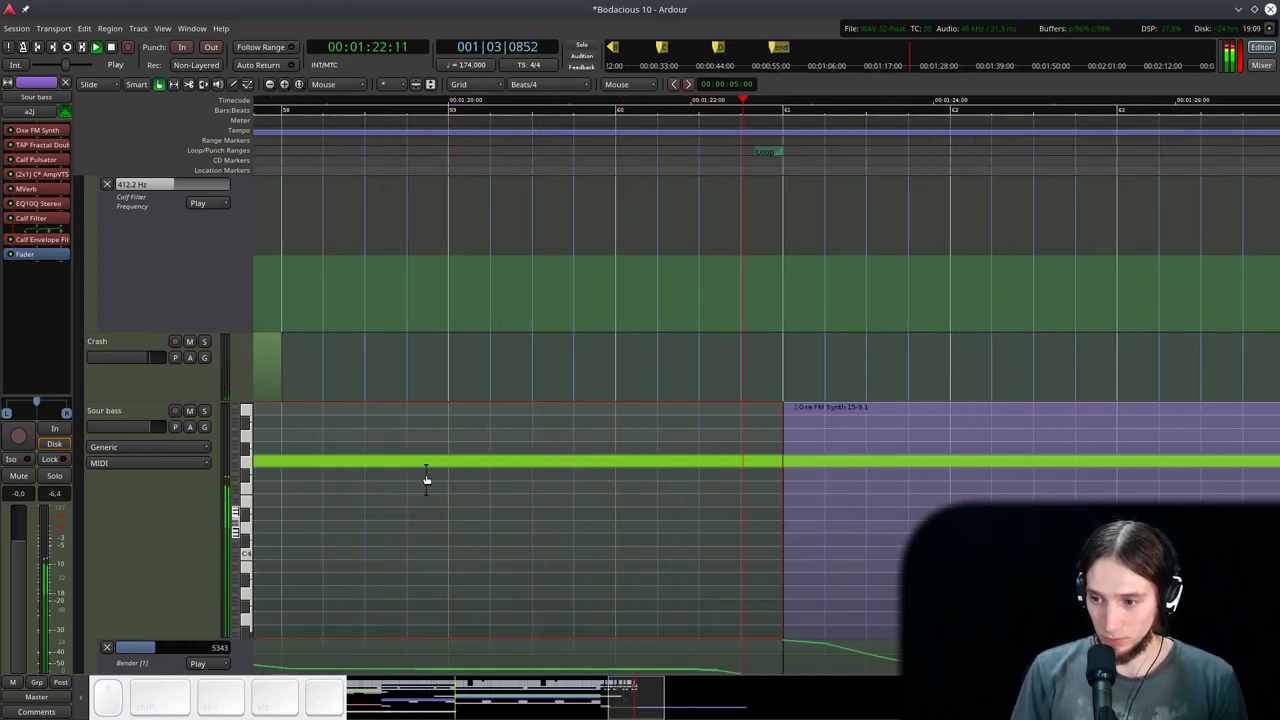
pyautogui.scroll(-3)
pyautogui.press('ctrl+space')
pyautogui.press('g')
pyautogui.scroll(3)
pyautogui.scroll(-3)
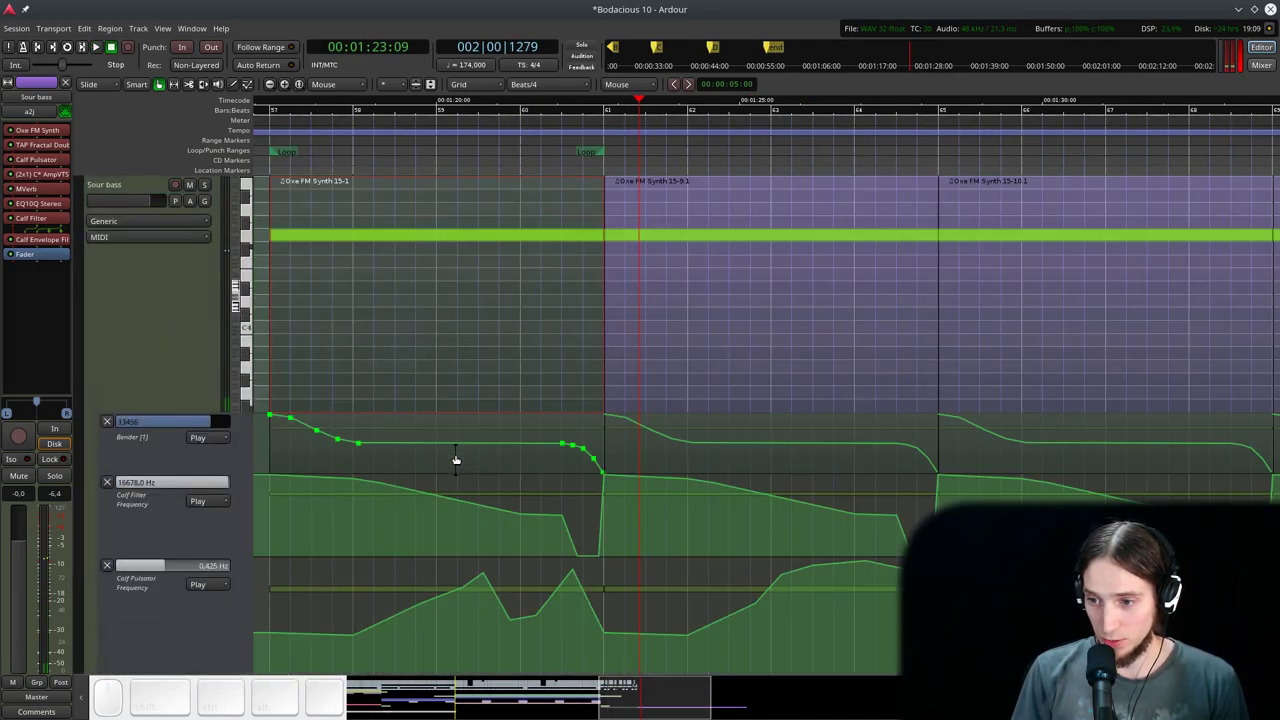
pyautogui.click(90, 259)
pyautogui.scroll(3)
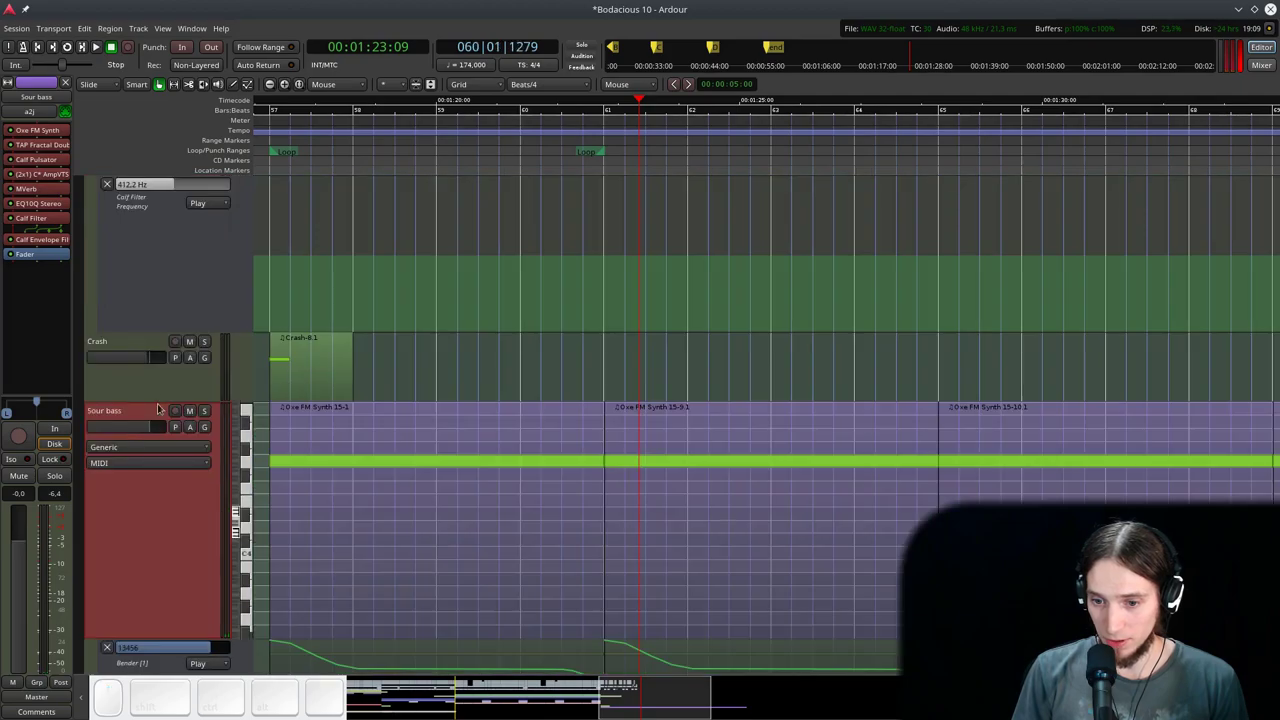
pyautogui.scroll(-3)
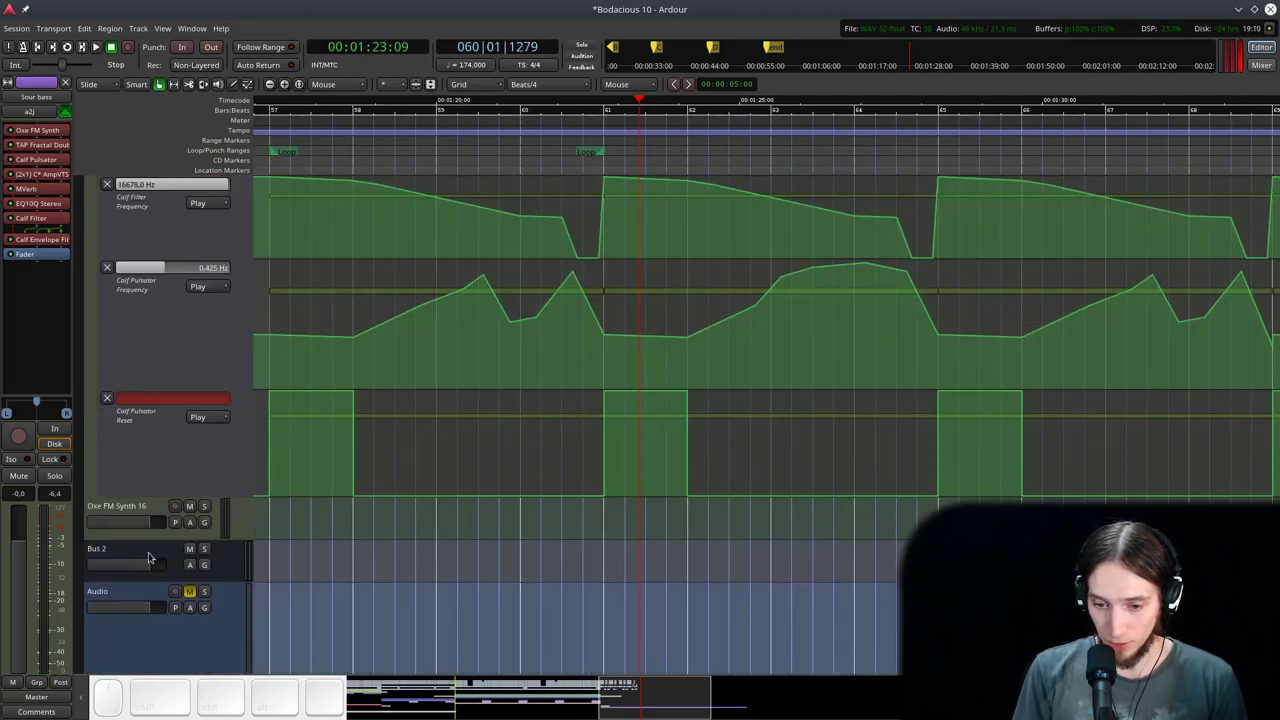
# - Cut MVerb out of Sour bass's processor box and bring up the add-plugin options
pyautogui.click(148, 551)
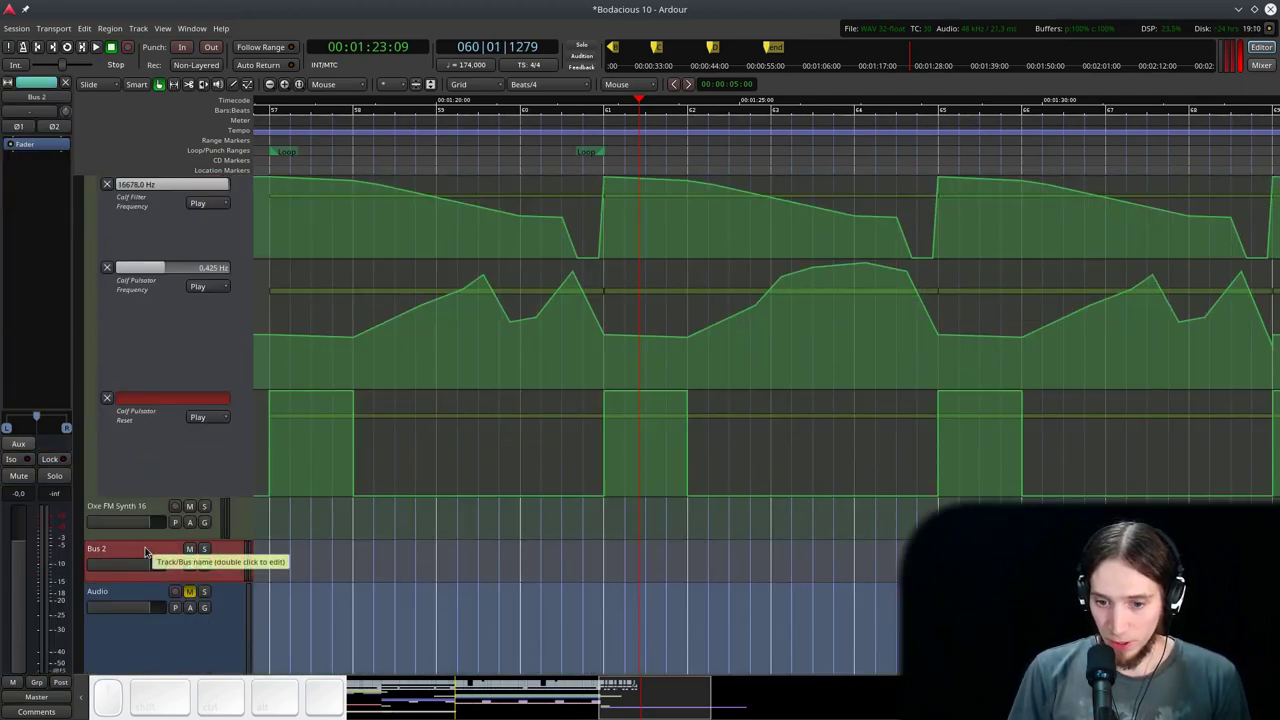
pyautogui.press('ctrl+Up')
pyautogui.scroll(3)
pyautogui.click(126, 355)
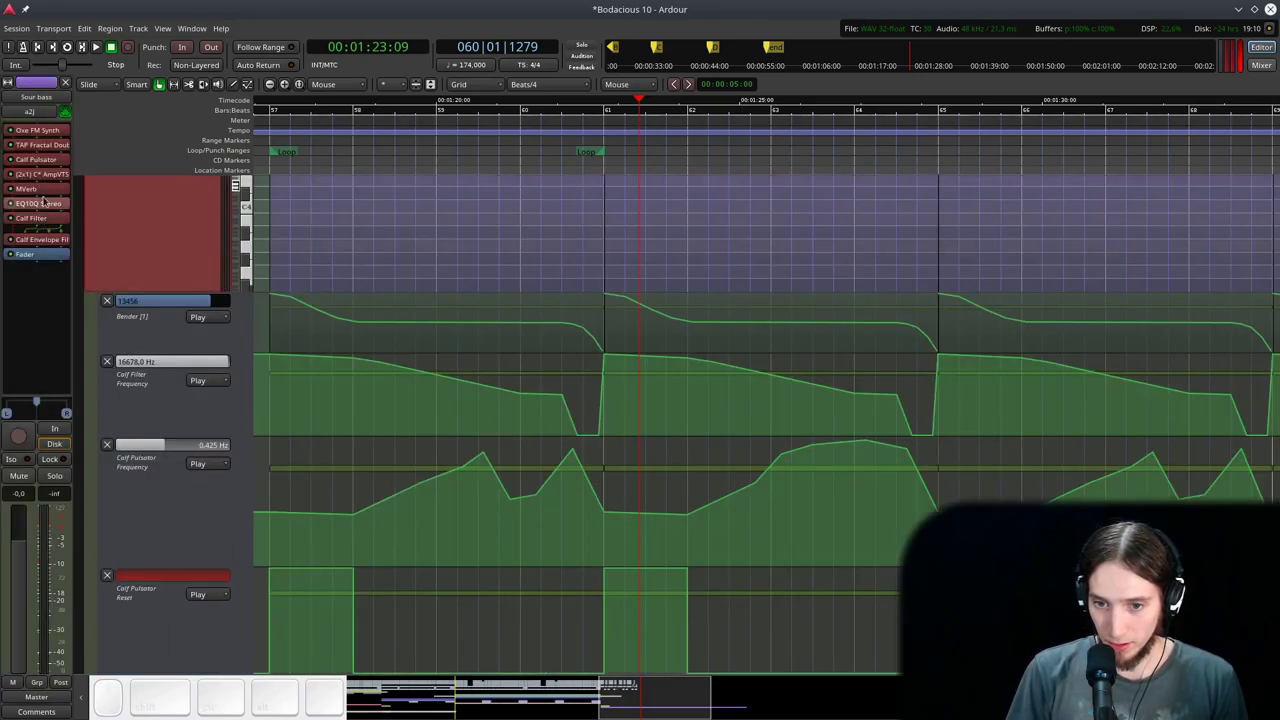
pyautogui.rightClick(43, 188)
pyautogui.click(76, 361)
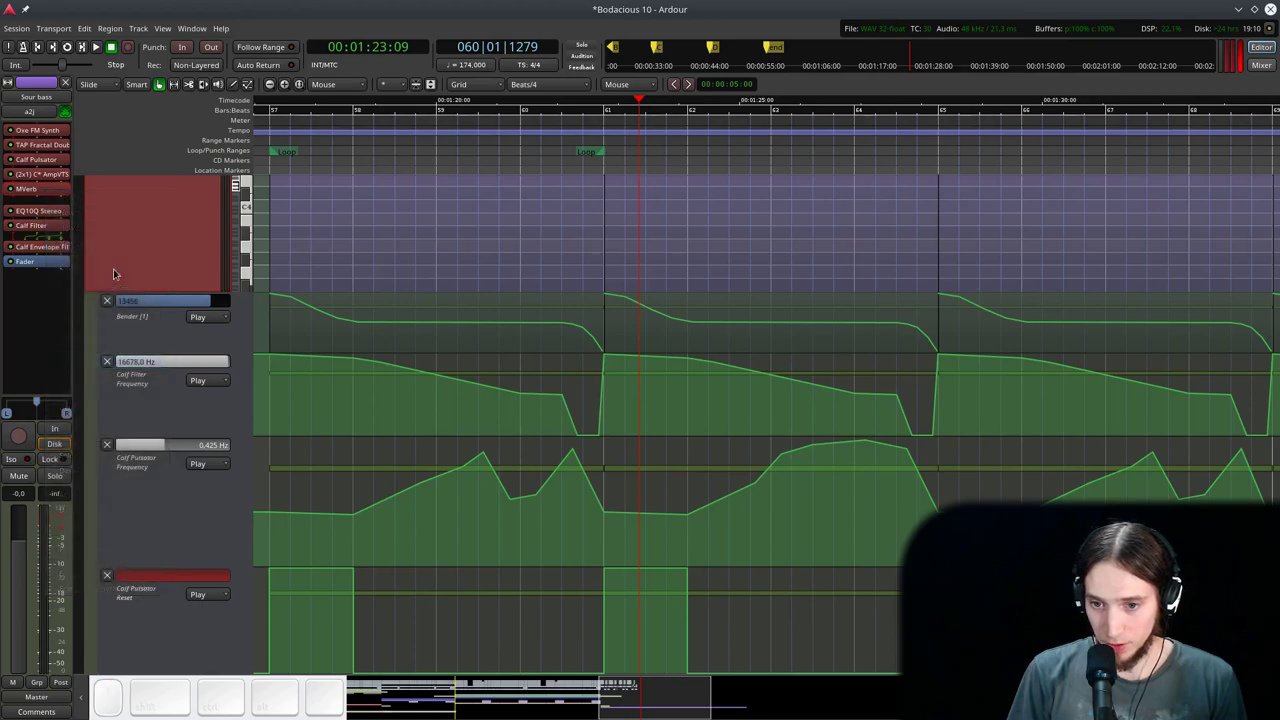
pyautogui.rightClick(22, 240)
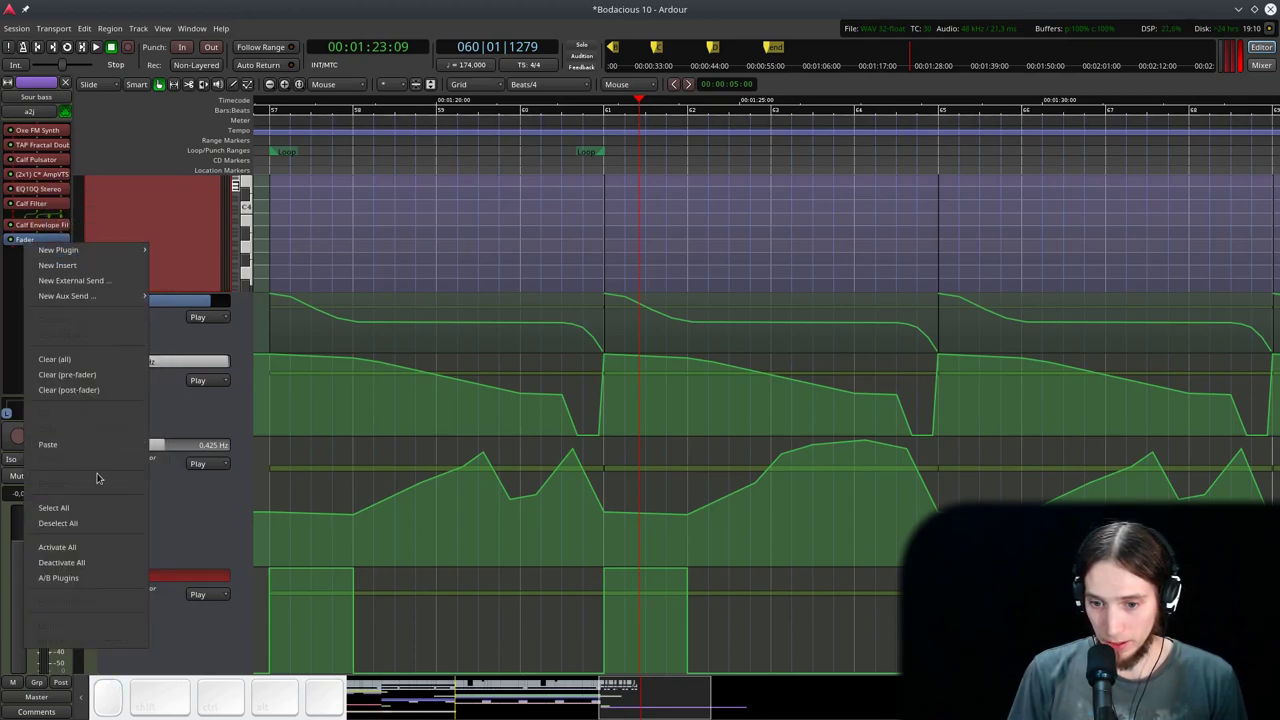
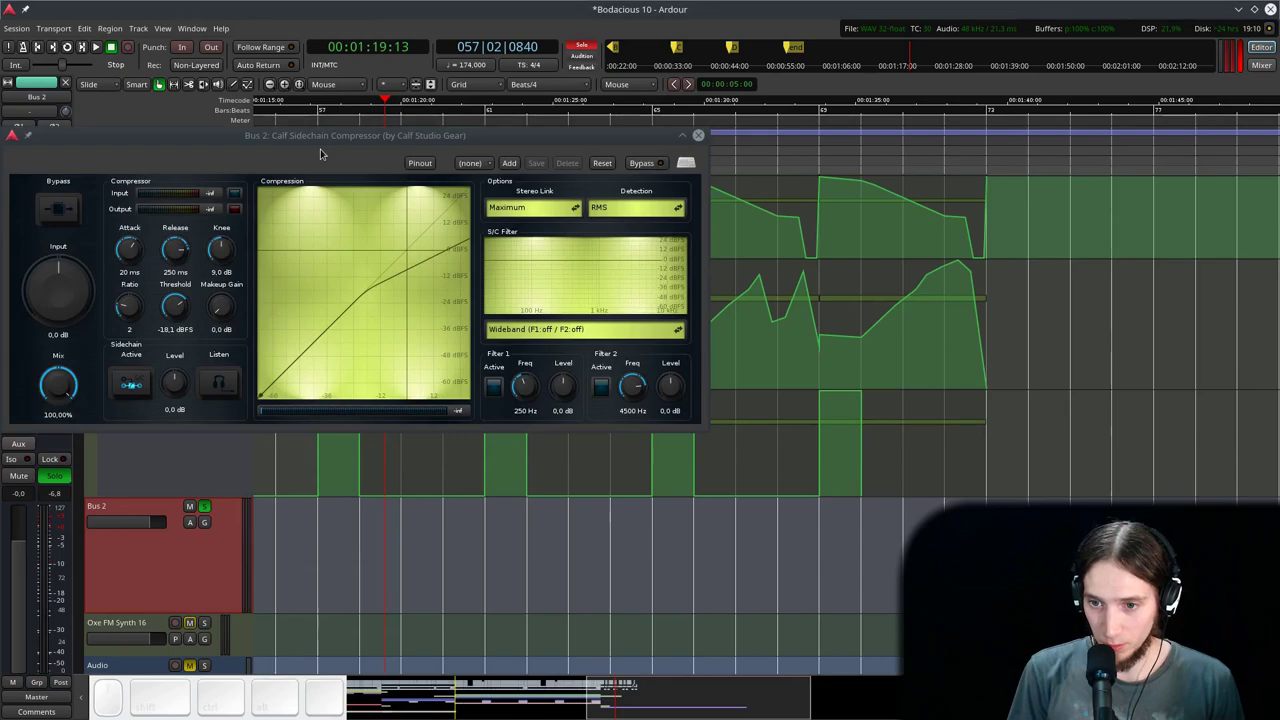
# - In the compressor's pinout, enable Manual Config and add an audio sidechain input
pyautogui.click(412, 164)
pyautogui.click(556, 126)
pyautogui.click(573, 131)
pyautogui.click(570, 127)
# - Pick the source track for the sidechain, wire it into the compressor via send 4, and close
pyautogui.click(564, 140)
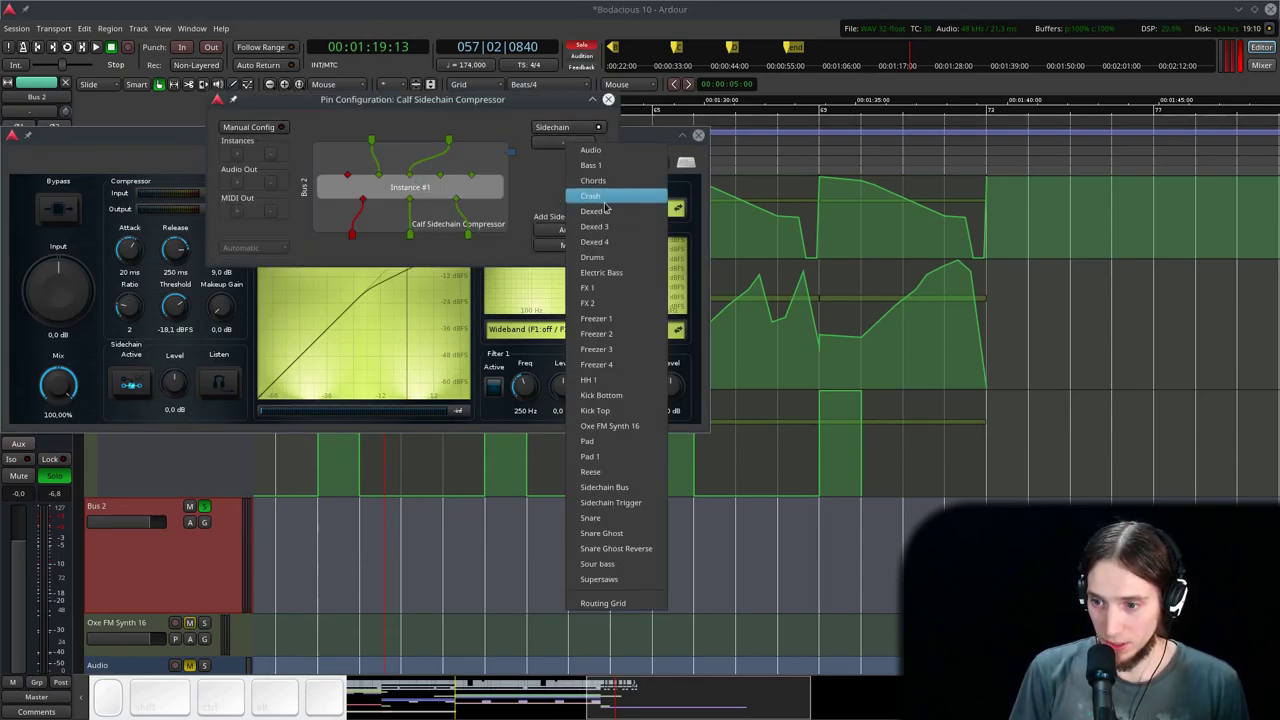
pyautogui.click(613, 499)
pyautogui.click(512, 148)
pyautogui.click(514, 150)
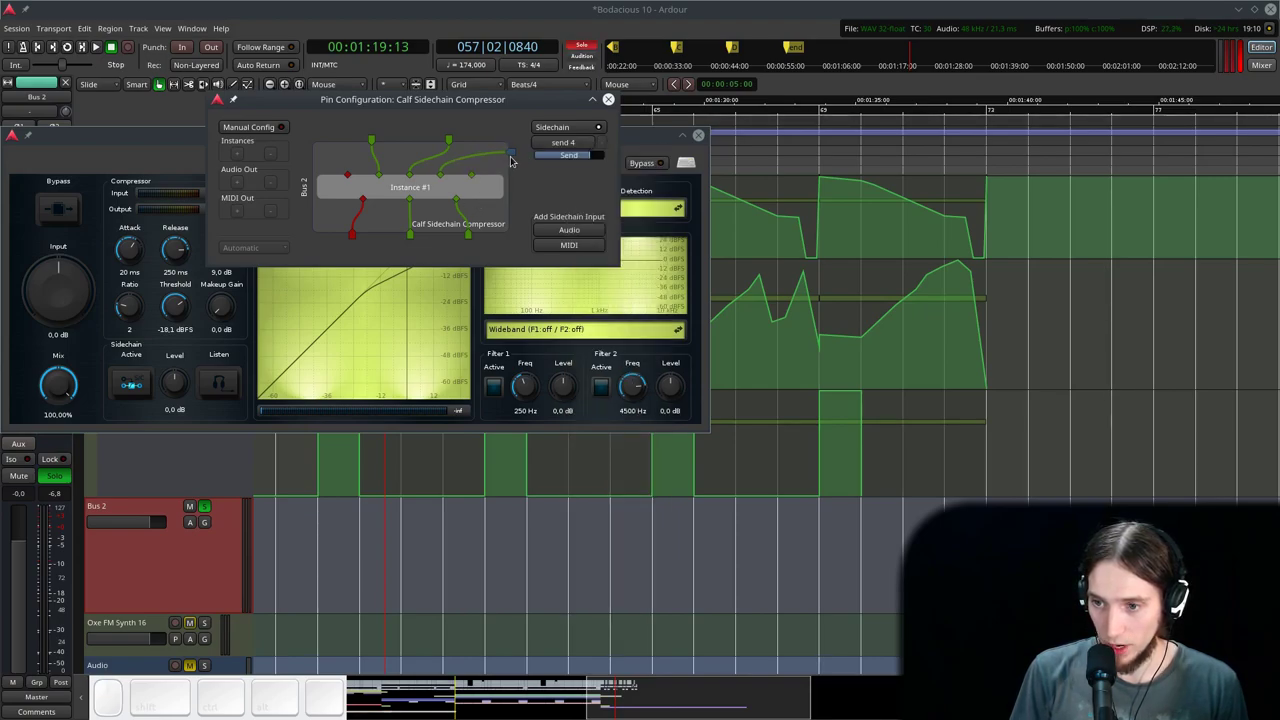